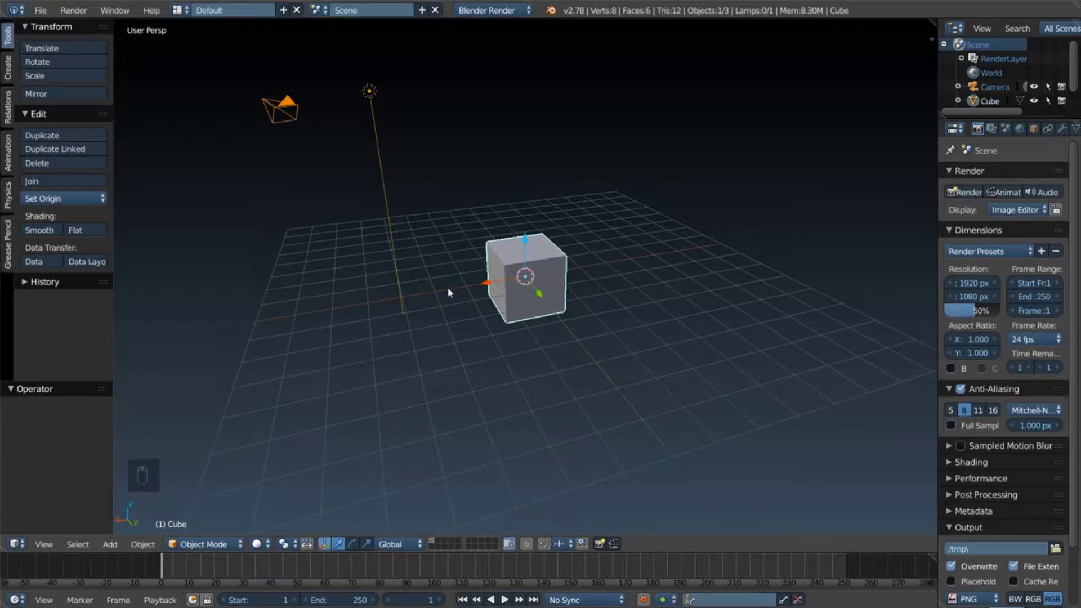
Step: Enable the Import Images as Planes add-on so it appears in the Shift+A add menu
{"action": "key", "text": "shift+a"}
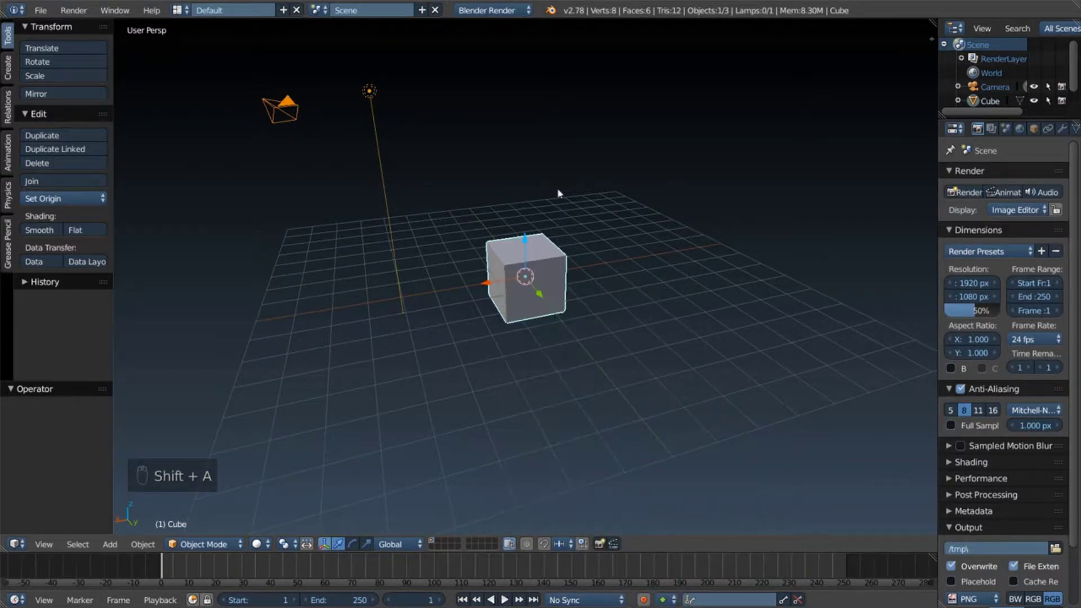
{"action": "left_click_drag", "start_coordinate": [455, 143], "coordinate": [535, 169]}
{"action": "key", "text": "shift+a"}
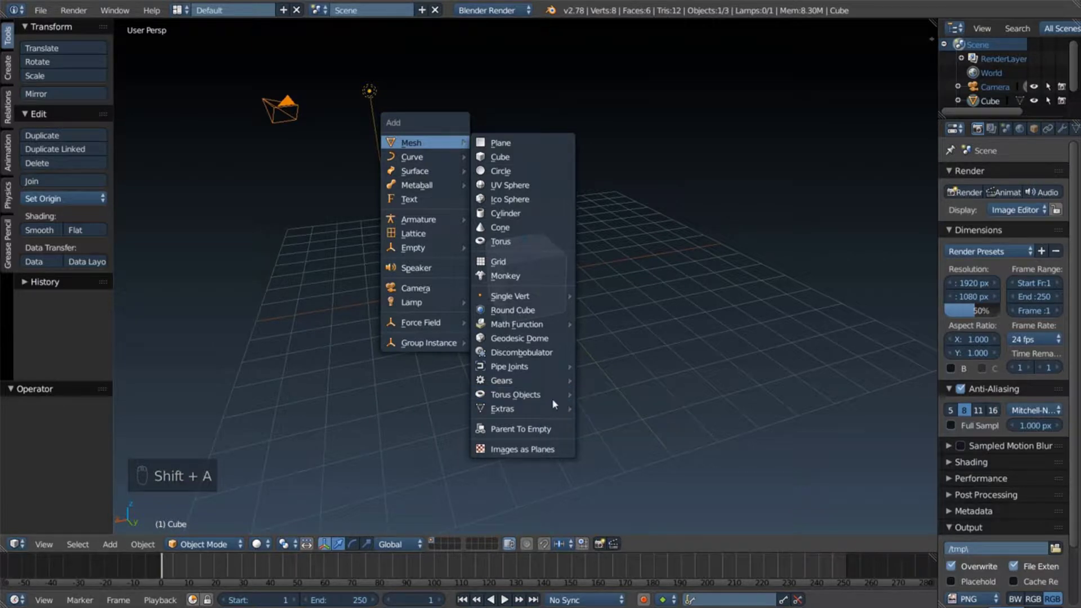
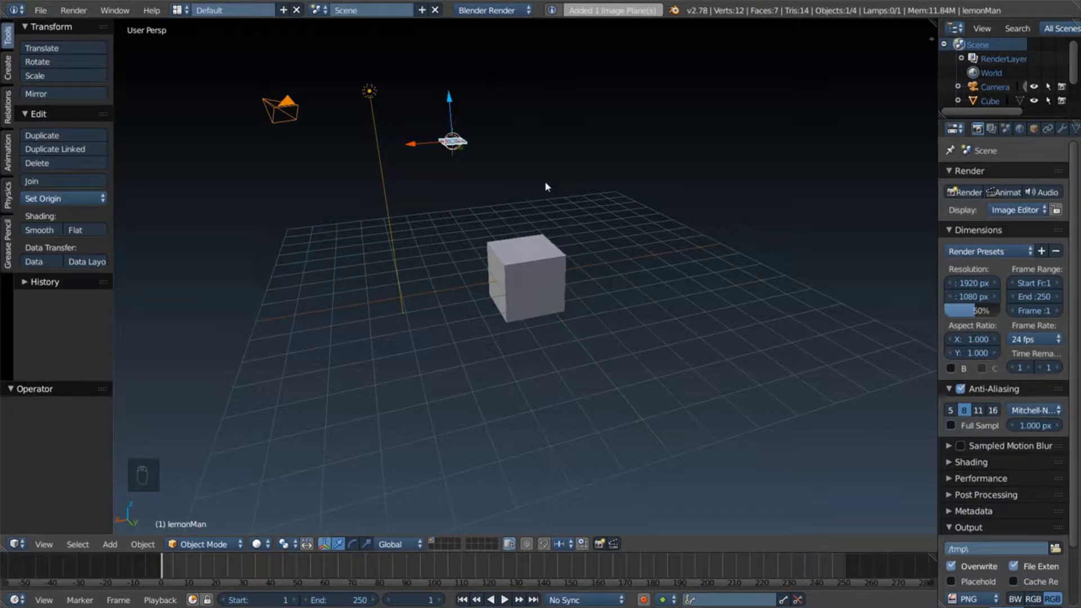
Step: Check the lemonMan image plane's orientation from front, side, top and bottom ortho views
{"action": "key", "text": "KP_5"}
{"action": "key", "text": "KP_1"}
{"action": "key", "text": "KP_3"}
{"action": "key", "text": "KP_5"}
{"action": "key", "text": "KP_2"}
{"action": "key", "text": "KP_5"}
{"action": "key", "text": "KP_1"}
{"action": "key", "text": "KP_4"}
{"action": "key", "text": "KP_6"}
{"action": "key", "text": "KP_7"}
{"action": "key", "text": "KP_9"}
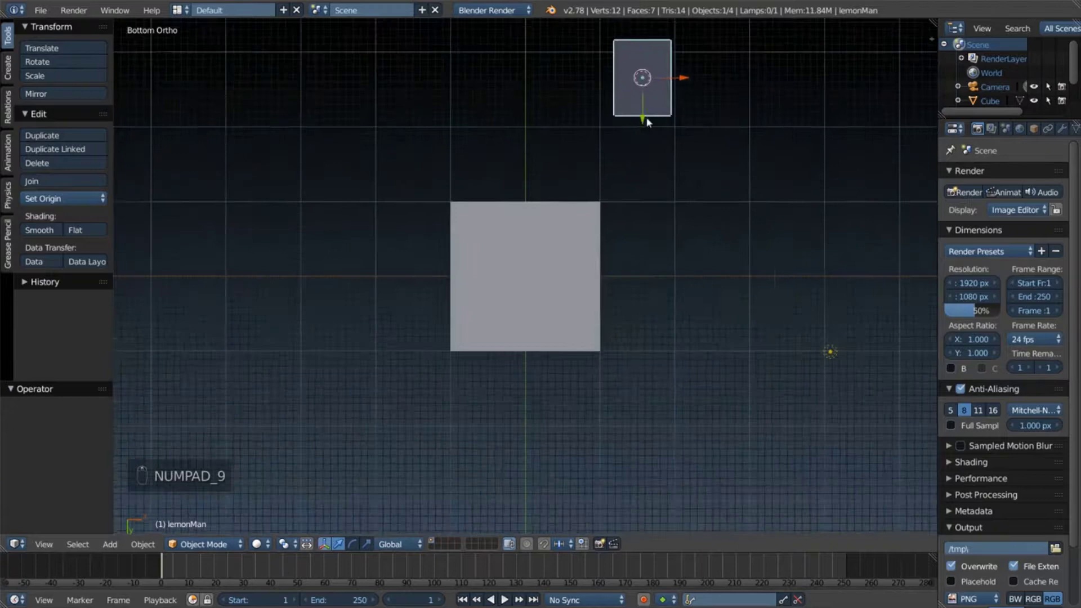
{"action": "key", "text": "KP_7"}
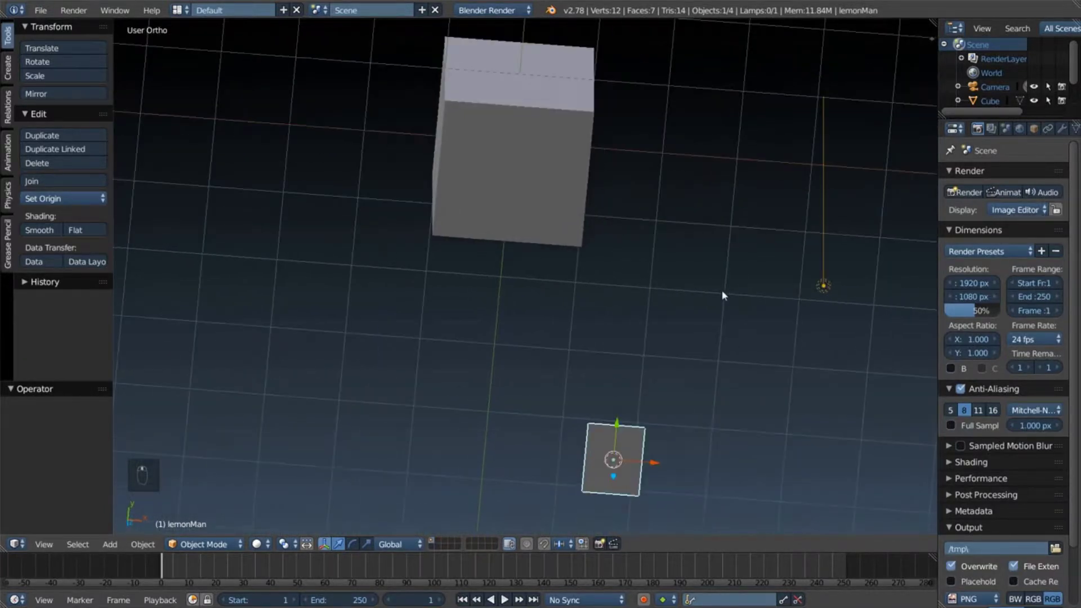
{"action": "key", "text": "KP_5"}
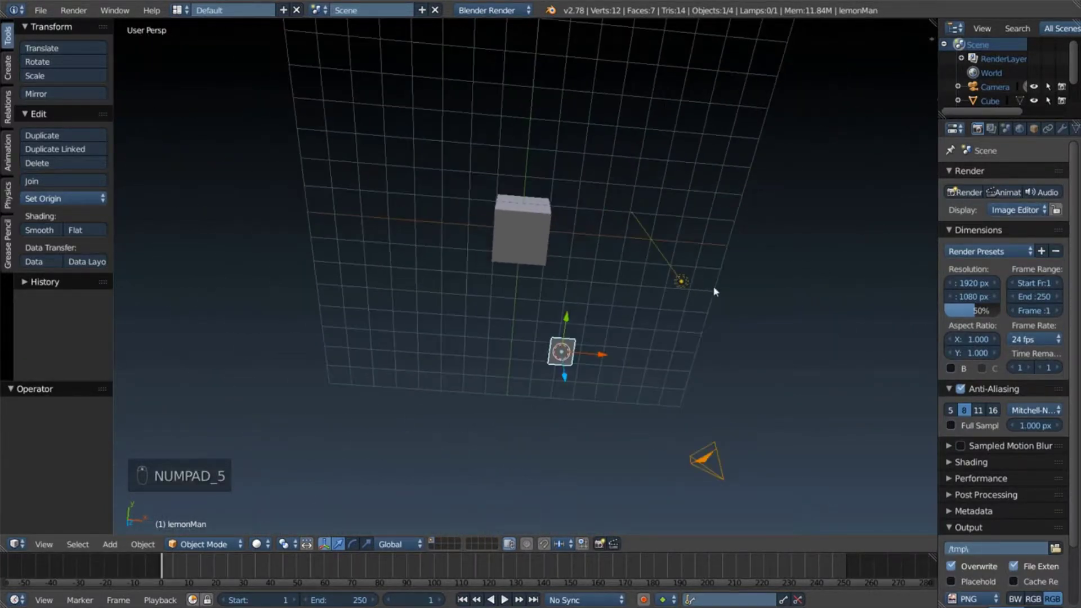
{"action": "left_click_drag", "start_coordinate": [721, 87], "coordinate": [656, 260]}
Step: Rotate the image plane 90° about X so it stands upright facing the front view
{"action": "key", "text": "r"}
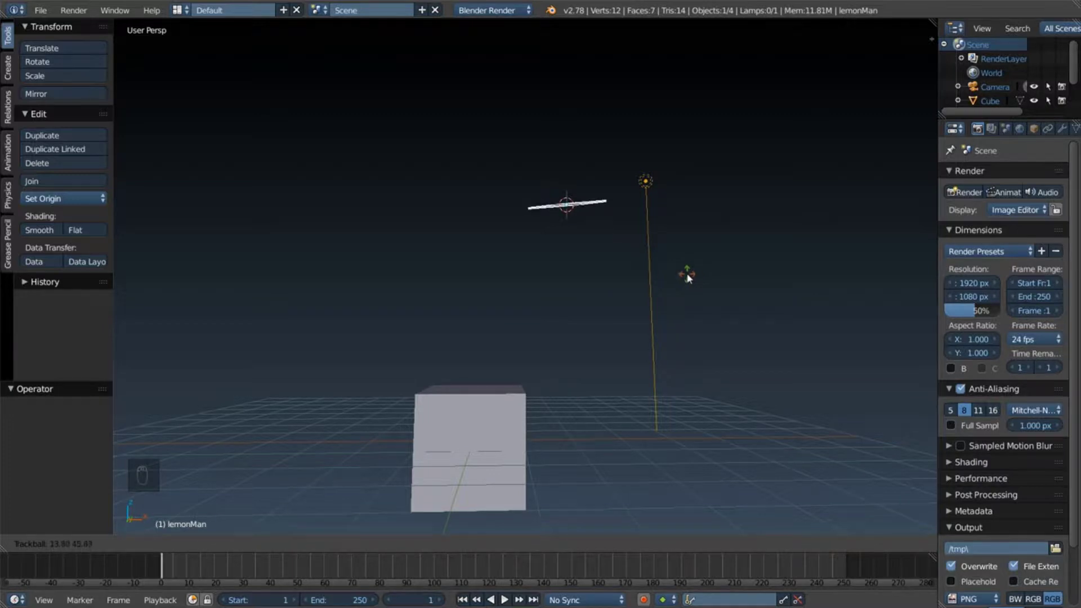
{"action": "key", "text": "r"}
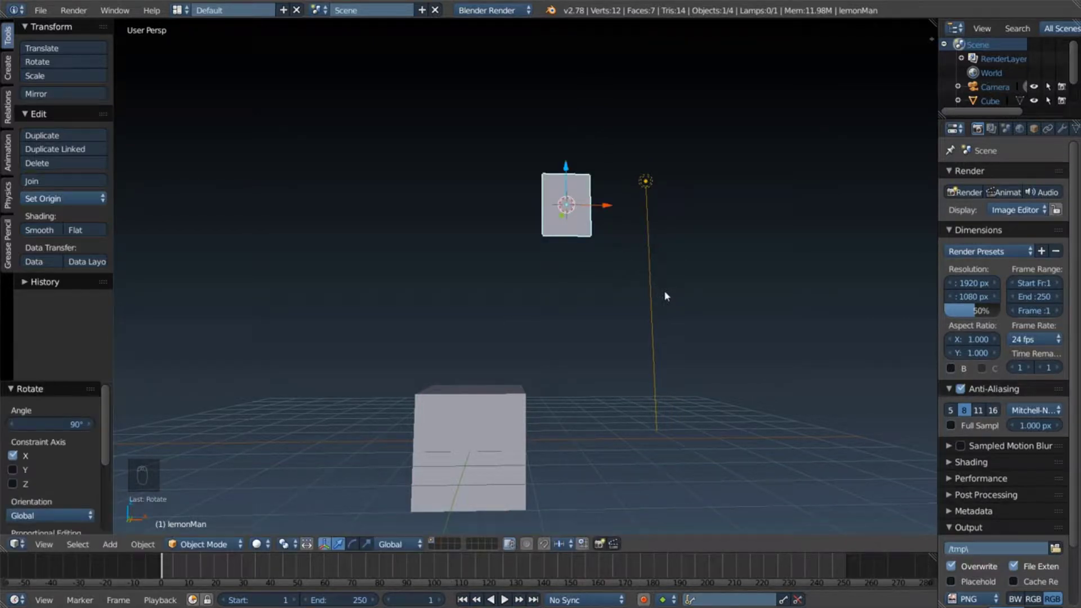
{"action": "middle_click", "coordinate": [601, 264]}
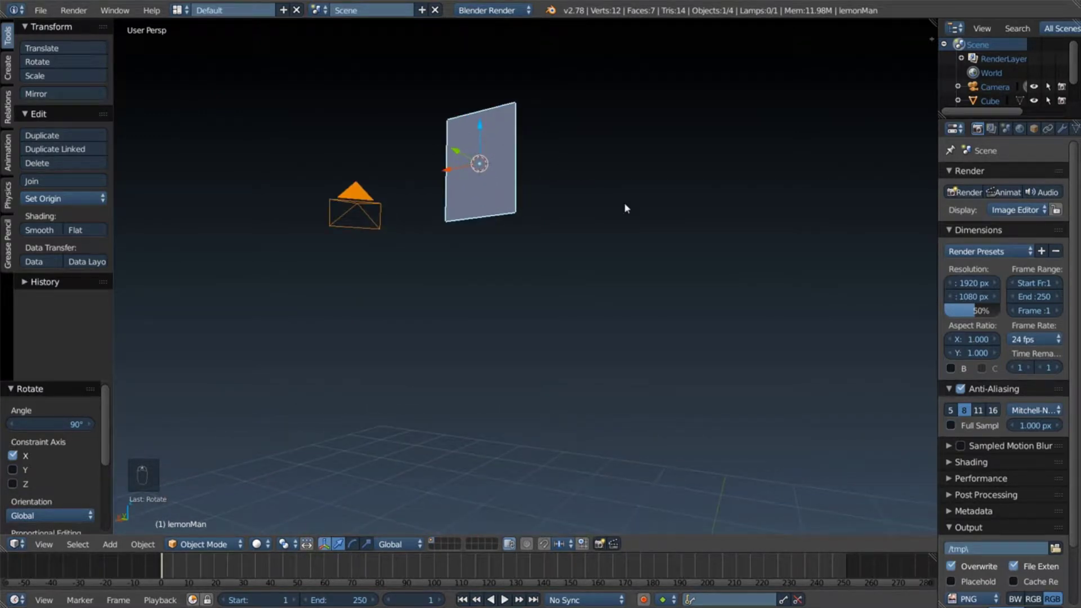
{"action": "key", "text": "r"}
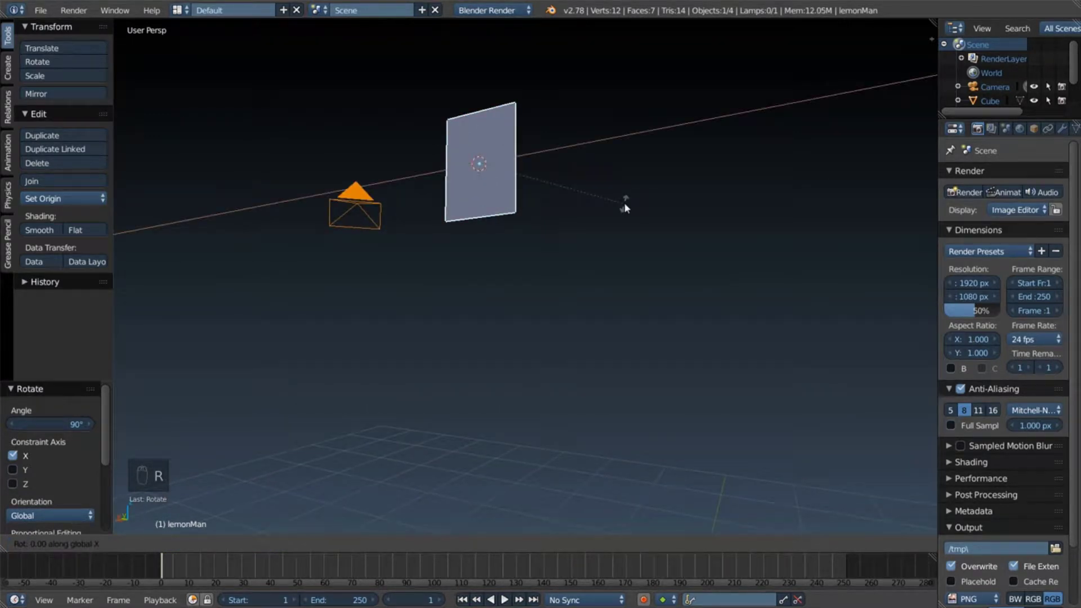
{"action": "left_click_drag", "start_coordinate": [620, 164], "coordinate": [429, 274]}
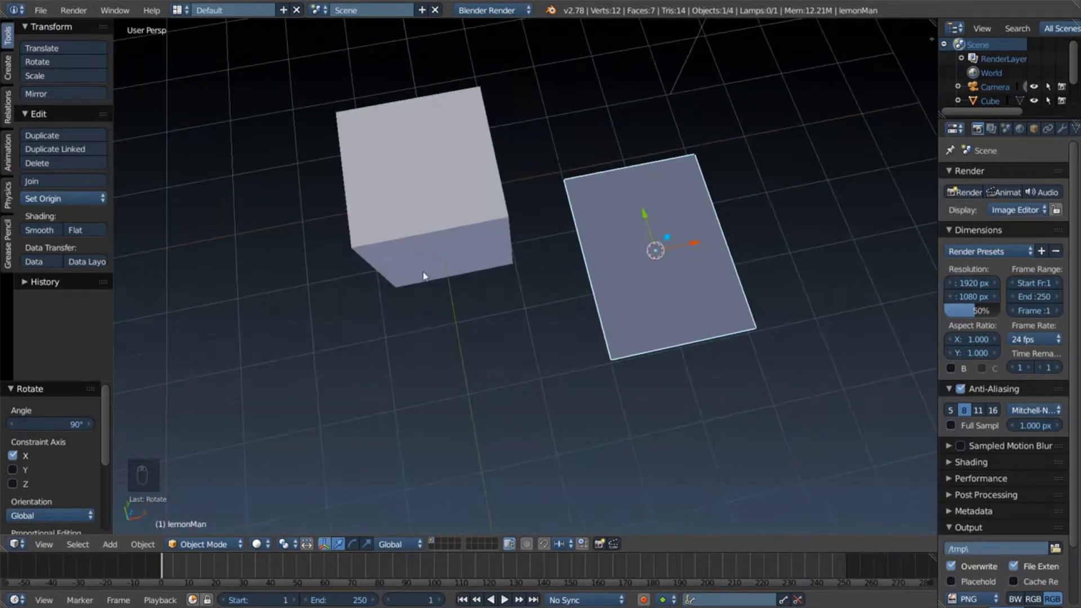
{"action": "key", "text": "KP_5"}
{"action": "key", "text": "KP_1"}
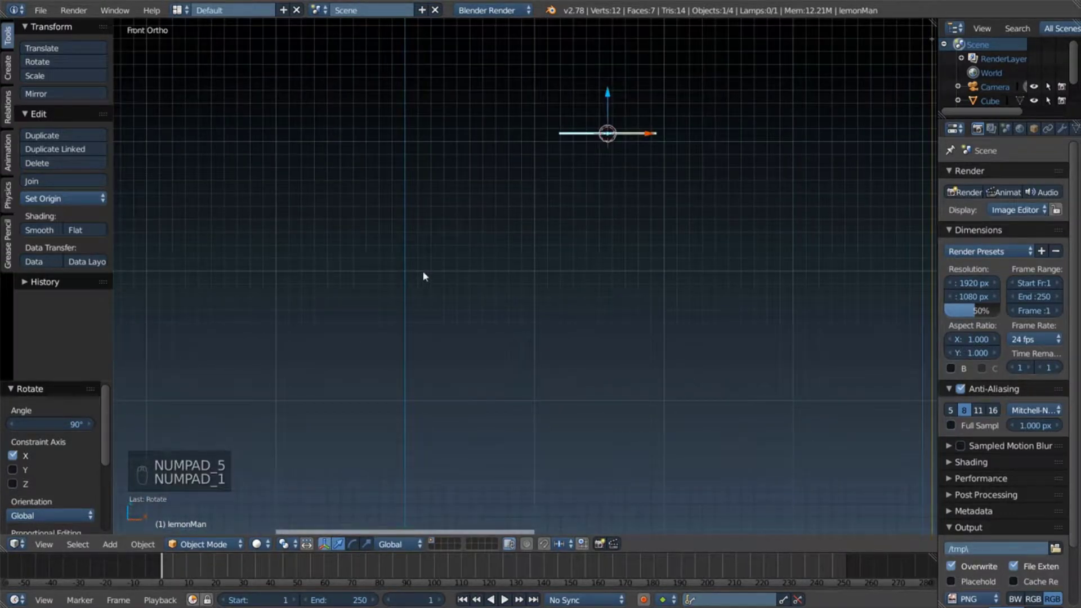
{"action": "key", "text": "Escape"}
{"action": "key", "text": "KP_5"}
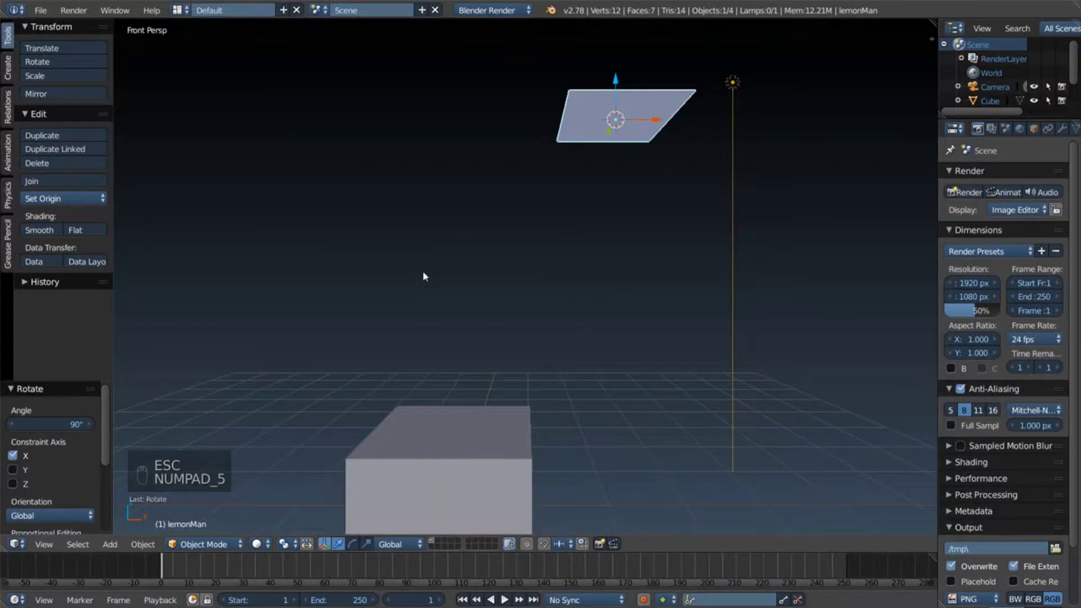
{"action": "key", "text": "r"}
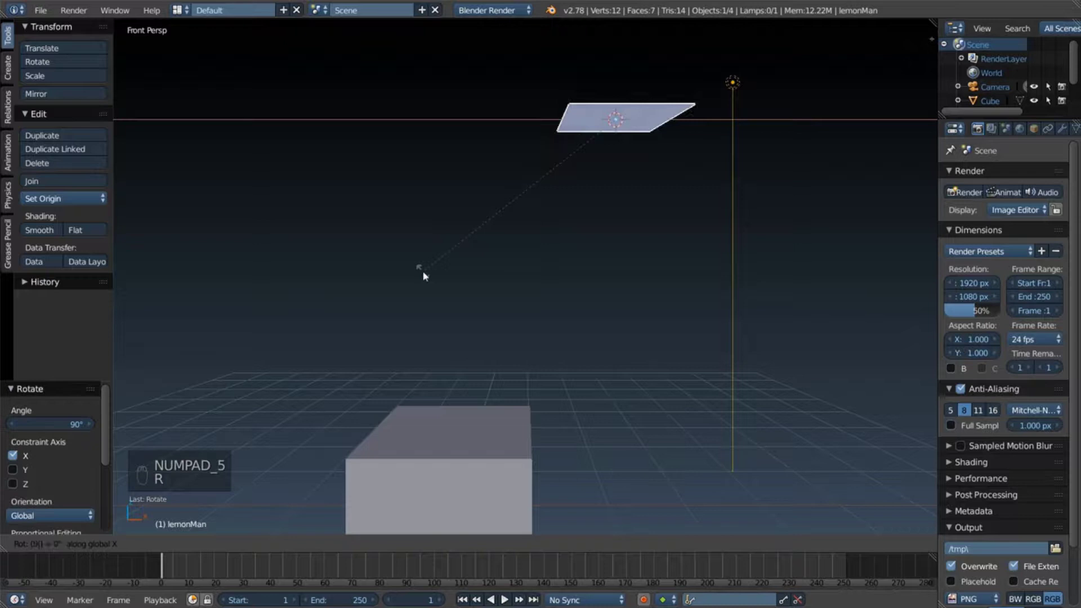
{"action": "key", "text": "KP_5"}
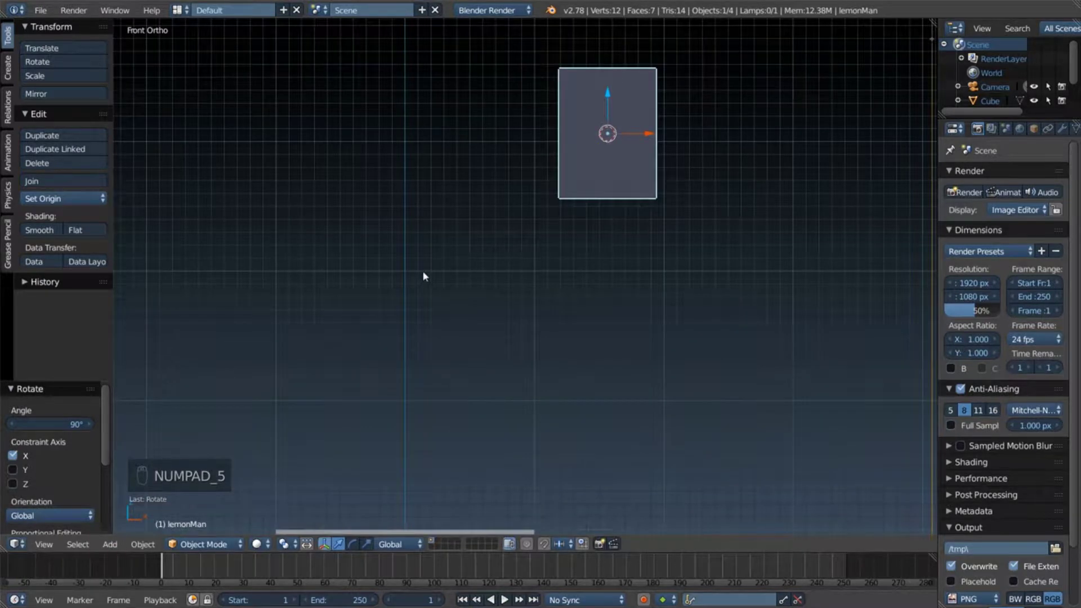
Step: Verify the upright plane in front and right ortho views and nudge its rotation
{"action": "key", "text": "KP_1"}
{"action": "key", "text": "KP_3"}
{"action": "key", "text": "KP_1"}
{"action": "key", "text": "KP_2"}
{"action": "key", "text": "KP_3"}
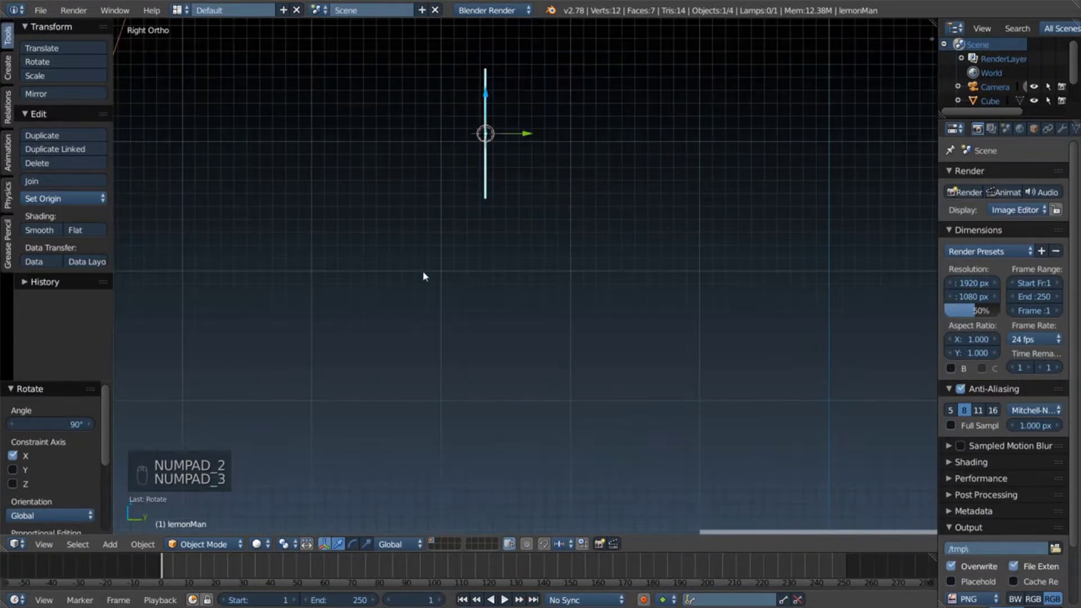
{"action": "key", "text": "KP_4"}
{"action": "key", "text": "KP_6"}
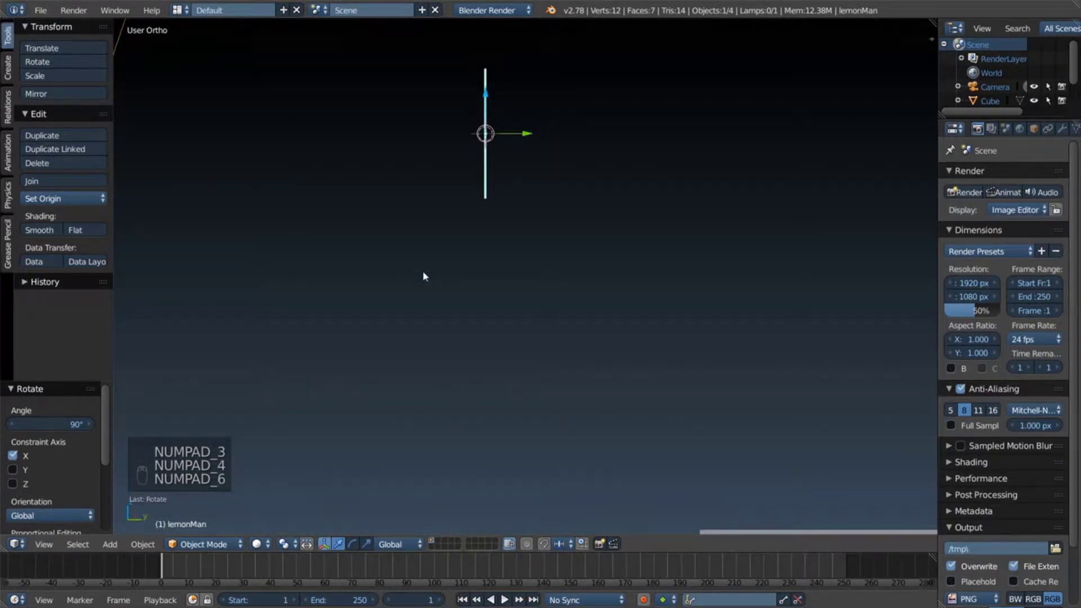
{"action": "key", "text": "KP_5"}
{"action": "key", "text": "KP_5"}
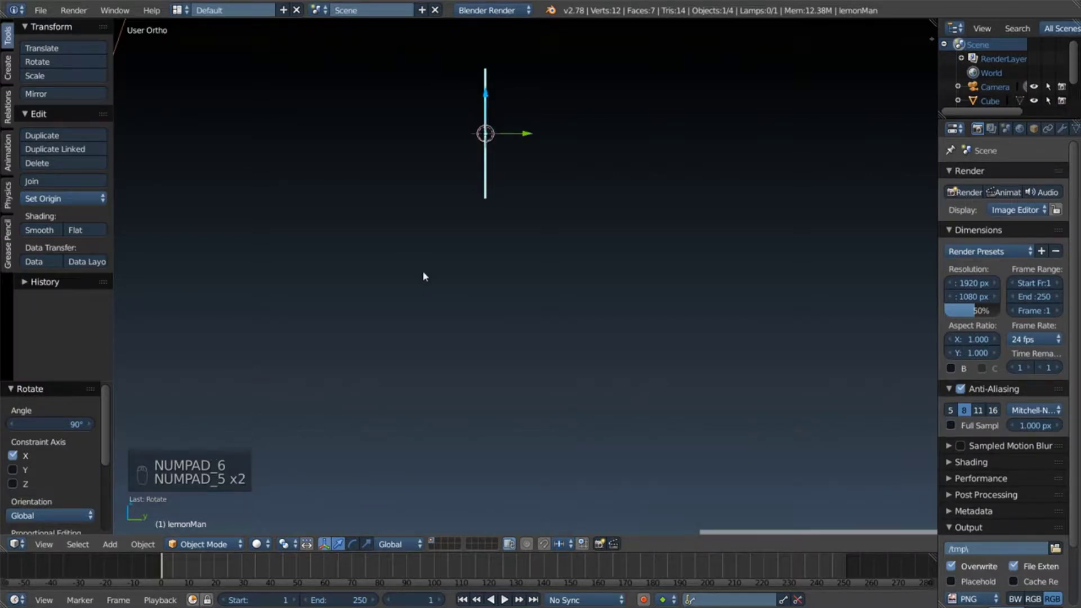
{"action": "key", "text": "KP_1"}
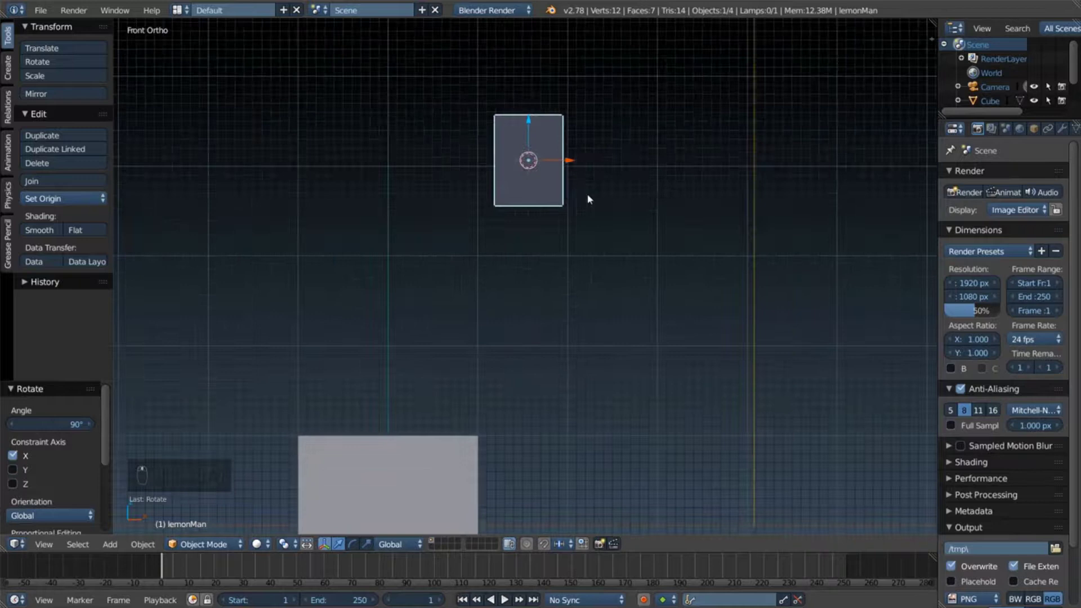
{"action": "key", "text": "r"}
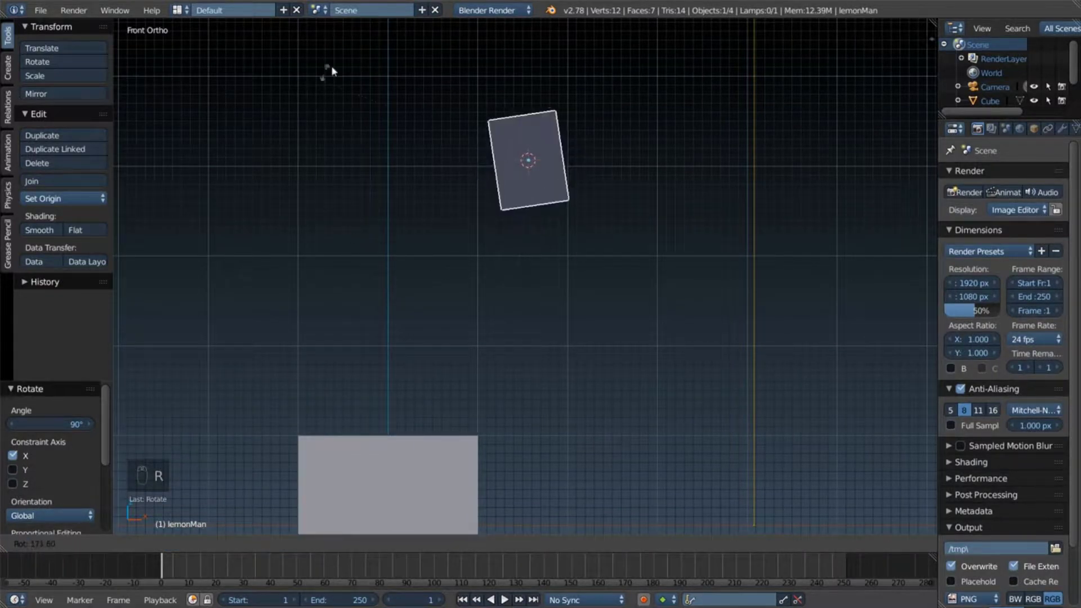
{"action": "left_click_drag", "start_coordinate": [541, 161], "coordinate": [902, 114]}
Step: Show the lemonMan picture as a viewport background image and delete the image plane
{"action": "key", "text": "n"}
{"action": "scroll", "scroll_direction": "up", "scroll_amount": 3}
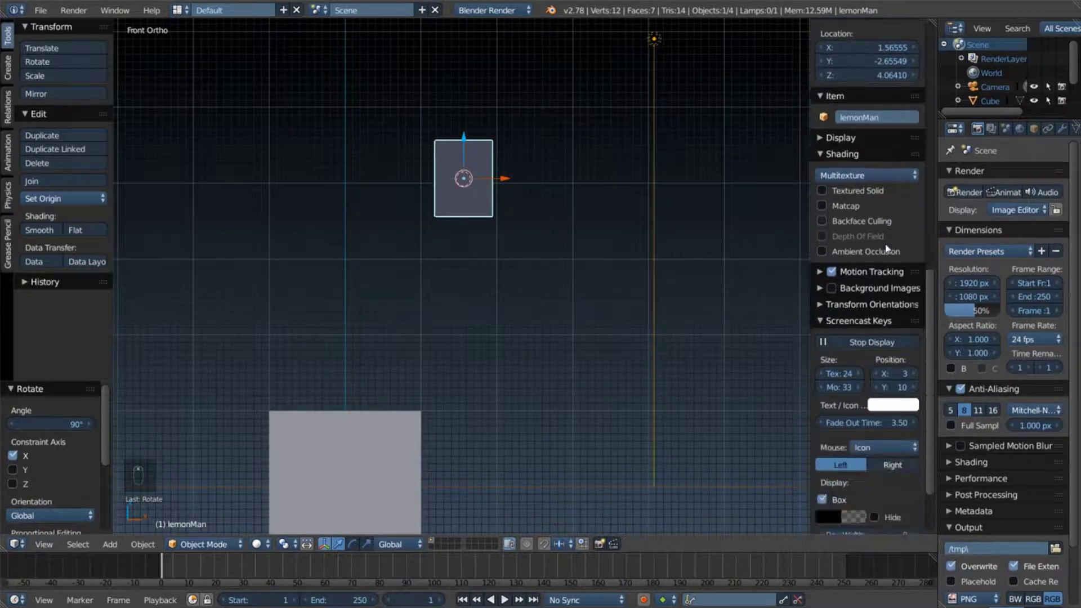
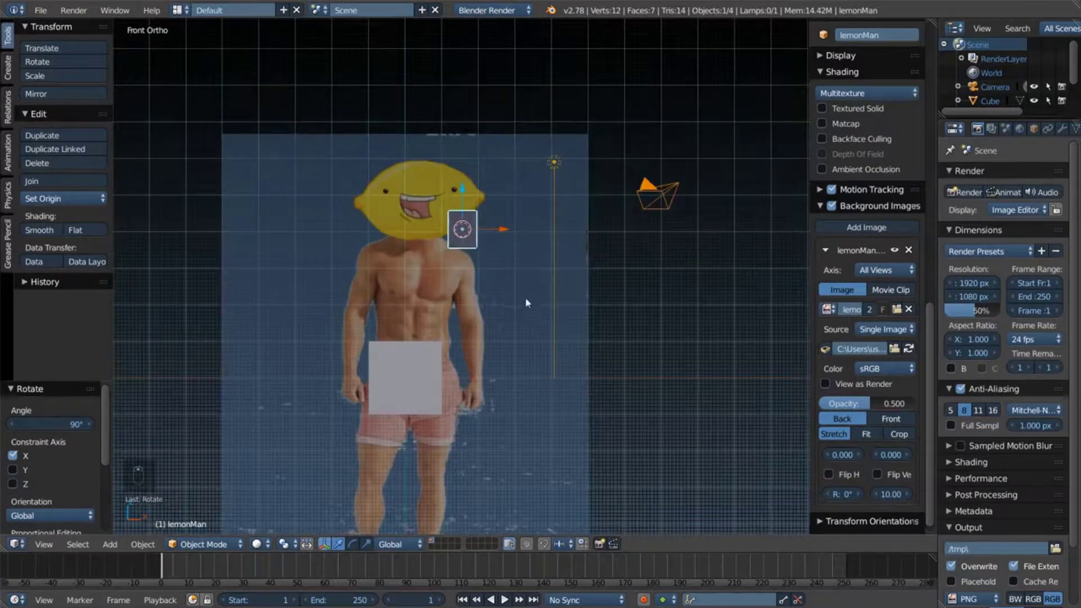
{"action": "left_click_drag", "start_coordinate": [531, 284], "coordinate": [533, 280]}
{"action": "key", "text": "KP_5"}
{"action": "key", "text": "KP_1"}
{"action": "key", "text": "KP_3"}
{"action": "key", "text": "KP_5"}
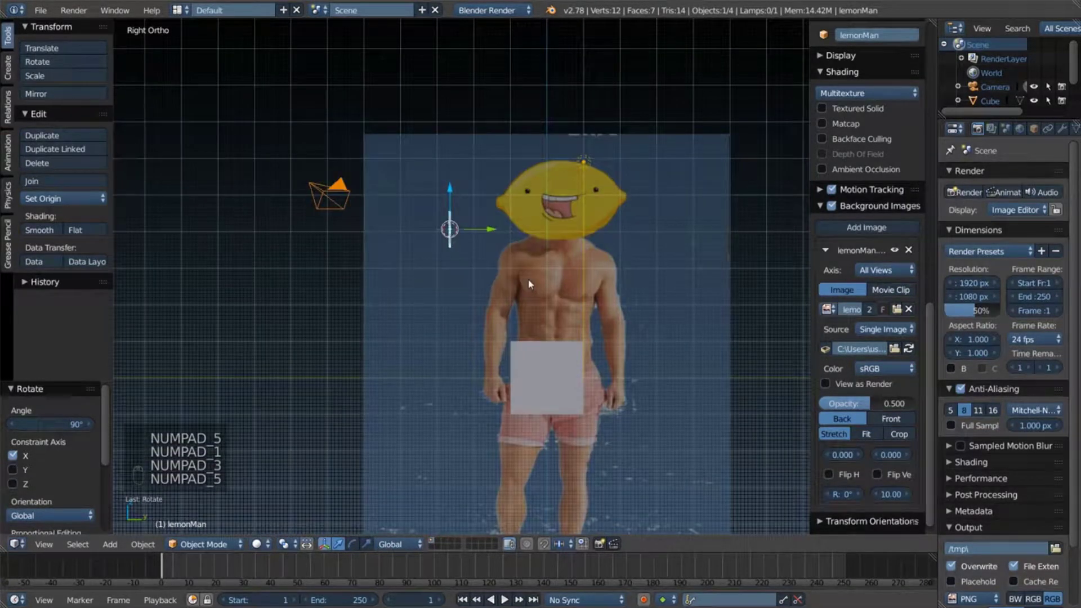
{"action": "key", "text": "x"}
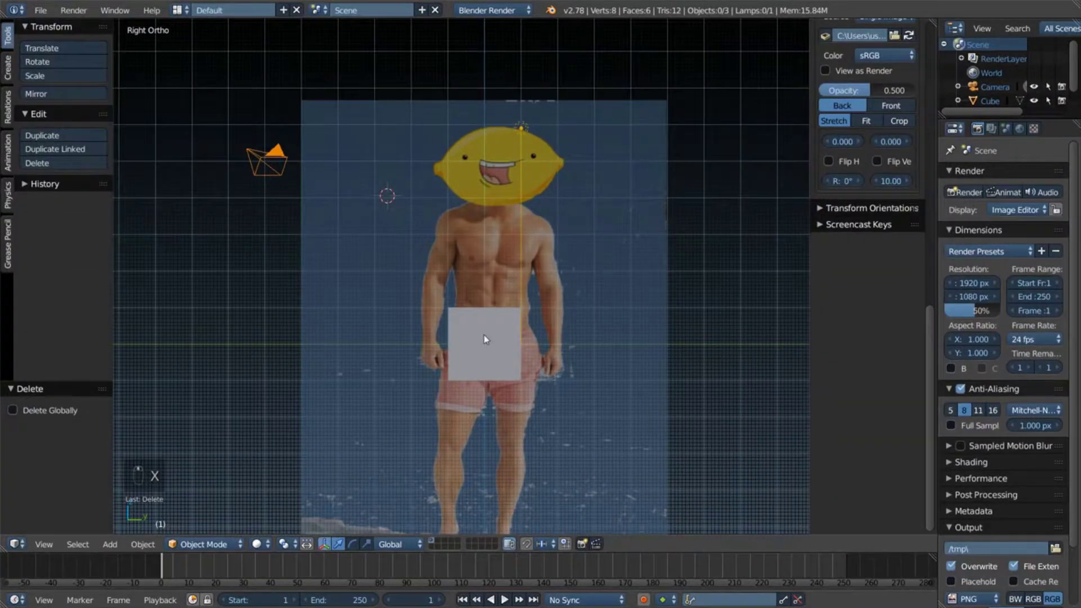
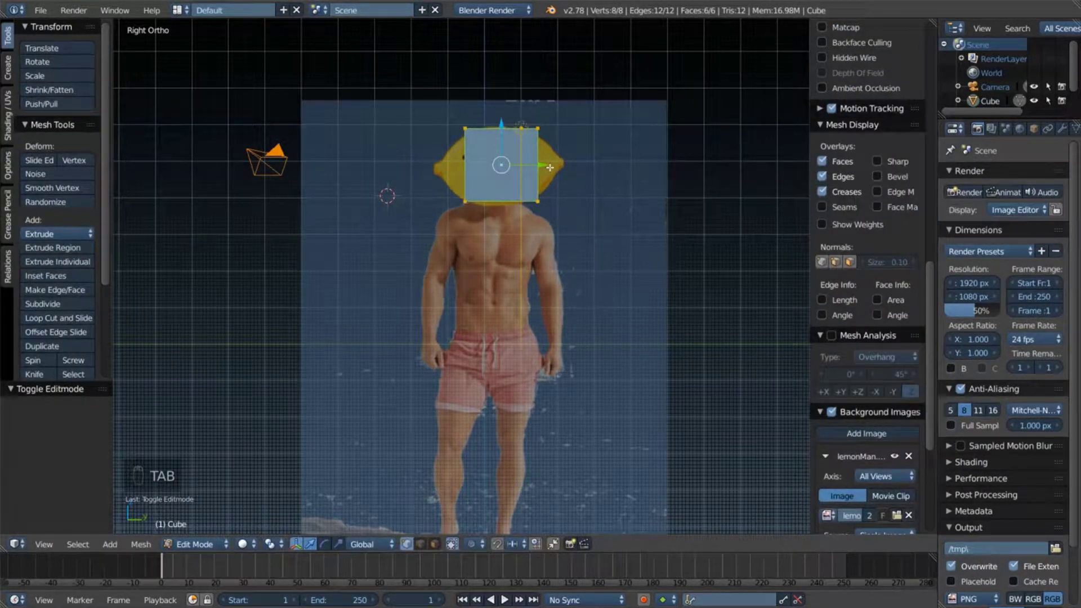
Step: Subdivide the cube, cast it to a sphere and stretch it into a rough lemon shape
{"action": "key", "text": "w"}
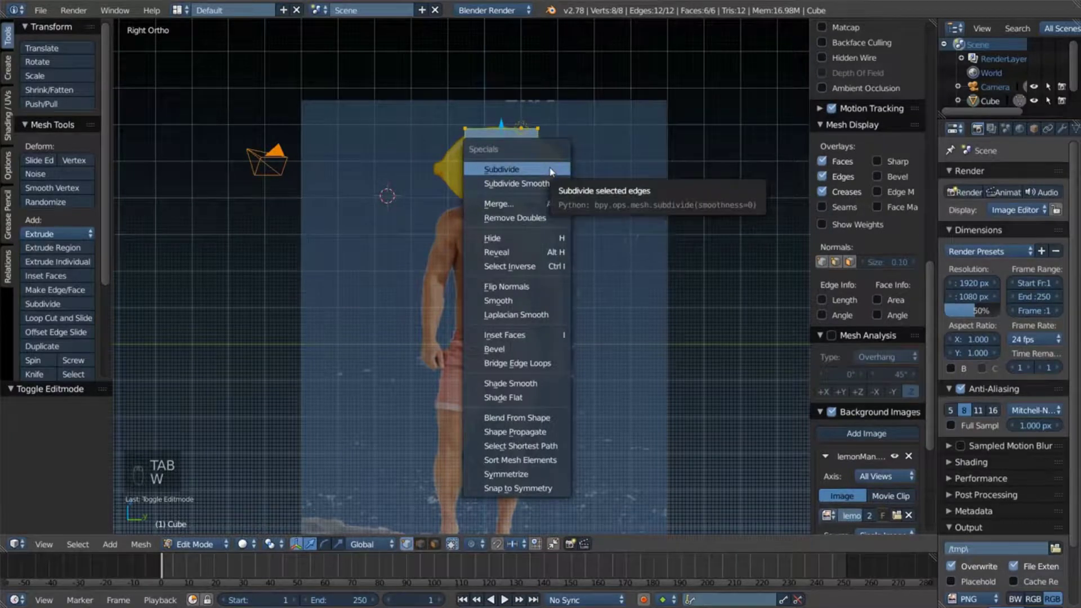
{"action": "key", "text": "w"}
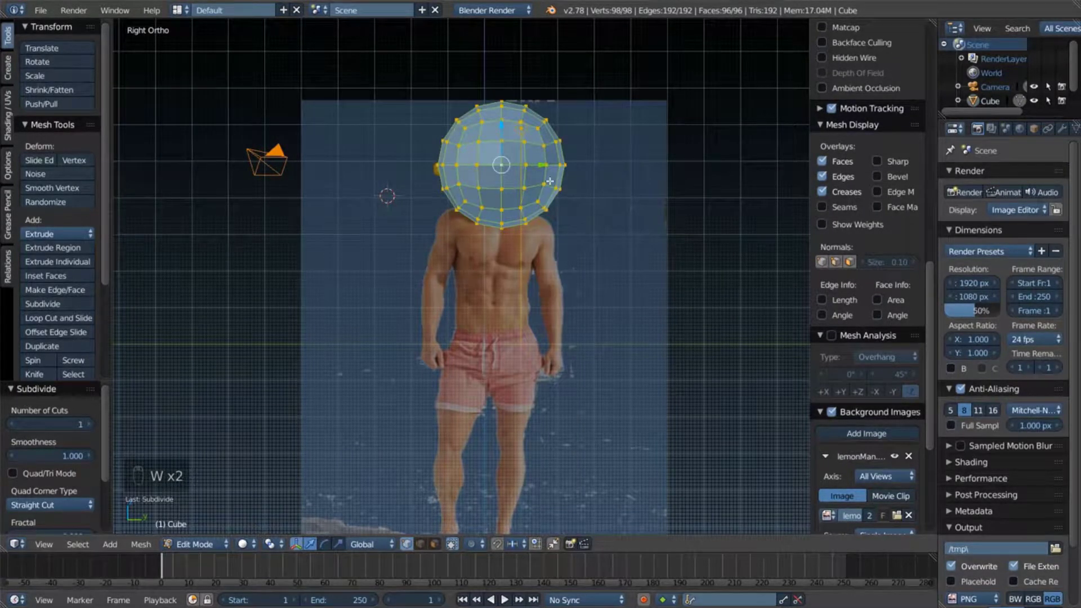
{"action": "key", "text": "s"}
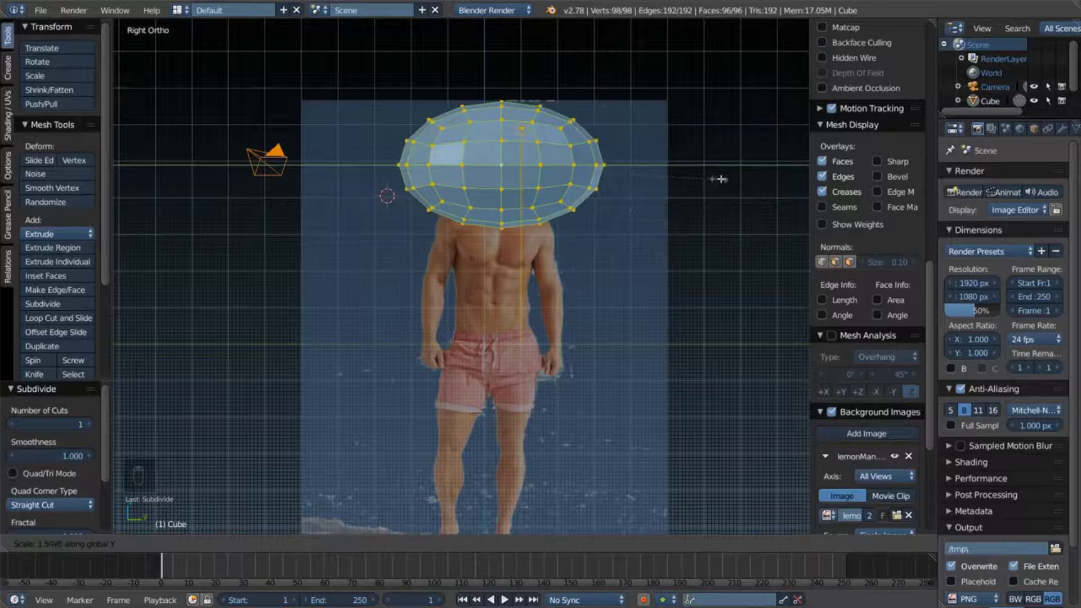
{"action": "key", "text": "s"}
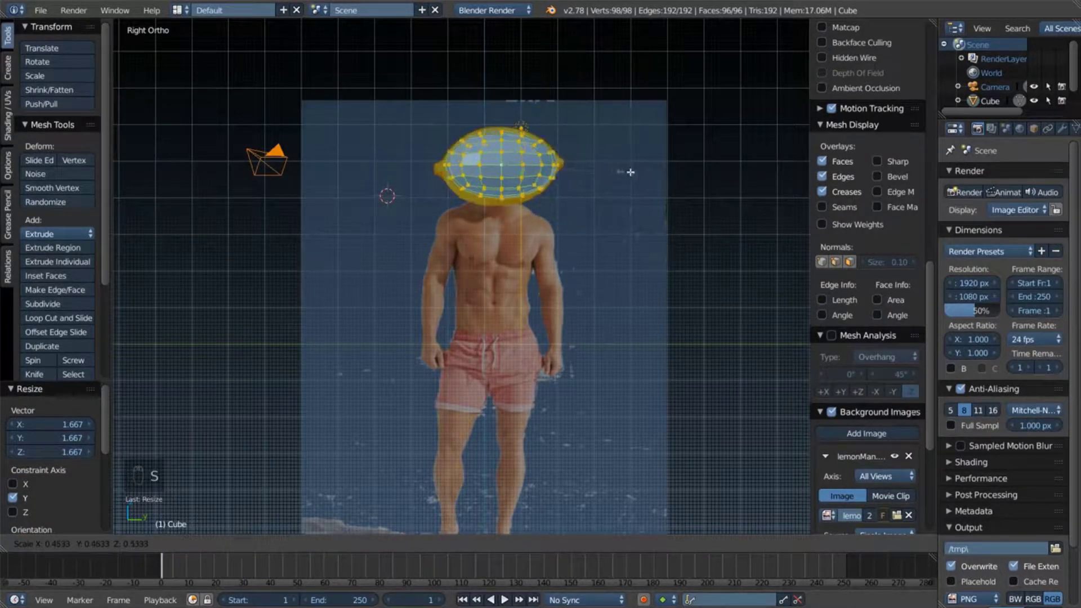
{"action": "key", "text": "Tab"}
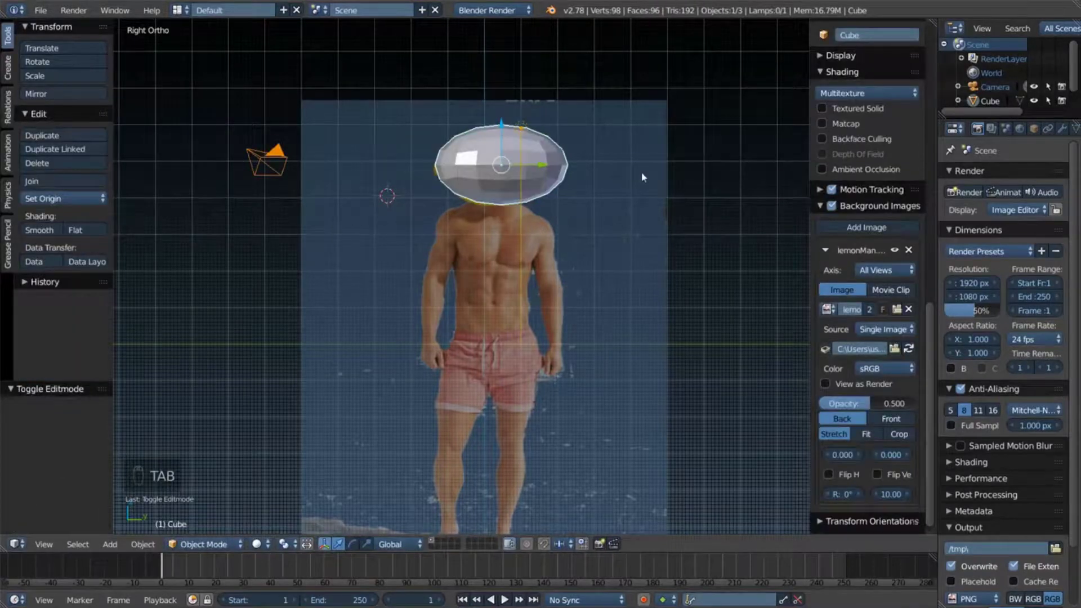
Step: Zoom in on the side reference and resize the sphere to match the lemon head's width
{"action": "middle_click", "coordinate": [598, 166]}
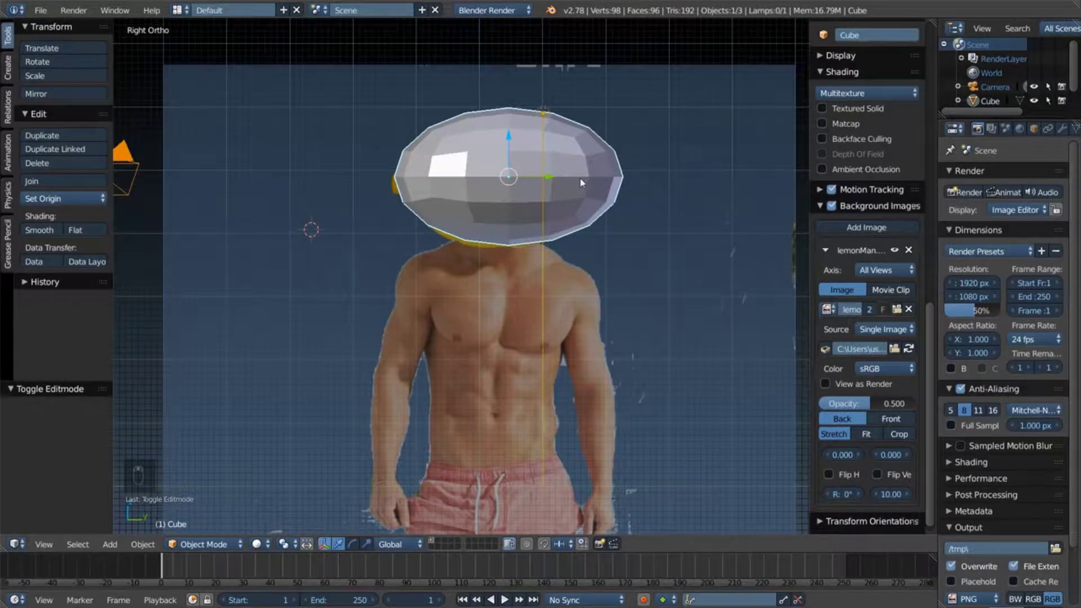
{"action": "right_click", "coordinate": [539, 161]}
{"action": "key", "text": "z"}
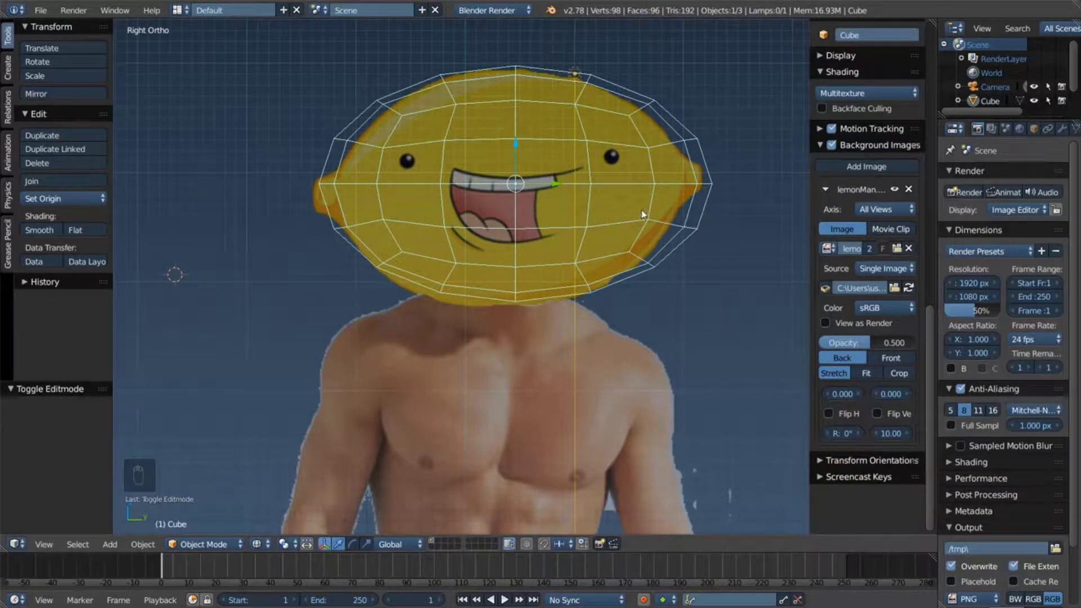
{"action": "key", "text": "n"}
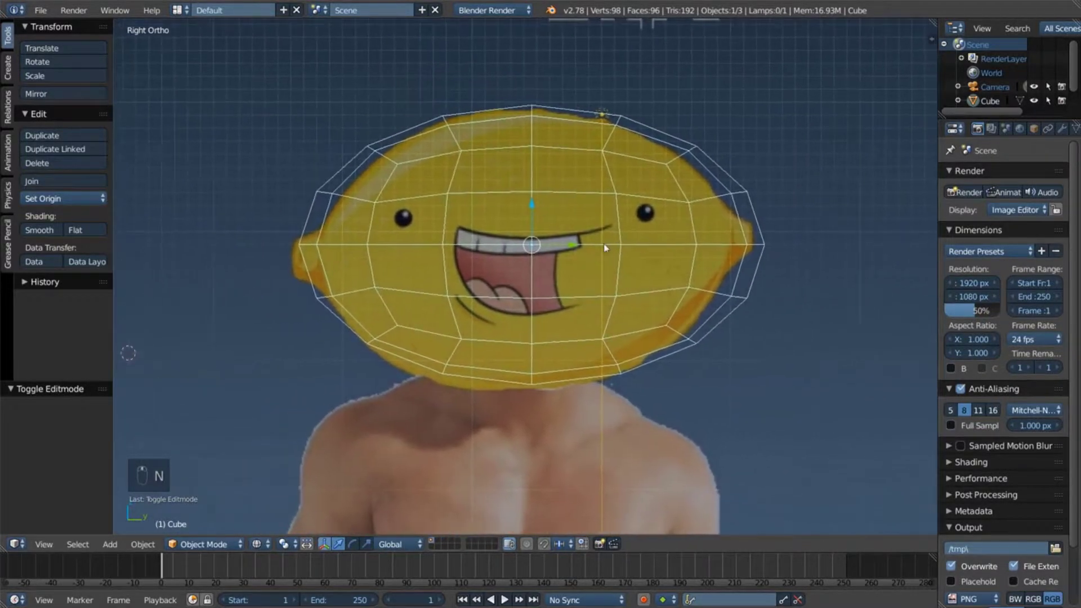
{"action": "key", "text": "t"}
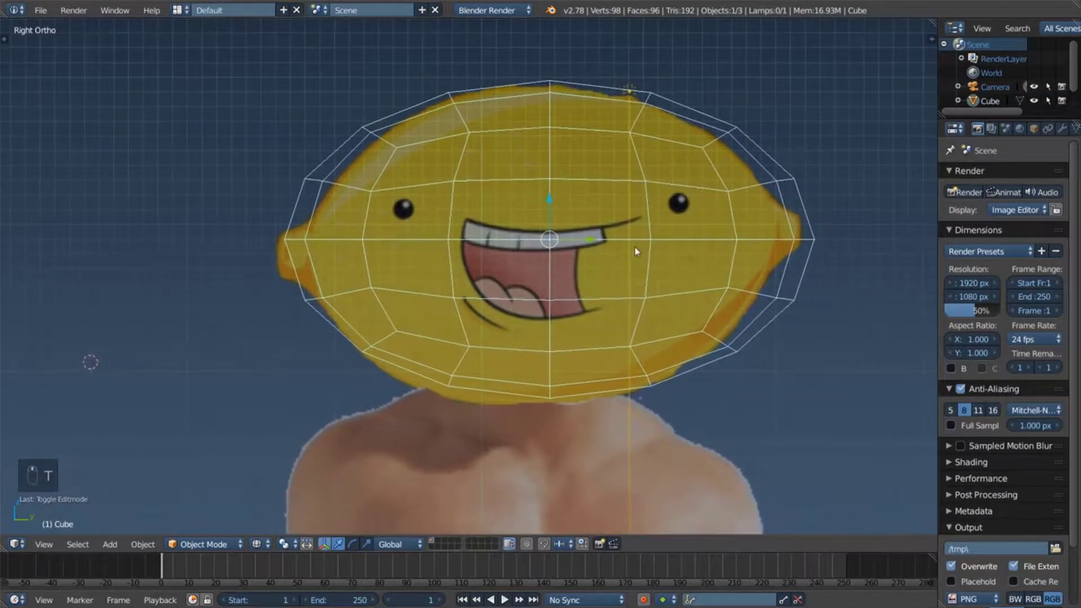
{"action": "left_click_drag", "start_coordinate": [633, 279], "coordinate": [636, 229]}
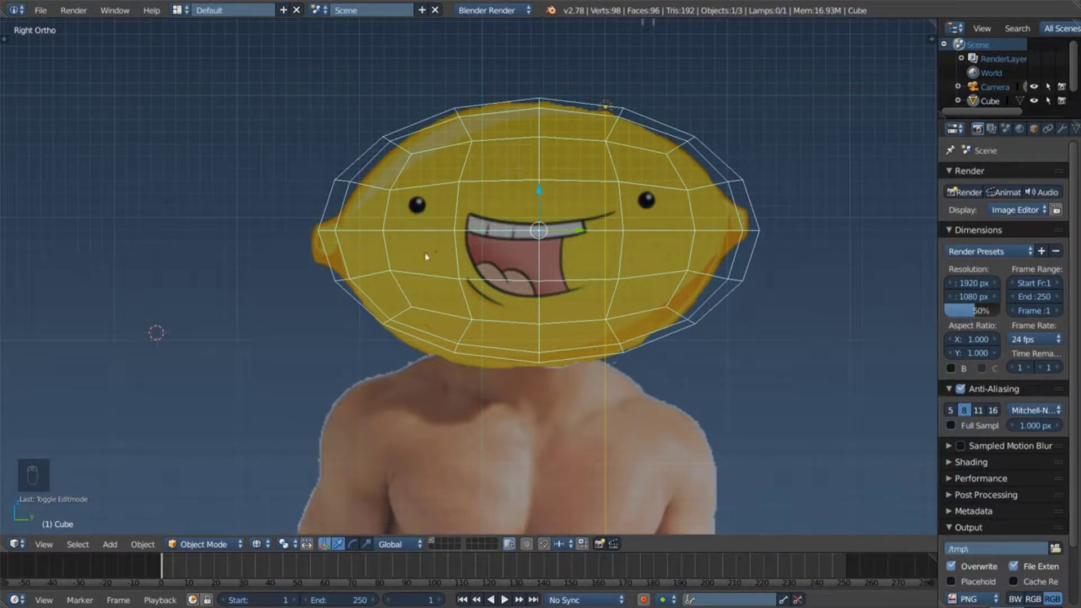
Step: Pull the lemon's end faces outward along its length with proportional editing falloff
{"action": "key", "text": "z"}
{"action": "left_click_drag", "start_coordinate": [467, 234], "coordinate": [579, 233]}
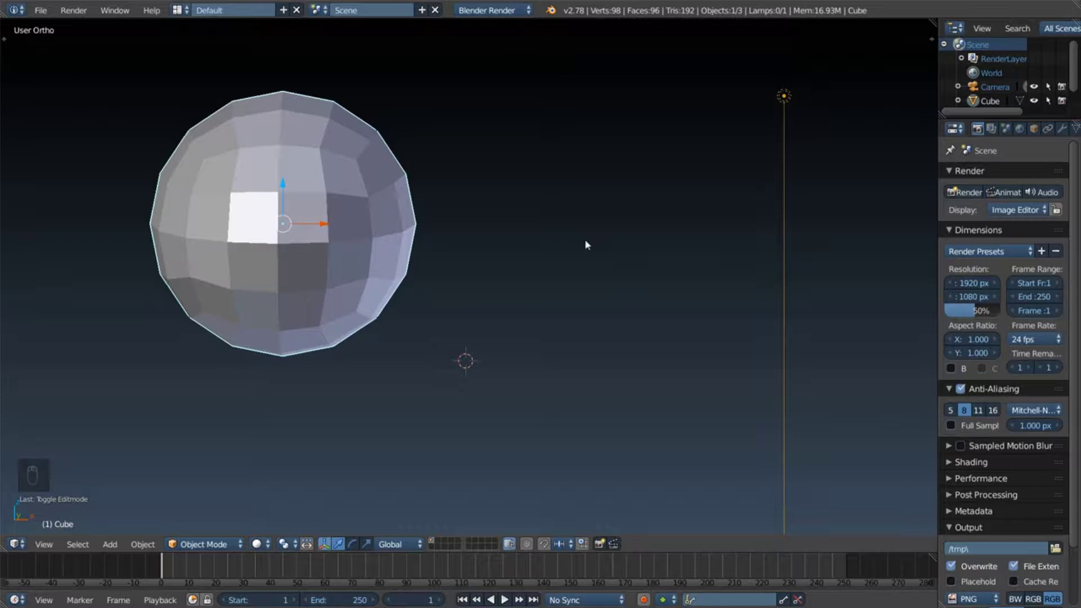
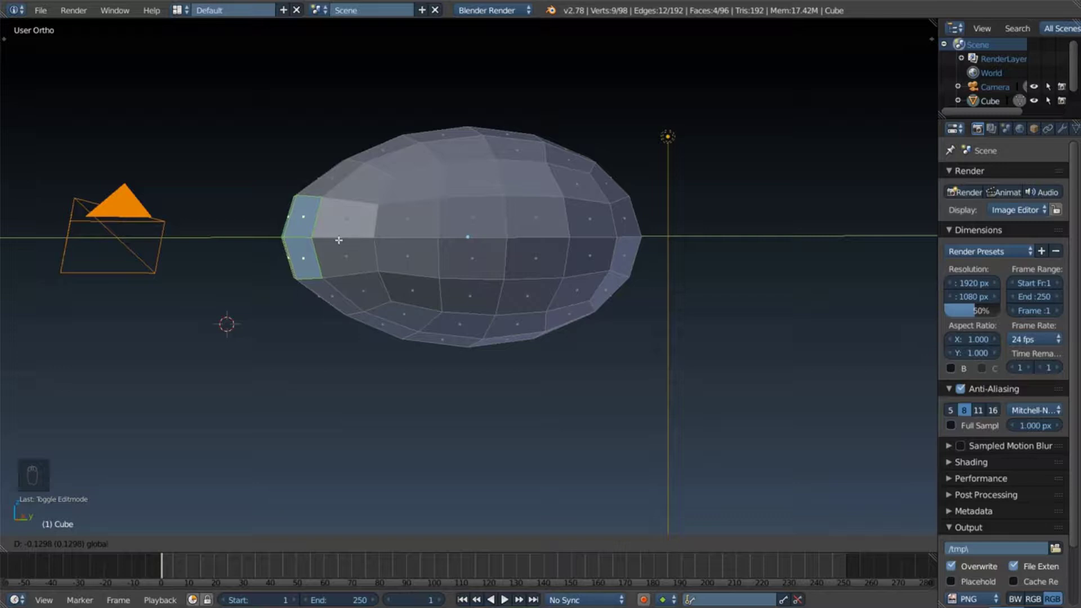
{"action": "key", "text": "Escape"}
{"action": "key", "text": "ctrl+z"}
{"action": "key", "text": "o"}
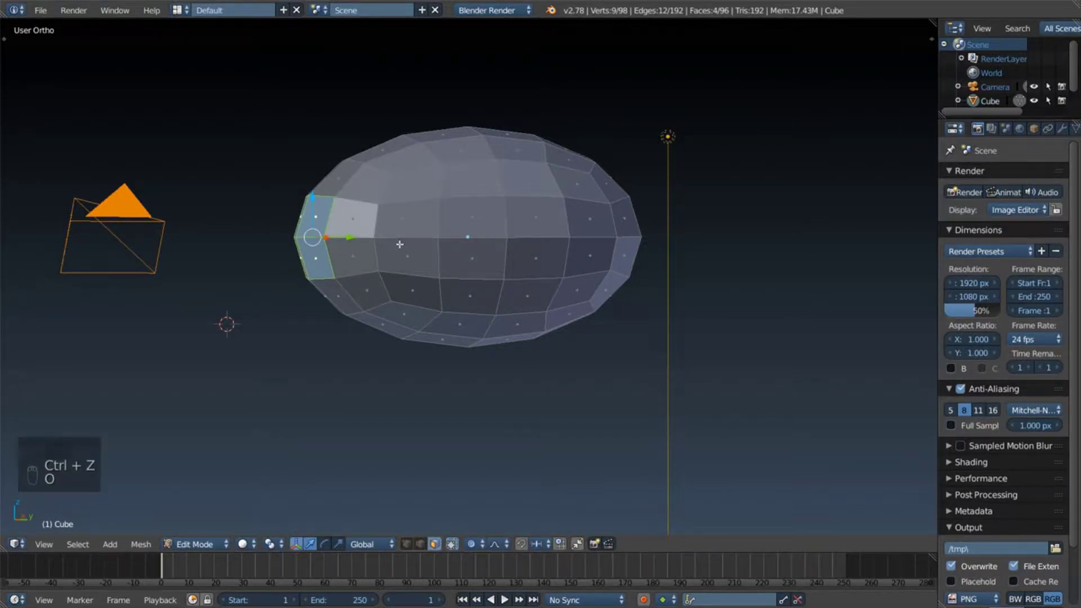
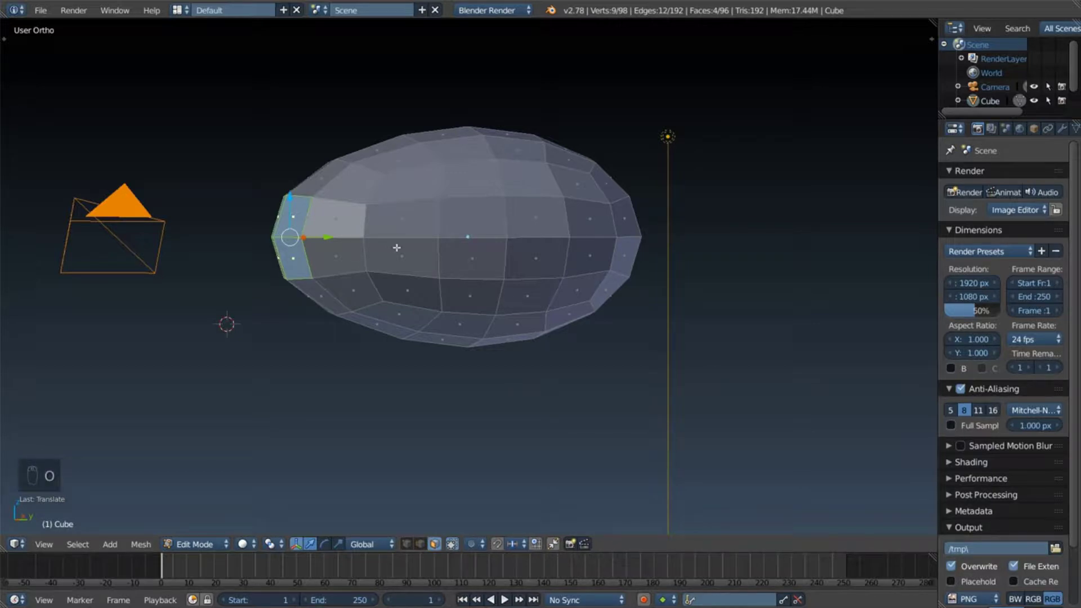
{"action": "key", "text": "o"}
{"action": "key", "text": "ctrl+z"}
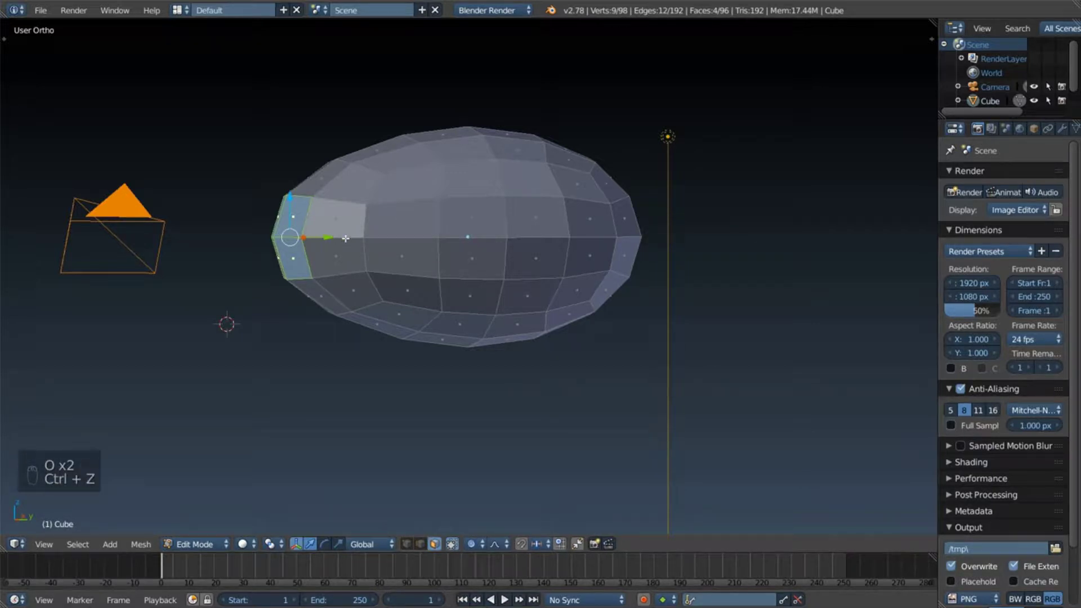
{"action": "key", "text": "ctrl+z"}
{"action": "key", "text": "ctrl+z"}
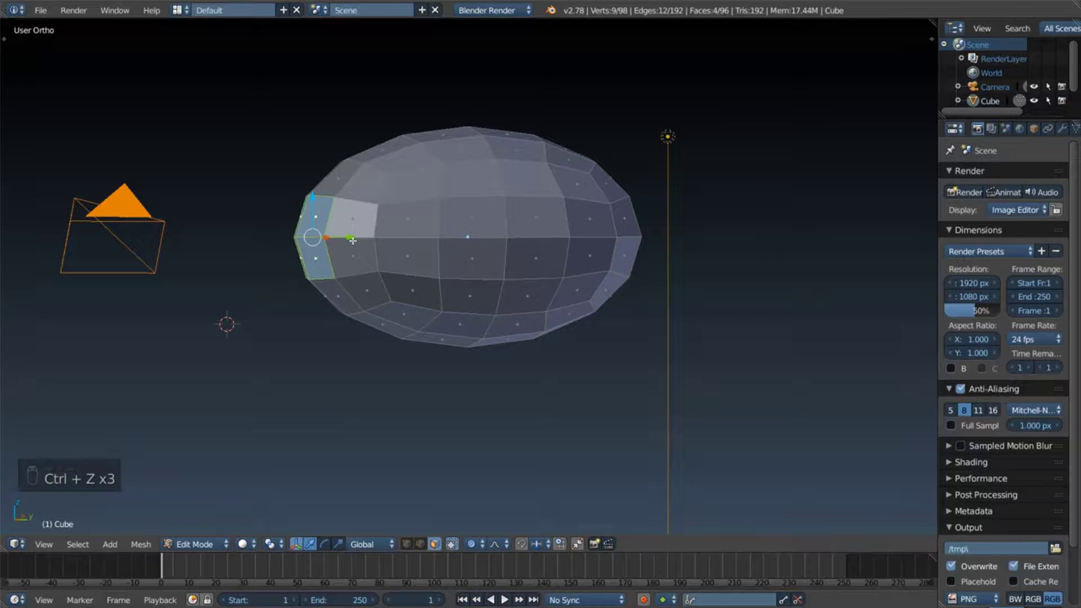
{"action": "key", "text": "o"}
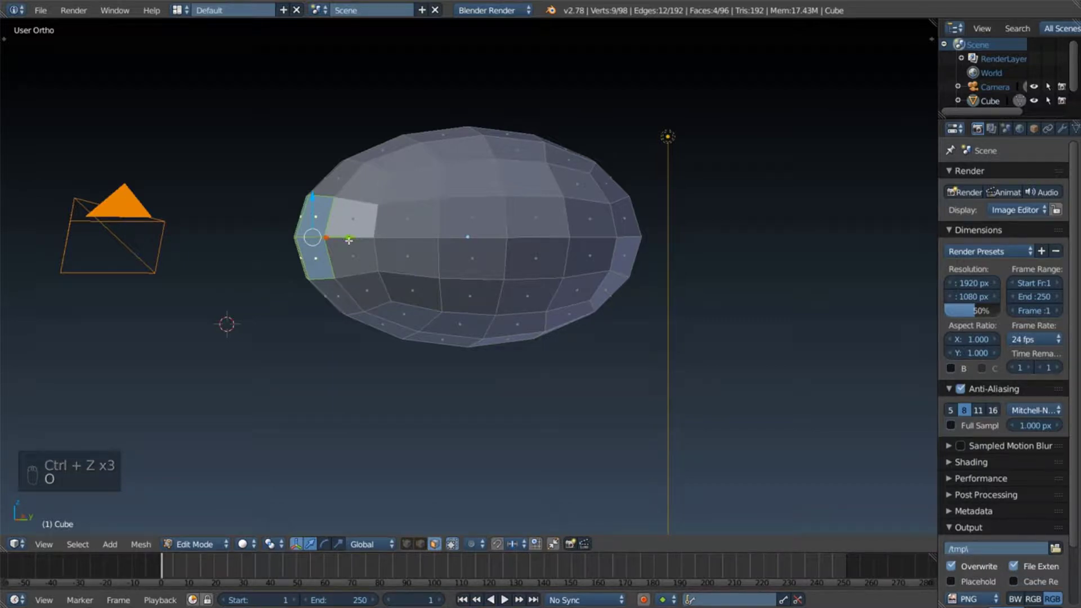
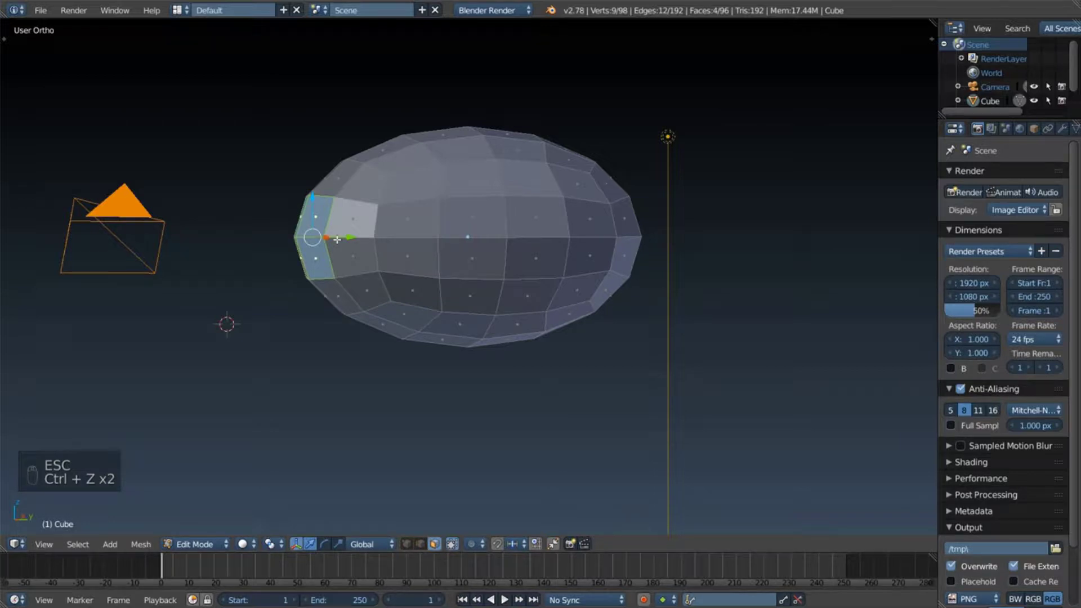
{"action": "key", "text": "o"}
{"action": "key", "text": "o"}
{"action": "key", "text": "o"}
{"action": "key", "text": "o"}
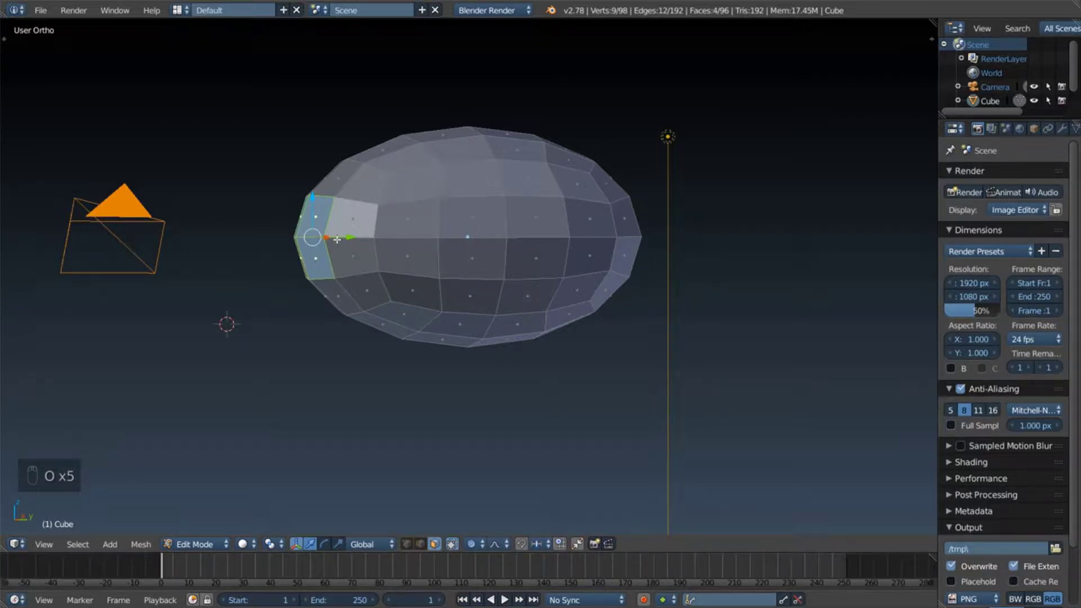
{"action": "key", "text": "g"}
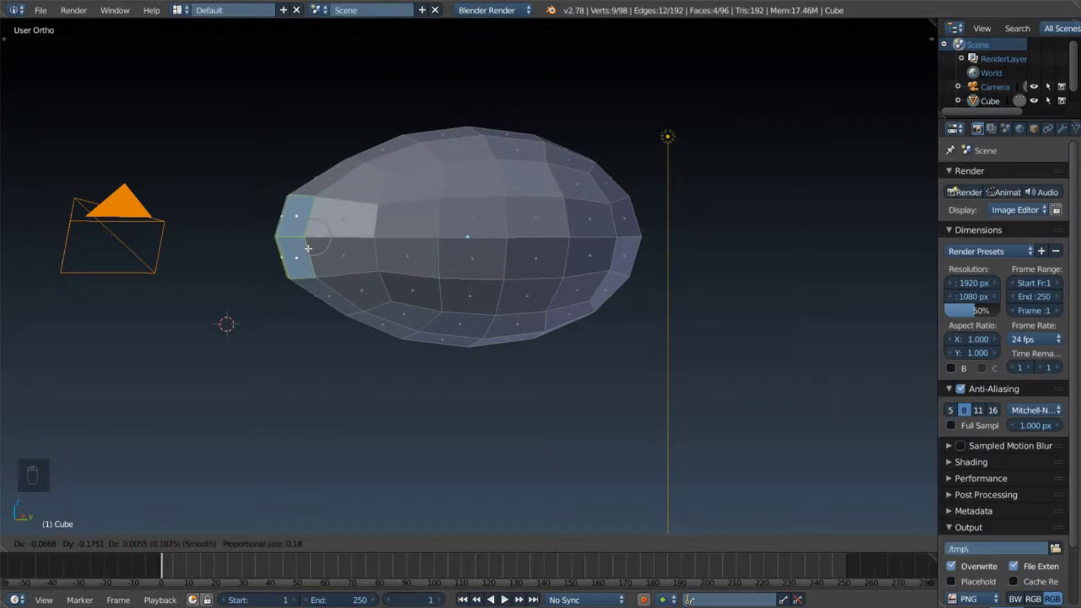
{"action": "key", "text": "ctrl+z"}
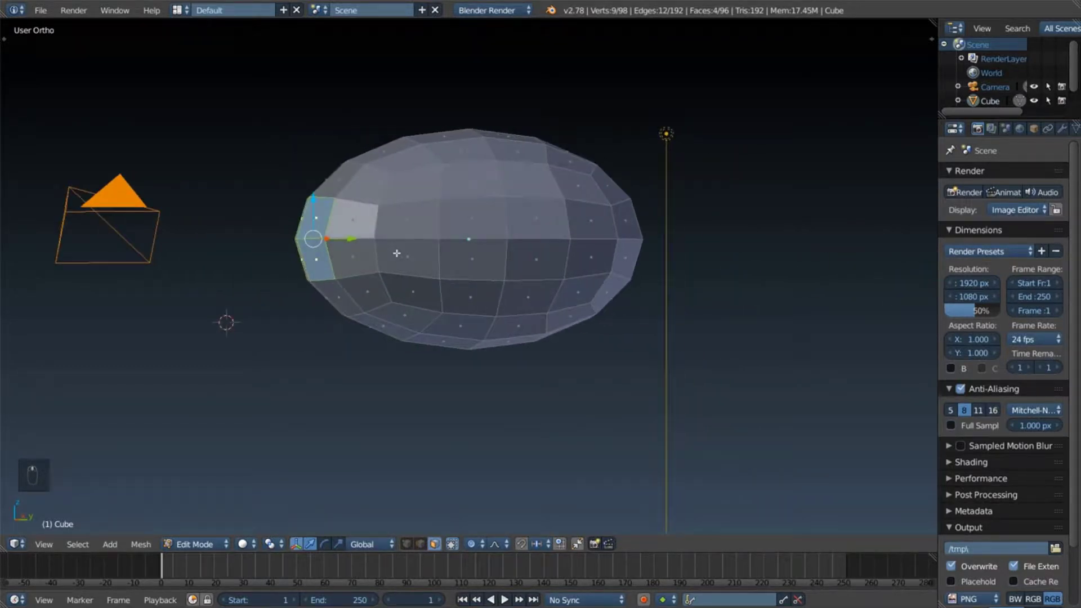
Step: Extrude the end faces and scale them down into a small pointed lemon tip, checked in front and side views
{"action": "key", "text": "e"}
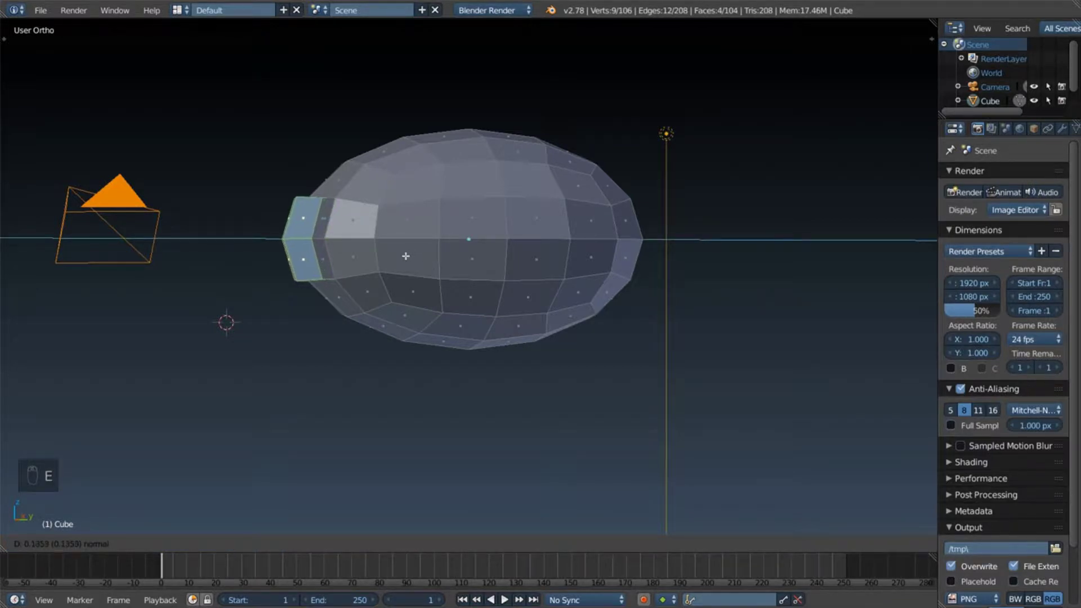
{"action": "key", "text": "s"}
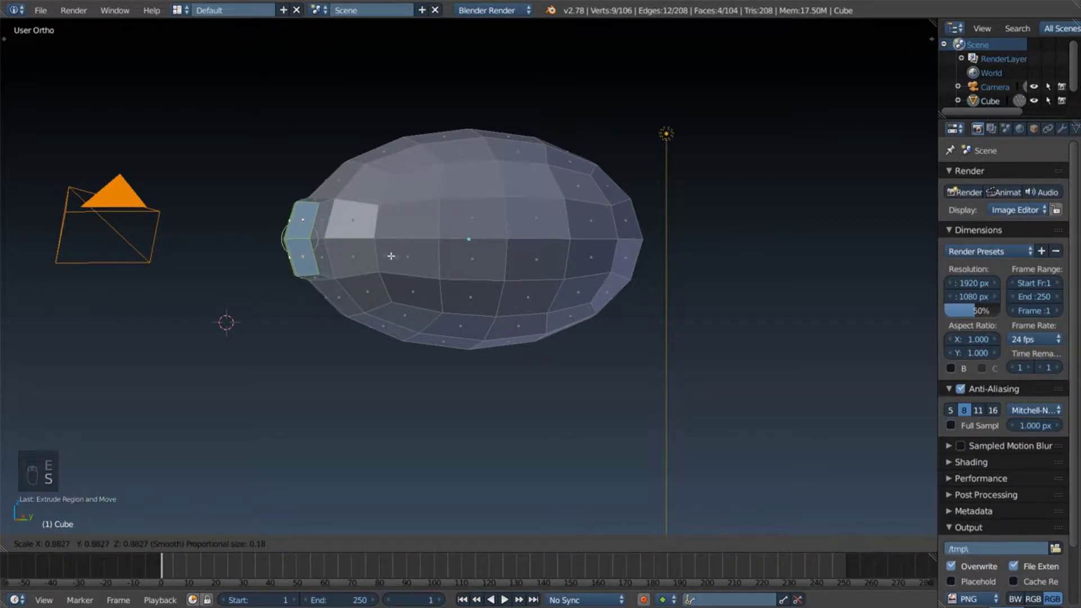
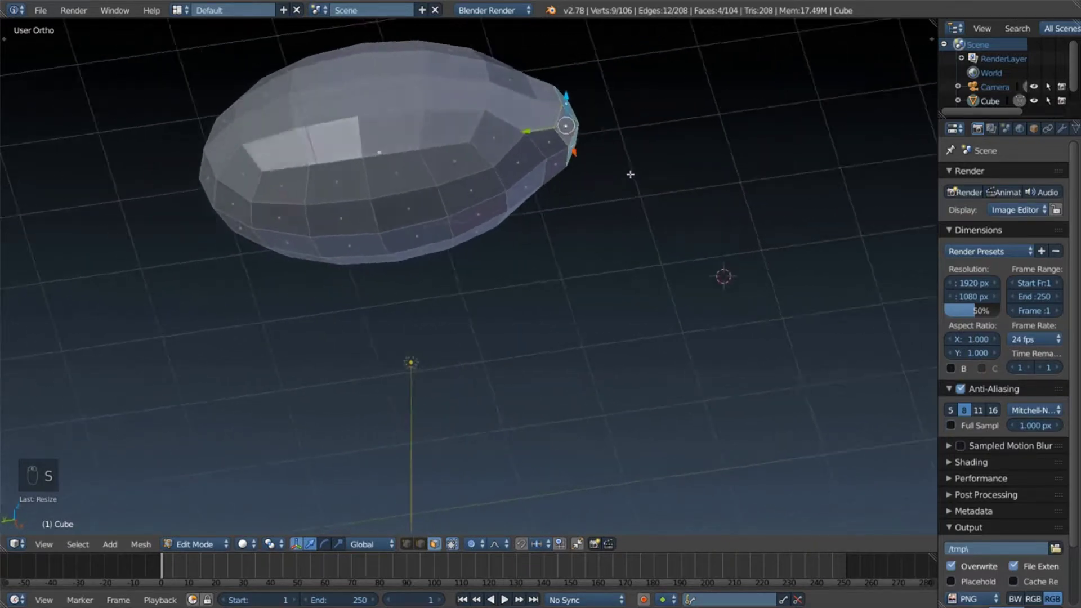
{"action": "key", "text": "KP_5"}
{"action": "key", "text": "KP_1"}
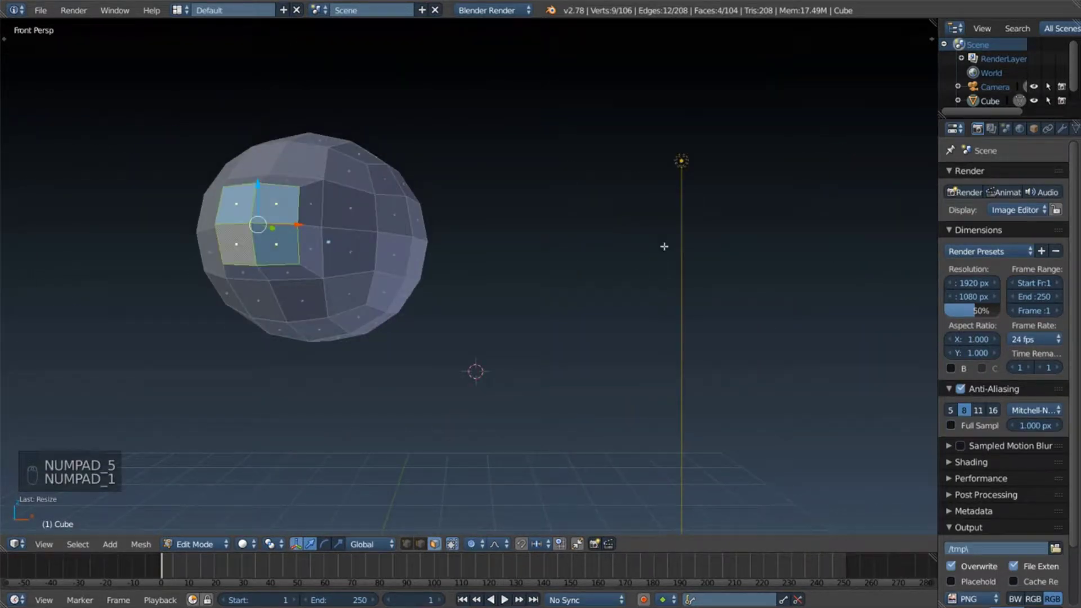
{"action": "key", "text": "KP_5"}
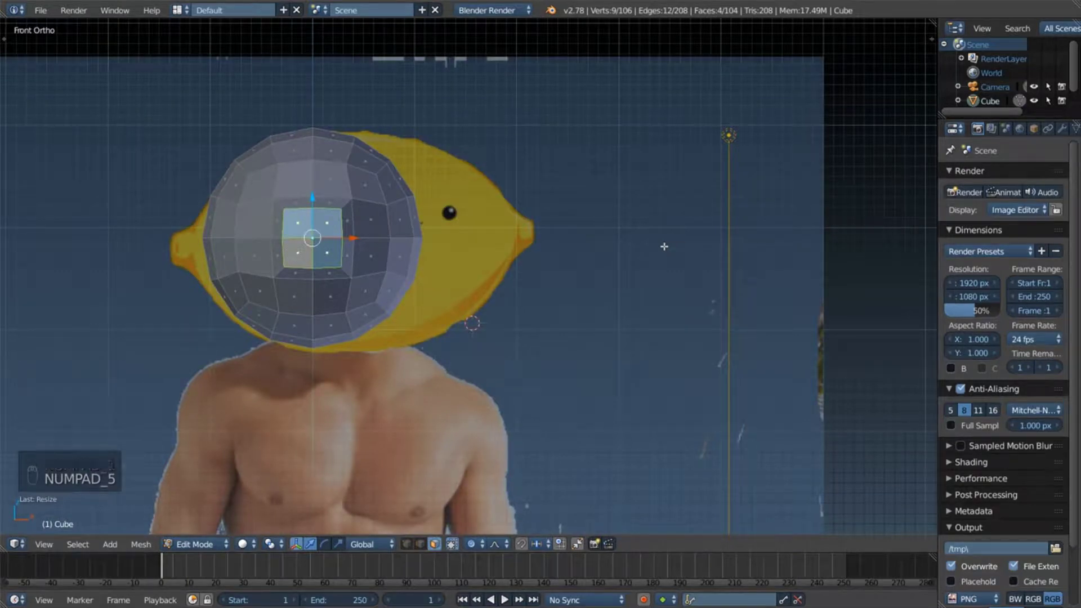
{"action": "key", "text": "KP_3"}
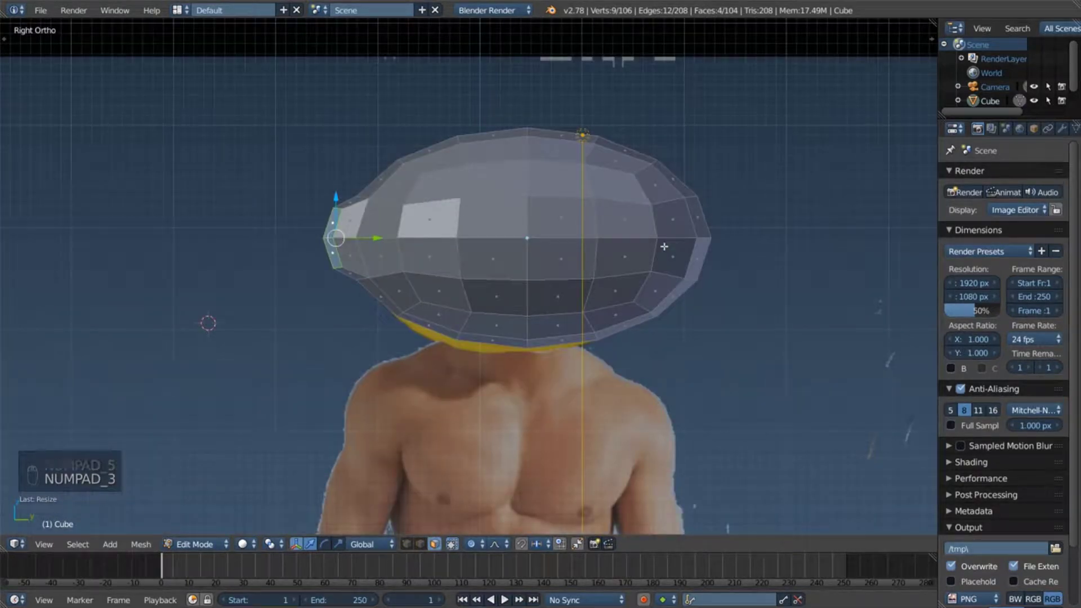
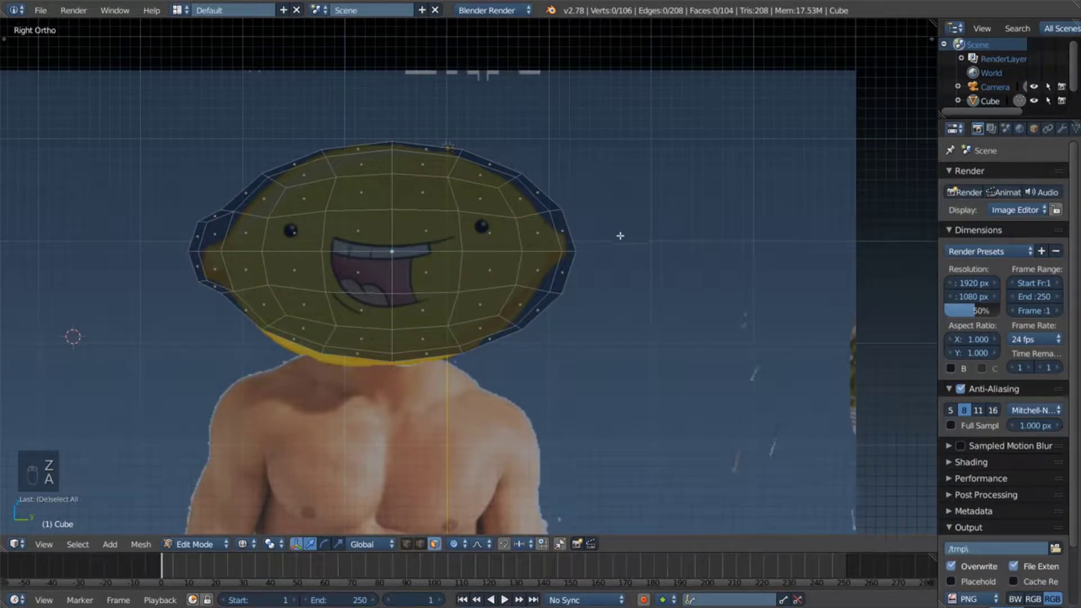
Step: Circle-select one half of the lemon's vertices and delete them along the centre line
{"action": "key", "text": "c"}
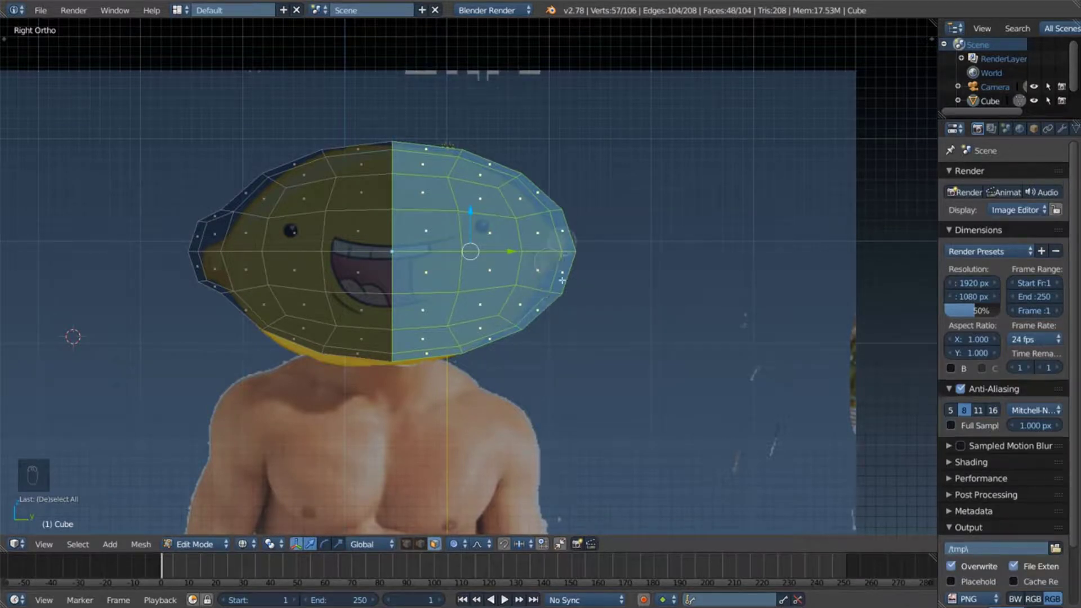
{"action": "key", "text": "x"}
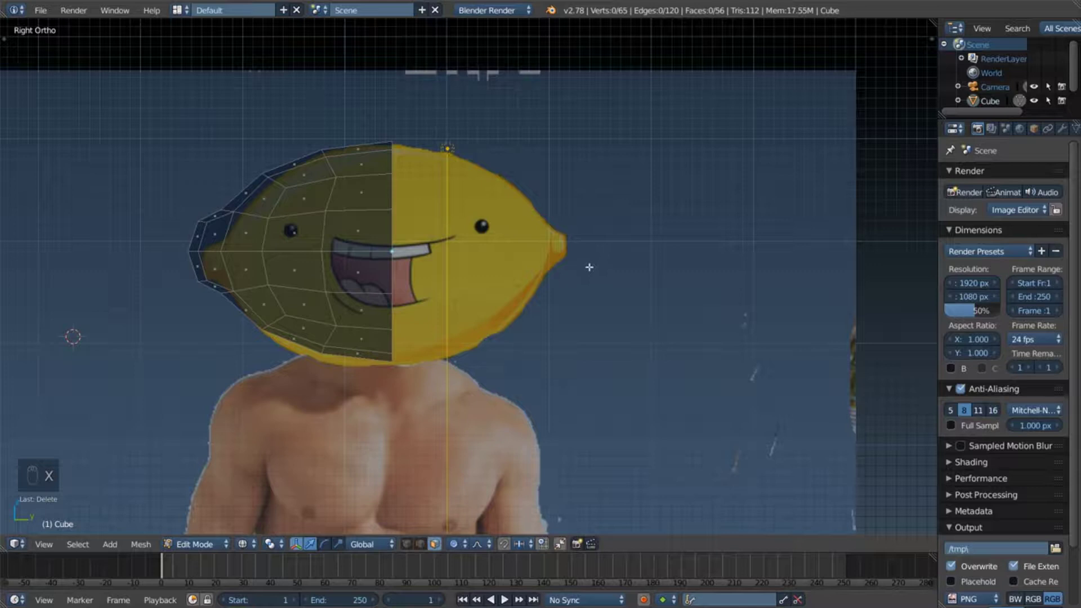
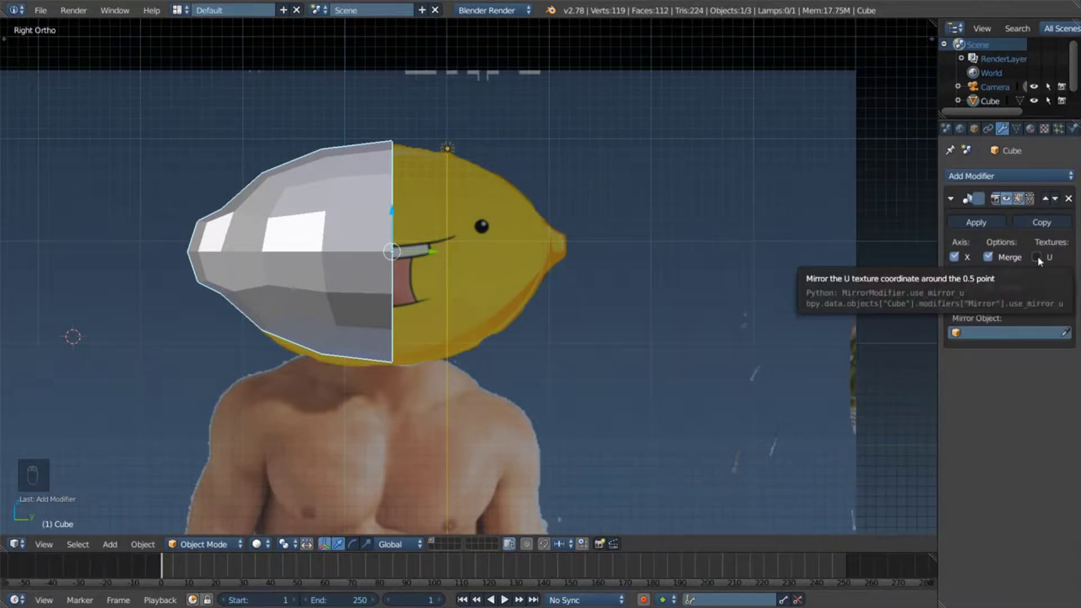
Step: Set the Mirror modifier to Y instead of X and apply it to restore the full lemon
{"action": "left_click_drag", "start_coordinate": [963, 273], "coordinate": [967, 273]}
{"action": "left_click_drag", "start_coordinate": [960, 257], "coordinate": [960, 257]}
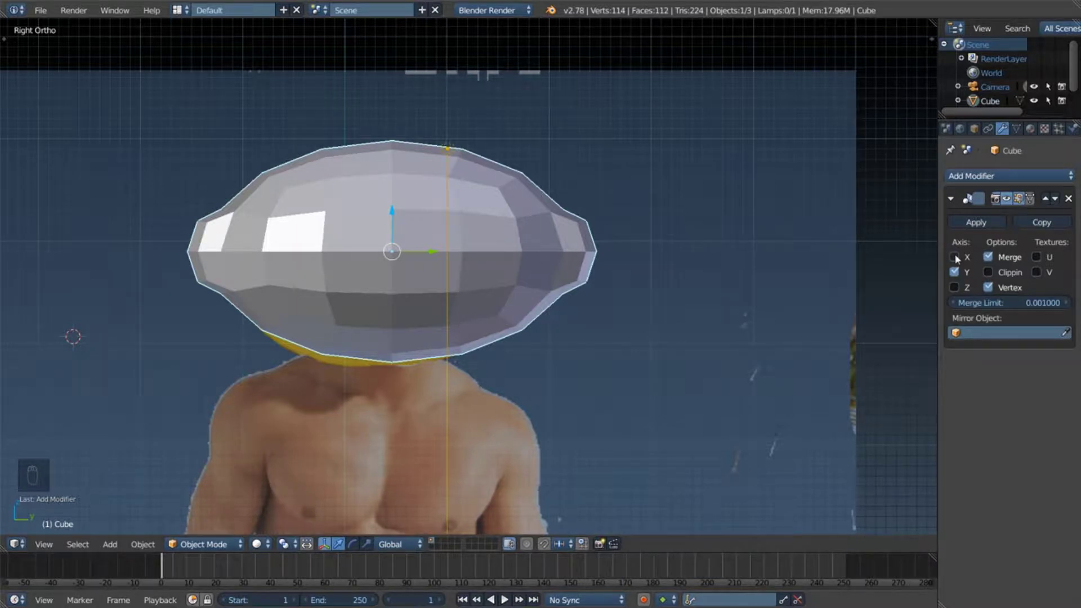
{"action": "left_click_drag", "start_coordinate": [960, 289], "coordinate": [977, 221]}
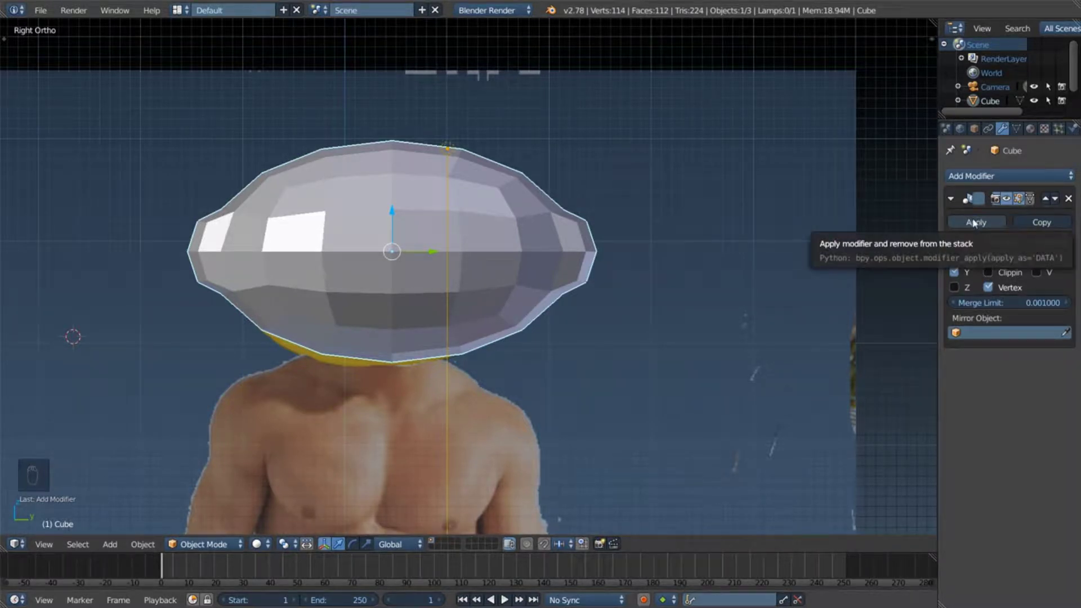
{"action": "left_click_drag", "start_coordinate": [977, 221], "coordinate": [399, 220]}
Step: Reselect the whole lemon in the viewport and bring up its material settings
{"action": "right_click", "coordinate": [410, 226]}
{"action": "left_click_drag", "start_coordinate": [400, 221], "coordinate": [408, 155]}
{"action": "left_click_drag", "start_coordinate": [398, 218], "coordinate": [412, 166]}
{"action": "key", "text": "ctrl+z"}
{"action": "left_click_drag", "start_coordinate": [421, 209], "coordinate": [1055, 128]}
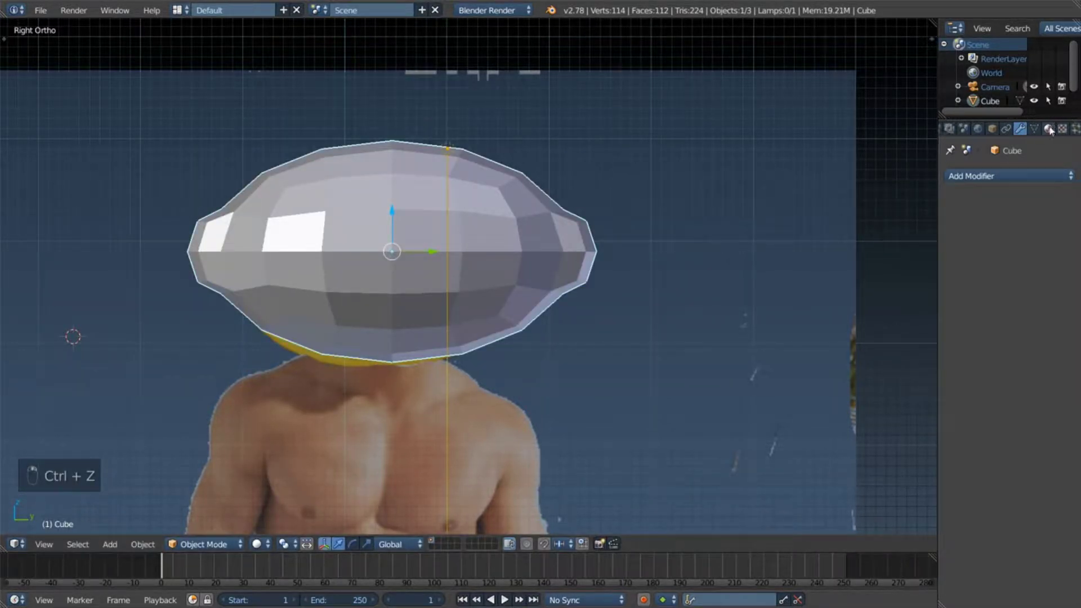
{"action": "left_click_drag", "start_coordinate": [1050, 132], "coordinate": [720, 226]}
Step: Pick a yellow diffuse colour for the lemon and show it as wireframe over the reference head
{"action": "right_click", "coordinate": [464, 220]}
{"action": "key", "text": "z"}
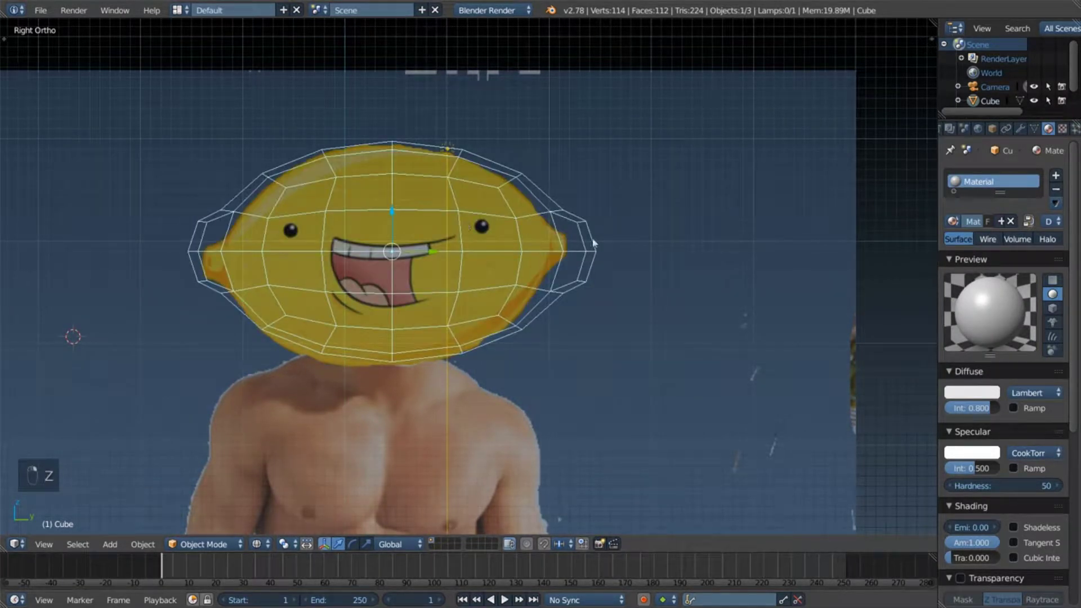
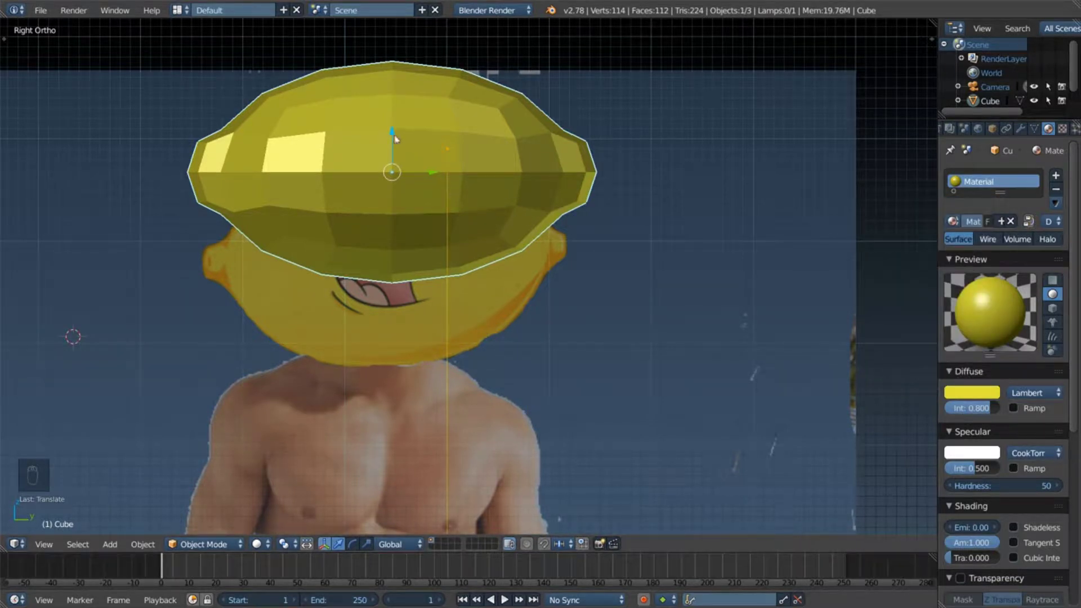
{"action": "left_click_drag", "start_coordinate": [399, 135], "coordinate": [394, 221]}
{"action": "right_click", "coordinate": [394, 221]}
{"action": "key", "text": "z"}
{"action": "middle_click", "coordinate": [481, 281]}
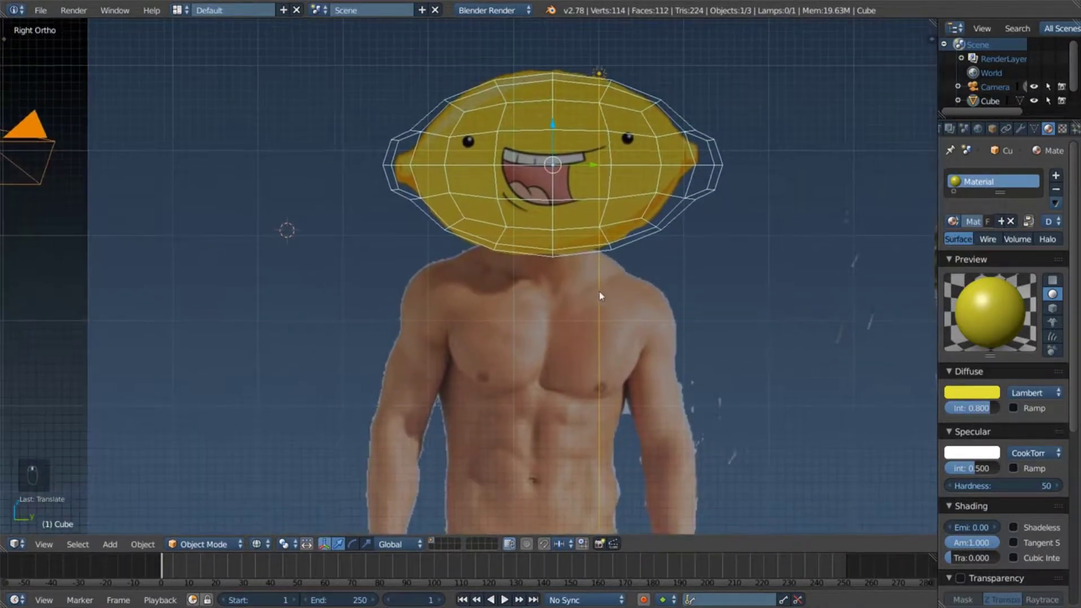
{"action": "key", "text": "shift+a"}
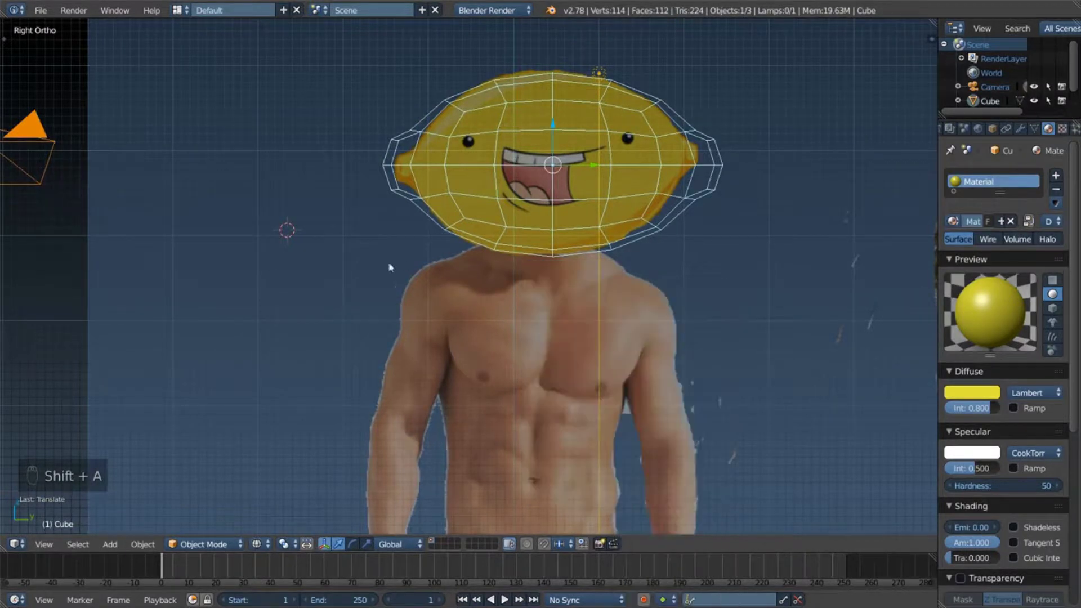
Step: Add a new cube for the eyeball, subdivide it and cast it into a sphere
{"action": "key", "text": "Tab"}
{"action": "key", "text": "Tab"}
{"action": "key", "text": "shift+a"}
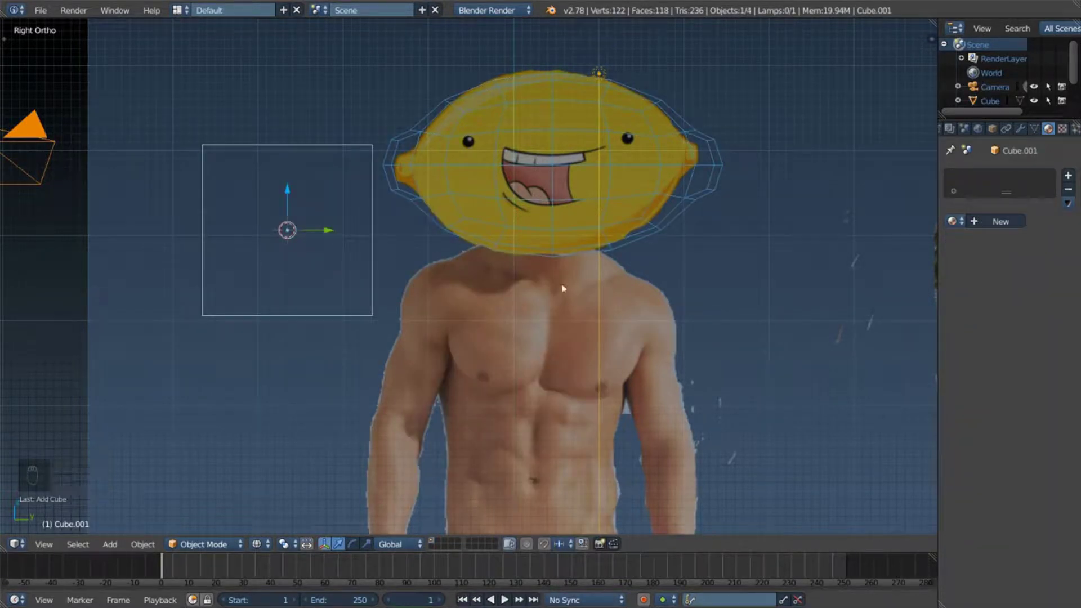
{"action": "key", "text": "Tab"}
{"action": "key", "text": "w"}
{"action": "left_click", "coordinate": [353, 236]}
{"action": "middle_click", "coordinate": [353, 236]}
{"action": "right_click", "coordinate": [353, 236]}
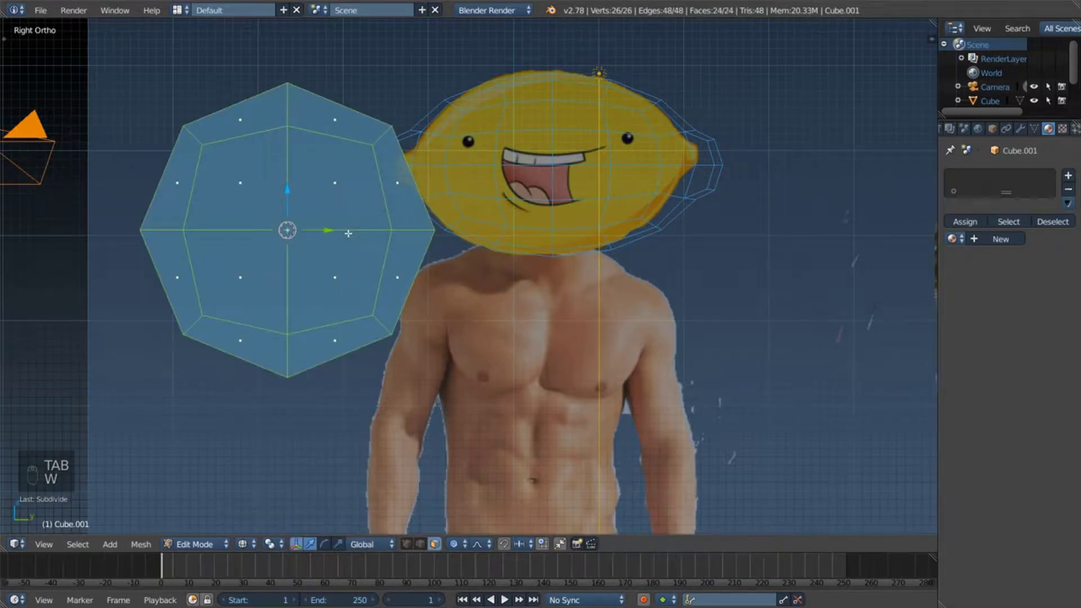
{"action": "key", "text": "w"}
Step: Shrink the sphere to eyeball size over the lemon's left eye
{"action": "key", "text": "s"}
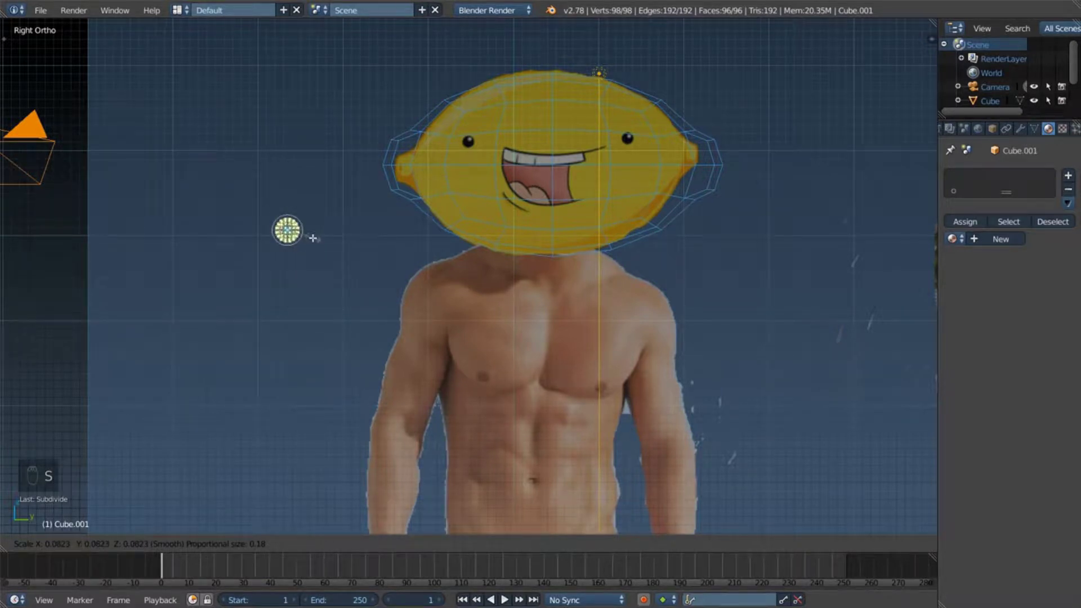
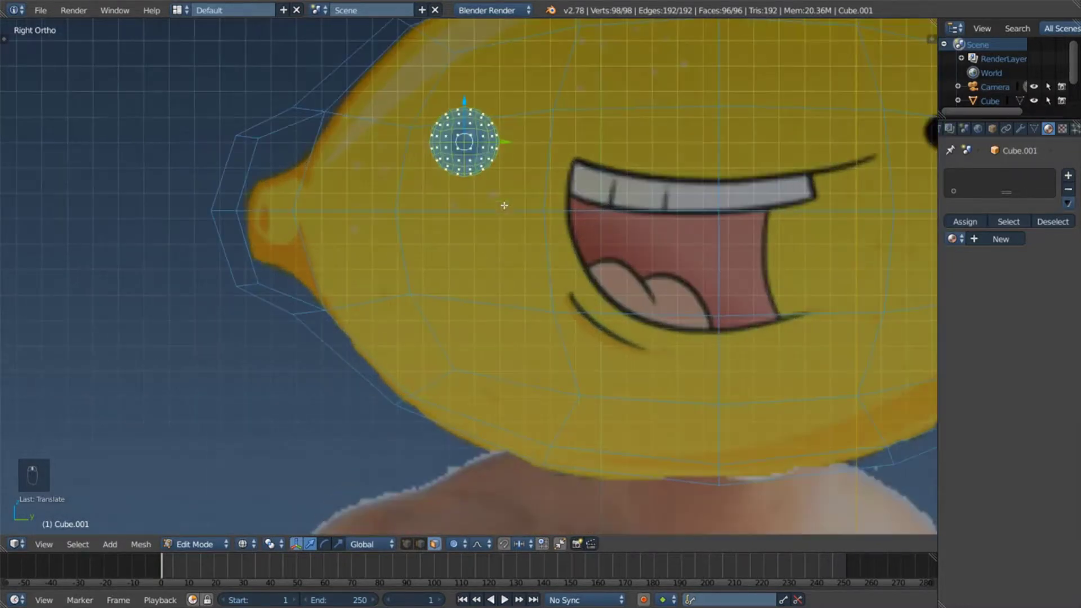
{"action": "key", "text": "s"}
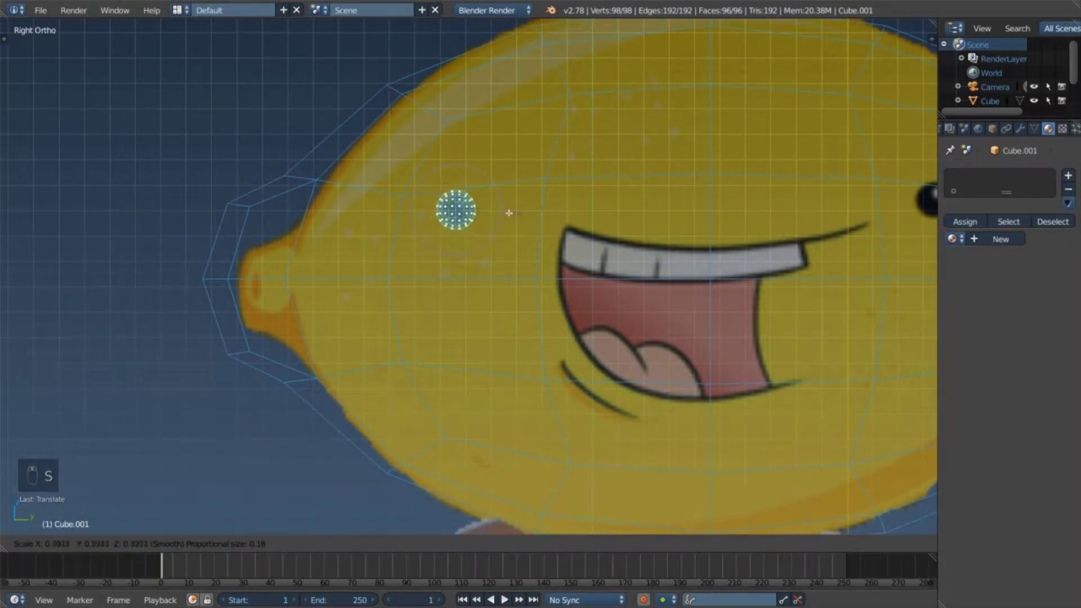
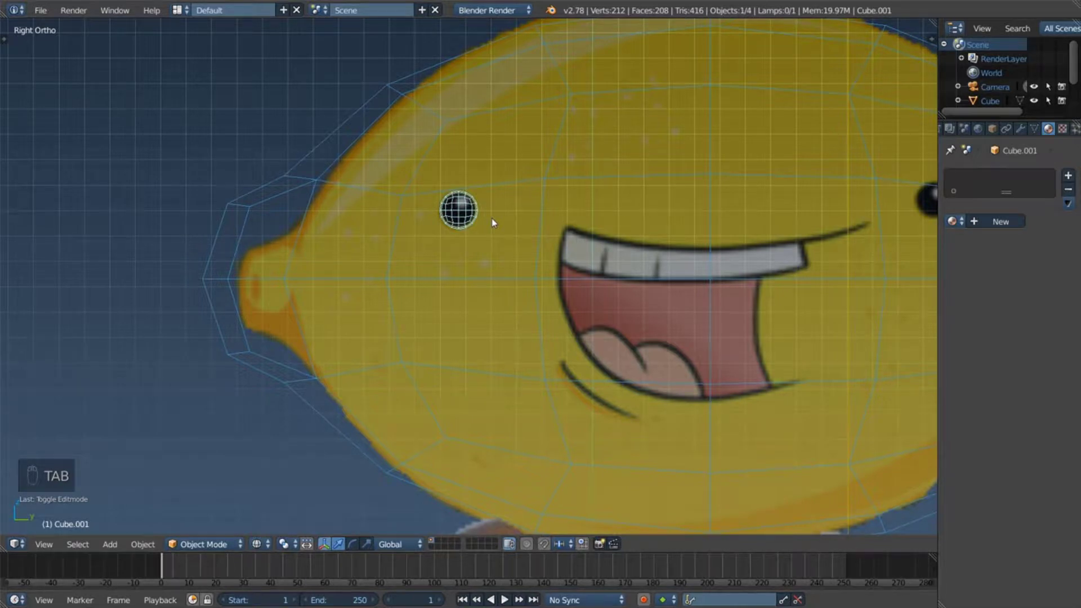
Step: Give the eyeball a new material with a black diffuse colour and preview it in solid shading
{"action": "left_click_drag", "start_coordinate": [462, 204], "coordinate": [472, 222]}
{"action": "key", "text": "Tab"}
{"action": "left_click_drag", "start_coordinate": [469, 176], "coordinate": [453, 148]}
{"action": "key", "text": "z"}
{"action": "key", "text": "Tab"}
{"action": "key", "text": "Tab"}
{"action": "key", "text": "Tab"}
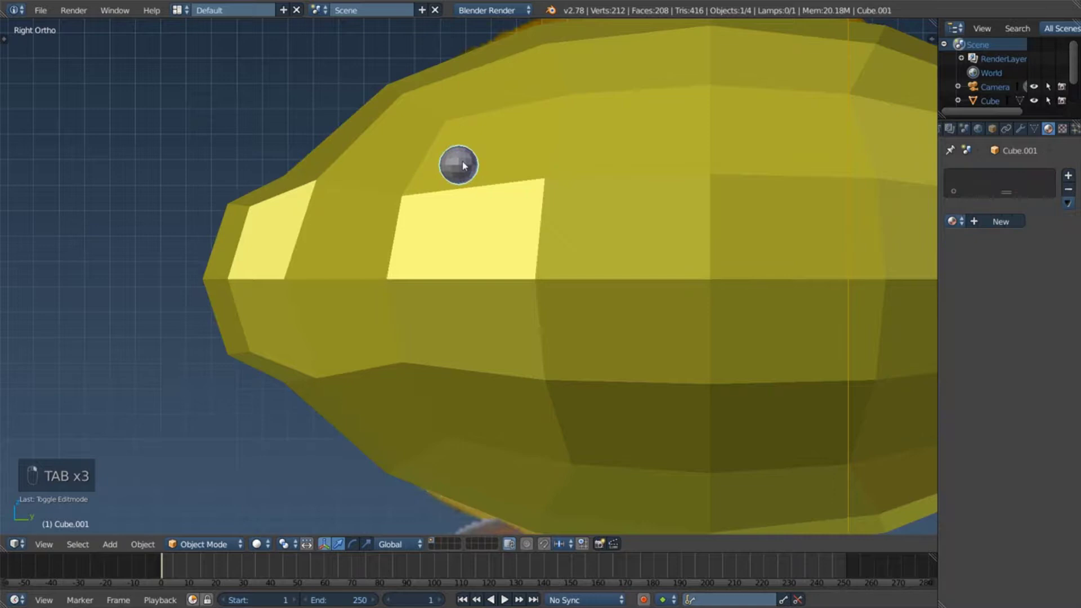
{"action": "left_click", "coordinate": [540, 182]}
{"action": "key", "text": "z"}
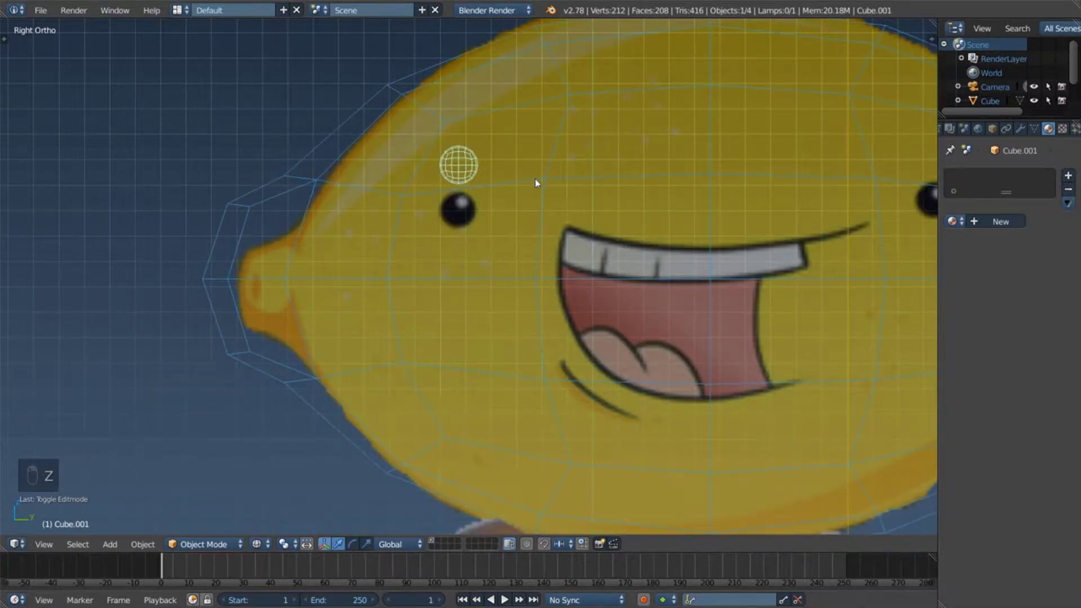
{"action": "left_click_drag", "start_coordinate": [997, 224], "coordinate": [637, 208]}
{"action": "left_click_drag", "start_coordinate": [637, 207], "coordinate": [638, 208]}
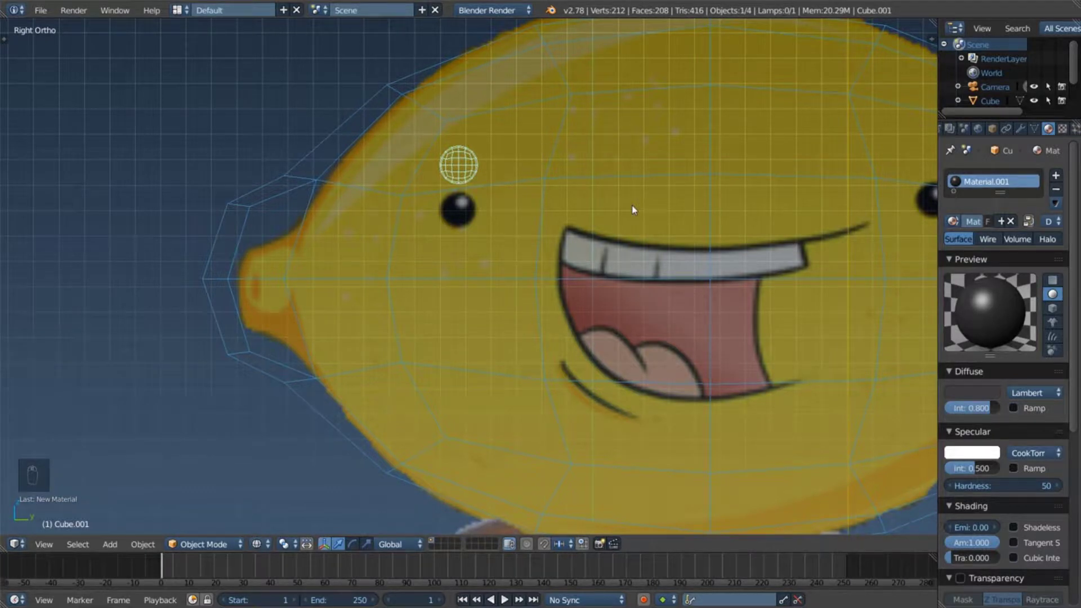
{"action": "key", "text": "z"}
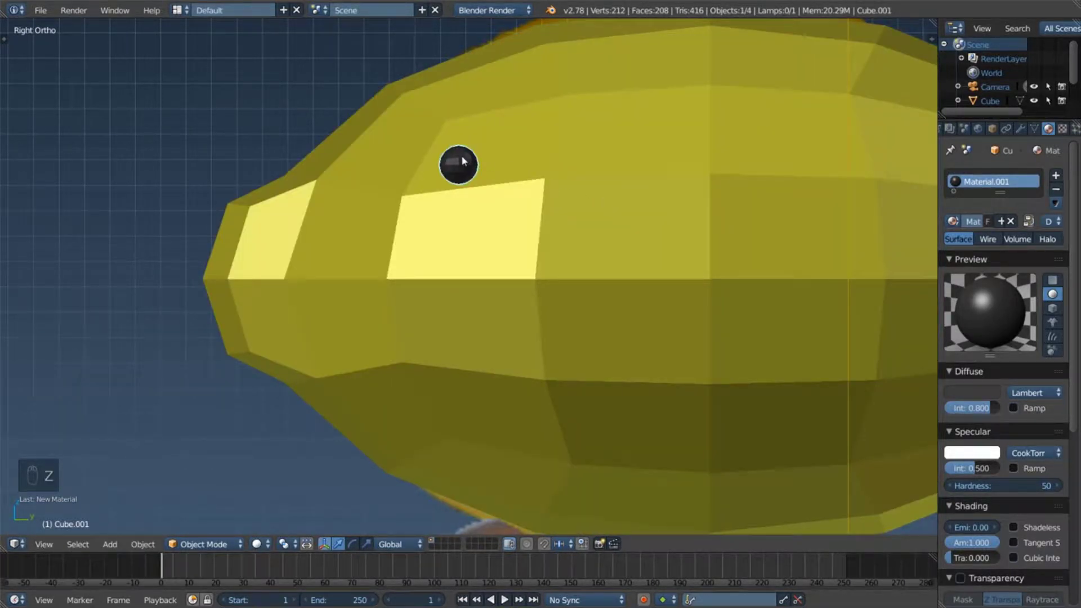
Step: Move the eyeball squarely onto the eye and bring the lemon's right eye into view for the copy
{"action": "left_click_drag", "start_coordinate": [467, 165], "coordinate": [641, 216]}
{"action": "key", "text": "Tab"}
{"action": "key", "text": "Tab"}
{"action": "key", "text": "z"}
{"action": "left_click_drag", "start_coordinate": [465, 152], "coordinate": [479, 139]}
{"action": "right_click", "coordinate": [479, 140]}
{"action": "key", "text": "g"}
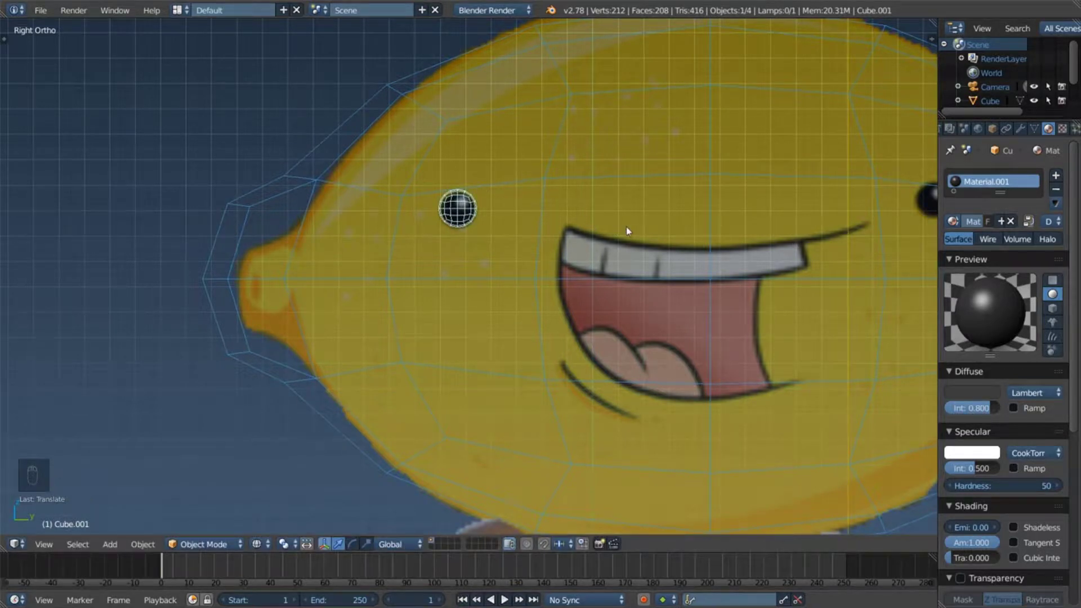
{"action": "left_click_drag", "start_coordinate": [646, 232], "coordinate": [396, 241]}
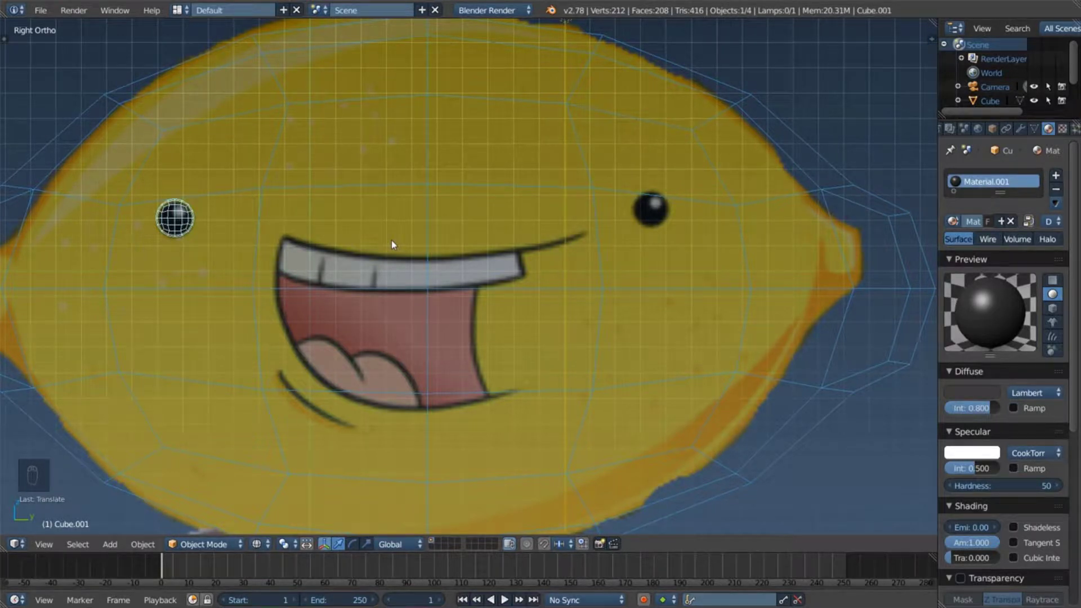
Step: Duplicate the eyeball and settle both eyes onto the lemon head's surface, checking from angled views
{"action": "key", "text": "shift+d"}
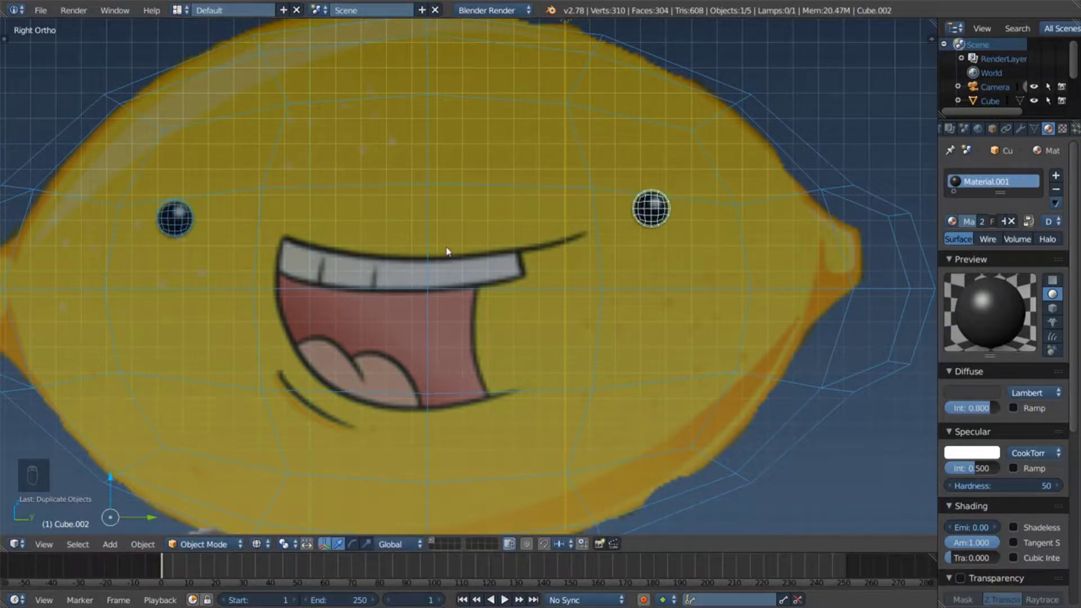
{"action": "key", "text": "z"}
{"action": "left_click_drag", "start_coordinate": [411, 244], "coordinate": [544, 241]}
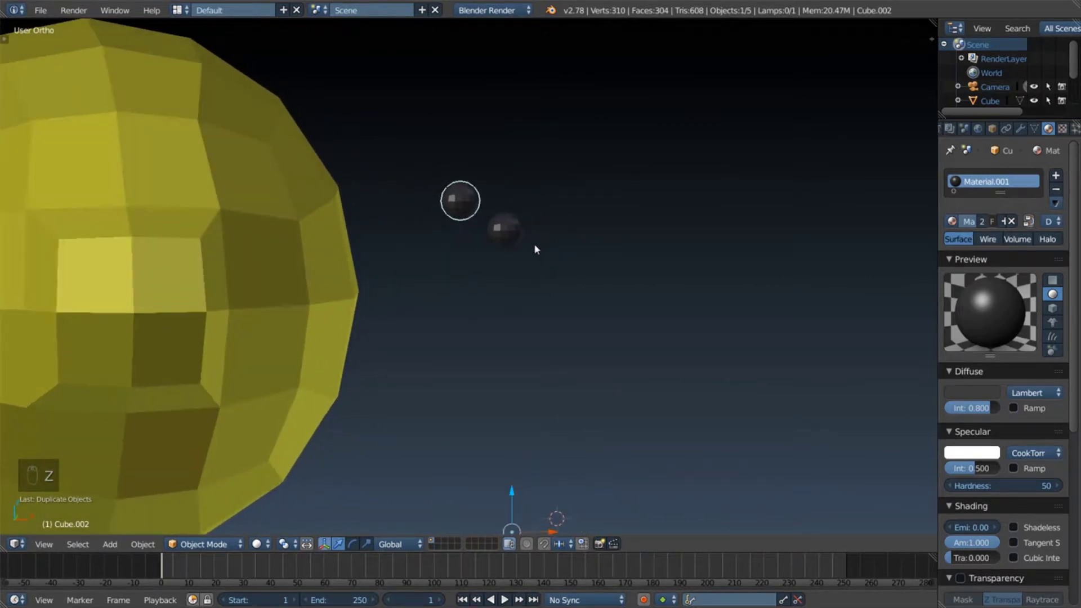
{"action": "left_click_drag", "start_coordinate": [519, 232], "coordinate": [537, 214]}
{"action": "key", "text": "KP_5"}
{"action": "left_click_drag", "start_coordinate": [536, 214], "coordinate": [500, 261]}
{"action": "left_click_drag", "start_coordinate": [500, 261], "coordinate": [620, 257]}
{"action": "key", "text": "g"}
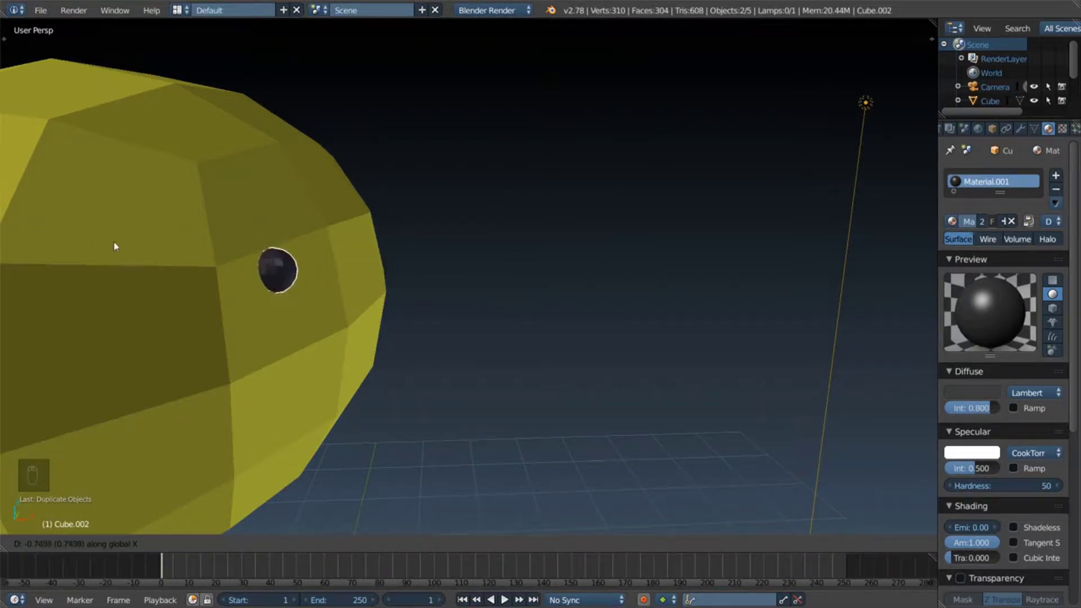
Step: Verify the eyes from front and side views, return to Right Ortho and add a new cube beside the head
{"action": "left_click_drag", "start_coordinate": [564, 255], "coordinate": [382, 220]}
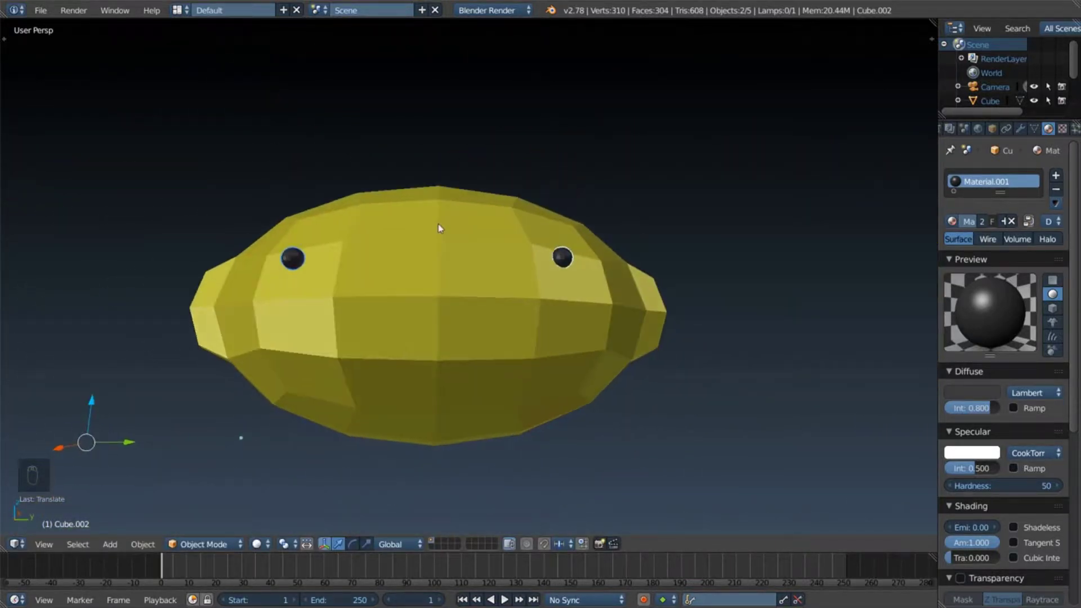
{"action": "key", "text": "KP_5"}
{"action": "key", "text": "KP_1"}
{"action": "key", "text": "KP_3"}
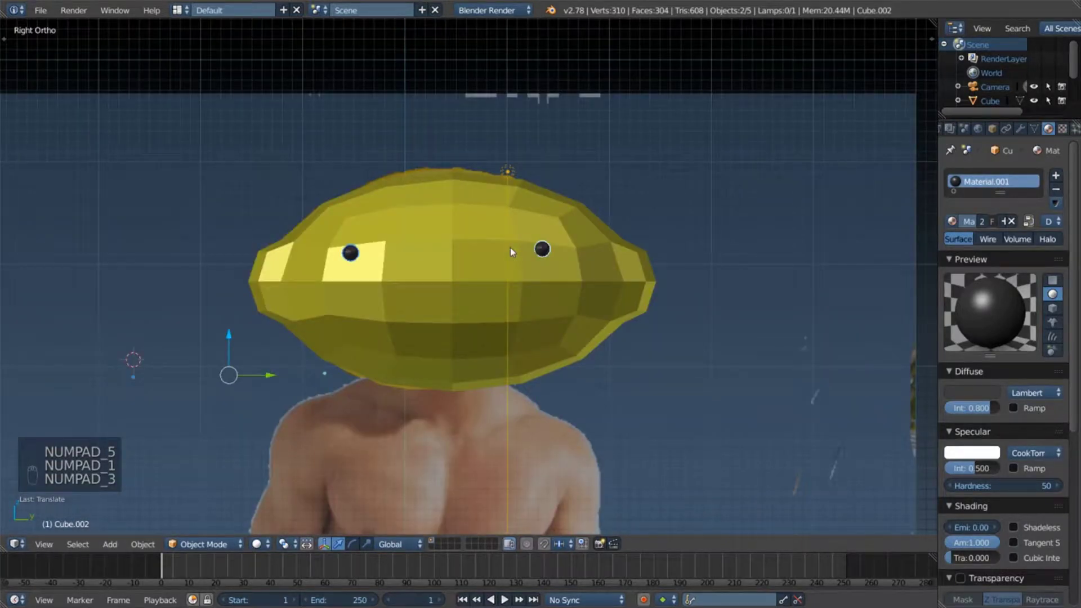
{"action": "key", "text": "z"}
{"action": "left_click_drag", "start_coordinate": [478, 297], "coordinate": [493, 213]}
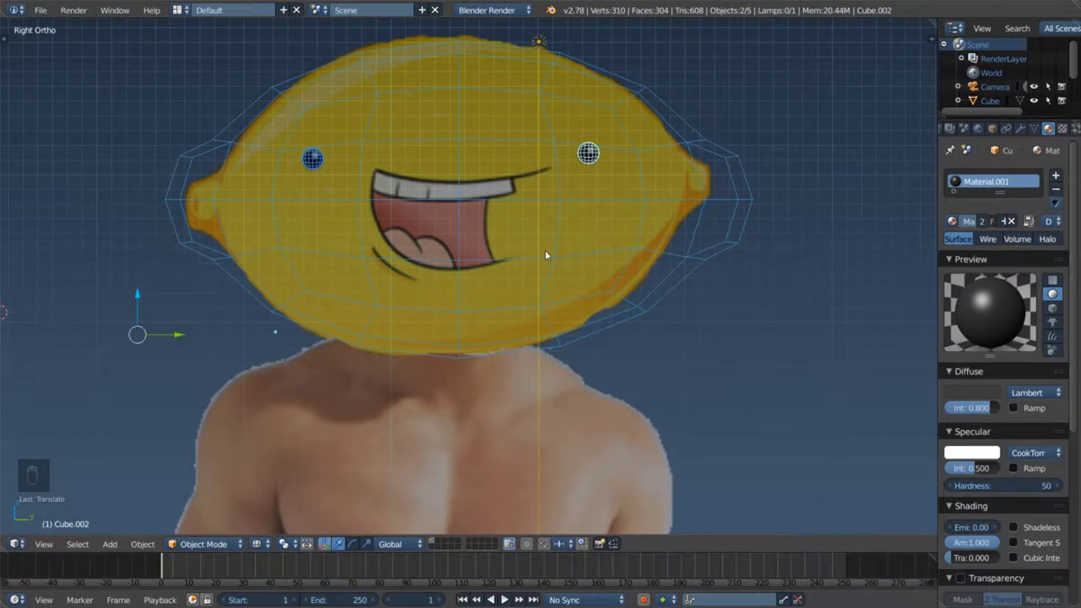
{"action": "left_click_drag", "start_coordinate": [551, 253], "coordinate": [597, 256]}
{"action": "left_click_drag", "start_coordinate": [590, 242], "coordinate": [618, 256]}
{"action": "key", "text": "shift+a"}
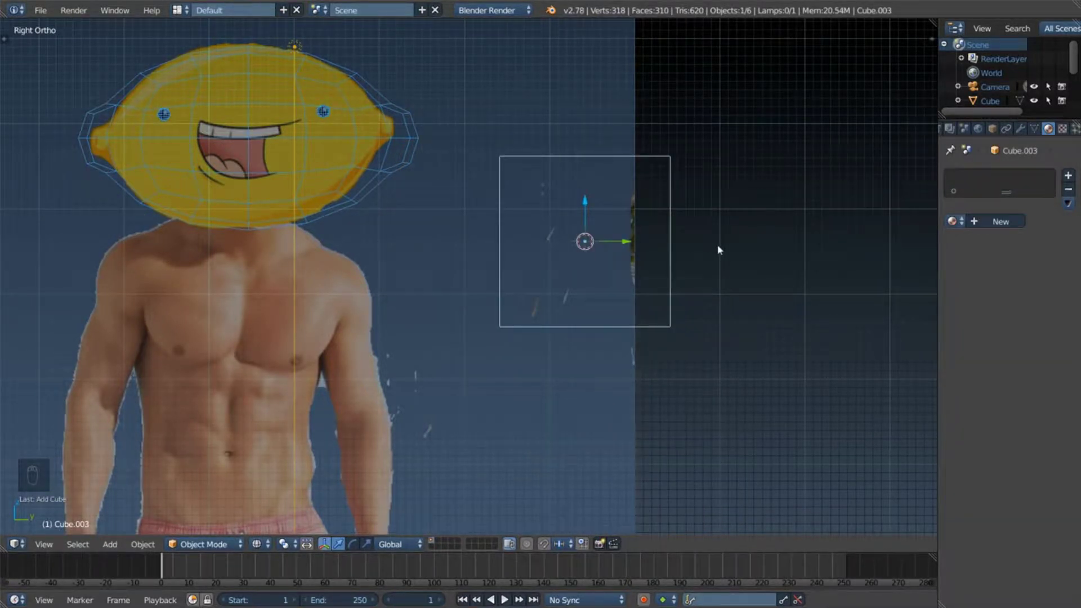
Step: Subdivide the new cube in Edit Mode and cast it into a low-poly sphere
{"action": "key", "text": "w"}
{"action": "key", "text": "Tab"}
{"action": "key", "text": "w"}
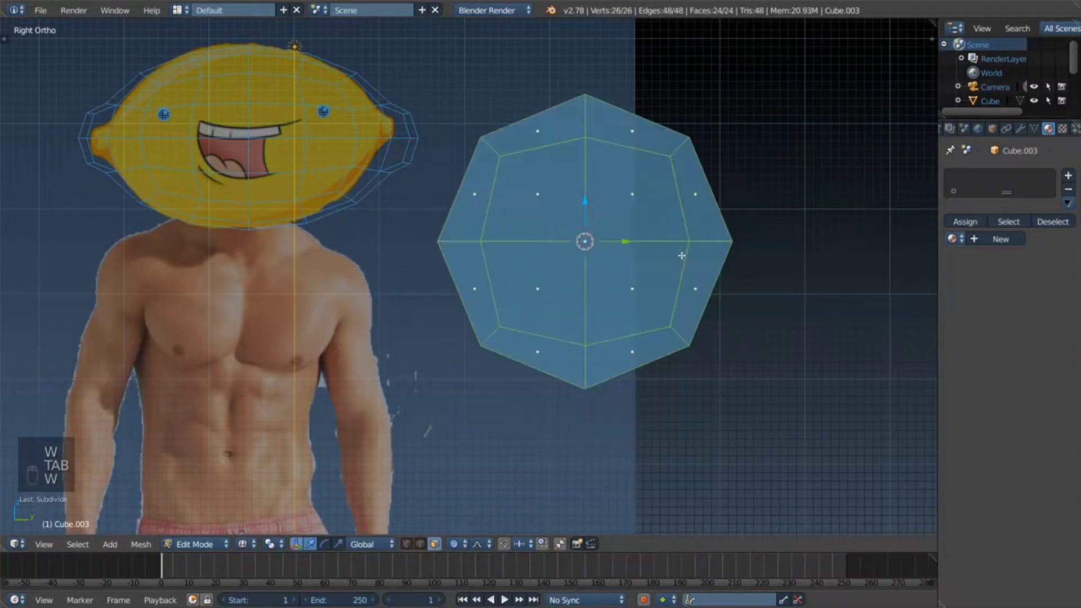
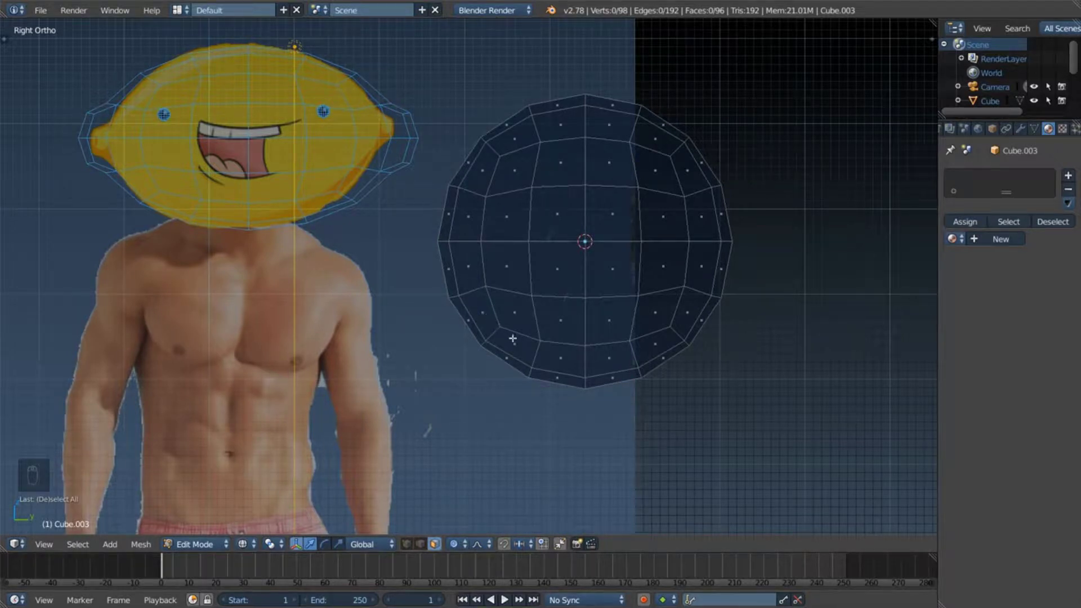
{"action": "key", "text": "c"}
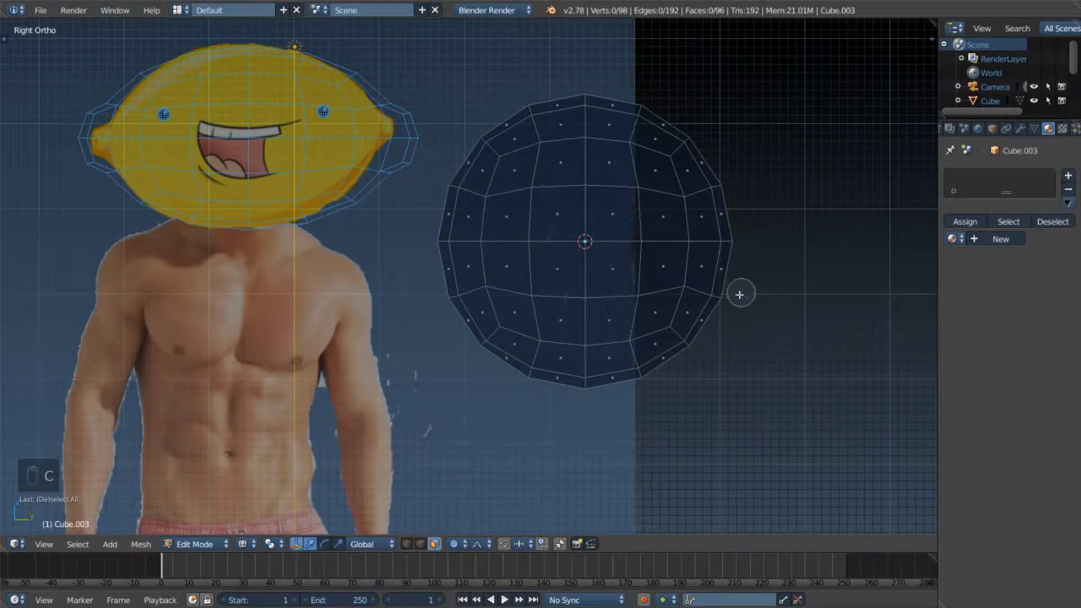
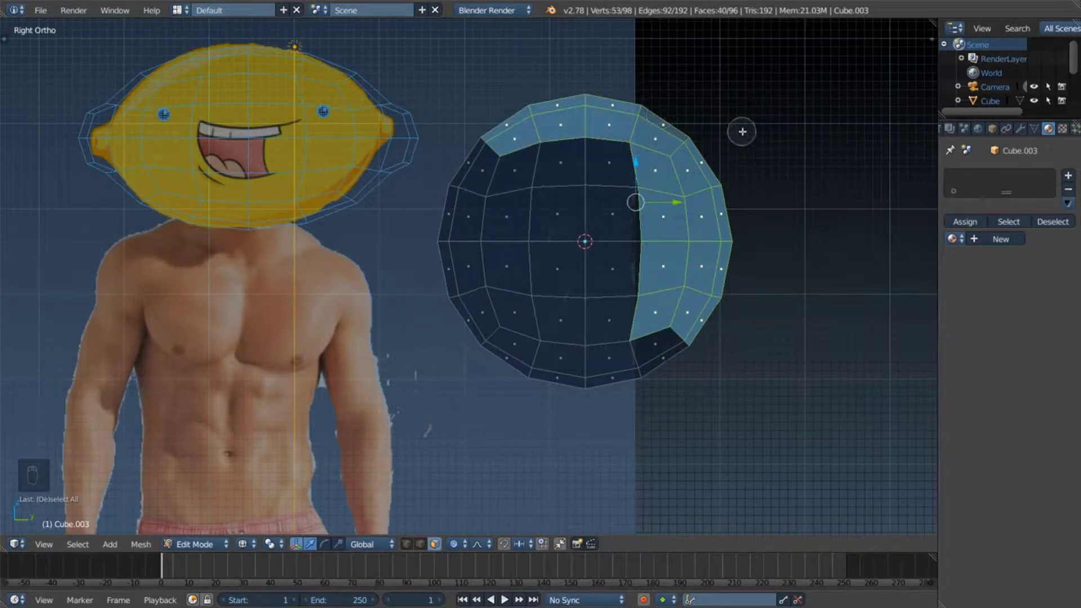
Step: Select the sphere's right-side faces, move and scale them inward to flatten that side, then deselect all
{"action": "key", "text": "s"}
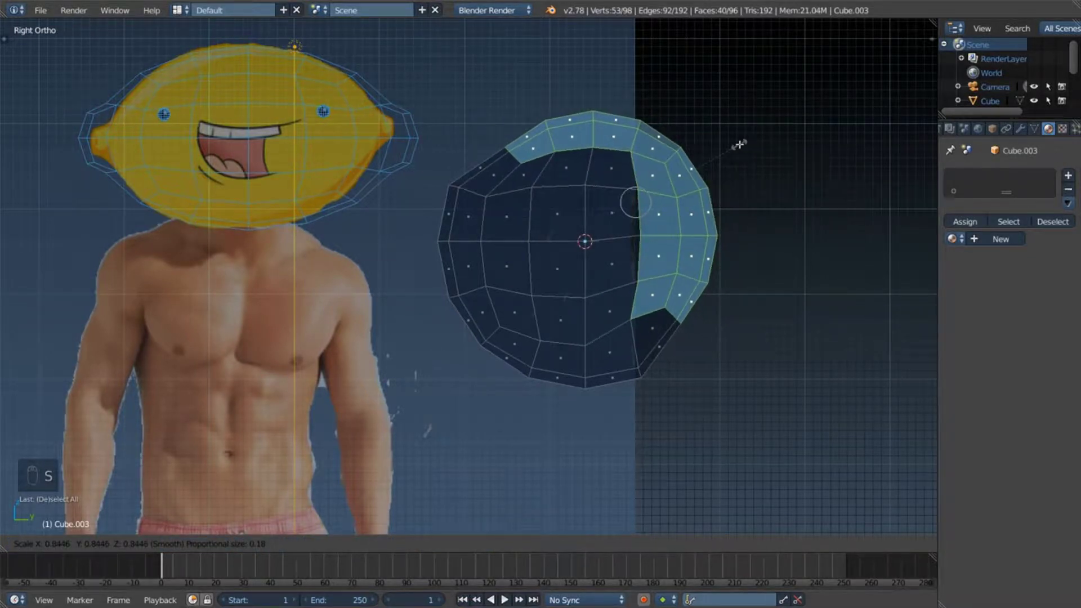
{"action": "key", "text": "Escape"}
{"action": "key", "text": "ctrl+z"}
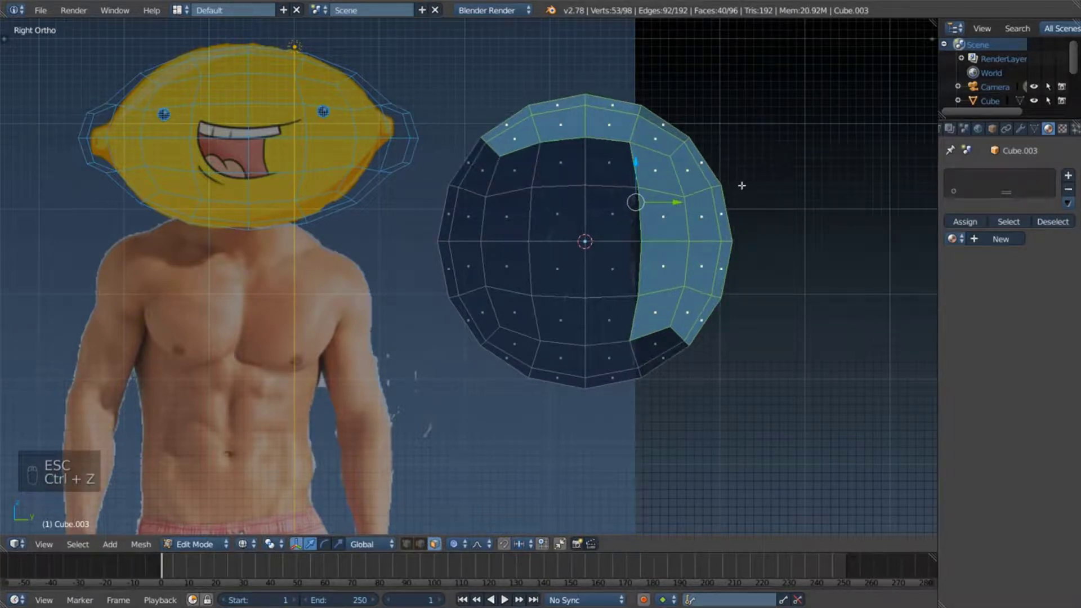
{"action": "key", "text": "a"}
{"action": "key", "text": "c"}
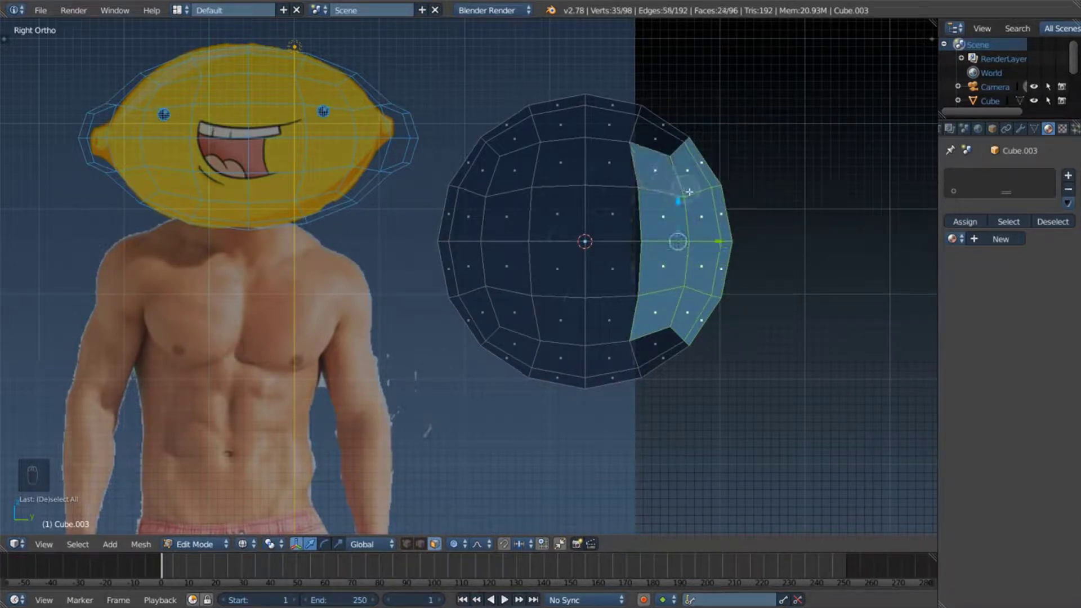
{"action": "key", "text": "g"}
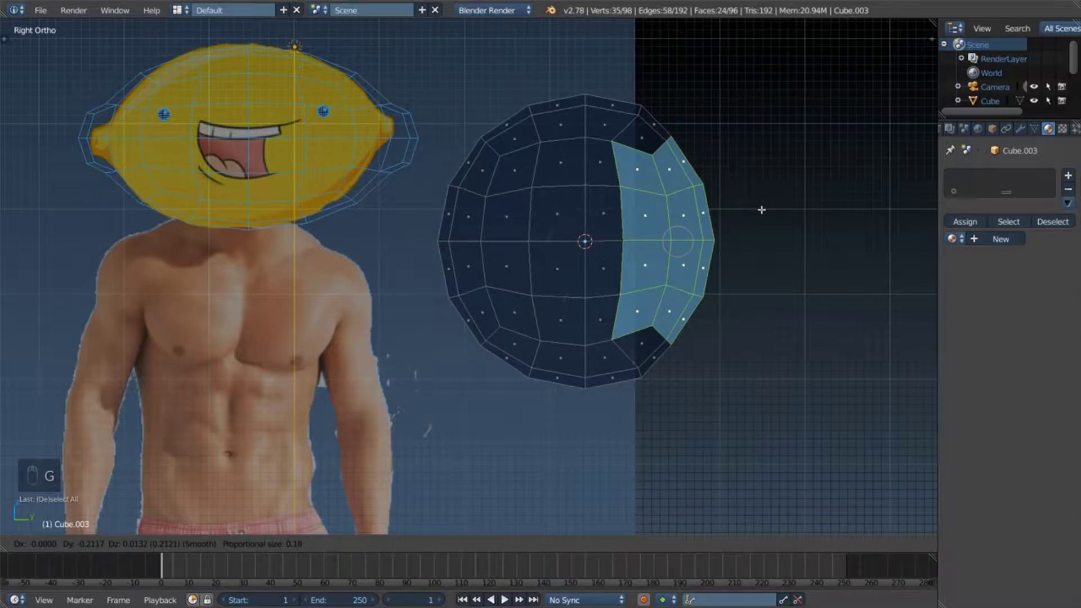
{"action": "key", "text": "Escape"}
{"action": "key", "text": "a"}
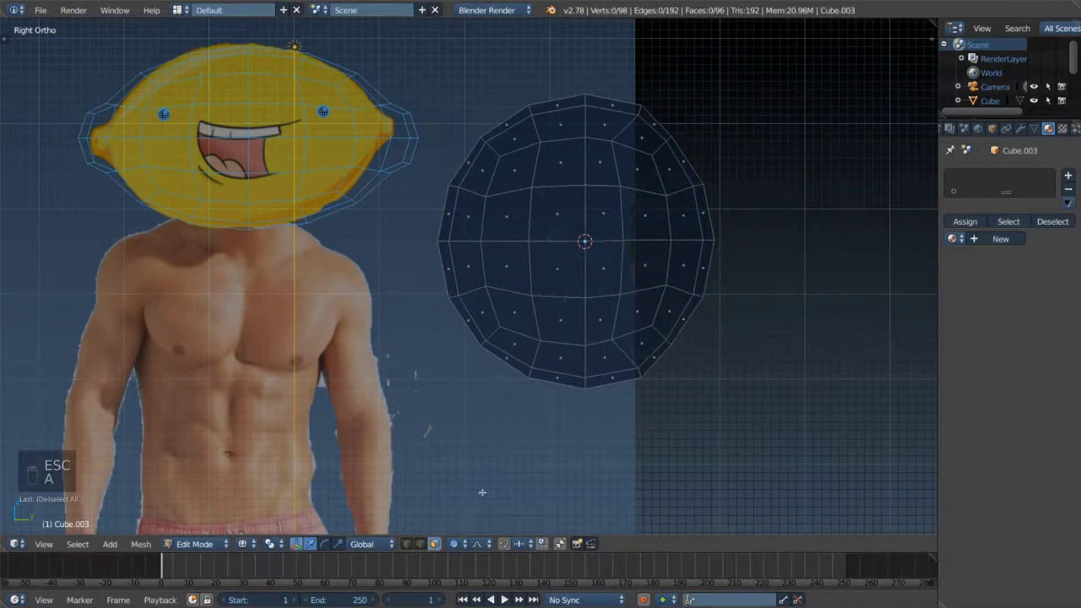
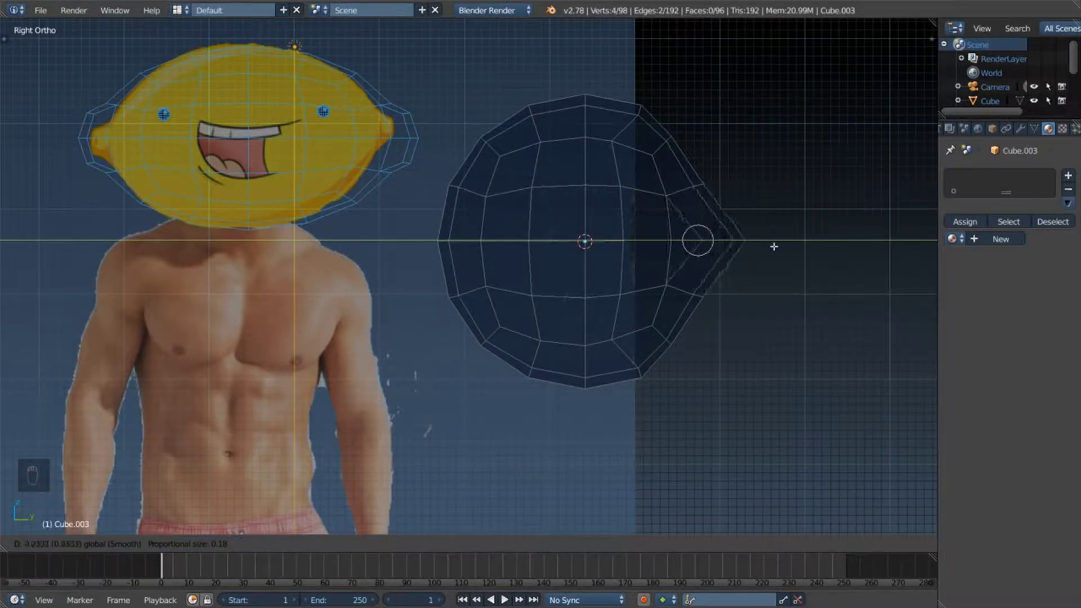
Step: Undo trial vertex adjustments on the torso's right edge, leaving it slightly flattened
{"action": "key", "text": "ctrl+z"}
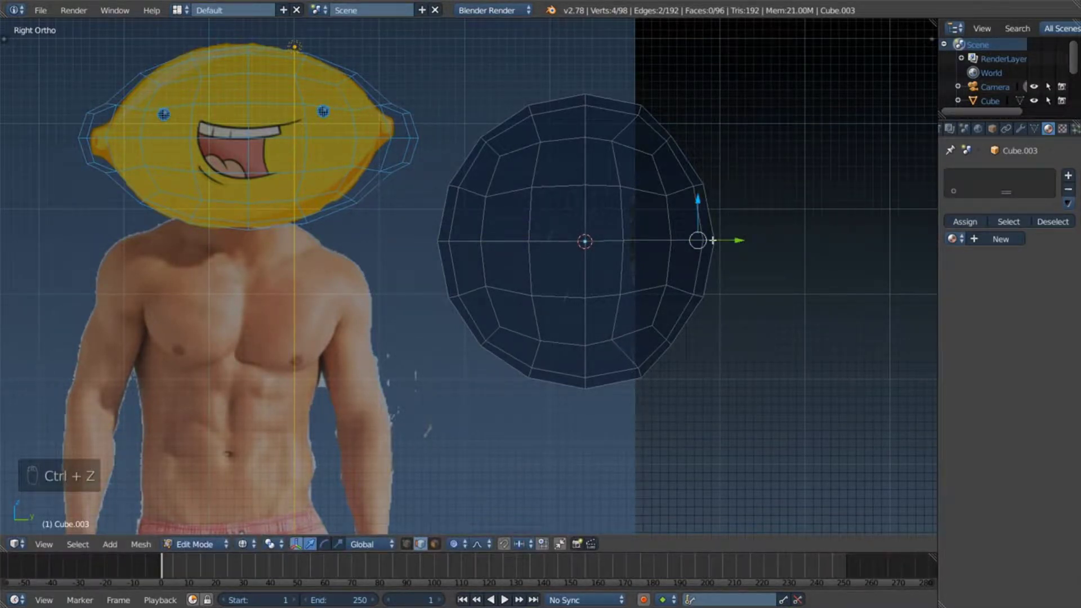
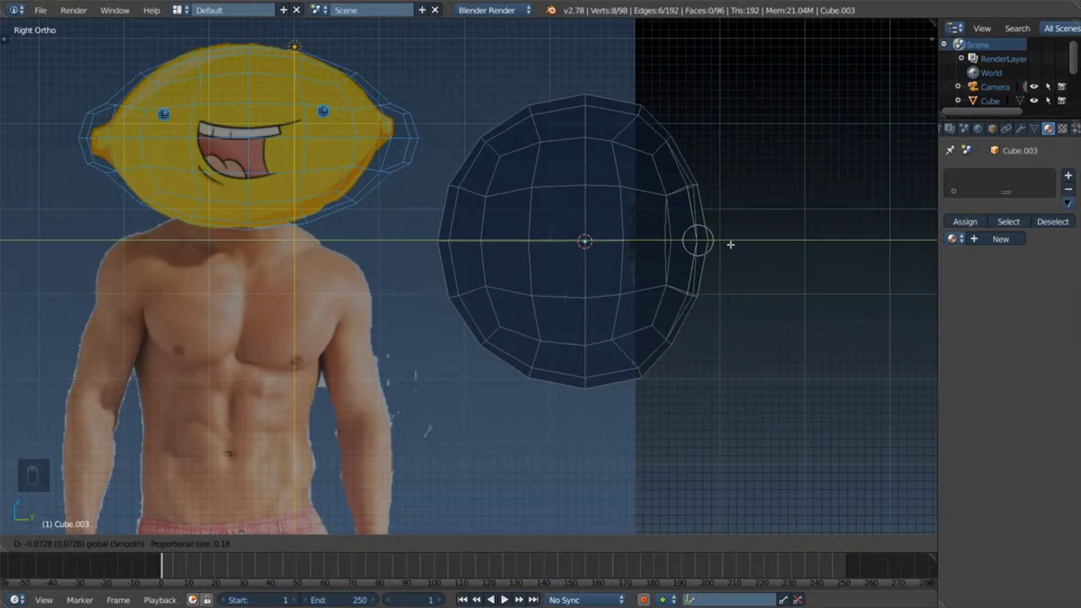
{"action": "key", "text": "ctrl+z"}
{"action": "key", "text": "ctrl+z"}
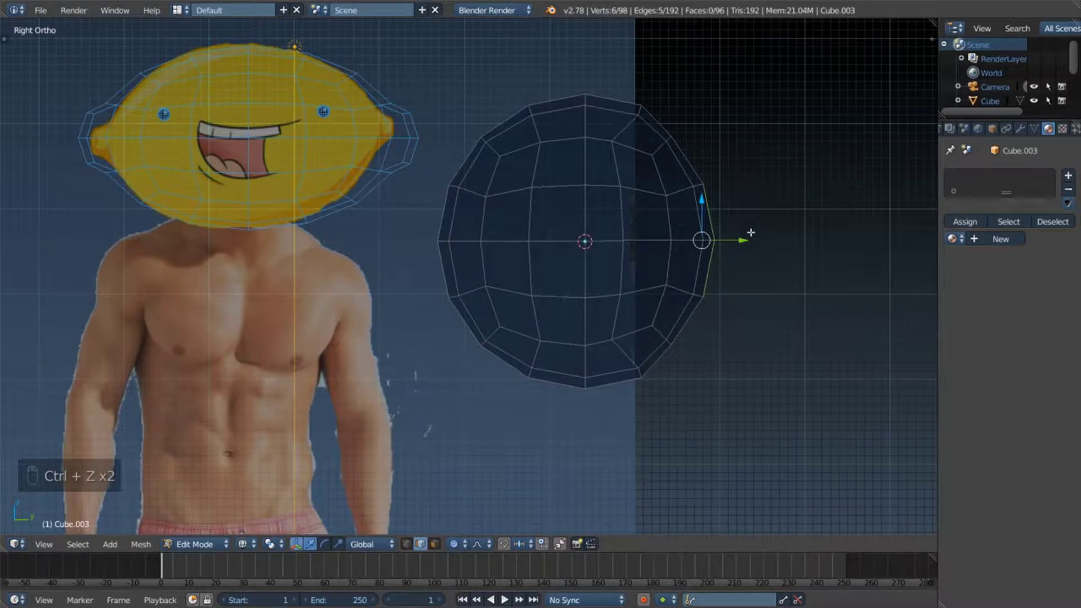
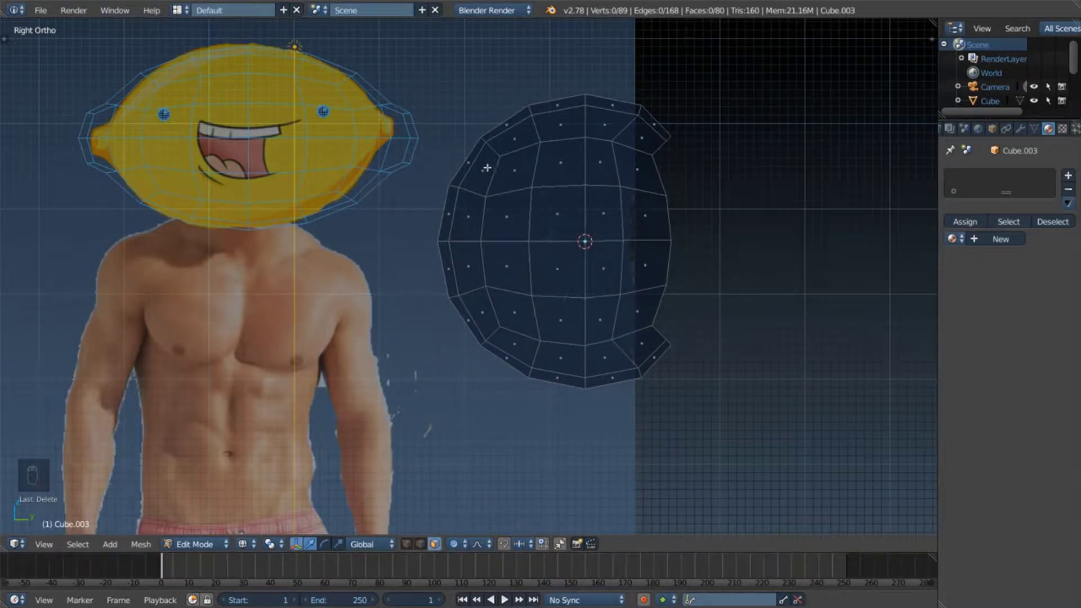
Step: Scale the torso block wider horizontally in Object Mode and deselect everything
{"action": "key", "text": "Tab"}
{"action": "key", "text": "s"}
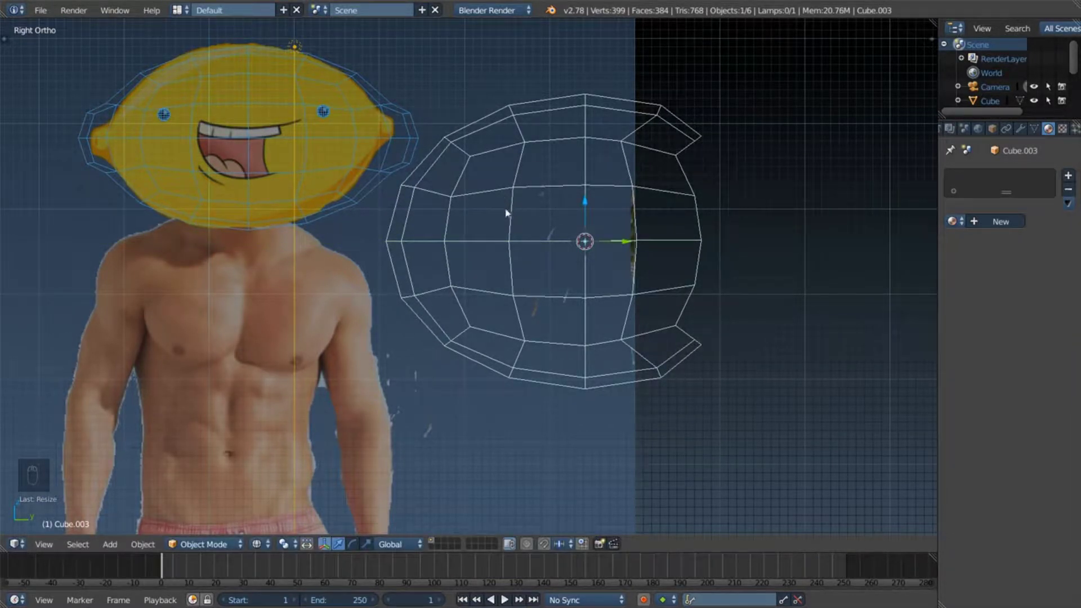
{"action": "key", "text": "a"}
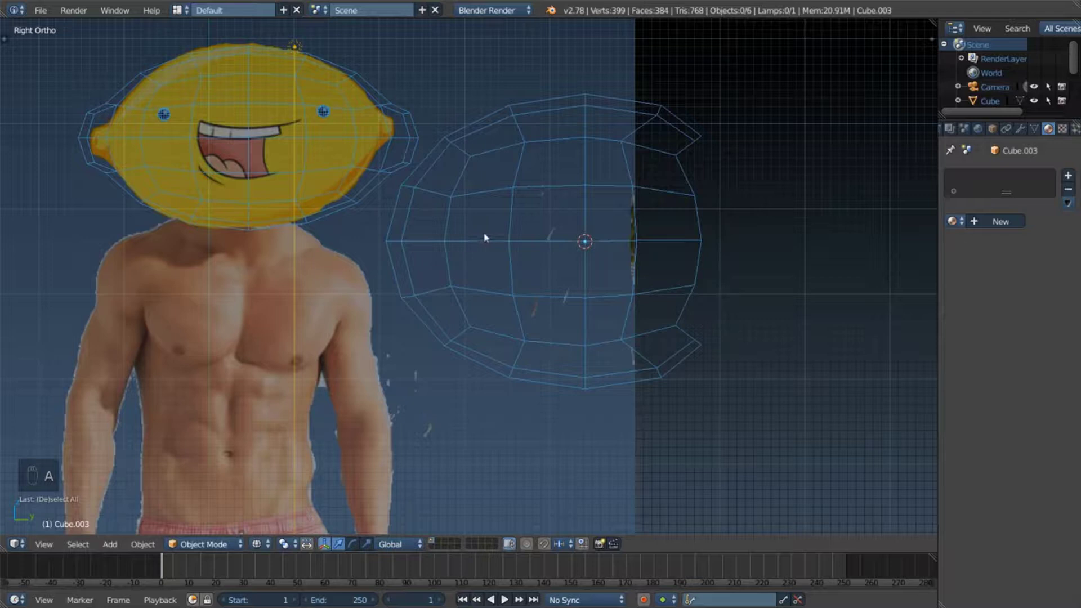
Step: Back in Edit Mode, box-select the top row of torso faces
{"action": "key", "text": "Tab"}
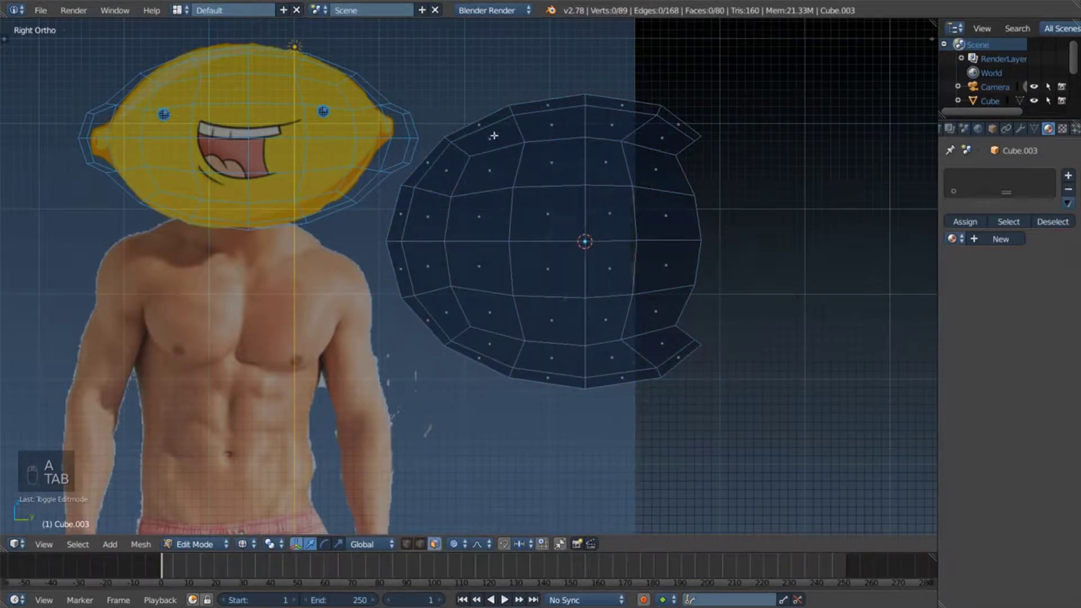
{"action": "key", "text": "c"}
{"action": "key", "text": "a"}
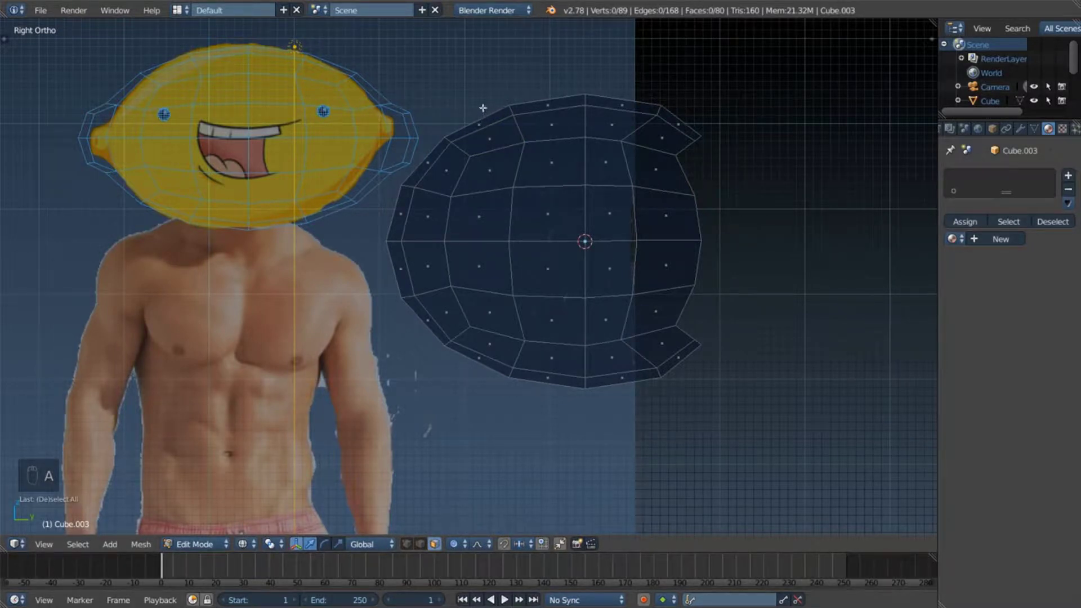
{"action": "key", "text": "c"}
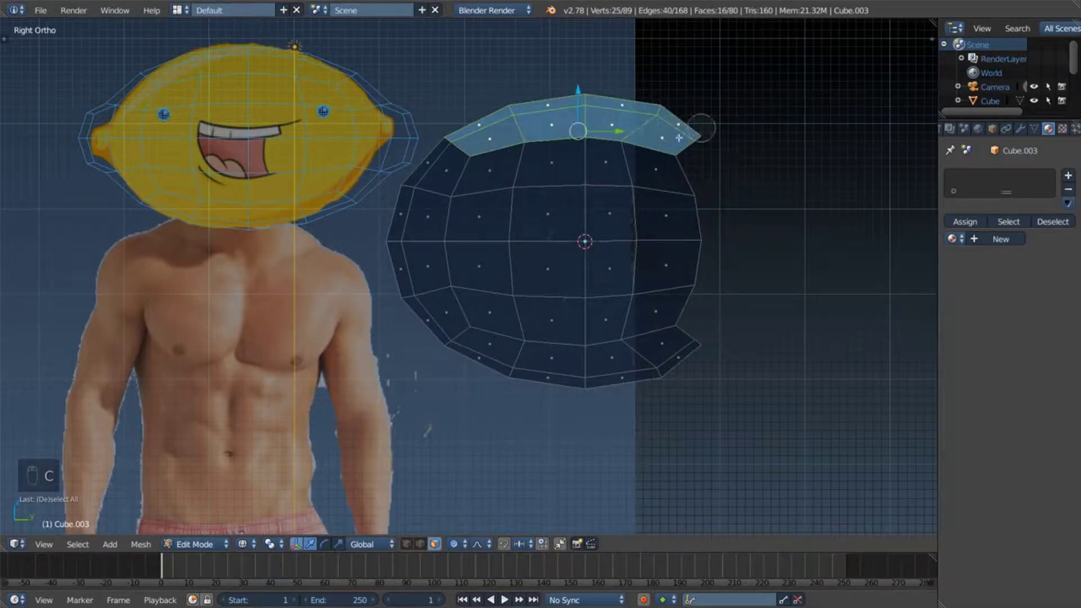
Step: Delete the top row of faces and nudge the leftover corner face toward the lemon head
{"action": "key", "text": "x"}
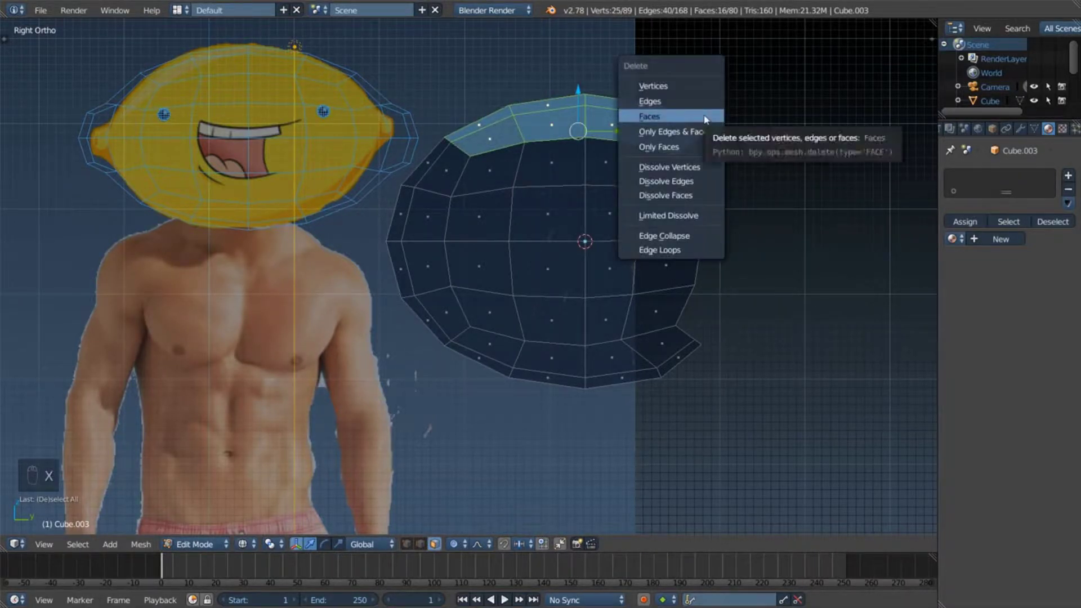
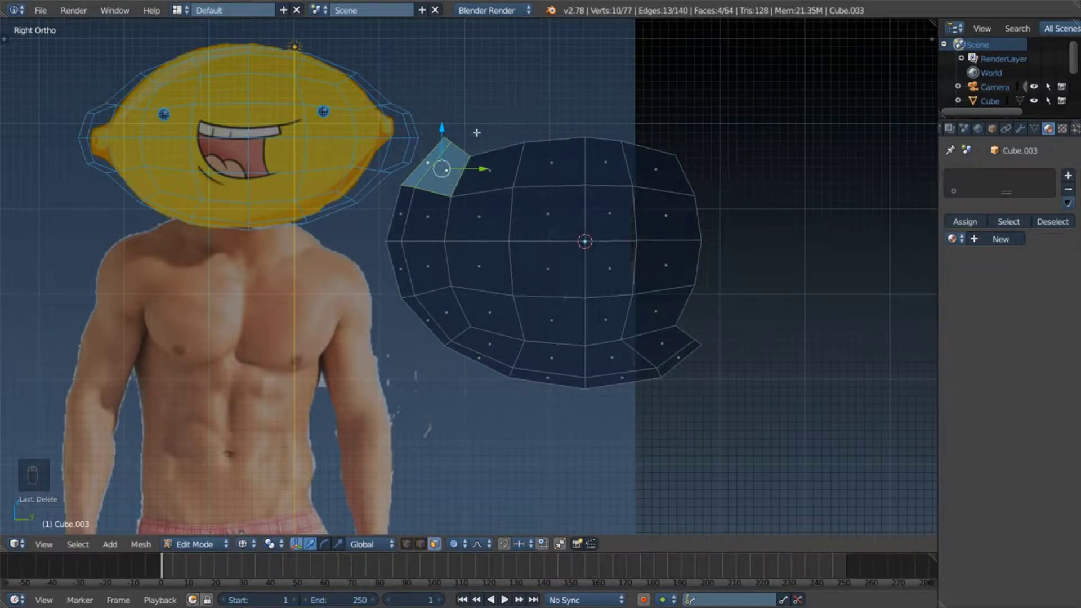
{"action": "key", "text": "r"}
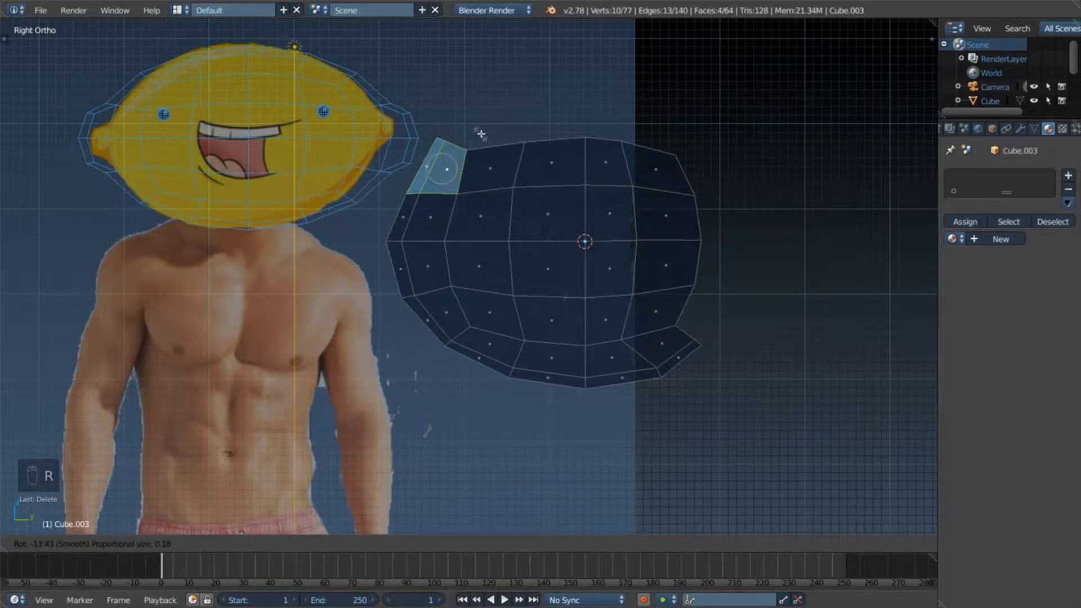
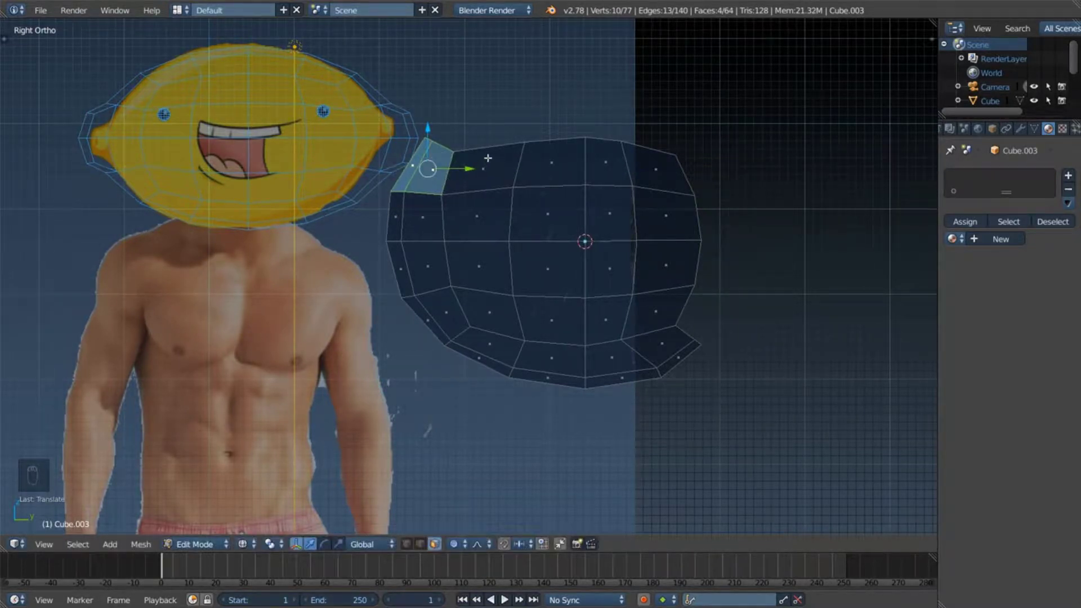
{"action": "key", "text": "r"}
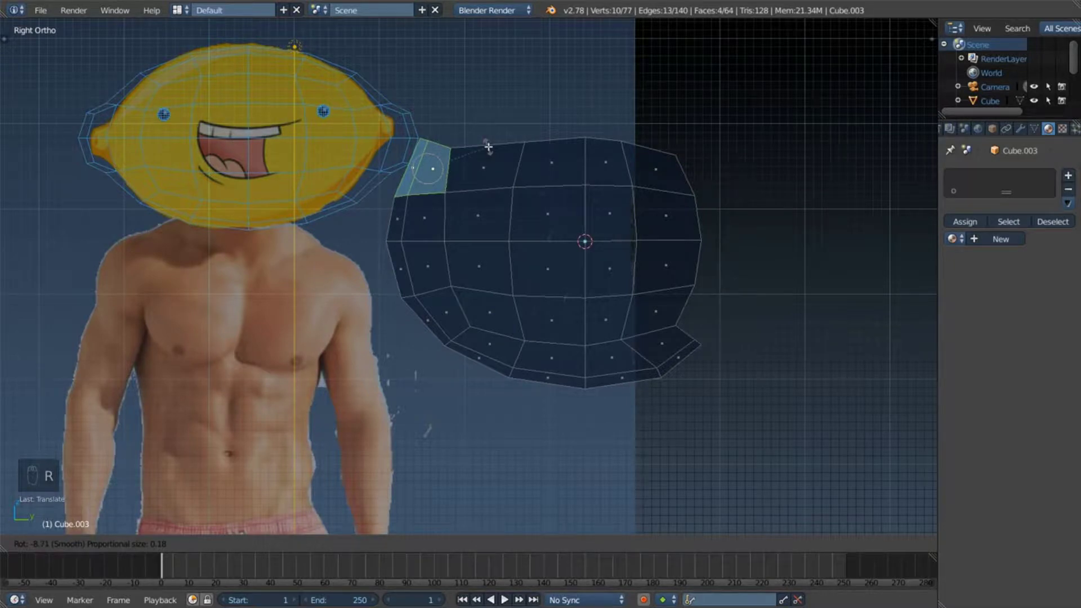
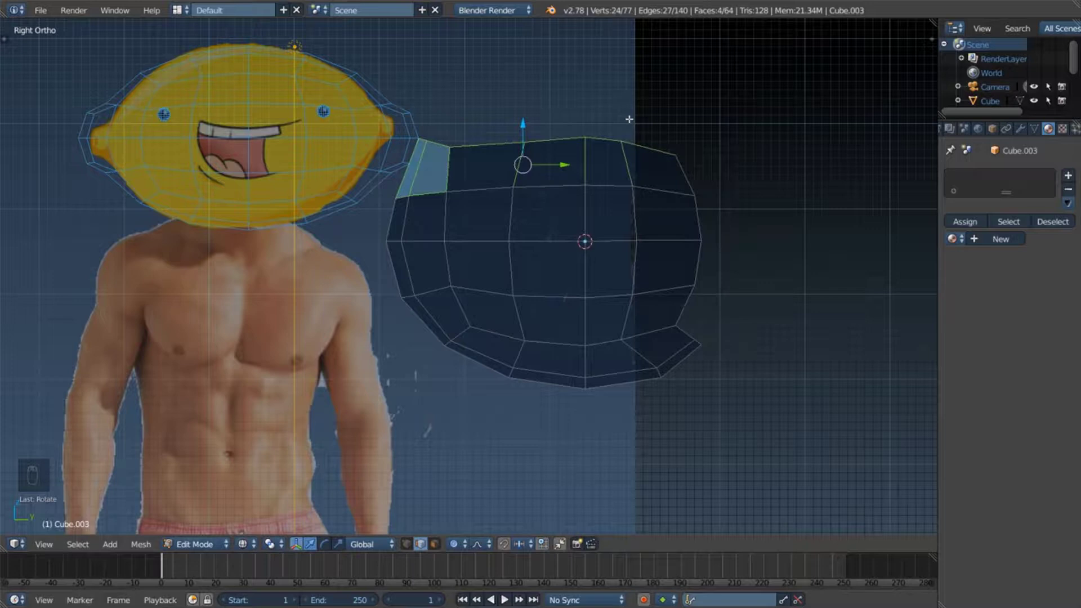
Step: Move top-edge vertices with proportional editing so the neckline dips smoothly
{"action": "key", "text": "g"}
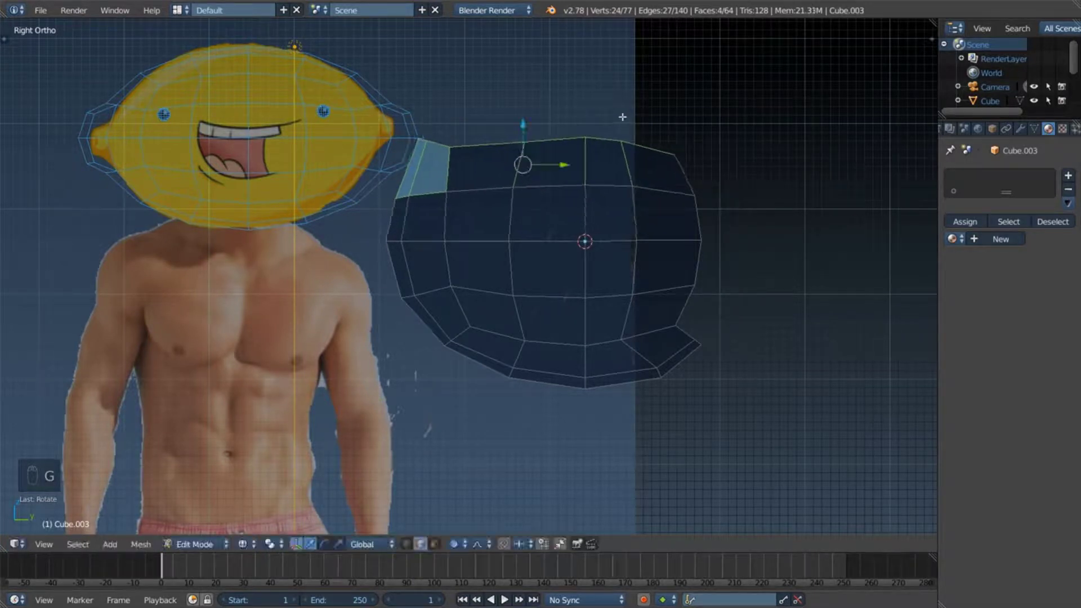
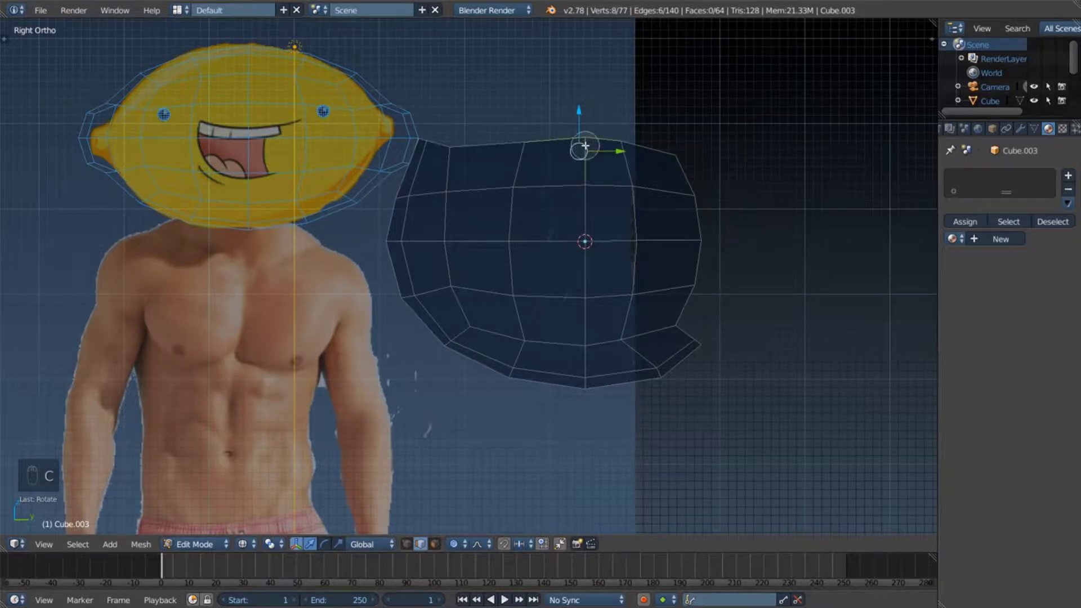
{"action": "key", "text": "g"}
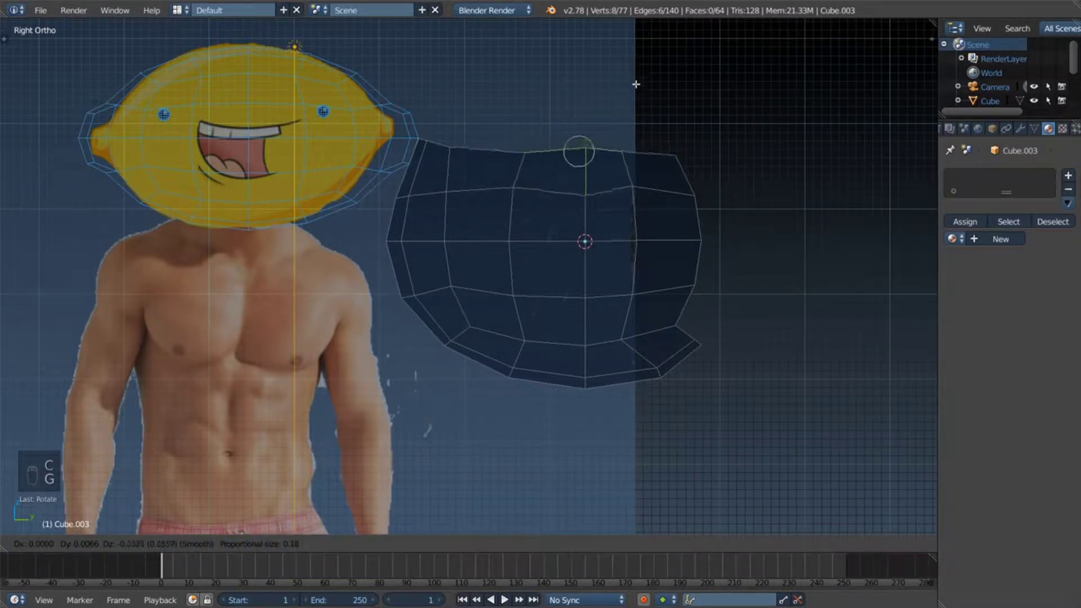
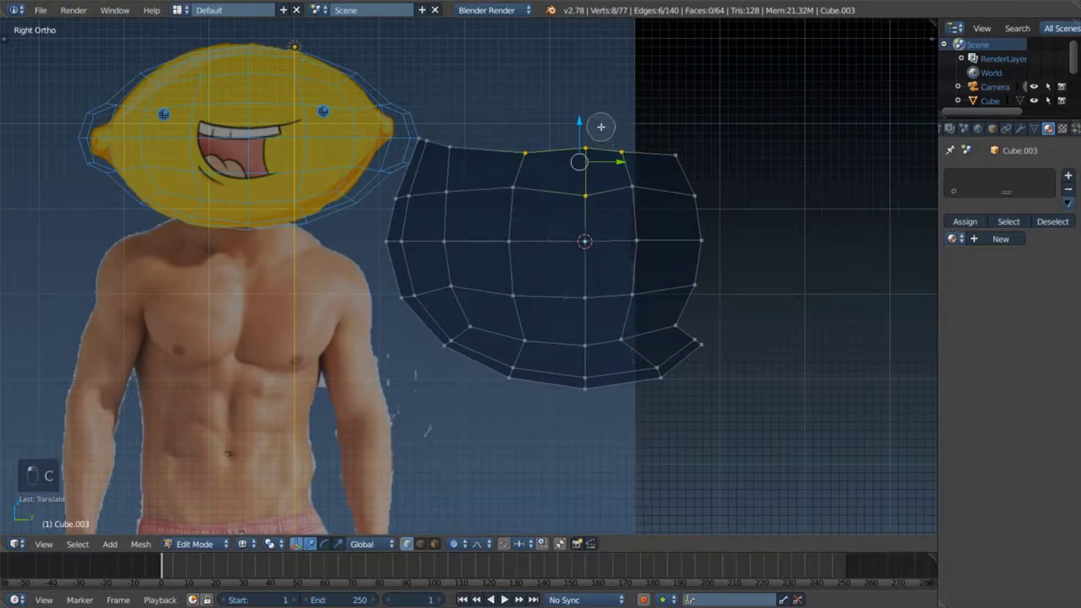
{"action": "key", "text": "a"}
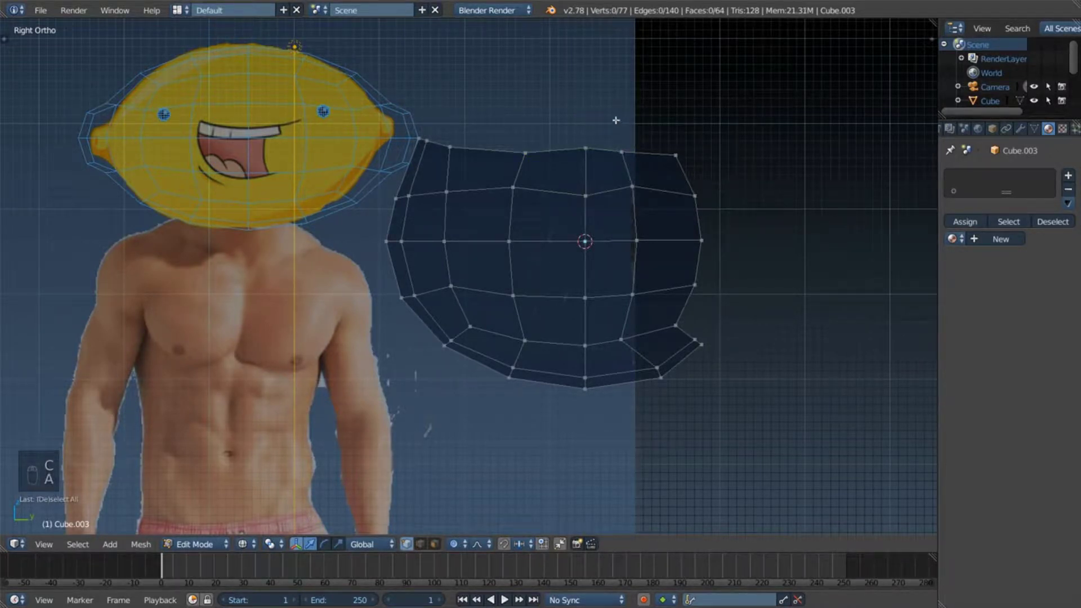
Step: Raise the right top corner into a shoulder-like point and clear the selection
{"action": "key", "text": "c"}
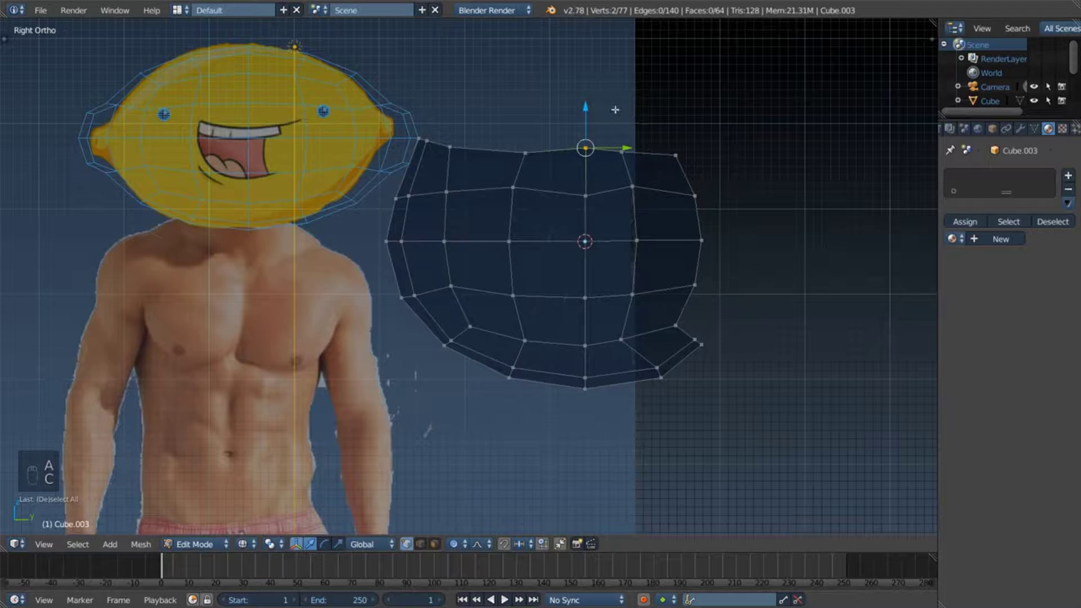
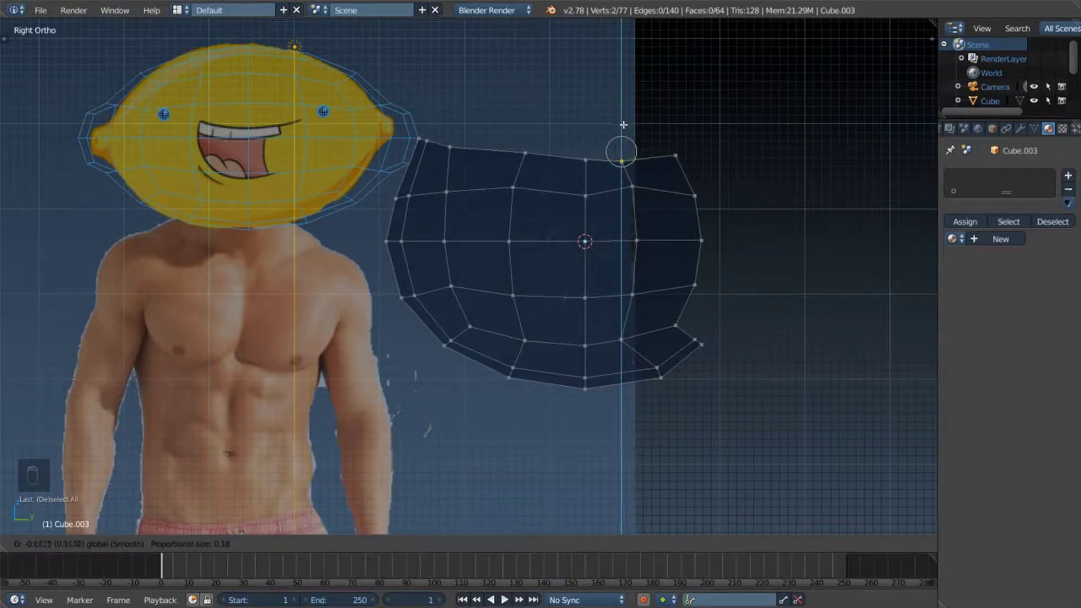
{"action": "key", "text": "a"}
{"action": "key", "text": "c"}
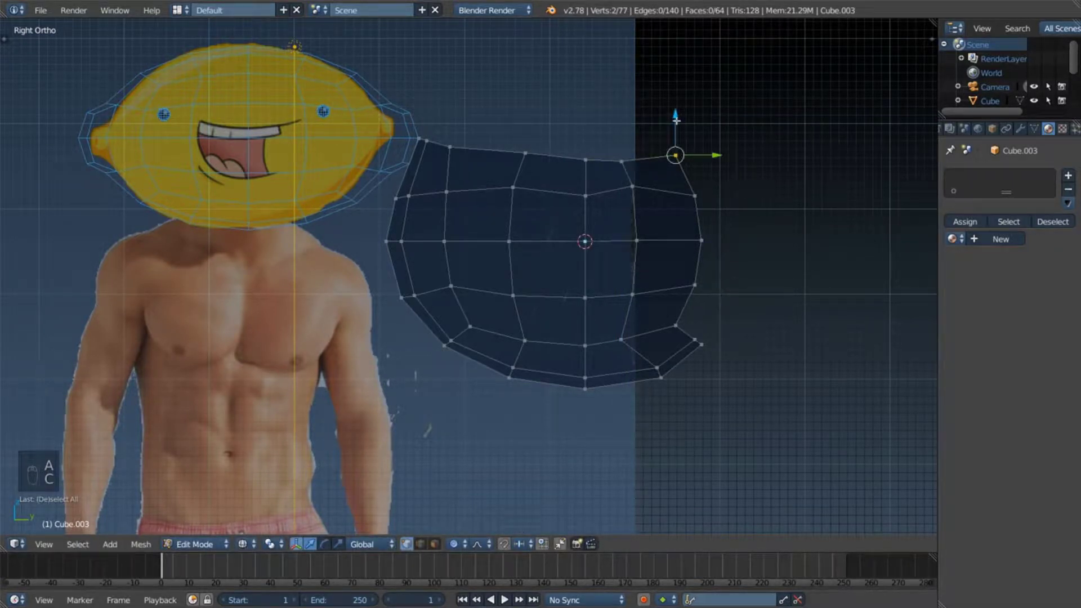
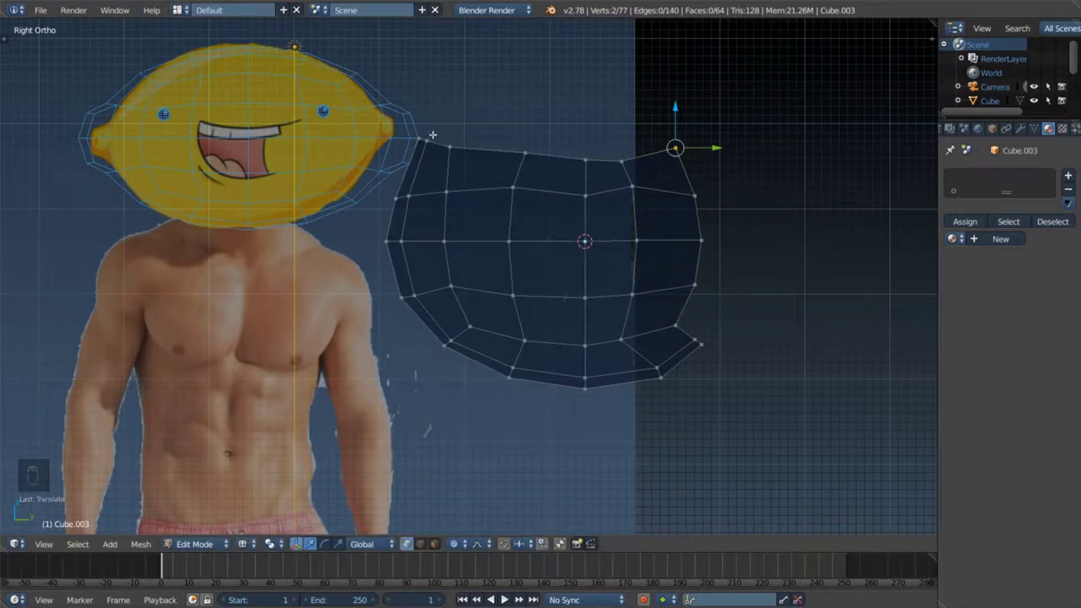
{"action": "key", "text": "a"}
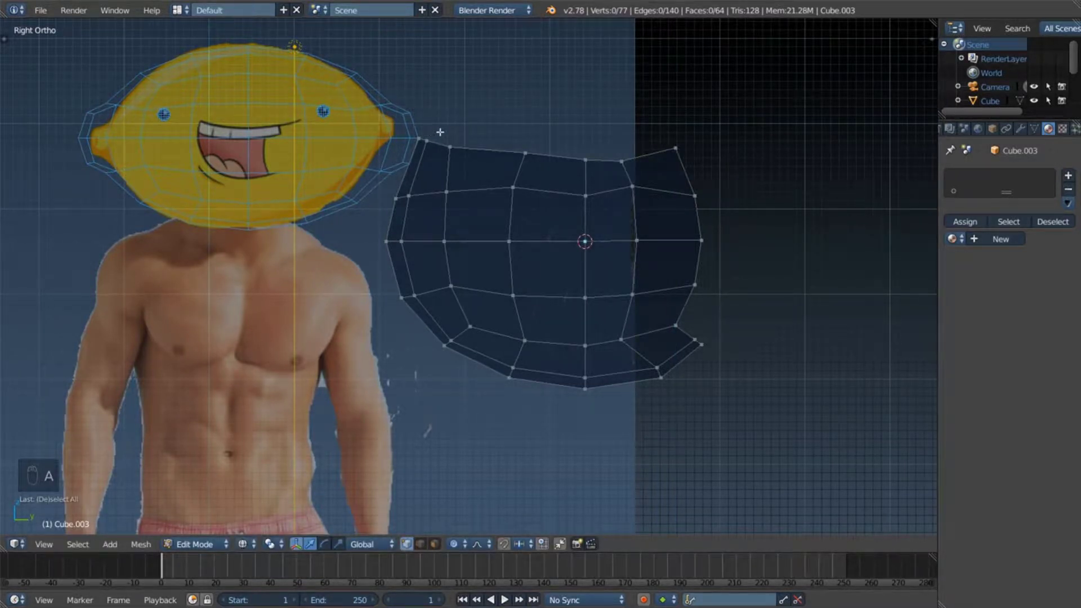
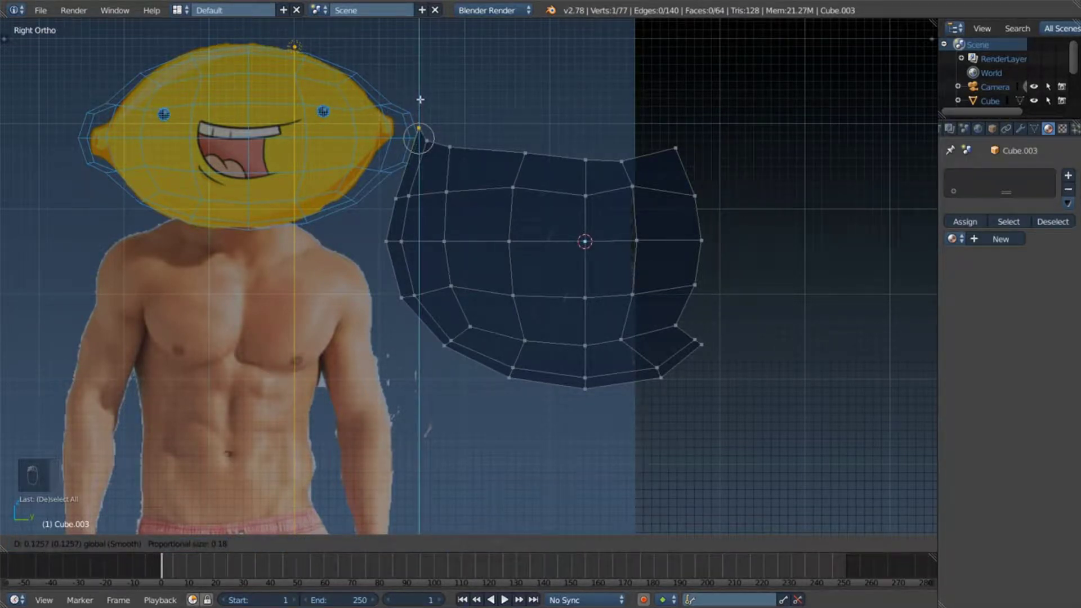
Step: Adjust the top-left corner and nearby top-edge vertices with soft falloff
{"action": "key", "text": "Escape"}
{"action": "key", "text": "a"}
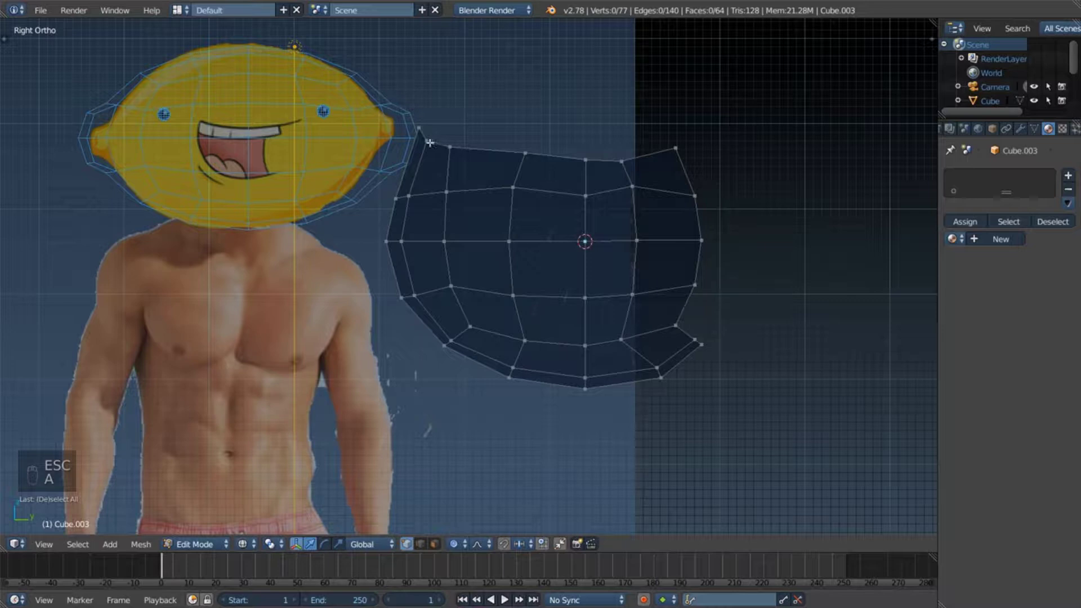
{"action": "key", "text": "c"}
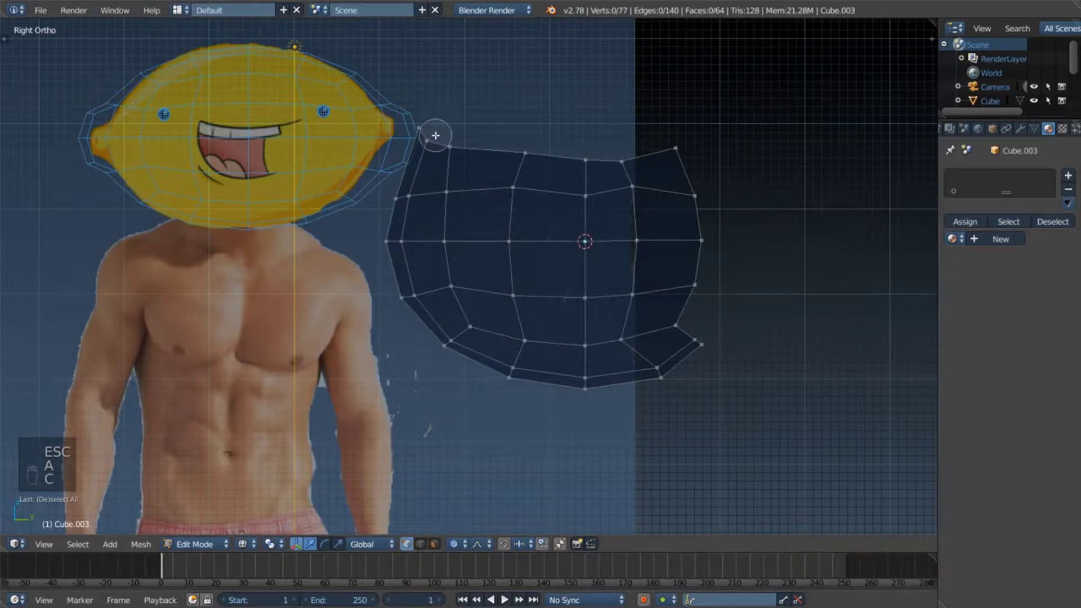
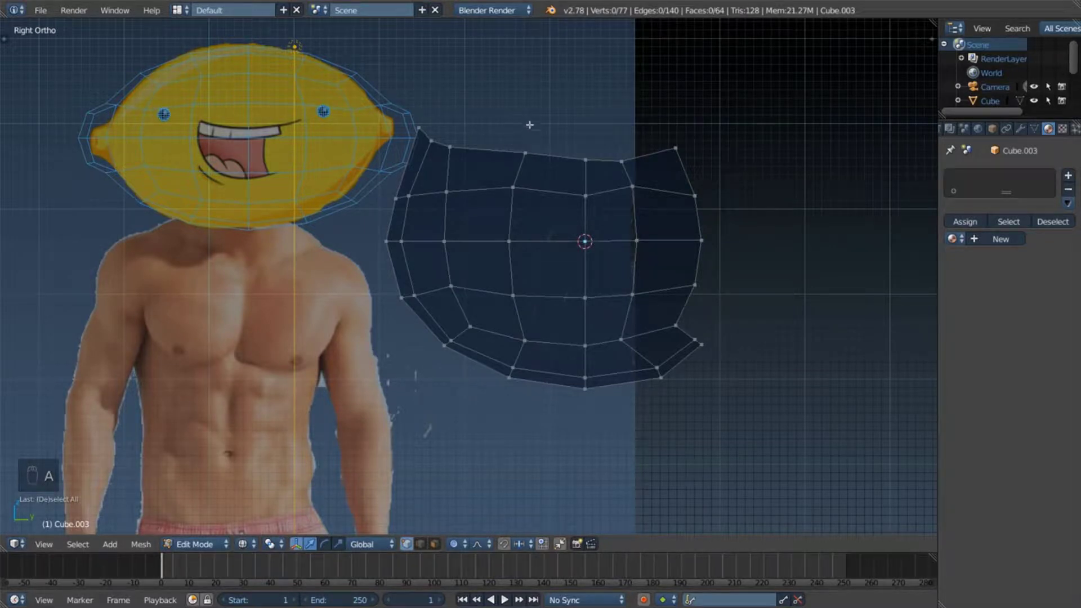
{"action": "key", "text": "c"}
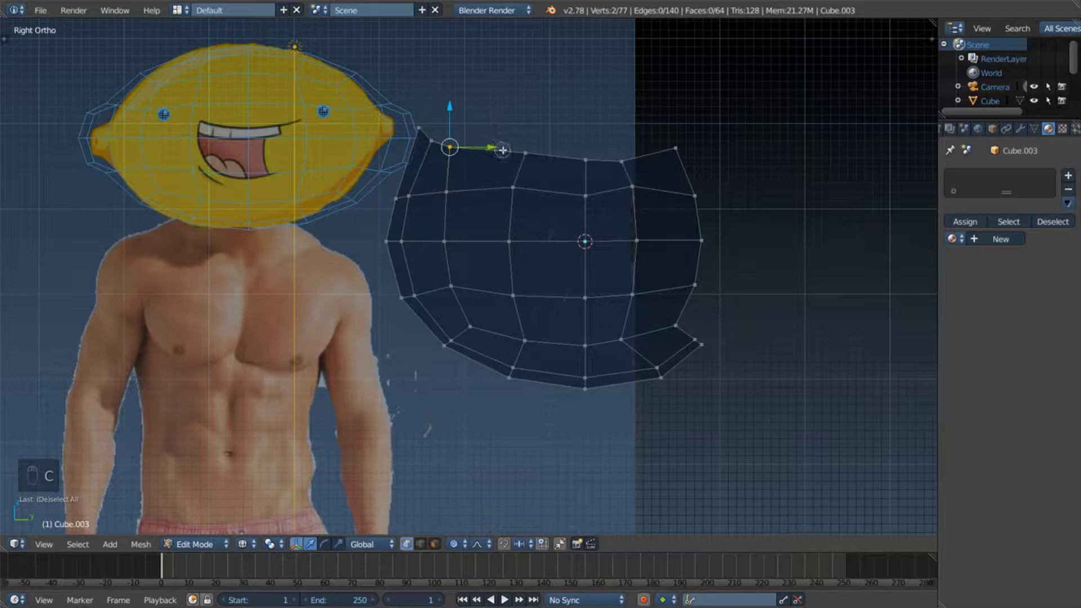
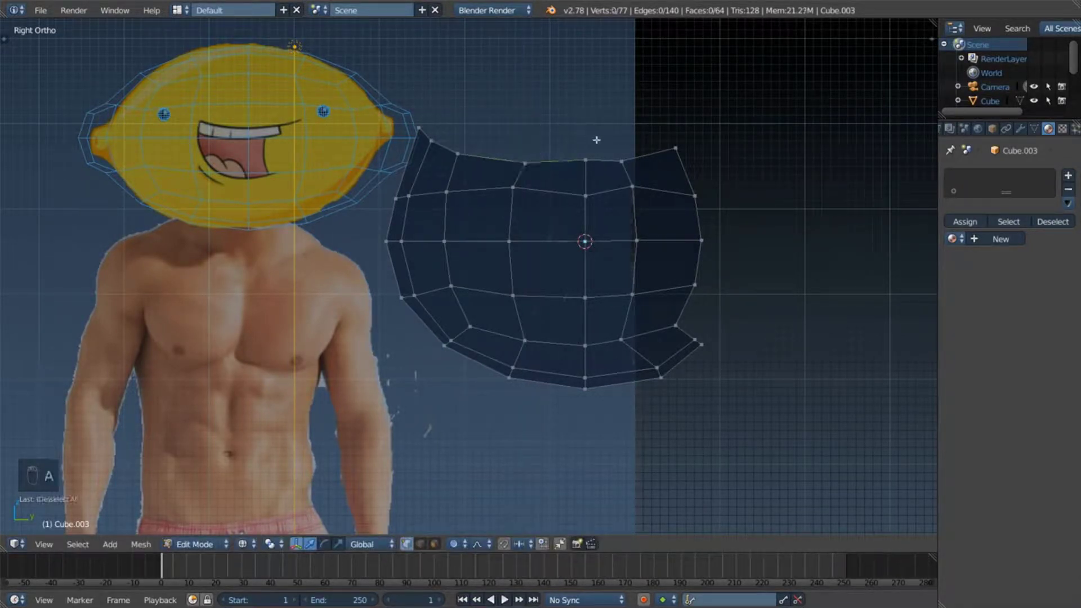
{"action": "key", "text": "c"}
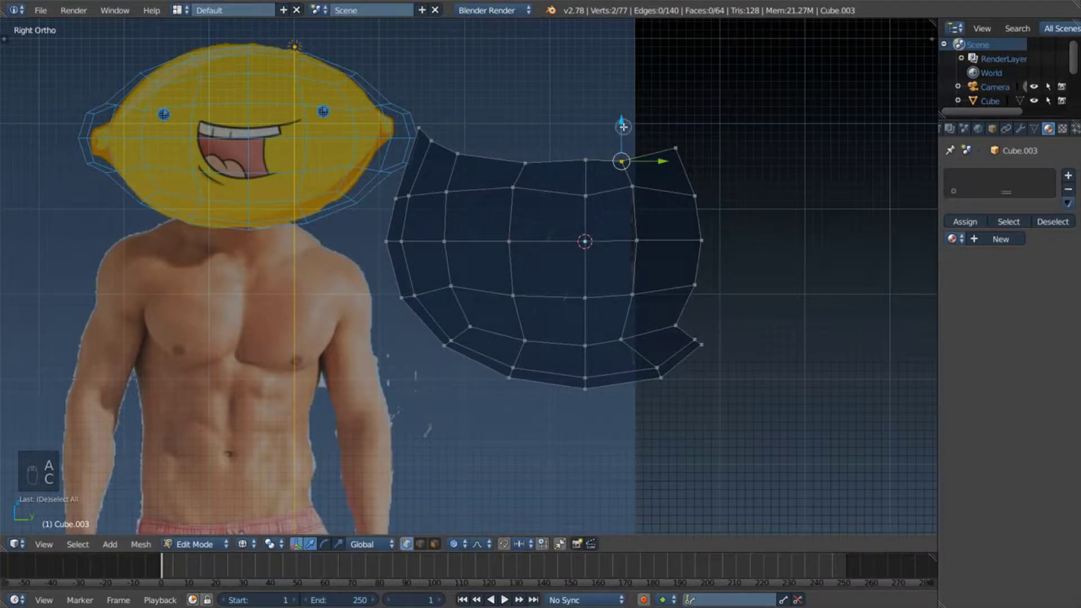
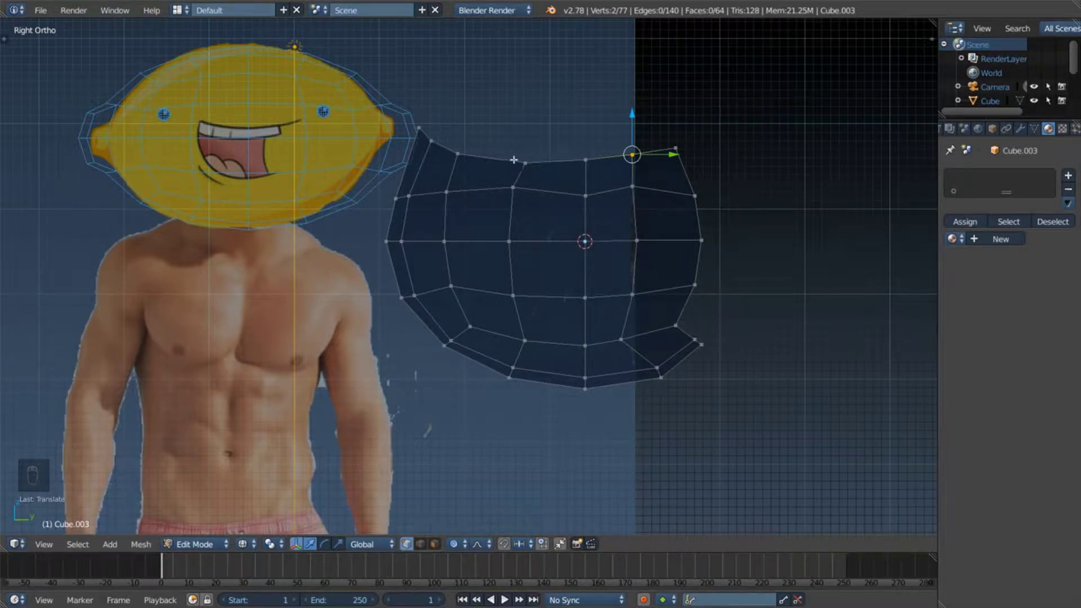
{"action": "key", "text": "a"}
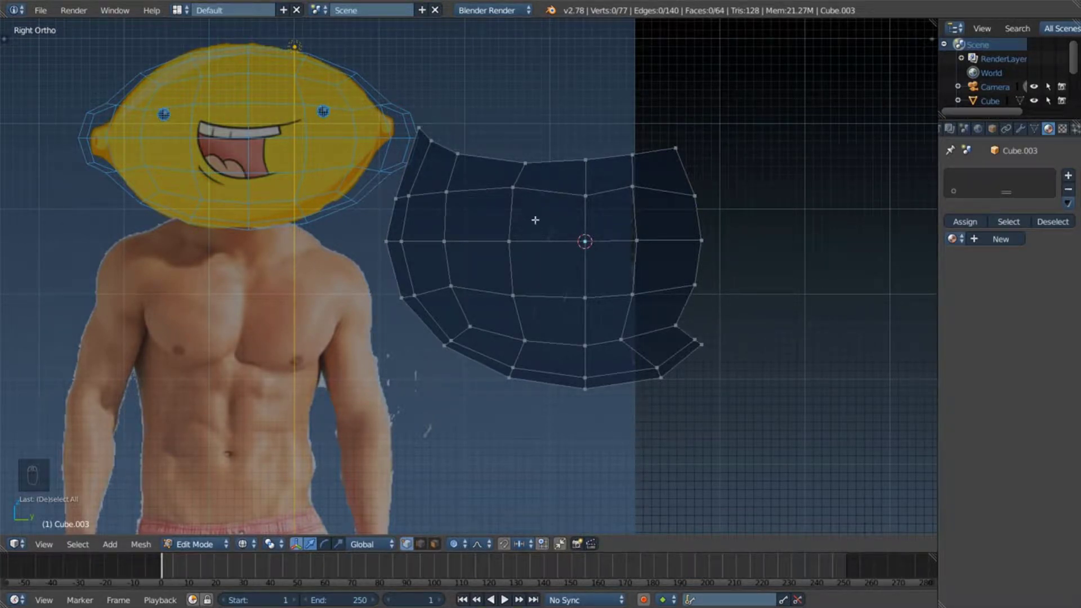
Step: Shift a set of top-edge vertices toward the right to curve the outline
{"action": "key", "text": "c"}
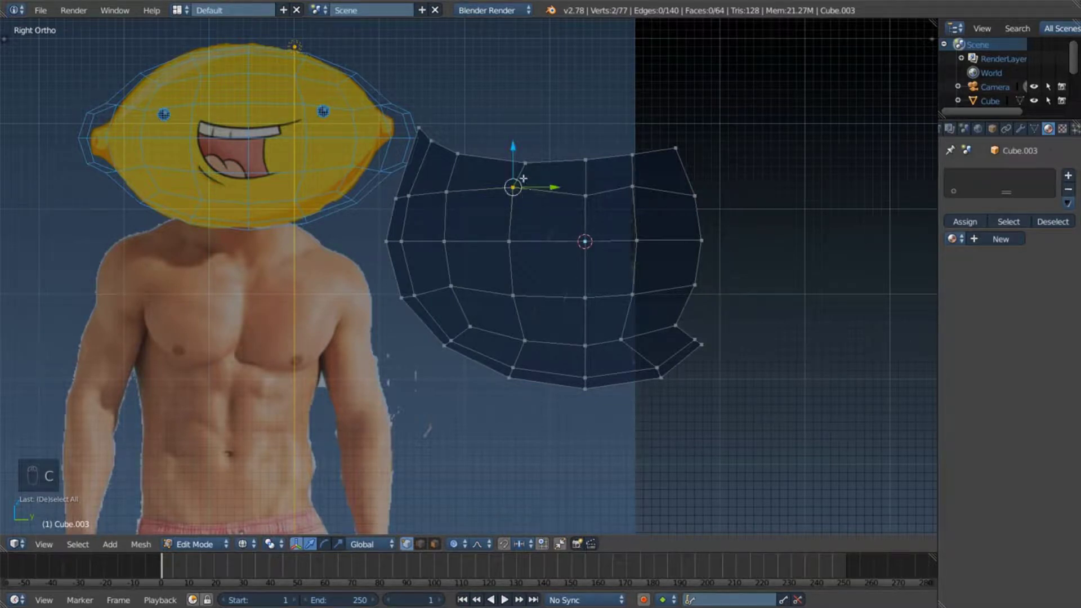
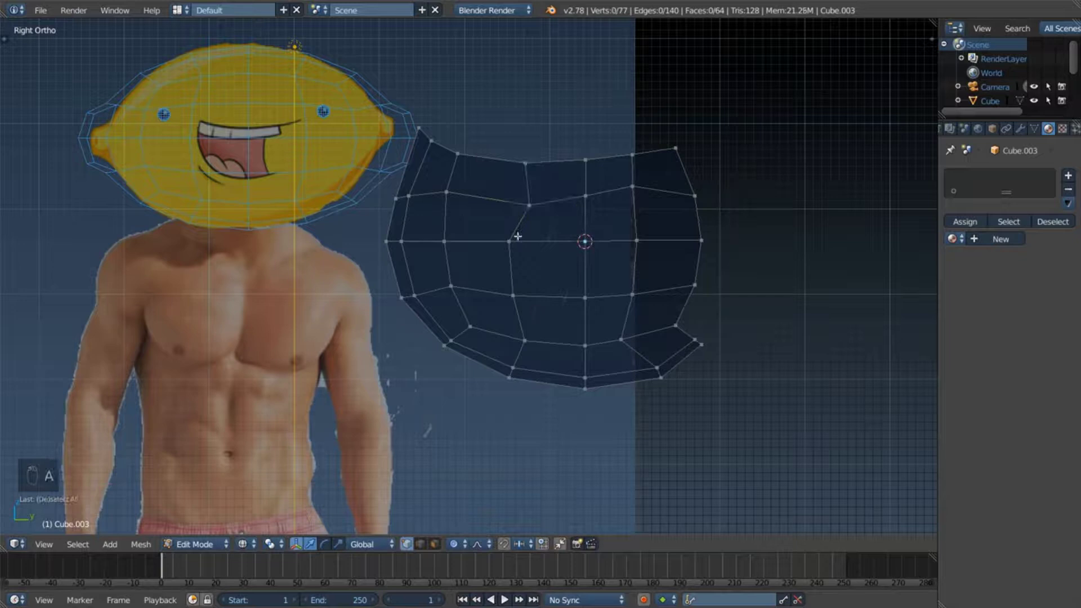
{"action": "key", "text": "c"}
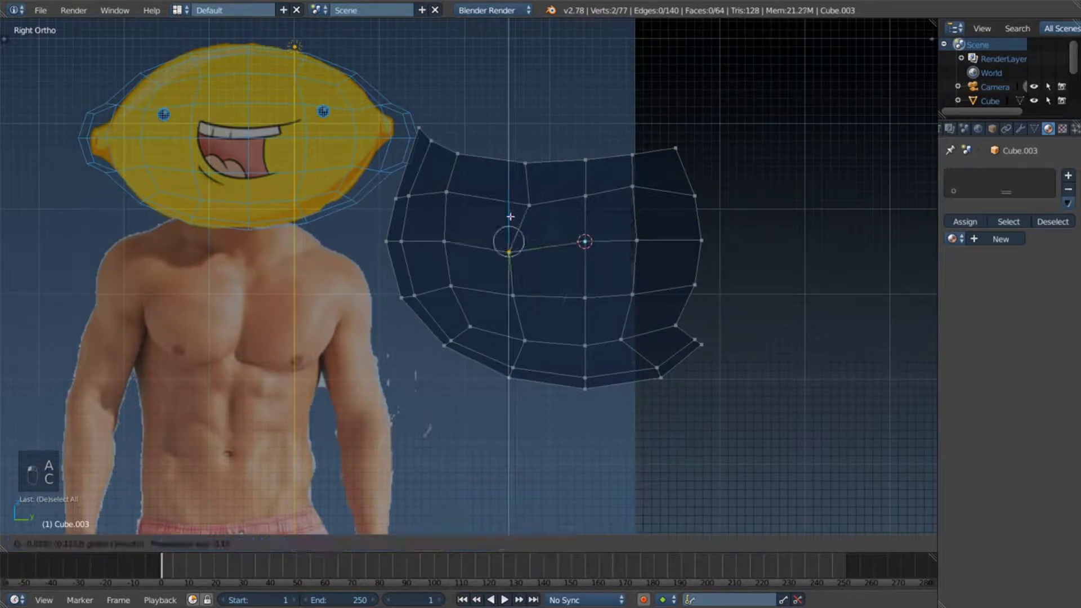
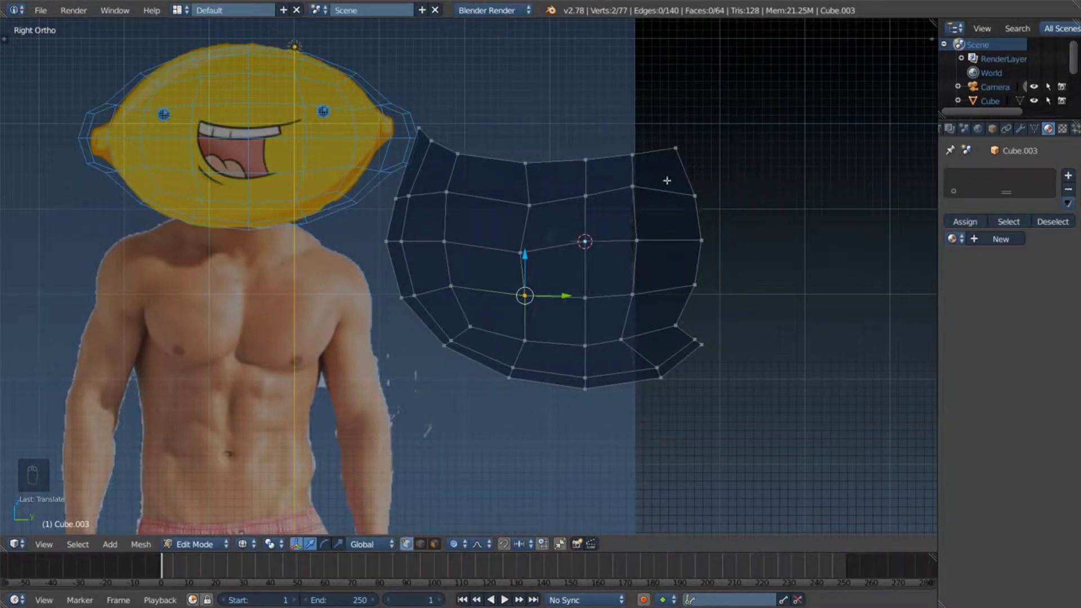
{"action": "key", "text": "a"}
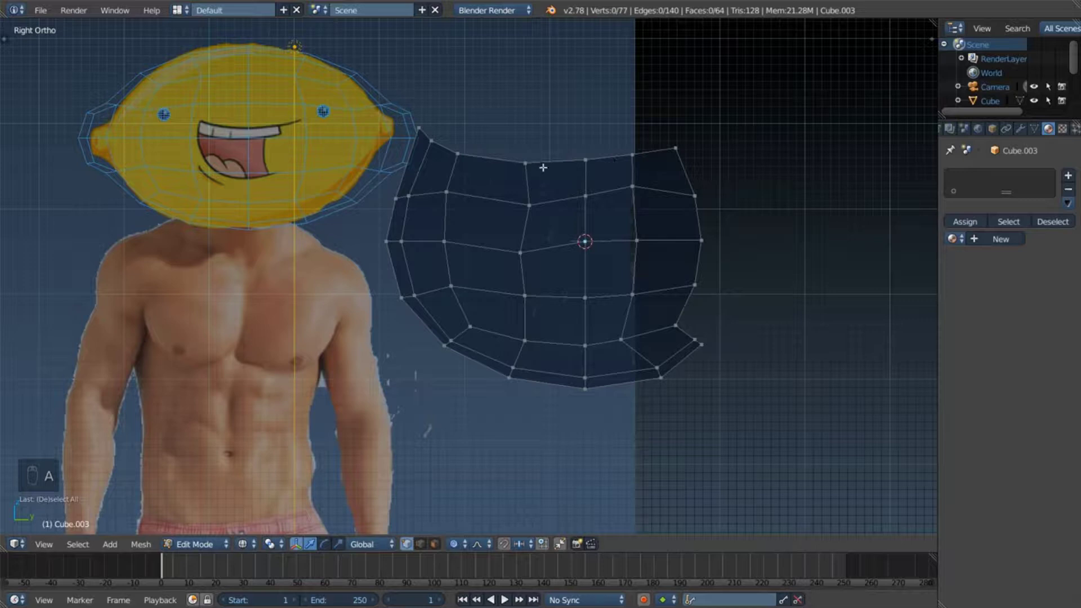
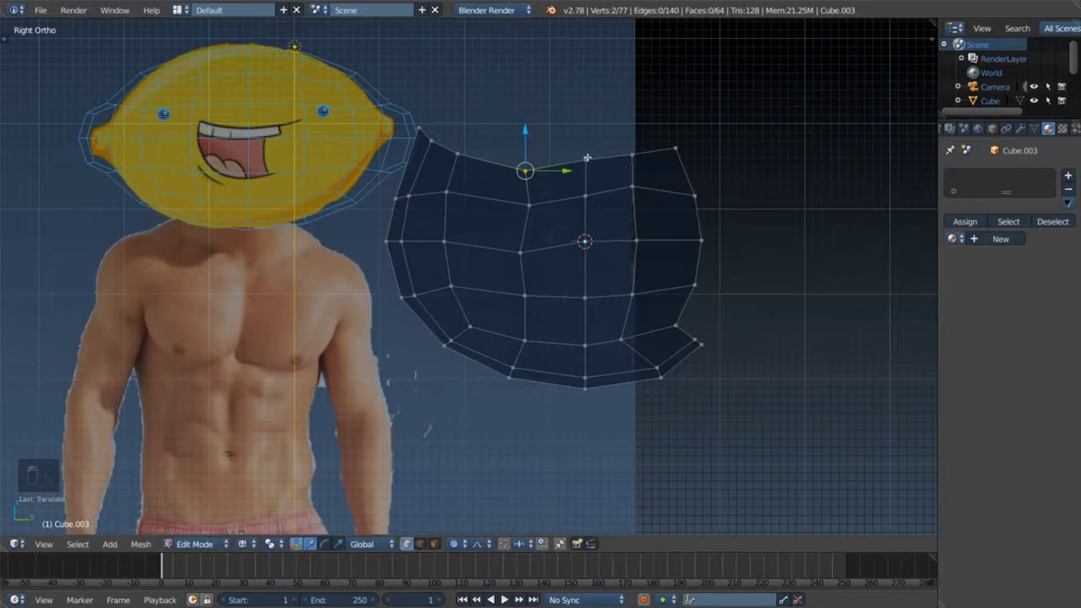
{"action": "key", "text": "Escape"}
{"action": "key", "text": "q"}
{"action": "key", "text": "a"}
{"action": "key", "text": "c"}
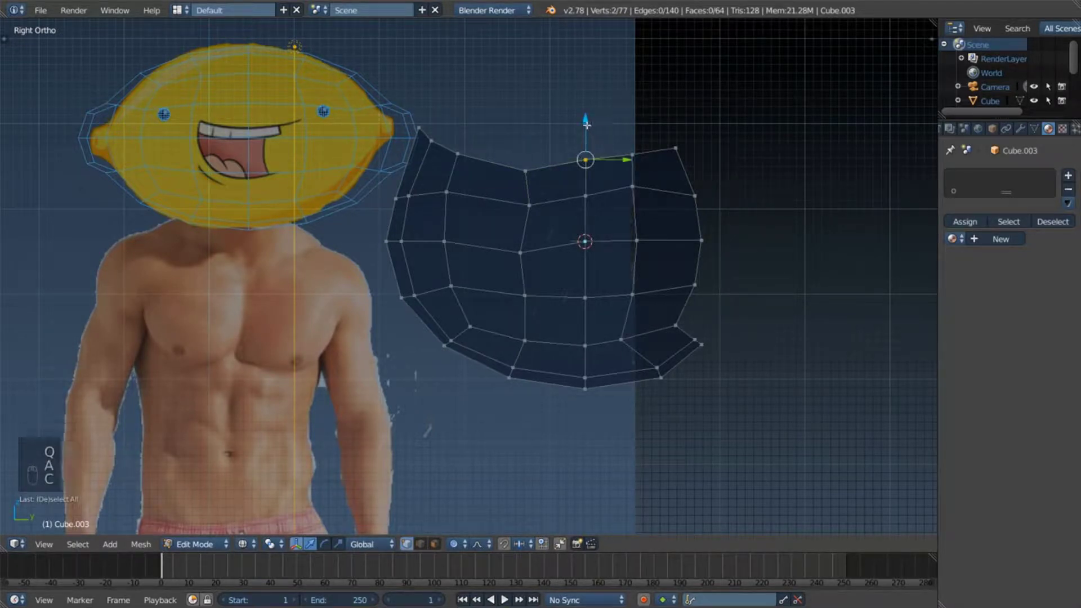
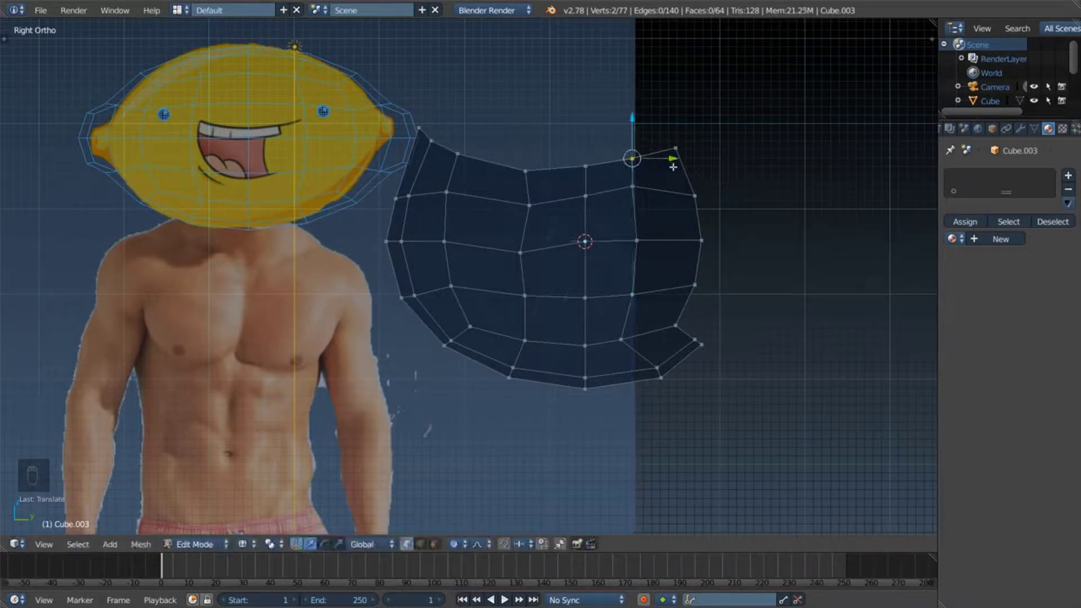
Step: Raise and tidy the top-right corner vertex into a raised point near the head
{"action": "key", "text": "a"}
{"action": "key", "text": "c"}
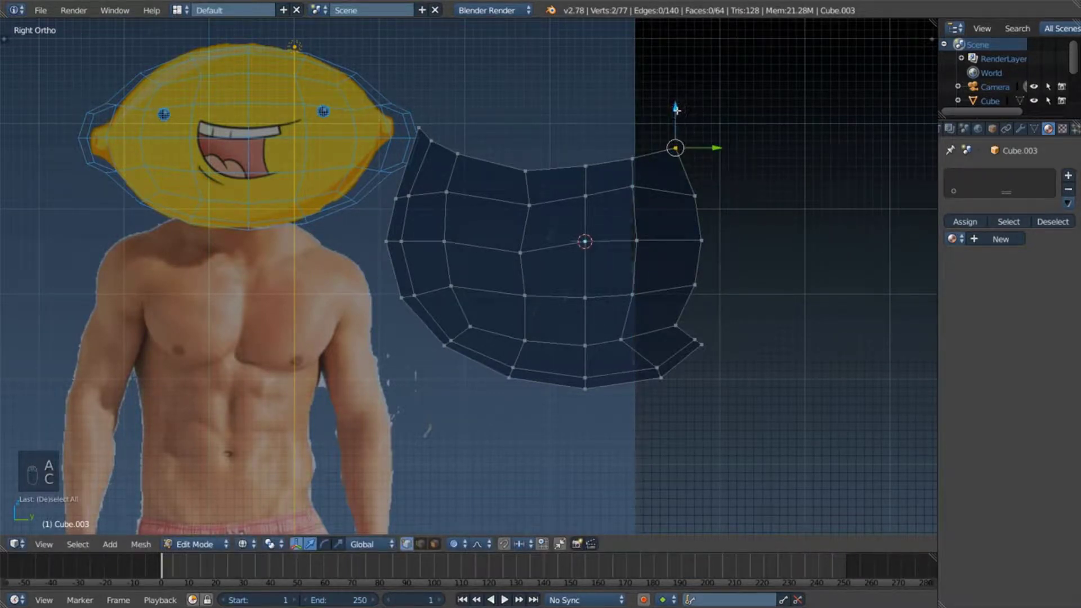
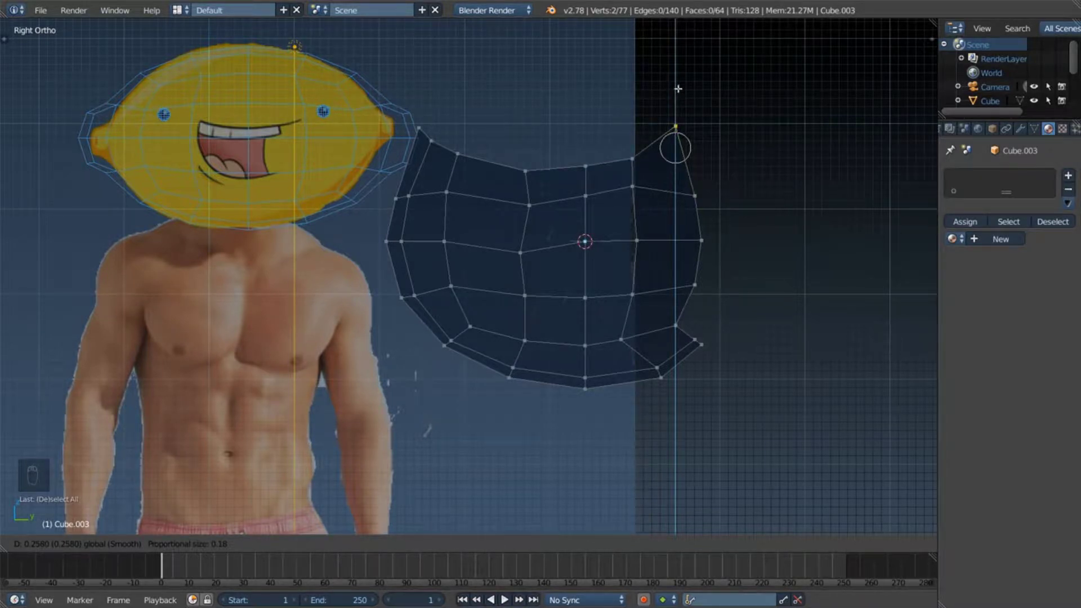
{"action": "key", "text": "a"}
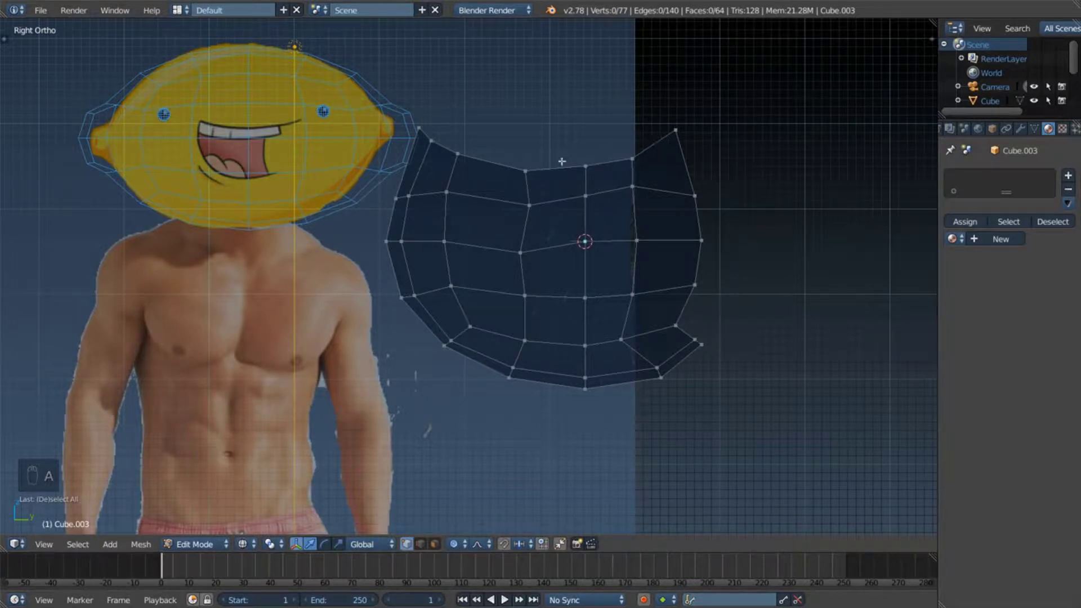
{"action": "key", "text": "c"}
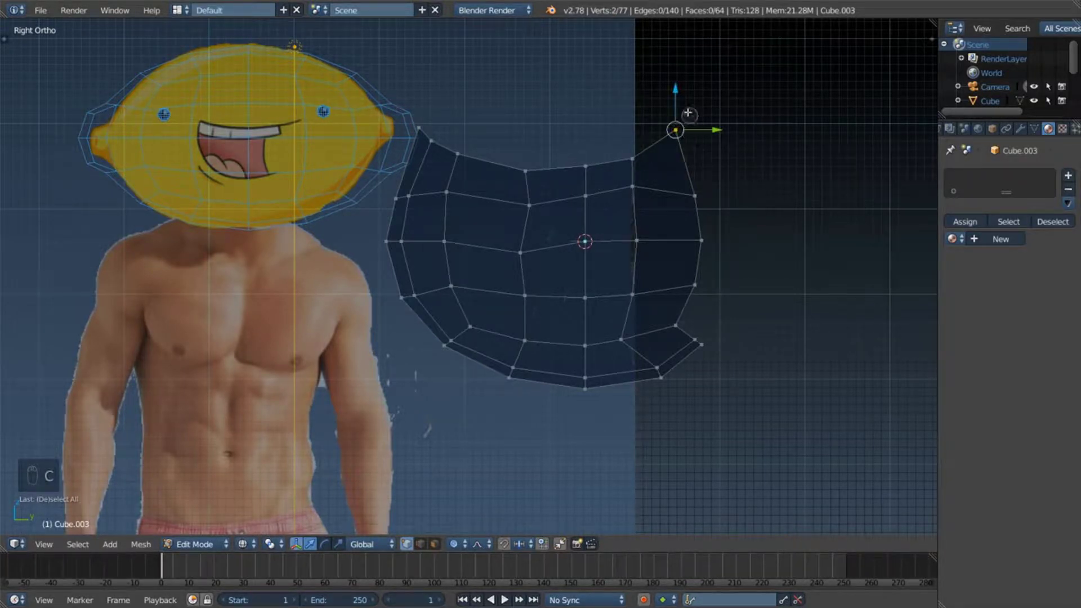
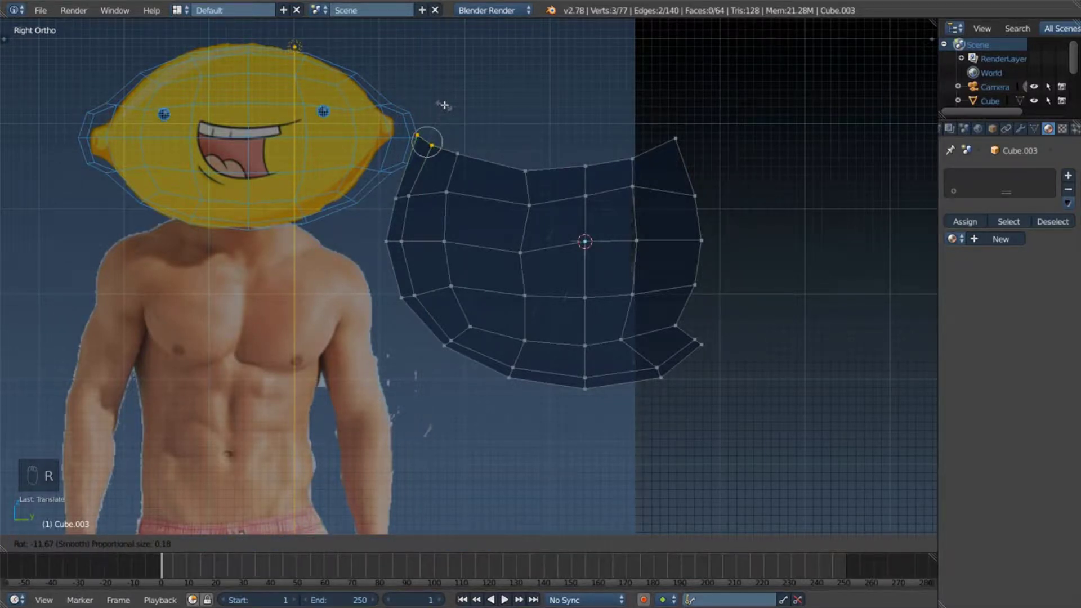
{"action": "key", "text": "Escape"}
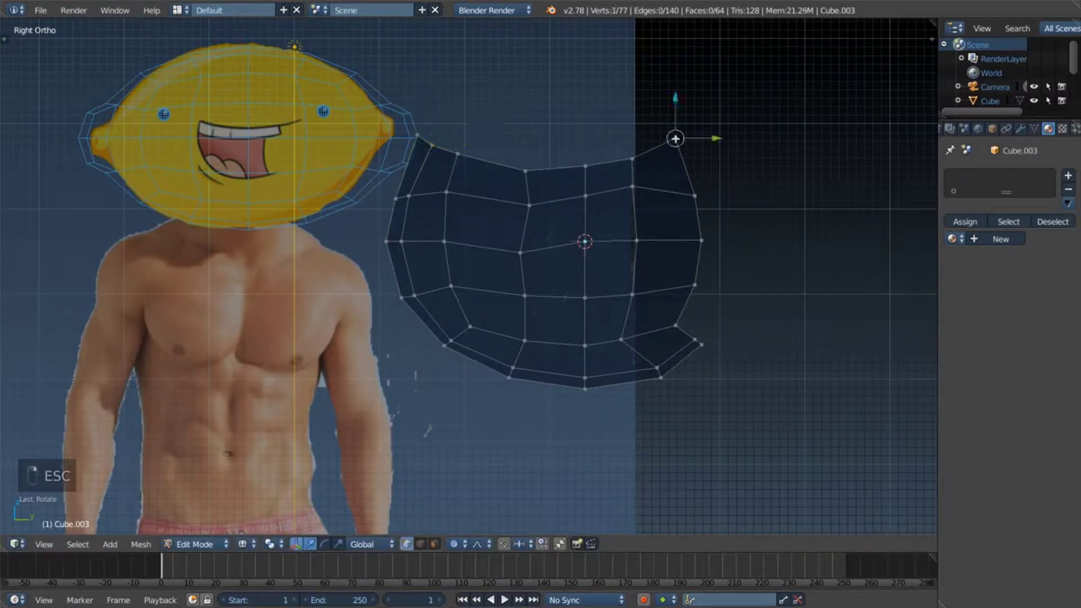
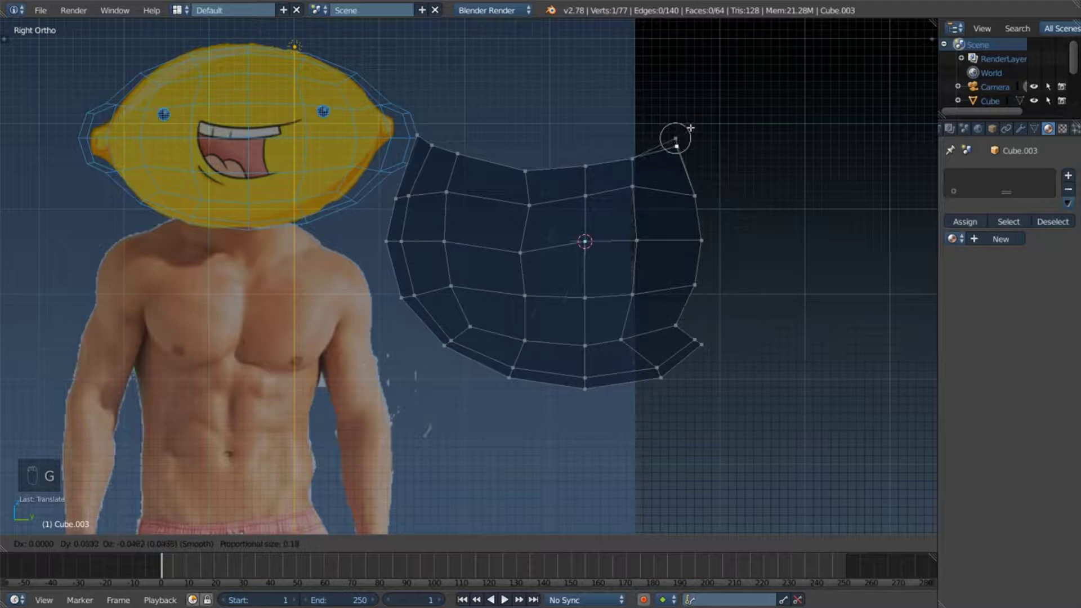
{"action": "key", "text": "a"}
{"action": "key", "text": "c"}
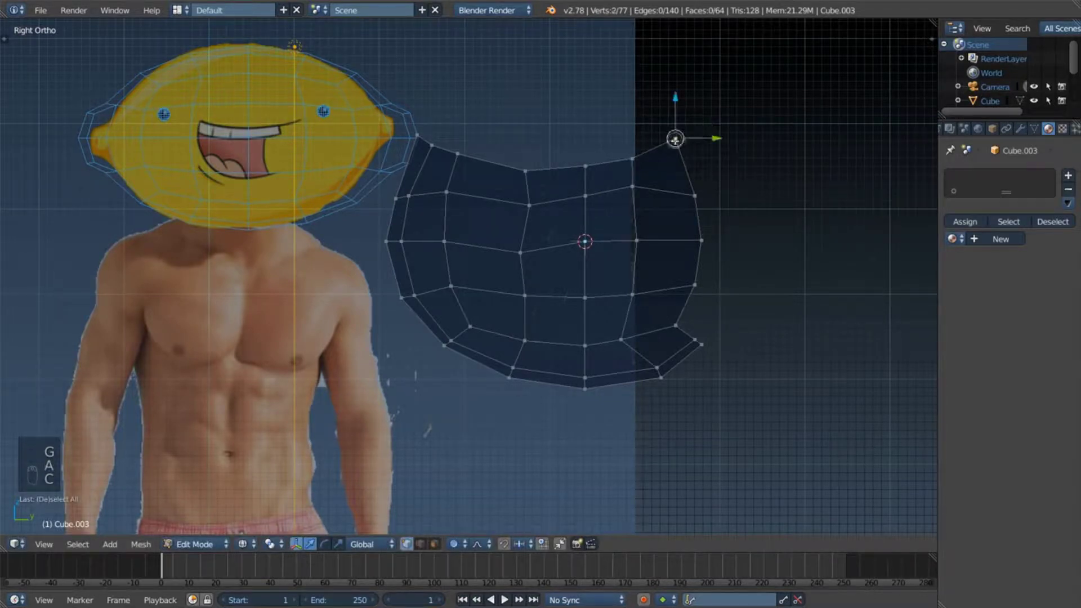
{"action": "key", "text": "g"}
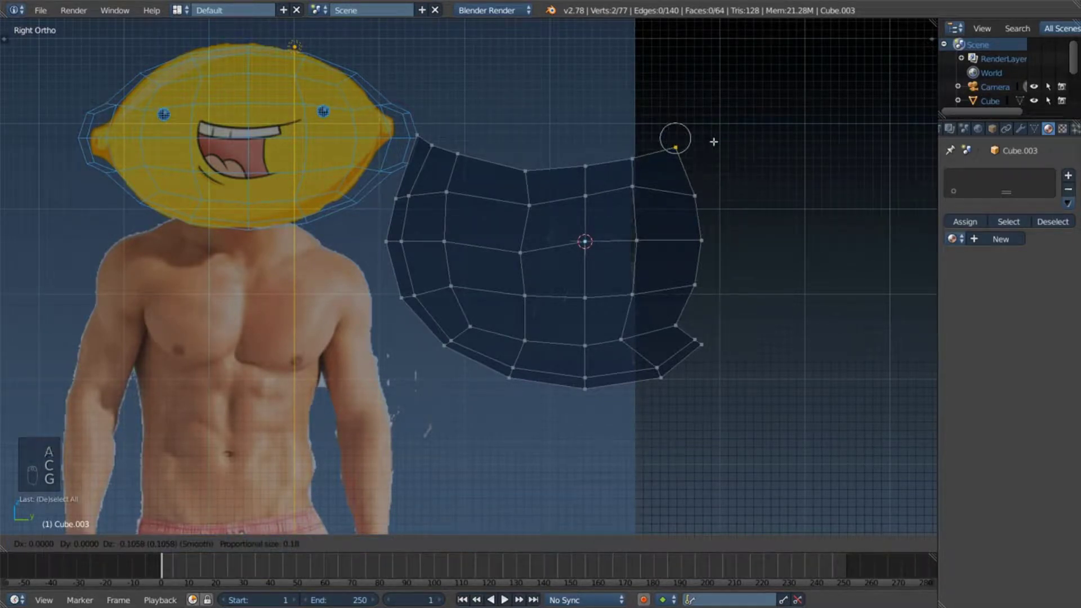
{"action": "key", "text": "Escape"}
{"action": "key", "text": "a"}
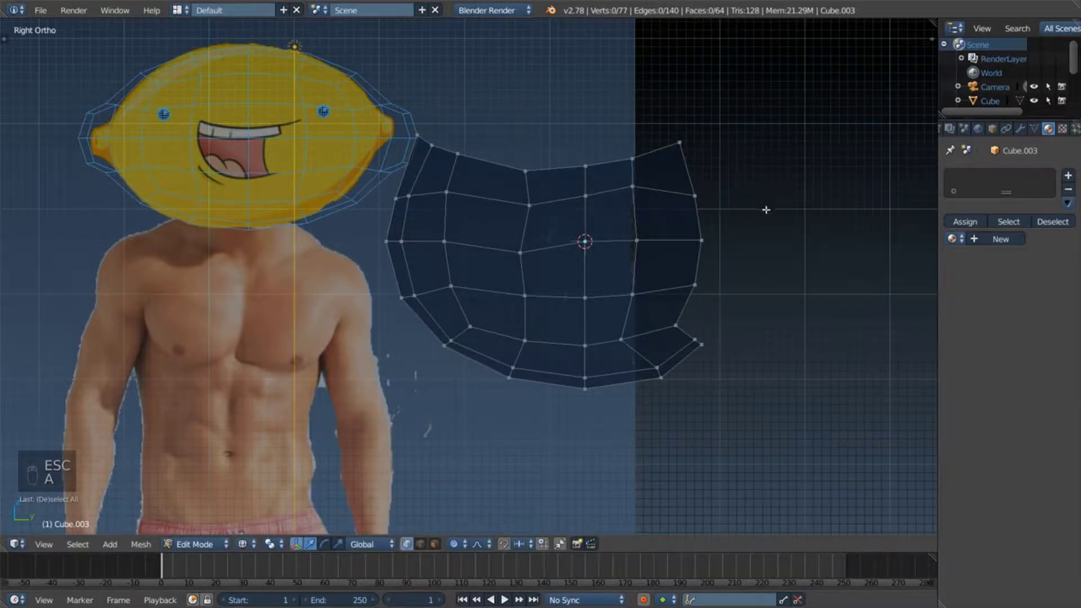
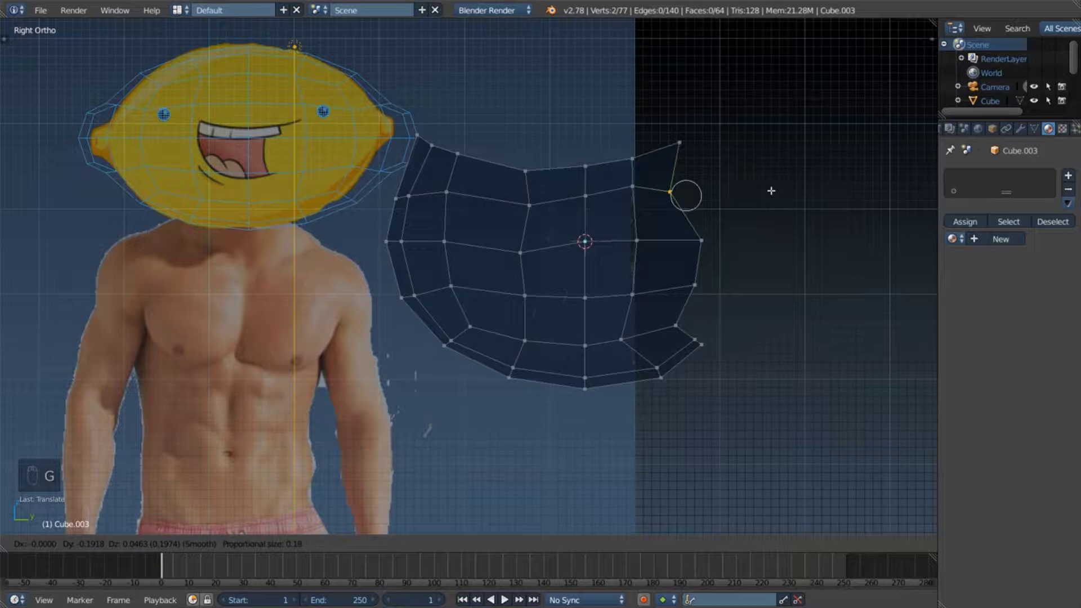
Step: Pull the upper right-side vertices inward one at a time with constrained moves
{"action": "key", "text": "Escape"}
{"action": "key", "text": "a"}
{"action": "key", "text": "c"}
{"action": "key", "text": "g"}
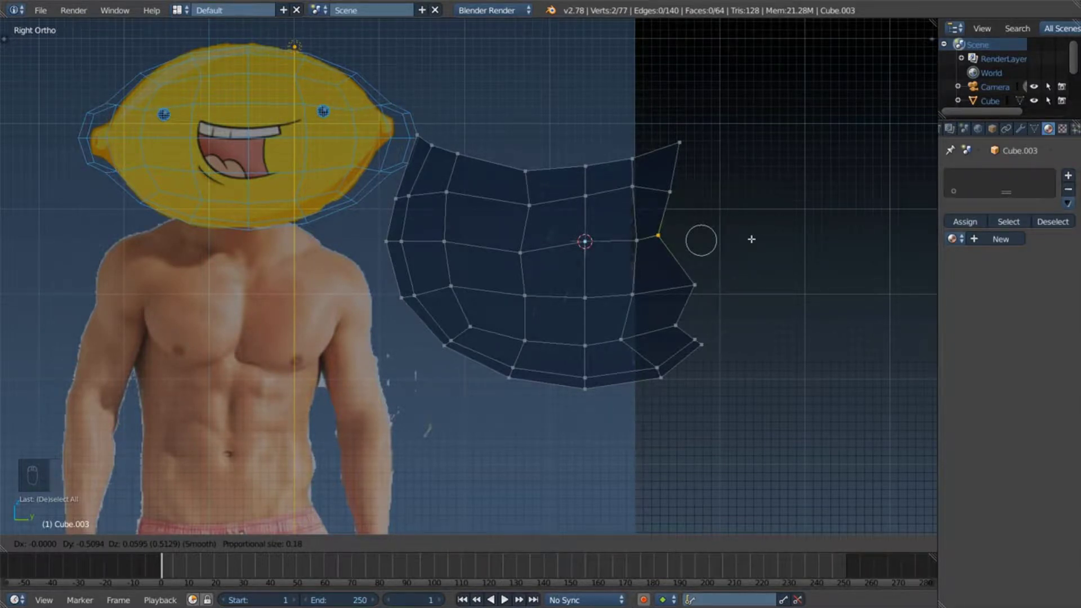
{"action": "key", "text": "Escape"}
{"action": "key", "text": "a"}
{"action": "key", "text": "c"}
{"action": "key", "text": "g"}
{"action": "key", "text": "Escape"}
Step: Pull the remaining right-side vertices inward so the edge curves in smoothly below the shoulder
{"action": "key", "text": "a"}
{"action": "key", "text": "c"}
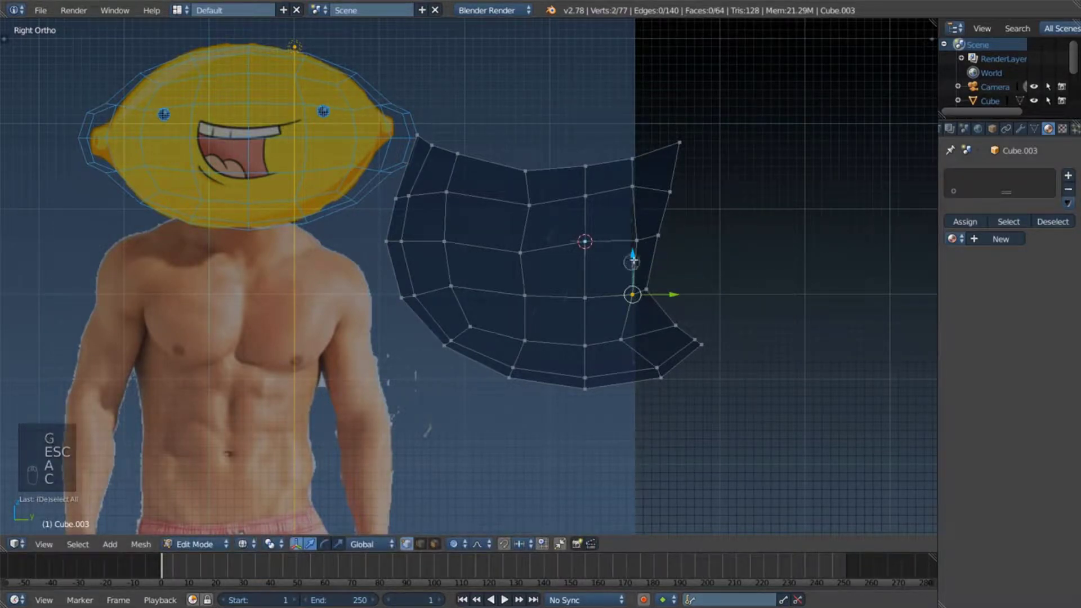
{"action": "key", "text": "g"}
{"action": "key", "text": "Escape"}
{"action": "key", "text": "a"}
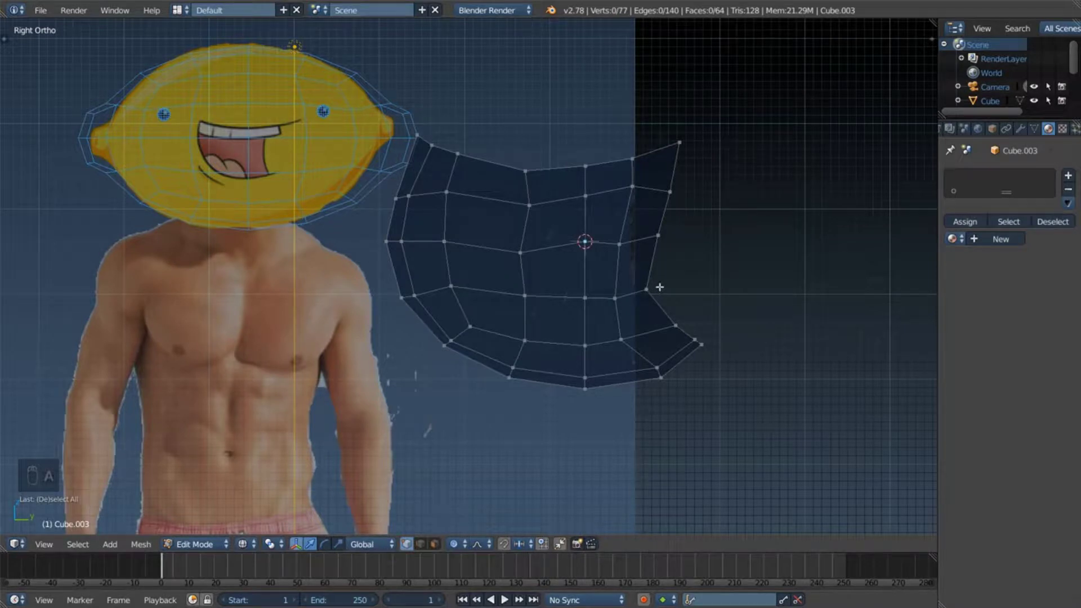
{"action": "key", "text": "c"}
{"action": "key", "text": "g"}
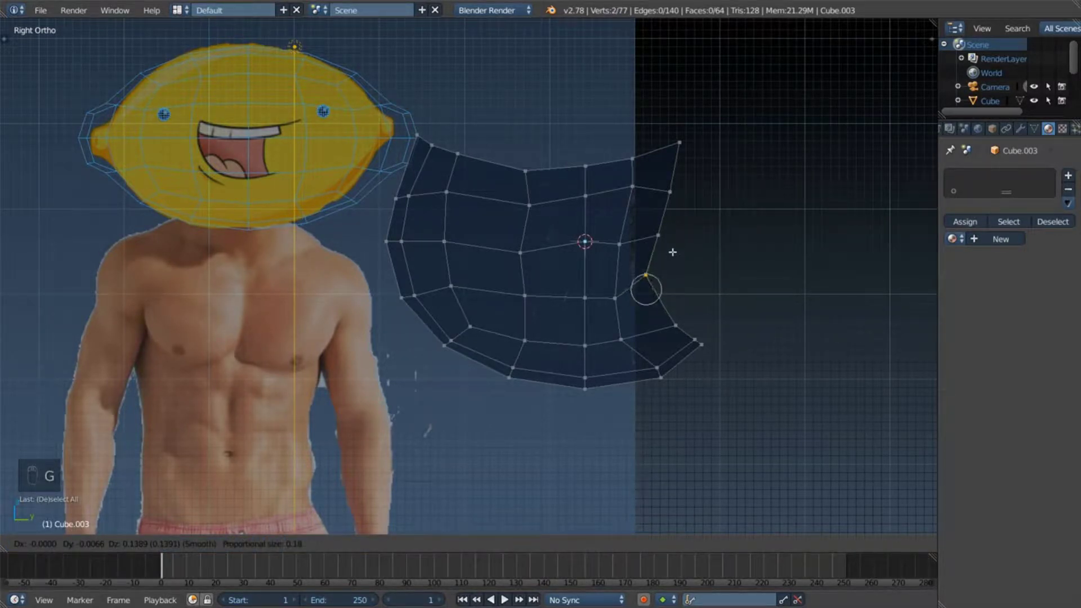
{"action": "key", "text": "a"}
{"action": "key", "text": "c"}
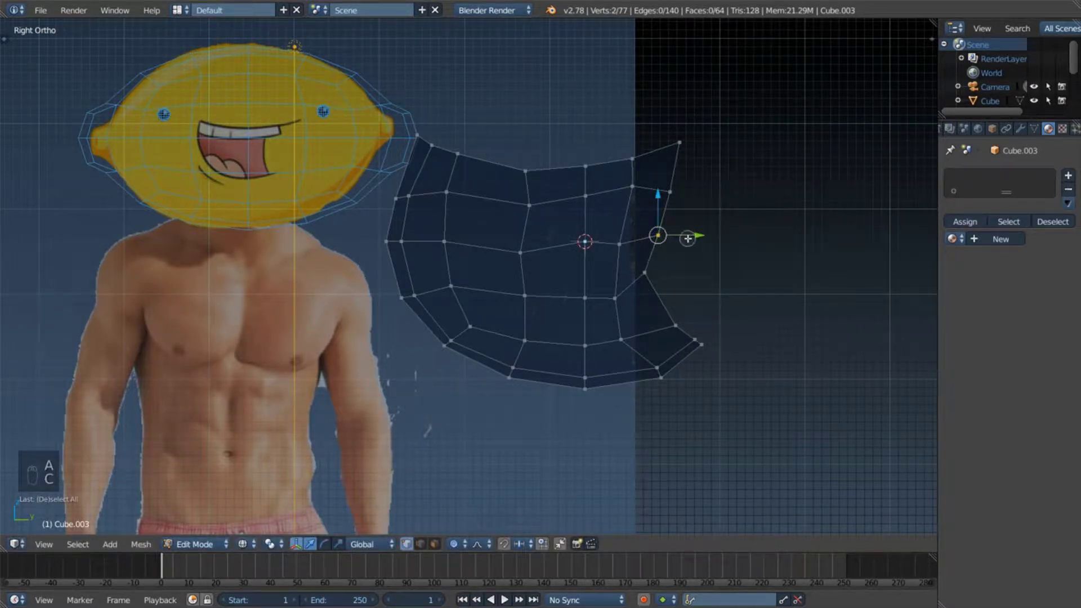
{"action": "key", "text": "g"}
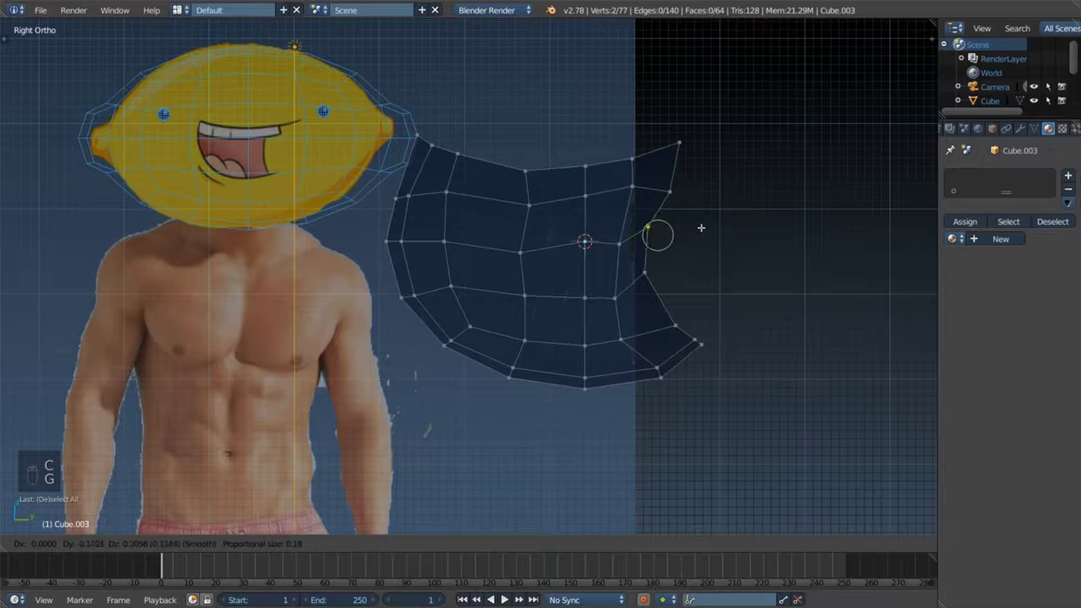
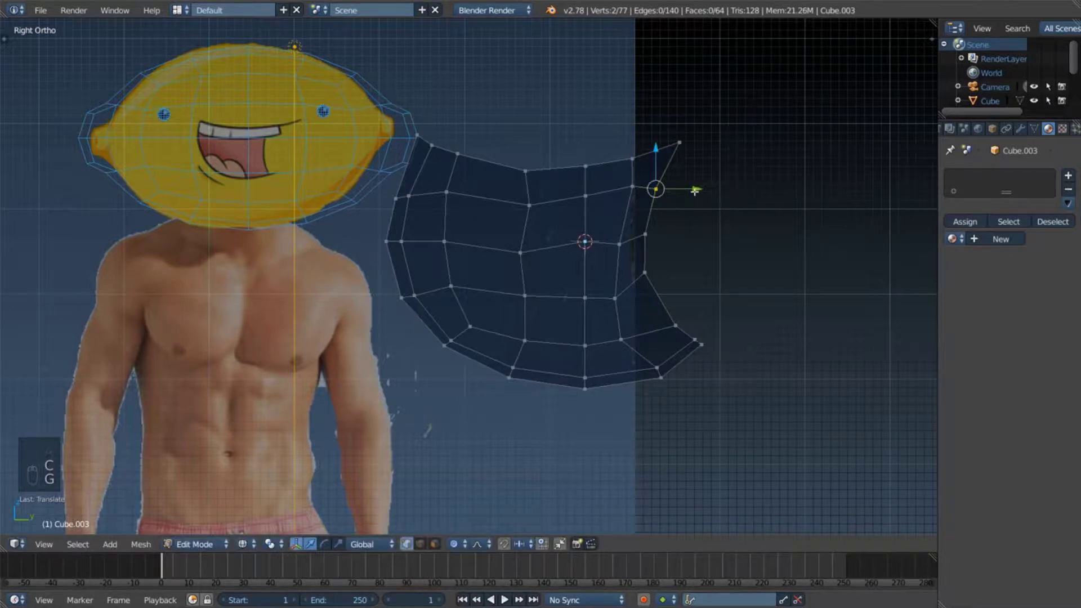
{"action": "key", "text": "Escape"}
{"action": "key", "text": "a"}
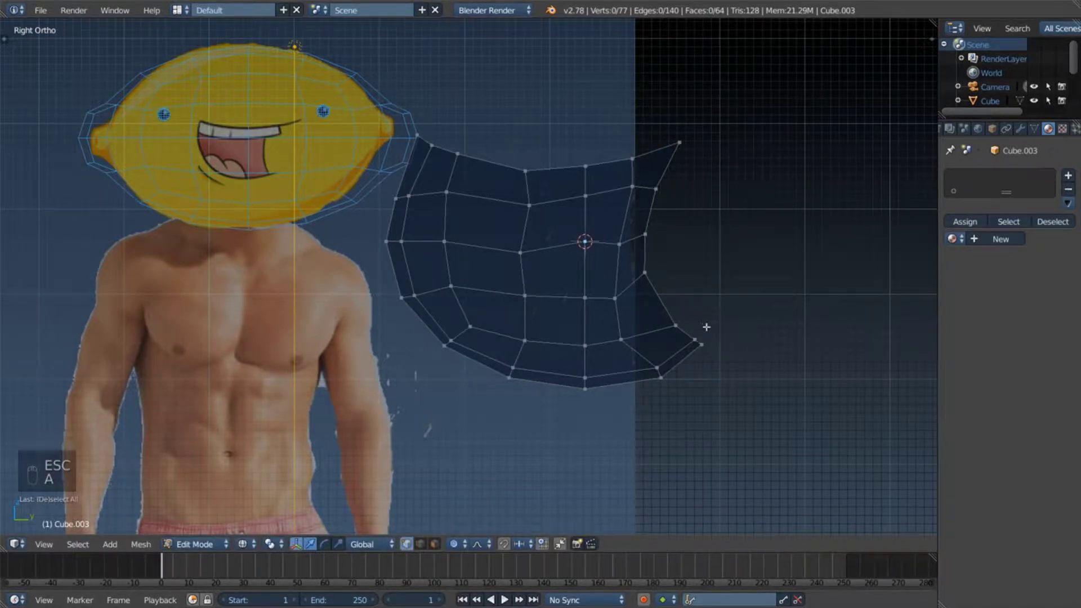
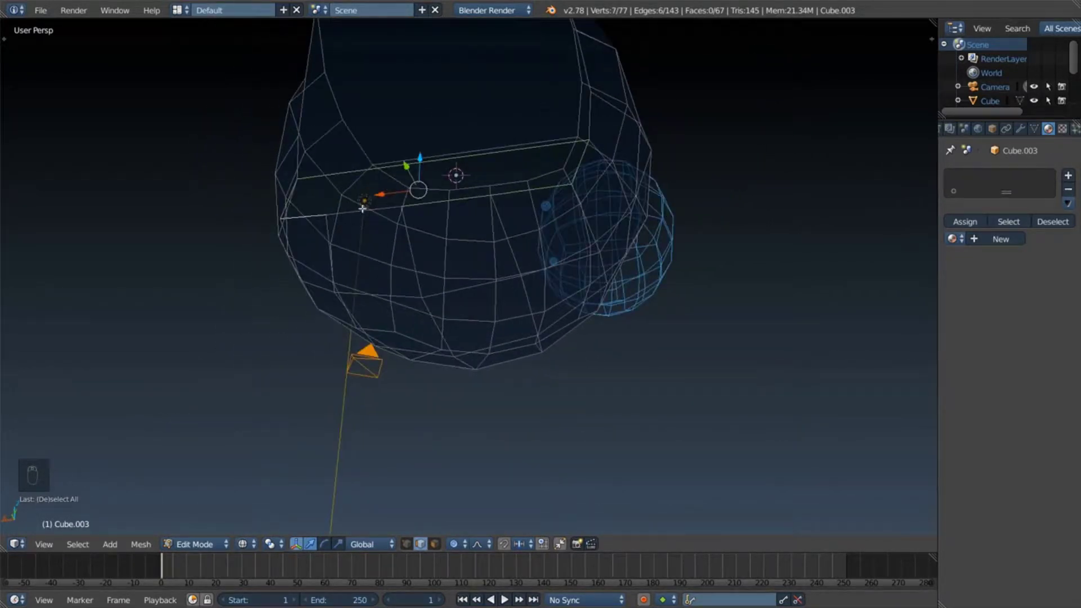
Step: Fill the open gap near the lower right corner with a new face
{"action": "key", "text": "f"}
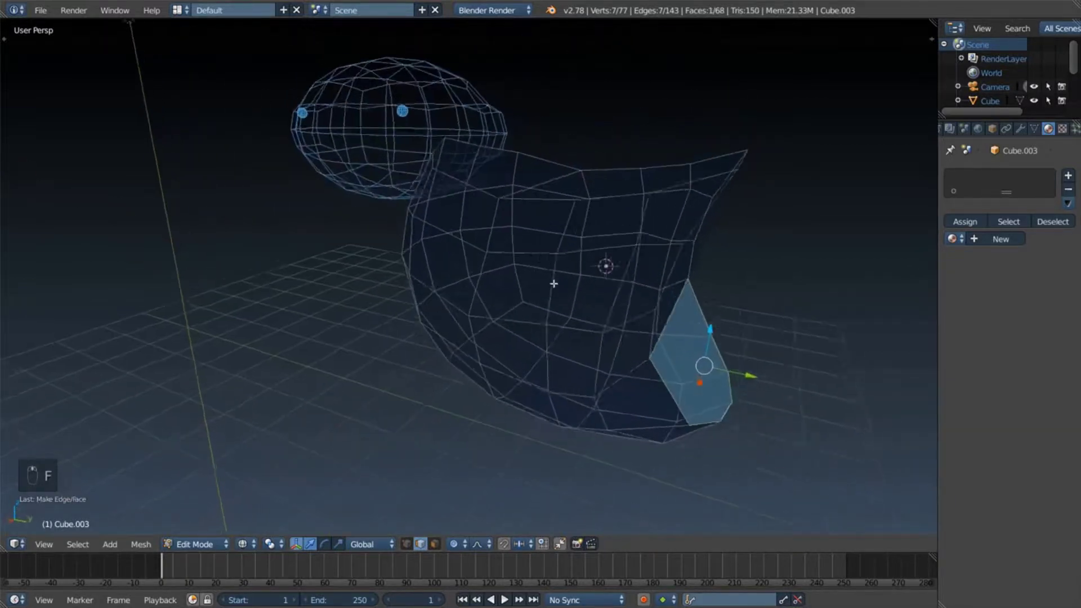
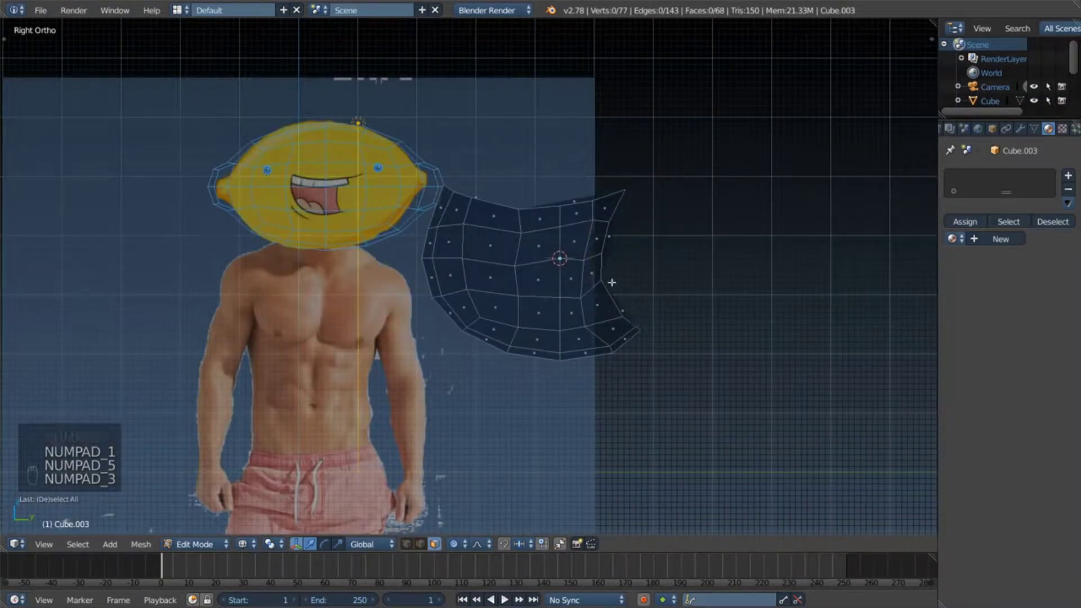
Step: Leave Edit Mode and select the mouth mesh object
{"action": "key", "text": "Tab"}
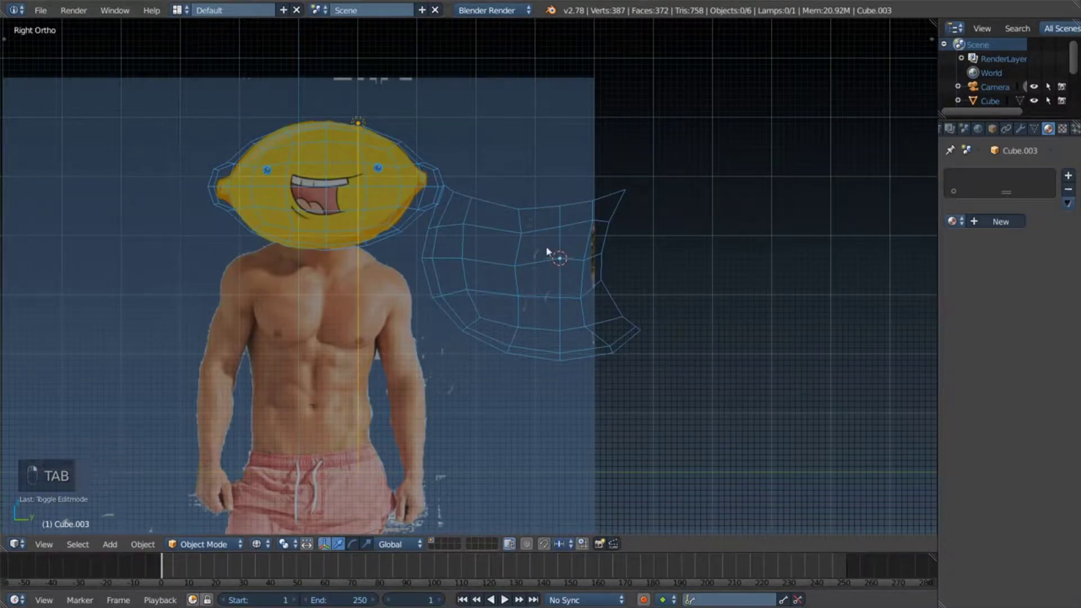
{"action": "key", "text": "s"}
{"action": "key", "text": "`"}
{"action": "key", "text": "Escape"}
{"action": "right_click", "coordinate": [566, 261]}
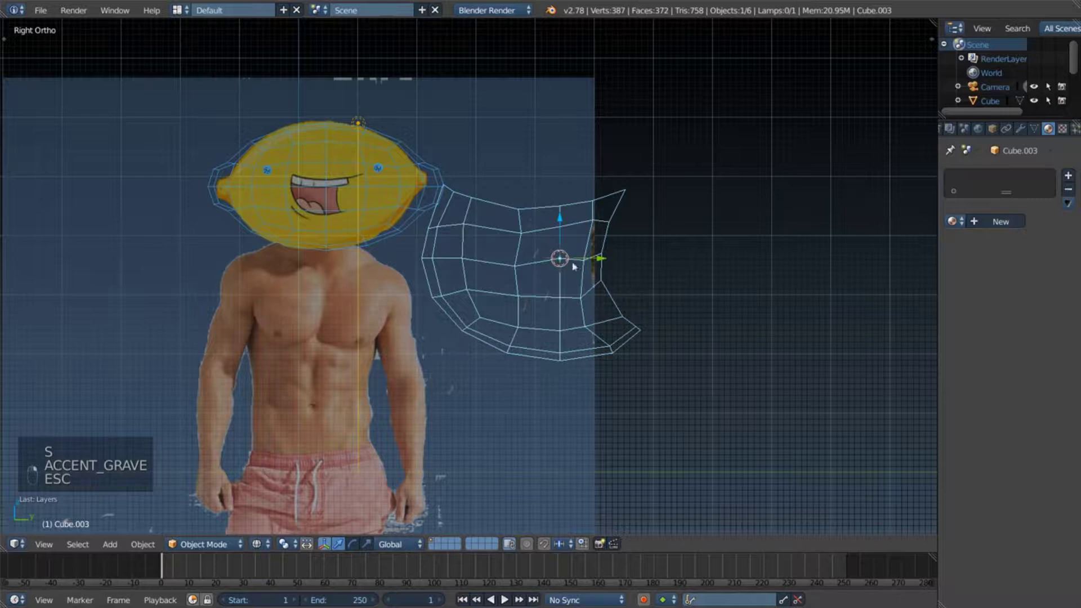
Step: Shrink the mouth mesh and move it onto the lemon head's grinning mouth
{"action": "key", "text": "s"}
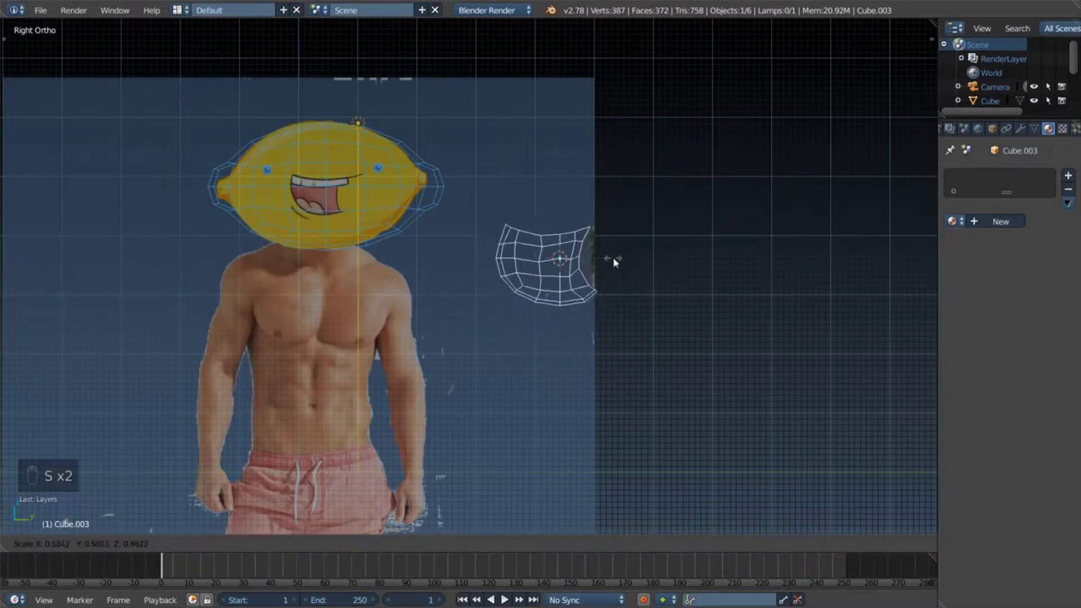
{"action": "left_click_drag", "start_coordinate": [565, 232], "coordinate": [481, 211]}
{"action": "key", "text": "g"}
{"action": "middle_click", "coordinate": [401, 227]}
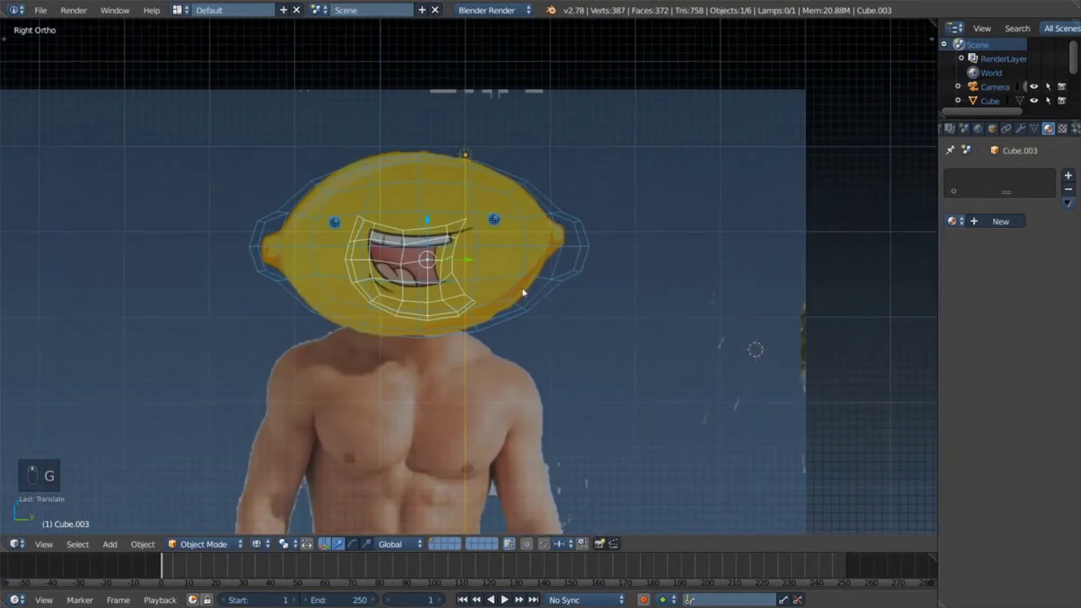
Step: Scale, rotate and move Cube.003 until its outline fits closely around the drawn grin
{"action": "middle_click", "coordinate": [503, 275]}
{"action": "key", "text": "s"}
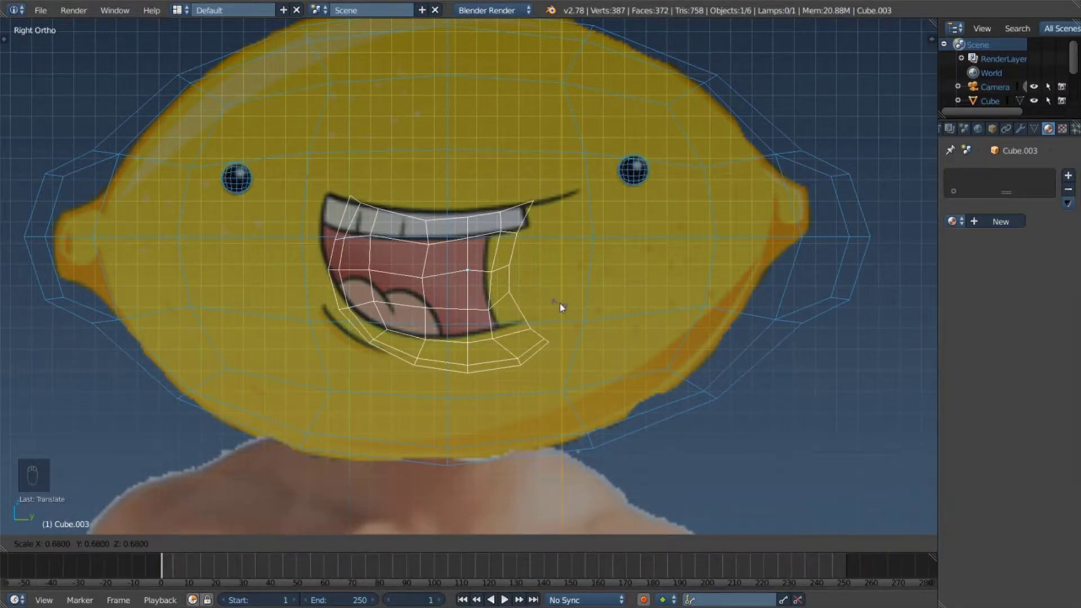
{"action": "key", "text": "r"}
{"action": "left_click_drag", "start_coordinate": [585, 295], "coordinate": [582, 293]}
{"action": "key", "text": "r"}
{"action": "key", "text": "g"}
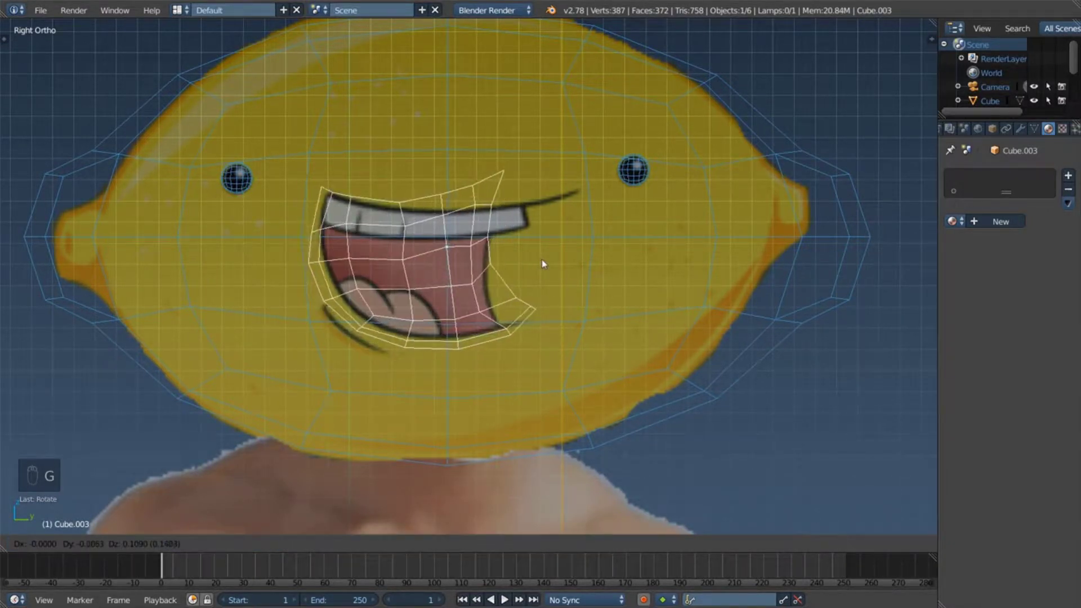
{"action": "left_click_drag", "start_coordinate": [554, 257], "coordinate": [554, 257]}
{"action": "key", "text": "s"}
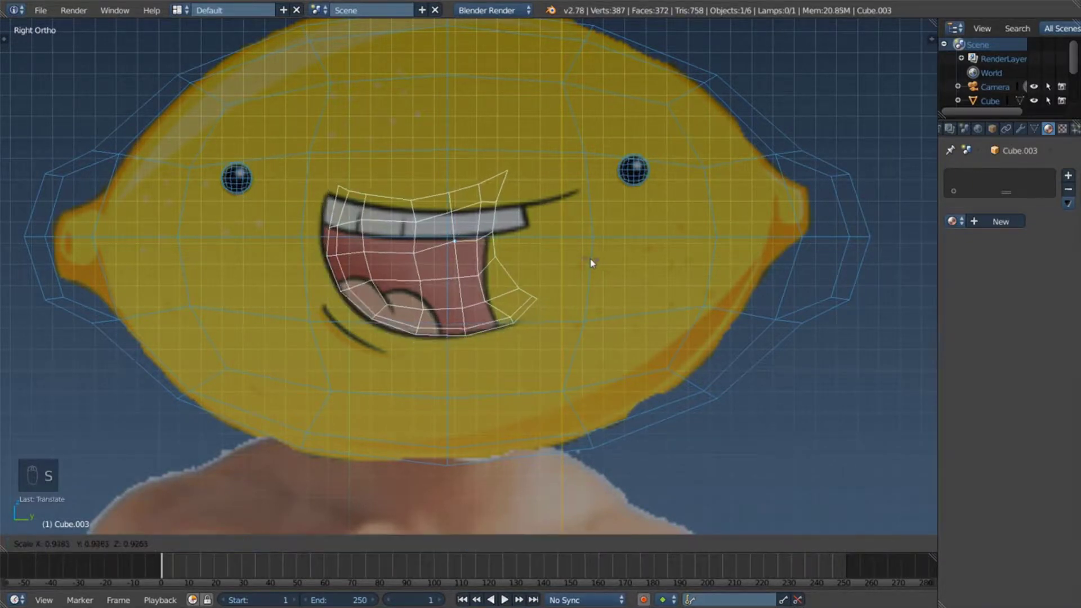
{"action": "key", "text": "g"}
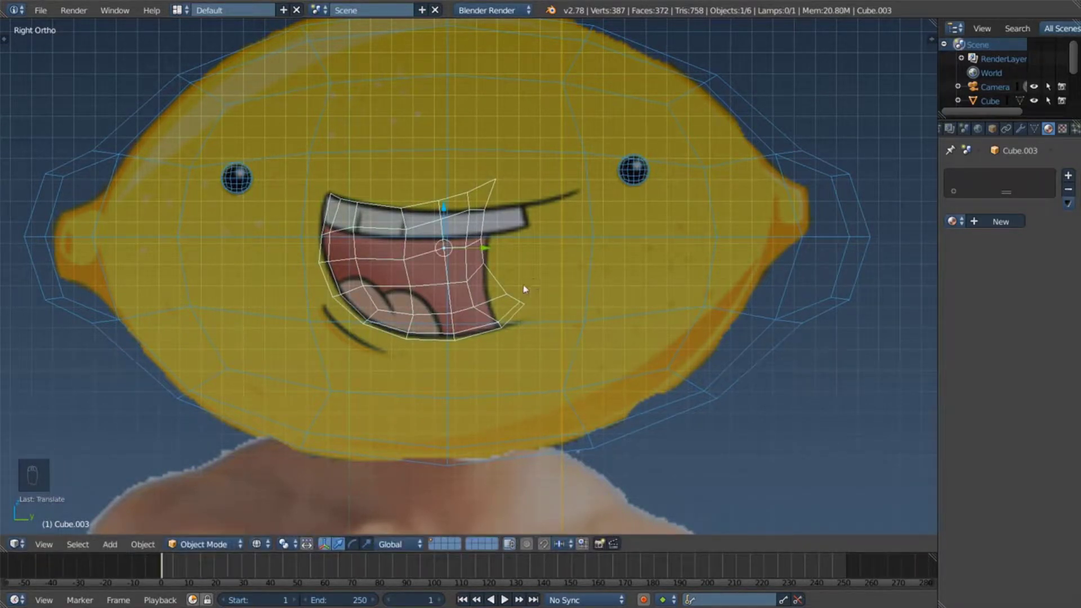
{"action": "middle_click", "coordinate": [527, 290]}
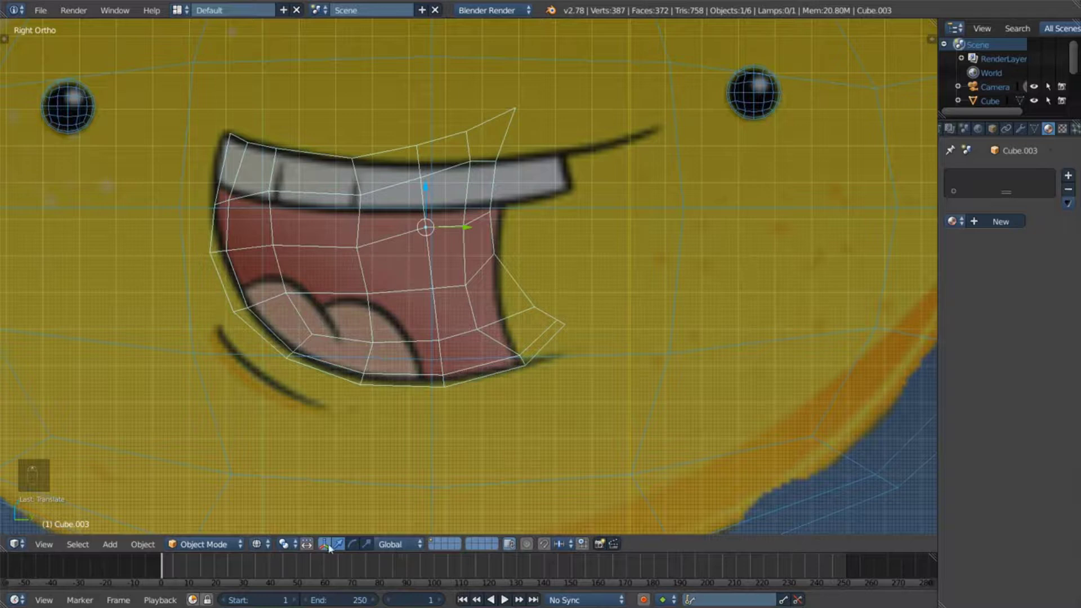
Step: In Edit Mode, pull the mouth's right corner vertices inward toward the drawn lip
{"action": "key", "text": "Tab"}
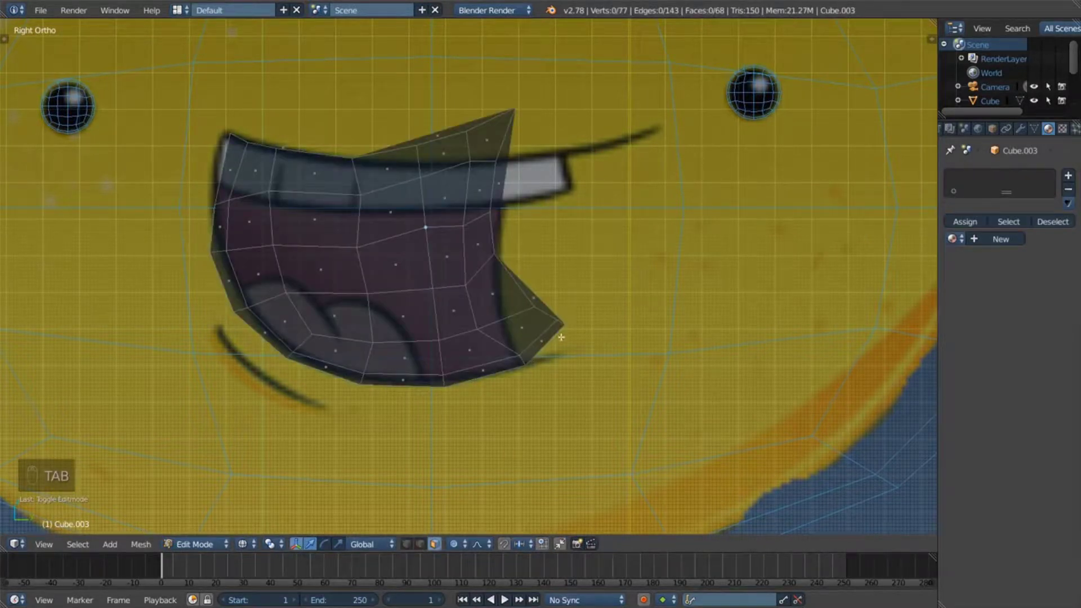
{"action": "key", "text": "a"}
{"action": "key", "text": "a"}
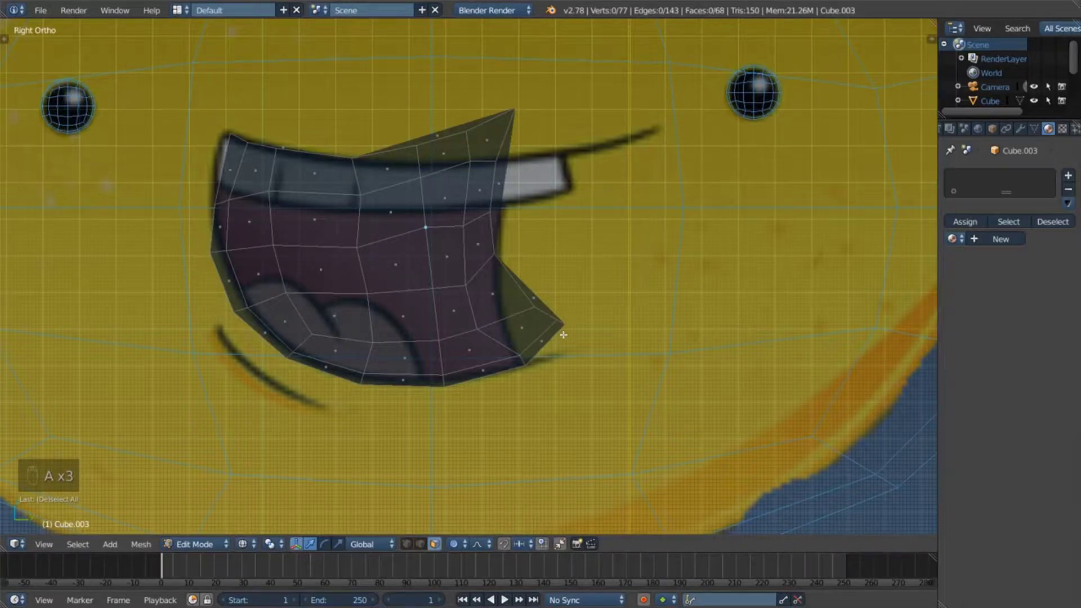
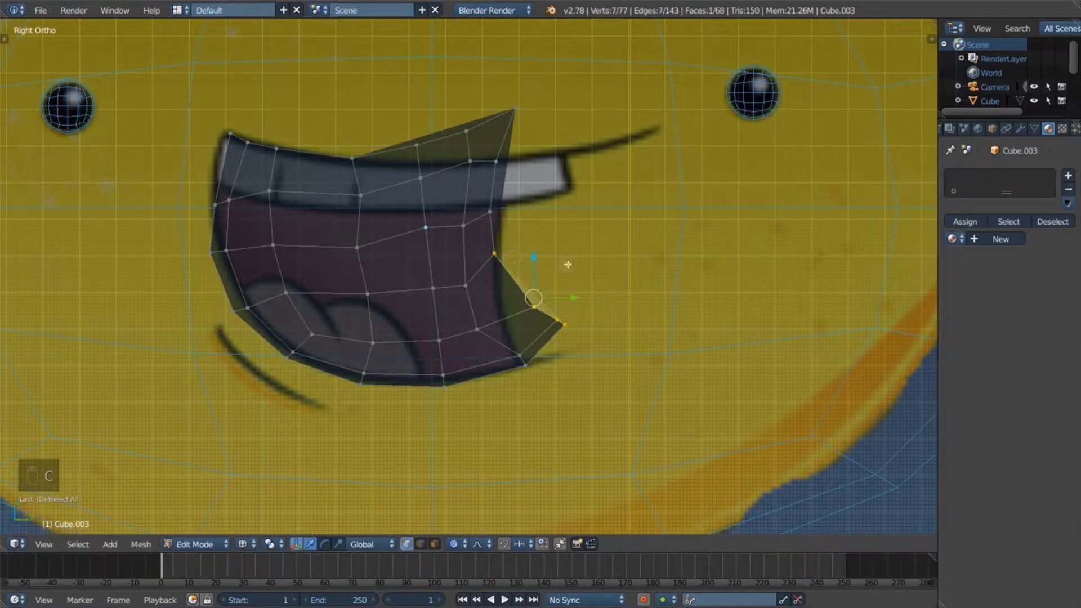
{"action": "key", "text": "g"}
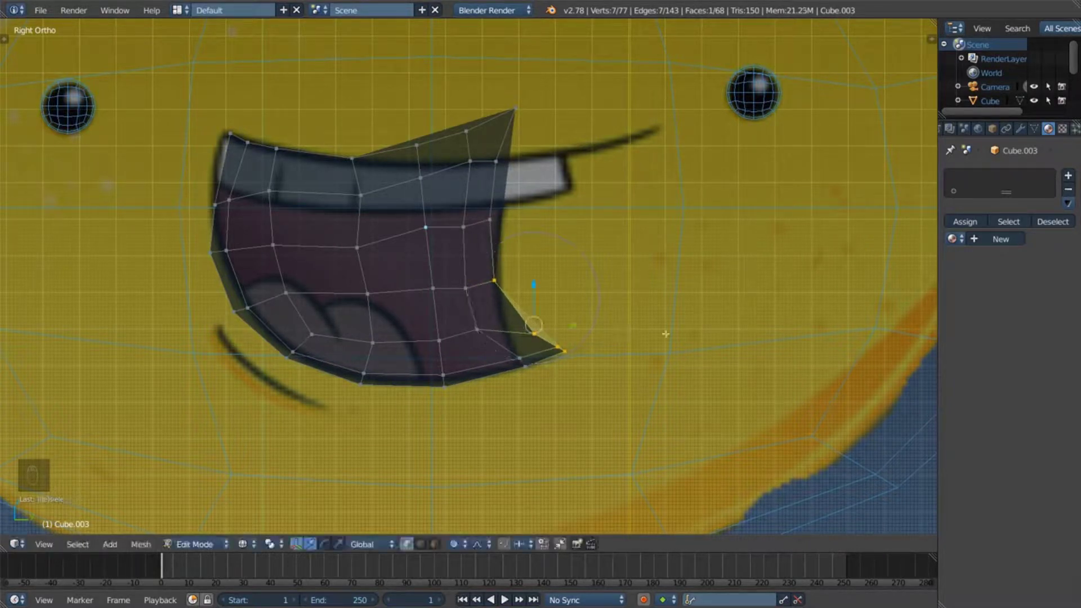
{"action": "key", "text": "r"}
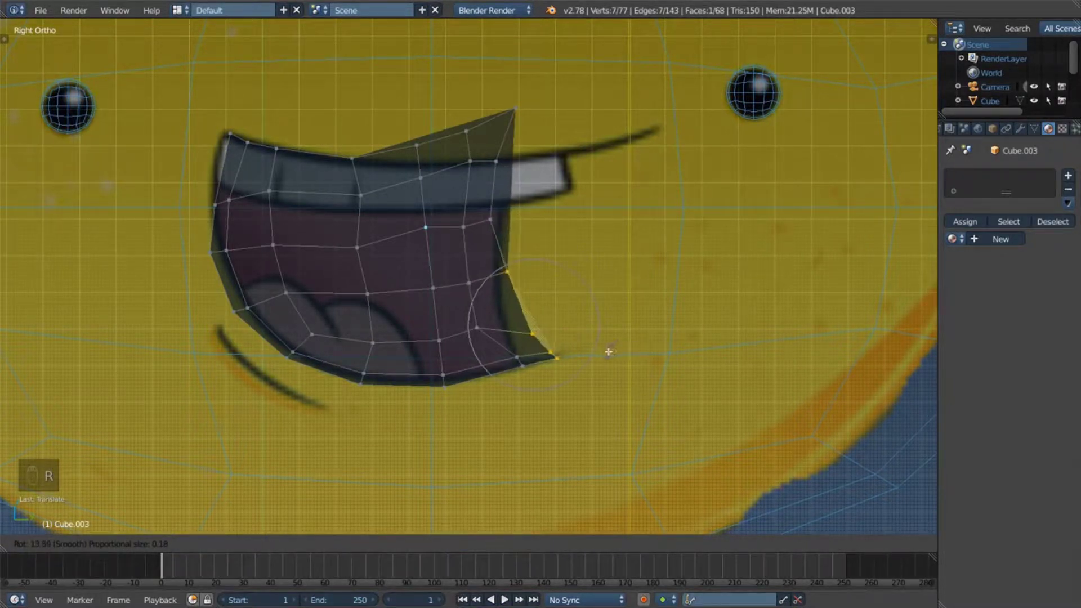
{"action": "key", "text": "g"}
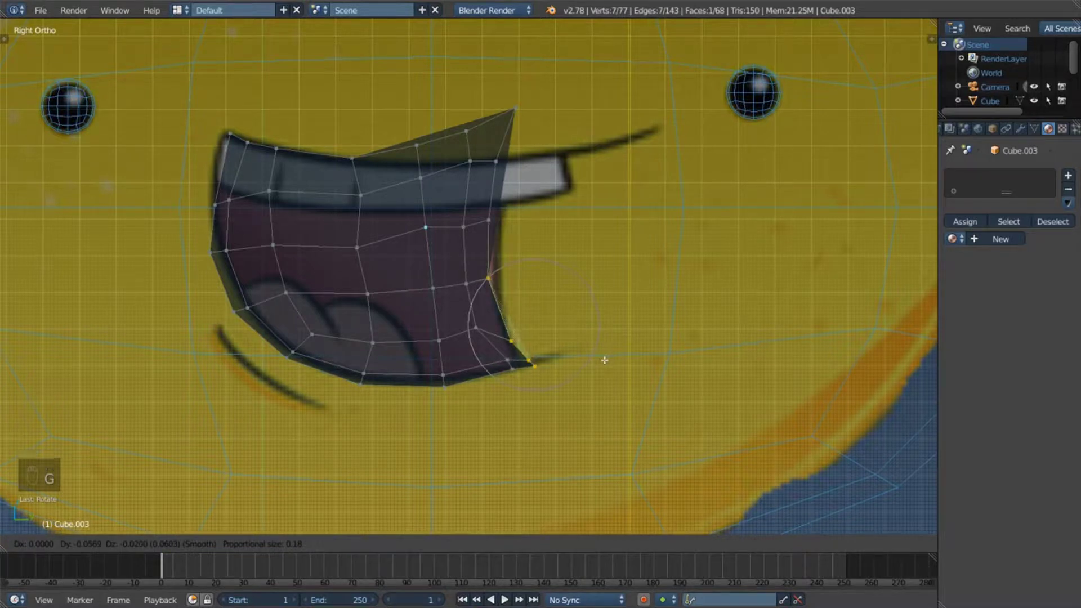
{"action": "key", "text": "r"}
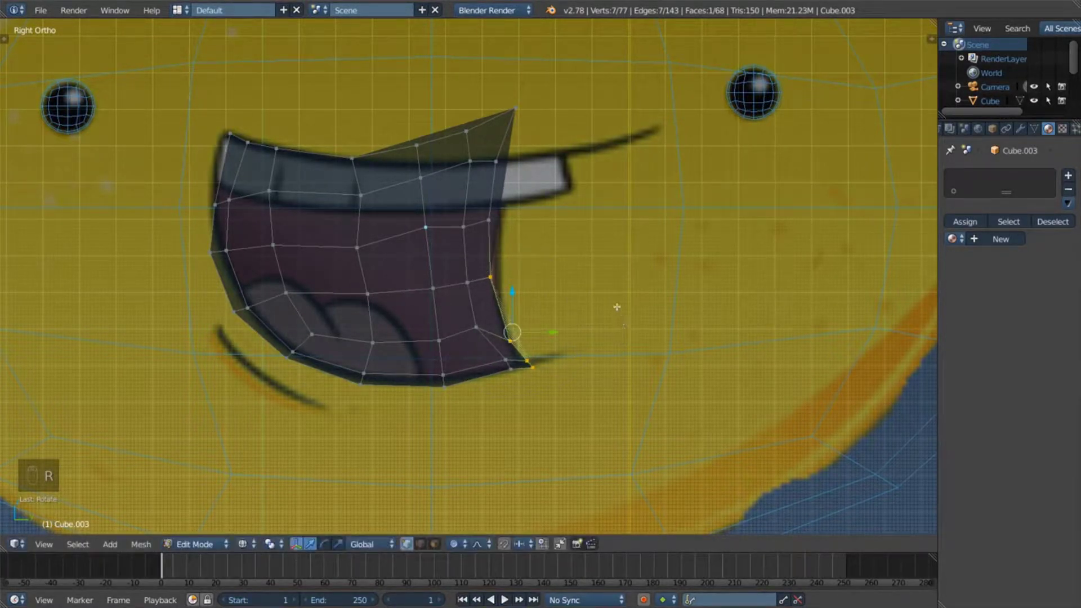
Step: Drag the upper corner vertices down along the lip with proportional editing, cancelling a bad move
{"action": "key", "text": "a"}
{"action": "key", "text": "c"}
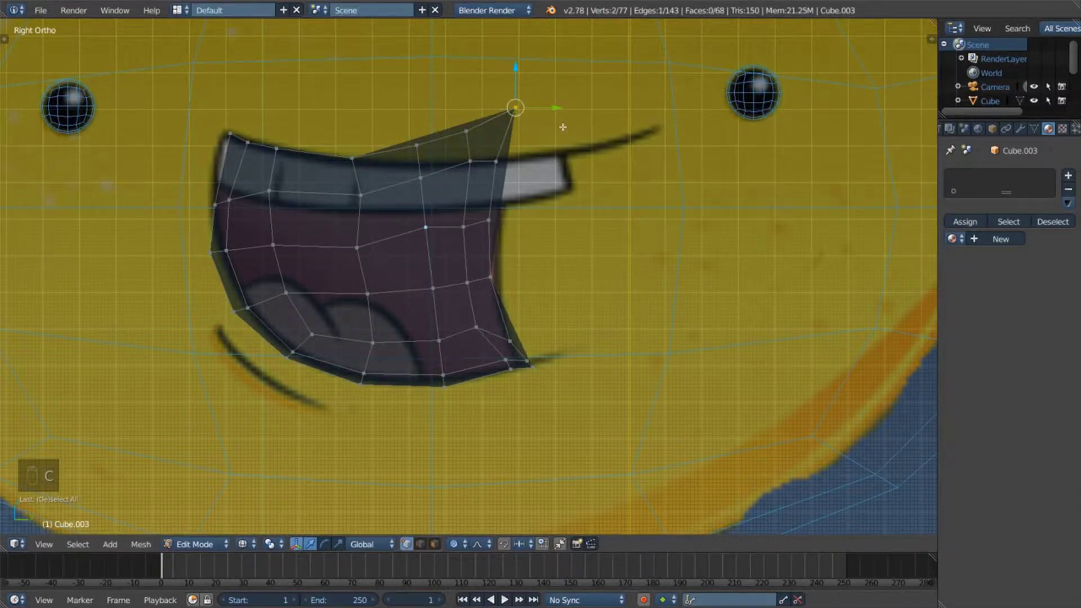
{"action": "key", "text": "g"}
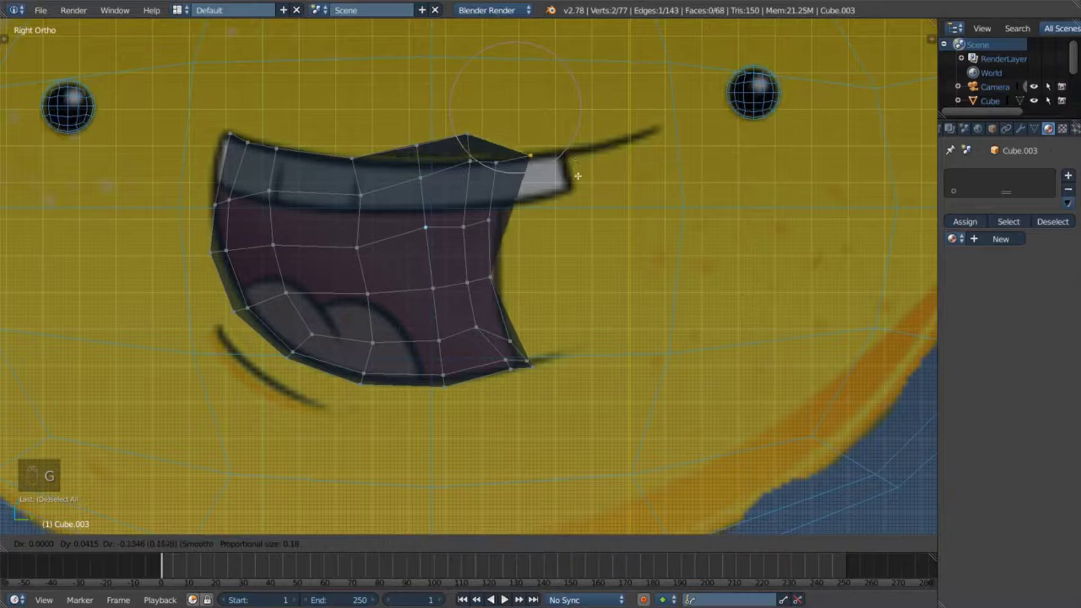
{"action": "key", "text": "c"}
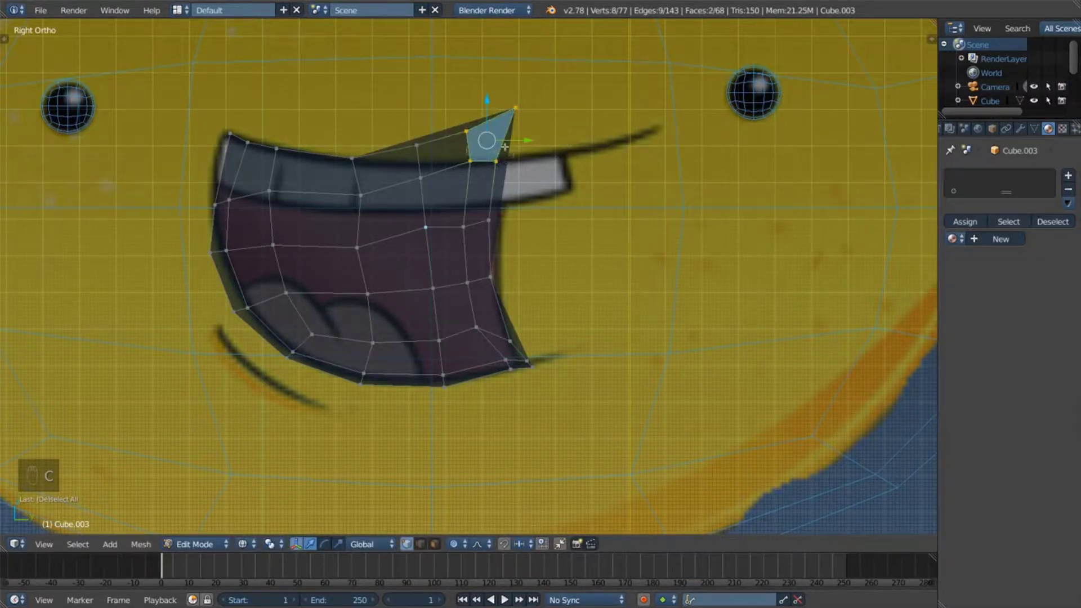
{"action": "key", "text": "g"}
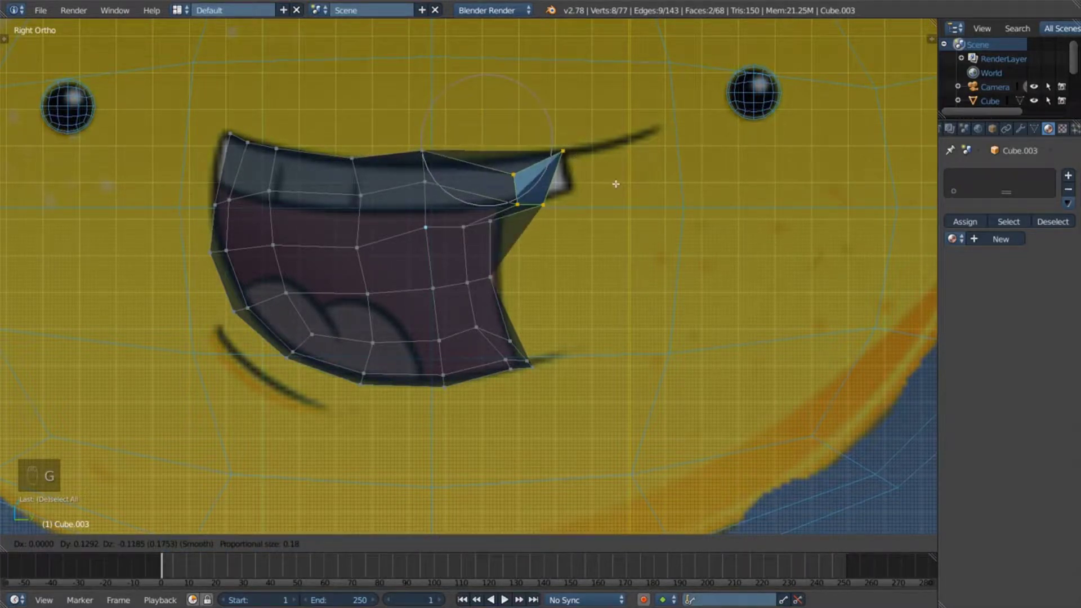
{"action": "key", "text": "a"}
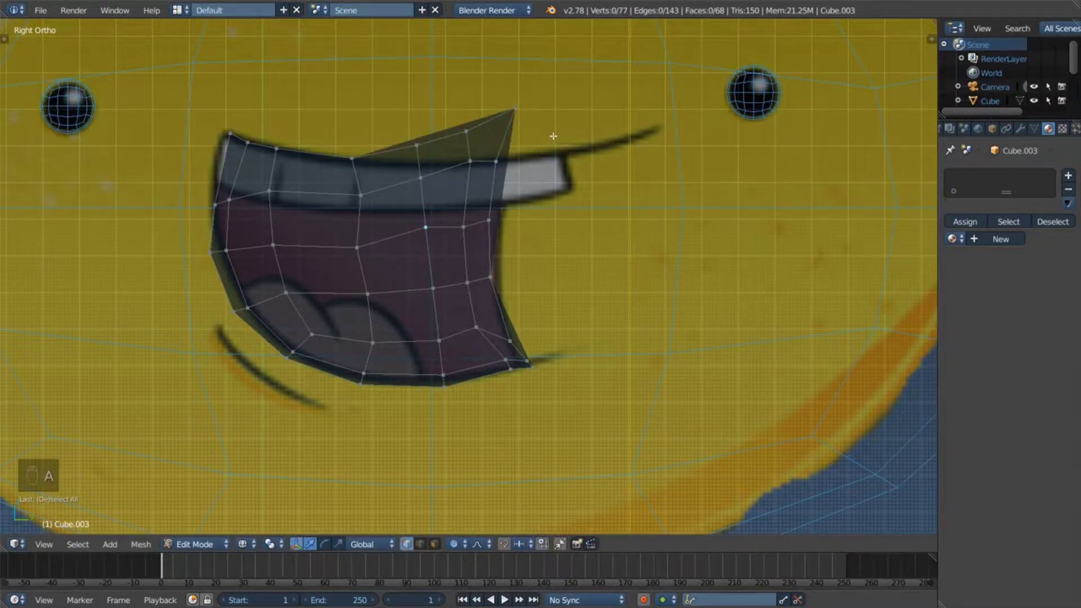
Step: Lower and refine the upper edge vertices so the top edge follows the drawn upper lip
{"action": "key", "text": "c"}
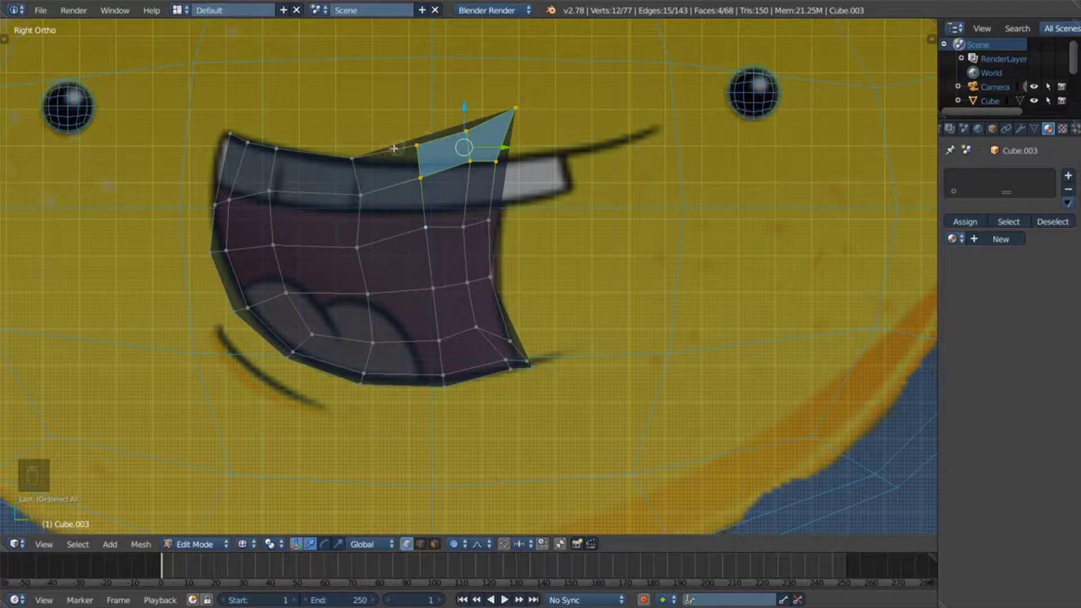
{"action": "key", "text": "g"}
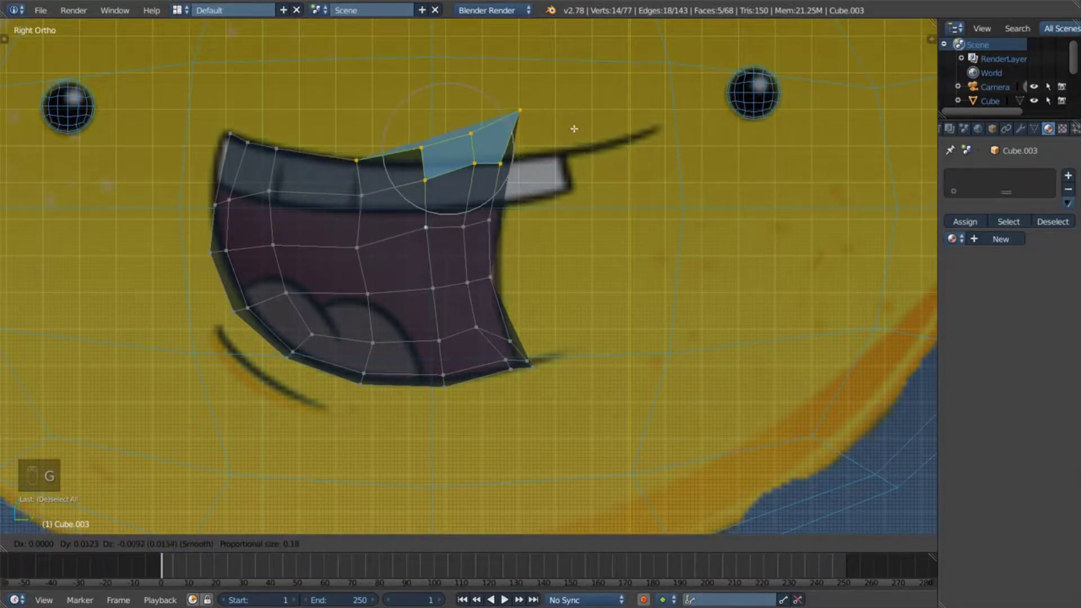
{"action": "key", "text": "r"}
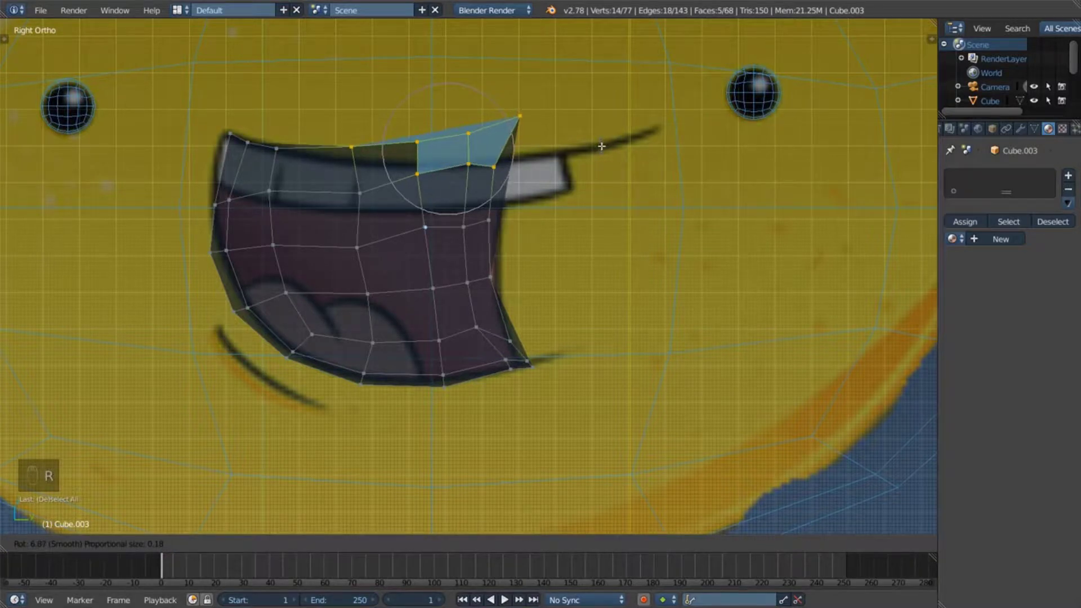
{"action": "key", "text": "g"}
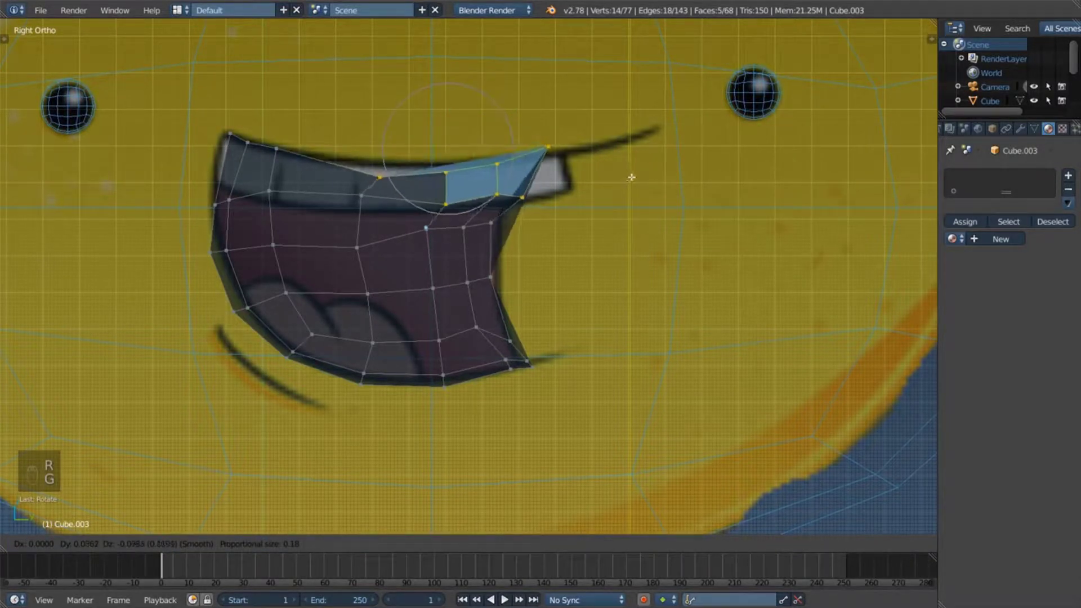
{"action": "key", "text": "r"}
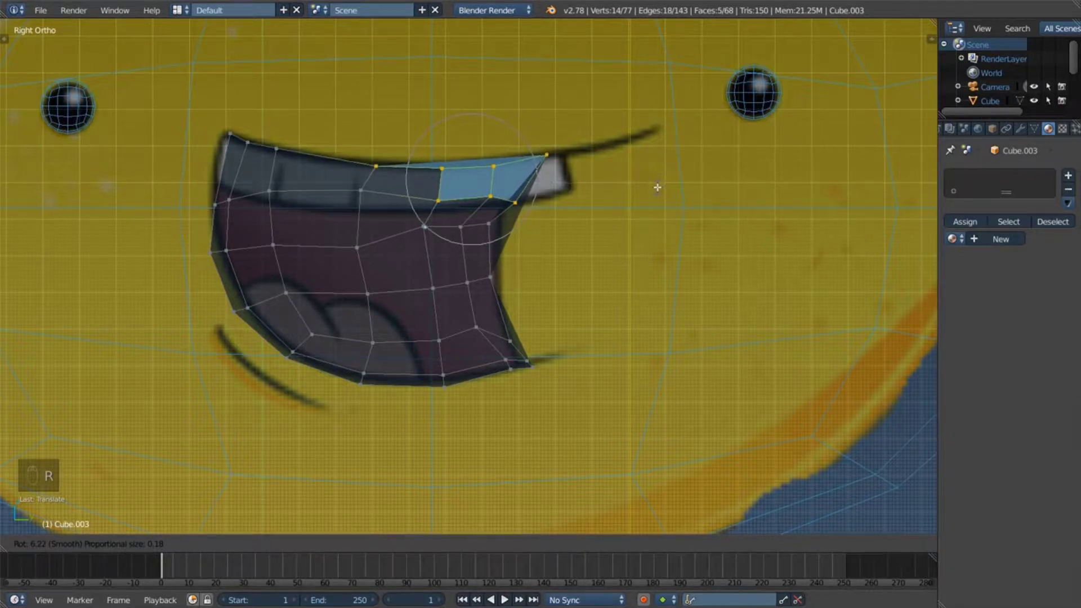
{"action": "key", "text": "a"}
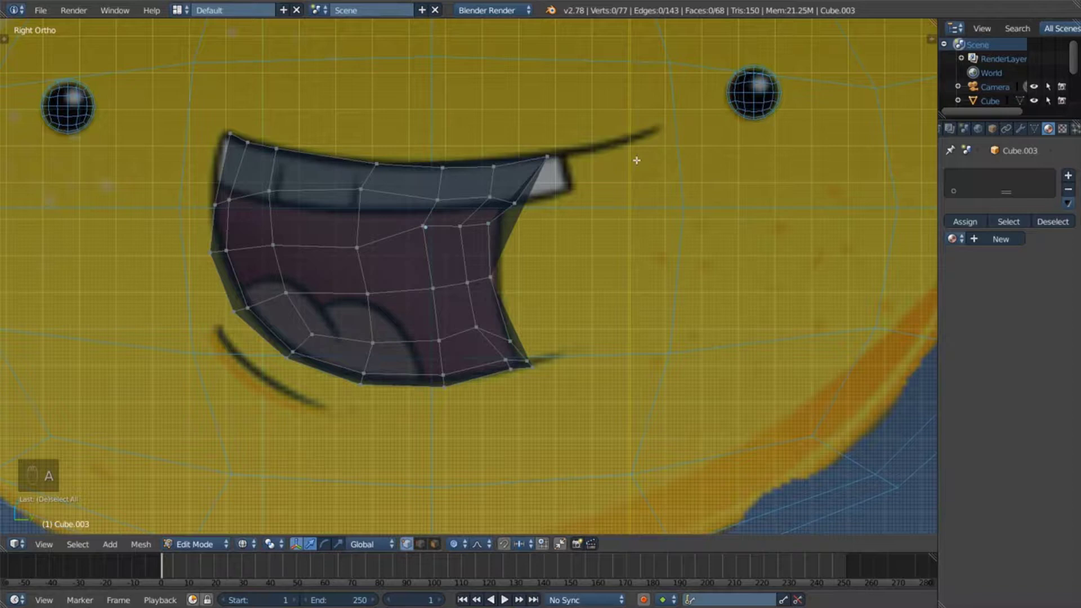
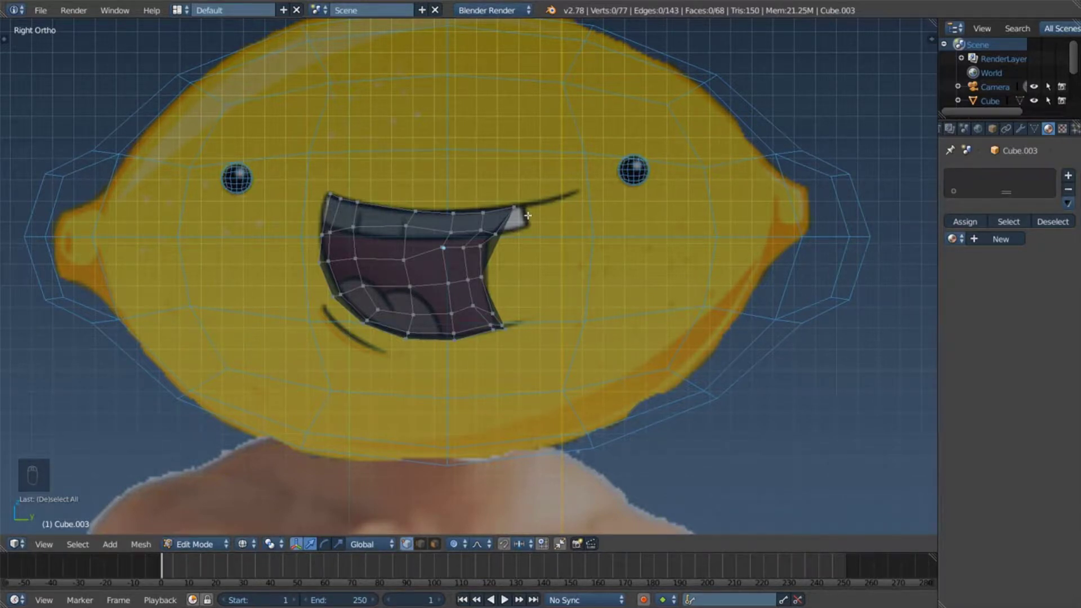
Step: Back in Object Mode with solid shading, orbit in perspective to view the head from the side
{"action": "key", "text": "Tab"}
{"action": "key", "text": "z"}
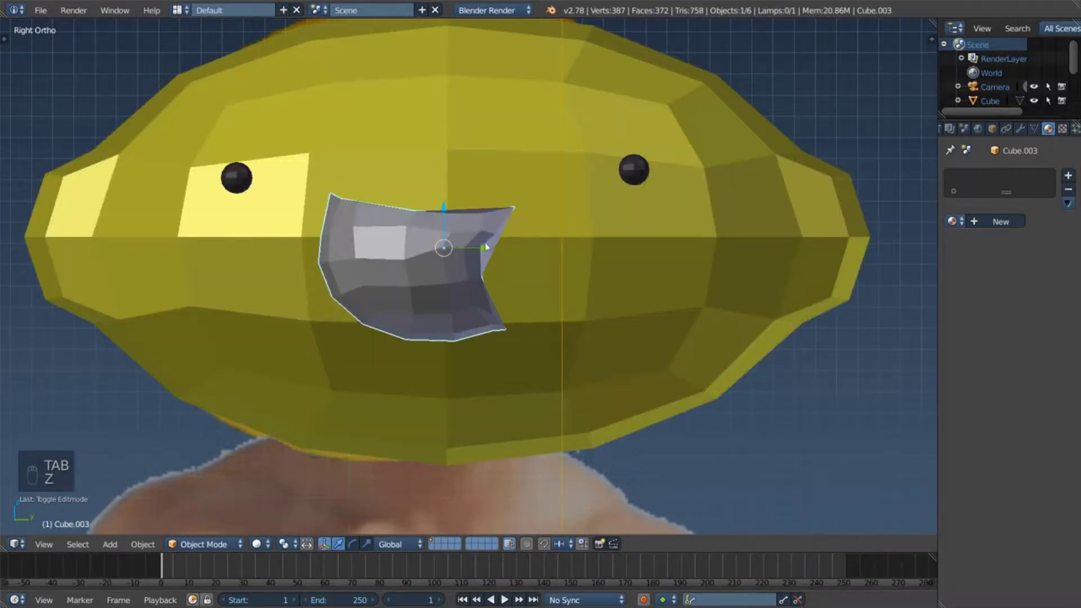
{"action": "middle_click", "coordinate": [561, 269]}
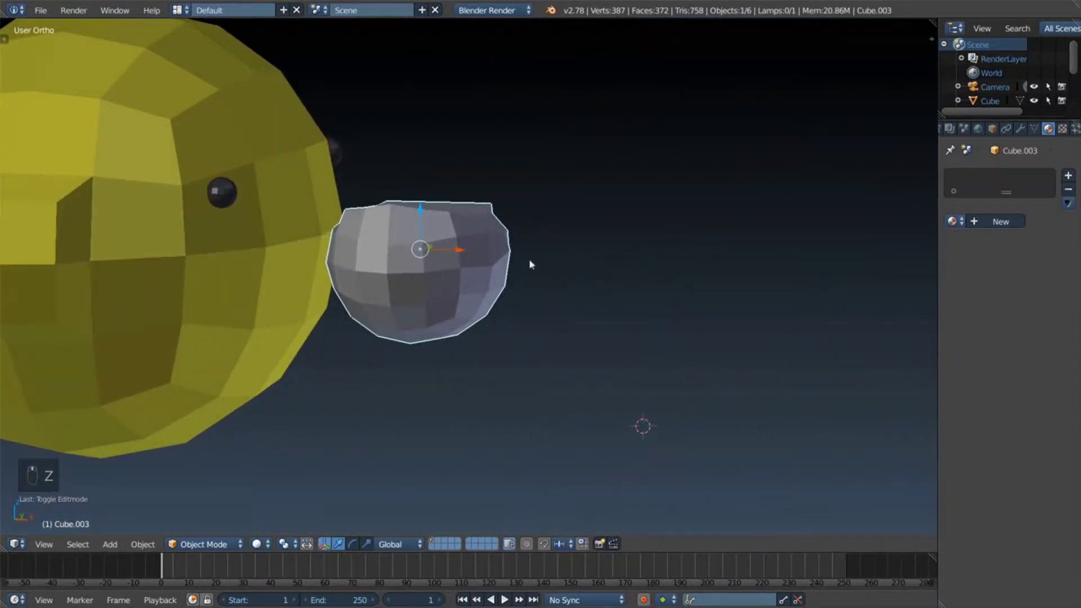
{"action": "left_click_drag", "start_coordinate": [458, 256], "coordinate": [503, 288]}
{"action": "left_click_drag", "start_coordinate": [502, 288], "coordinate": [471, 304]}
{"action": "middle_click", "coordinate": [480, 263]}
{"action": "key", "text": "KP_5"}
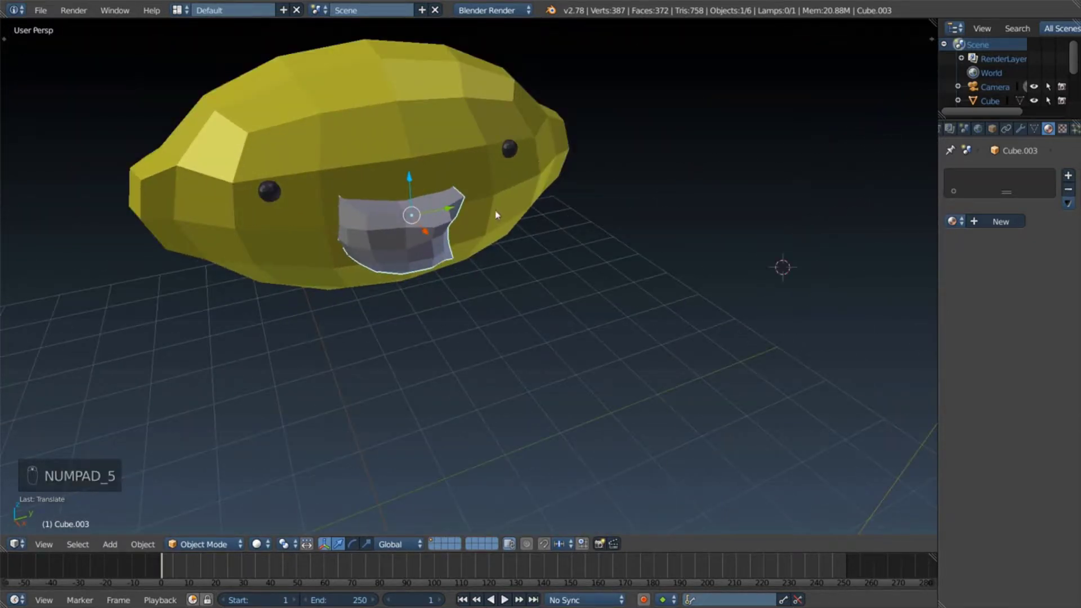
{"action": "left_click_drag", "start_coordinate": [552, 324], "coordinate": [399, 268]}
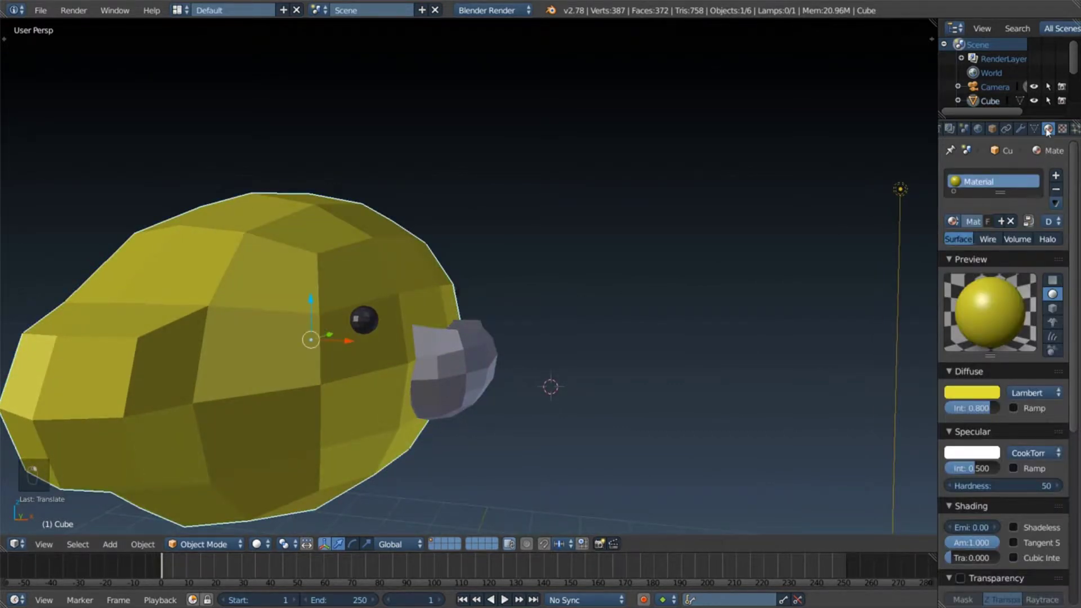
Step: Try pushing the mouth mesh toward the head, undoing the misplaced moves
{"action": "left_click_drag", "start_coordinate": [1029, 132], "coordinate": [462, 360]}
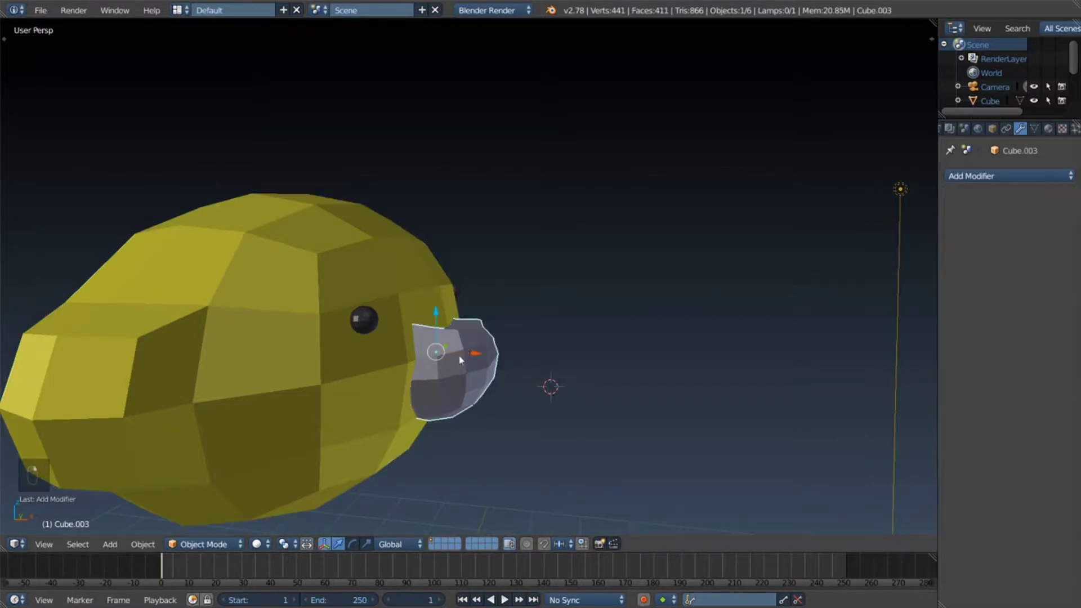
{"action": "left_click", "coordinate": [472, 360]}
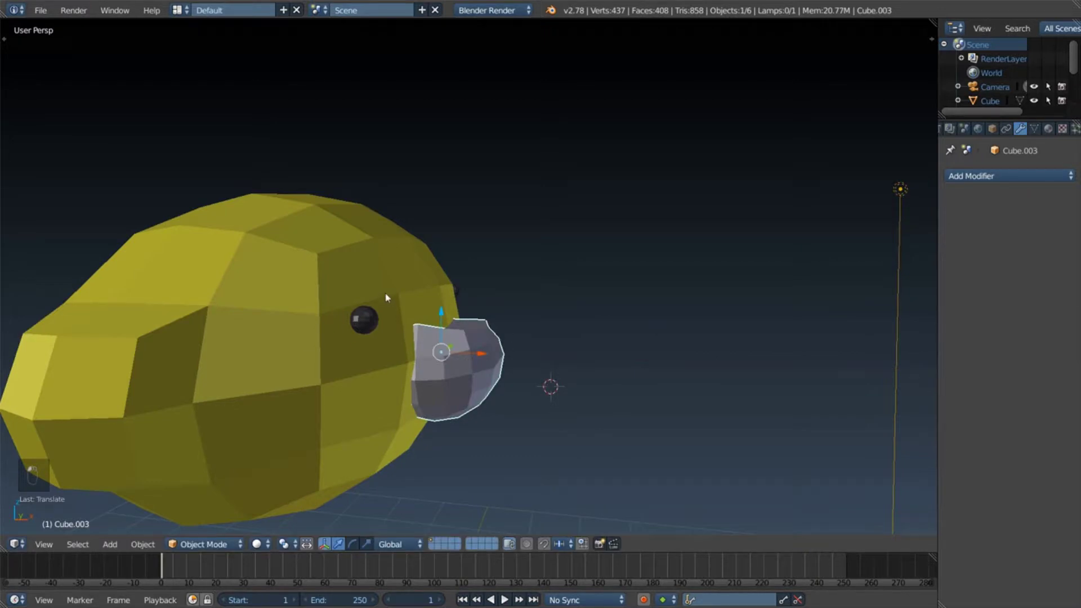
{"action": "left_click", "coordinate": [460, 366]}
{"action": "left_click_drag", "start_coordinate": [589, 389], "coordinate": [414, 386]}
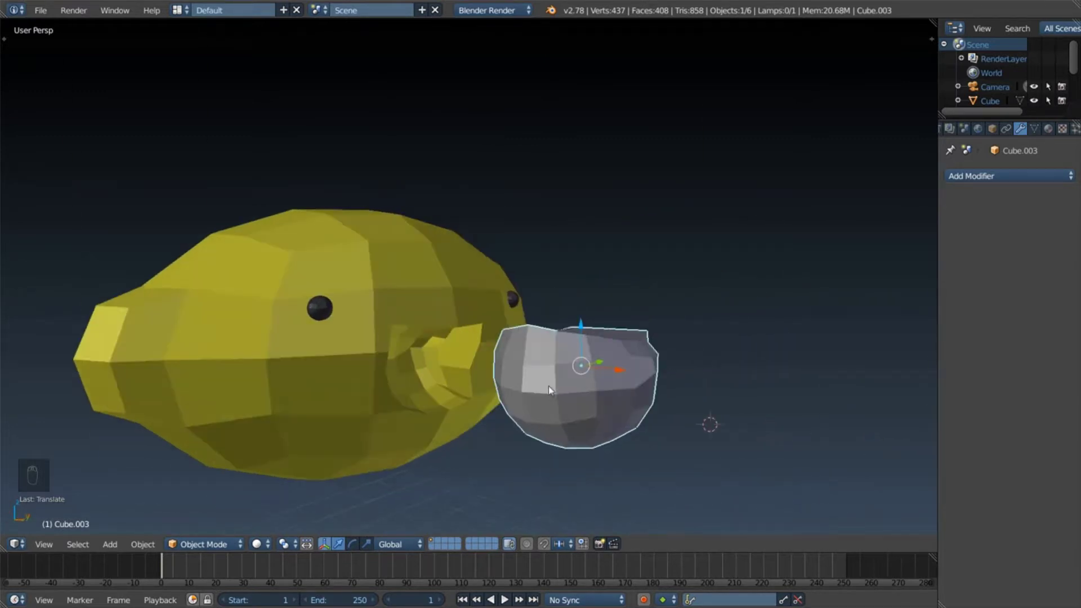
{"action": "key", "text": "ctrl+z"}
{"action": "left_click_drag", "start_coordinate": [573, 377], "coordinate": [1000, 208]}
{"action": "key", "text": "ctrl+z"}
{"action": "key", "text": "ctrl+z"}
Step: Sink the mouth mesh into the front of the head so it cuts a recessed mouth cavity
{"action": "left_click_drag", "start_coordinate": [472, 360], "coordinate": [473, 357]}
{"action": "left_click_drag", "start_coordinate": [487, 358], "coordinate": [402, 256]}
{"action": "left_click_drag", "start_coordinate": [403, 255], "coordinate": [515, 356]}
{"action": "left_click_drag", "start_coordinate": [973, 229], "coordinate": [514, 355]}
{"action": "key", "text": "h"}
{"action": "left_click_drag", "start_coordinate": [514, 356], "coordinate": [469, 291]}
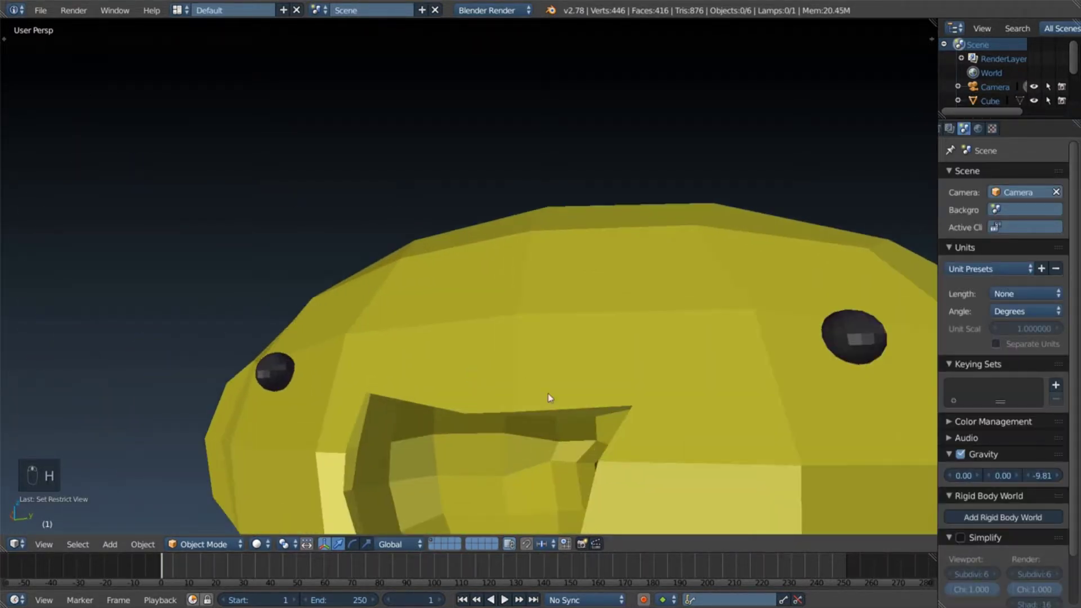
Step: Switch to Right Ortho view and zoom in close on the mouth cavity
{"action": "key", "text": "KP_5"}
{"action": "key", "text": "KP_1"}
{"action": "key", "text": "KP_3"}
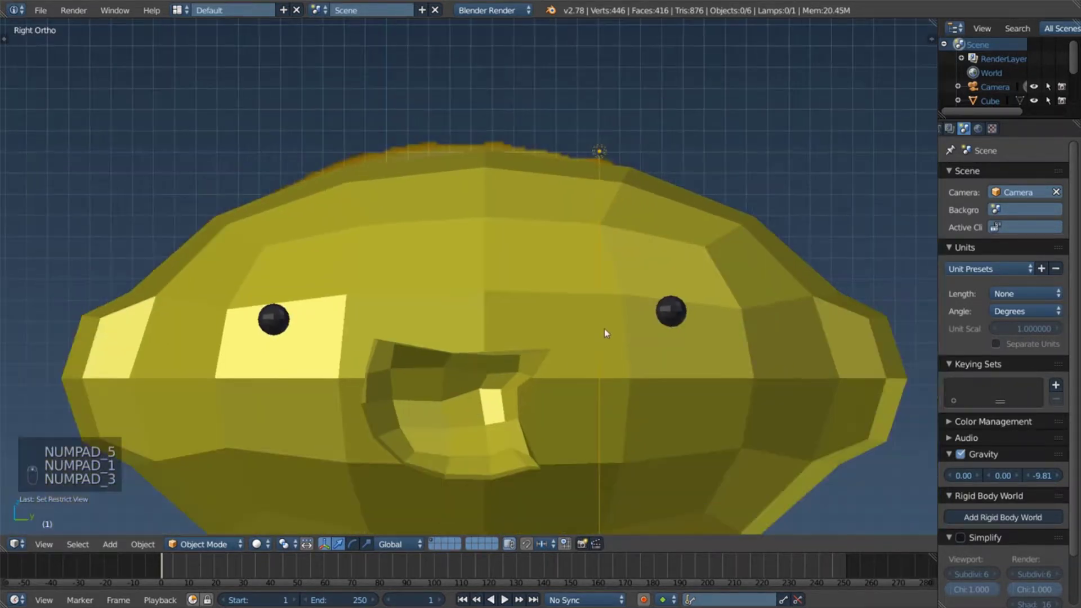
{"action": "key", "text": "z"}
{"action": "key", "text": "z"}
{"action": "key", "text": "z"}
{"action": "key", "text": "z"}
{"action": "key", "text": "z"}
{"action": "key", "text": "z"}
{"action": "key", "text": "z"}
{"action": "key", "text": "z"}
{"action": "key", "text": "z"}
{"action": "key", "text": "z"}
{"action": "key", "text": "z"}
{"action": "key", "text": "z"}
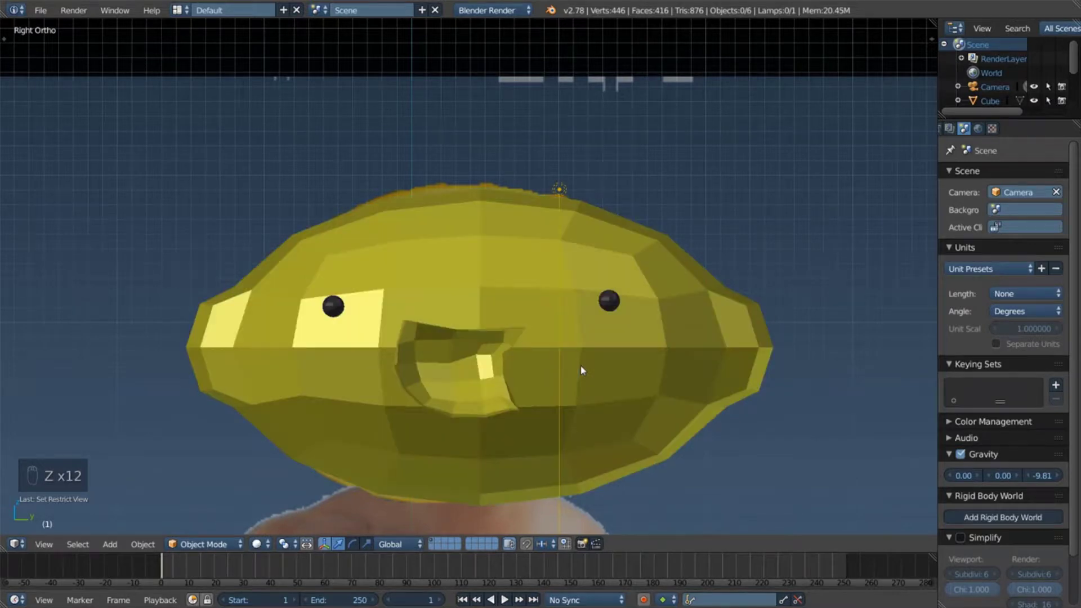
{"action": "left_click_drag", "start_coordinate": [595, 267], "coordinate": [604, 291]}
Step: Check the cavity outline in wireframe against the drawn grin, tilting and returning to side view
{"action": "key", "text": "z"}
{"action": "key", "text": "z"}
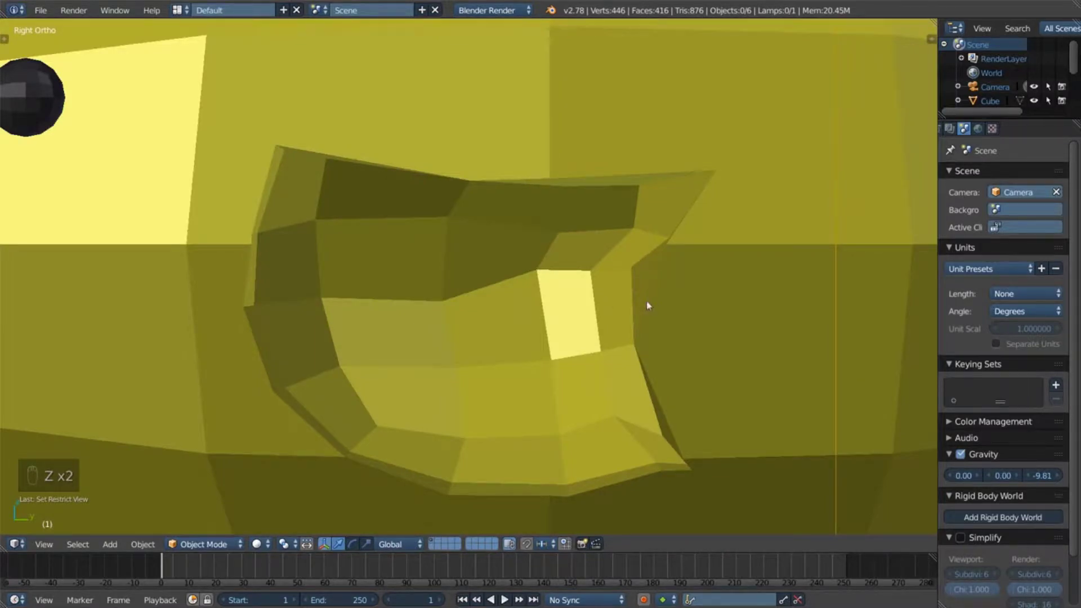
{"action": "left_click_drag", "start_coordinate": [662, 302], "coordinate": [684, 306]}
{"action": "key", "text": "z"}
{"action": "middle_click", "coordinate": [650, 313]}
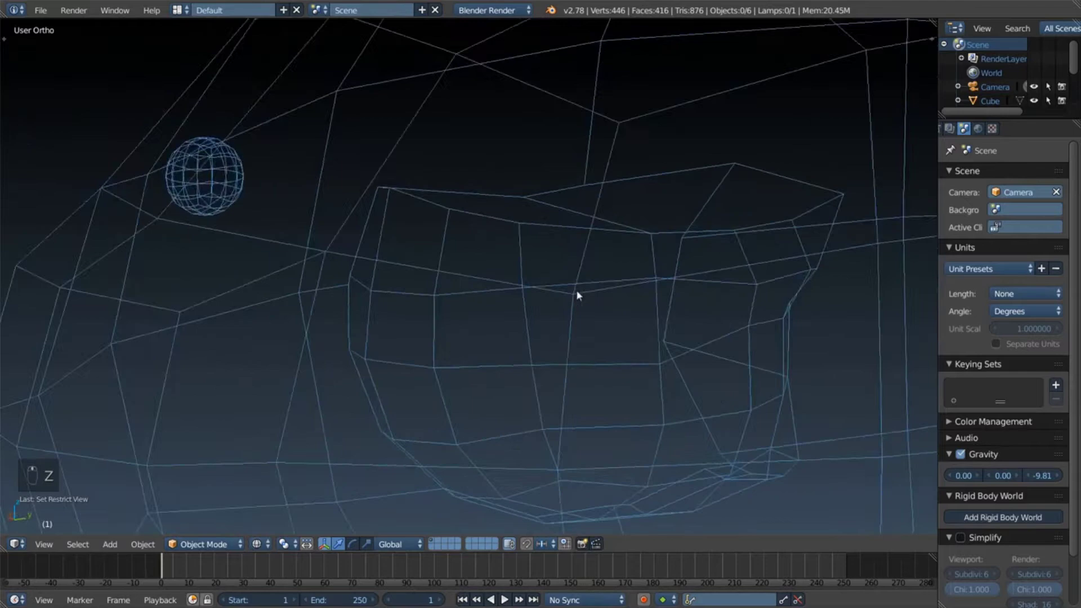
{"action": "key", "text": "KP_5"}
{"action": "key", "text": "KP_1"}
{"action": "key", "text": "KP_3"}
{"action": "key", "text": "KP_5"}
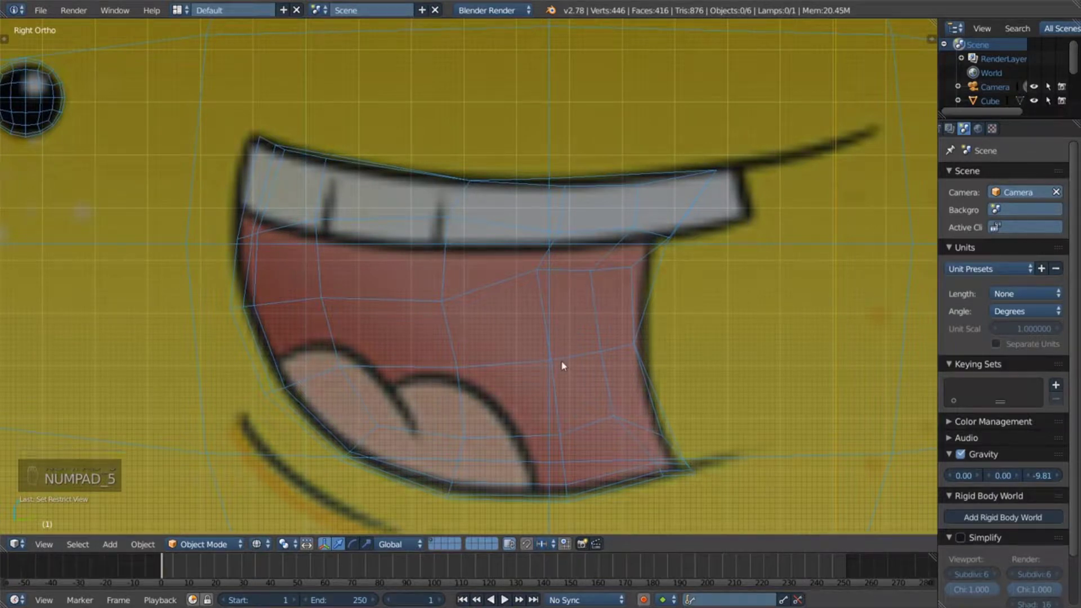
Step: Return to solid shading and enter Edit Mode on the head's mesh
{"action": "key", "text": "z"}
{"action": "key", "text": "a"}
{"action": "key", "text": "Tab"}
{"action": "key", "text": "Tab"}
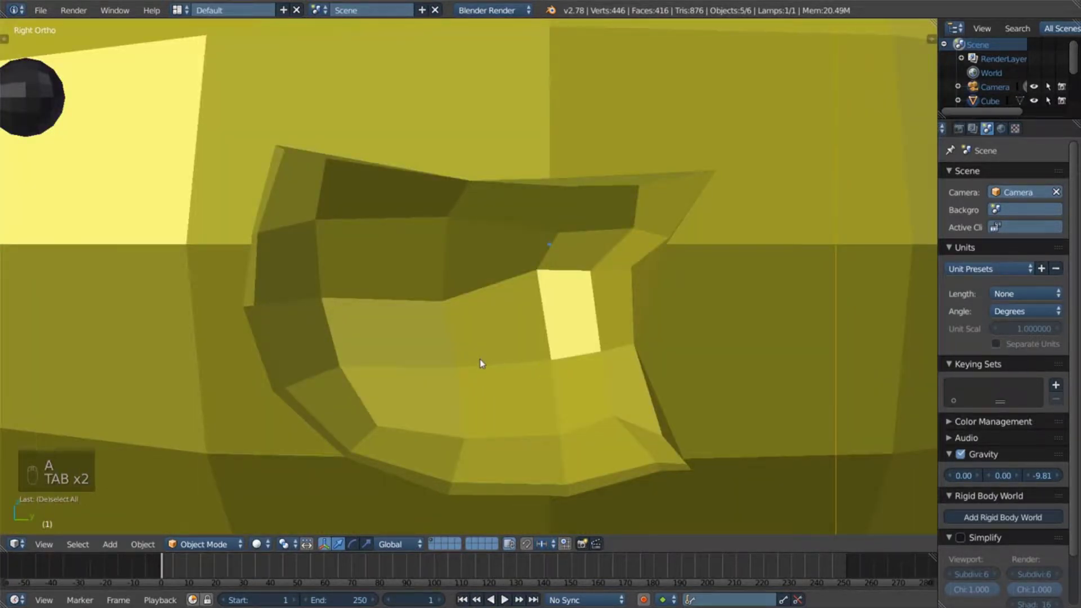
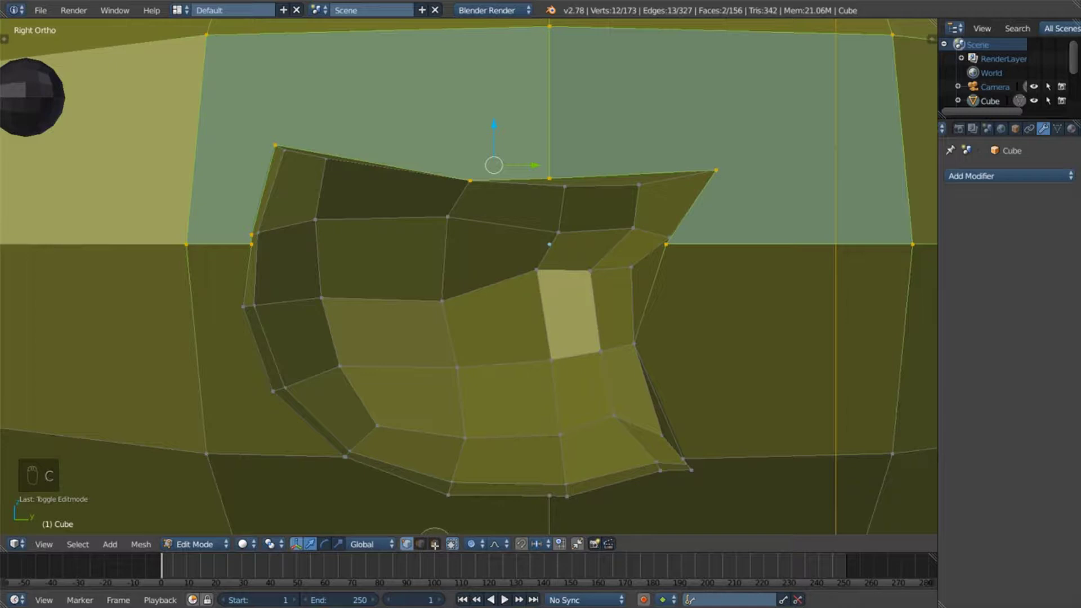
Step: Select the inner mouth faces, assign them to vertex group insideMouth and a new material 'mouth'
{"action": "left_click_drag", "start_coordinate": [453, 541], "coordinate": [453, 540]}
{"action": "key", "text": "c"}
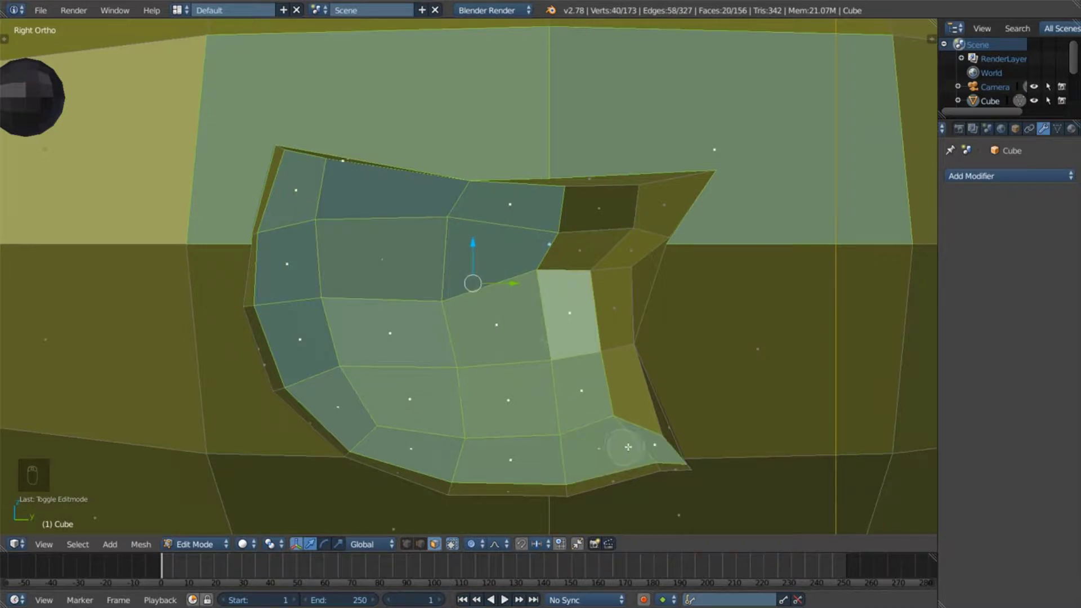
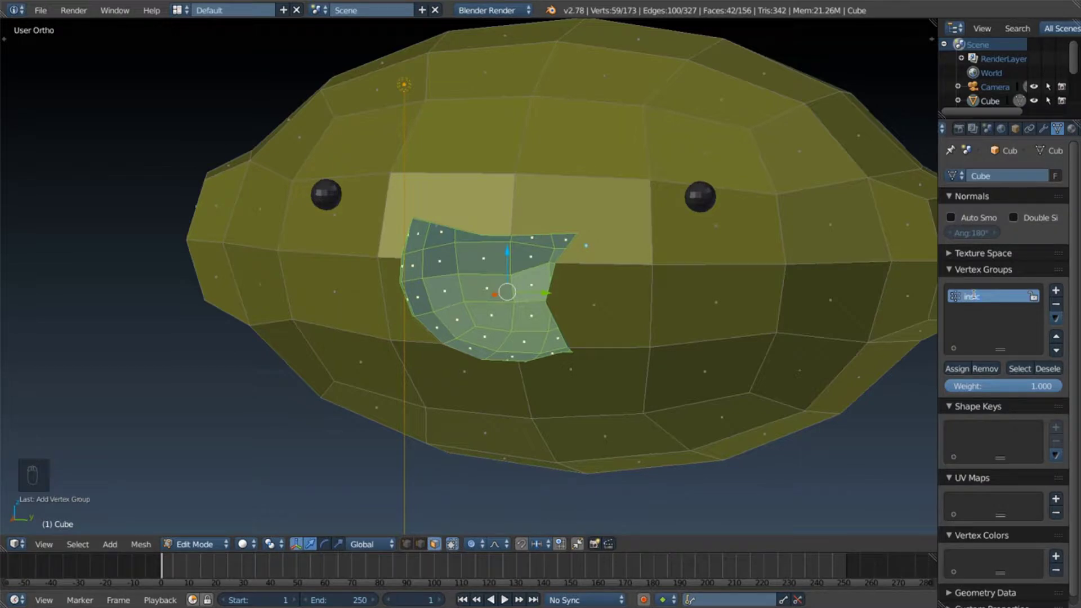
{"action": "key", "text": "BackSpace"}
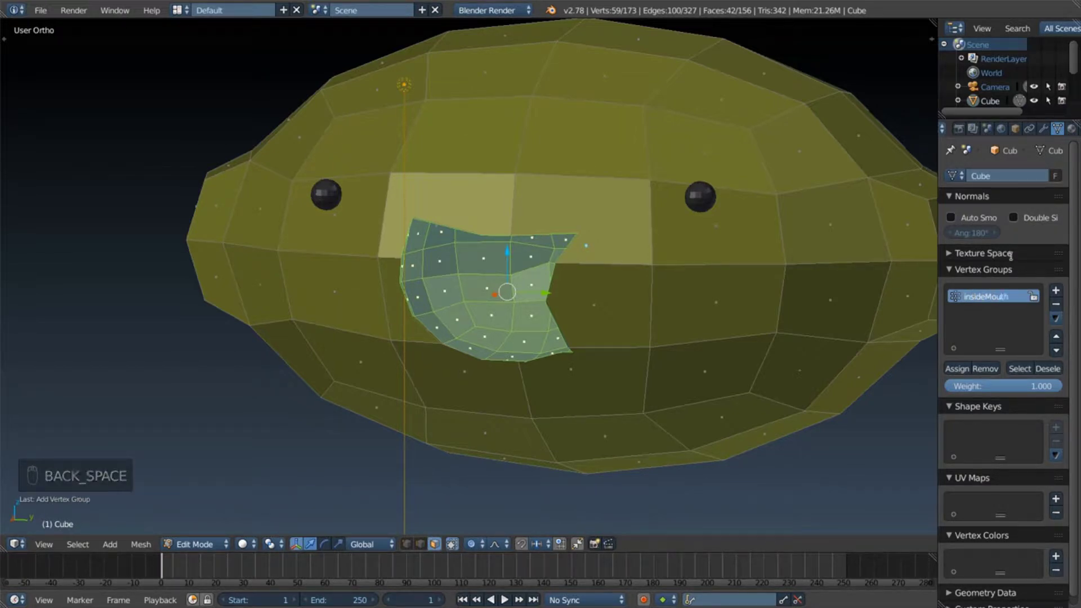
{"action": "left_click_drag", "start_coordinate": [960, 371], "coordinate": [954, 176]}
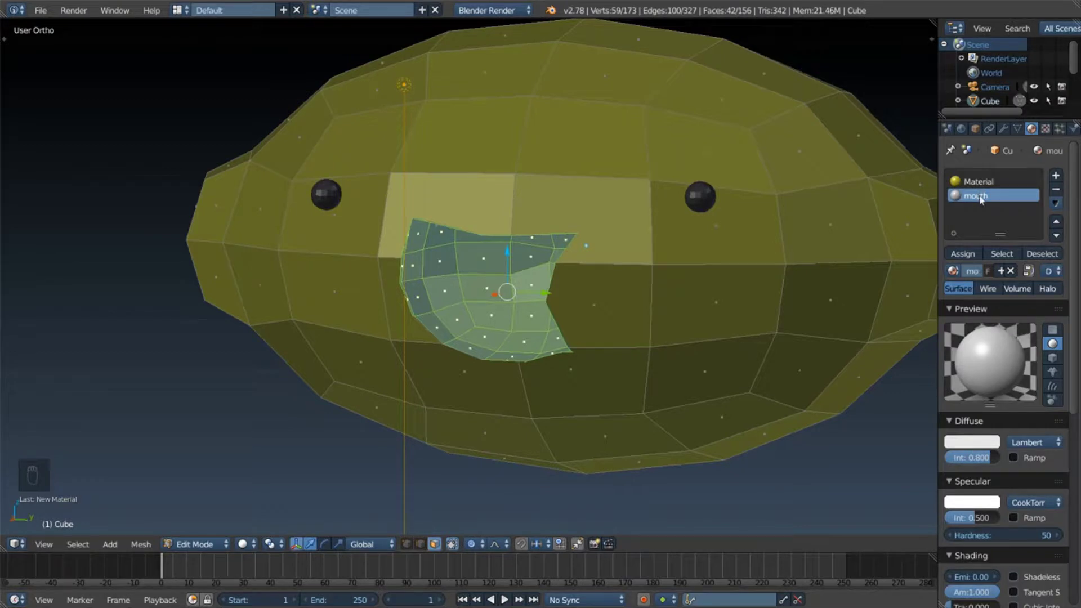
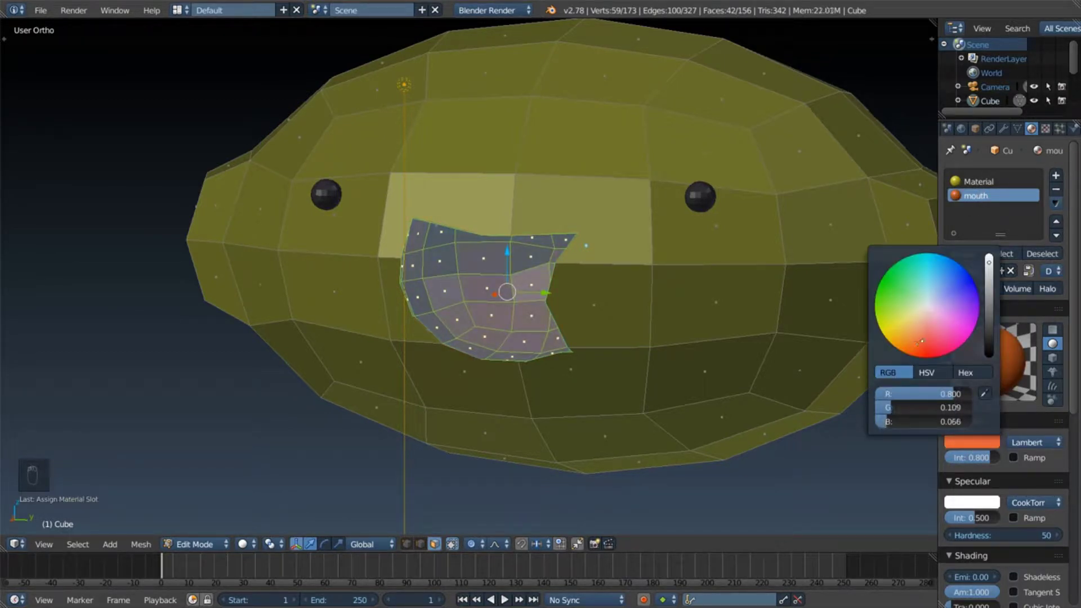
Step: Check the red mouth faces in wireframe and solid, then leave Edit Mode
{"action": "key", "text": "z"}
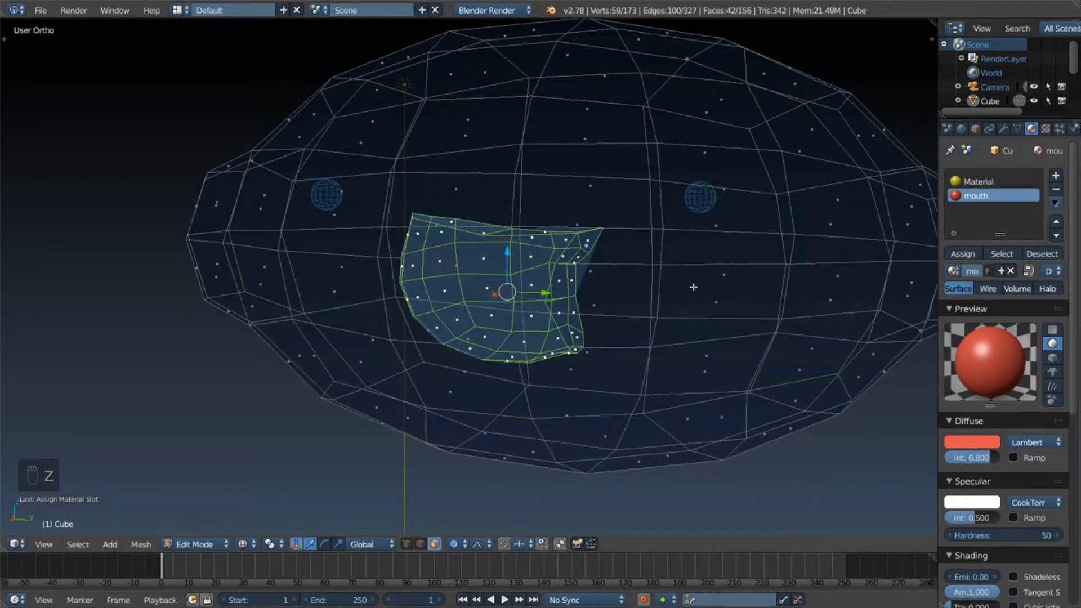
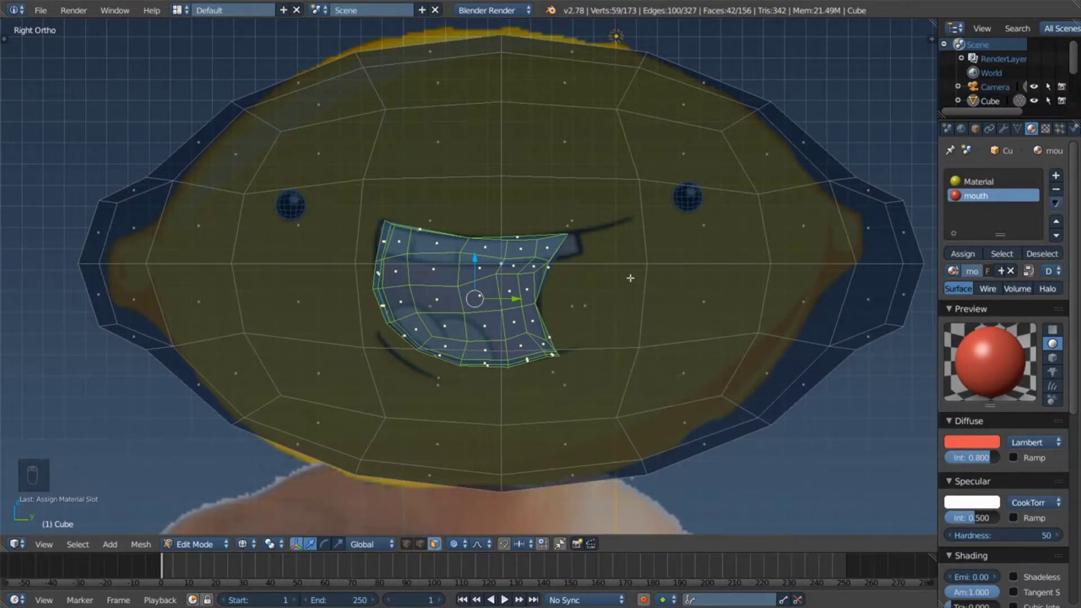
{"action": "key", "text": "z"}
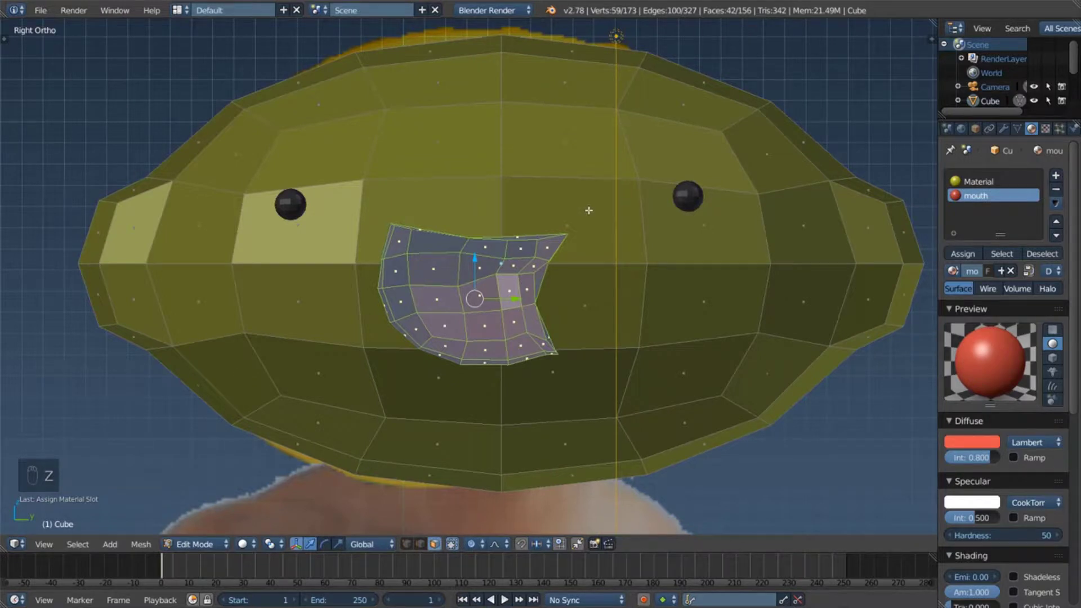
{"action": "key", "text": "Tab"}
{"action": "left_click_drag", "start_coordinate": [630, 237], "coordinate": [599, 243]}
{"action": "key", "text": "z"}
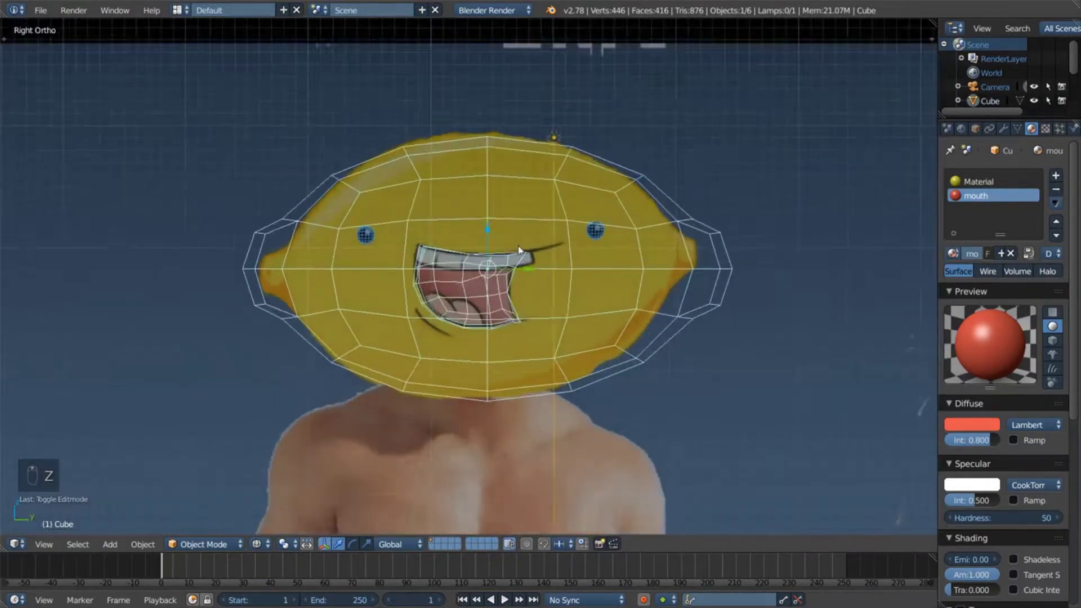
Step: Toggle shading repeatedly to inspect the solid head with its red mouth
{"action": "key", "text": "z"}
{"action": "key", "text": "z"}
{"action": "key", "text": "z"}
{"action": "key", "text": "z"}
{"action": "key", "text": "z"}
{"action": "key", "text": "z"}
{"action": "key", "text": "z"}
{"action": "key", "text": "z"}
{"action": "key", "text": "z"}
{"action": "left_click_drag", "start_coordinate": [523, 249], "coordinate": [524, 248]}
{"action": "key", "text": "z"}
{"action": "key", "text": "z"}
{"action": "left_click_drag", "start_coordinate": [523, 248], "coordinate": [523, 249]}
{"action": "middle_click", "coordinate": [523, 249]}
{"action": "key", "text": "z"}
{"action": "key", "text": "z"}
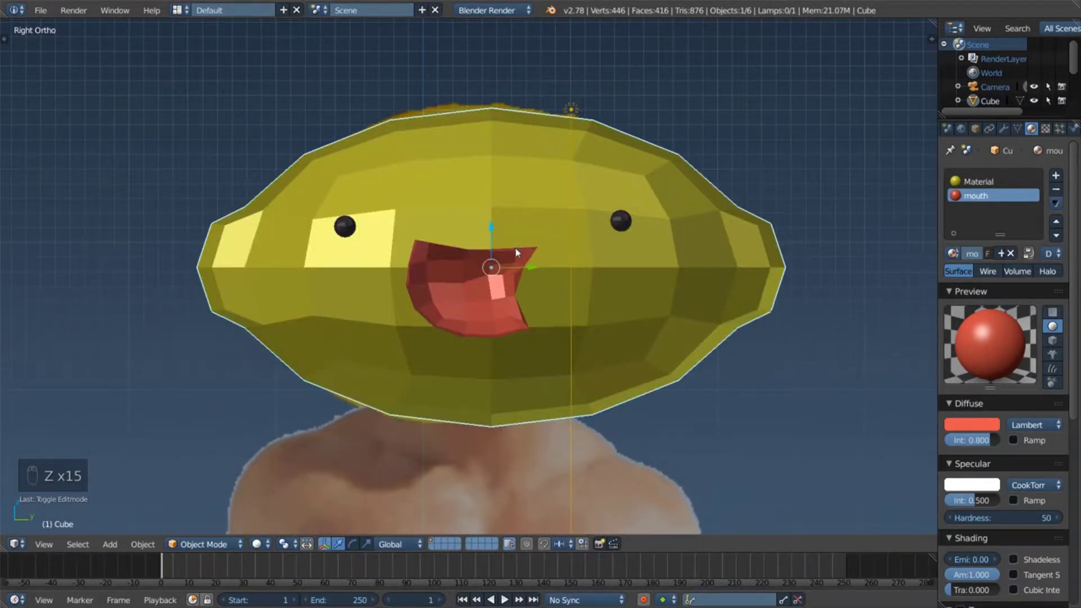
Step: Zoom to see the reference drawing through the head and bring up the Add menu for a new cube
{"action": "scroll", "scroll_direction": "up", "scroll_amount": 3}
{"action": "left_click_drag", "start_coordinate": [521, 251], "coordinate": [529, 348]}
{"action": "key", "text": "z"}
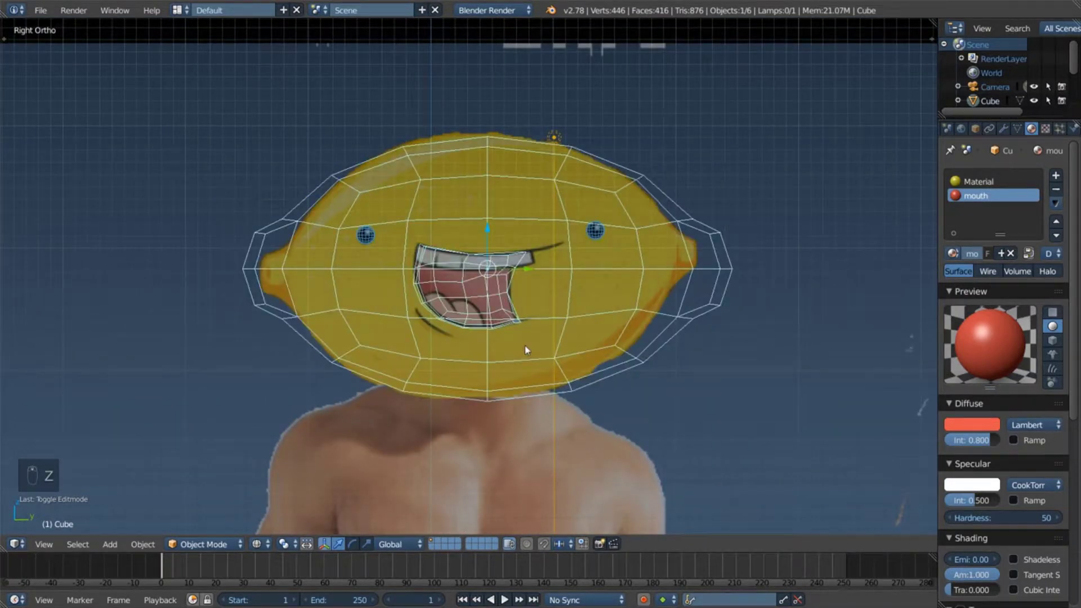
{"action": "key", "text": "shift+a"}
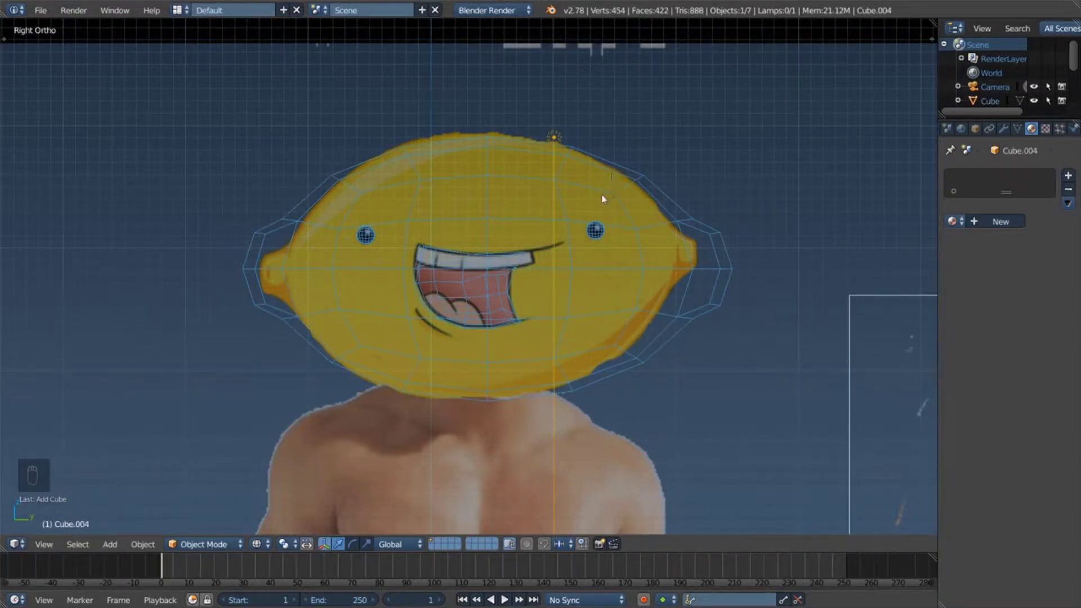
Step: Enter Edit Mode on the new cube and settle its shading for modelling
{"action": "key", "text": "Tab"}
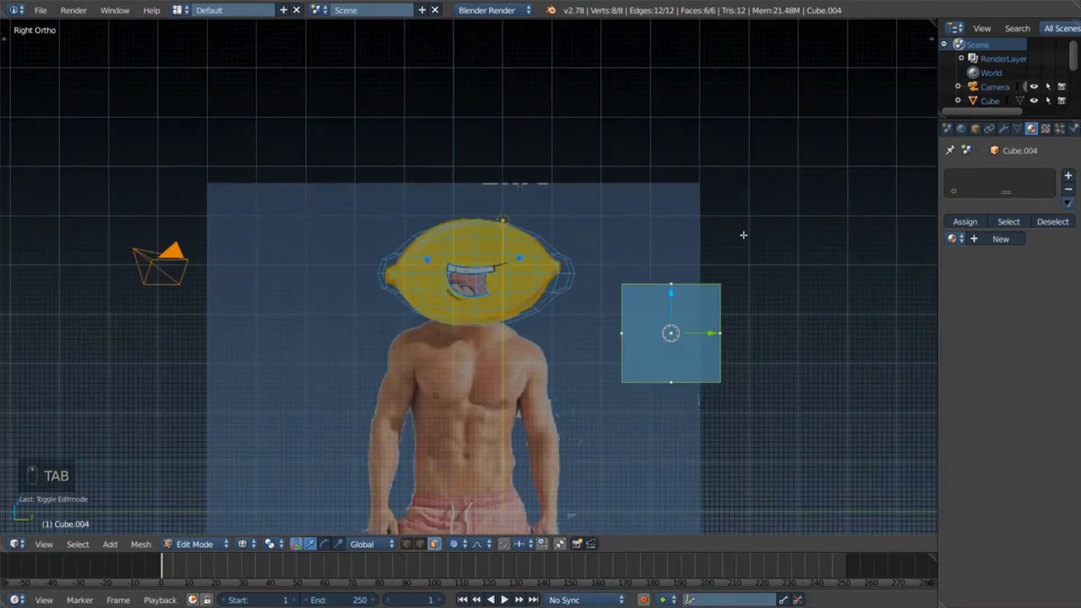
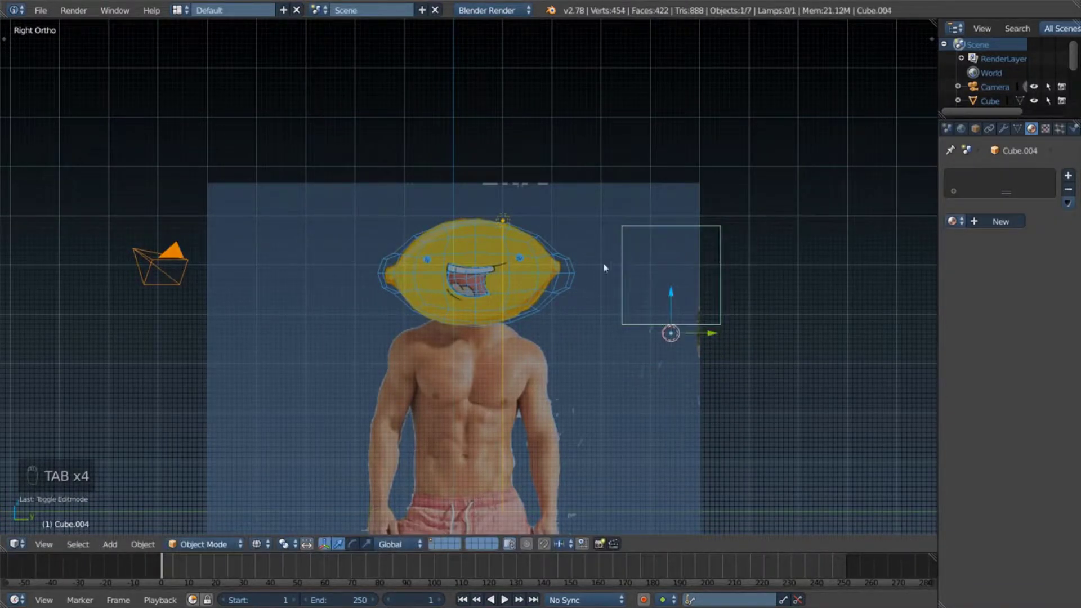
{"action": "left_click_drag", "start_coordinate": [513, 271], "coordinate": [522, 274]}
{"action": "key", "text": "Tab"}
{"action": "key", "text": "Tab"}
{"action": "key", "text": "z"}
{"action": "key", "text": "Tab"}
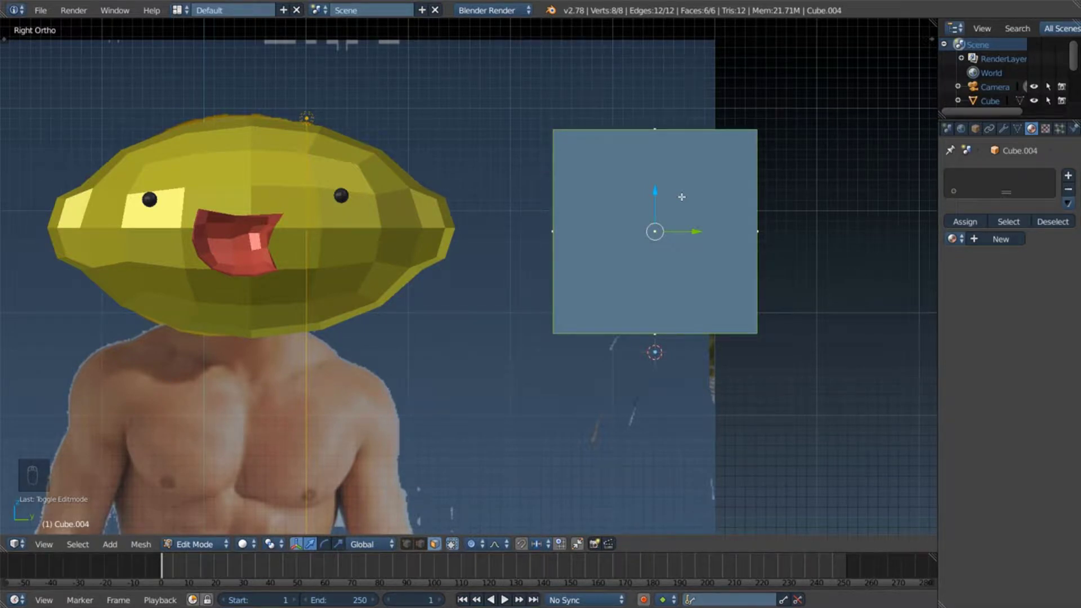
{"action": "key", "text": "z"}
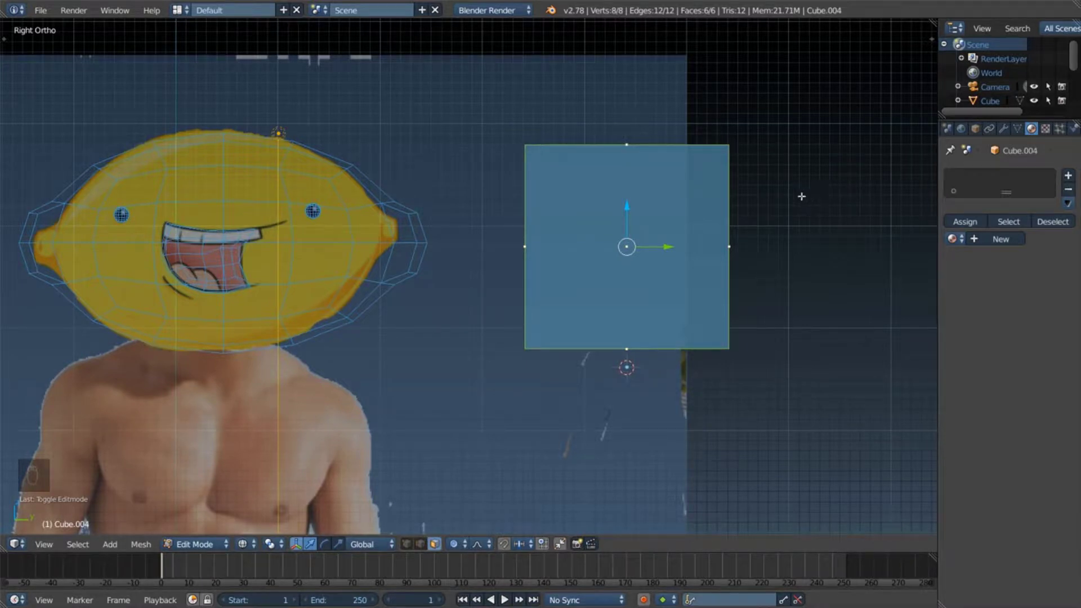
Step: Stretch the cube sideways, flatten it into a thin bar and loop-cut it into ten segments
{"action": "key", "text": "s"}
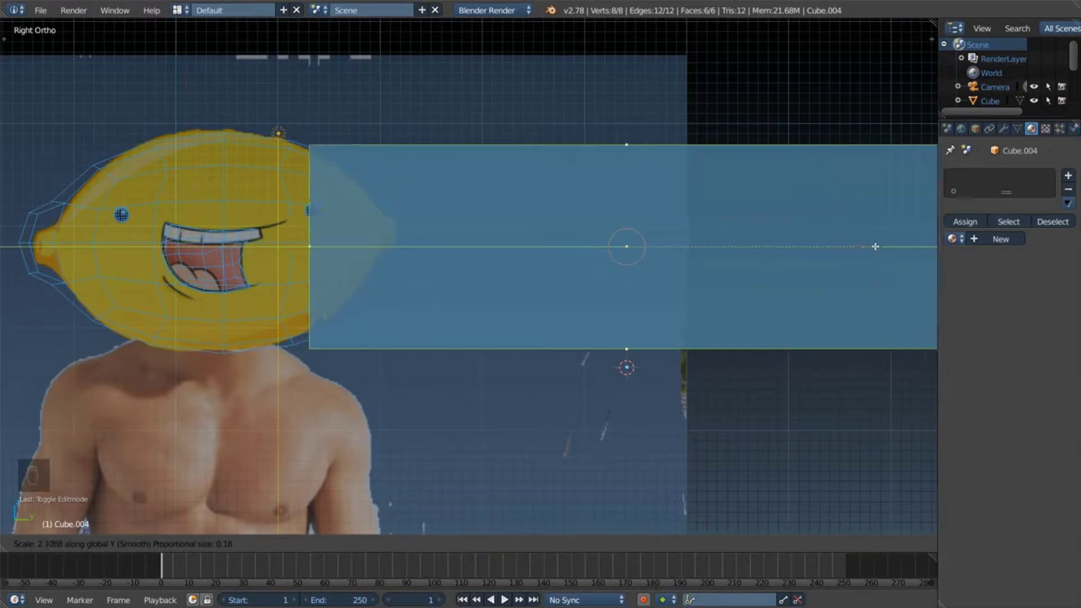
{"action": "key", "text": "s"}
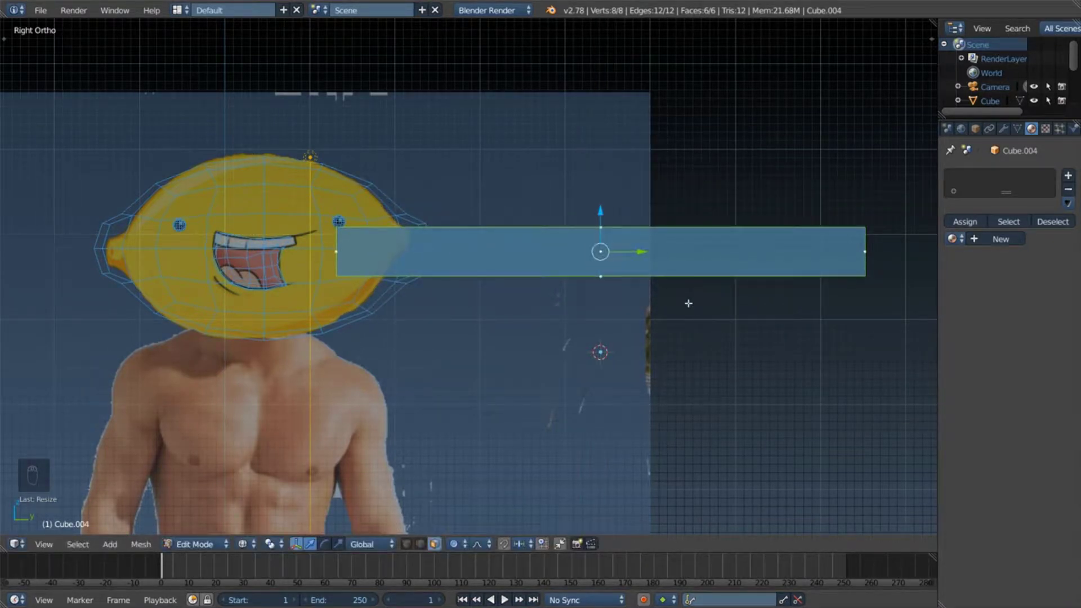
{"action": "key", "text": "ctrl+r"}
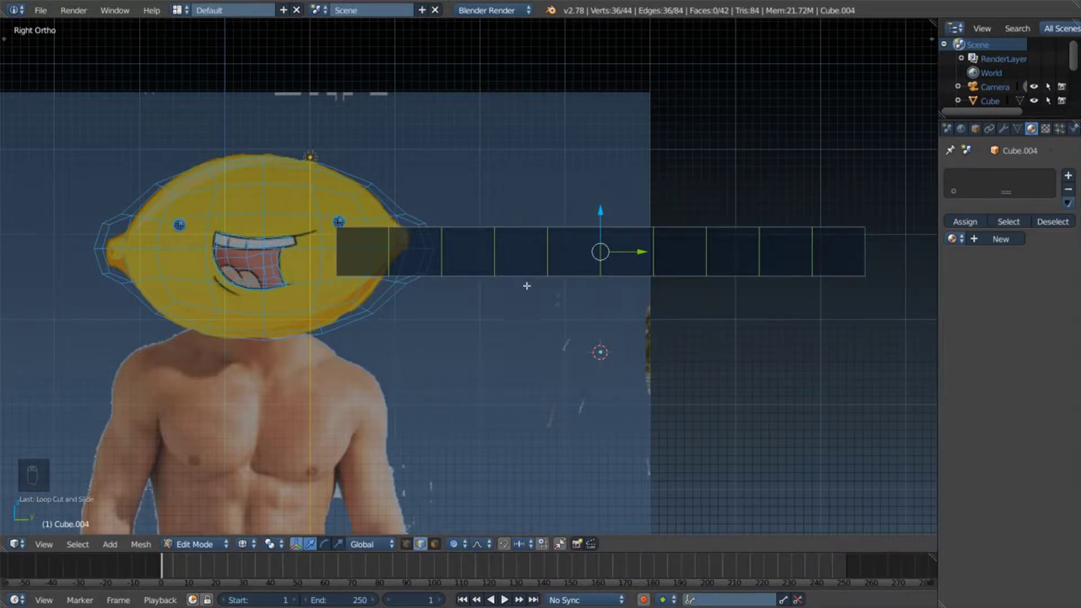
{"action": "key", "text": "a"}
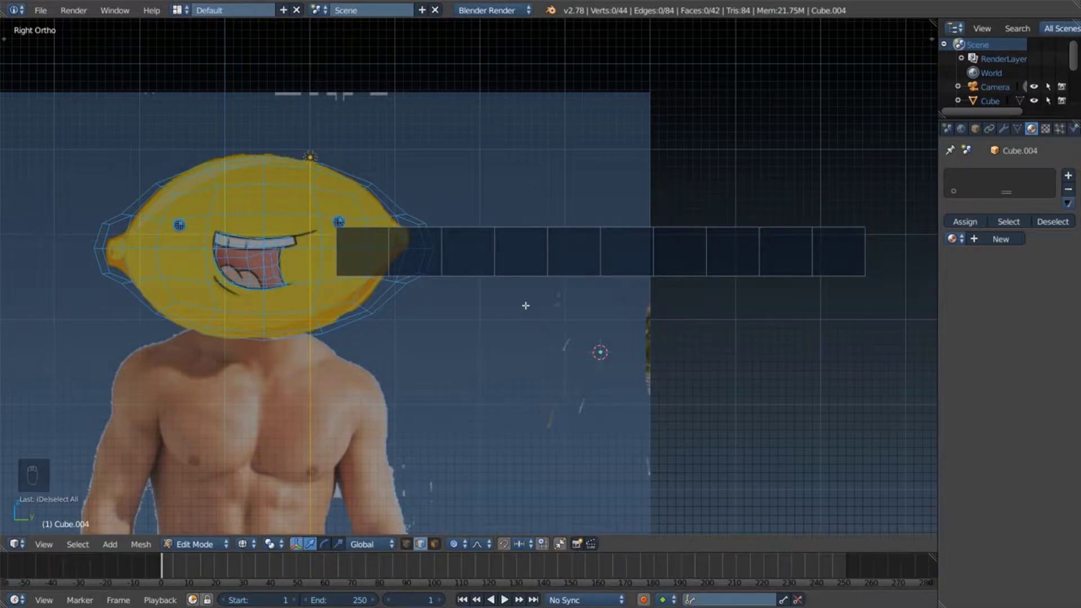
{"action": "key", "text": "a"}
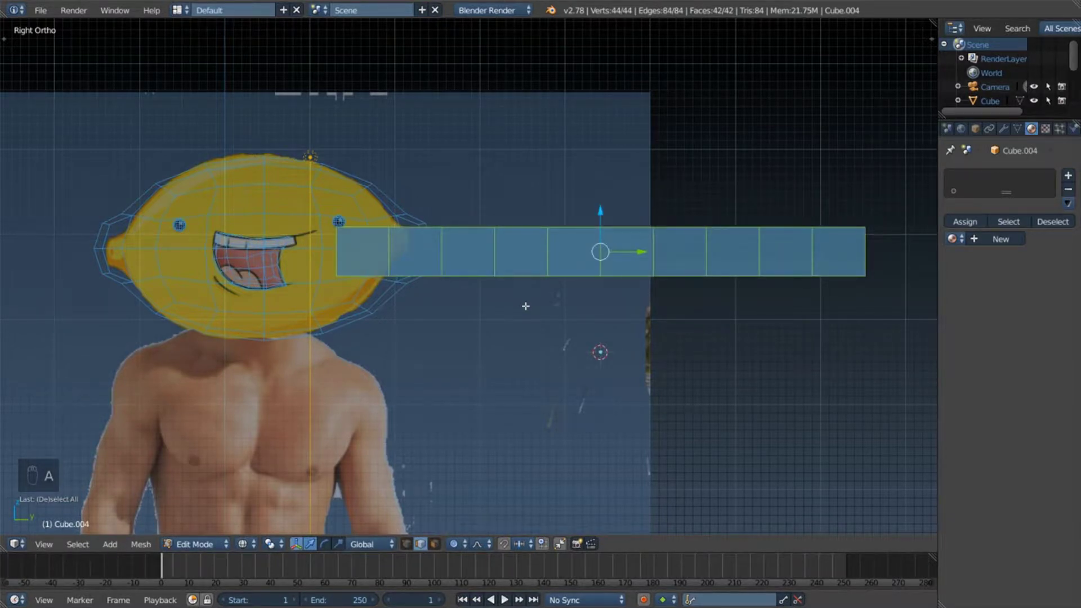
Step: Nudge the bar down level with the mouth, extrude it, then cancel a move and deselect all
{"action": "key", "text": "o"}
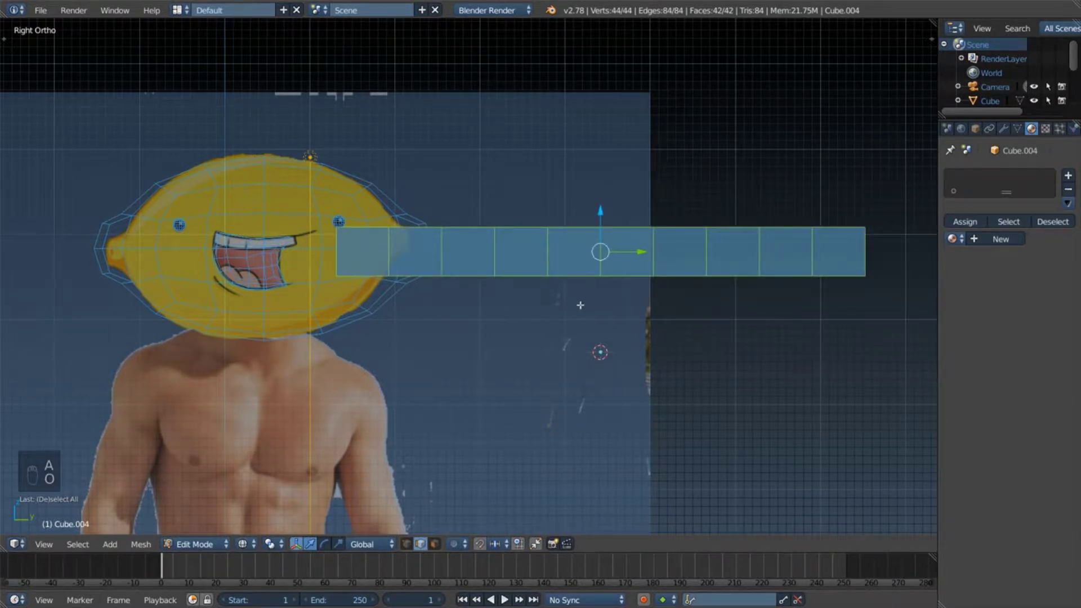
{"action": "key", "text": "g"}
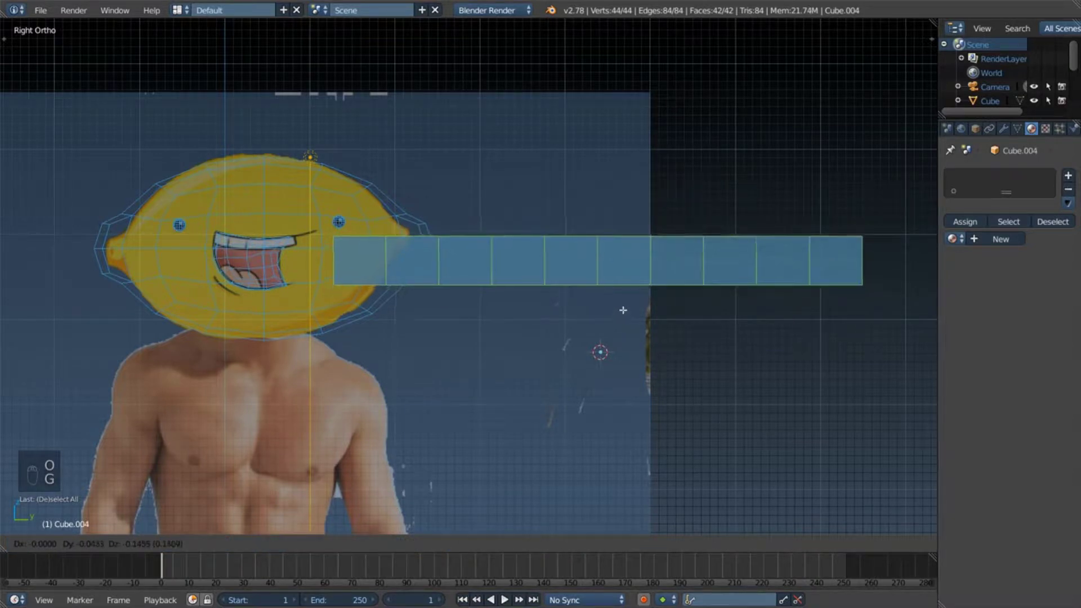
{"action": "key", "text": "o"}
{"action": "key", "text": "g"}
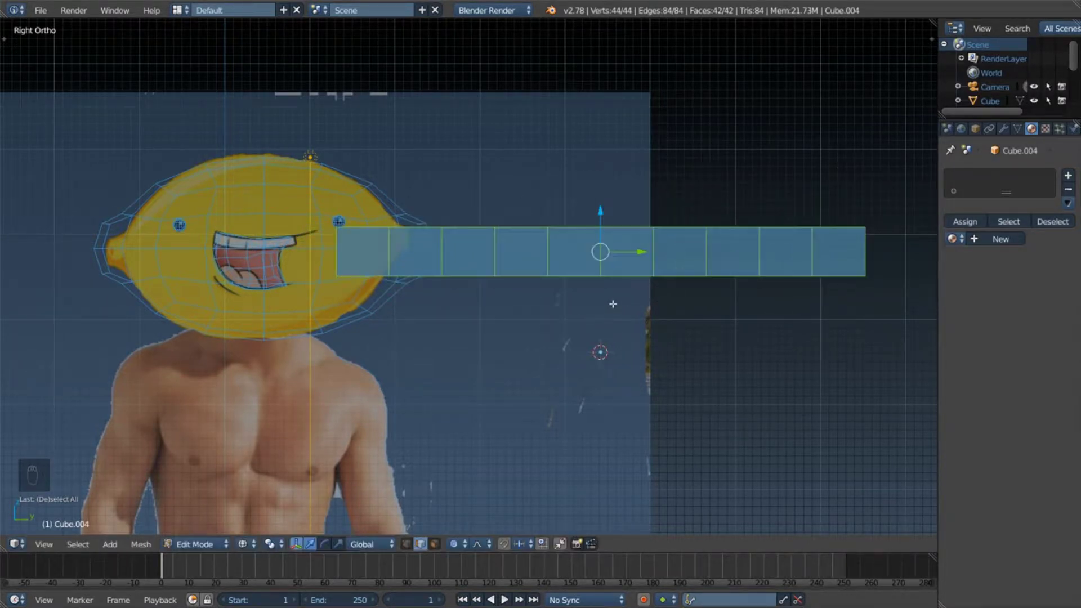
{"action": "key", "text": "e"}
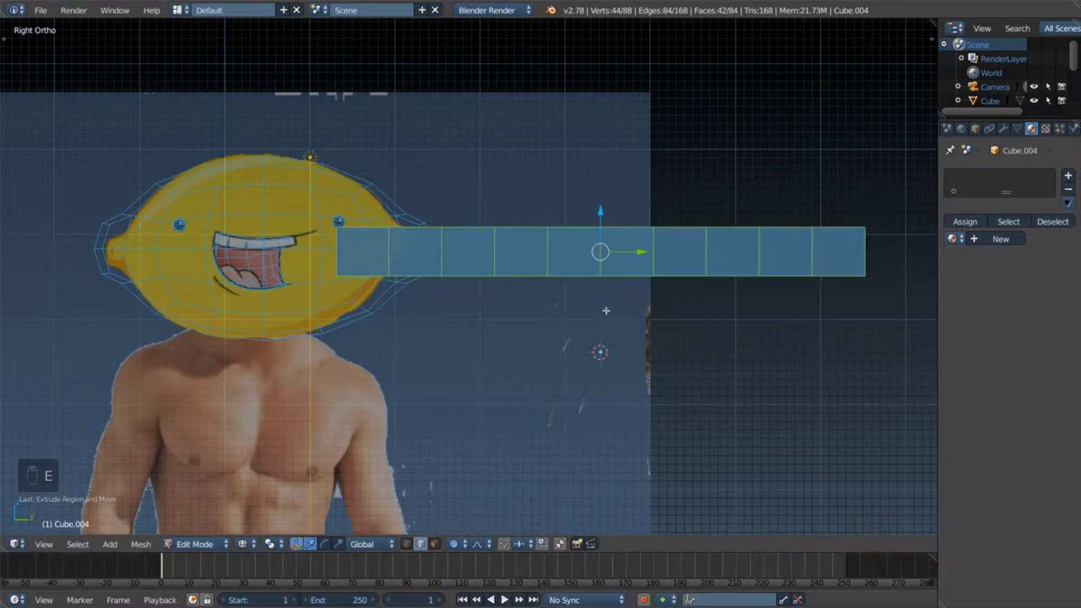
{"action": "key", "text": "g"}
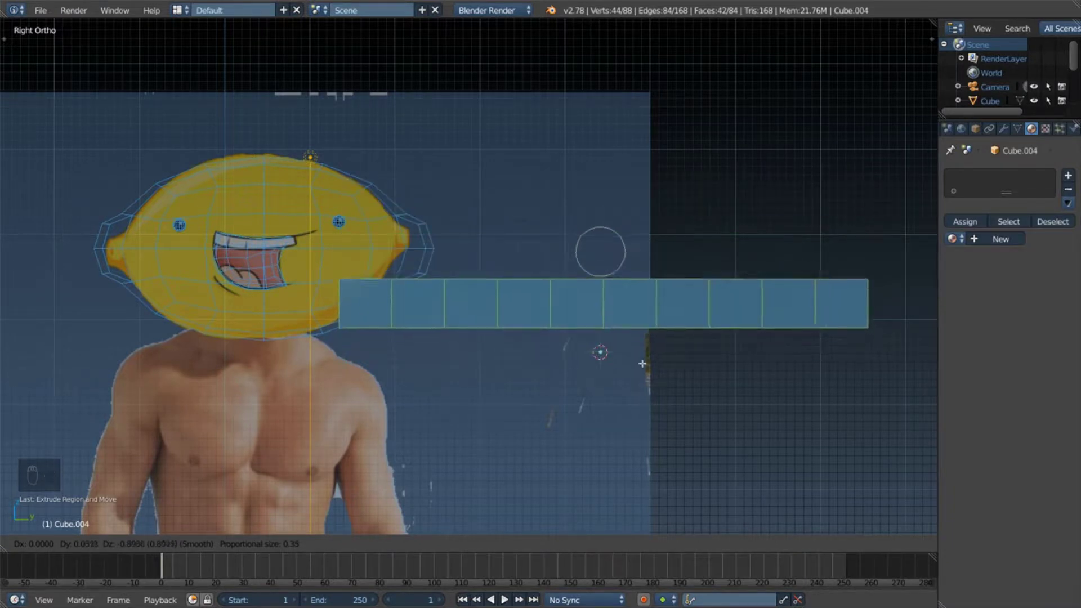
{"action": "key", "text": "a"}
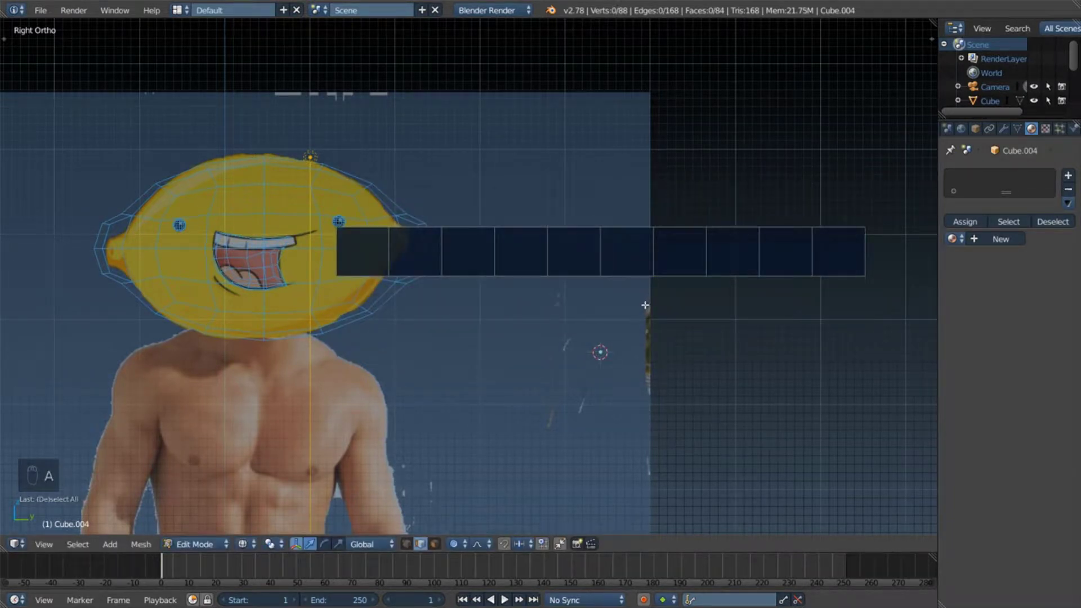
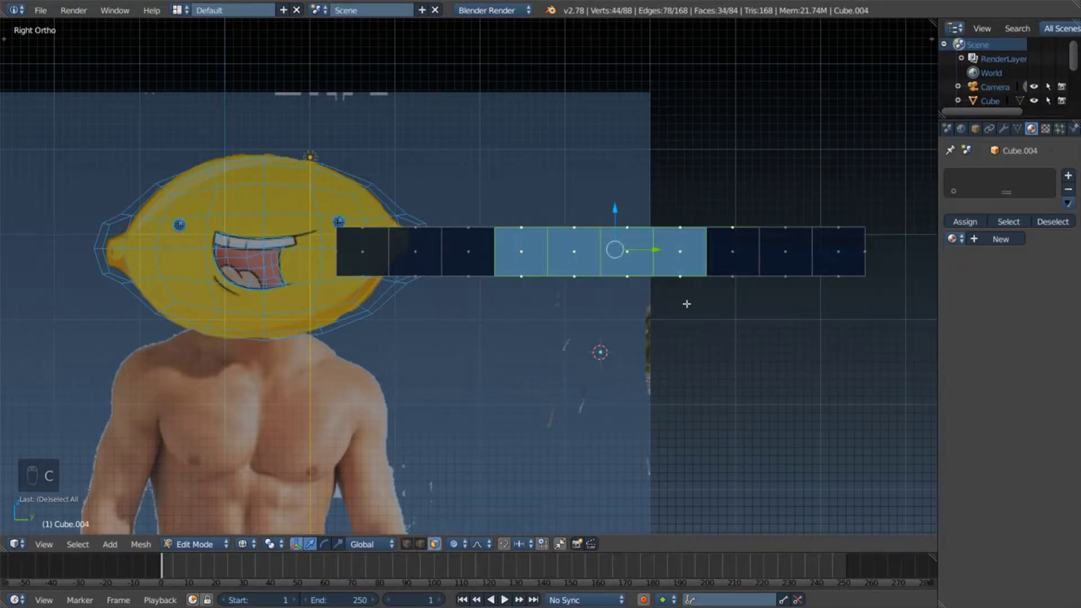
Step: With proportional editing, lower the middle faces and raise the ends into a smile curve
{"action": "key", "text": "a"}
{"action": "key", "text": "c"}
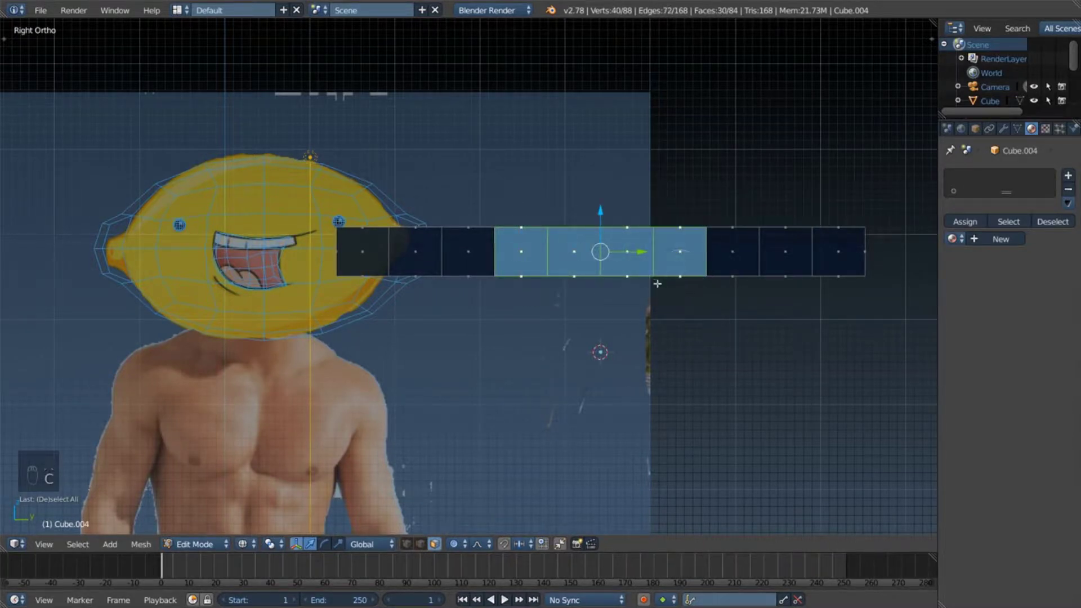
{"action": "key", "text": "g"}
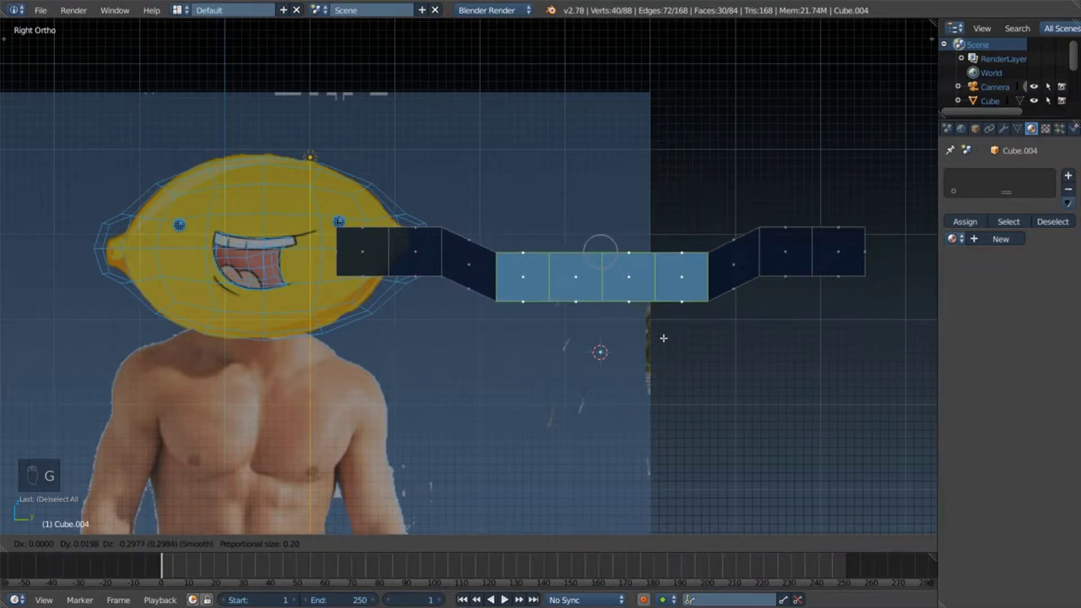
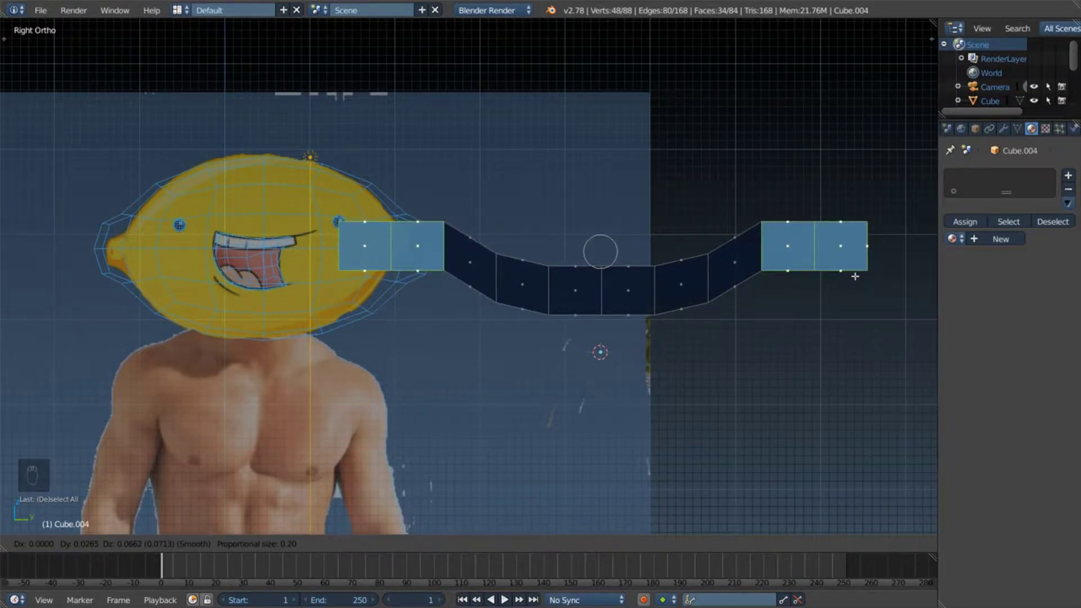
{"action": "key", "text": "a"}
{"action": "key", "text": "c"}
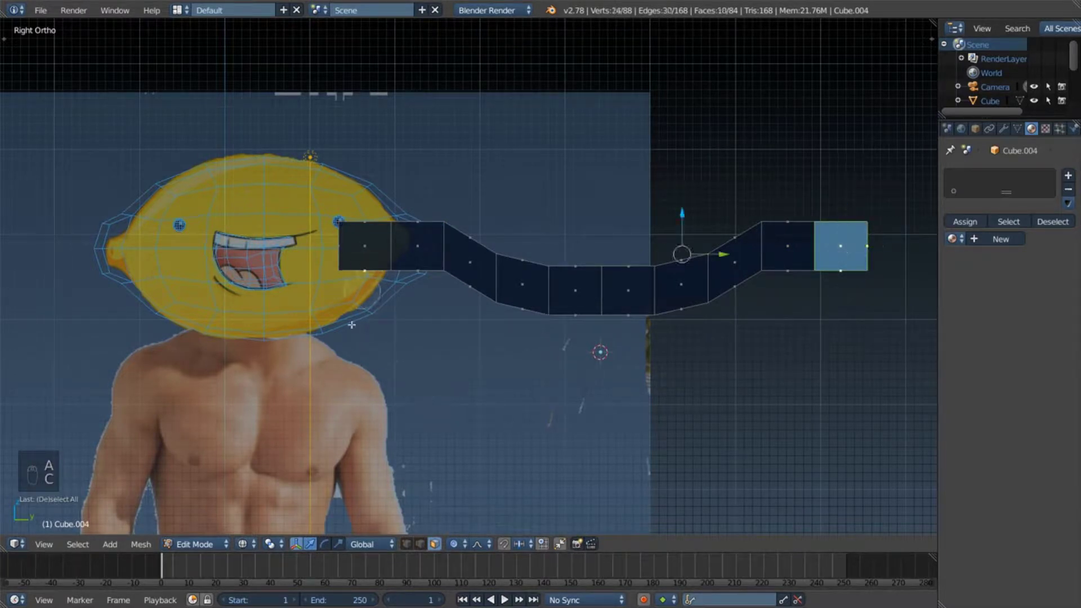
{"action": "key", "text": "g"}
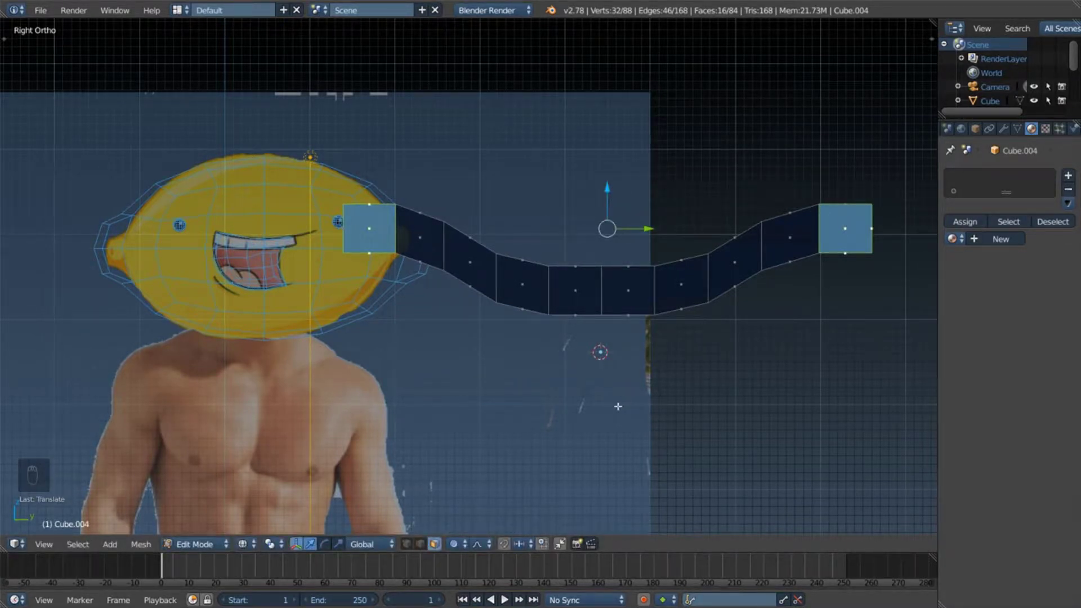
Step: Select and delete the faces at the strip's left end
{"action": "key", "text": "a"}
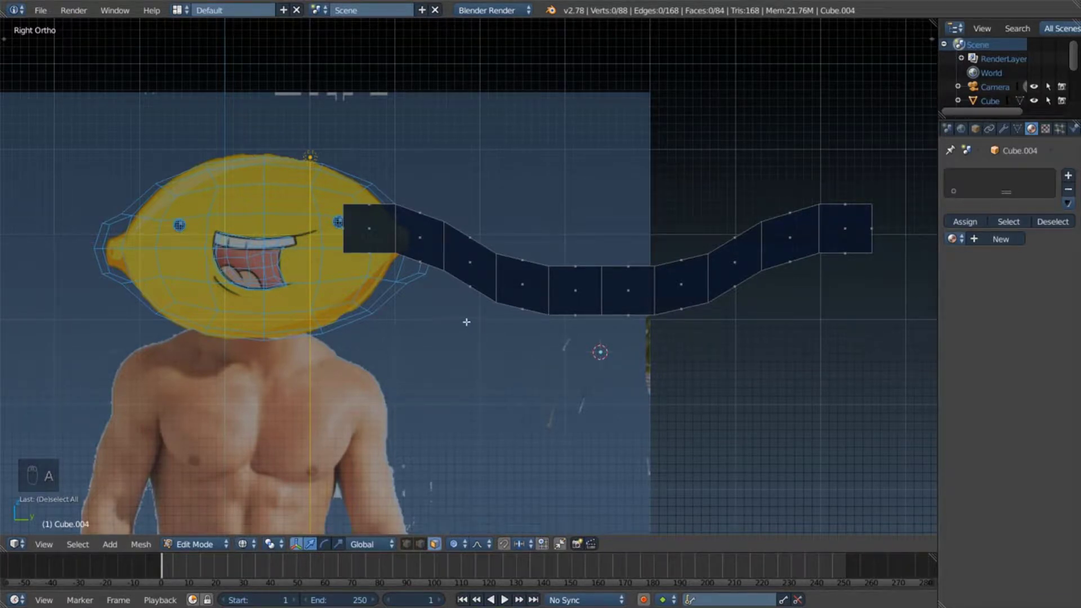
{"action": "key", "text": "c"}
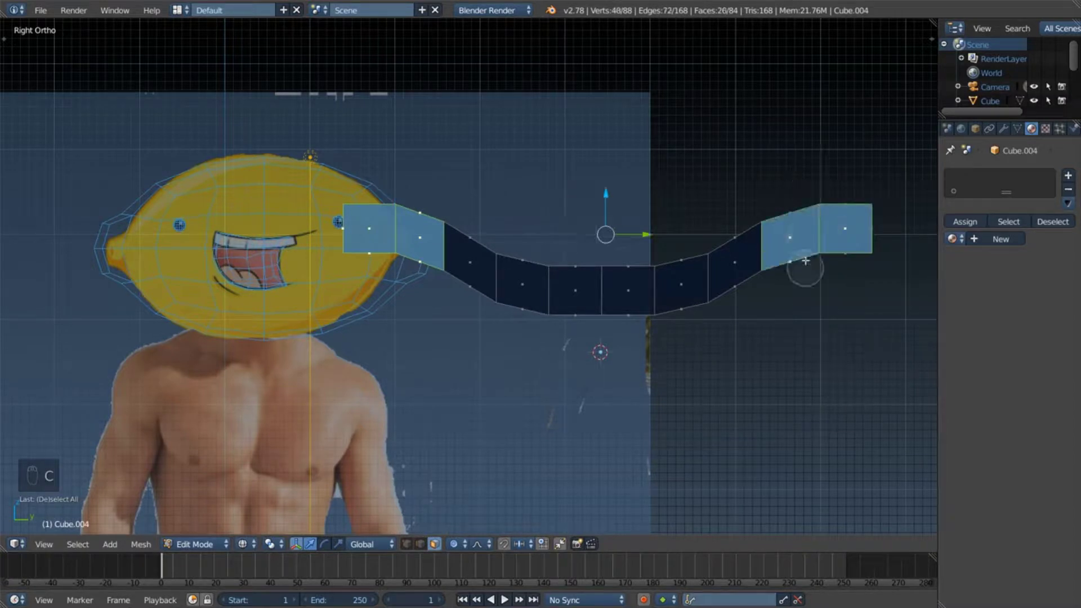
{"action": "key", "text": "x"}
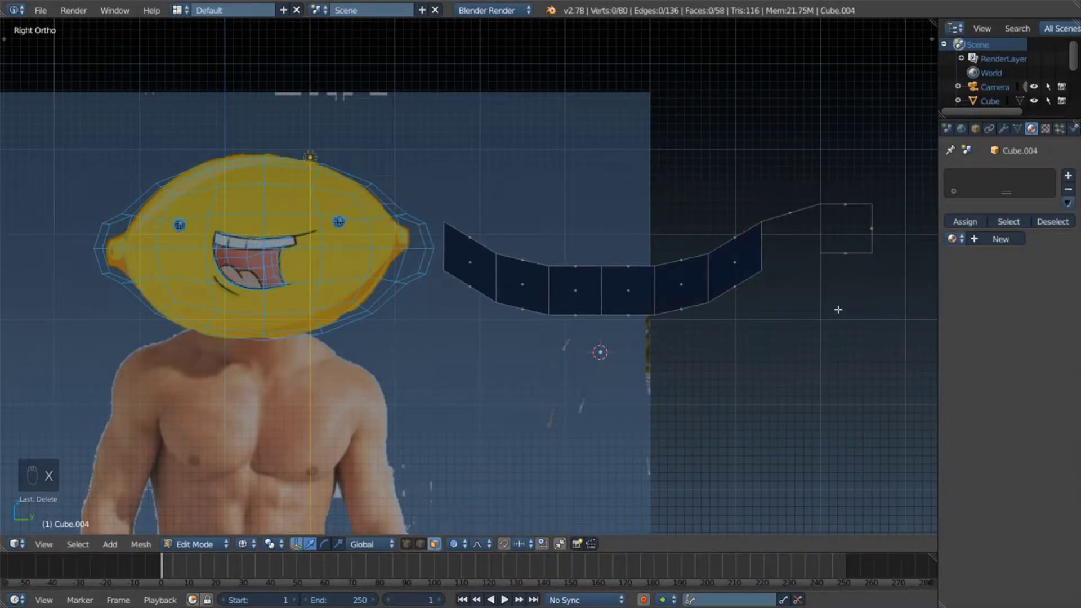
Step: Select the leftover end edges and bring up Delete to remove them as edges
{"action": "key", "text": "c"}
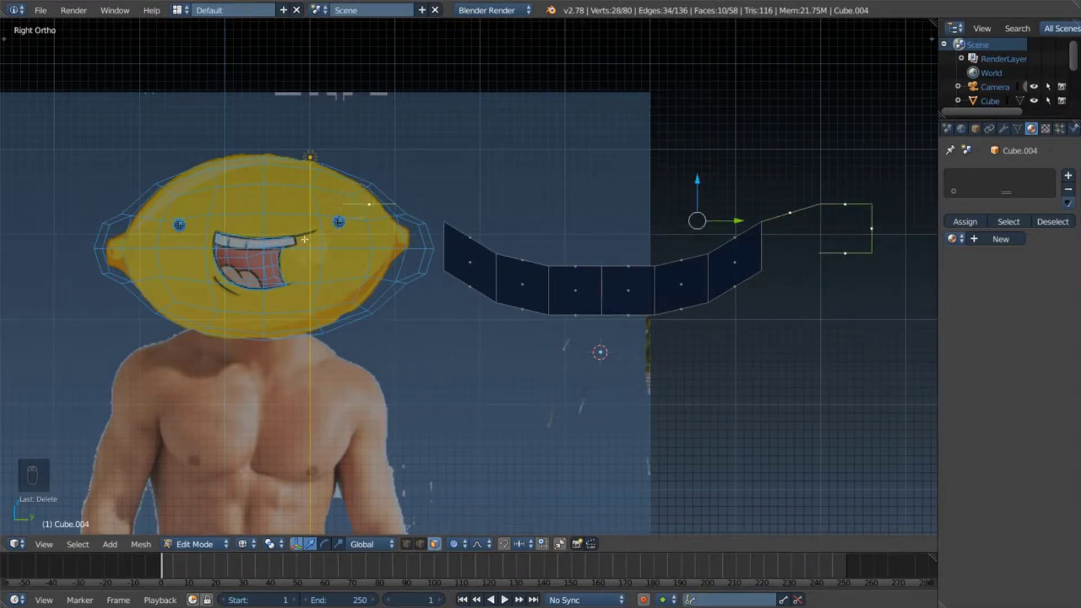
{"action": "key", "text": "x"}
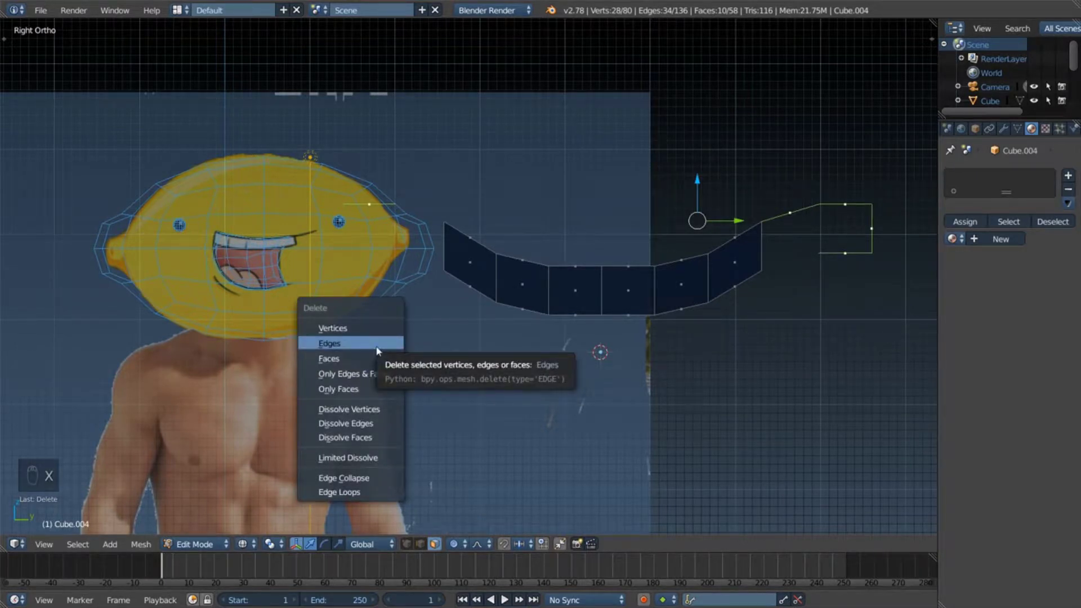
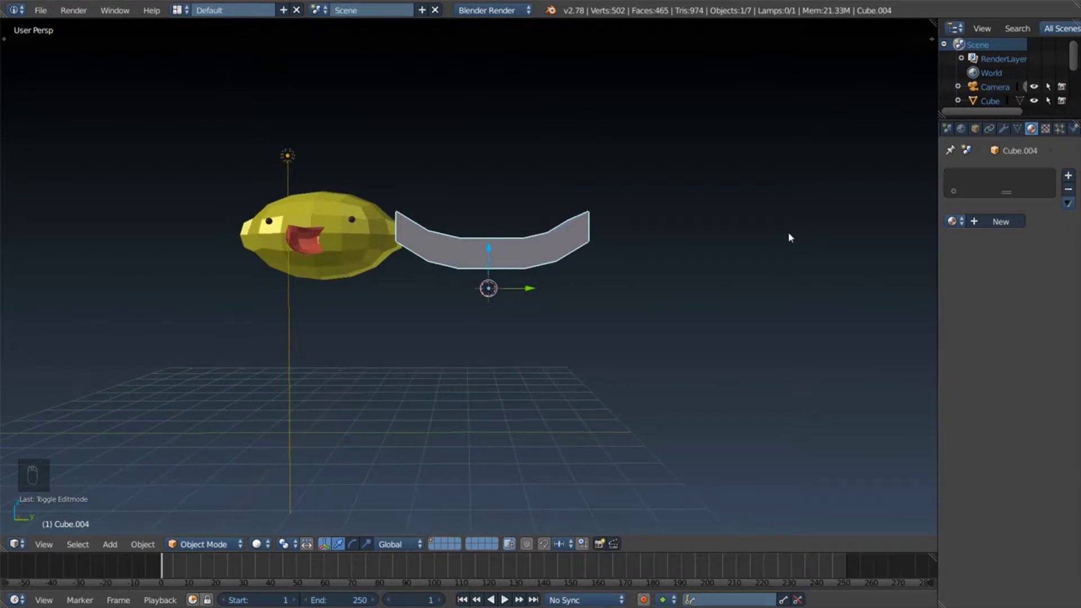
Step: View the head from the right in ortho and set the band's origin to its geometry
{"action": "key", "text": "KP_5"}
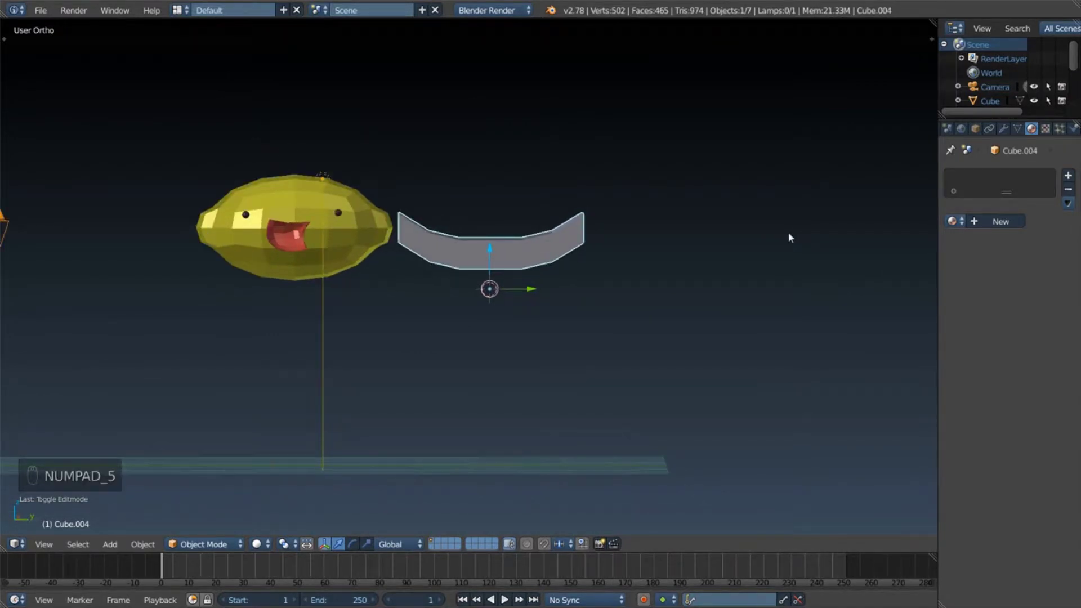
{"action": "key", "text": "KP_1"}
{"action": "key", "text": "KP_3"}
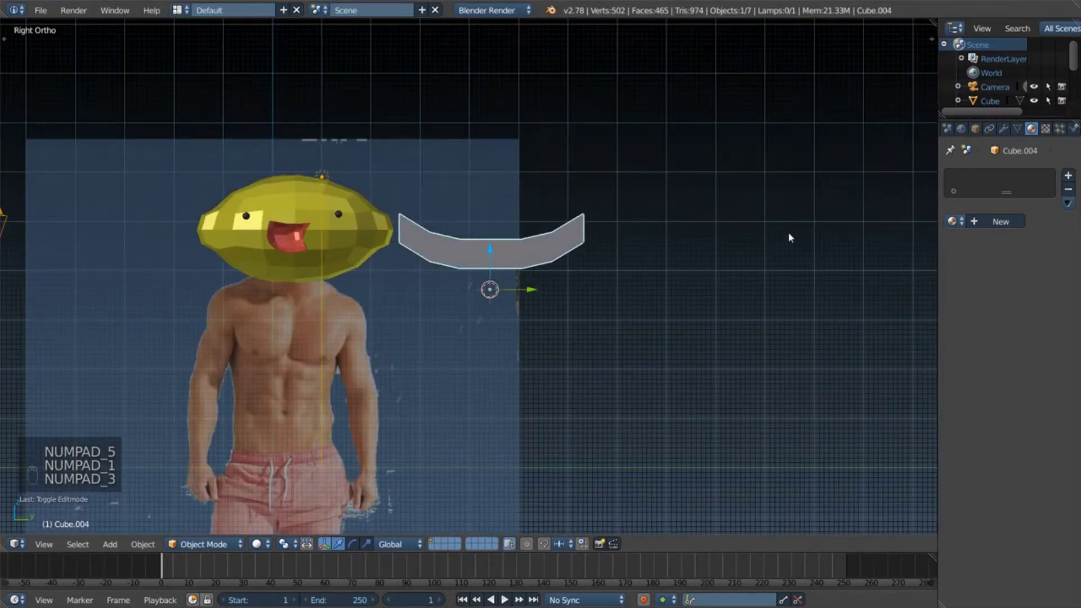
{"action": "key", "text": "z"}
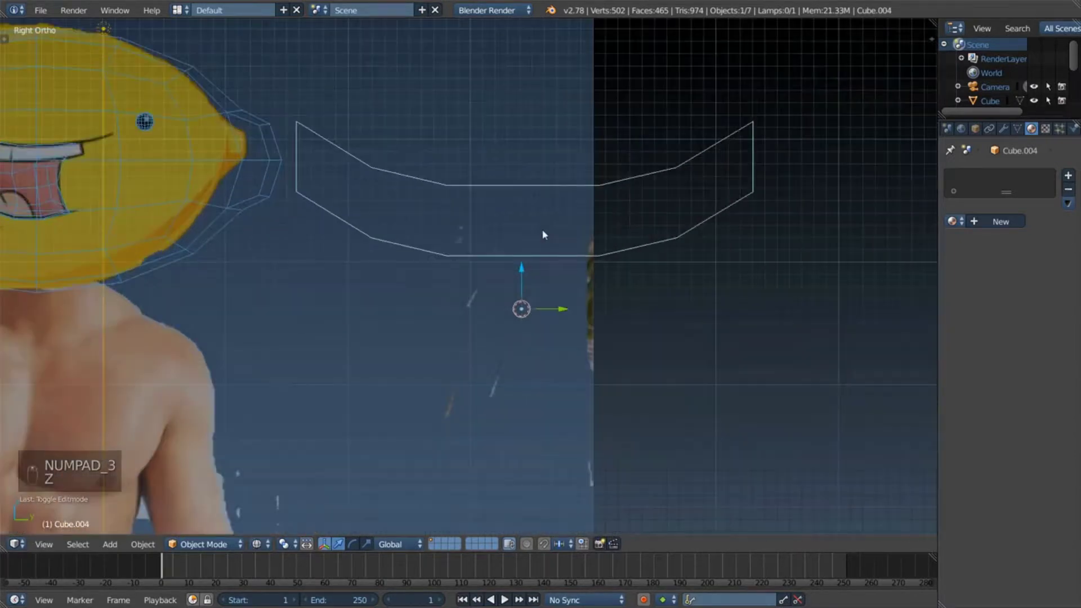
{"action": "key", "text": "z"}
{"action": "left_click_drag", "start_coordinate": [518, 231], "coordinate": [518, 231]}
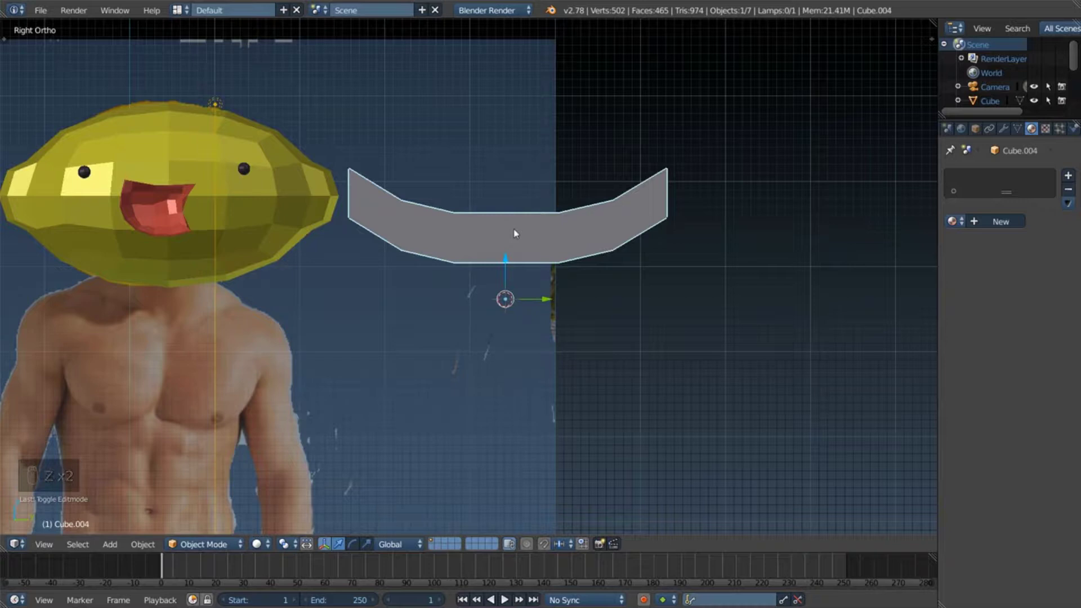
{"action": "key", "text": "ctrl+shift+alt+c"}
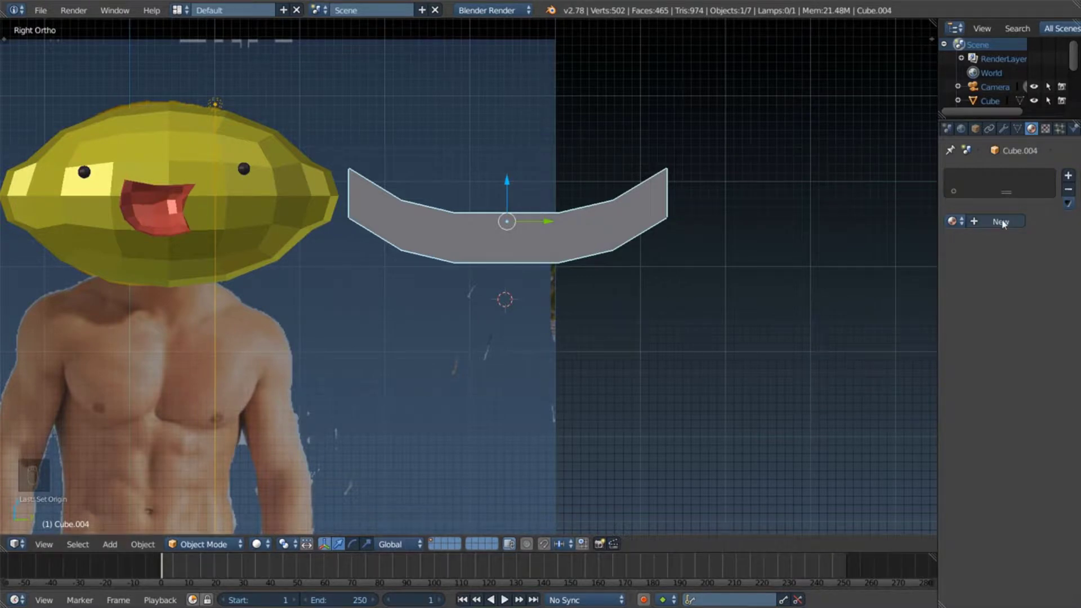
Step: Give the curved band a new material in the Material properties
{"action": "left_click_drag", "start_coordinate": [1007, 222], "coordinate": [995, 204]}
{"action": "left_click_drag", "start_coordinate": [958, 176], "coordinate": [940, 248]}
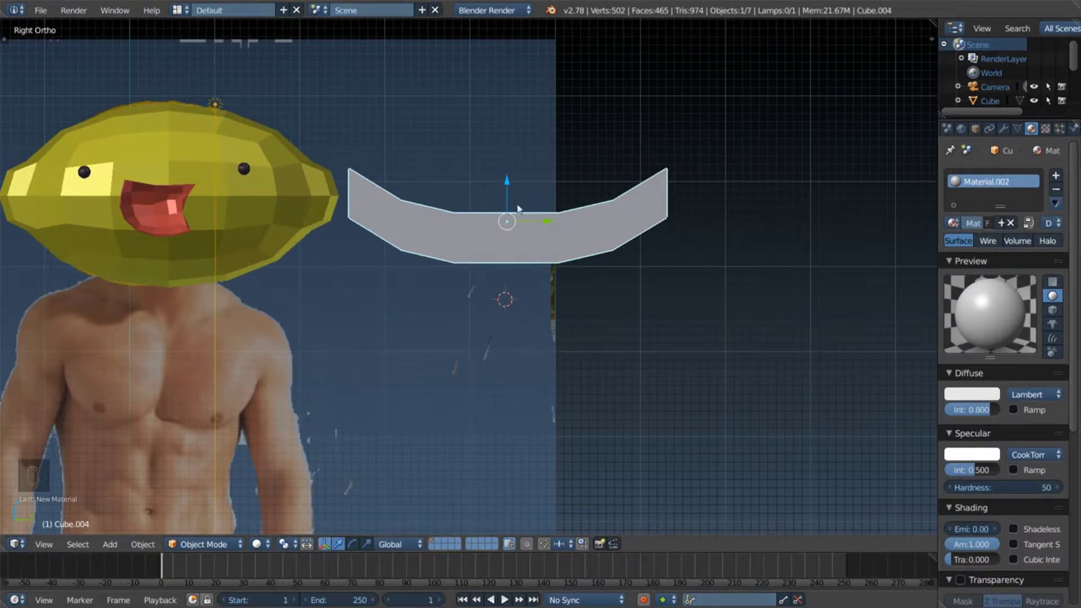
Step: Move the band onto the lemon's mouth and shrink it to fit, checked in wireframe
{"action": "key", "text": "s"}
{"action": "left_click", "coordinate": [547, 227]}
{"action": "left_click", "coordinate": [227, 210]}
{"action": "middle_click", "coordinate": [634, 275]}
{"action": "key", "text": "s"}
{"action": "middle_click", "coordinate": [427, 259]}
{"action": "middle_click", "coordinate": [546, 295]}
{"action": "key", "text": "z"}
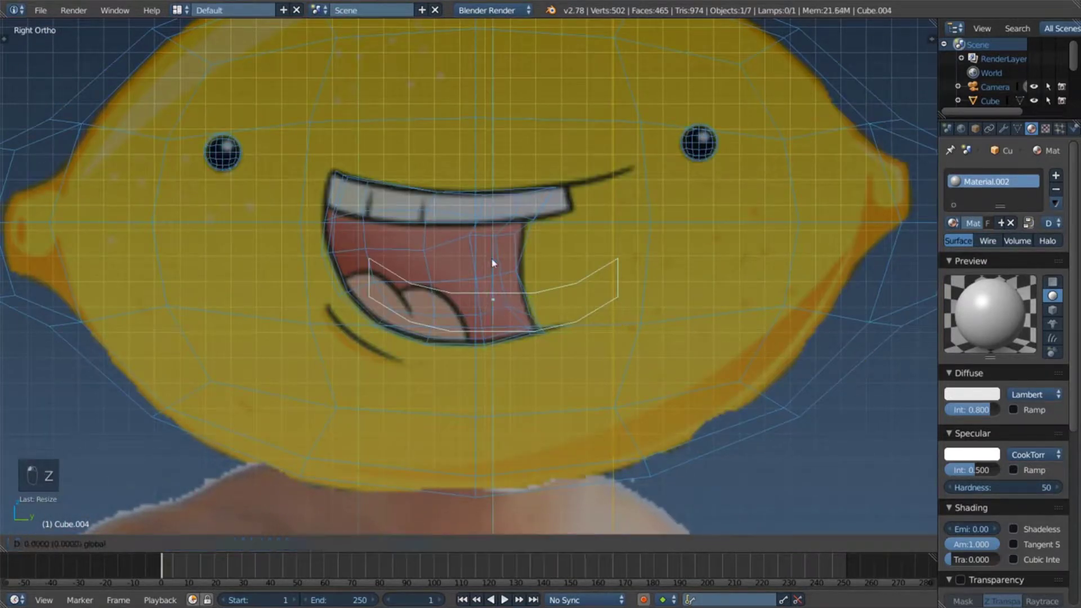
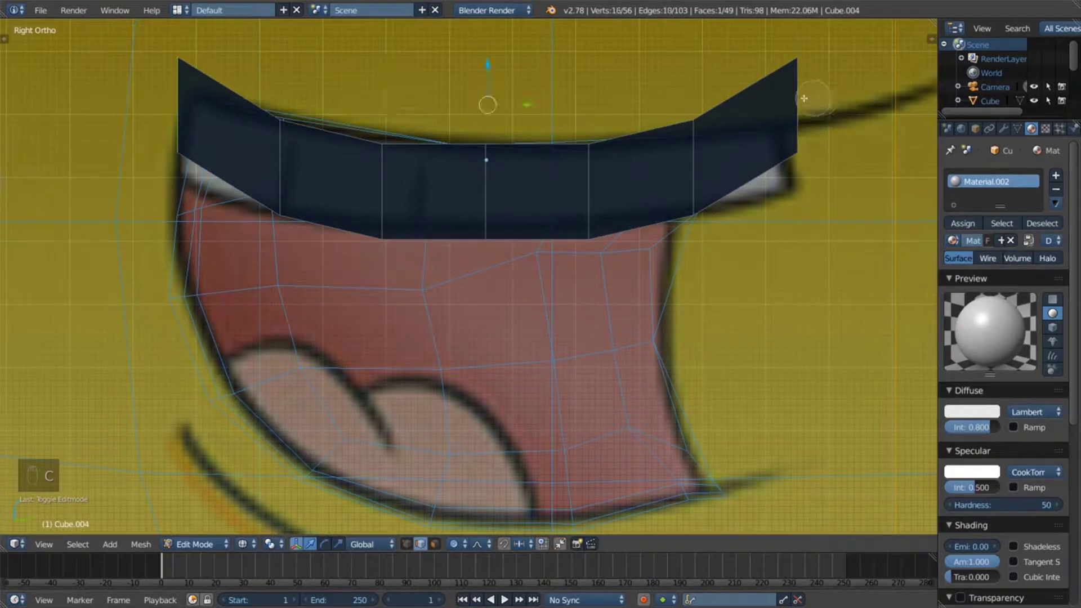
Step: Lower the band's raised ends in Edit Mode so its outline follows the drawn upper teeth
{"action": "key", "text": "g"}
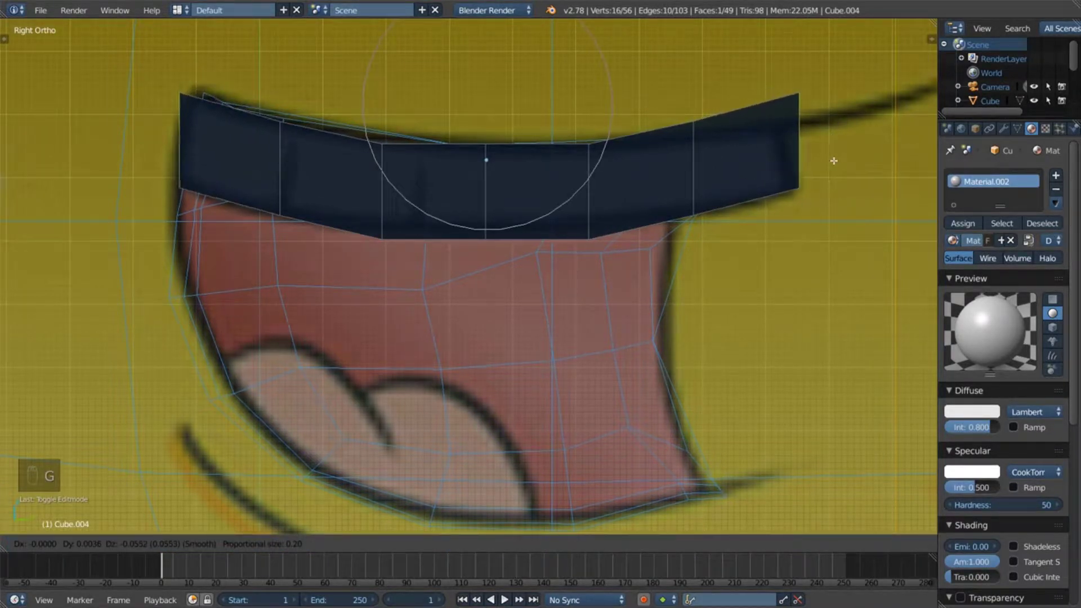
{"action": "key", "text": "Escape"}
{"action": "key", "text": "a"}
{"action": "key", "text": "Tab"}
{"action": "left_click_drag", "start_coordinate": [488, 120], "coordinate": [481, 118]}
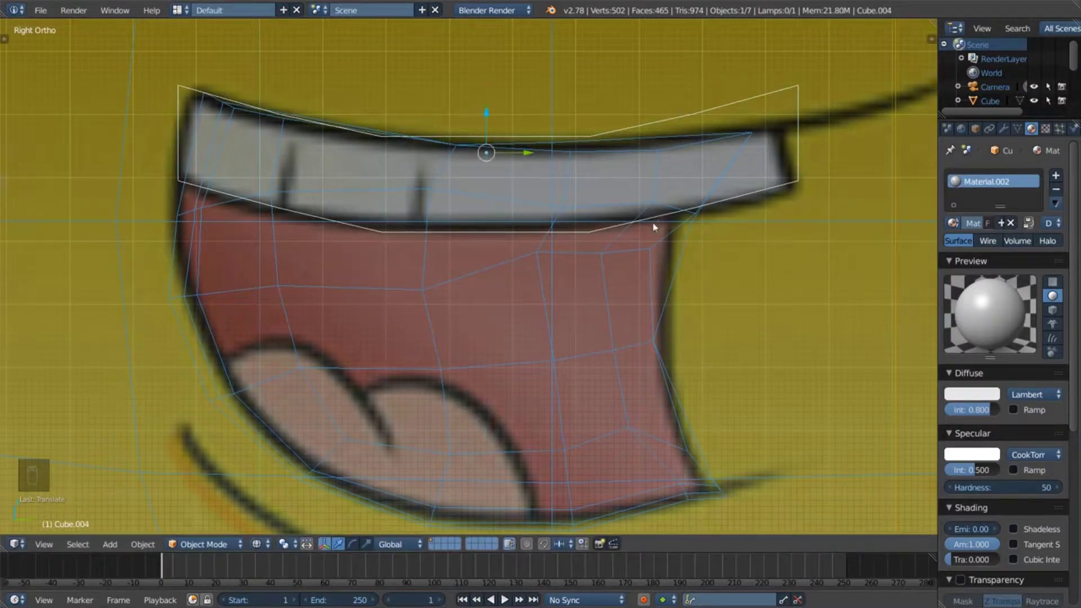
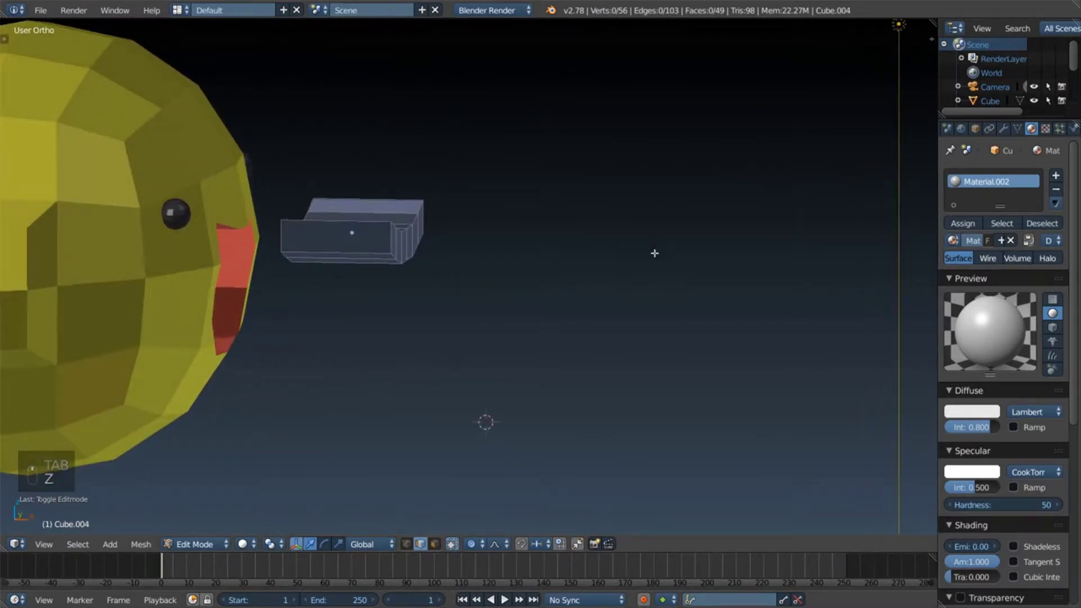
Step: Leave Edit Mode and orbit around to face the band against the lemon head
{"action": "key", "text": "Tab"}
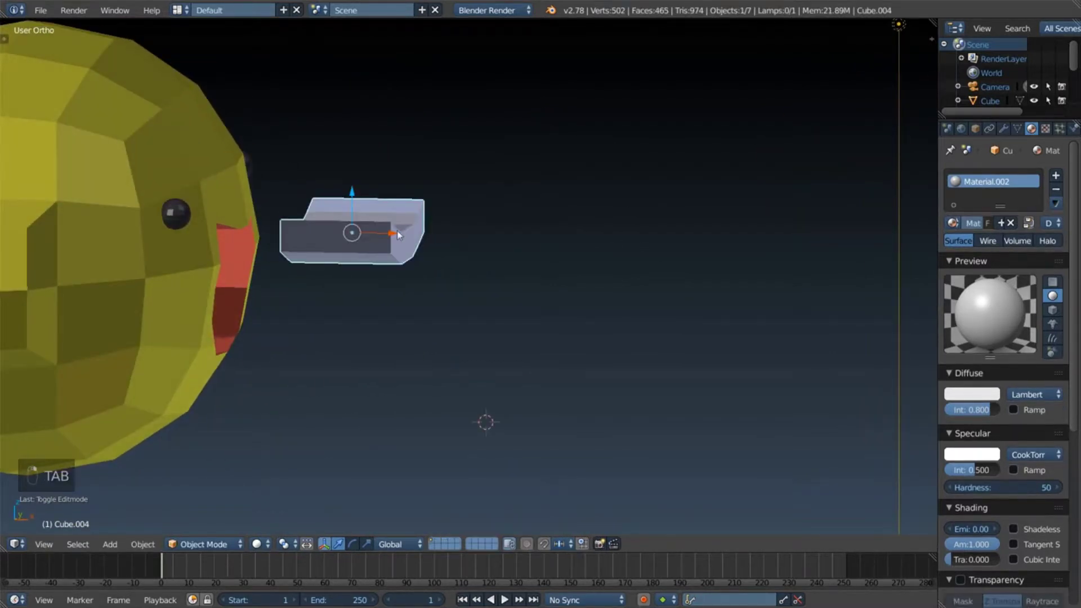
{"action": "left_click", "coordinate": [394, 233]}
{"action": "left_click", "coordinate": [270, 231]}
{"action": "left_click_drag", "start_coordinate": [427, 192], "coordinate": [475, 171]}
{"action": "left_click_drag", "start_coordinate": [475, 171], "coordinate": [644, 220]}
{"action": "left_click_drag", "start_coordinate": [610, 223], "coordinate": [676, 235]}
{"action": "left_click_drag", "start_coordinate": [676, 235], "coordinate": [764, 265]}
{"action": "key", "text": "s"}
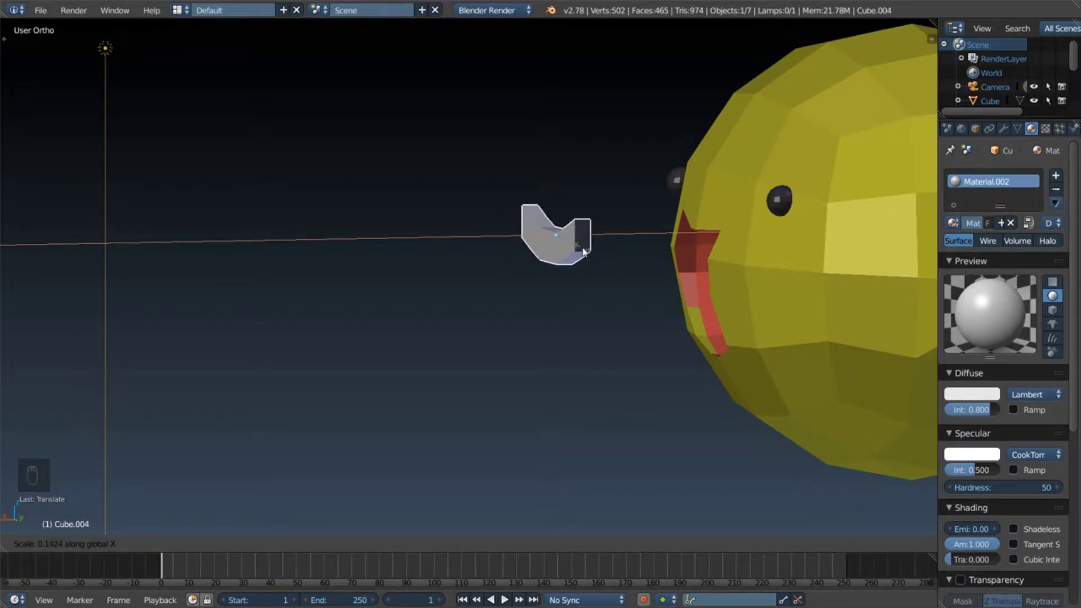
{"action": "left_click_drag", "start_coordinate": [524, 240], "coordinate": [684, 248]}
{"action": "left_click_drag", "start_coordinate": [728, 251], "coordinate": [910, 229]}
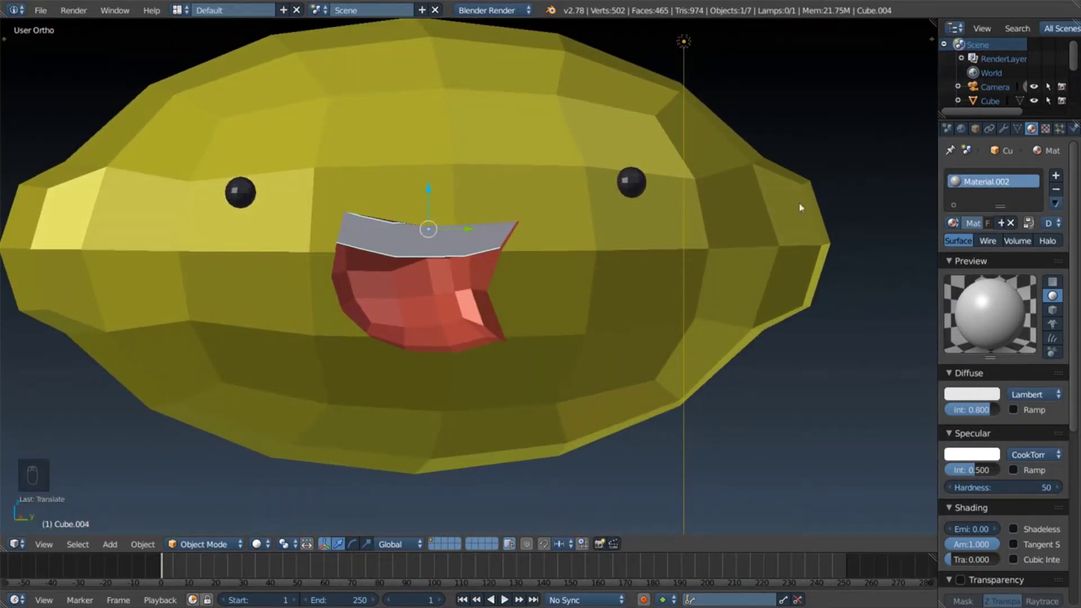
Step: Move the teeth strip onto the top of the red mouth and scale it to the opening
{"action": "left_click_drag", "start_coordinate": [548, 211], "coordinate": [504, 184]}
{"action": "middle_click", "coordinate": [498, 184]}
{"action": "left_click", "coordinate": [486, 185]}
{"action": "middle_click", "coordinate": [485, 185]}
{"action": "left_click_drag", "start_coordinate": [493, 243], "coordinate": [526, 282]}
{"action": "key", "text": "s"}
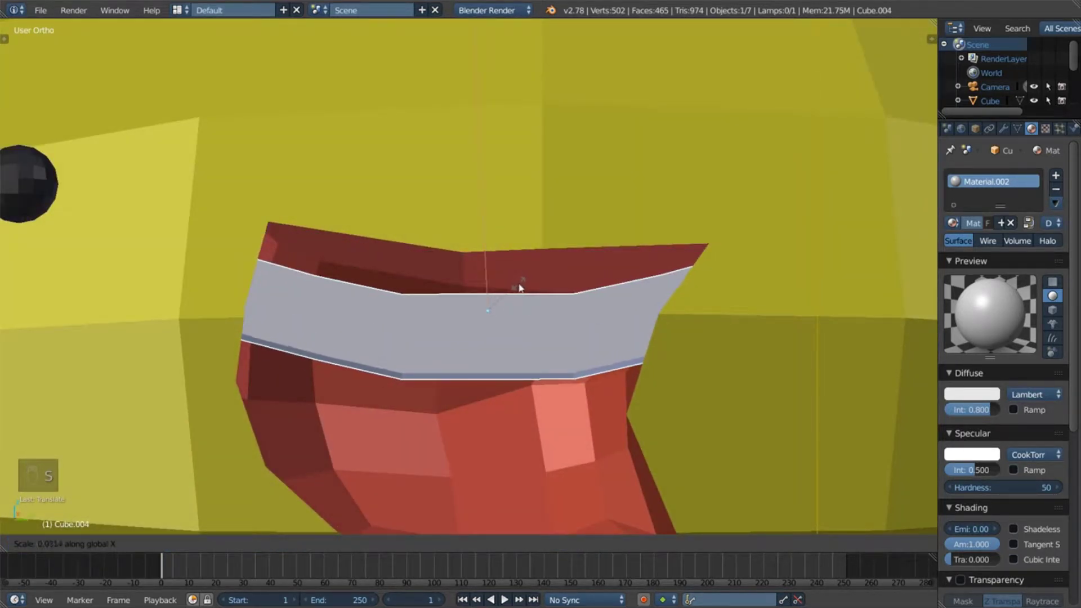
{"action": "key", "text": "5"}
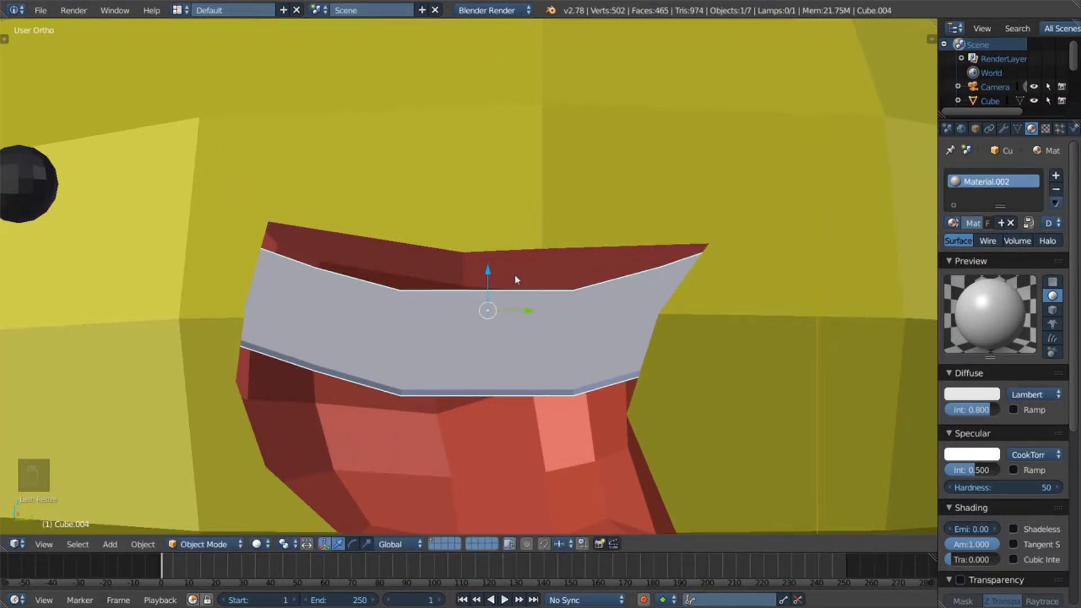
{"action": "left_click_drag", "start_coordinate": [492, 273], "coordinate": [499, 237]}
{"action": "left_click", "coordinate": [498, 237]}
{"action": "middle_click", "coordinate": [504, 251]}
{"action": "left_click_drag", "start_coordinate": [503, 256], "coordinate": [529, 235]}
{"action": "left_click_drag", "start_coordinate": [529, 235], "coordinate": [550, 225]}
Step: Return to right side view in solid shading and zoom out to see the whole lemon head
{"action": "key", "text": "KP_5"}
{"action": "key", "text": "KP_5"}
{"action": "key", "text": "KP_3"}
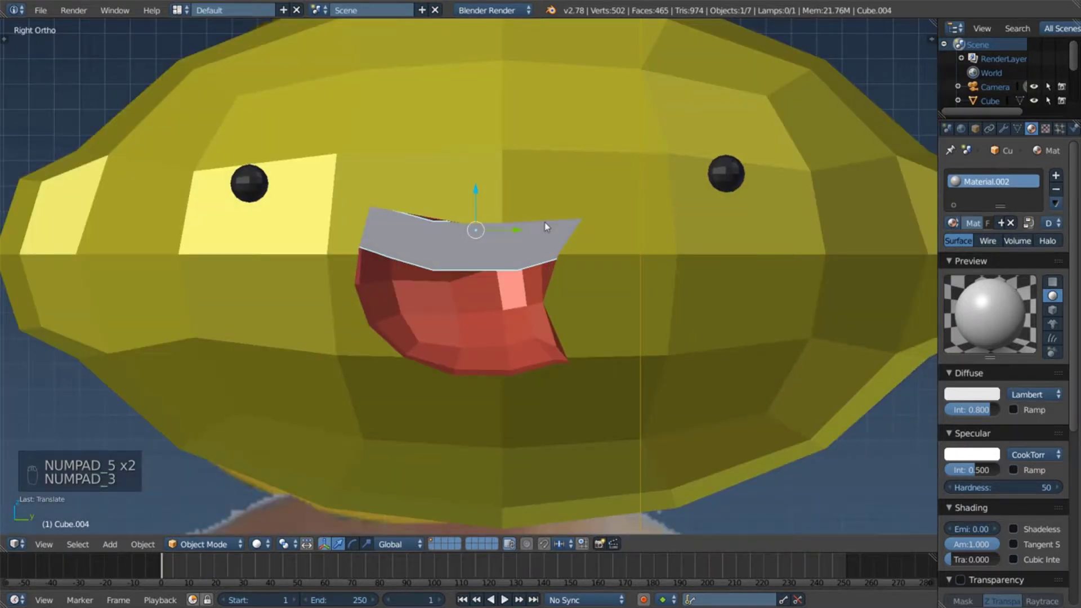
{"action": "left_click_drag", "start_coordinate": [482, 207], "coordinate": [484, 193]}
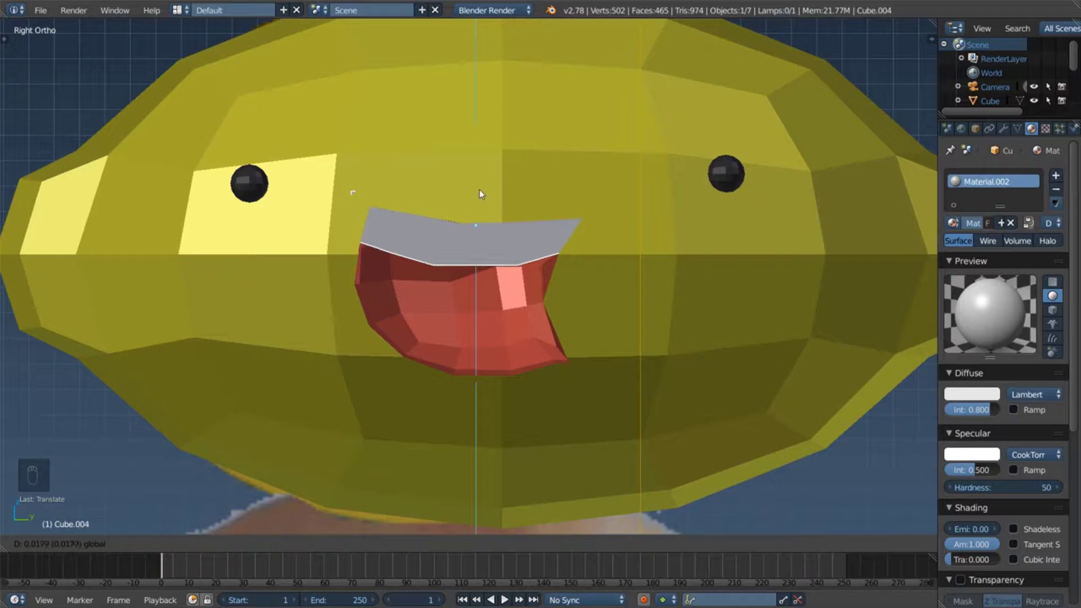
{"action": "left_click_drag", "start_coordinate": [504, 207], "coordinate": [526, 236]}
{"action": "key", "text": "z"}
{"action": "key", "text": "z"}
{"action": "key", "text": "z"}
{"action": "key", "text": "z"}
{"action": "middle_click", "coordinate": [525, 242]}
{"action": "key", "text": "z"}
{"action": "left_click_drag", "start_coordinate": [525, 242], "coordinate": [525, 243]}
{"action": "key", "text": "z"}
{"action": "middle_click", "coordinate": [524, 245]}
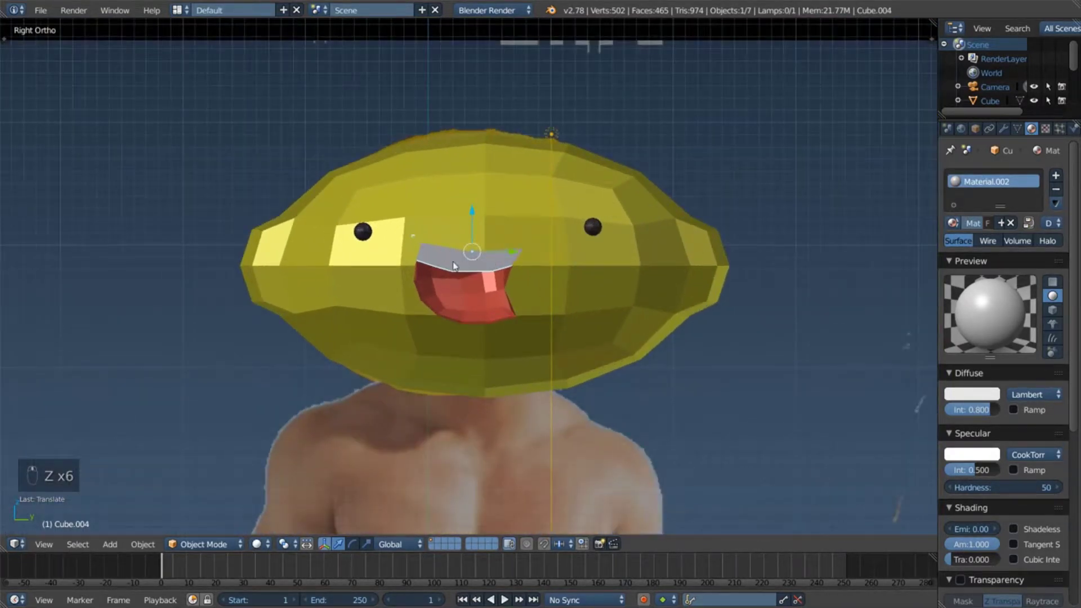
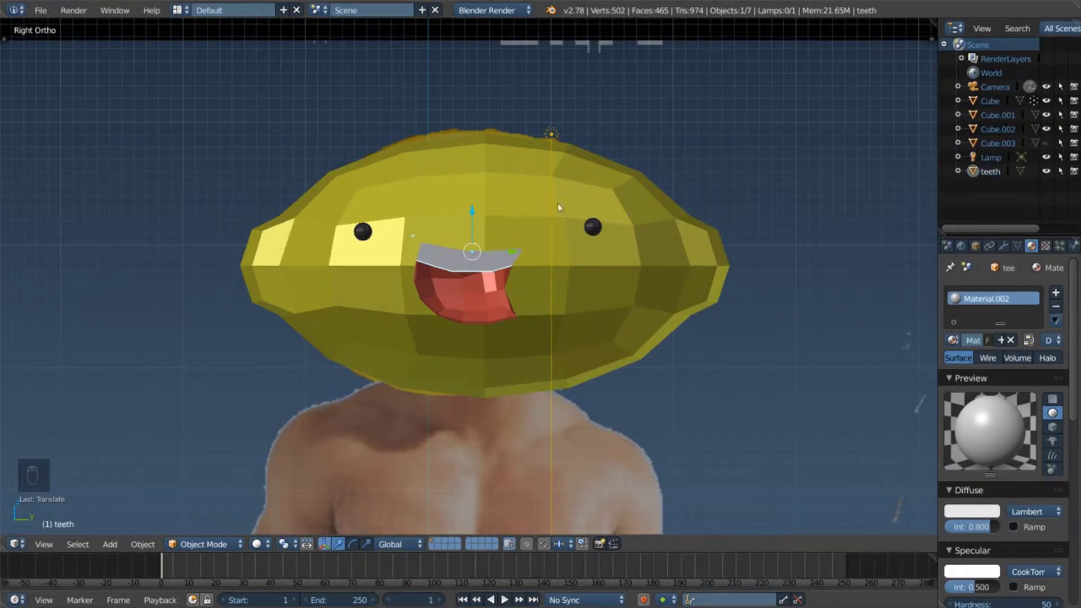
Step: Select the face objects from the Outliner and centre their origins on their geometry
{"action": "right_click", "coordinate": [1015, 119]}
{"action": "left_click_drag", "start_coordinate": [992, 101], "coordinate": [992, 99]}
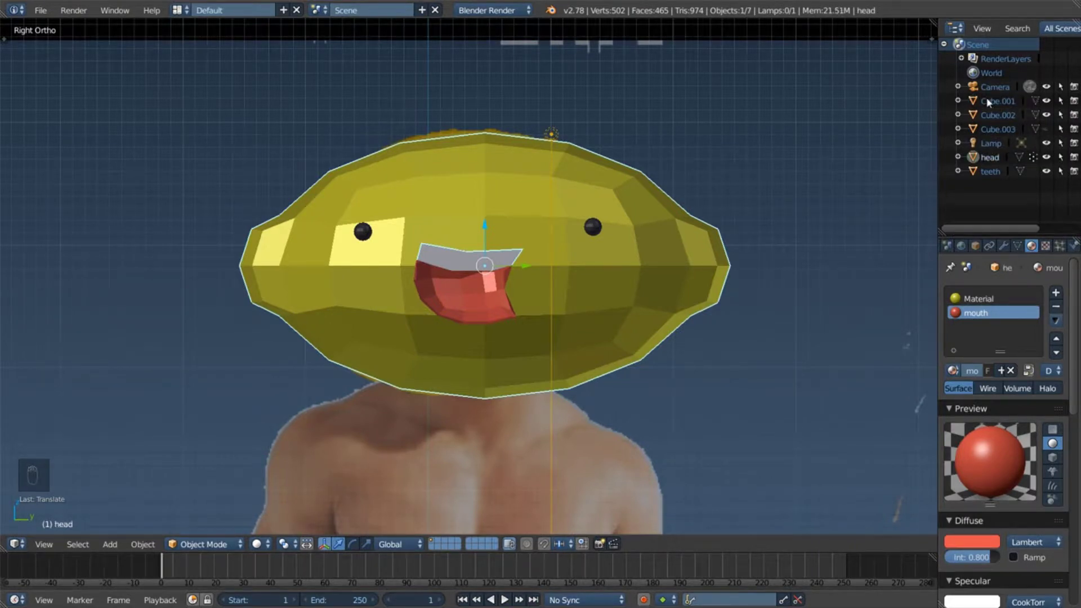
{"action": "left_click_drag", "start_coordinate": [594, 227], "coordinate": [365, 232]}
{"action": "left_click_drag", "start_coordinate": [365, 232], "coordinate": [400, 260]}
{"action": "middle_click", "coordinate": [400, 260]}
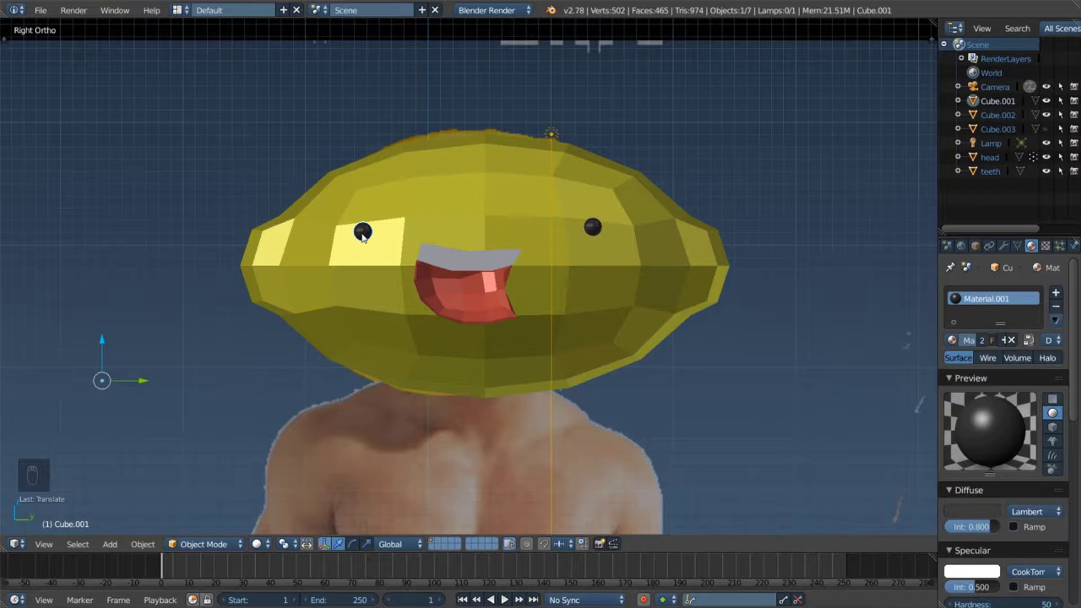
{"action": "key", "text": "ctrl+shift+alt+c"}
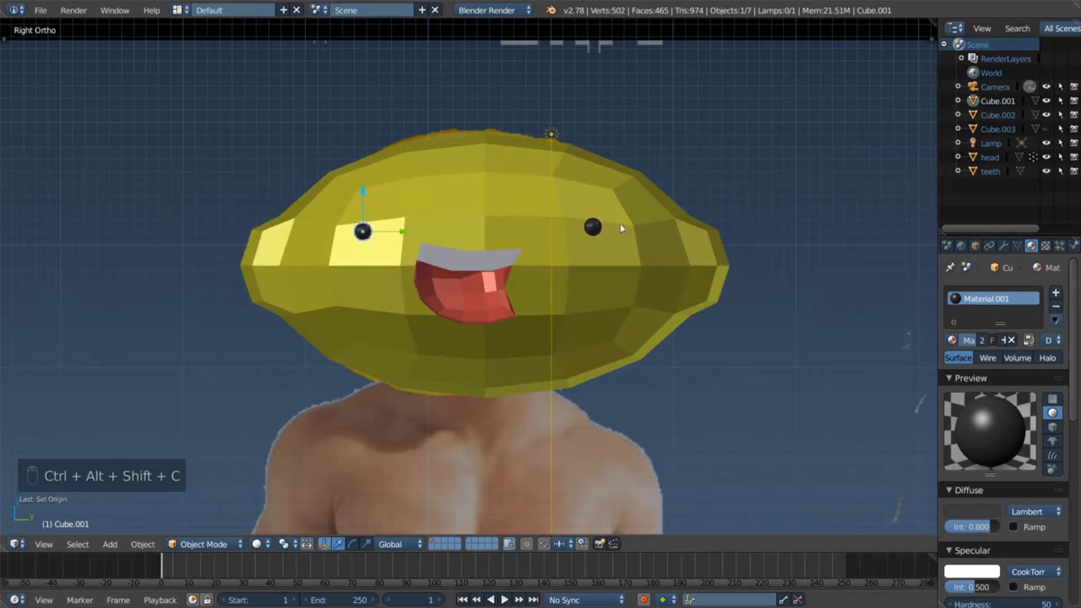
{"action": "left_click_drag", "start_coordinate": [599, 228], "coordinate": [633, 242]}
{"action": "key", "text": "ctrl+shift+alt+c"}
Step: Add the other face parts to the selection and attempt to join them into the head
{"action": "left_click_drag", "start_coordinate": [370, 236], "coordinate": [594, 231]}
{"action": "double_click", "coordinate": [595, 230]}
{"action": "right_click", "coordinate": [598, 230]}
{"action": "left_click_drag", "start_coordinate": [599, 230], "coordinate": [434, 241]}
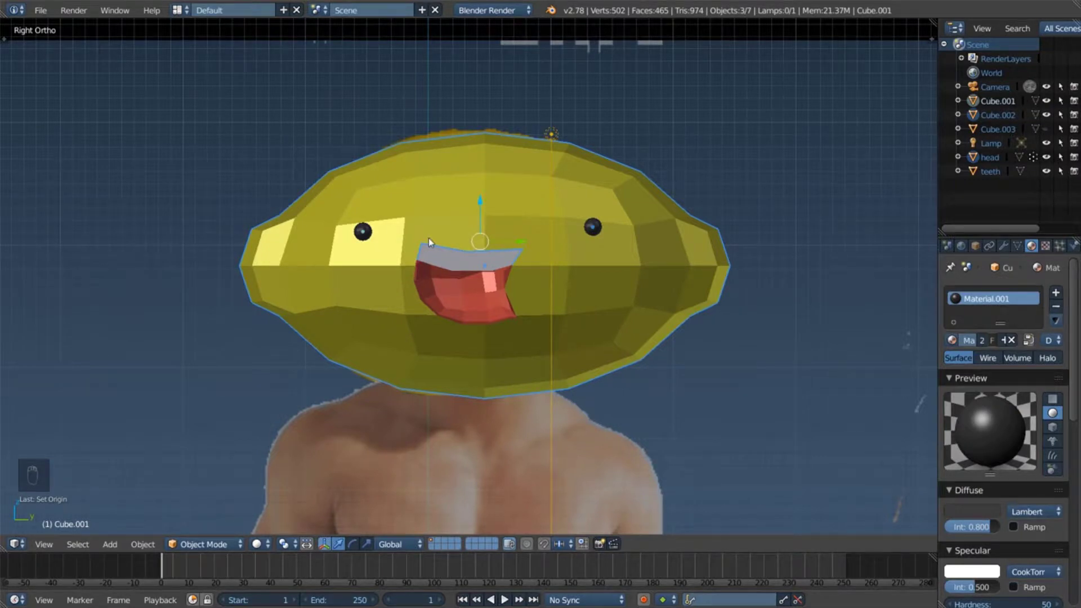
{"action": "key", "text": "ctrl+alt+j"}
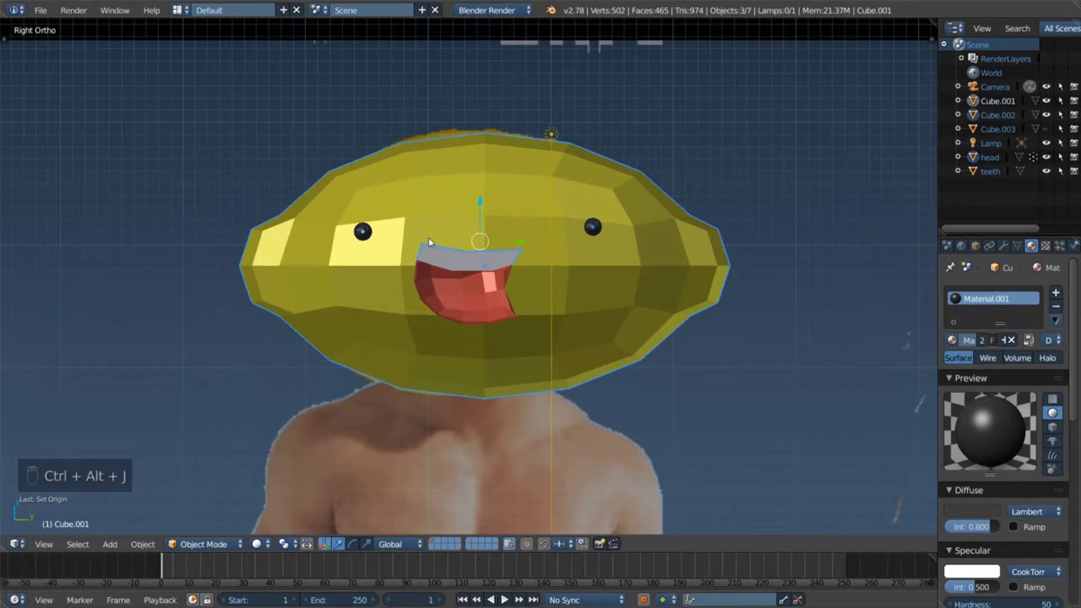
{"action": "left_click_drag", "start_coordinate": [426, 211], "coordinate": [612, 260]}
Step: Undo the stray move and the failed join back to the separate eye and head objects
{"action": "key", "text": "g"}
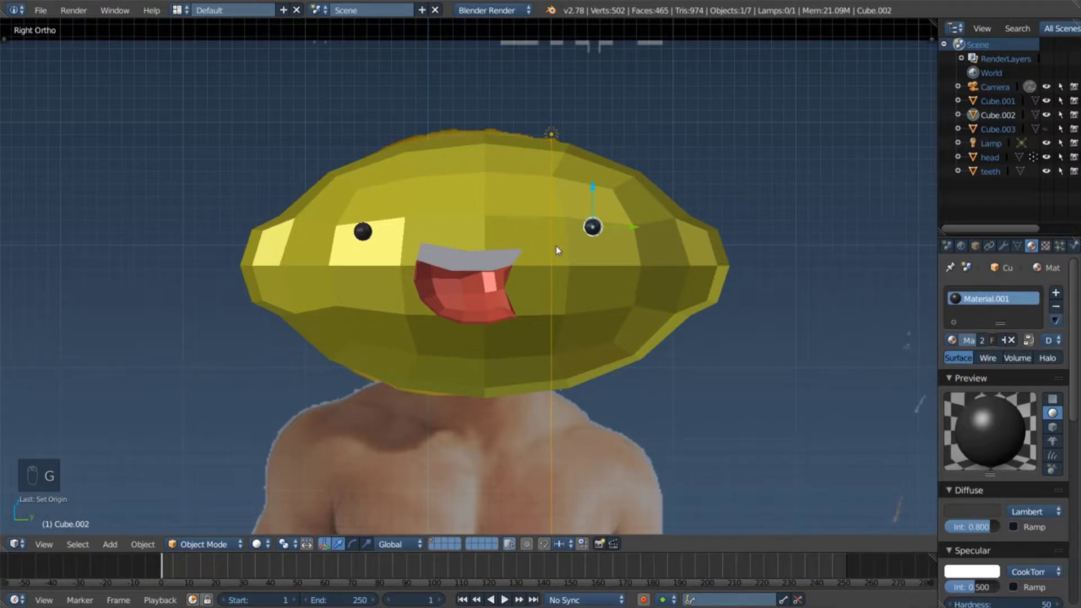
{"action": "key", "text": "ctrl+z"}
{"action": "key", "text": "ctrl+z"}
{"action": "key", "text": "ctrl+z"}
{"action": "key", "text": "ctrl+z"}
{"action": "key", "text": "ctrl+z"}
{"action": "key", "text": "ctrl+z"}
{"action": "left_click_drag", "start_coordinate": [601, 230], "coordinate": [407, 233]}
{"action": "key", "text": "ctrl+z"}
{"action": "key", "text": "ctrl+z"}
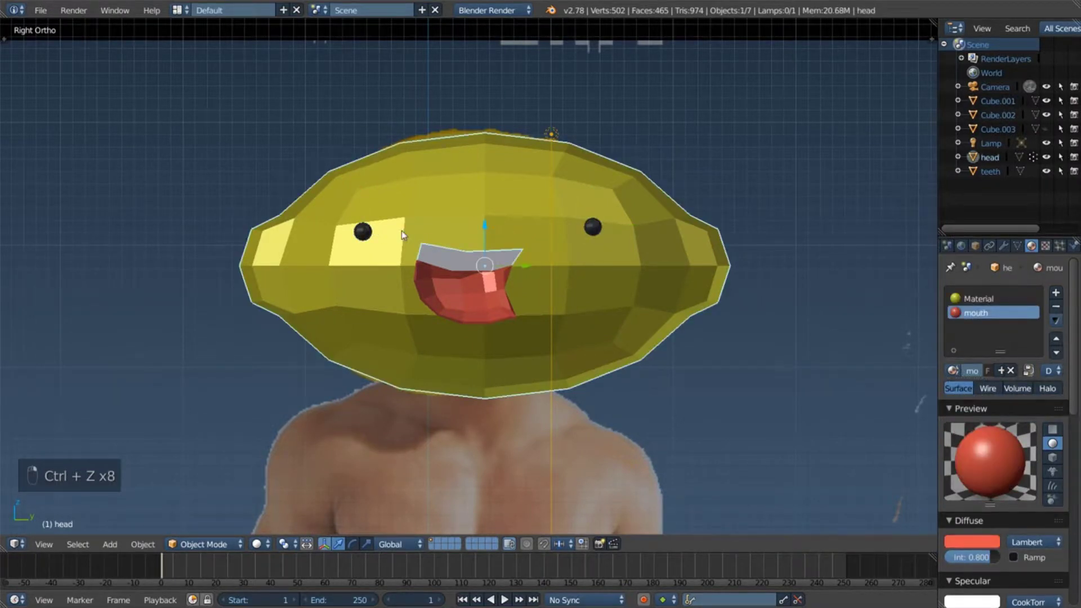
{"action": "key", "text": "ctrl+z"}
{"action": "key", "text": "ctrl+z"}
{"action": "key", "text": "ctrl+z"}
{"action": "key", "text": "ctrl+z"}
{"action": "key", "text": "ctrl+z"}
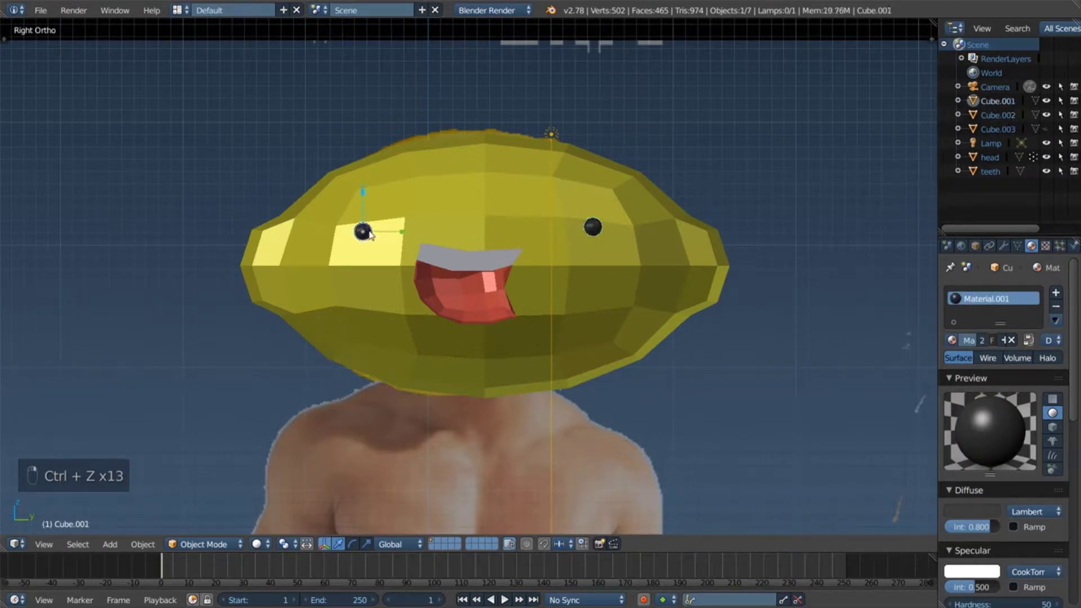
Step: Join both eyes with the head via Ctrl+J and set the merged object's origin to geometry
{"action": "right_click", "coordinate": [613, 235]}
{"action": "key", "text": "ctrl+shift+alt+c"}
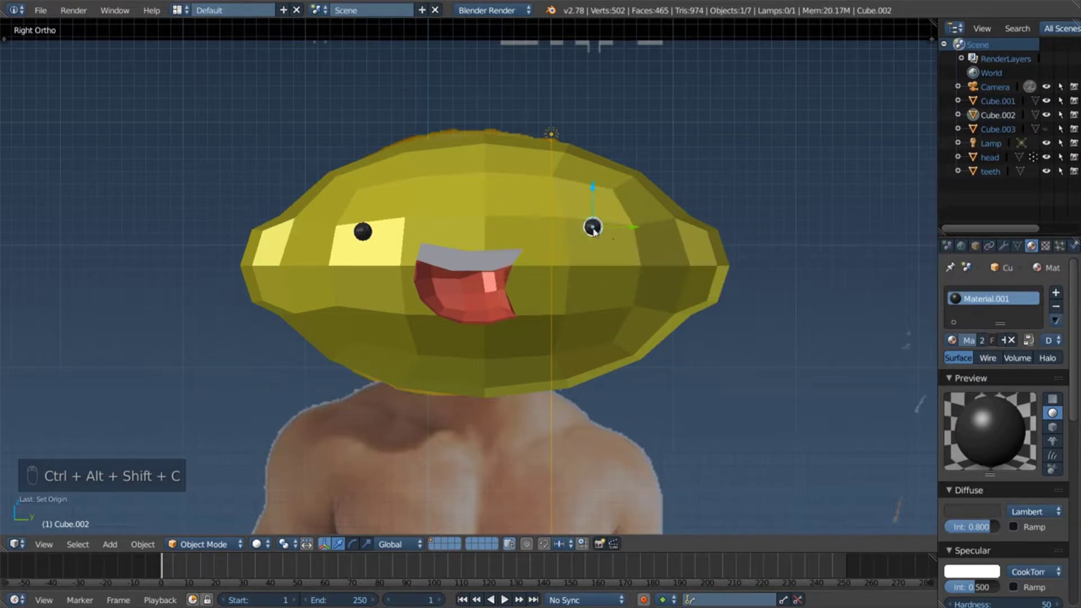
{"action": "left_click_drag", "start_coordinate": [514, 208], "coordinate": [385, 232]}
{"action": "key", "text": "ctrl+j"}
{"action": "right_click", "coordinate": [432, 216]}
{"action": "left_click_drag", "start_coordinate": [438, 219], "coordinate": [596, 227]}
{"action": "right_click", "coordinate": [596, 227]}
{"action": "key", "text": "ctrl+shift+alt+c"}
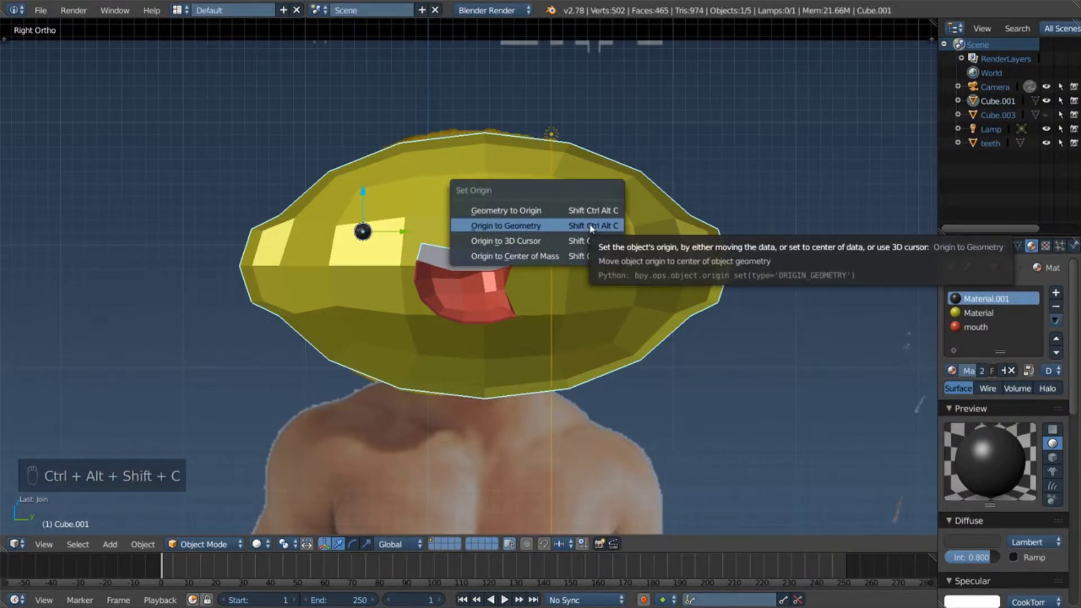
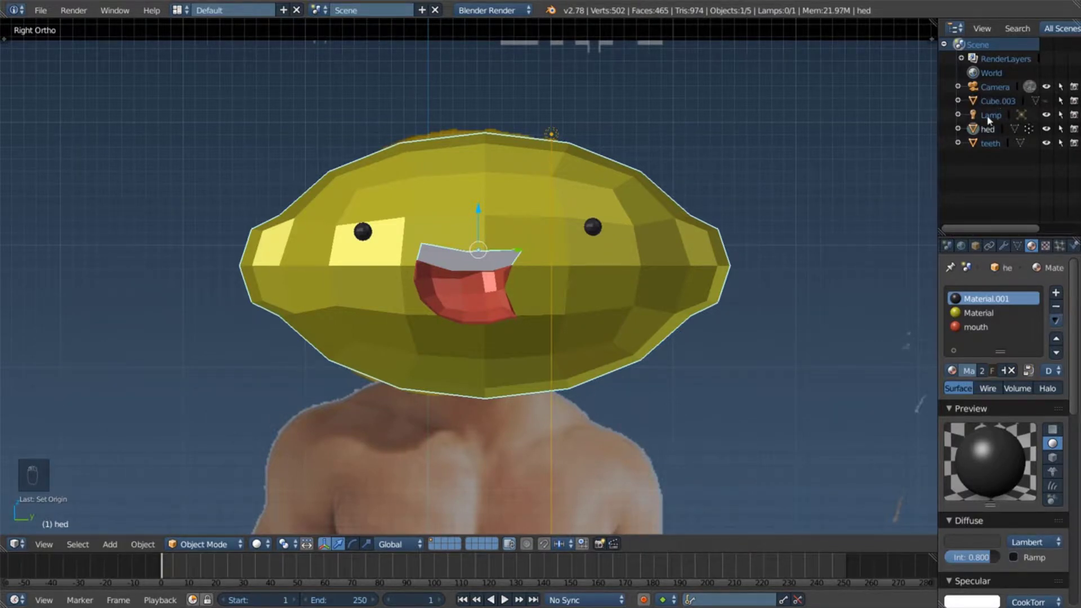
Step: Pick the leftover Cube.003 cutter in the Outliner and frame it in the viewport
{"action": "left_click_drag", "start_coordinate": [991, 134], "coordinate": [989, 132]}
{"action": "left_click_drag", "start_coordinate": [959, 115], "coordinate": [1048, 104]}
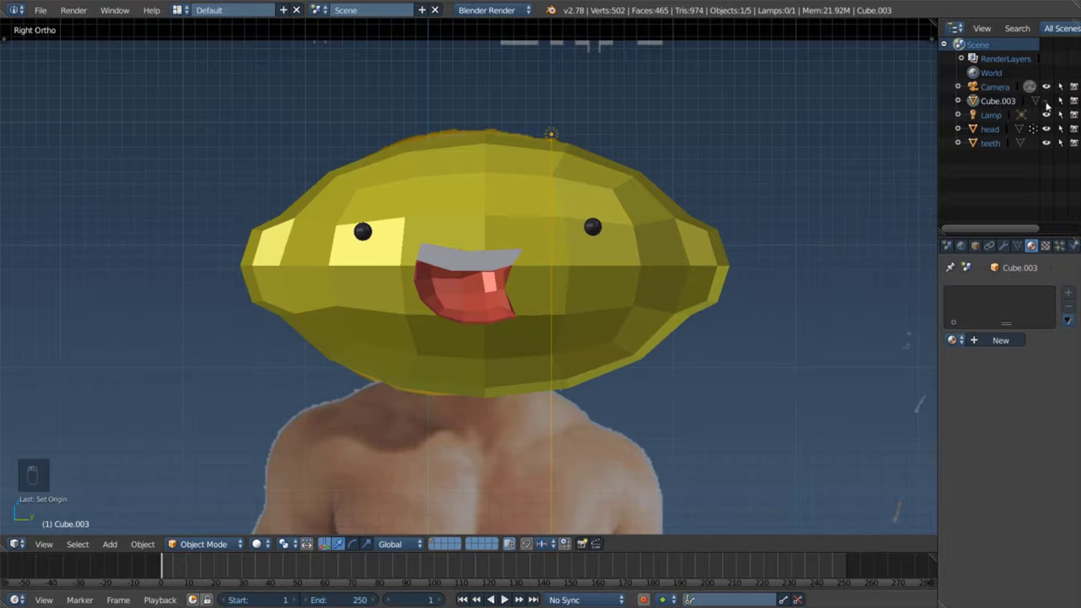
{"action": "left_click_drag", "start_coordinate": [1048, 104], "coordinate": [1039, 117]}
{"action": "key", "text": "KP_Decimal"}
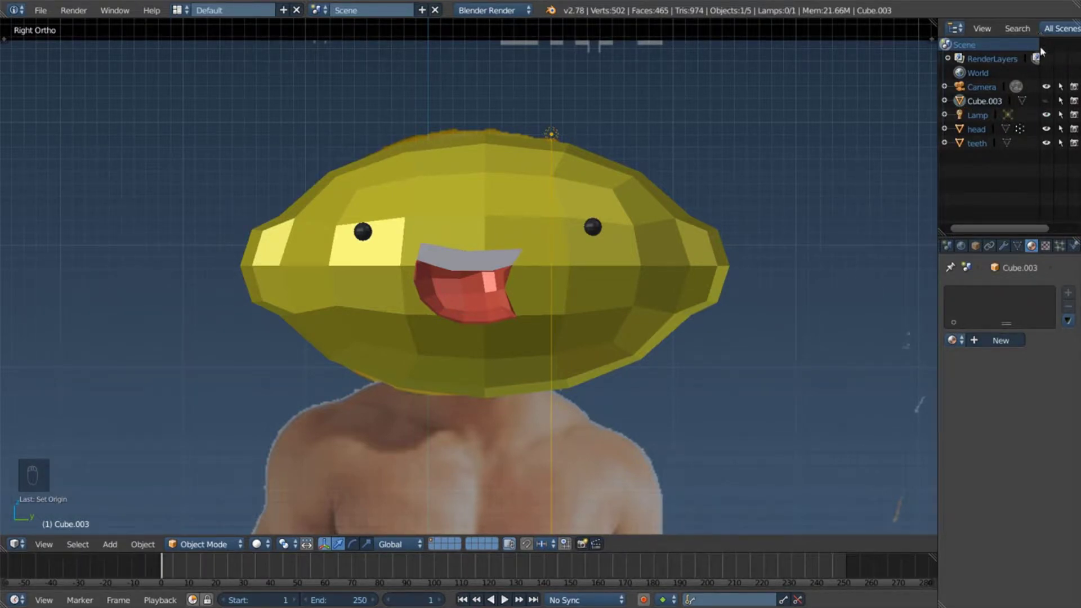
{"action": "key", "text": "KP_Decimal"}
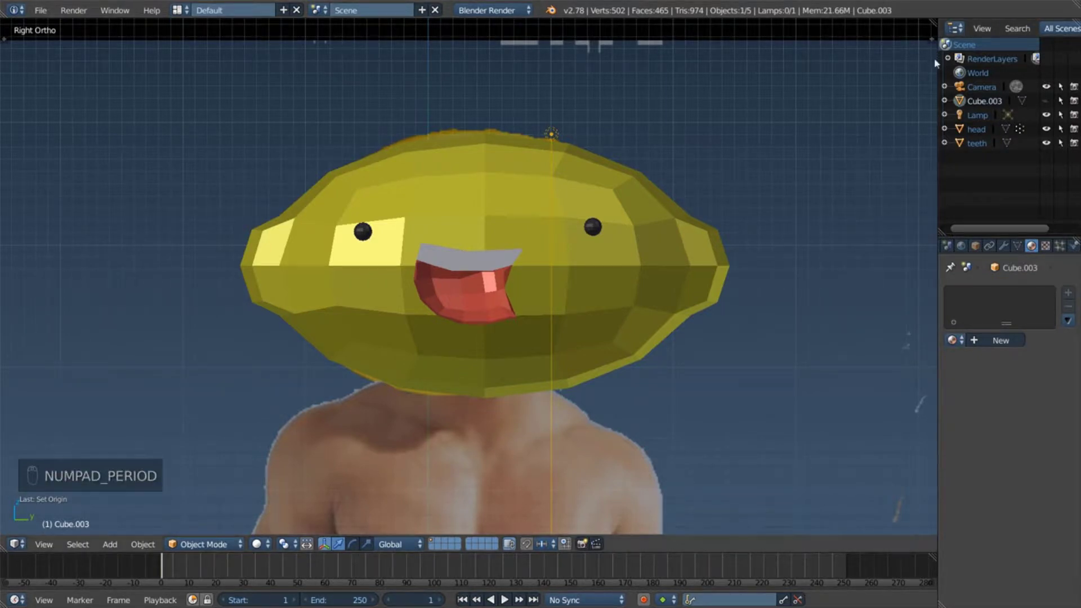
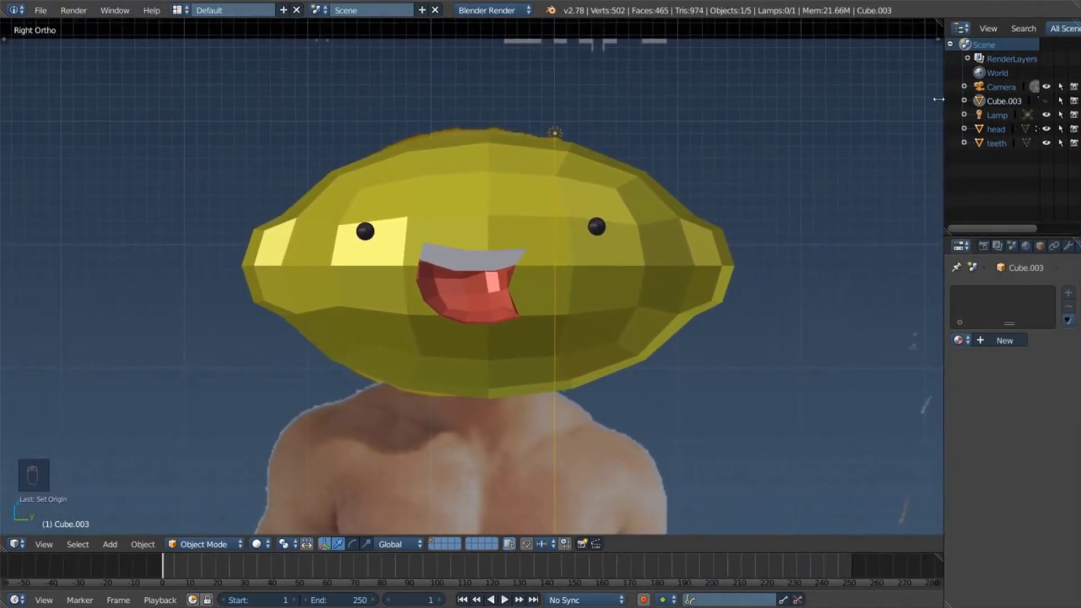
{"action": "left_click_drag", "start_coordinate": [1038, 173], "coordinate": [986, 227]}
{"action": "left_click_drag", "start_coordinate": [987, 227], "coordinate": [452, 269]}
Step: Delete Cube.003 so only camera, lamp, head and teeth remain, then zoom onto the figure
{"action": "key", "text": "KP_Decimal"}
{"action": "key", "text": "x"}
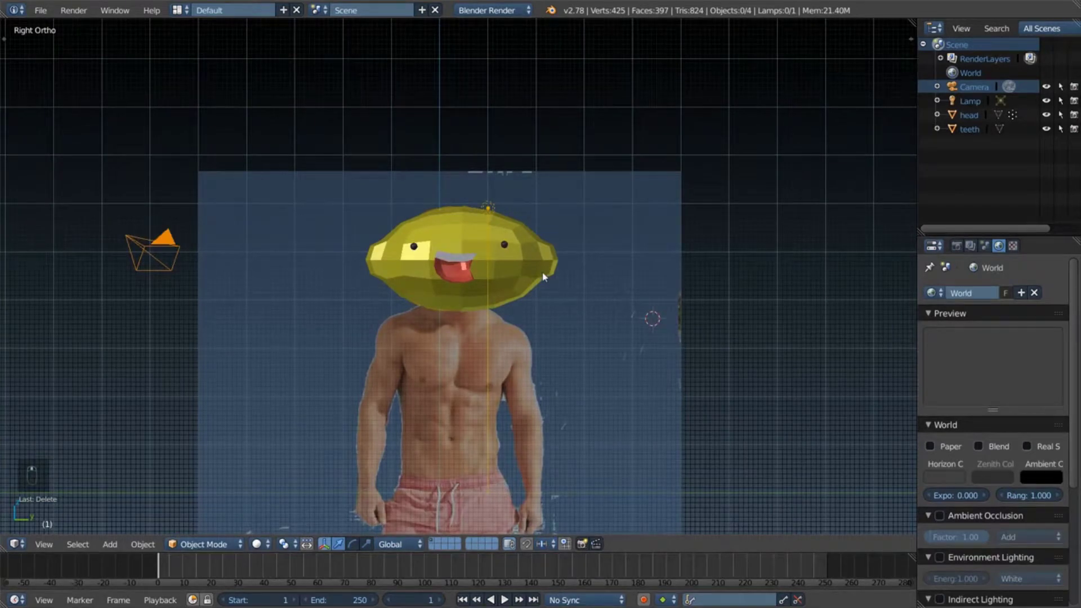
{"action": "left_click_drag", "start_coordinate": [506, 251], "coordinate": [521, 254]}
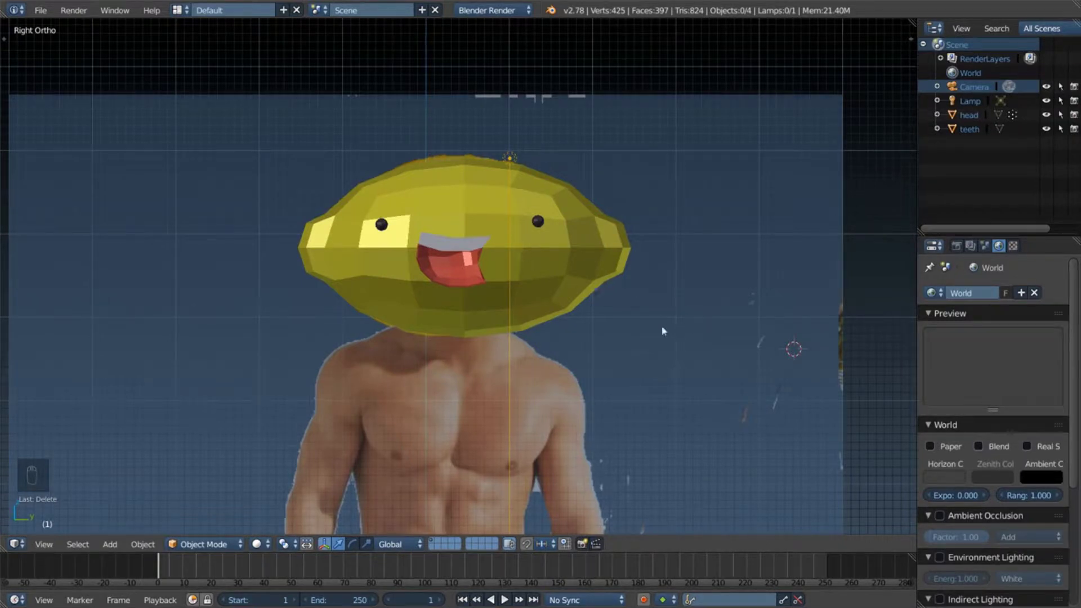
Step: Add a cube, shrink it to neck size below the head in wireframe, and enter Edit Mode
{"action": "left_click_drag", "start_coordinate": [531, 402], "coordinate": [586, 107]}
{"action": "key", "text": "shift+a"}
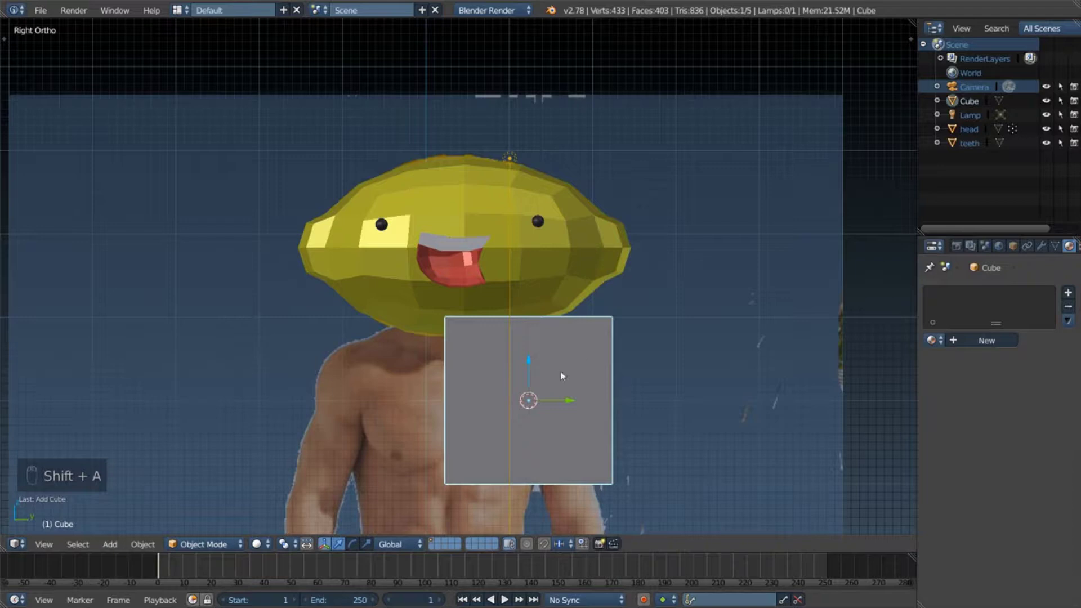
{"action": "left_click_drag", "start_coordinate": [534, 362], "coordinate": [686, 347]}
{"action": "key", "text": "z"}
{"action": "key", "text": "s"}
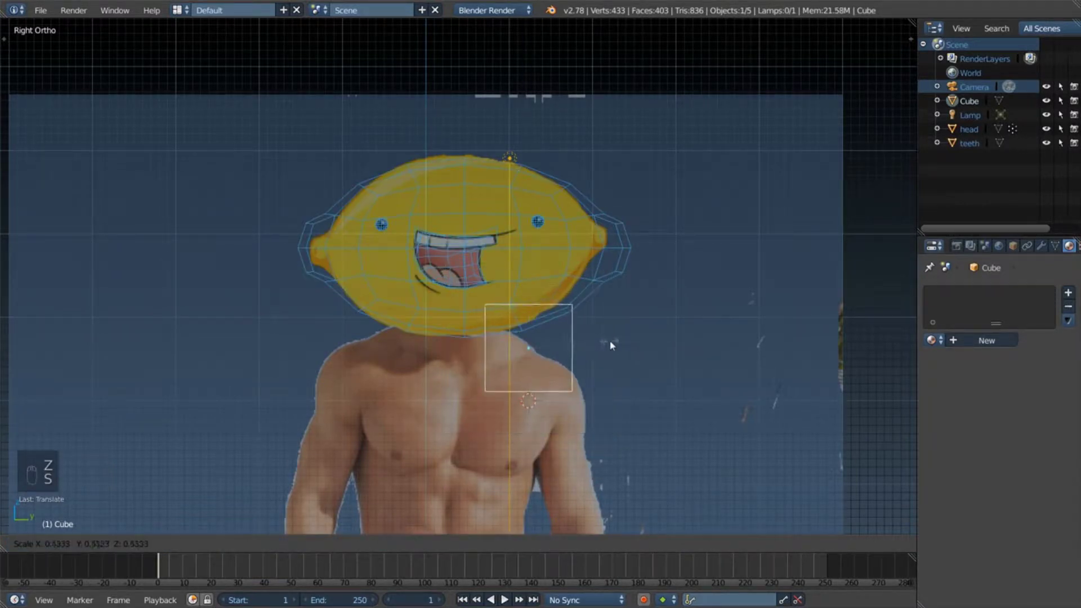
{"action": "left_click_drag", "start_coordinate": [498, 343], "coordinate": [502, 343]}
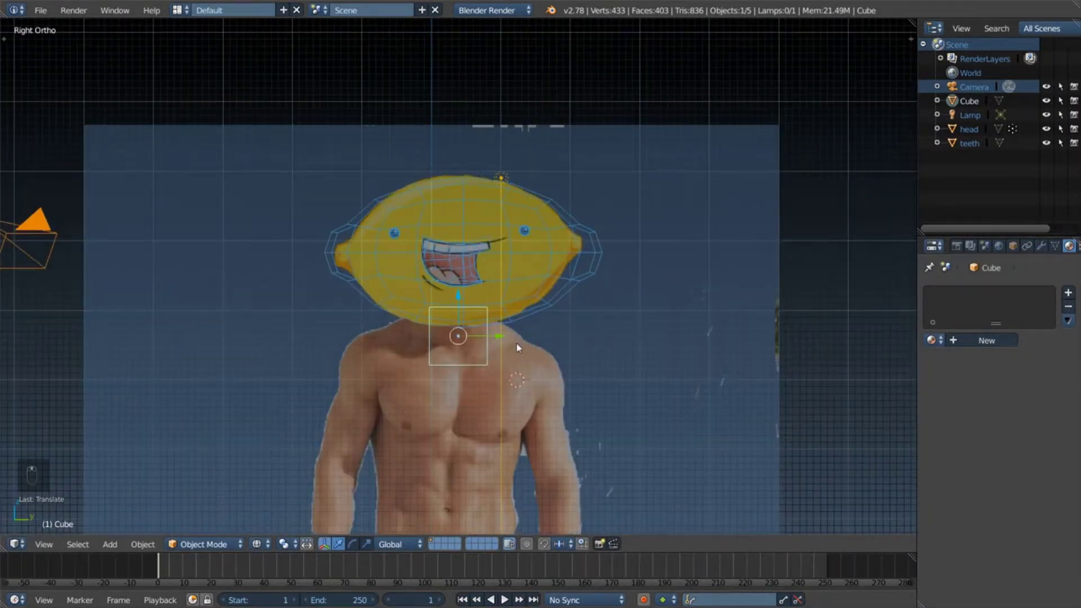
{"action": "key", "text": "Tab"}
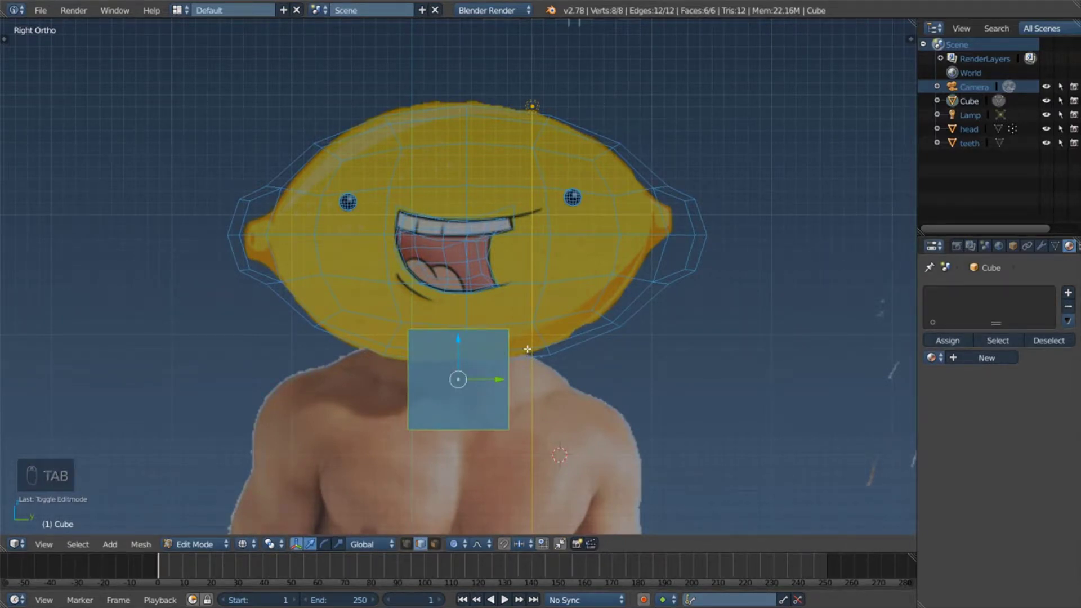
Step: Loop-cut the neck cube down the middle and delete its left half, leaving a half block
{"action": "key", "text": "ctrl+r"}
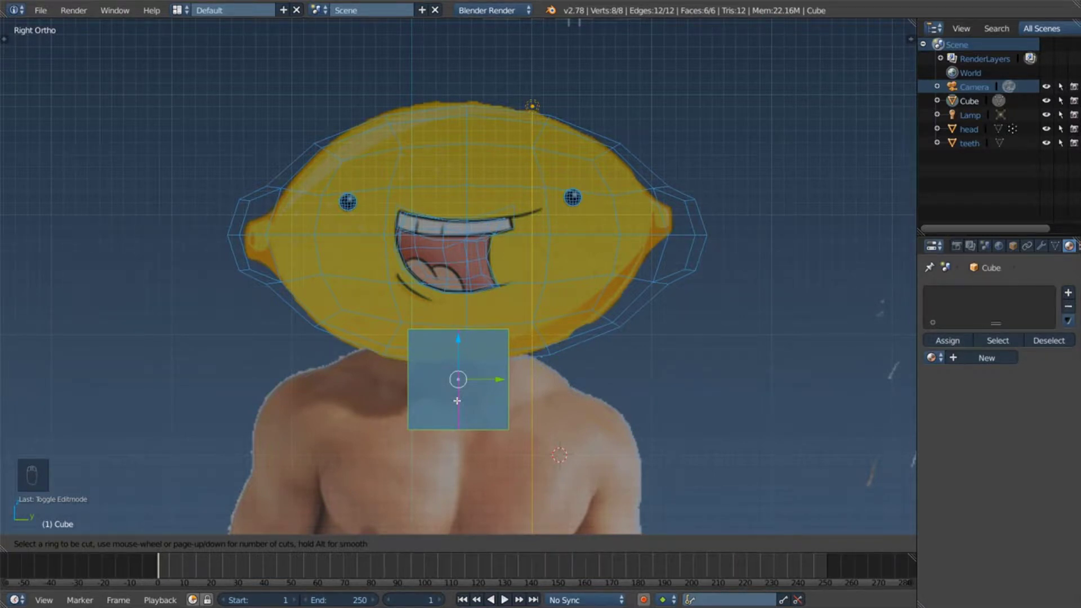
{"action": "key", "text": "Escape"}
{"action": "key", "text": "a"}
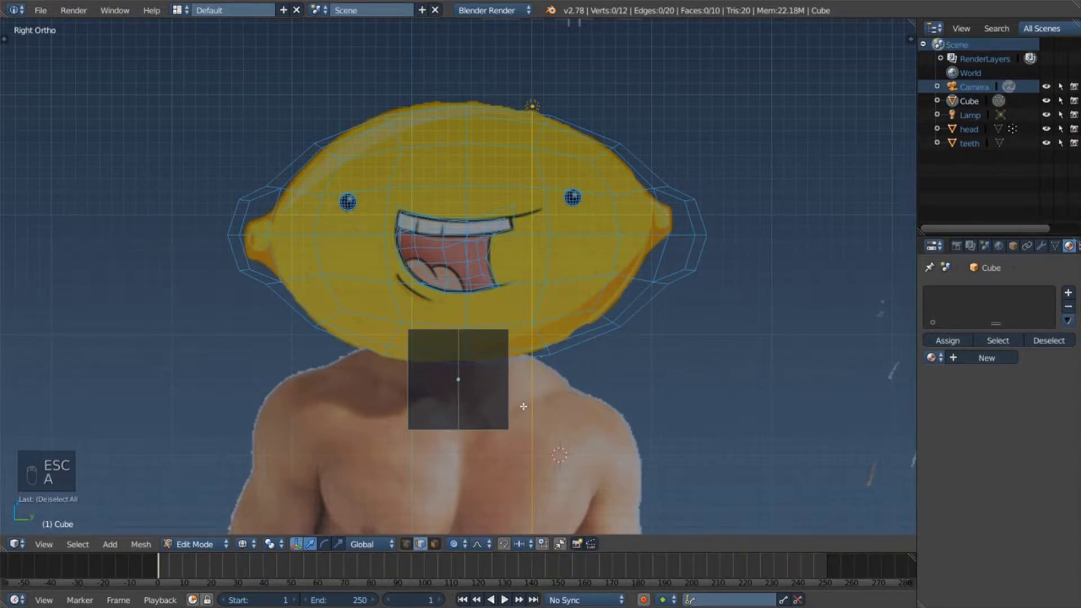
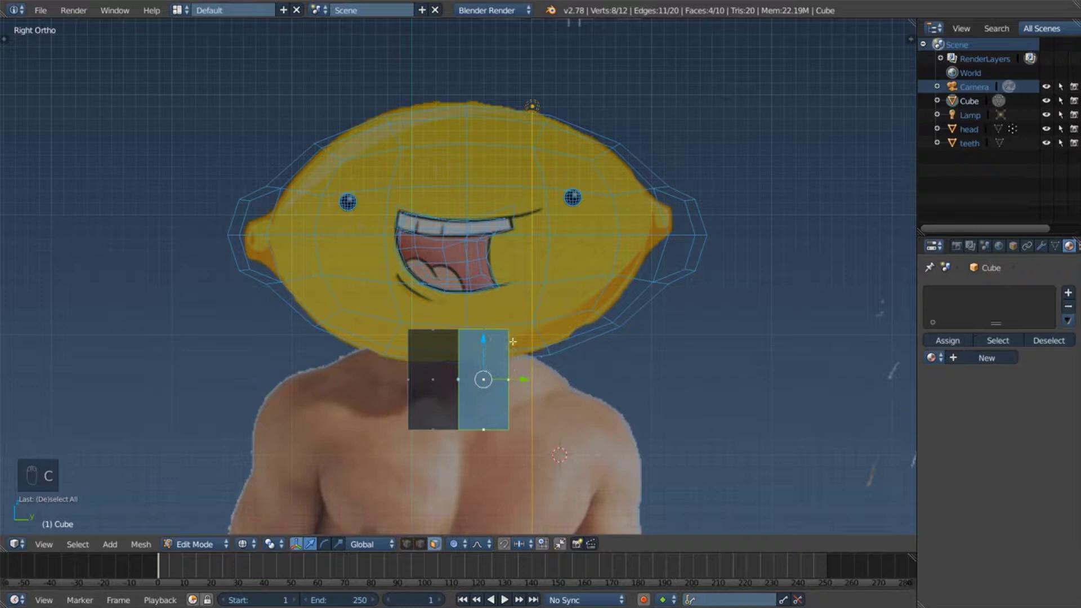
{"action": "key", "text": "a"}
{"action": "key", "text": "c"}
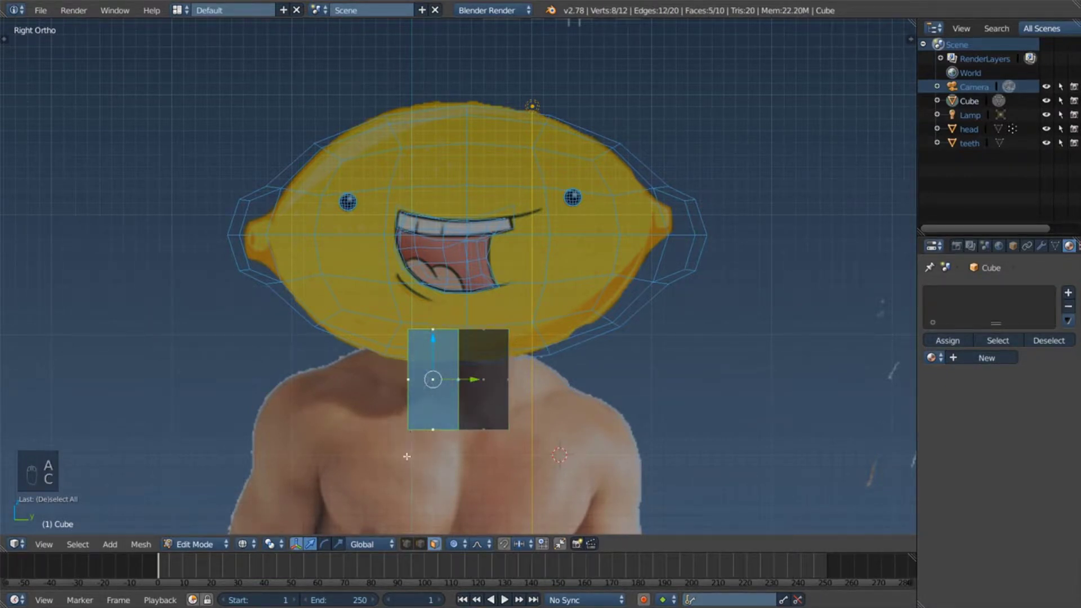
{"action": "key", "text": "x"}
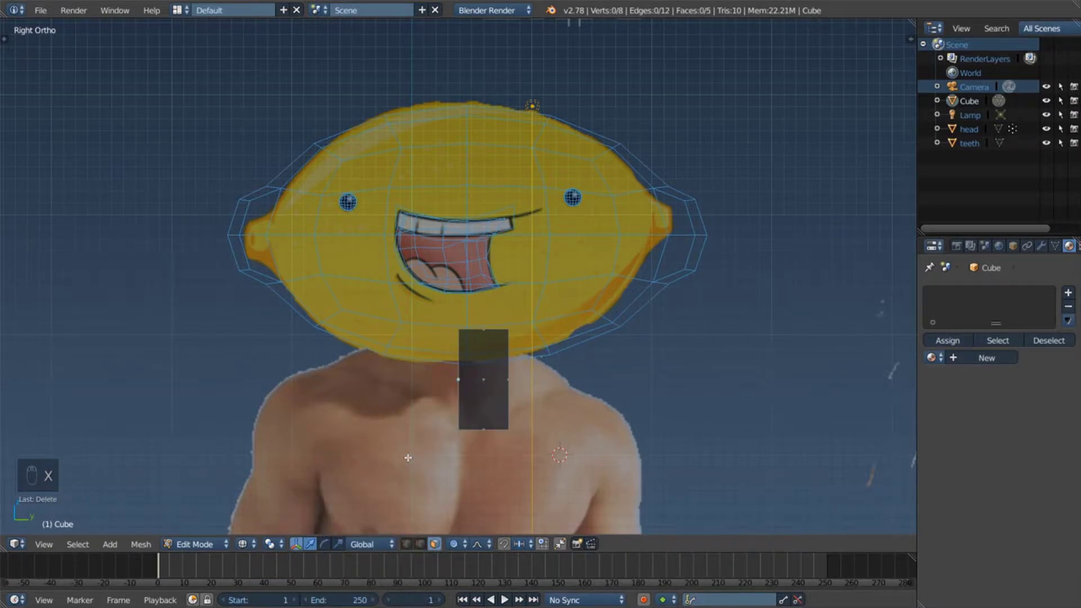
{"action": "key", "text": "Tab"}
Step: Reselect the half block and toggle back to solid shading in Object Mode
{"action": "right_click", "coordinate": [495, 370]}
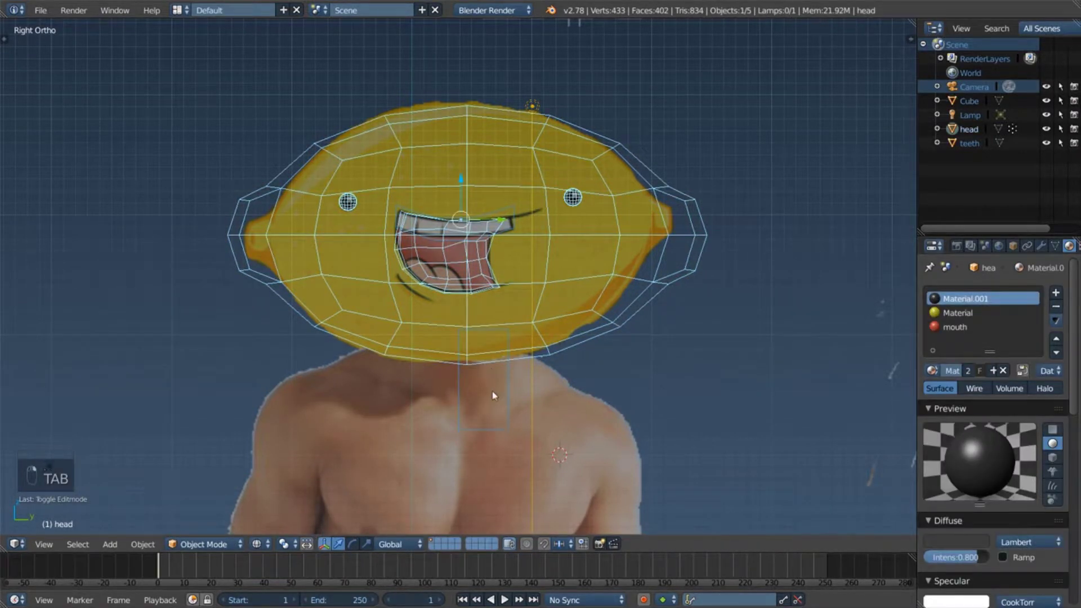
{"action": "key", "text": "Tab"}
{"action": "key", "text": "Tab"}
{"action": "key", "text": "z"}
{"action": "key", "text": "Tab"}
{"action": "key", "text": "Tab"}
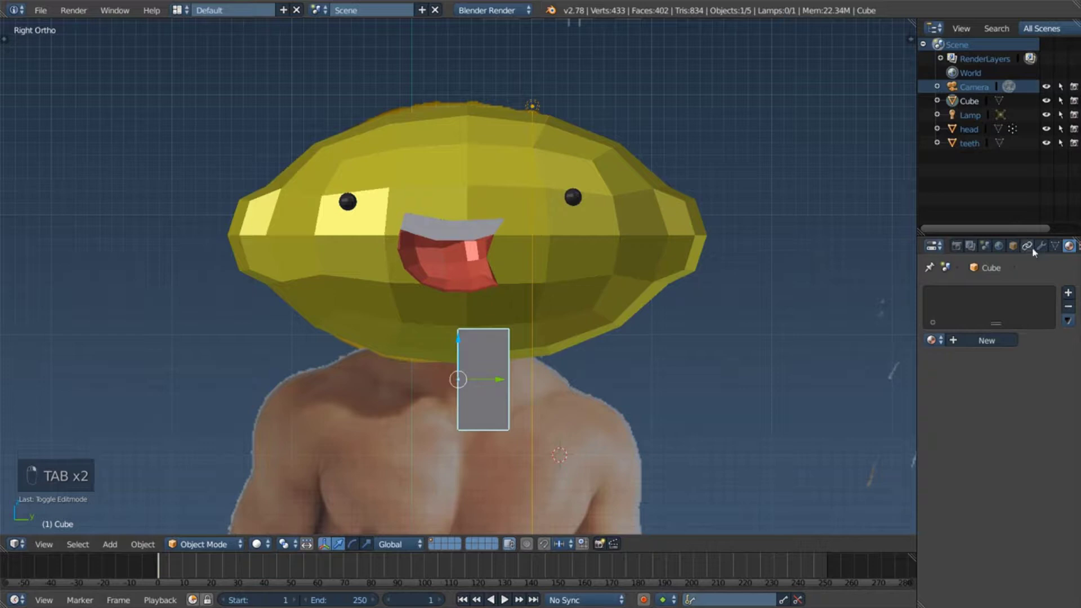
Step: Add a Y-axis mirror modifier so the half block becomes a full square neck block
{"action": "left_click_drag", "start_coordinate": [936, 299], "coordinate": [882, 435]}
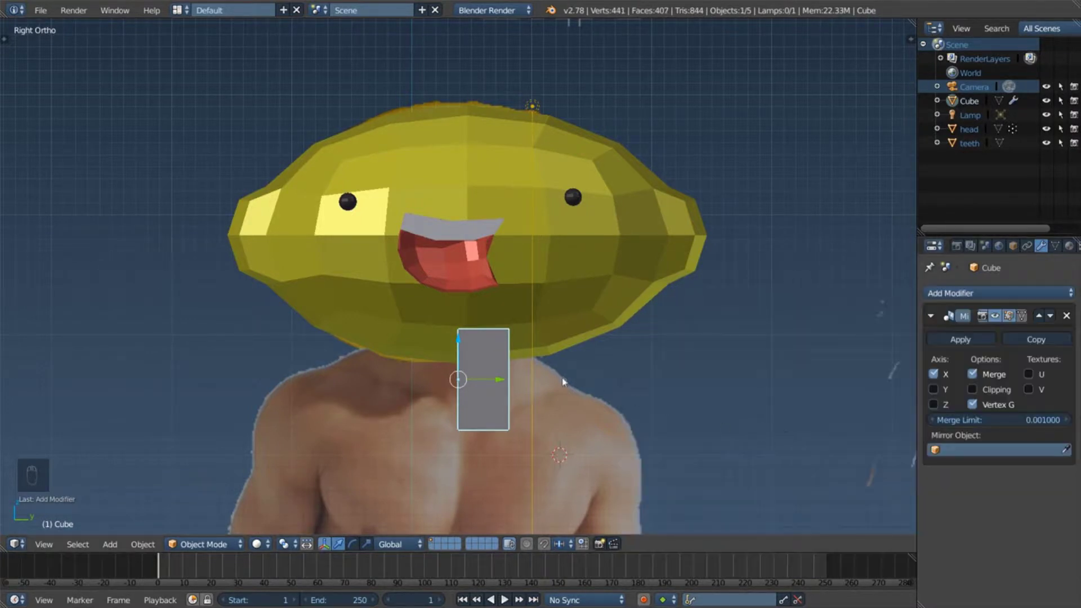
{"action": "left_click_drag", "start_coordinate": [937, 389], "coordinate": [574, 374]}
{"action": "left_click_drag", "start_coordinate": [574, 375], "coordinate": [540, 178]}
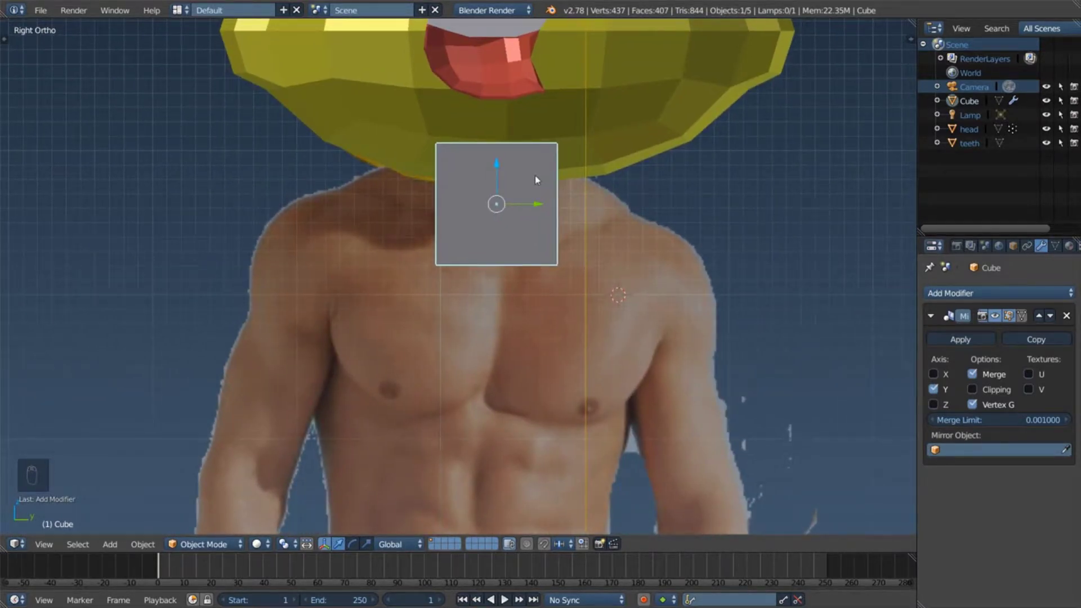
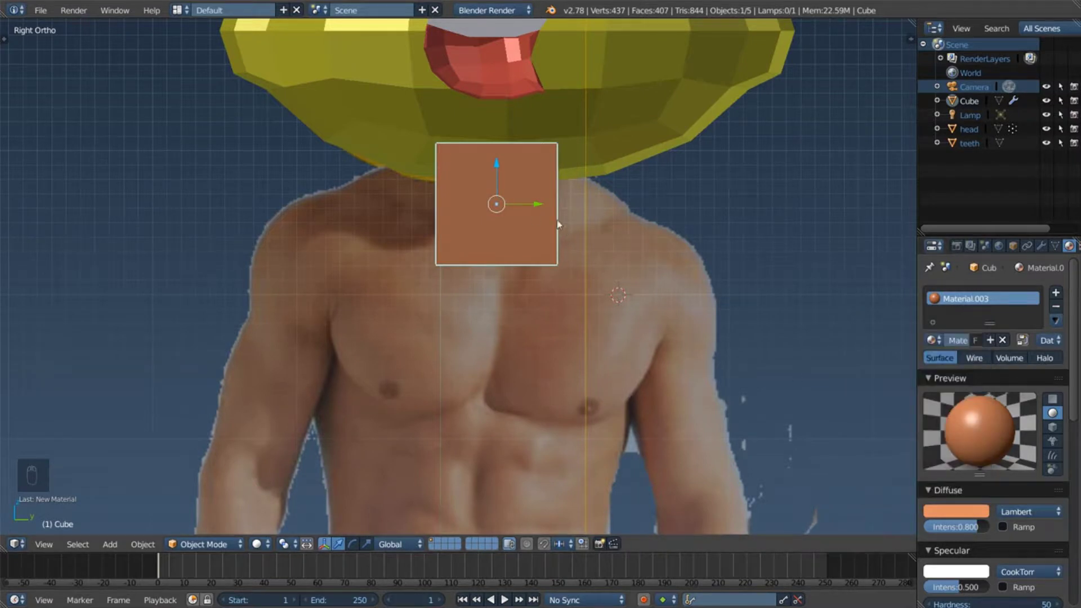
Step: Give the neck block an orange skin-toned material and reopen it for mesh editing in wireframe
{"action": "key", "text": "z"}
{"action": "left_click_drag", "start_coordinate": [541, 190], "coordinate": [532, 187]}
{"action": "key", "text": "Escape"}
{"action": "left_click_drag", "start_coordinate": [532, 187], "coordinate": [555, 216]}
{"action": "key", "text": "z"}
{"action": "right_click", "coordinate": [532, 214]}
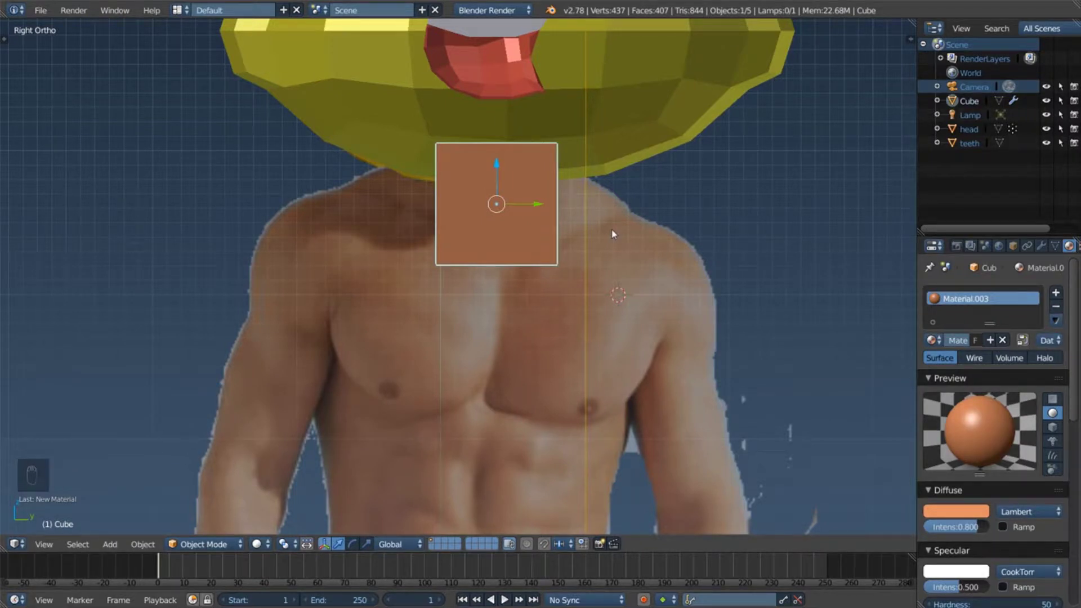
{"action": "key", "text": "Tab"}
{"action": "key", "text": "z"}
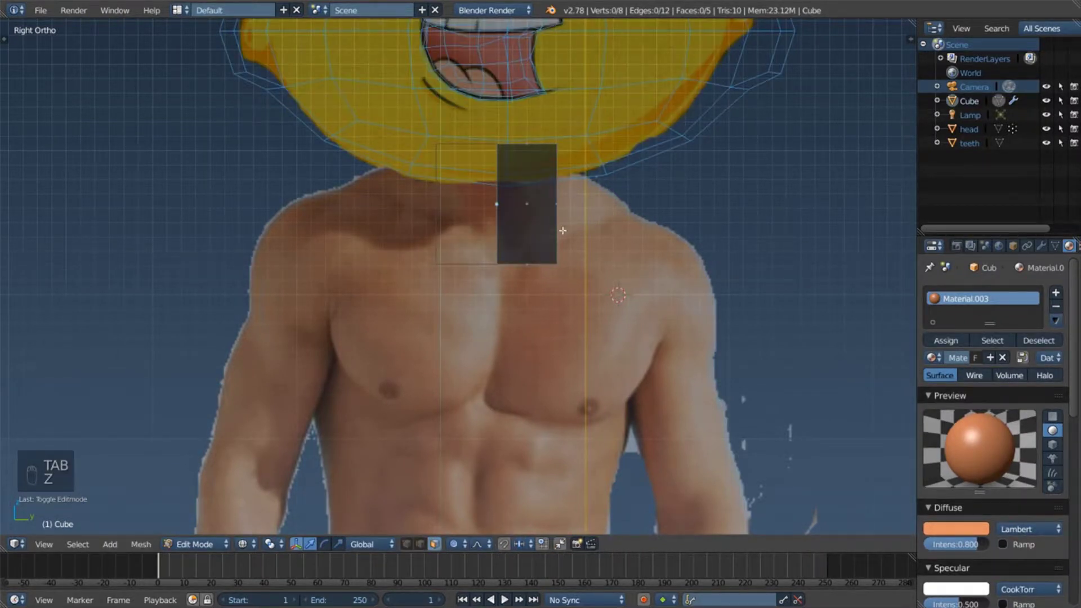
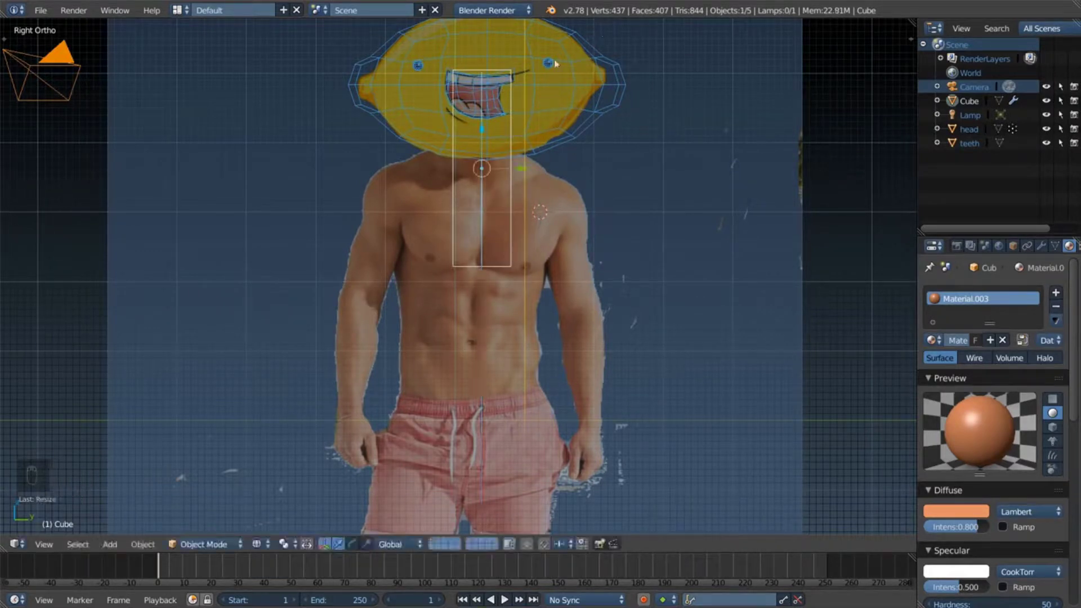
Step: Scale the skin-toned block down and drop it below the lemon head onto the torso
{"action": "left_click_drag", "start_coordinate": [486, 129], "coordinate": [512, 227]}
{"action": "key", "text": "s"}
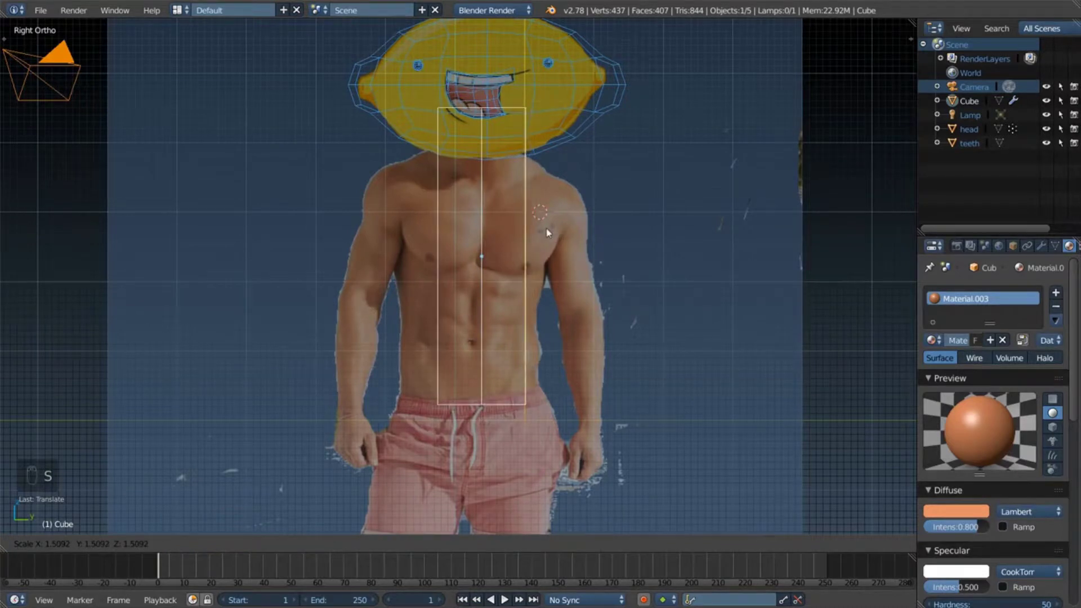
{"action": "left_click", "coordinate": [548, 231]}
{"action": "right_click", "coordinate": [548, 231]}
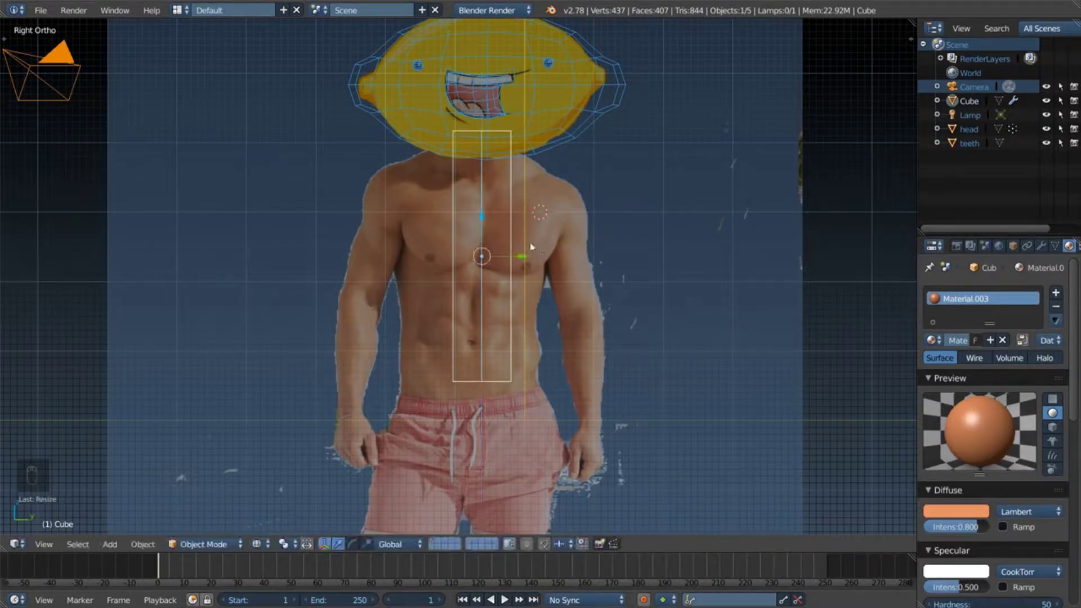
{"action": "left_click_drag", "start_coordinate": [488, 227], "coordinate": [529, 253]}
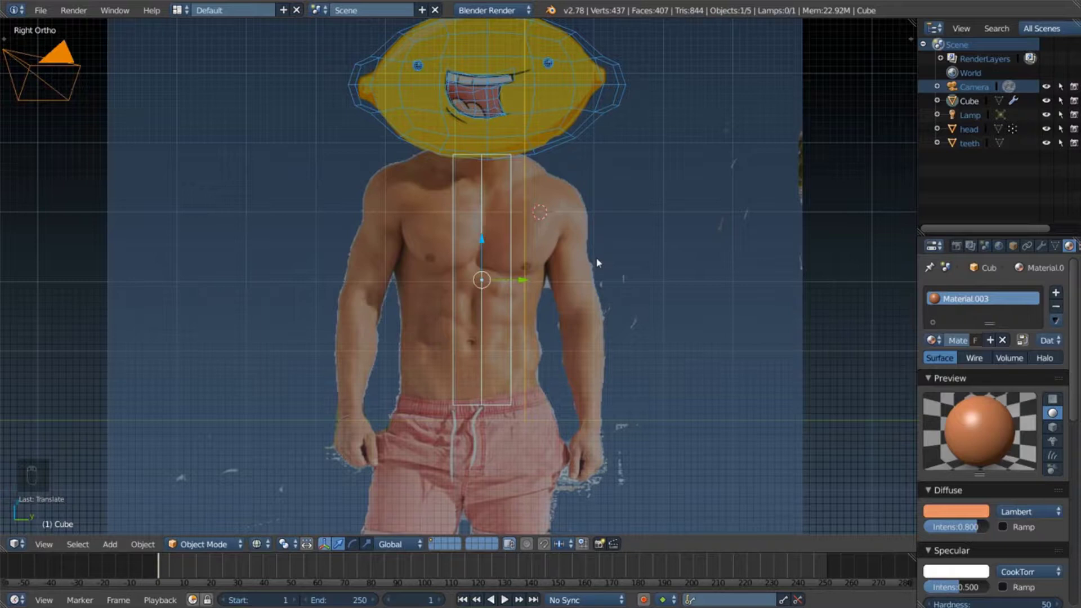
Step: Widen and position the block to span the chest down to the shorts waistband
{"action": "key", "text": "s"}
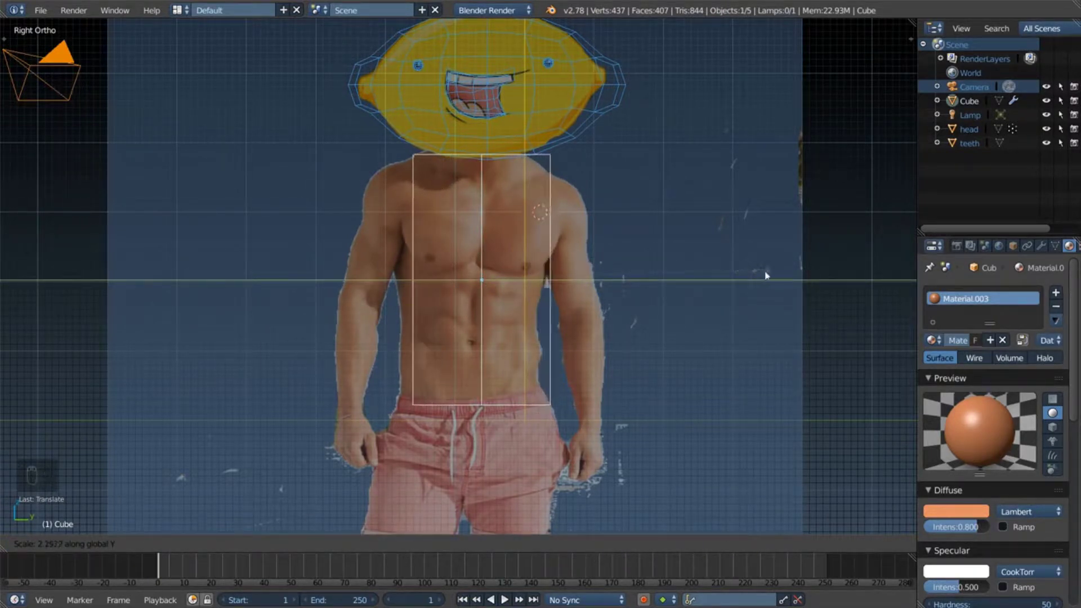
{"action": "left_click_drag", "start_coordinate": [528, 282], "coordinate": [581, 311]}
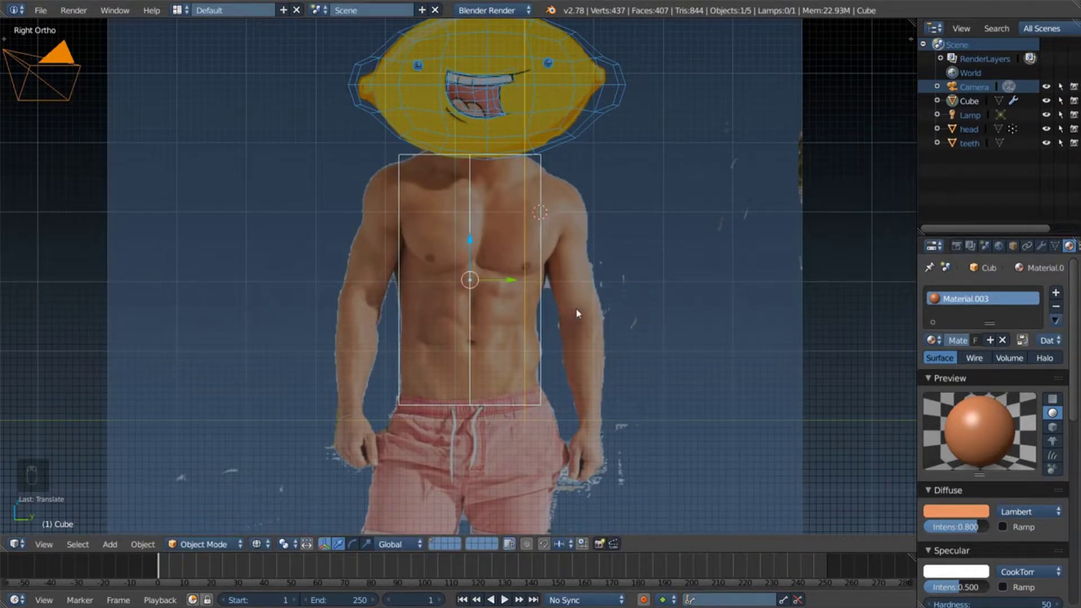
{"action": "left_click_drag", "start_coordinate": [581, 312], "coordinate": [526, 255]}
{"action": "key", "text": "ctrl+r"}
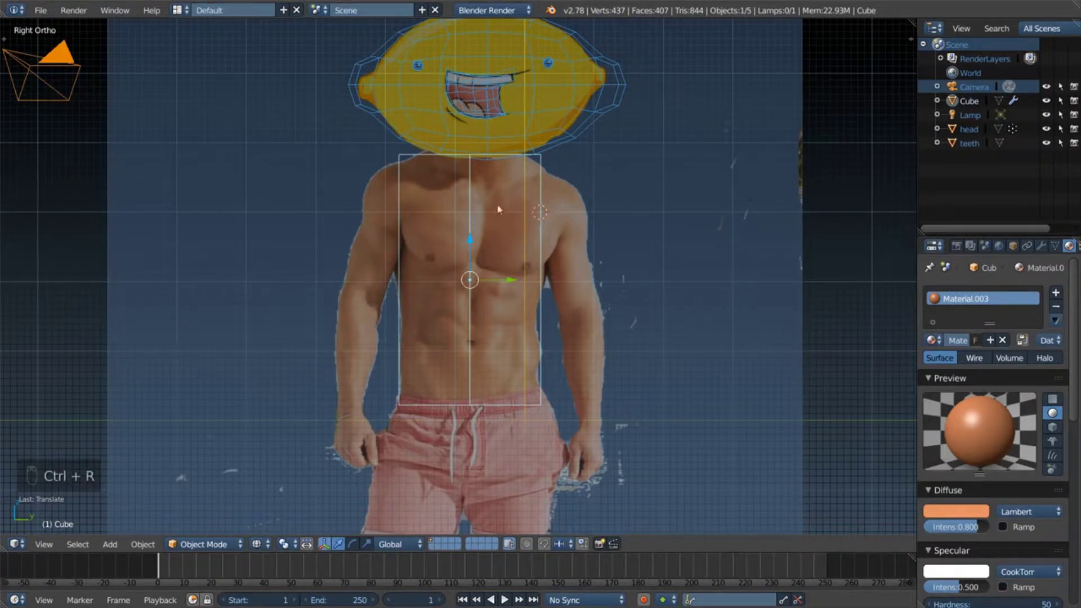
{"action": "left_click_drag", "start_coordinate": [552, 307], "coordinate": [540, 302]}
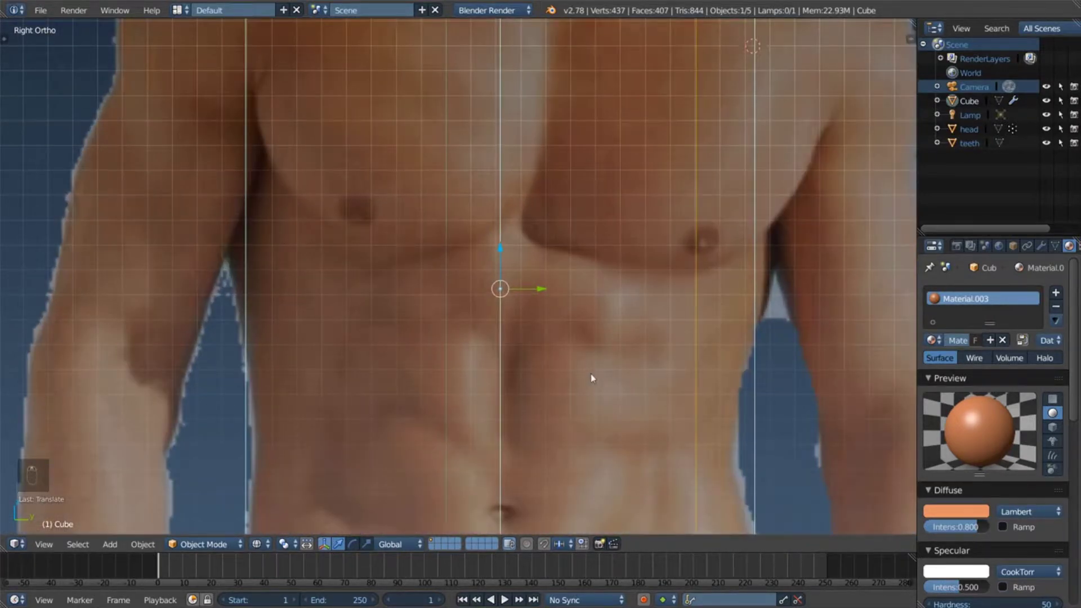
Step: In Edit Mode, loop-cut the torso block with several horizontal and vertical edge loops
{"action": "key", "text": "Tab"}
{"action": "key", "text": "ctrl+r"}
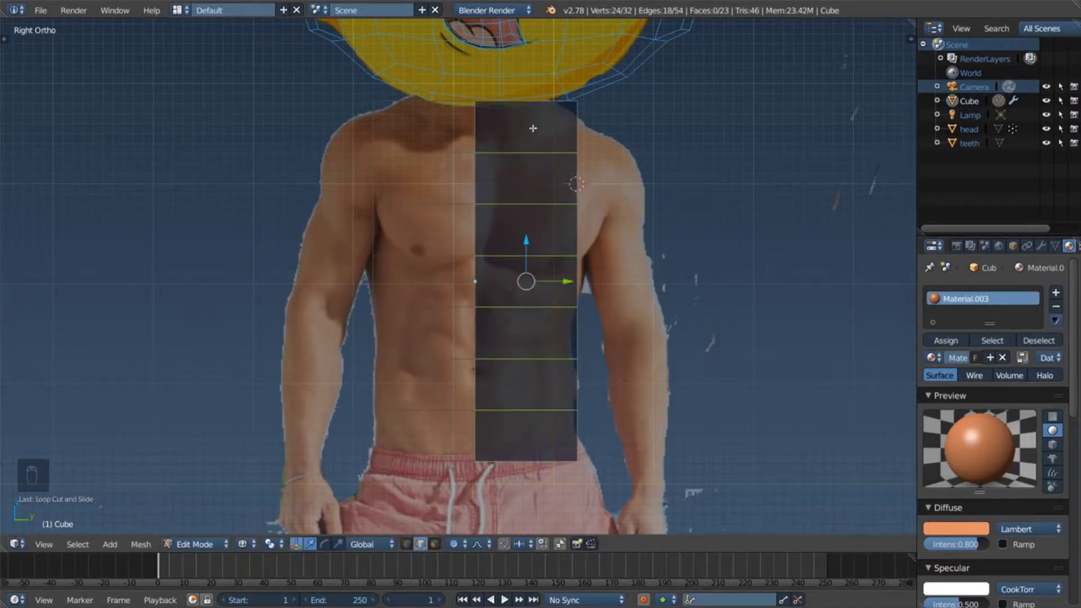
{"action": "key", "text": "ctrl+r"}
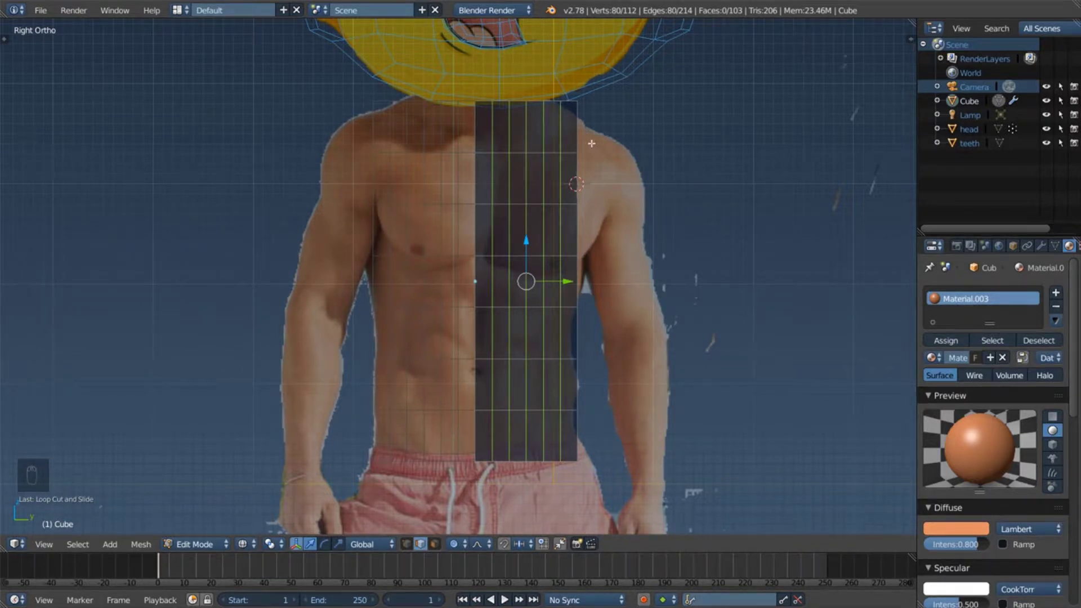
{"action": "key", "text": "a"}
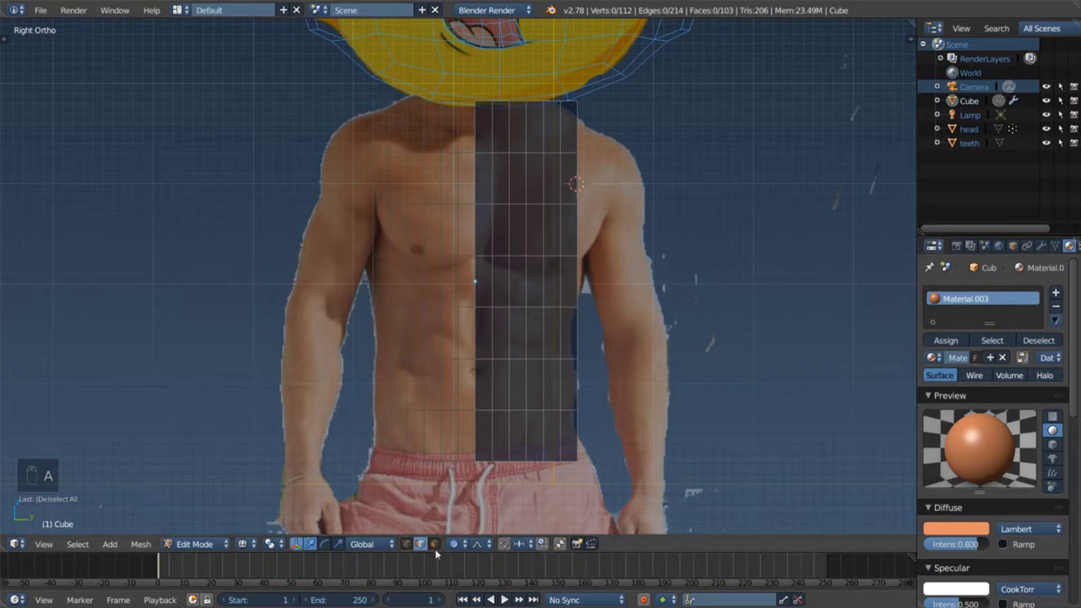
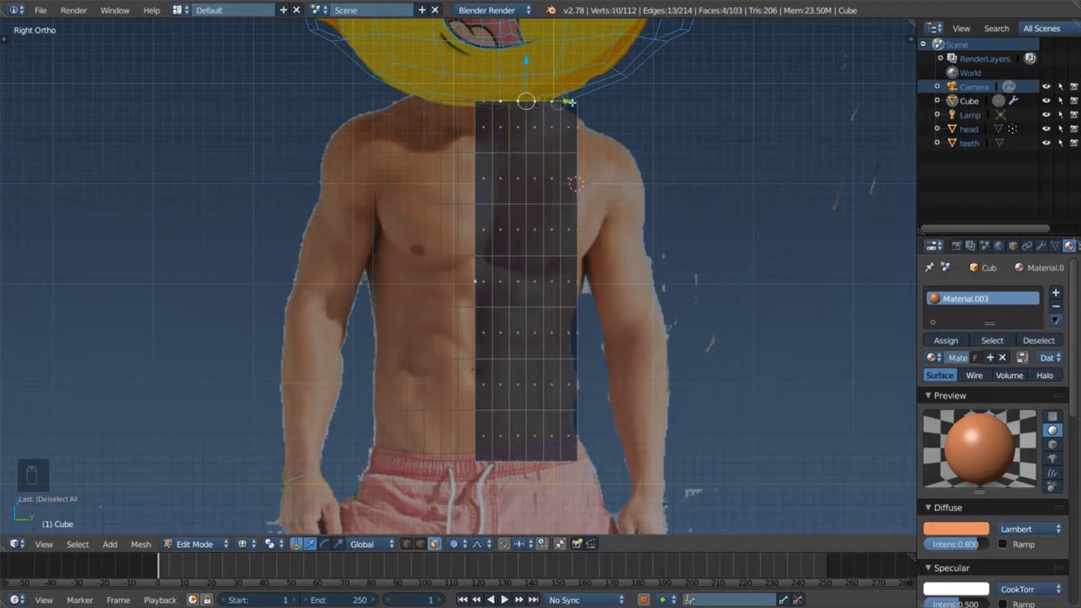
Step: Pull the top row of vertices up with proportional falloff into a neckline, checking from several views
{"action": "key", "text": "g"}
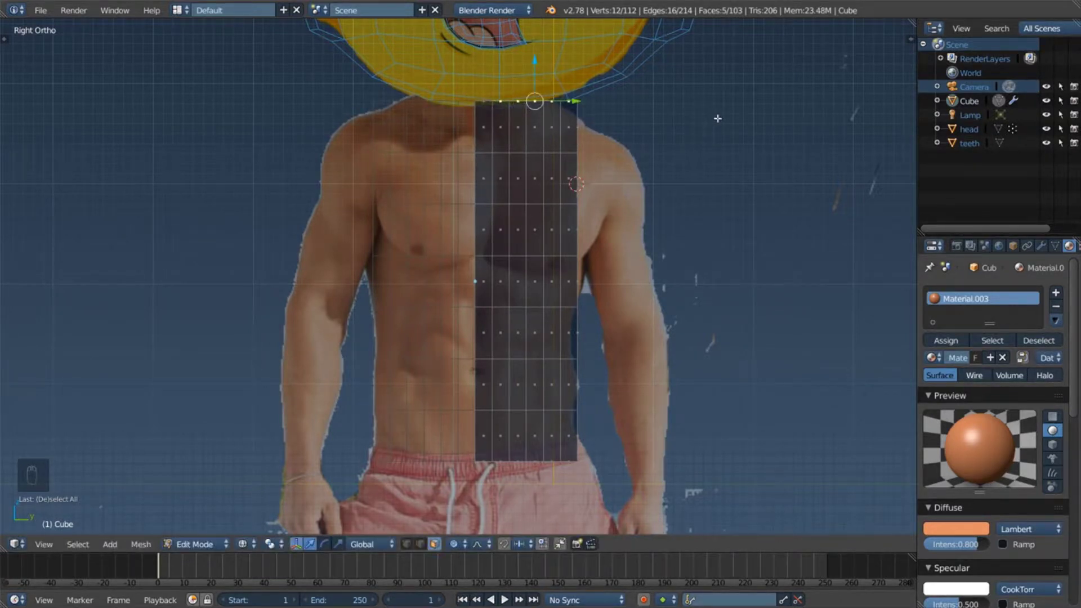
{"action": "key", "text": "r"}
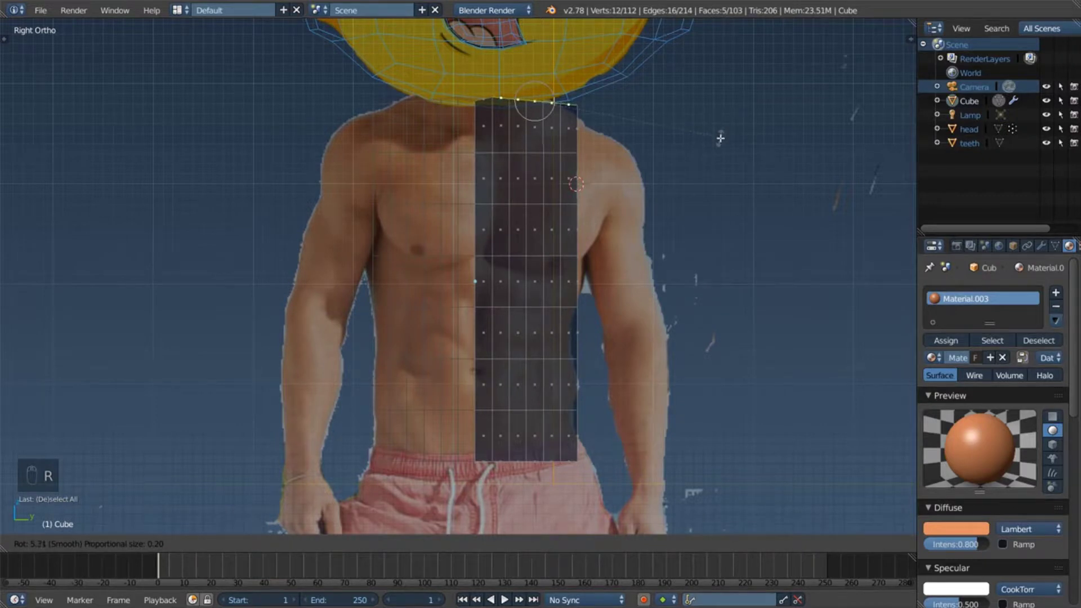
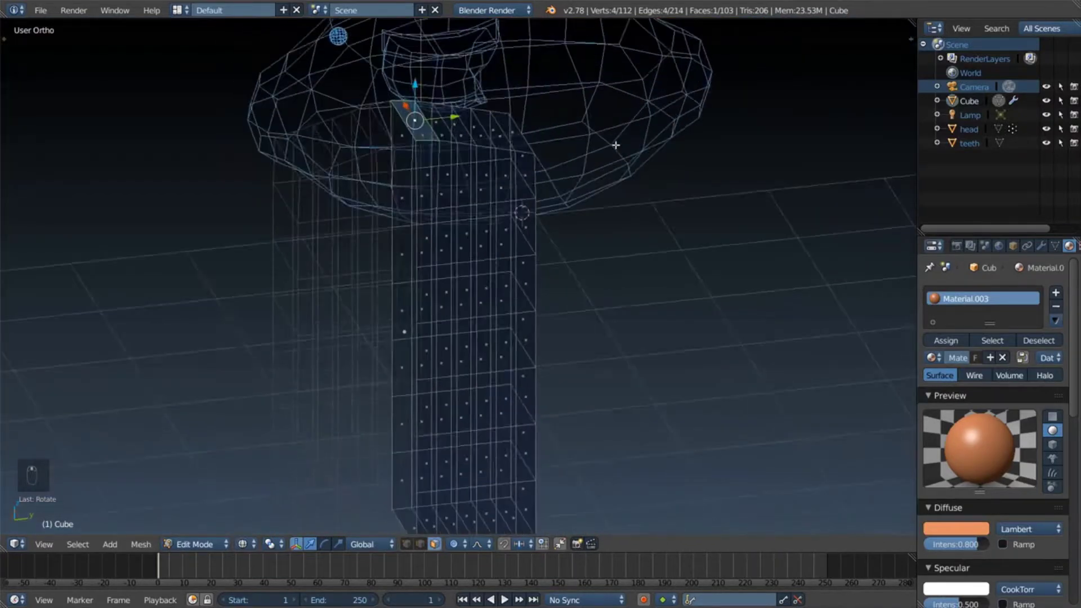
{"action": "key", "text": "KP_5"}
{"action": "key", "text": "KP_1"}
{"action": "key", "text": "KP_3"}
{"action": "key", "text": "KP_5"}
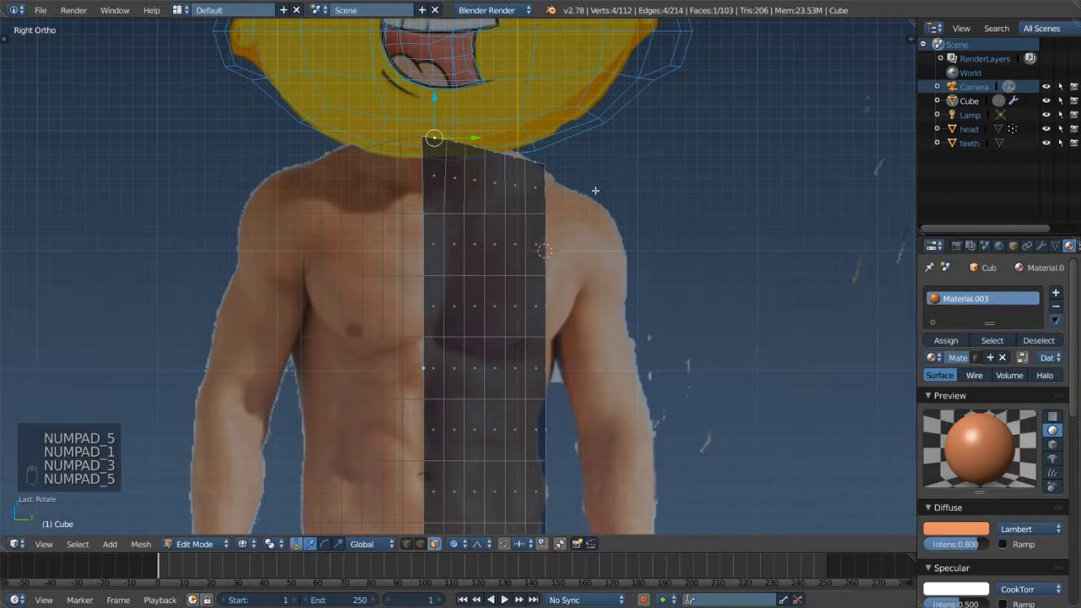
Step: Slope the top-row vertices down with proportional editing from neck toward shoulder
{"action": "key", "text": "c"}
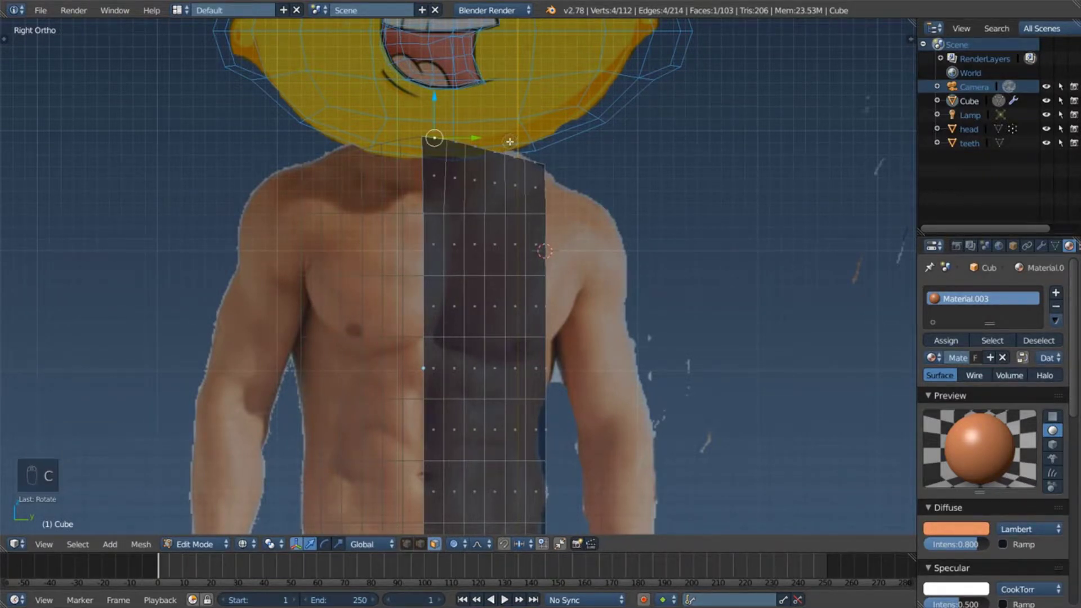
{"action": "key", "text": "a"}
{"action": "key", "text": "a"}
{"action": "key", "text": "a"}
{"action": "key", "text": "c"}
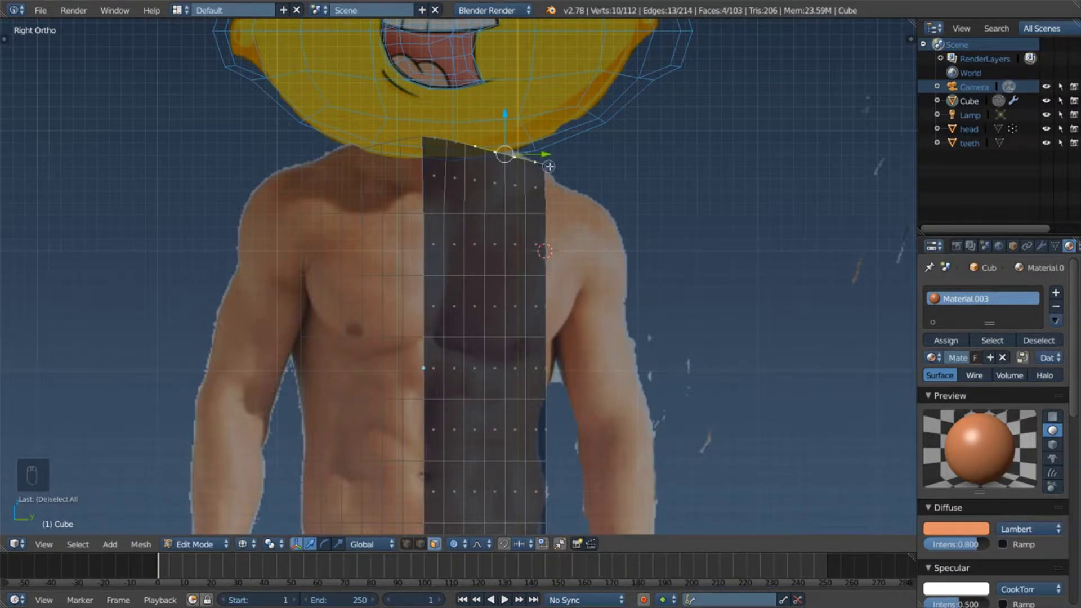
{"action": "key", "text": "g"}
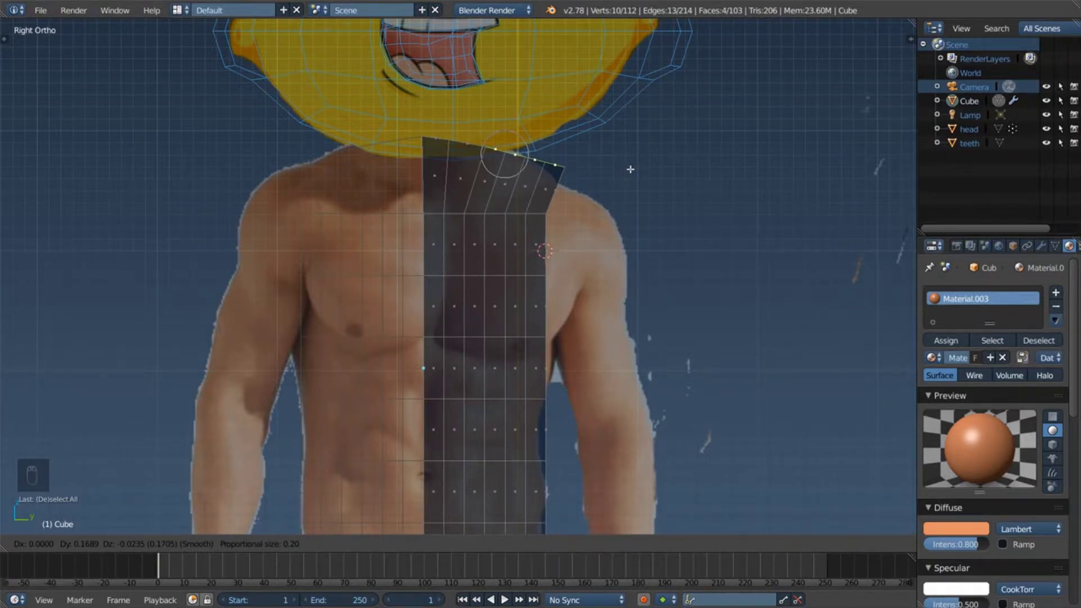
{"action": "key", "text": "r"}
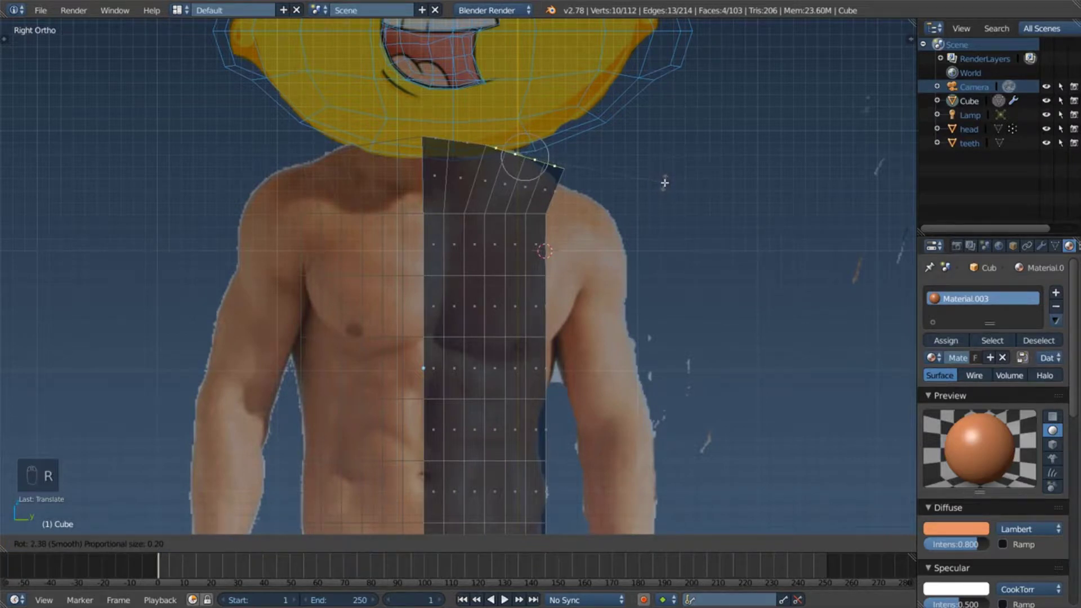
{"action": "key", "text": "Escape"}
Step: Move the outer top corner vertices down over the shoulder outline
{"action": "key", "text": "a"}
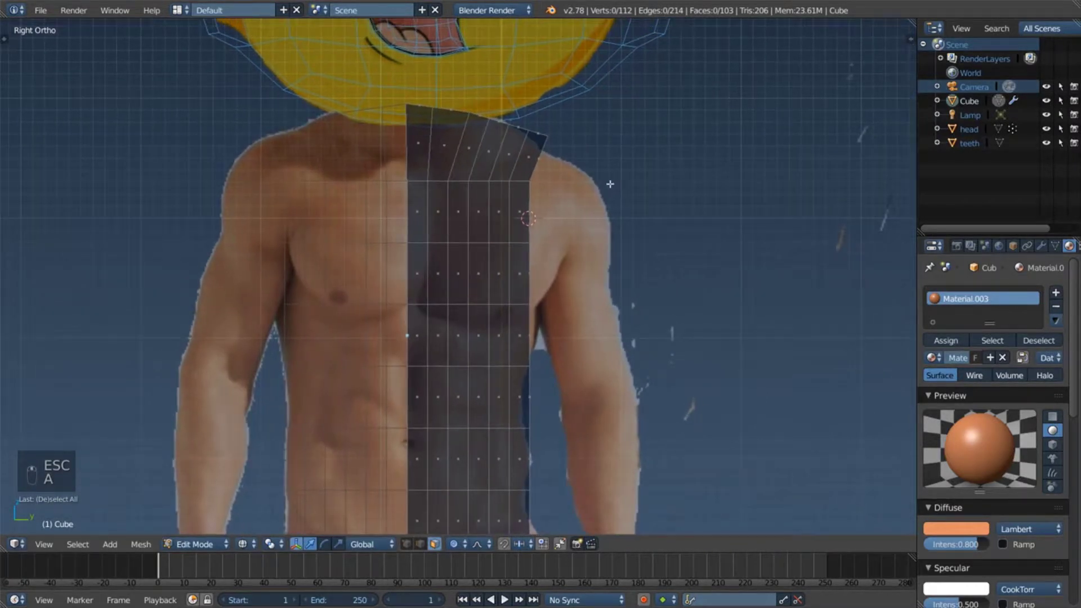
{"action": "key", "text": "c"}
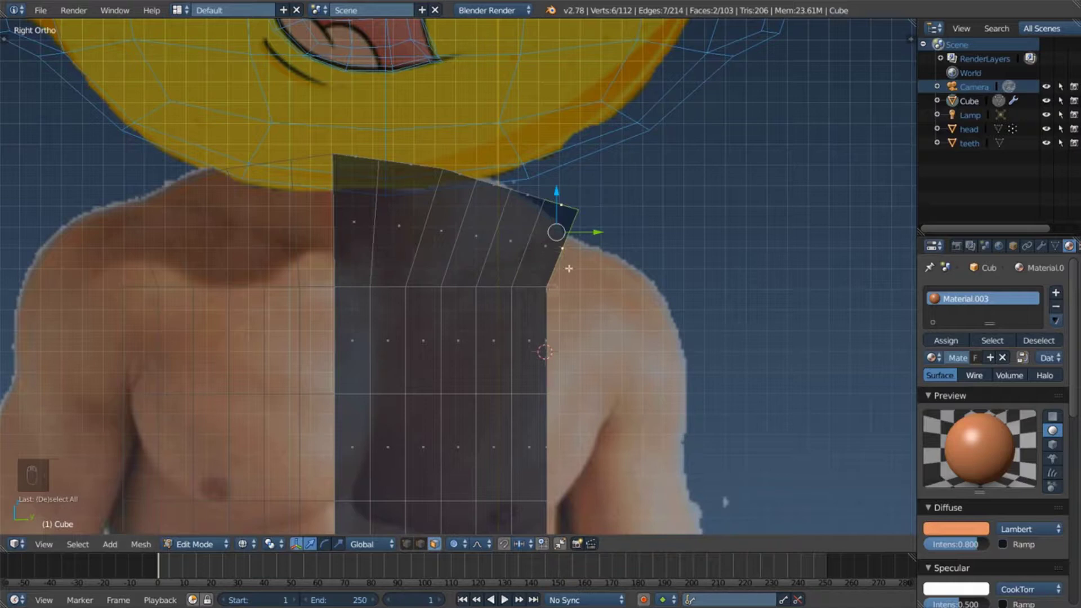
{"action": "key", "text": "g"}
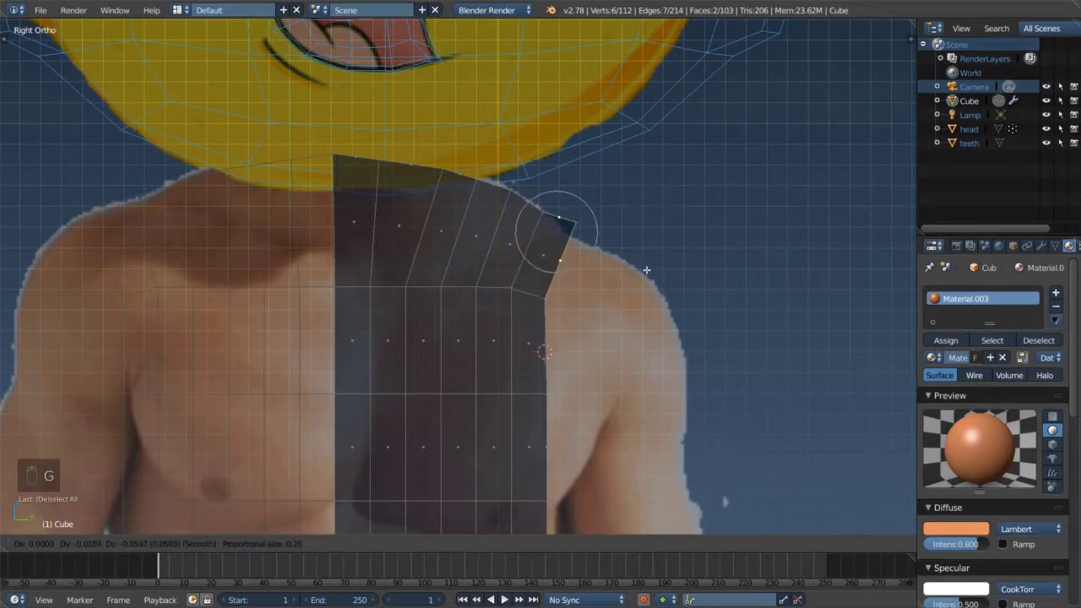
{"action": "key", "text": "r"}
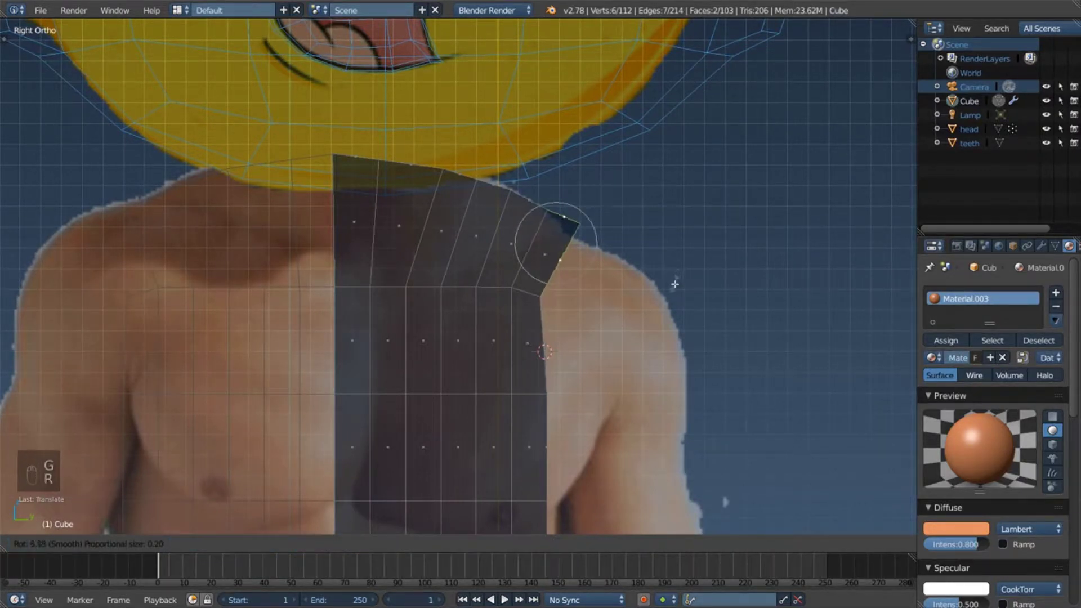
{"action": "key", "text": "a"}
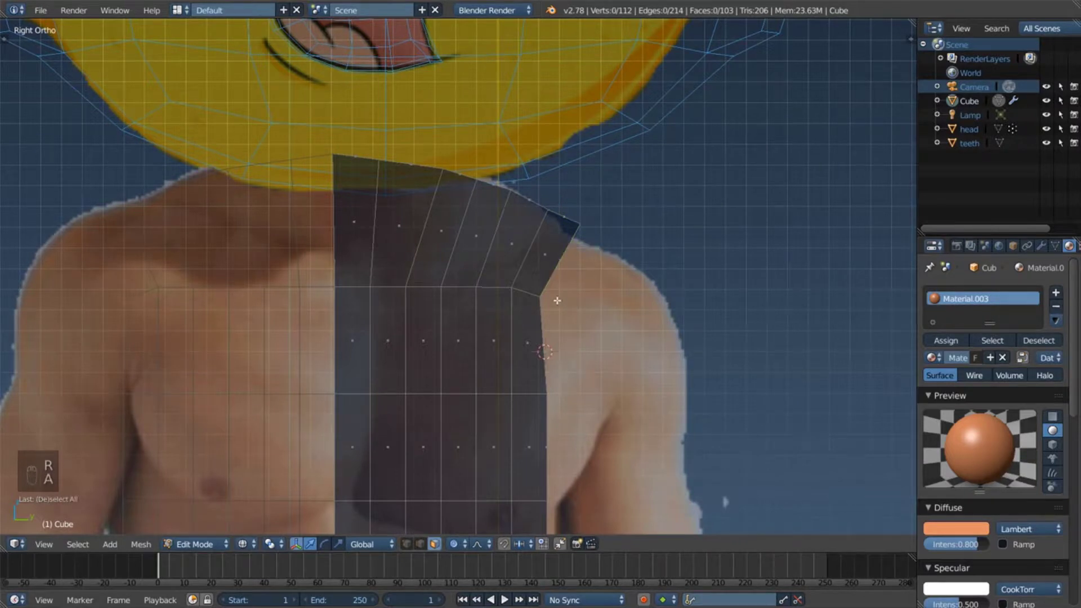
Step: Pull the side column of vertices in toward the body outline
{"action": "key", "text": "c"}
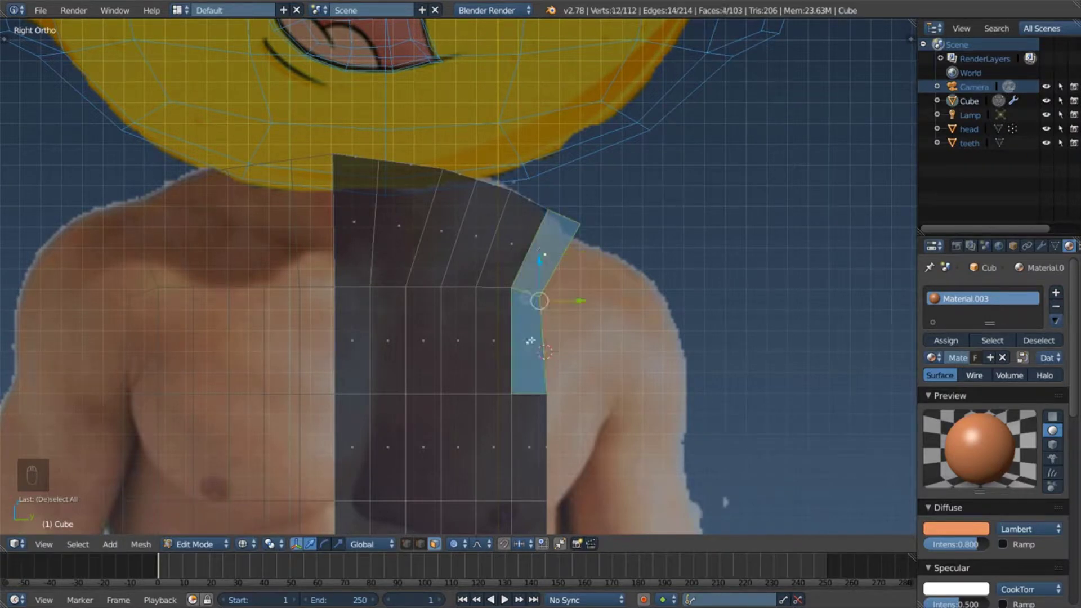
{"action": "key", "text": "g"}
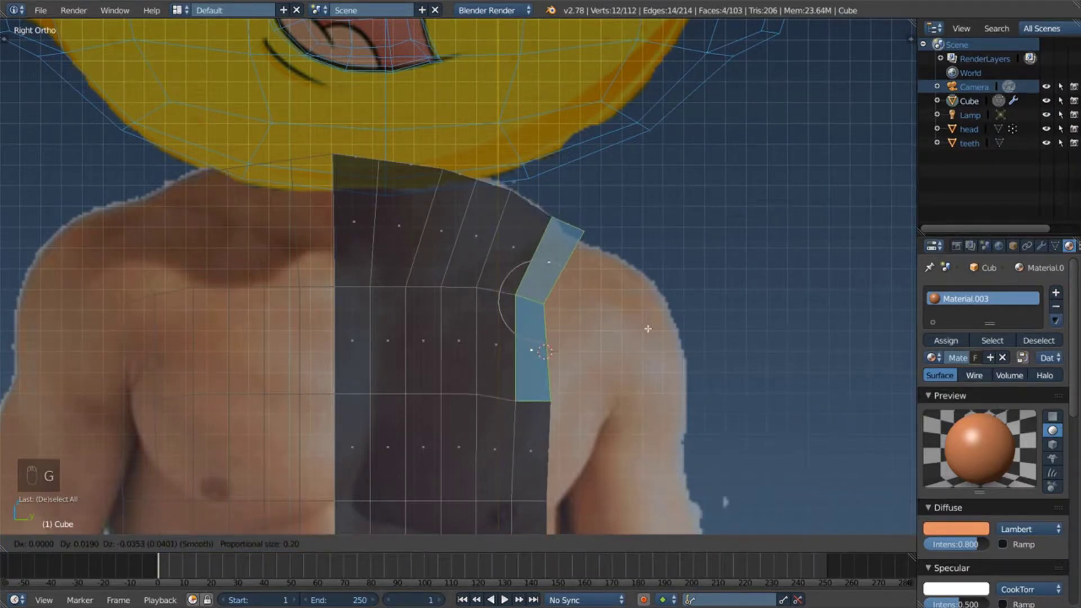
{"action": "key", "text": "a"}
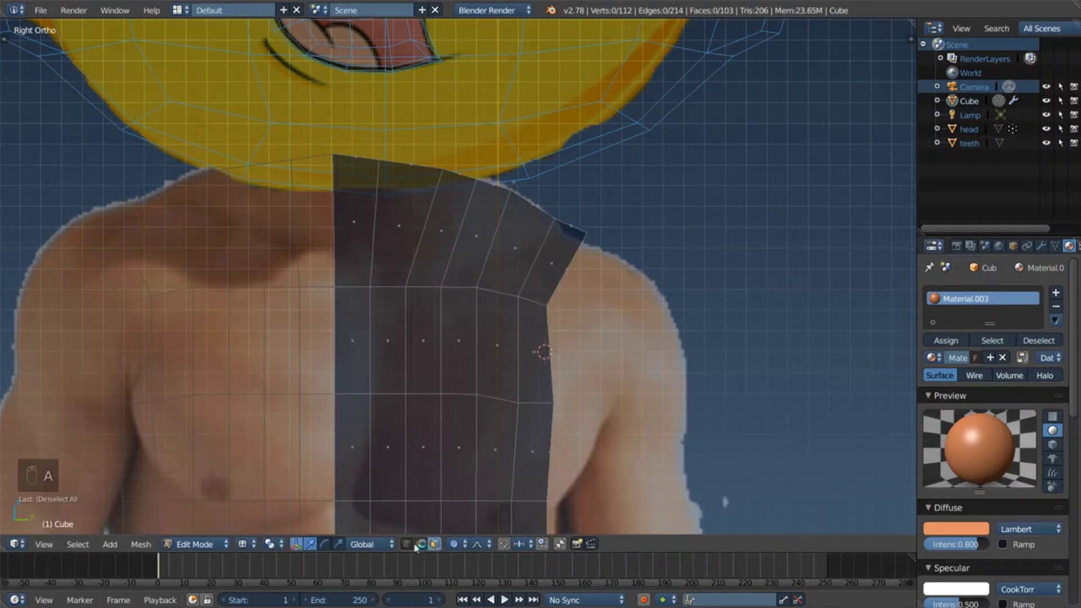
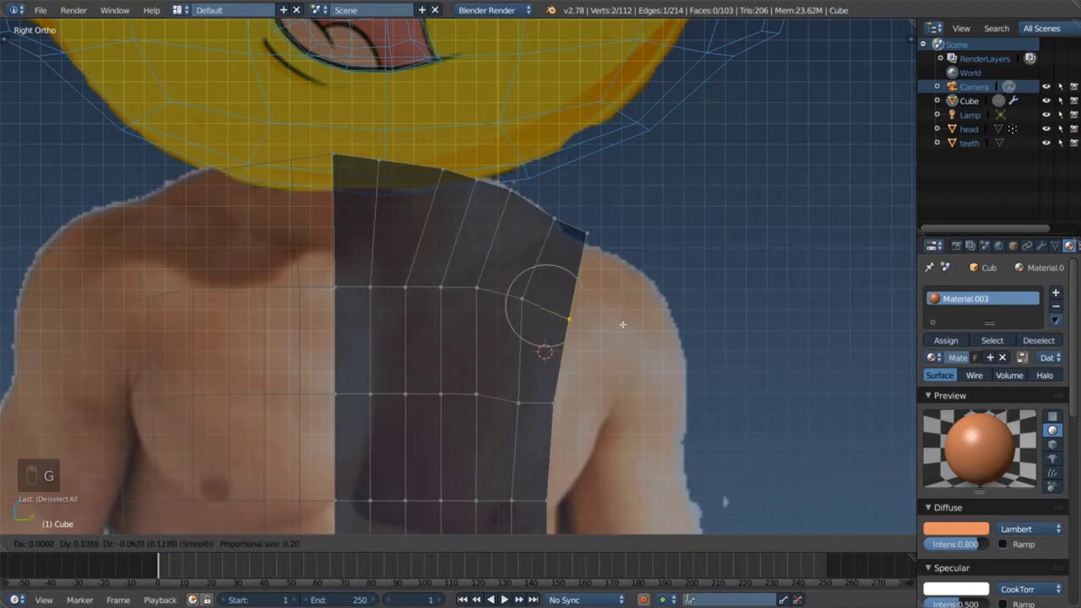
{"action": "key", "text": "a"}
Step: Drop the top shoulder vertex onto the shoulder outline of the reference photo
{"action": "key", "text": "b"}
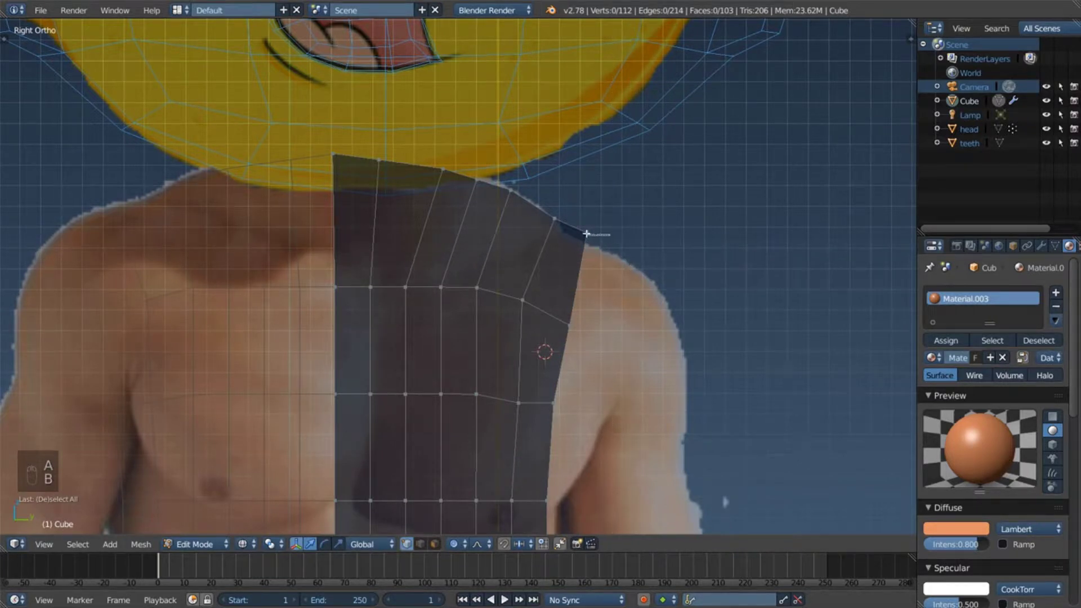
{"action": "key", "text": "Escape"}
{"action": "key", "text": "a"}
{"action": "key", "text": "c"}
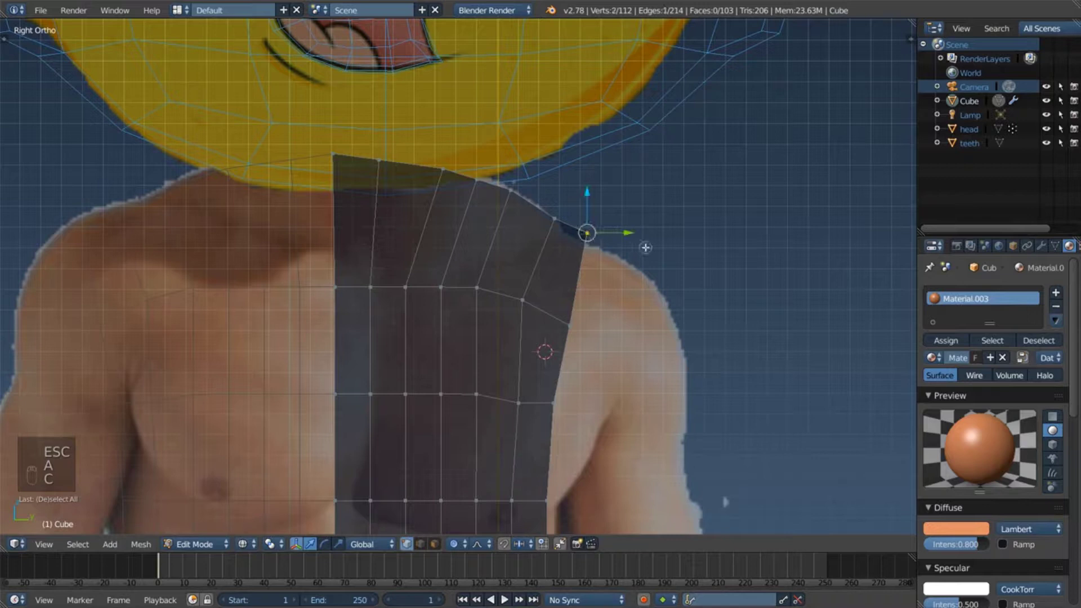
{"action": "key", "text": "g"}
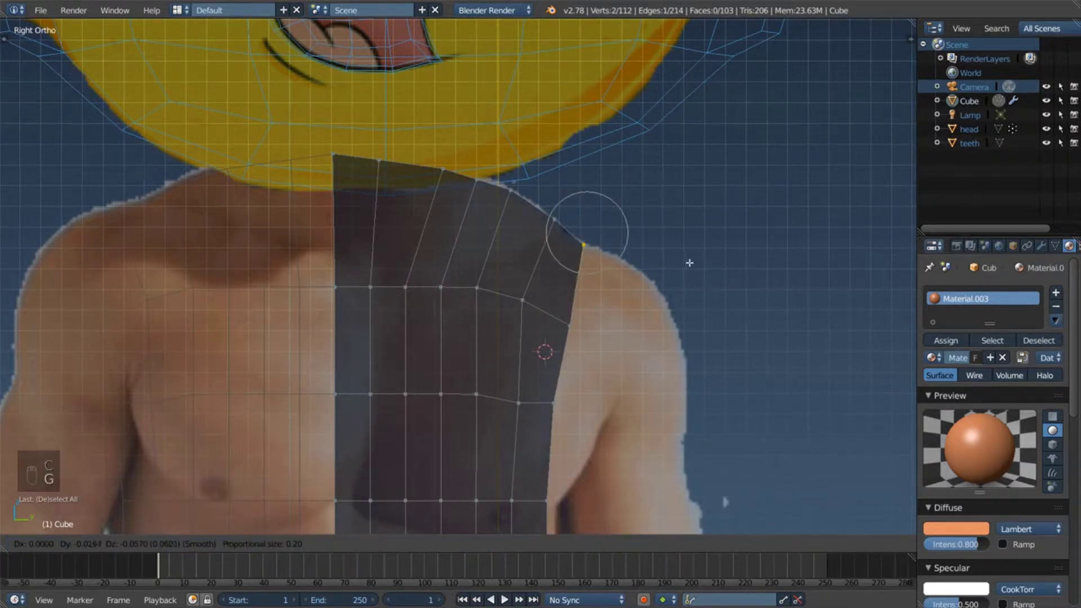
{"action": "key", "text": "a"}
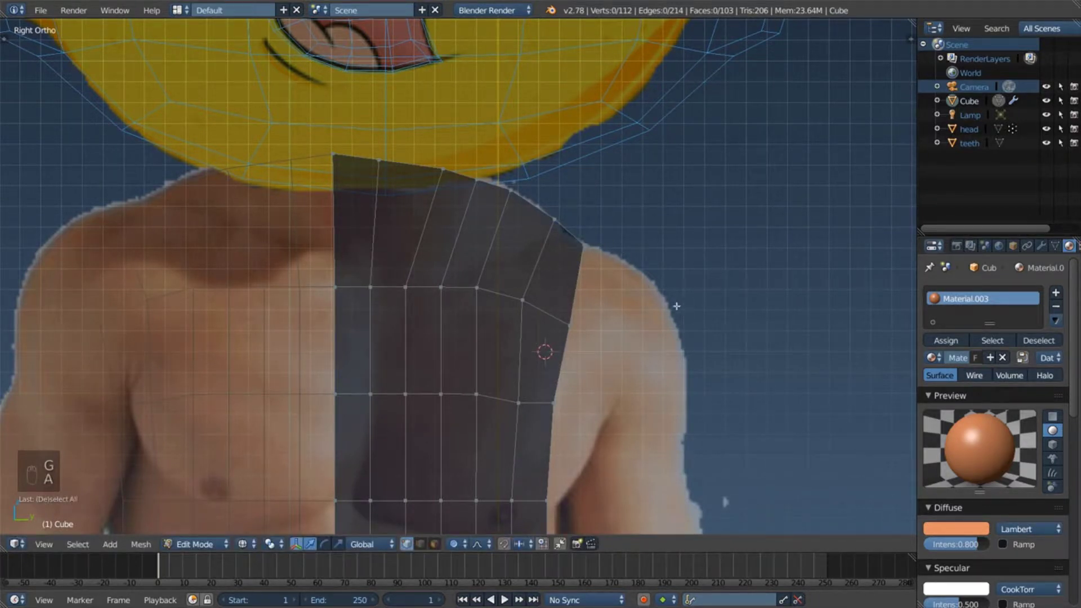
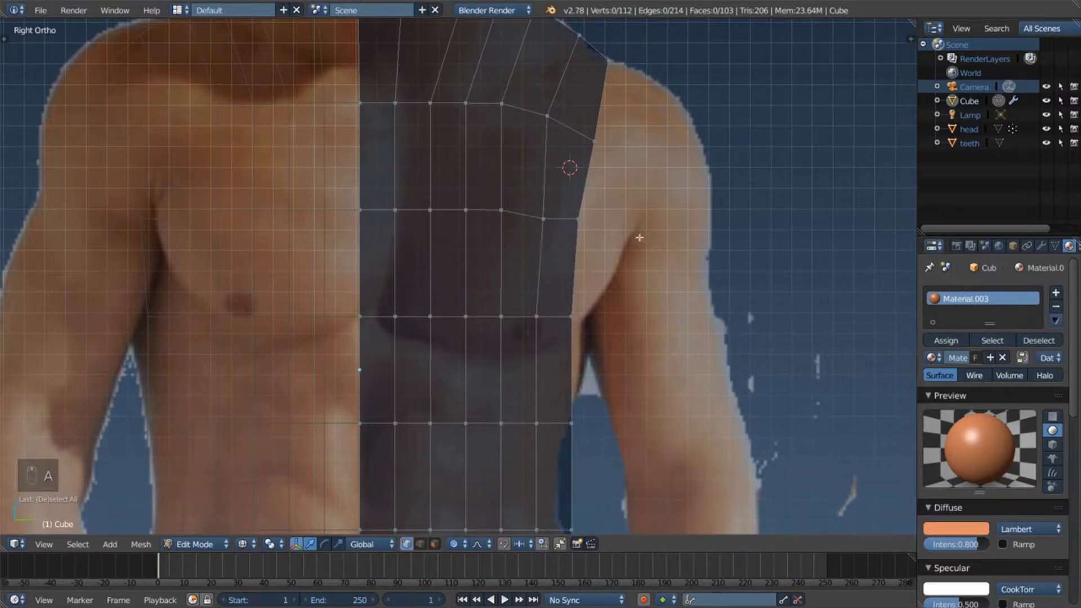
Step: Move the armpit and upper arm-edge vertices onto the armpit outline
{"action": "key", "text": "c"}
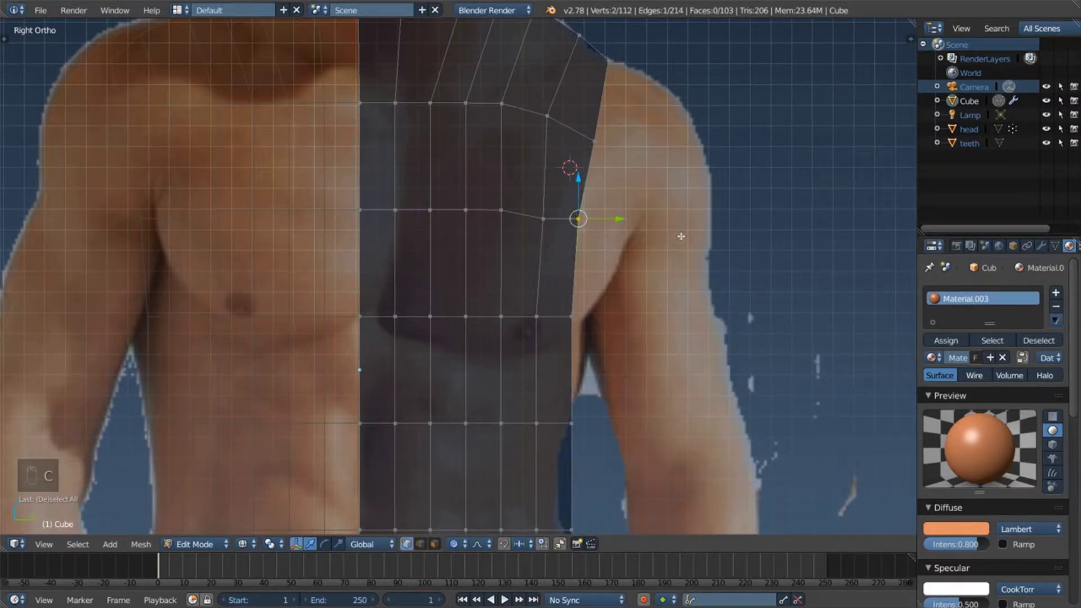
{"action": "key", "text": "g"}
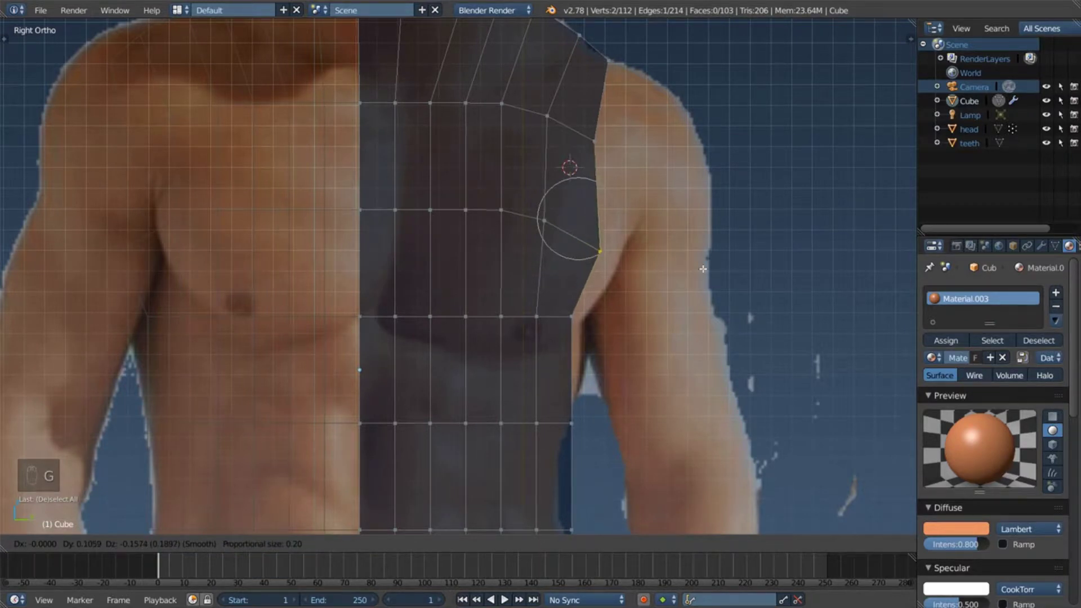
{"action": "key", "text": "a"}
{"action": "key", "text": "c"}
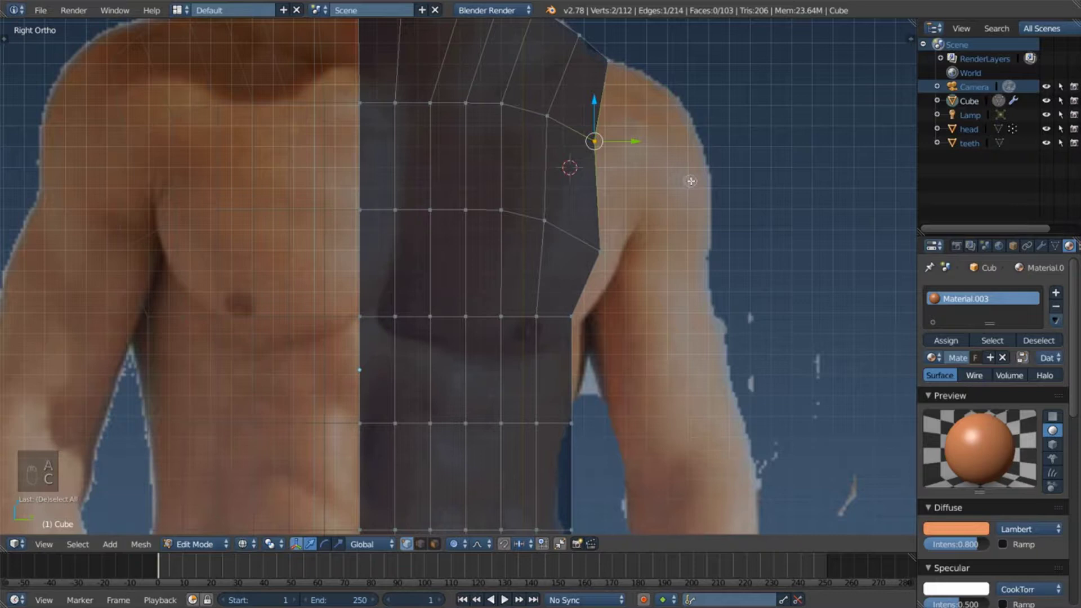
{"action": "key", "text": "g"}
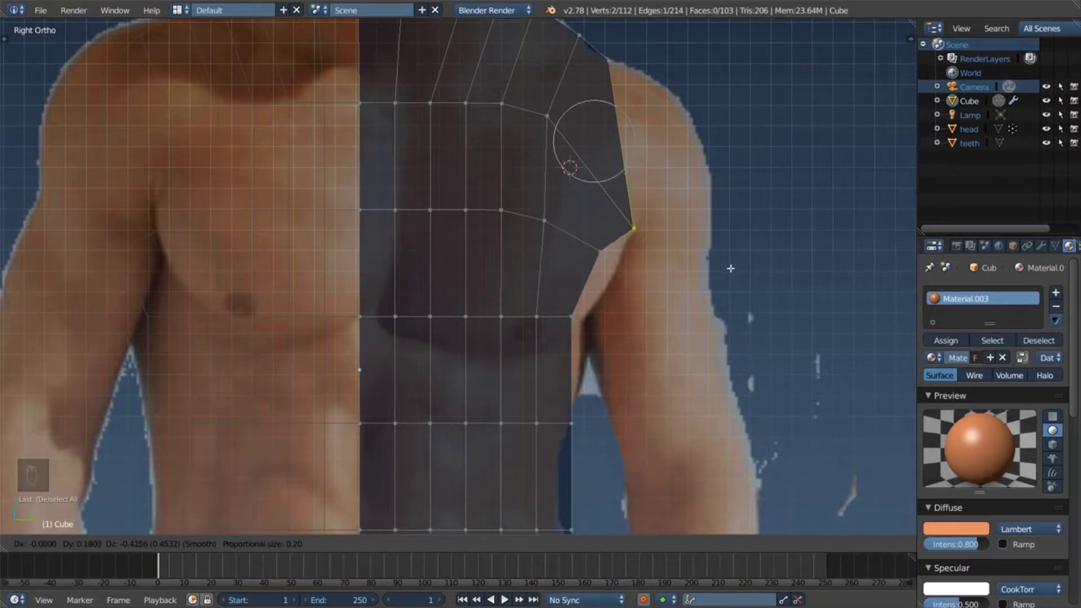
{"action": "key", "text": "a"}
{"action": "key", "text": "g"}
{"action": "key", "text": "c"}
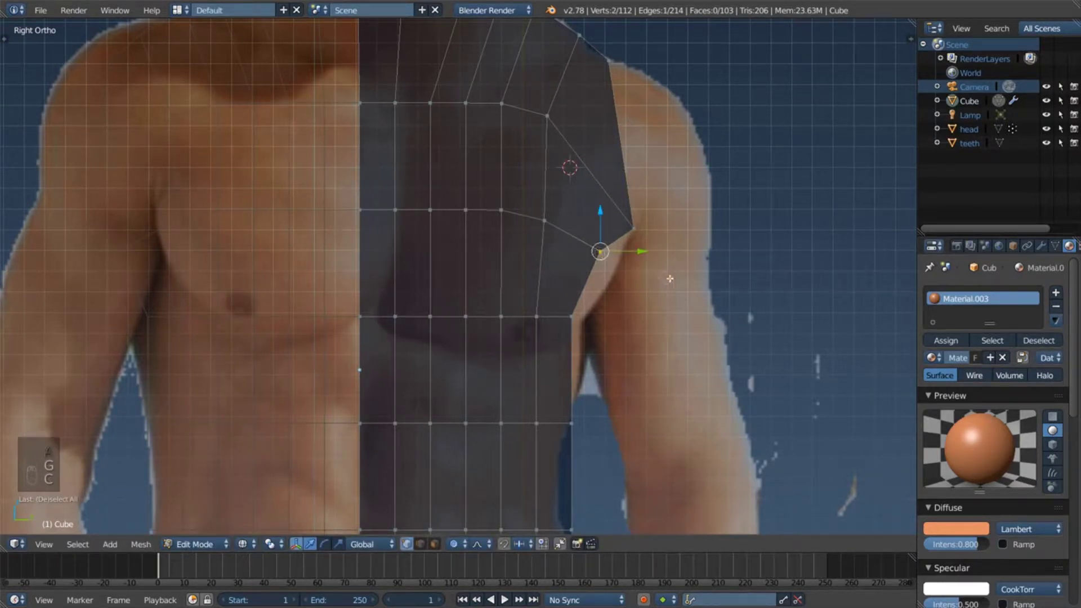
{"action": "key", "text": "g"}
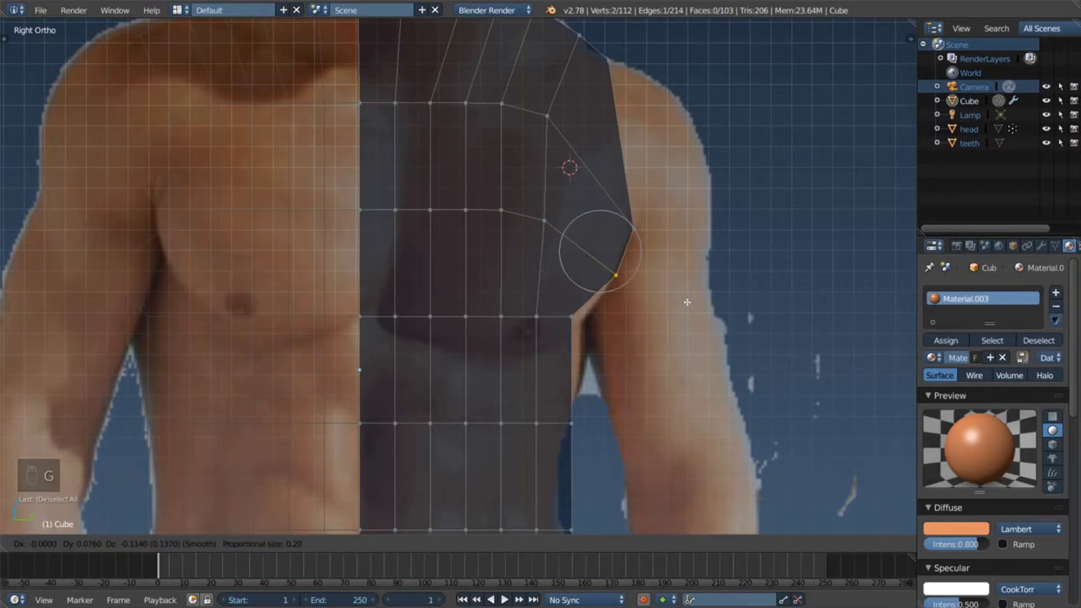
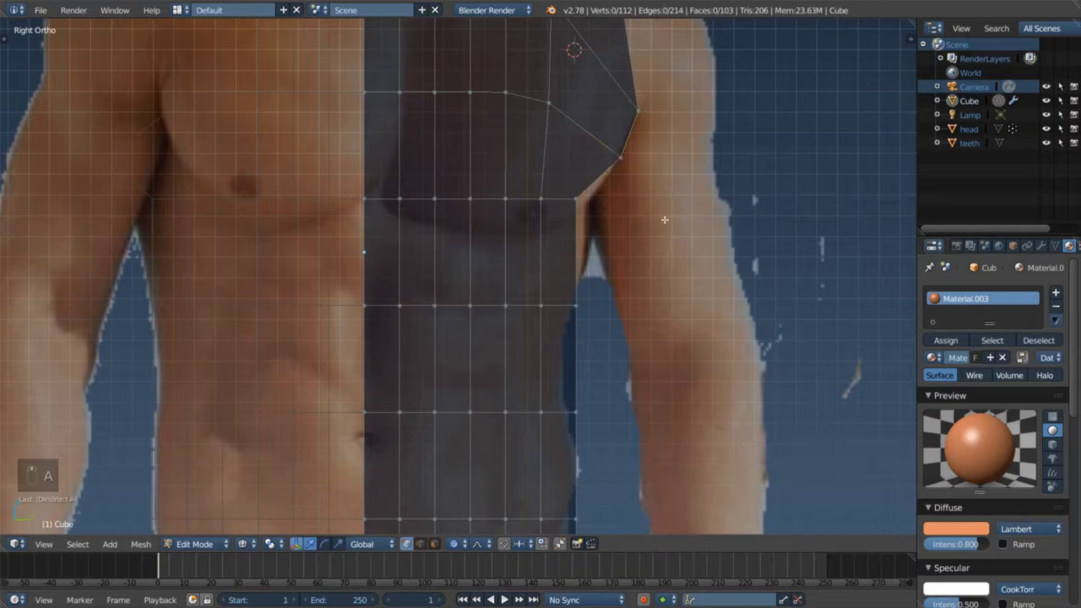
Step: Nudge the chest-side vertices one by one to trace the flank outline
{"action": "key", "text": "c"}
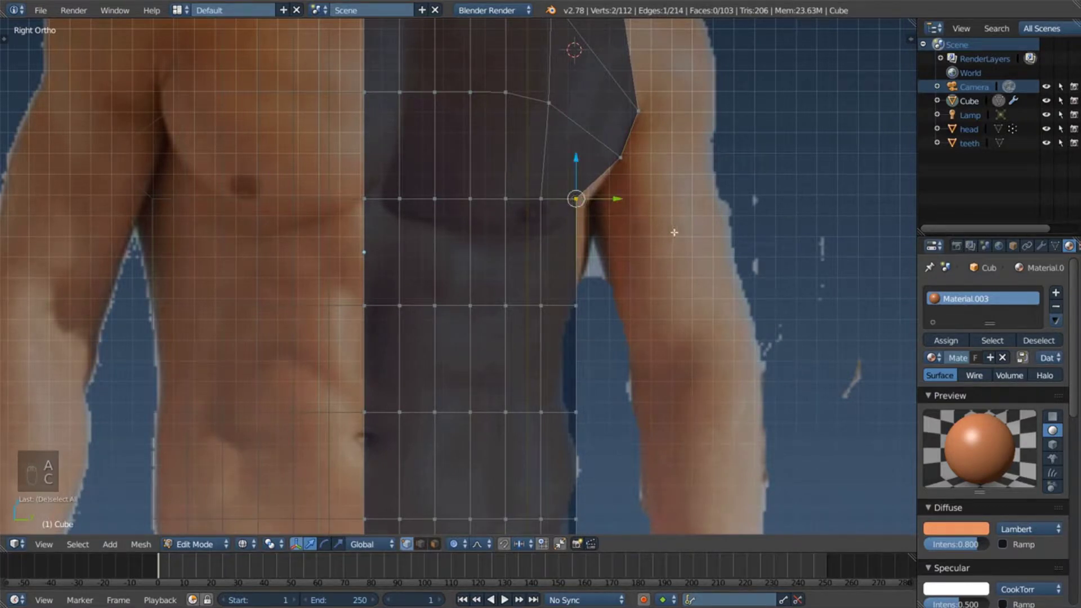
{"action": "key", "text": "g"}
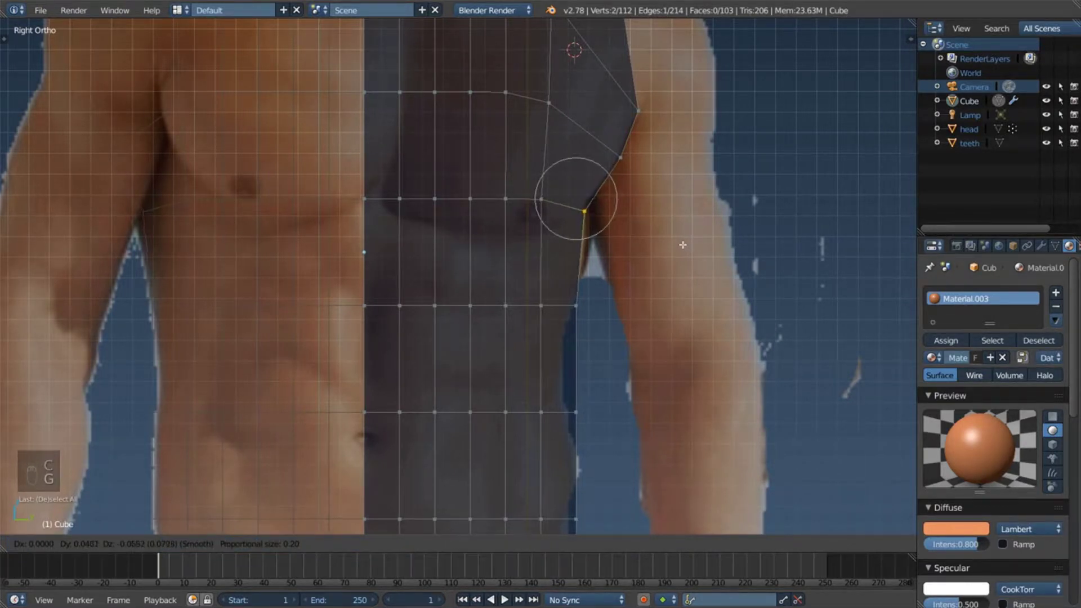
{"action": "key", "text": "a"}
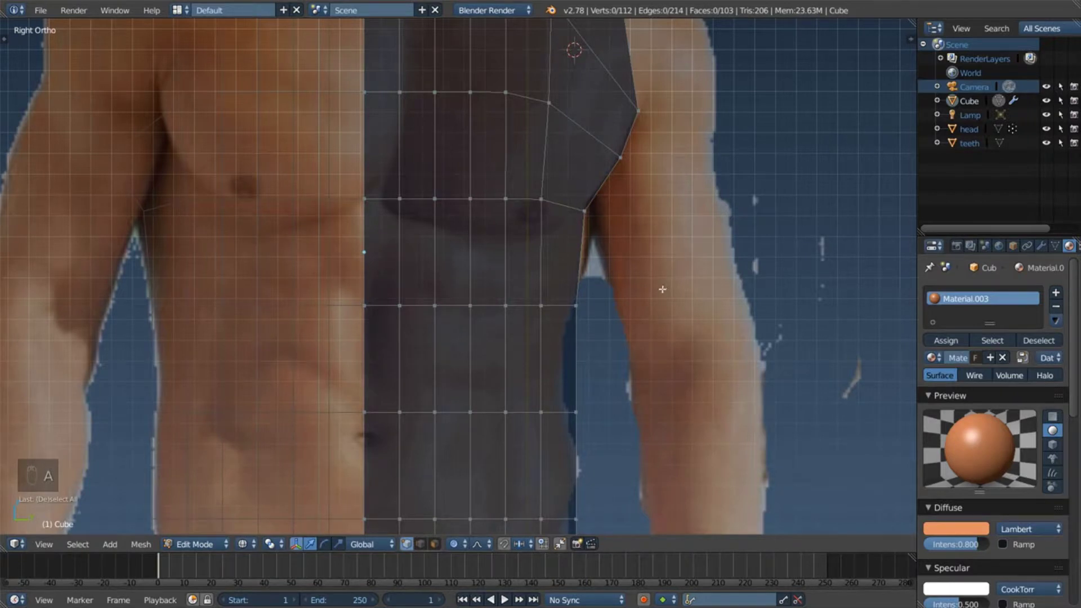
{"action": "key", "text": "c"}
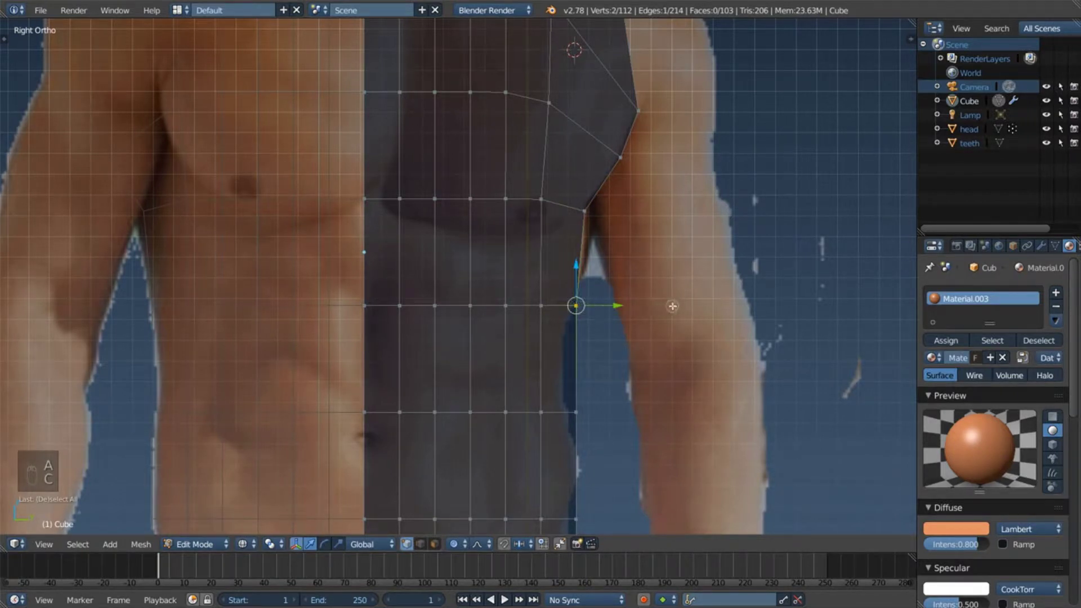
{"action": "key", "text": "b"}
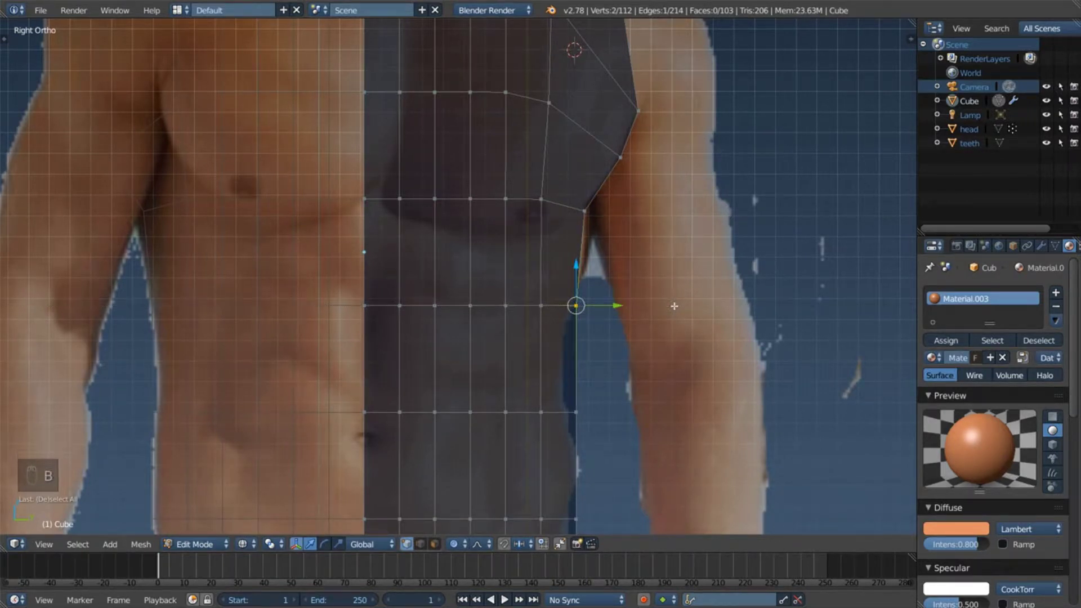
{"action": "key", "text": "g"}
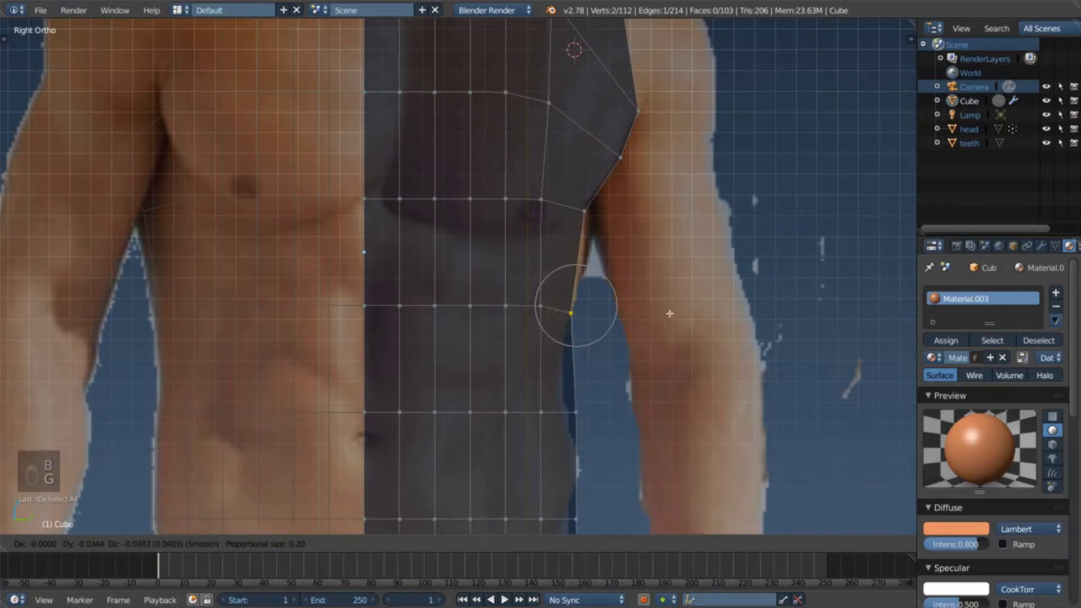
{"action": "key", "text": "a"}
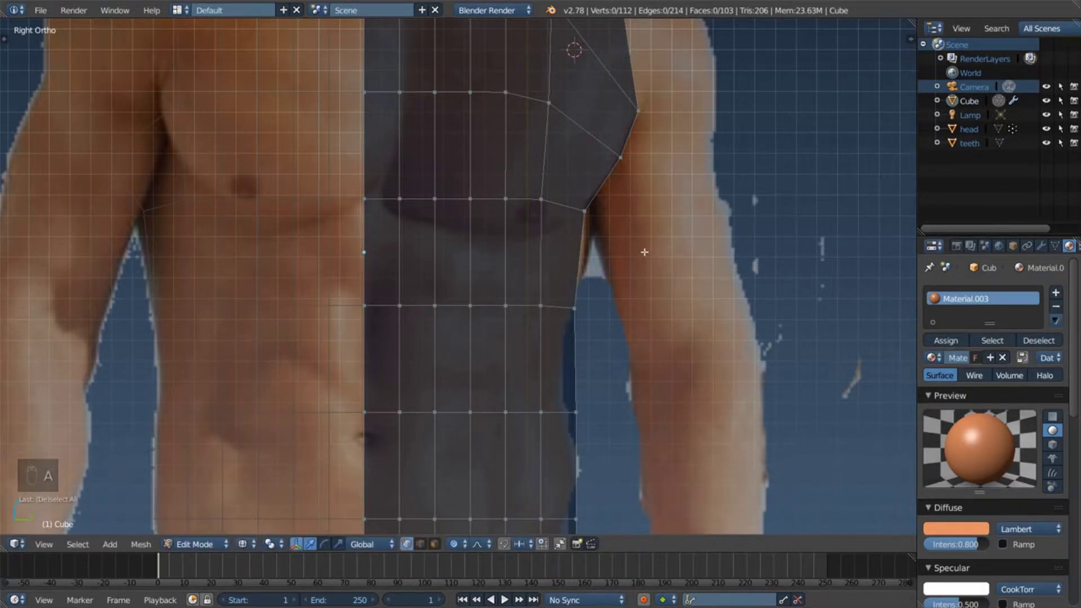
{"action": "key", "text": "b"}
{"action": "key", "text": "c"}
{"action": "key", "text": "g"}
{"action": "key", "text": "Escape"}
{"action": "key", "text": "a"}
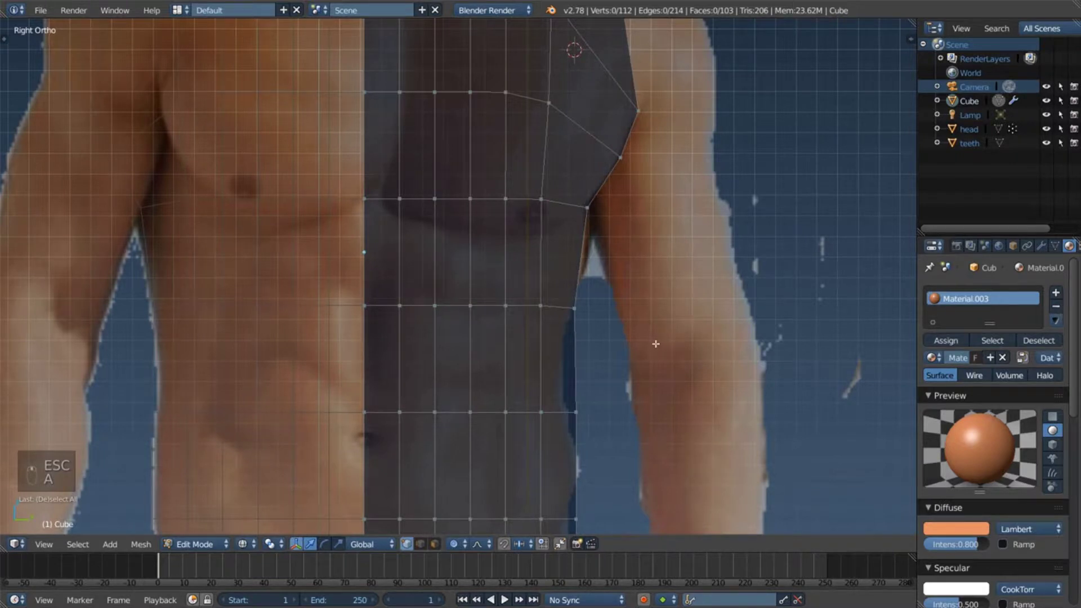
Step: Slide the waist-side vertices inward onto the waist outline
{"action": "key", "text": "c"}
{"action": "key", "text": "g"}
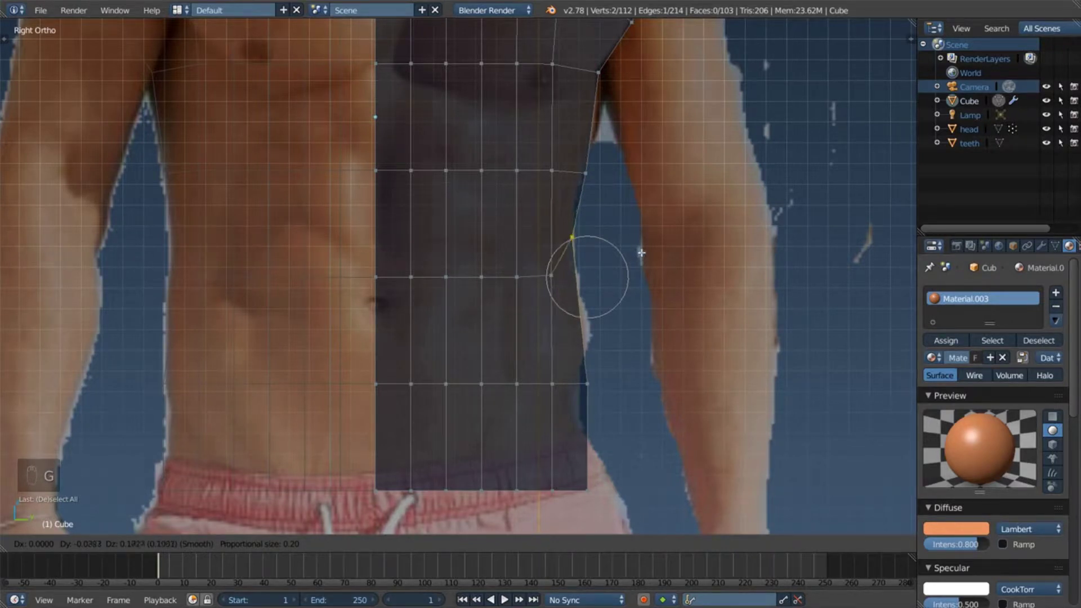
{"action": "key", "text": "a"}
{"action": "key", "text": "c"}
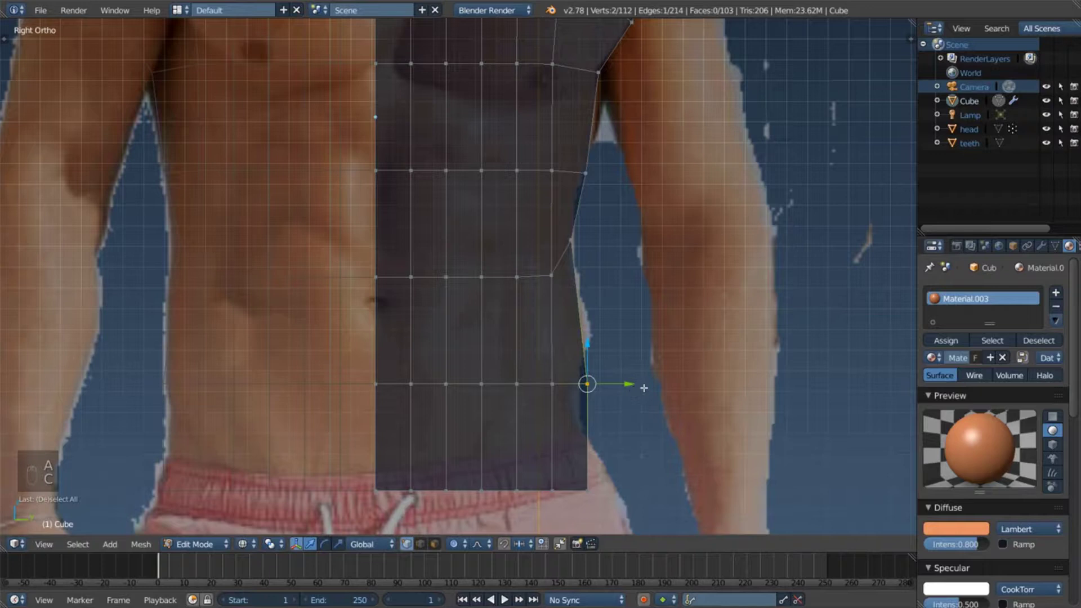
{"action": "key", "text": "g"}
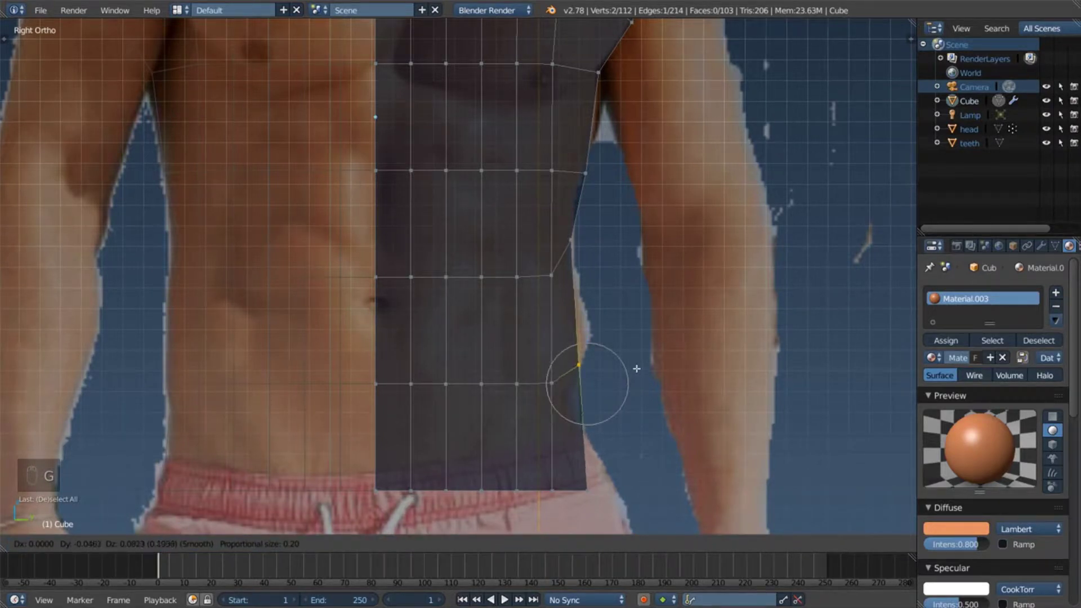
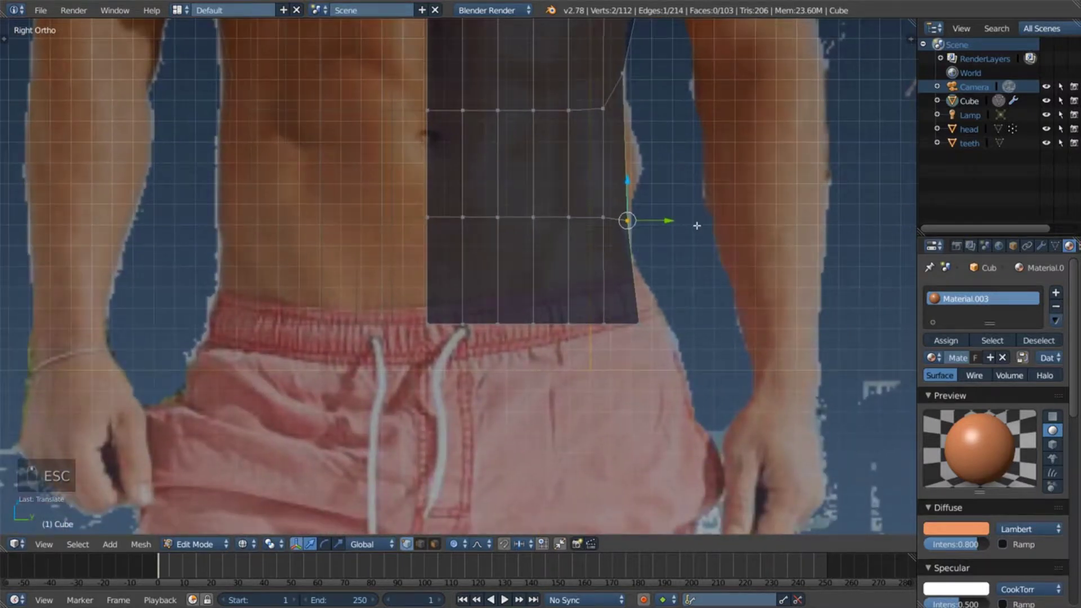
{"action": "key", "text": "c"}
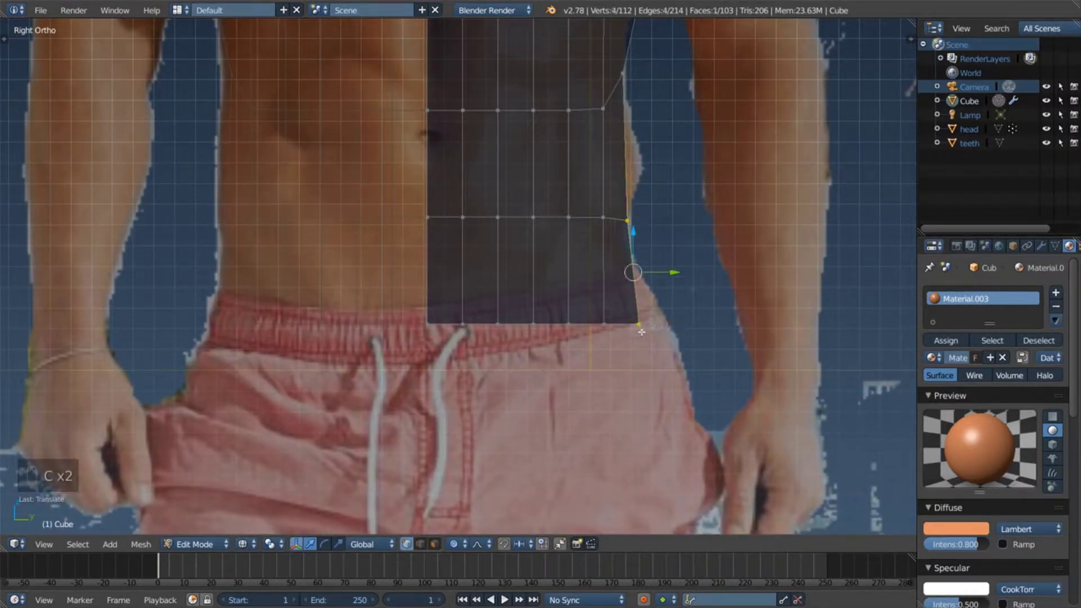
{"action": "key", "text": "a"}
Step: Place the bottom corner vertices above the shorts to taper the torso's lower edge
{"action": "key", "text": "c"}
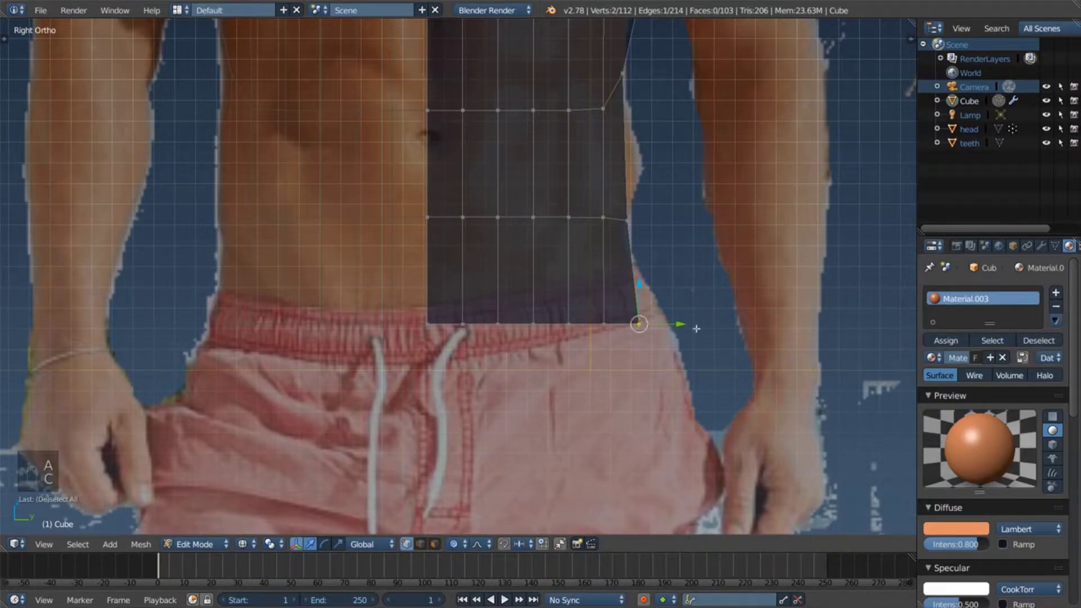
{"action": "key", "text": "g"}
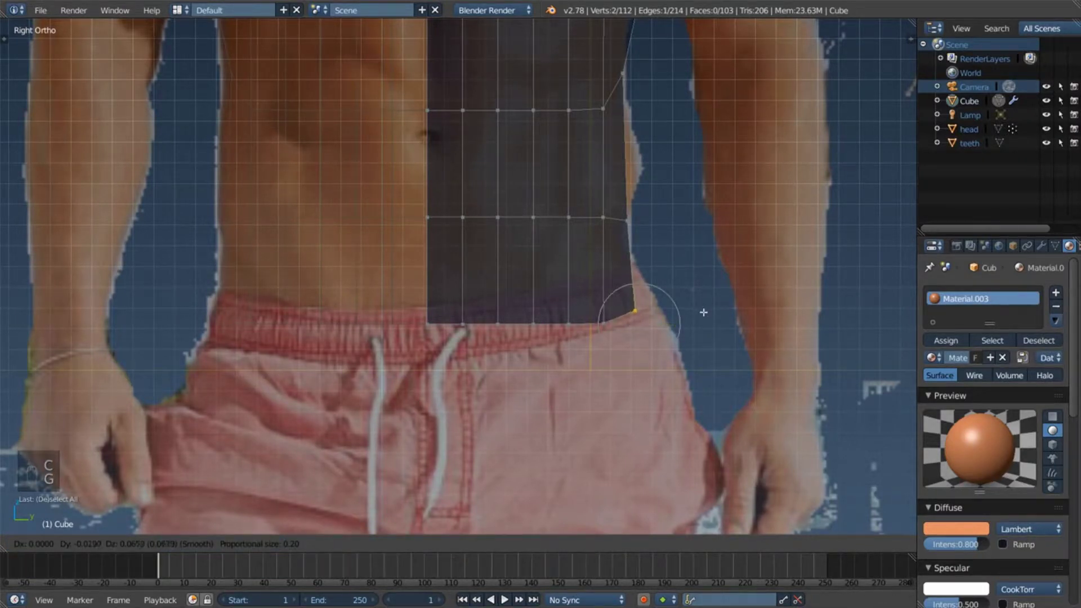
{"action": "key", "text": "a"}
{"action": "key", "text": "c"}
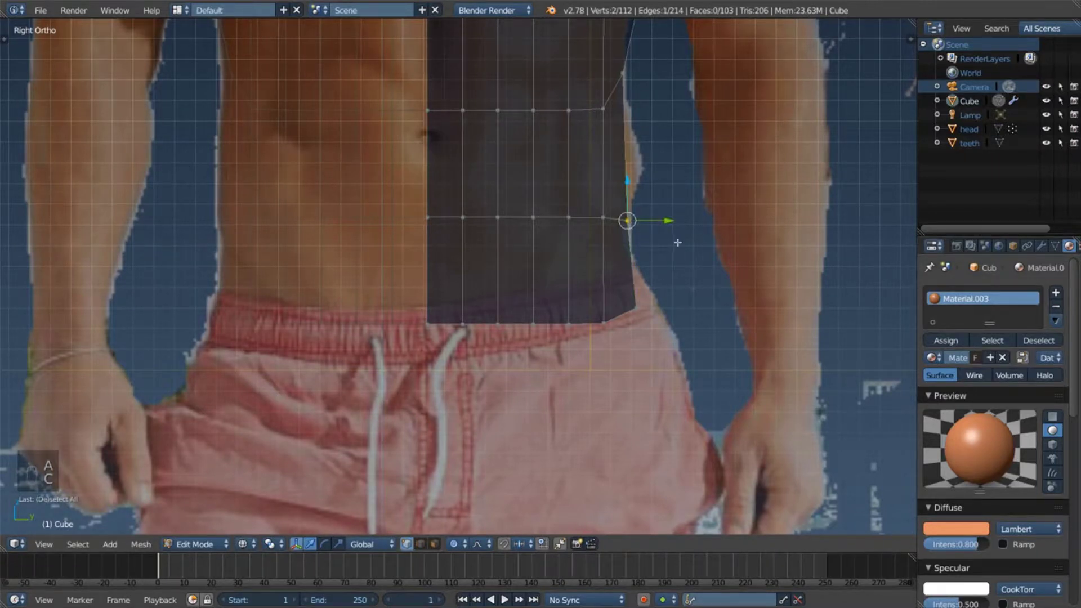
{"action": "key", "text": "g"}
{"action": "key", "text": "Escape"}
{"action": "key", "text": "a"}
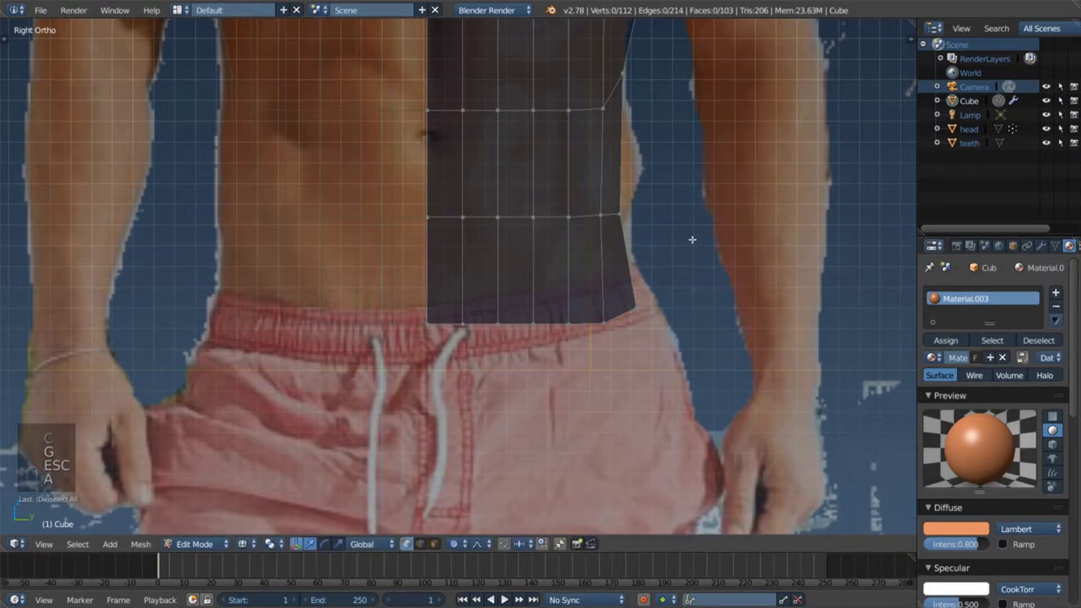
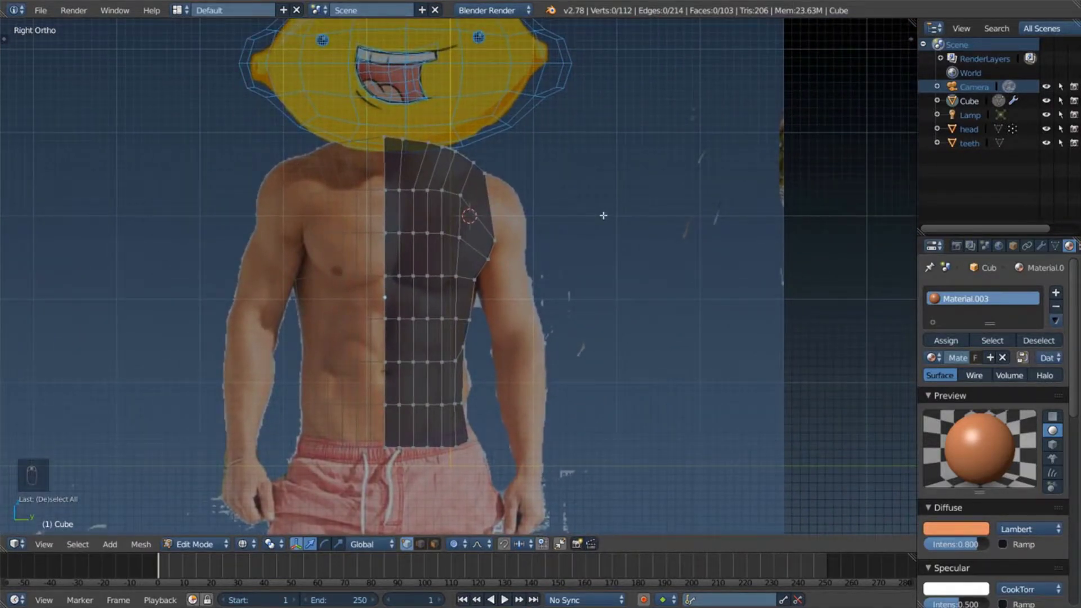
Step: Orbit around the half-torso with numpad views and switch to solid shading to inspect its shape
{"action": "key", "text": "KP_3"}
{"action": "key", "text": "KP_1"}
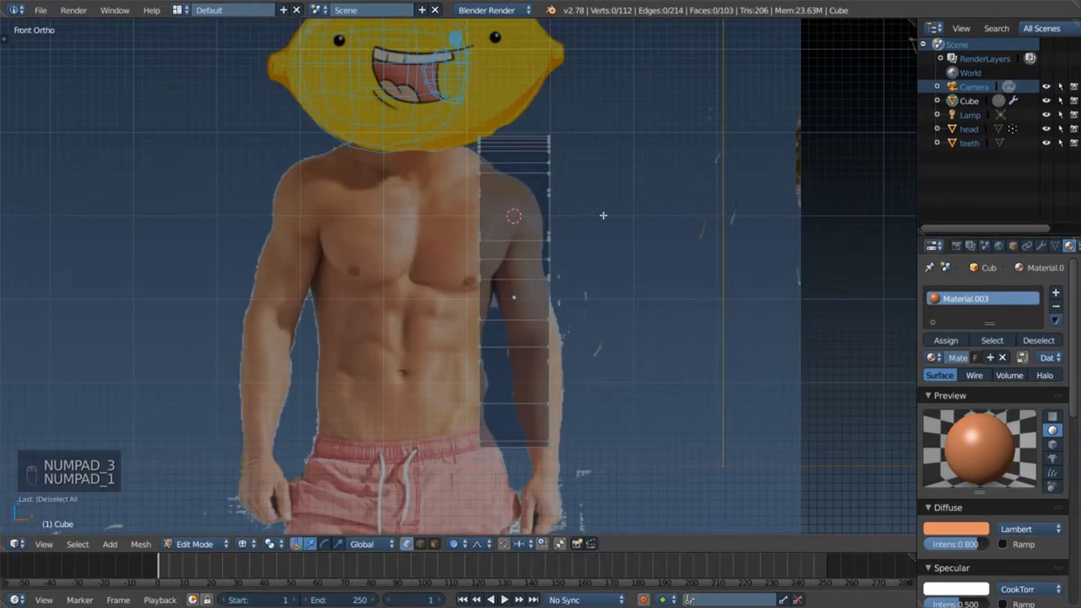
{"action": "key", "text": "KP_3"}
{"action": "key", "text": "KP_4"}
{"action": "key", "text": "KP_6"}
{"action": "key", "text": "KP_7"}
{"action": "key", "text": "KP_9"}
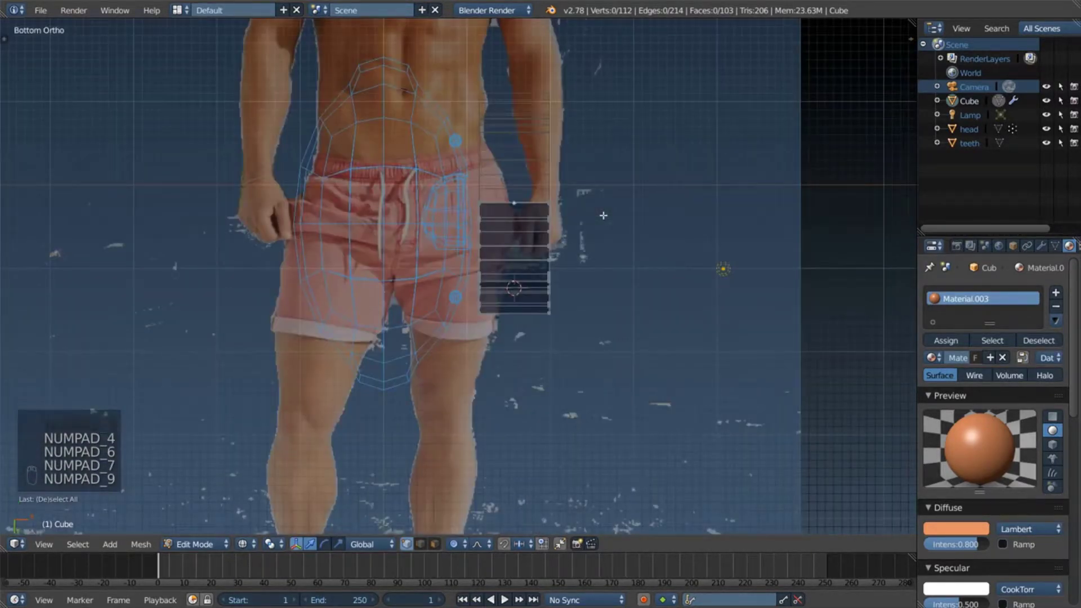
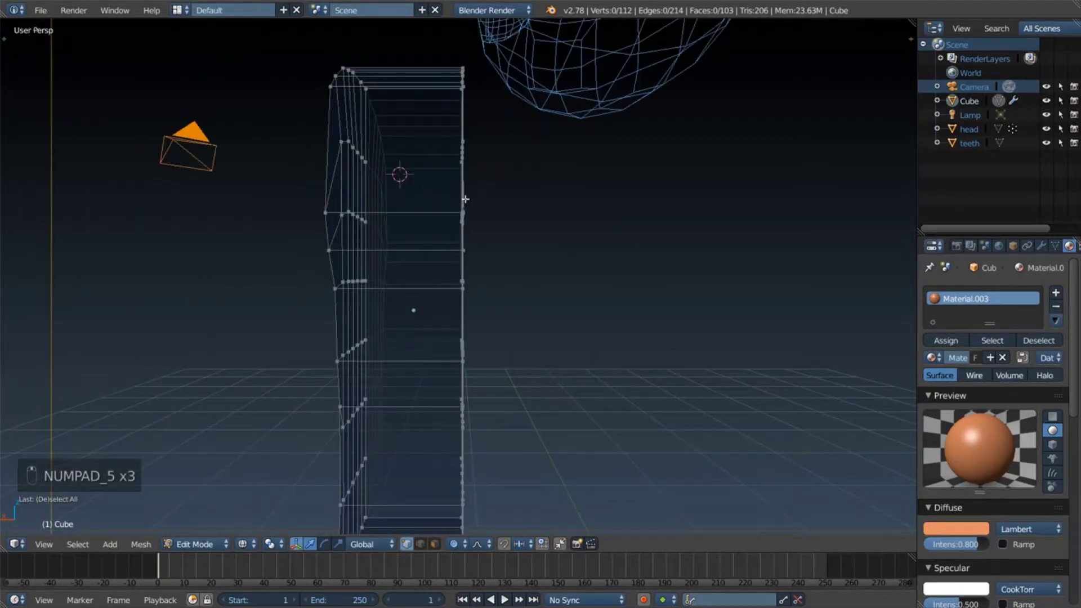
{"action": "key", "text": "z"}
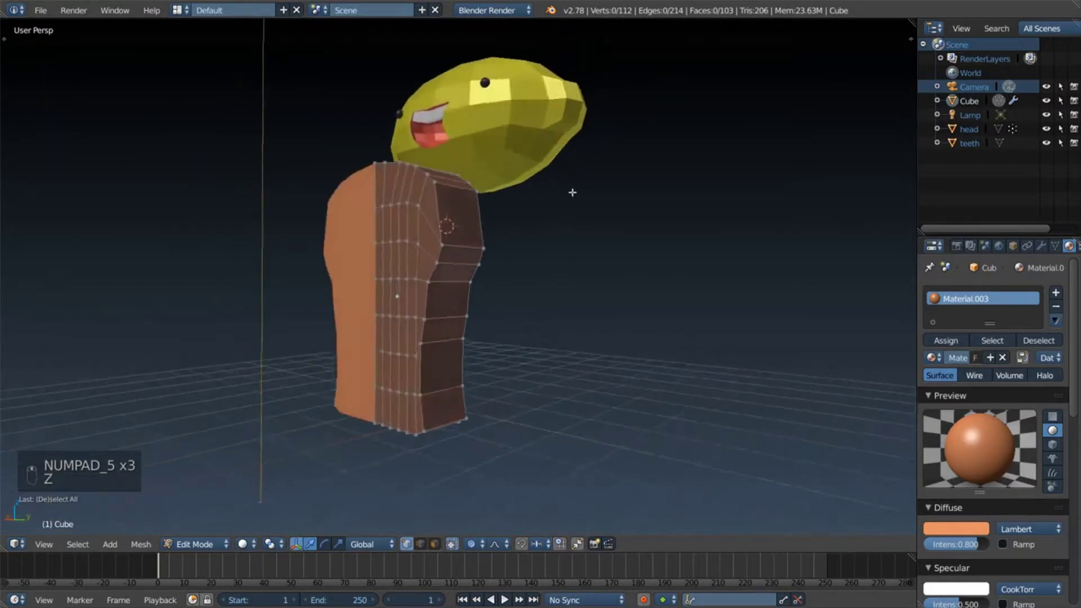
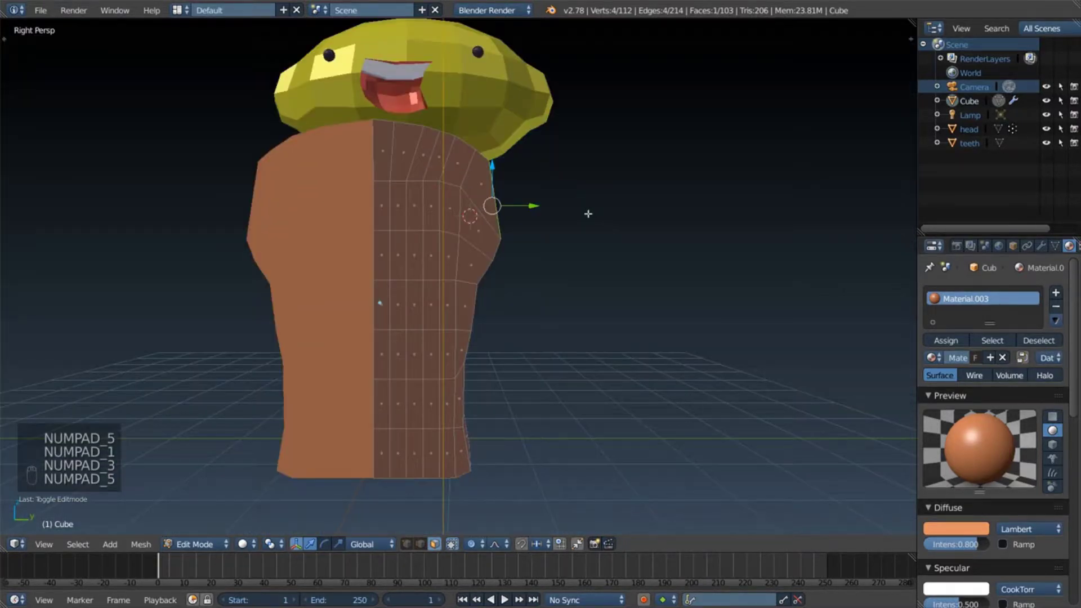
Step: In Right Ortho view, extrude the shoulder face into a stub and shrink its end face
{"action": "key", "text": "KP_3"}
{"action": "key", "text": "KP_5"}
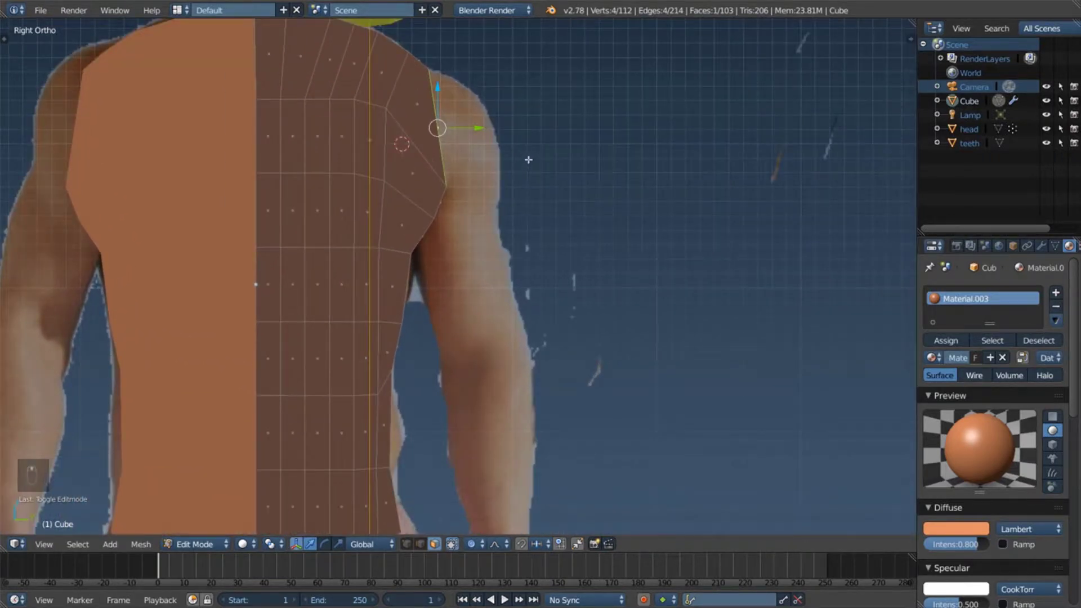
{"action": "key", "text": "e"}
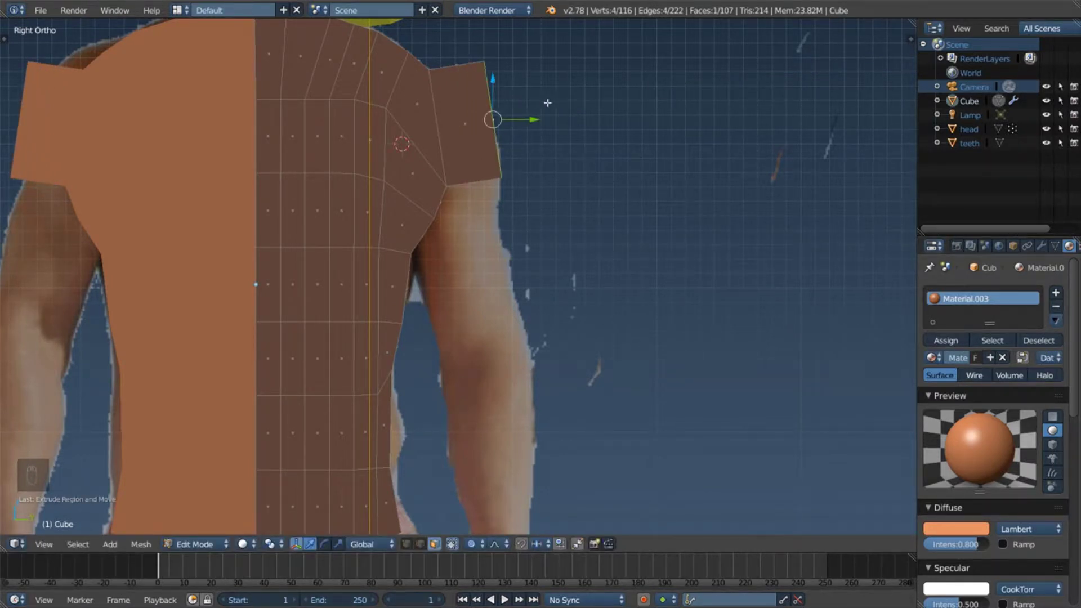
{"action": "key", "text": "g"}
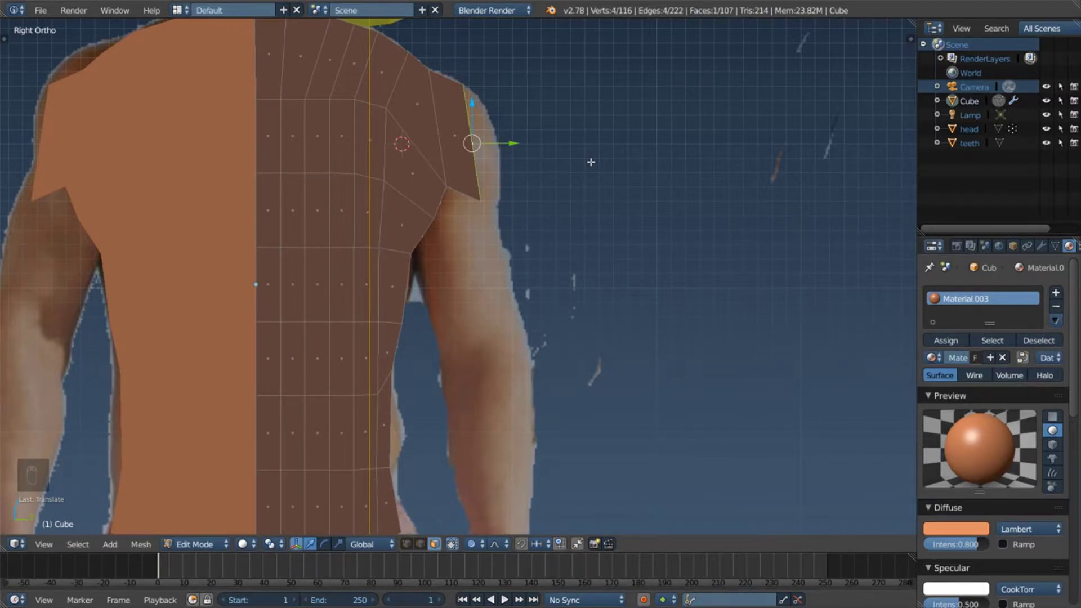
{"action": "key", "text": "s"}
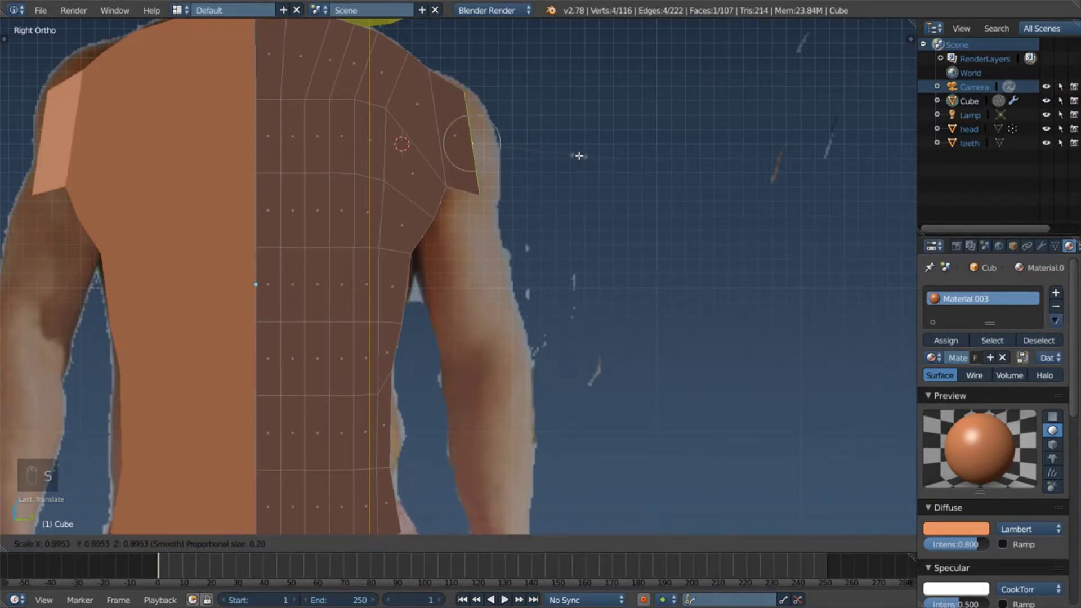
Step: Extrude the stub out into a long arm and straighten its end face
{"action": "key", "text": "e"}
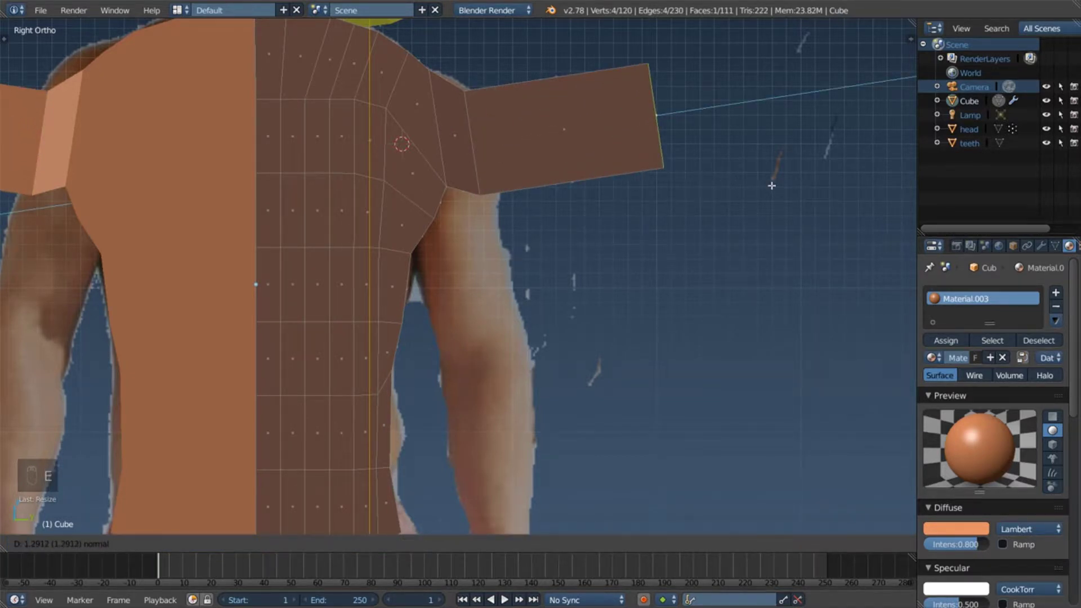
{"action": "key", "text": "g"}
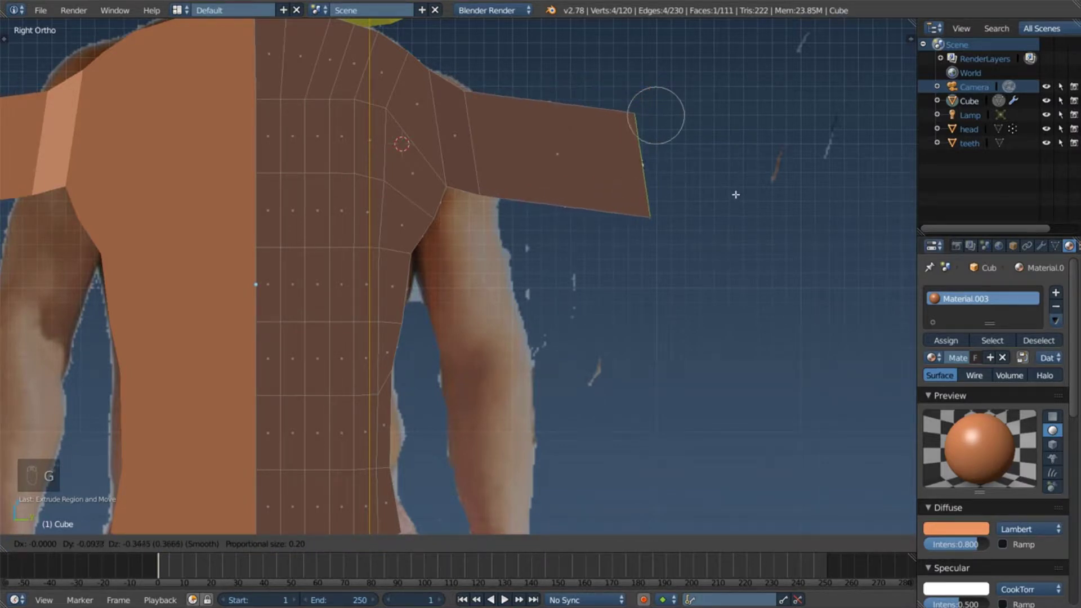
{"action": "key", "text": "g"}
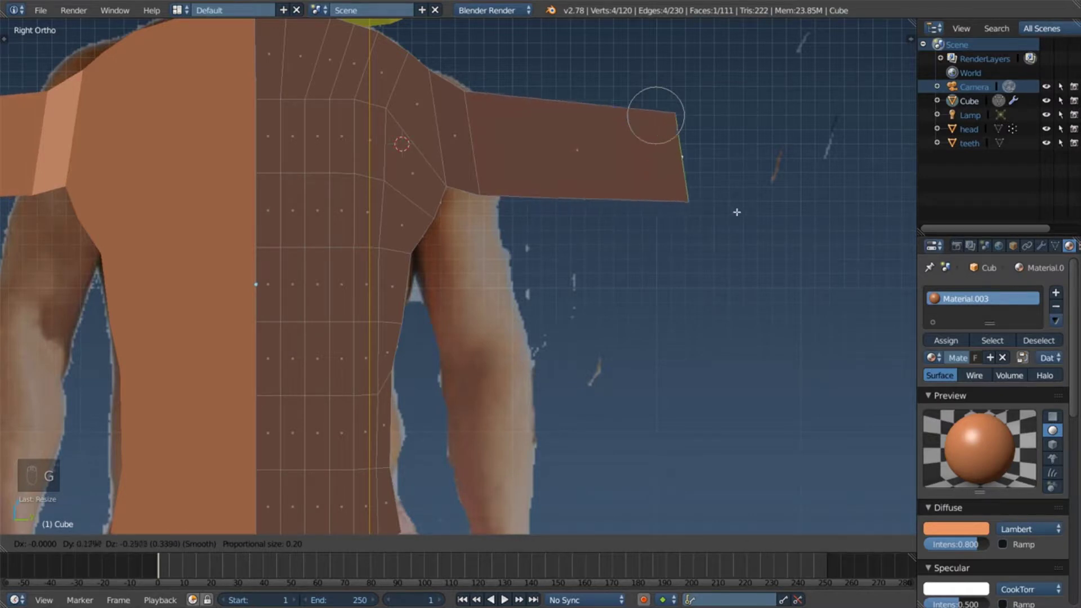
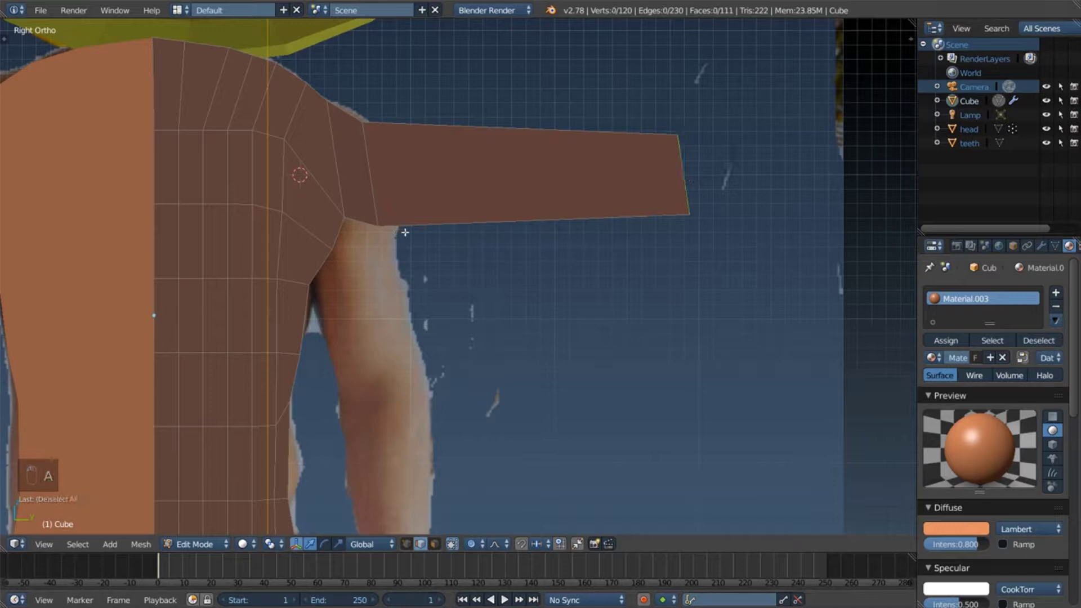
Step: Resize the edge loop where the arm meets the shoulder
{"action": "key", "text": "c"}
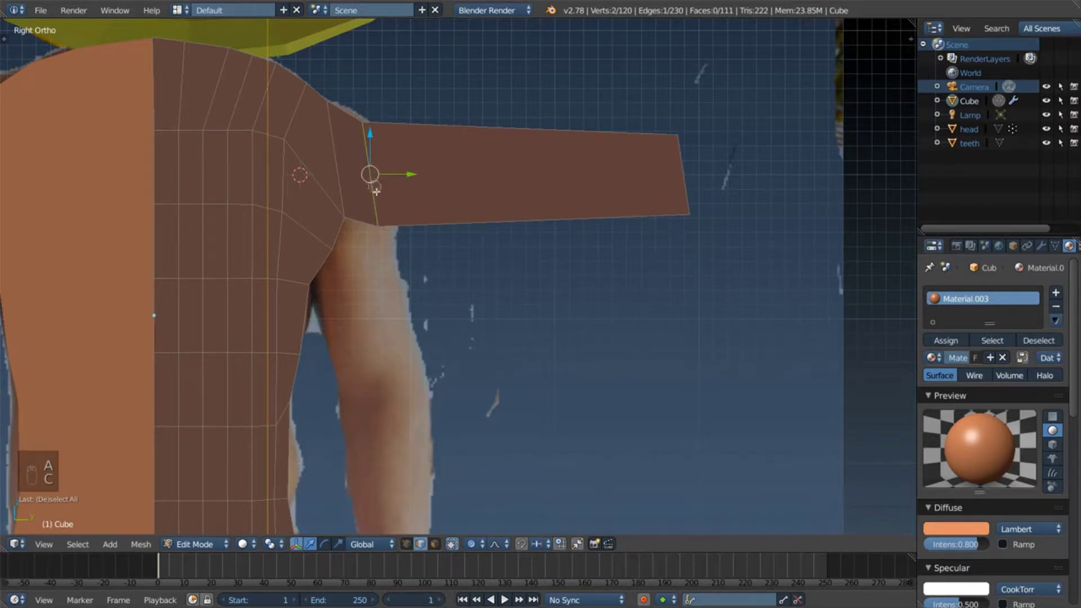
{"action": "key", "text": "g"}
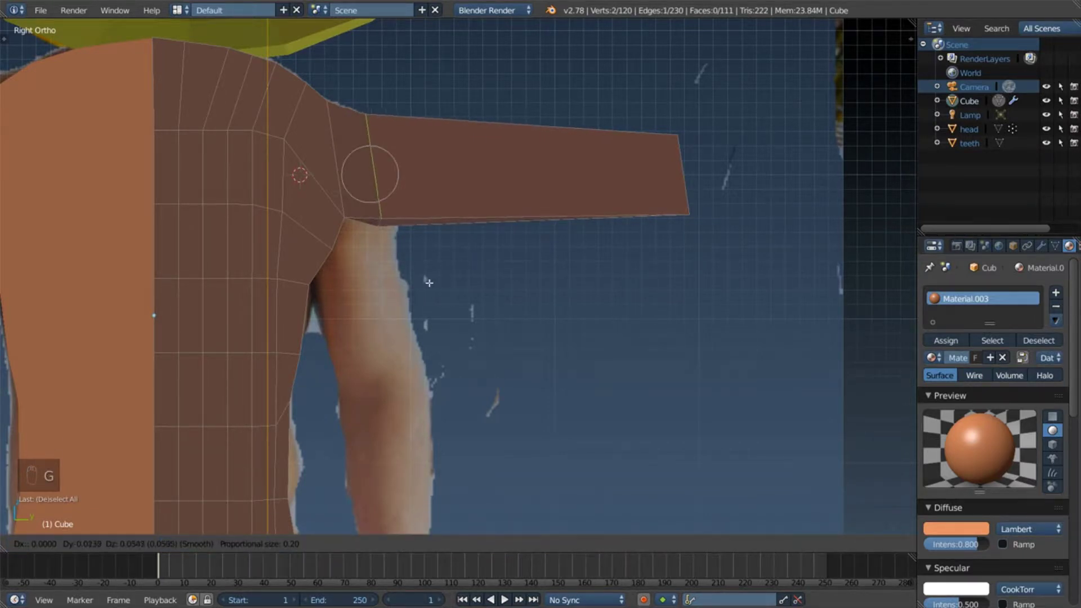
{"action": "key", "text": "a"}
{"action": "key", "text": "c"}
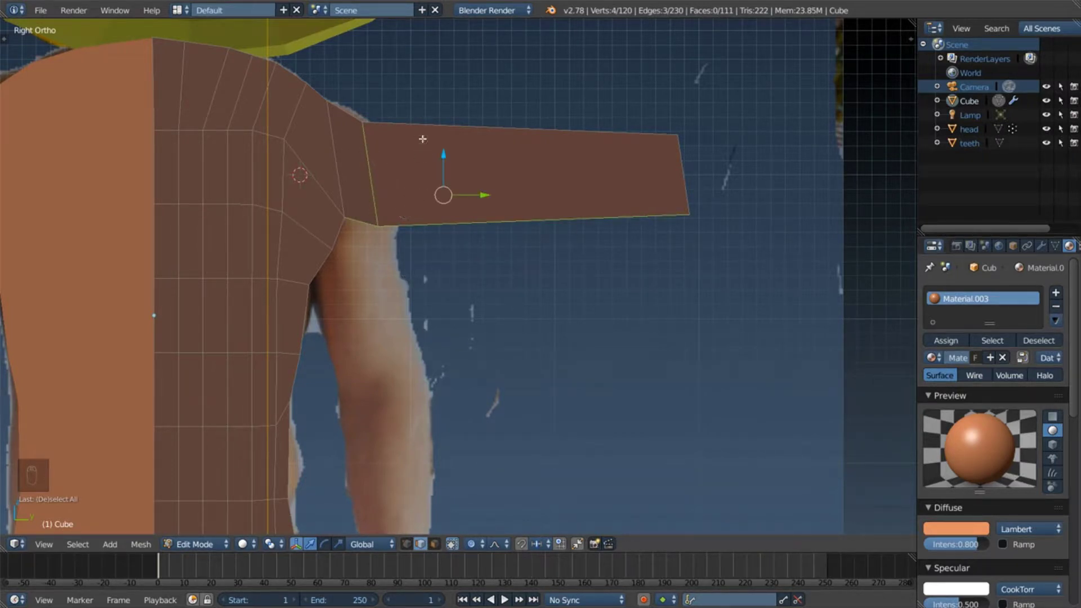
{"action": "key", "text": "c"}
{"action": "key", "text": "a"}
Step: Move the joint edges so the arm blends cleanly into the torso
{"action": "key", "text": "c"}
{"action": "key", "text": "g"}
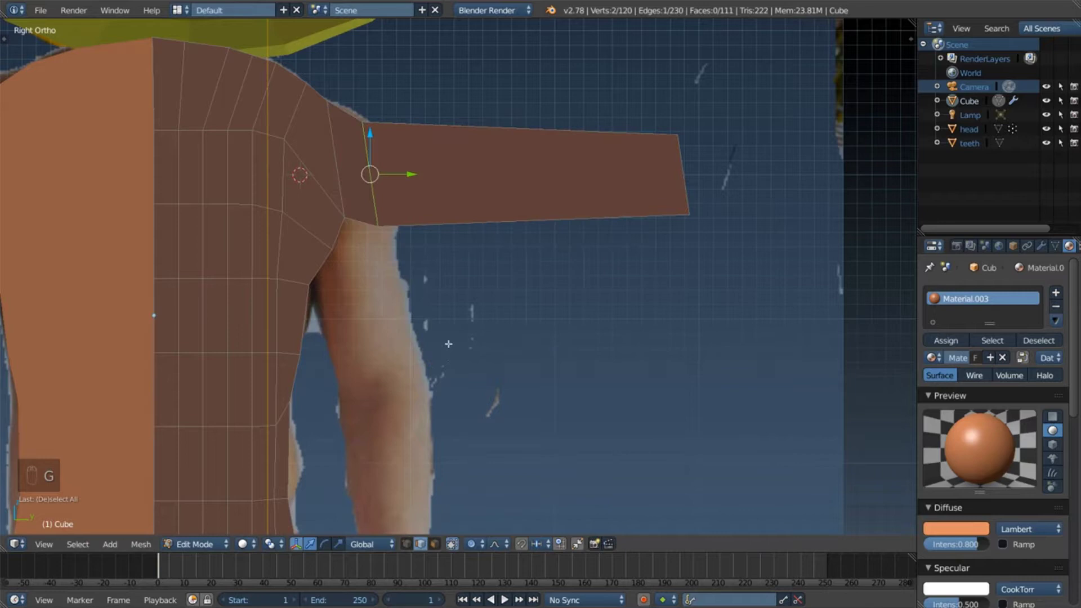
{"action": "key", "text": "a"}
{"action": "key", "text": "KP_5"}
{"action": "key", "text": "KP_5"}
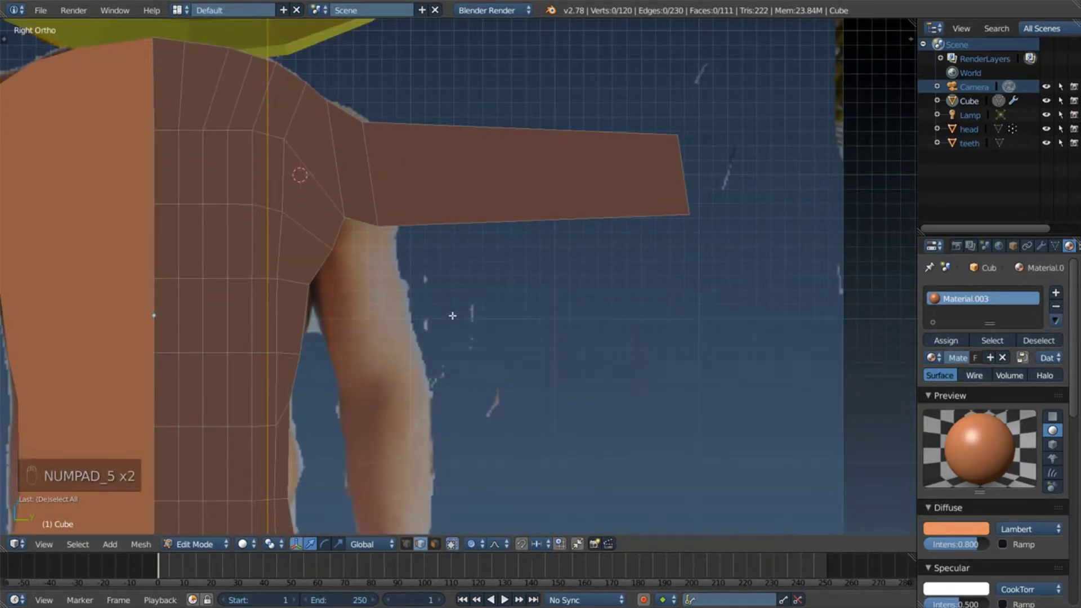
{"action": "key", "text": "c"}
{"action": "key", "text": "g"}
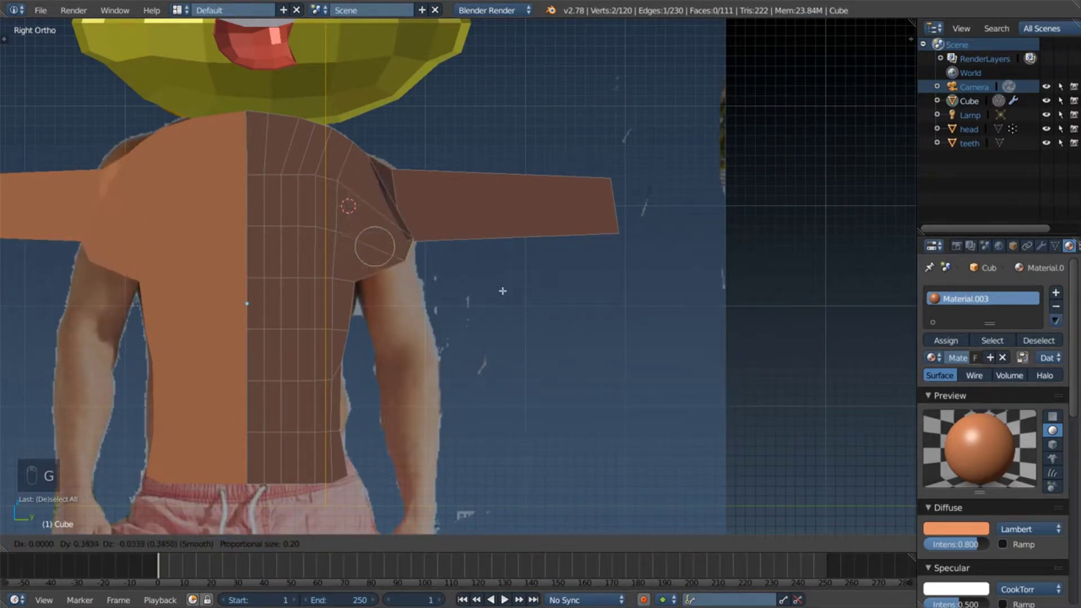
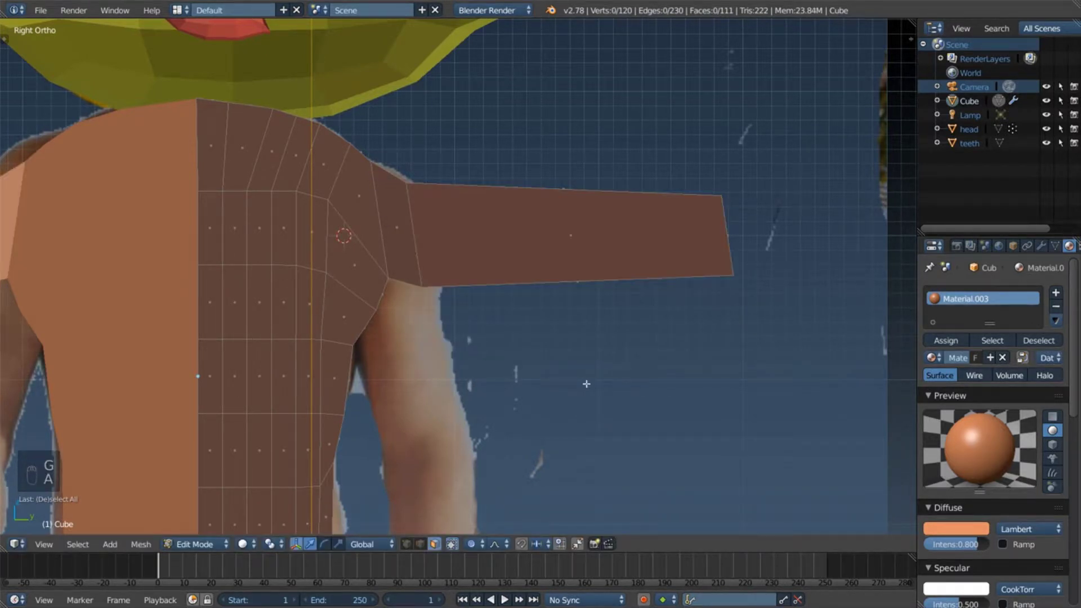
Step: Select the arm's end face in face mode, undo a trial move, and check its thickness from the side
{"action": "key", "text": "c"}
{"action": "key", "text": "a"}
{"action": "key", "text": "c"}
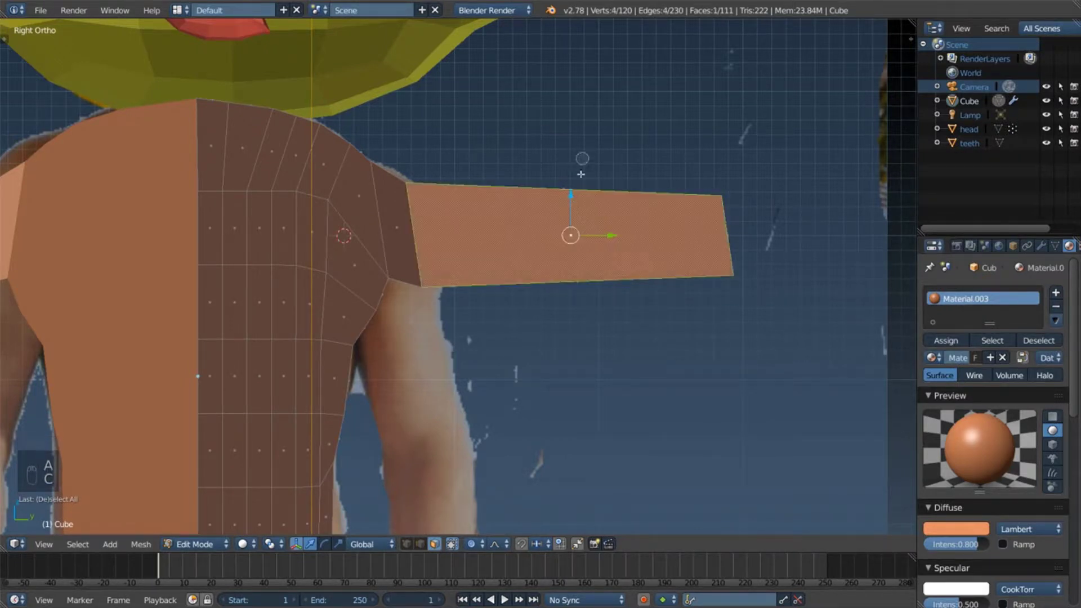
{"action": "key", "text": "g"}
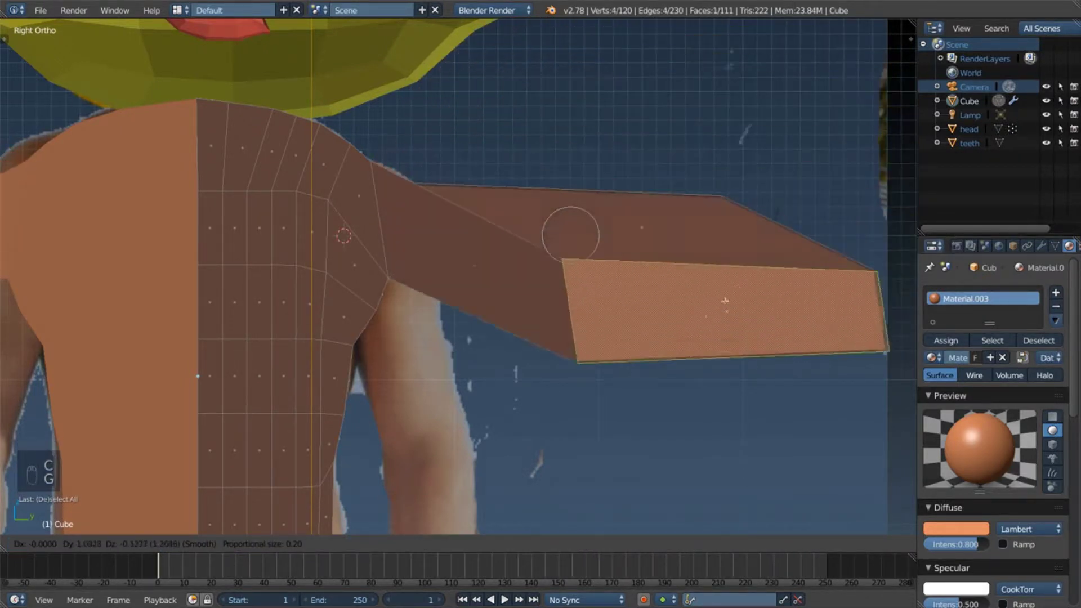
{"action": "key", "text": "a"}
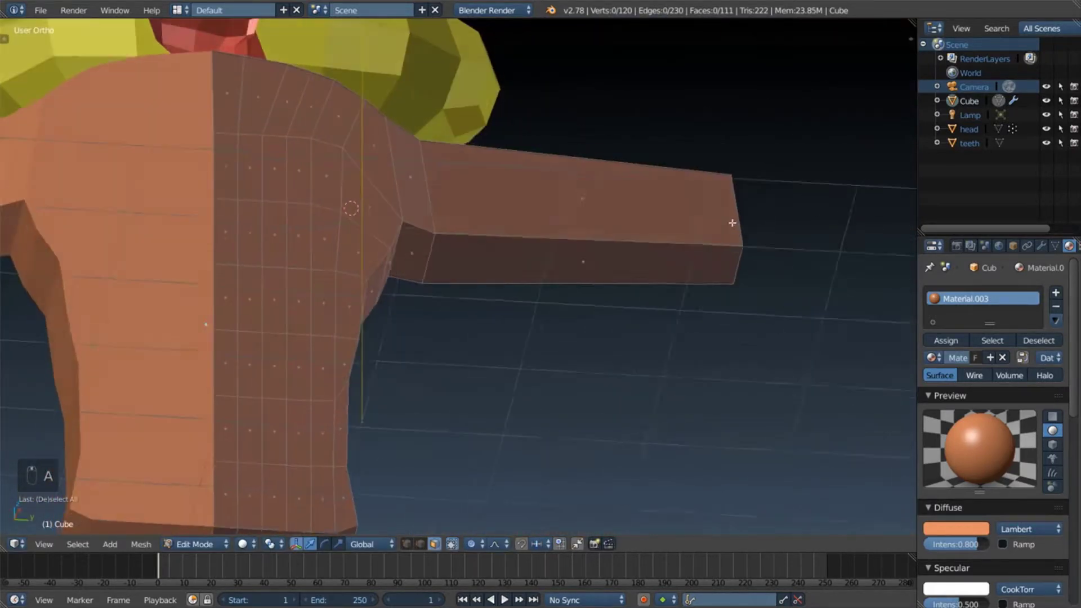
{"action": "key", "text": "KP_5"}
{"action": "key", "text": "KP_5"}
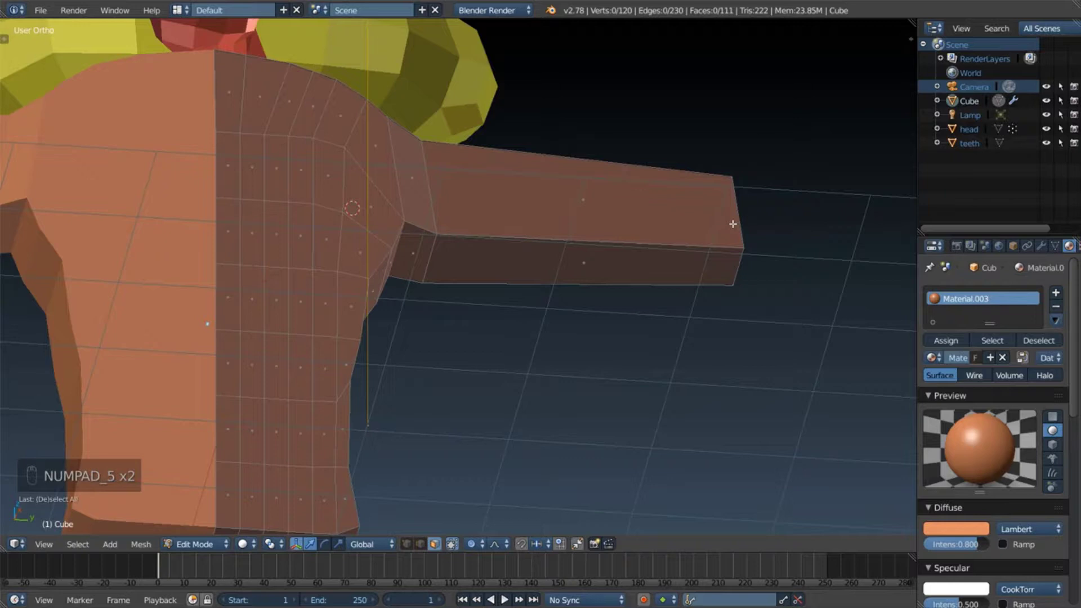
{"action": "key", "text": "KP_3"}
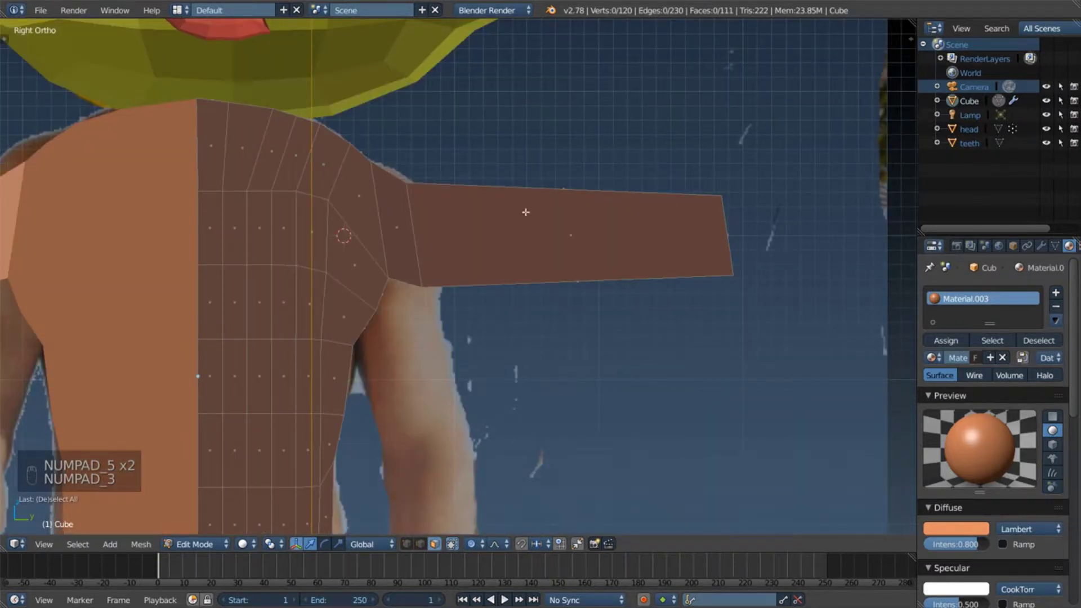
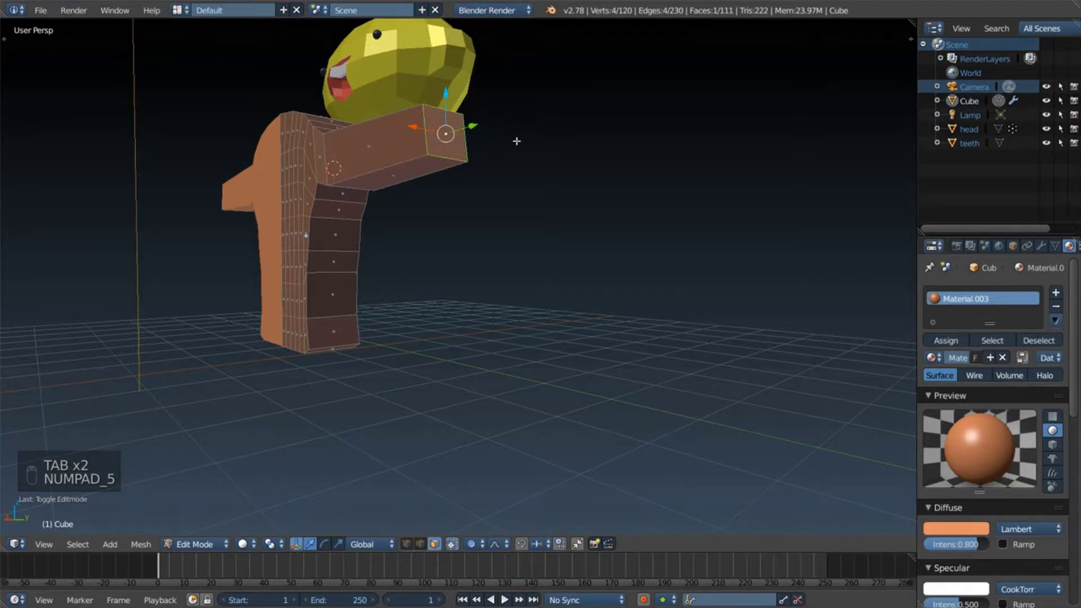
Step: In Right ortho view, extrude a forearm section and scale its tip face narrower
{"action": "key", "text": "KP_1"}
{"action": "key", "text": "KP_3"}
{"action": "key", "text": "KP_1"}
{"action": "key", "text": "KP_1"}
{"action": "key", "text": "KP_3"}
{"action": "key", "text": "KP_5"}
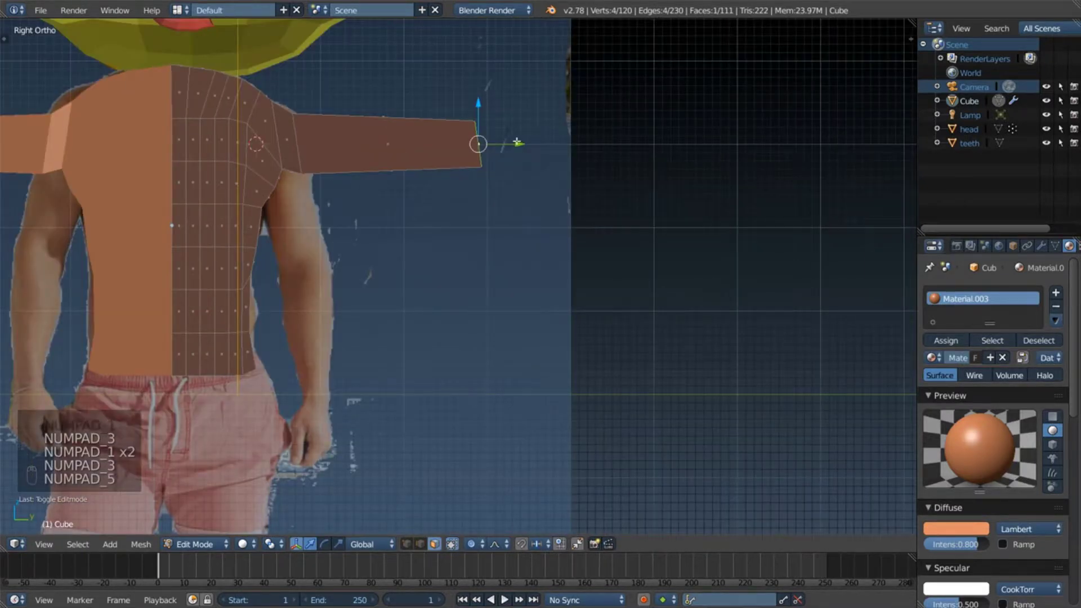
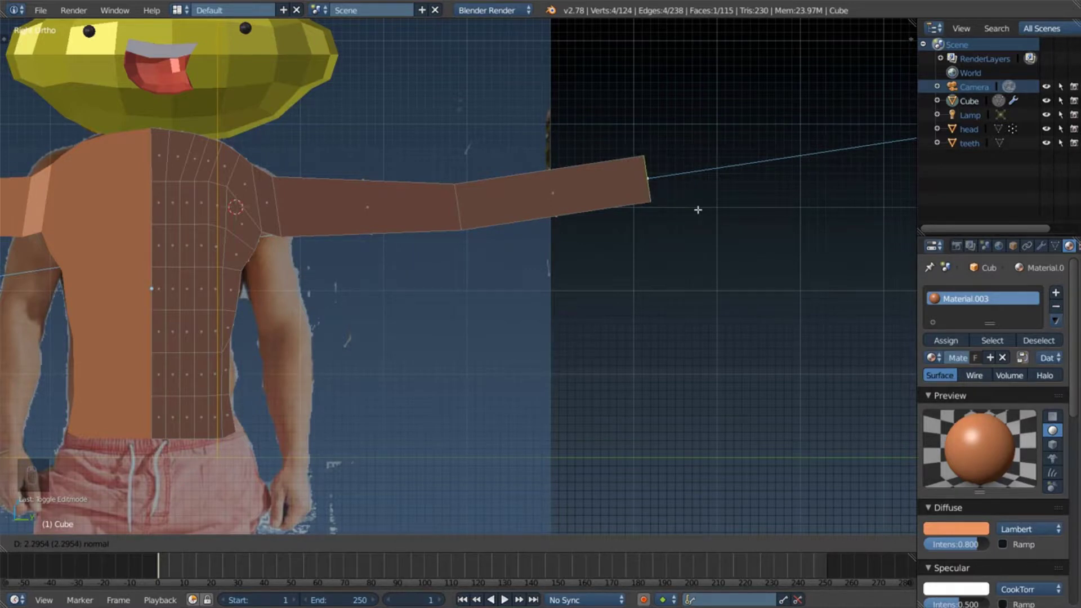
{"action": "key", "text": "s"}
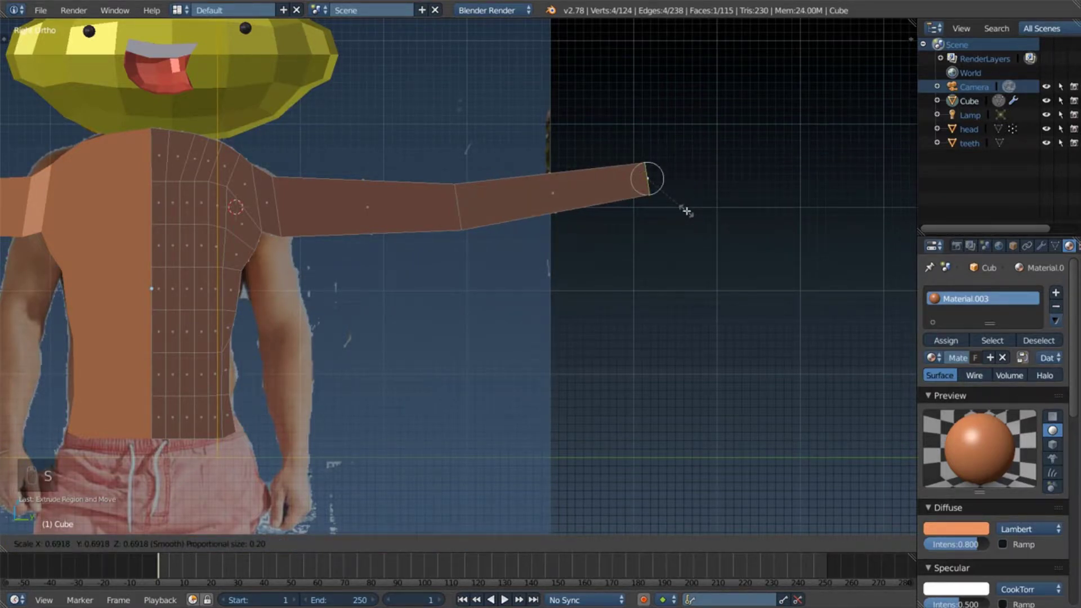
{"action": "key", "text": "g"}
{"action": "key", "text": "r"}
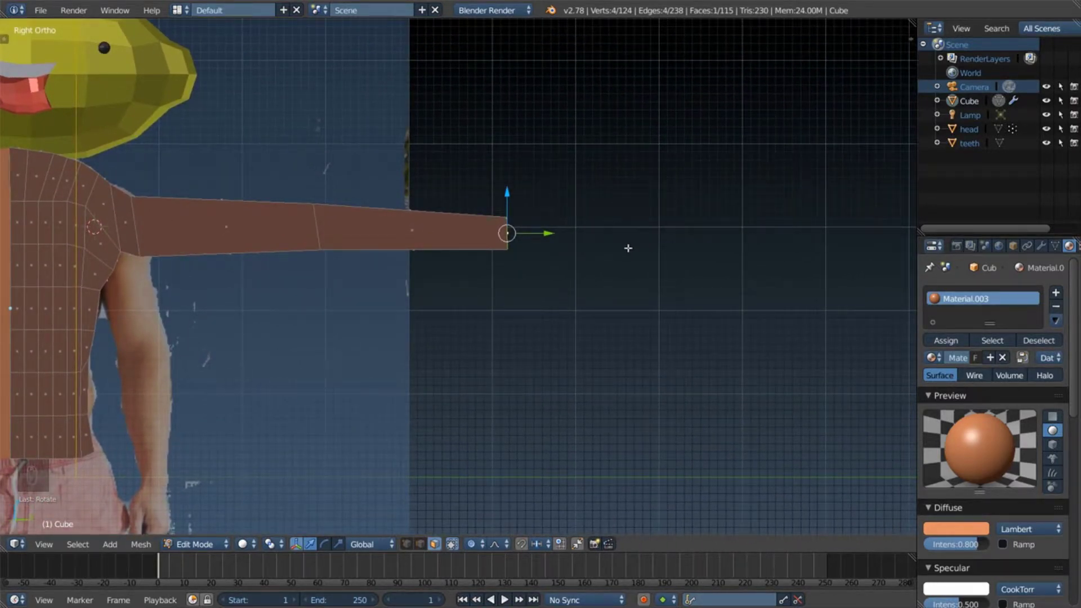
Step: Extrude a short block from the arm's tip and enlarge its end face
{"action": "key", "text": "e"}
{"action": "key", "text": "s"}
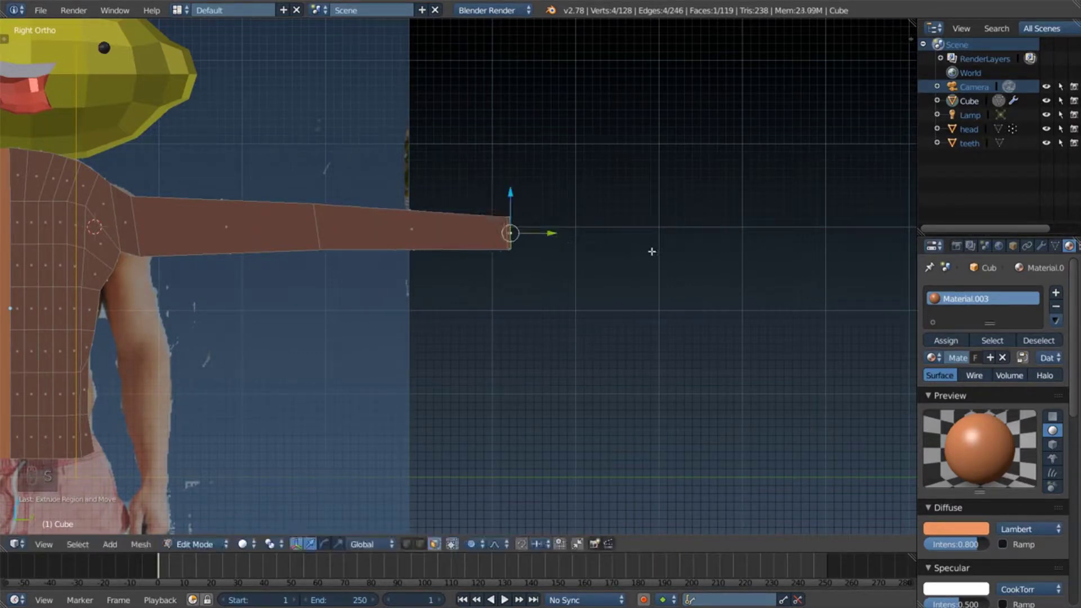
{"action": "key", "text": "o"}
{"action": "key", "text": "s"}
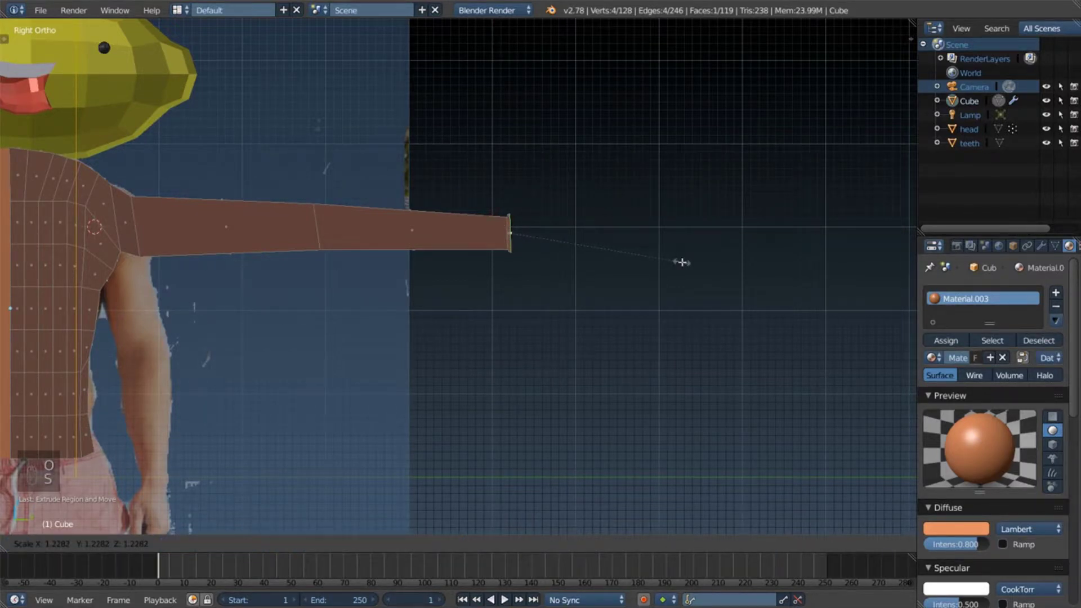
Step: Extrude two more short sections and widen the end face into a flaring hand block
{"action": "key", "text": "s"}
{"action": "key", "text": "e"}
{"action": "key", "text": "s"}
{"action": "key", "text": "e"}
{"action": "key", "text": "s"}
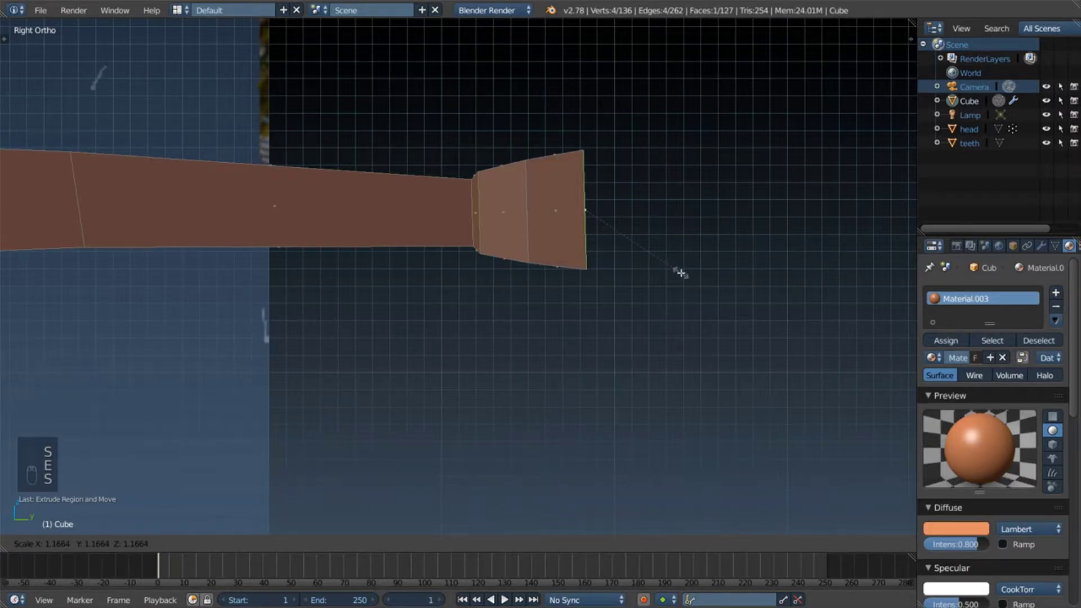
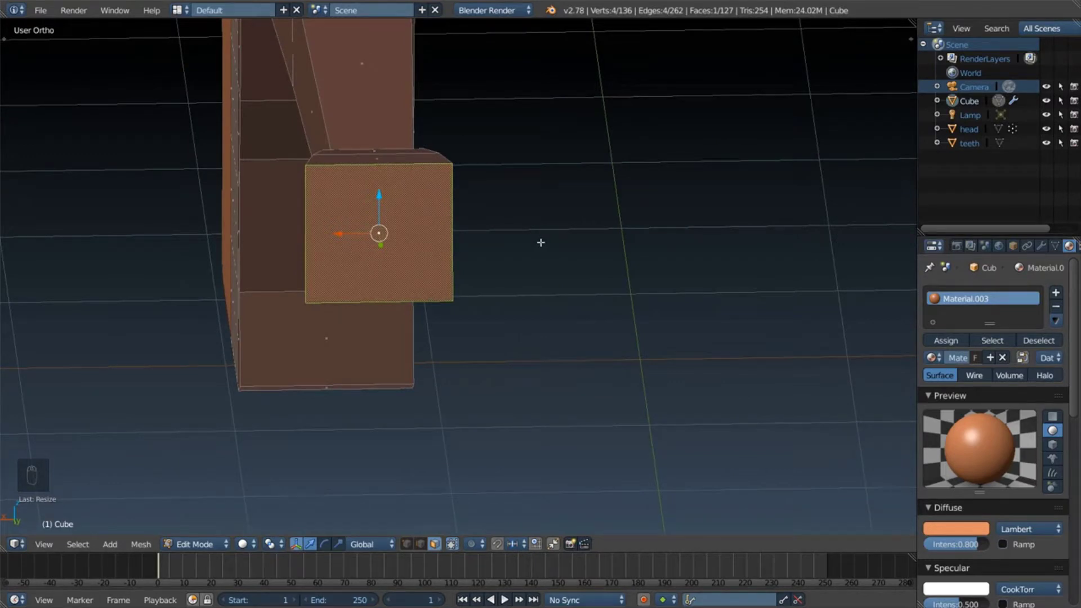
Step: Resize the hand's end face and check it in Right and Front ortho views
{"action": "key", "text": "s"}
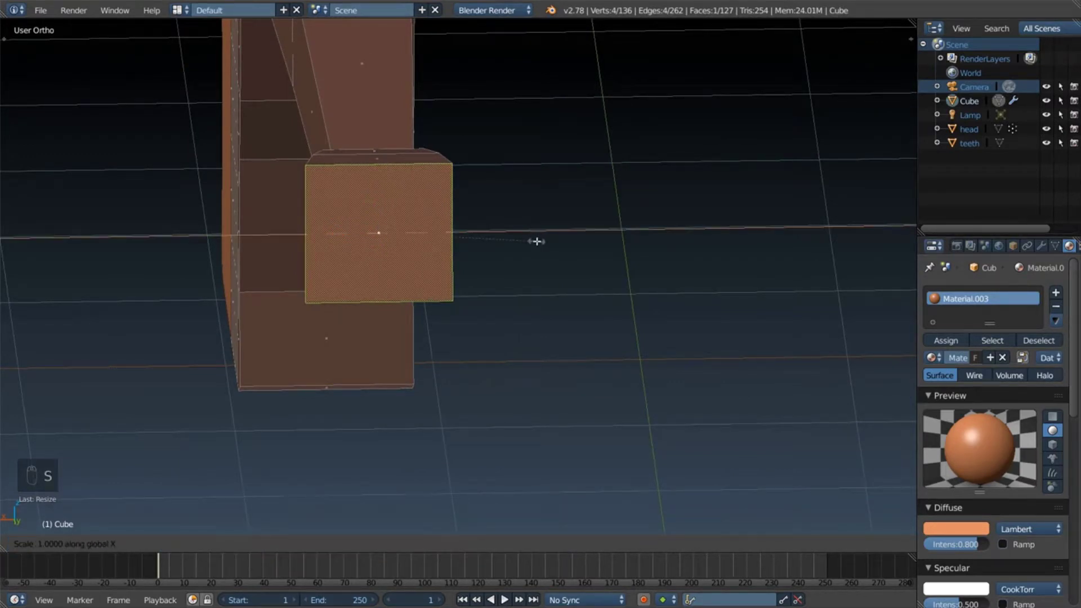
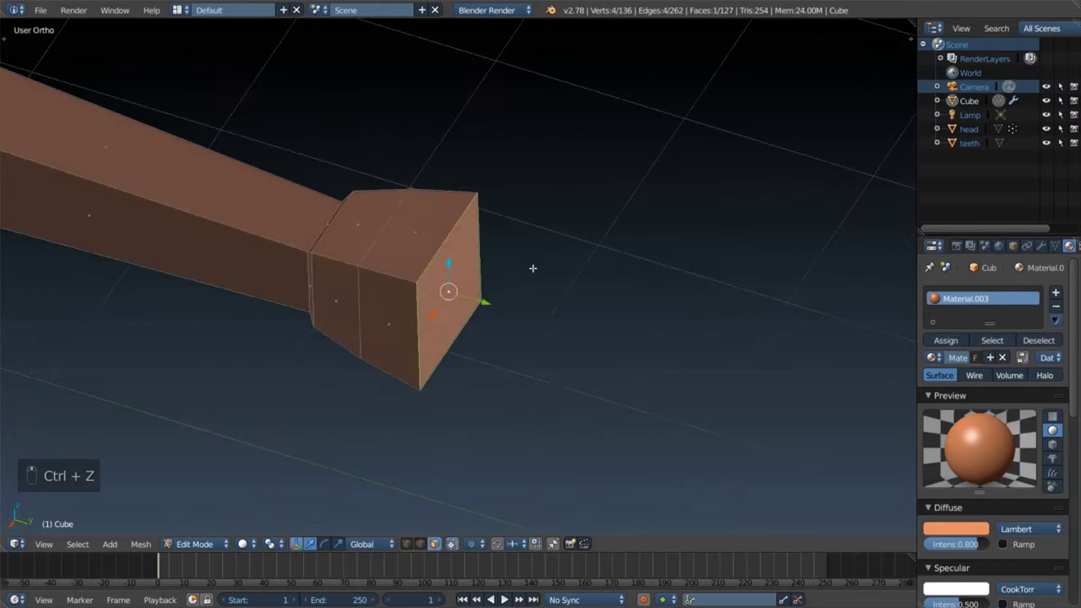
{"action": "key", "text": "KP_5"}
{"action": "key", "text": "KP_1"}
{"action": "key", "text": "KP_3"}
{"action": "key", "text": "KP_5"}
{"action": "key", "text": "a"}
{"action": "key", "text": "z"}
{"action": "key", "text": "c"}
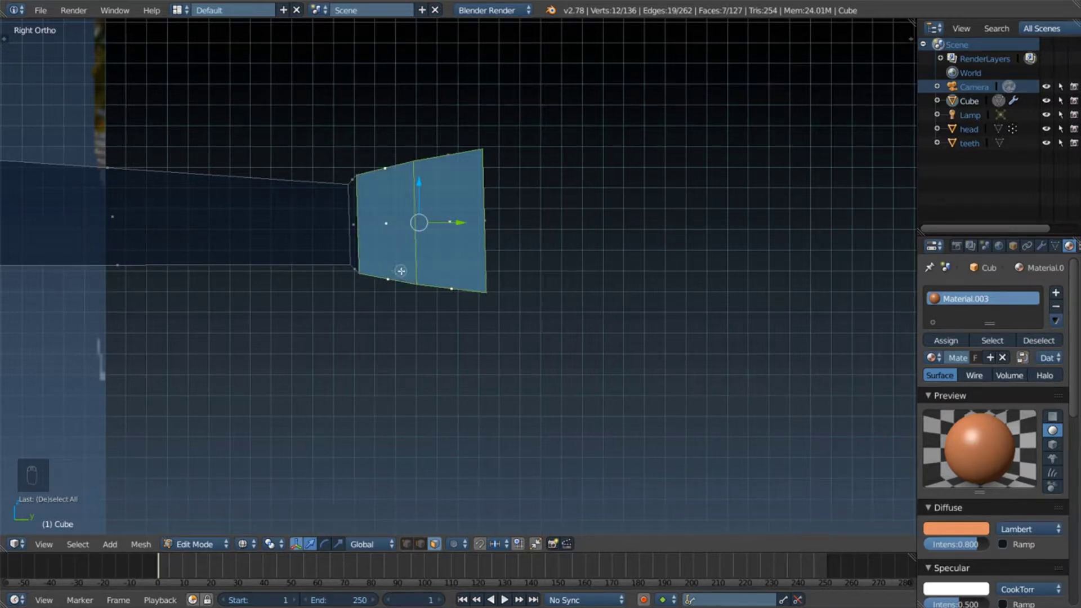
Step: From the front, scale the hand block along X into a thin, narrow slab
{"action": "key", "text": "KP_3"}
{"action": "key", "text": "KP_1"}
{"action": "key", "text": "s"}
{"action": "key", "text": "x"}
{"action": "key", "text": "z"}
{"action": "key", "text": "s"}
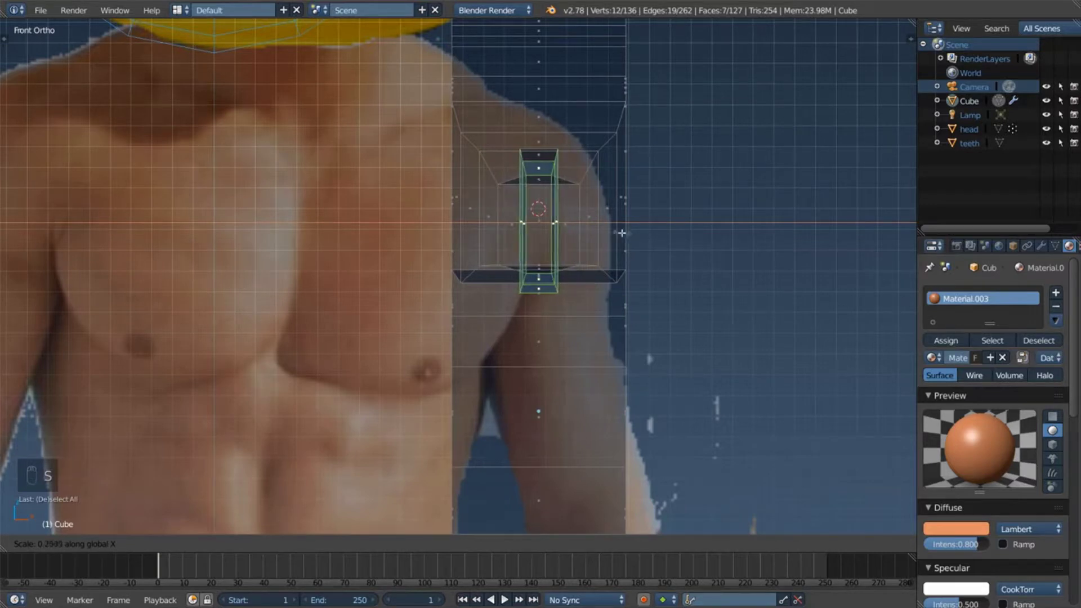
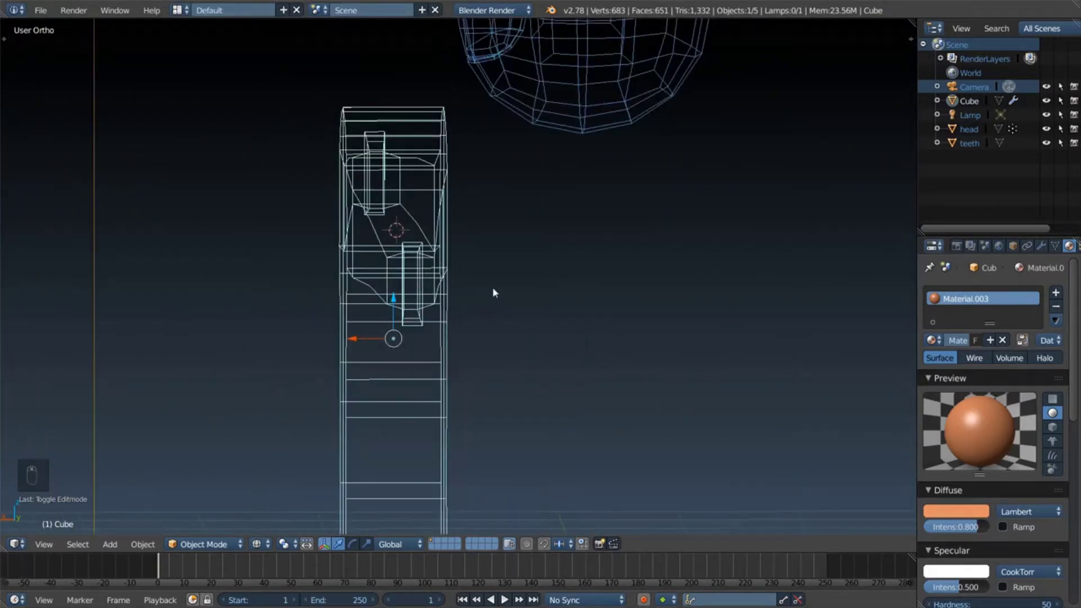
Step: Inspect the arm and hand solid-shaded from several angles, then return to editing the body mesh
{"action": "key", "text": "z"}
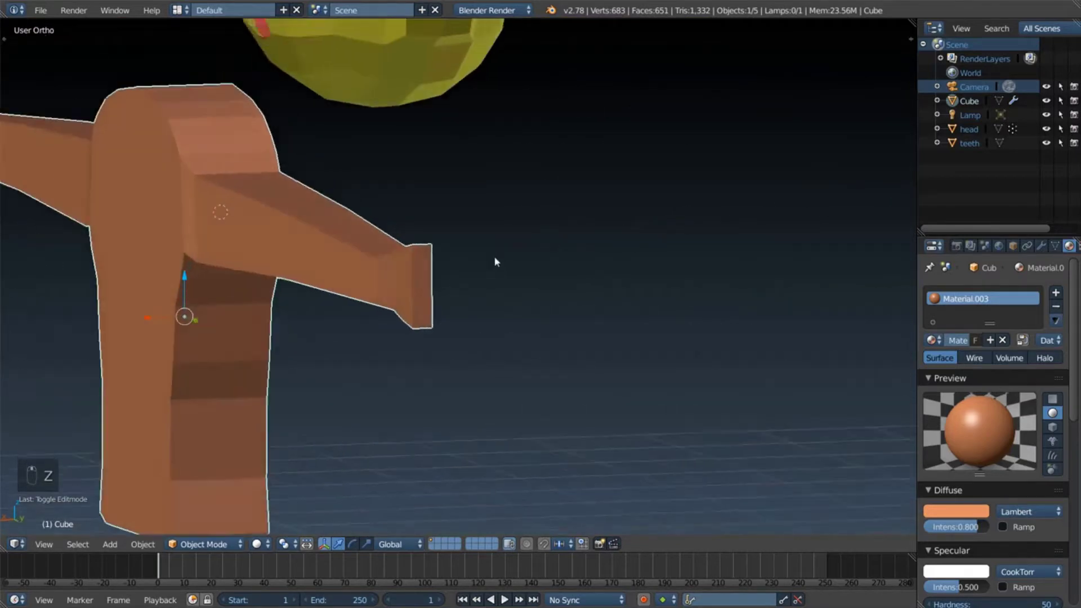
{"action": "middle_click", "coordinate": [513, 268]}
{"action": "middle_click", "coordinate": [507, 269]}
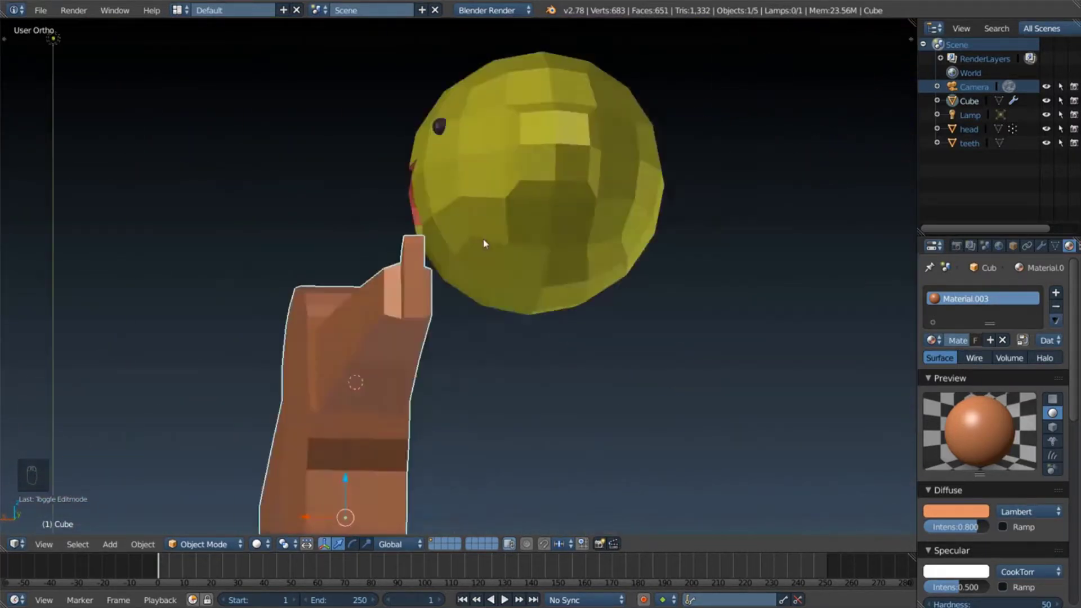
{"action": "left_click_drag", "start_coordinate": [524, 278], "coordinate": [572, 301]}
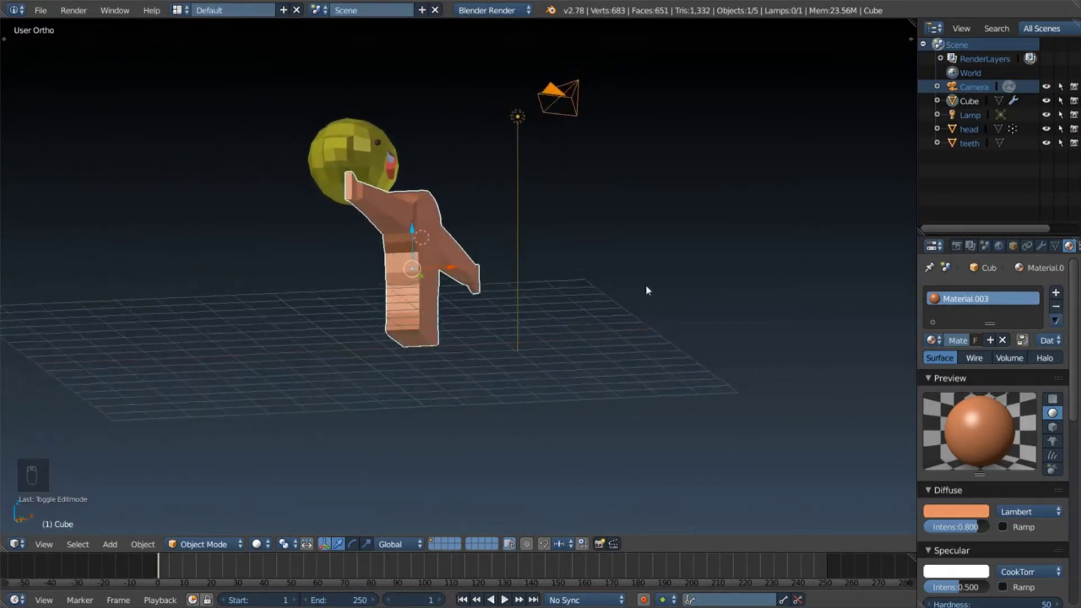
{"action": "left_click_drag", "start_coordinate": [494, 304], "coordinate": [495, 299]}
{"action": "key", "text": "z"}
{"action": "key", "text": "KP_5"}
{"action": "key", "text": "KP_3"}
{"action": "key", "text": "KP_3"}
{"action": "key", "text": "KP_1"}
{"action": "key", "text": "KP_3"}
{"action": "key", "text": "z"}
{"action": "key", "text": "KP_5"}
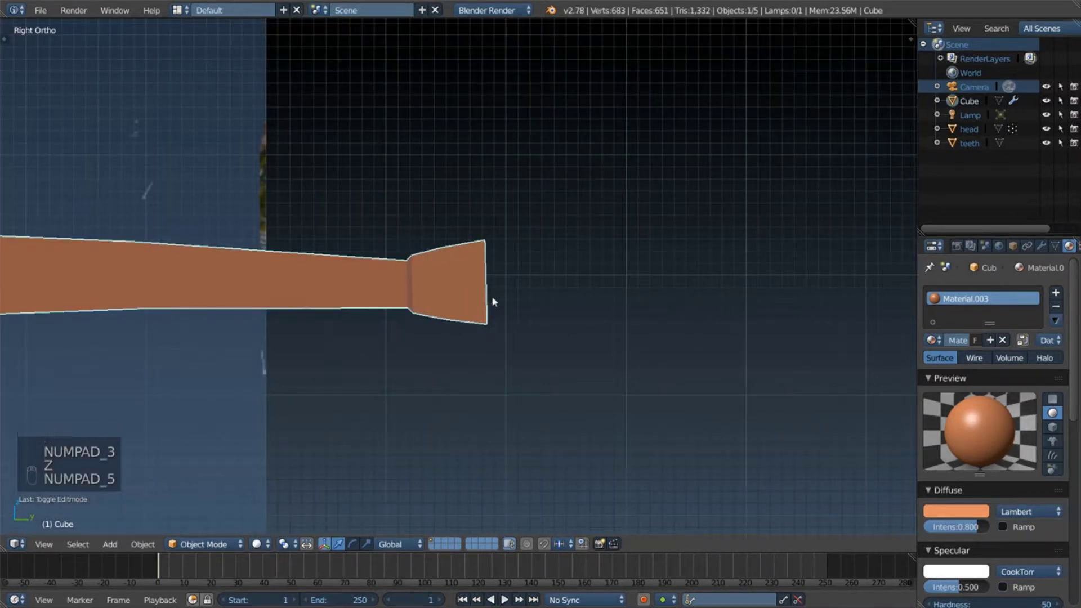
{"action": "key", "text": "KP_5"}
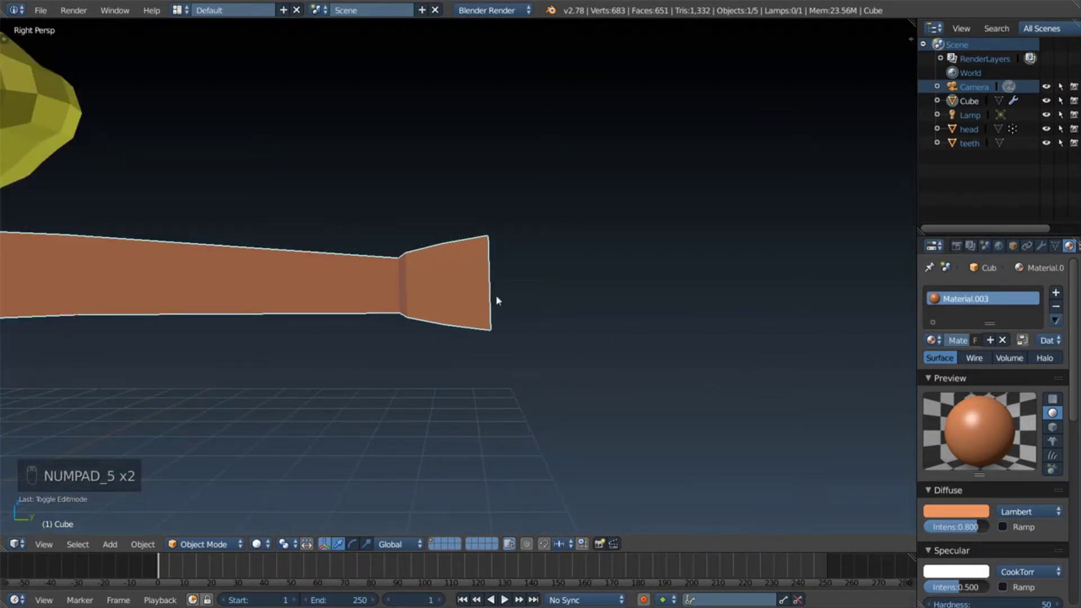
{"action": "key", "text": "Tab"}
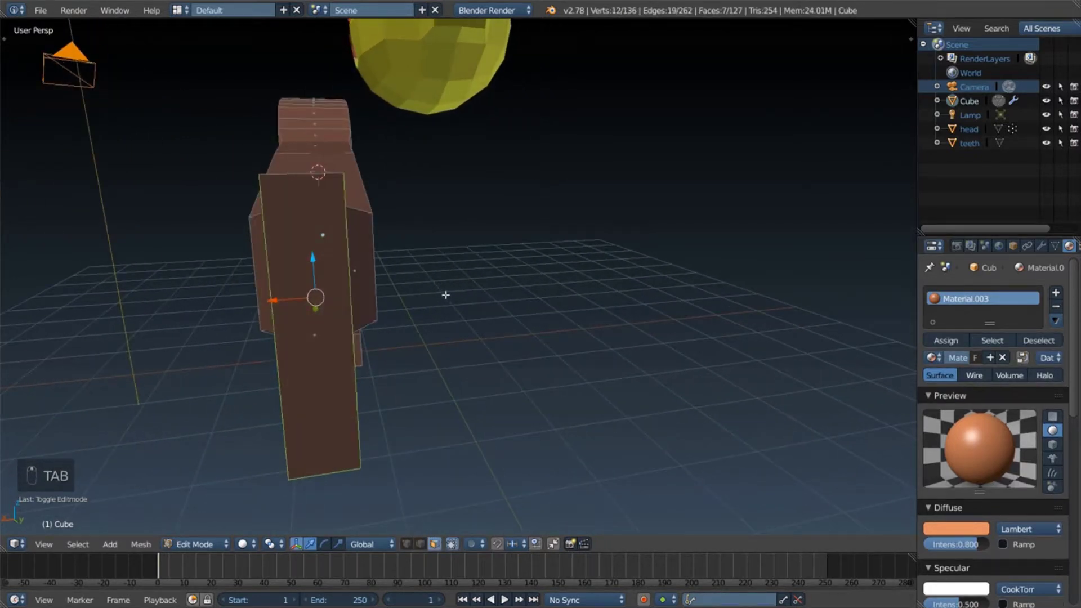
Step: Add an edge loop across the hand block and a knife cut near its end
{"action": "key", "text": "ctrl+r"}
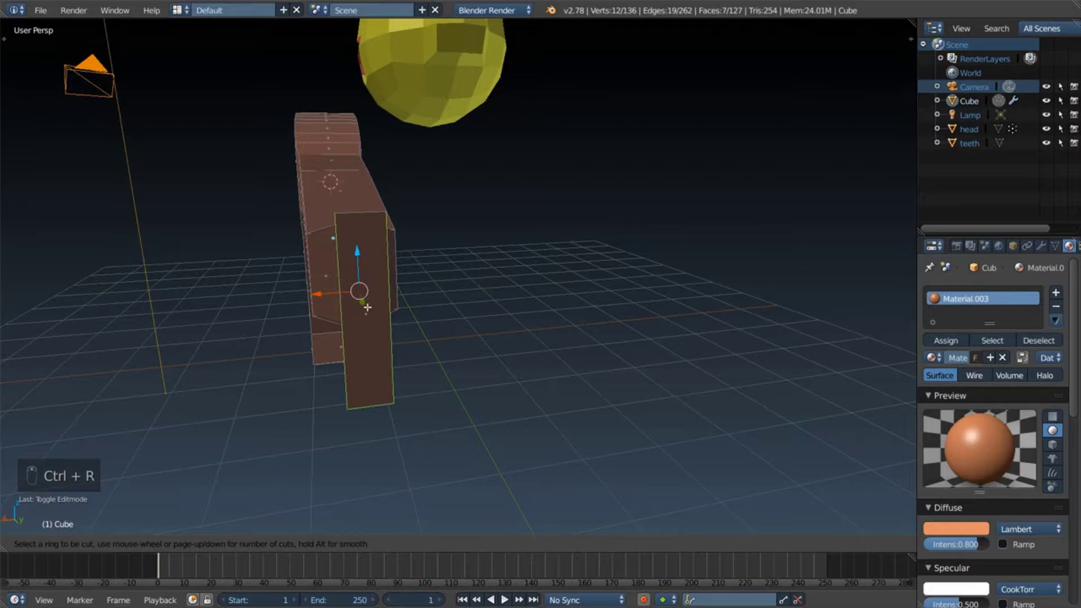
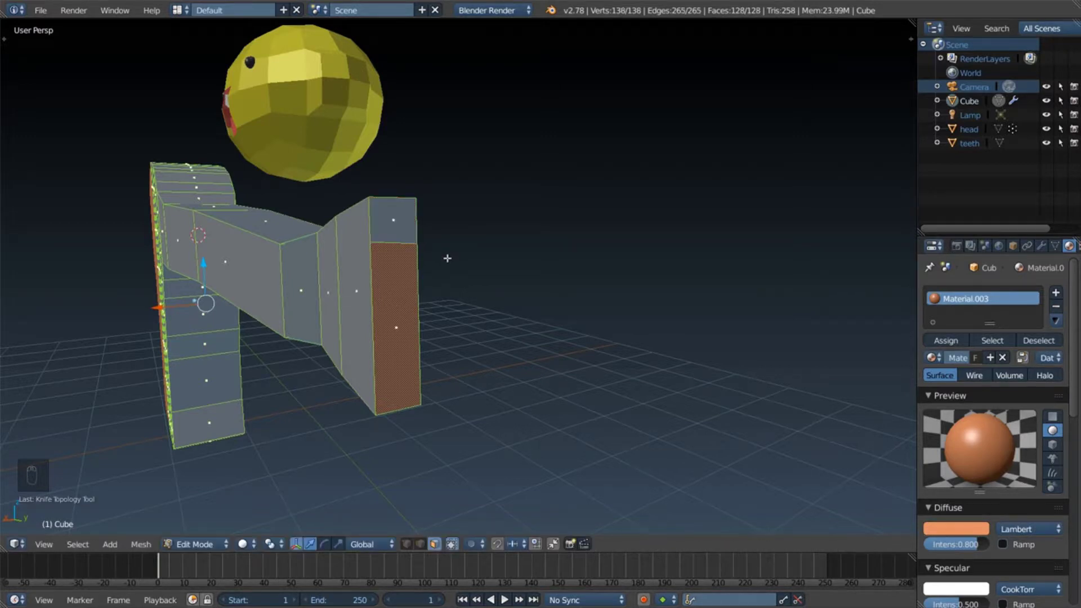
{"action": "key", "text": "k"}
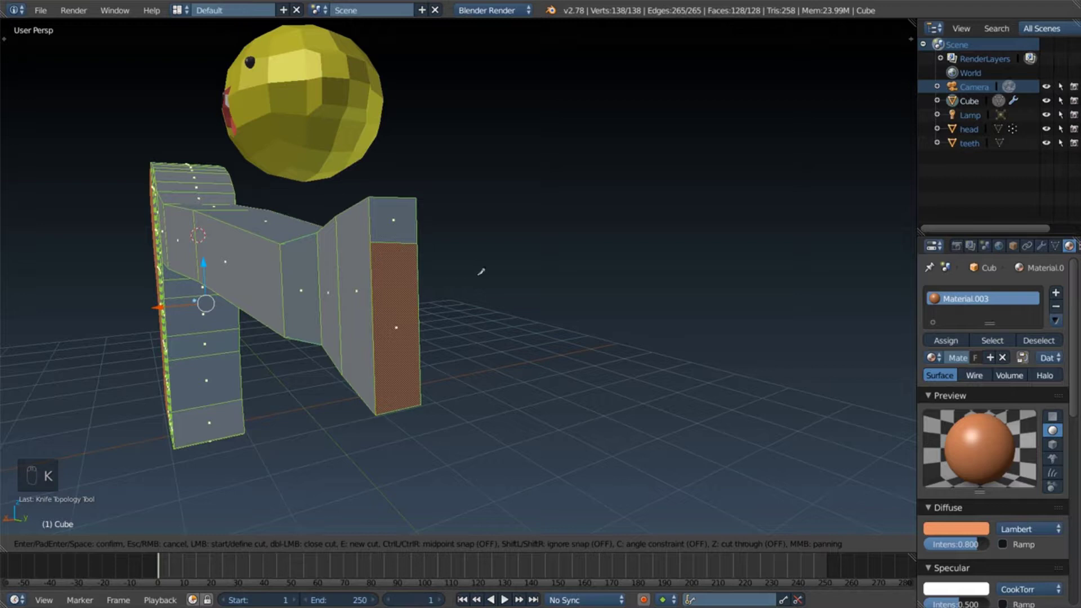
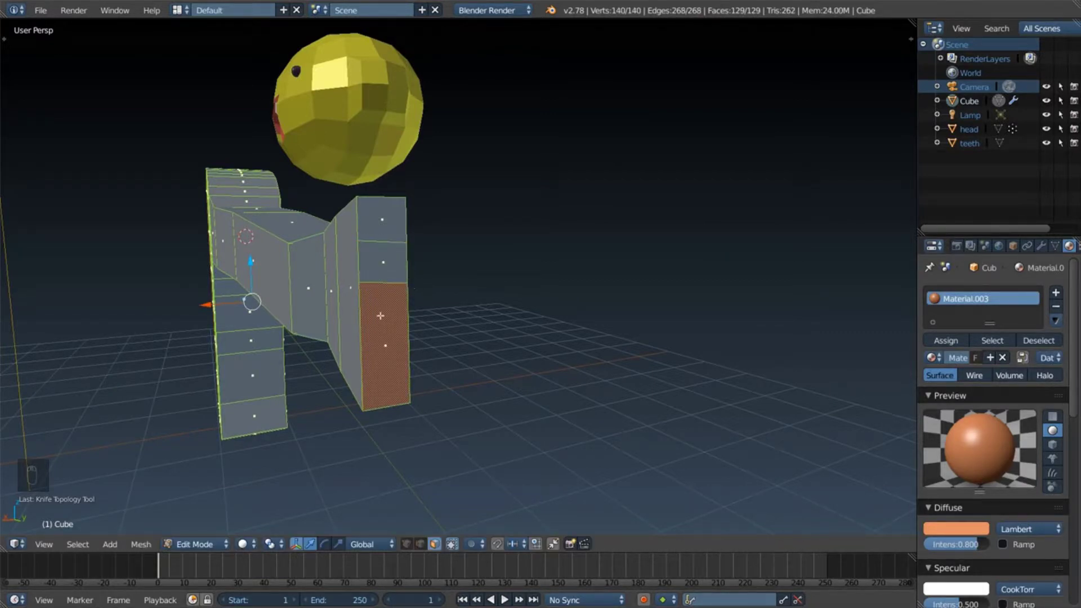
Step: Knife-cut the hand block to isolate a small top face for the thumb
{"action": "key", "text": "k"}
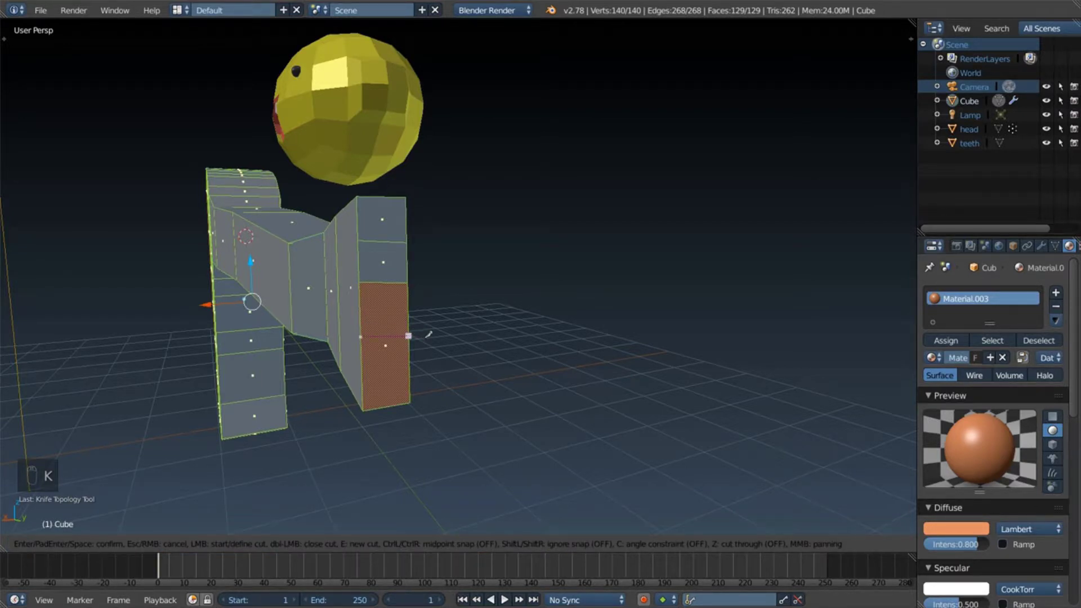
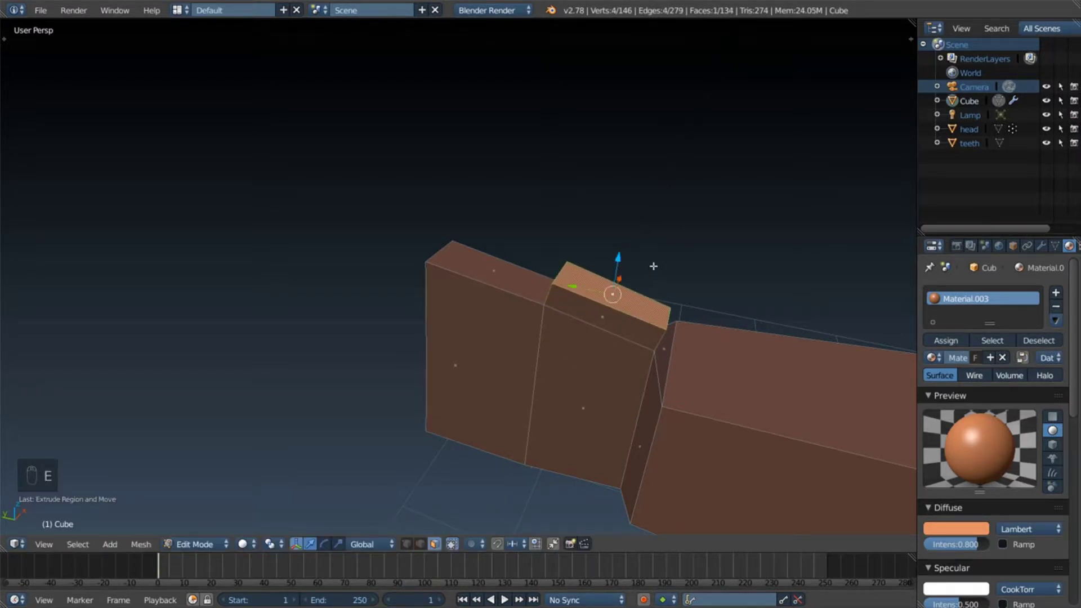
Step: Scale the hand's small top face and extrude it into a short thumb stub
{"action": "key", "text": "s"}
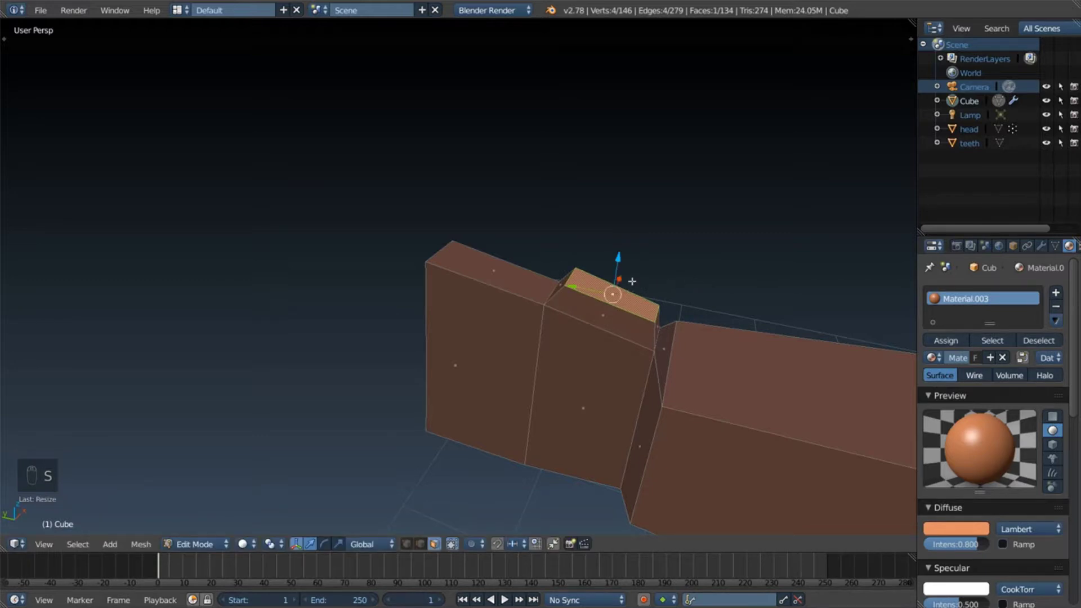
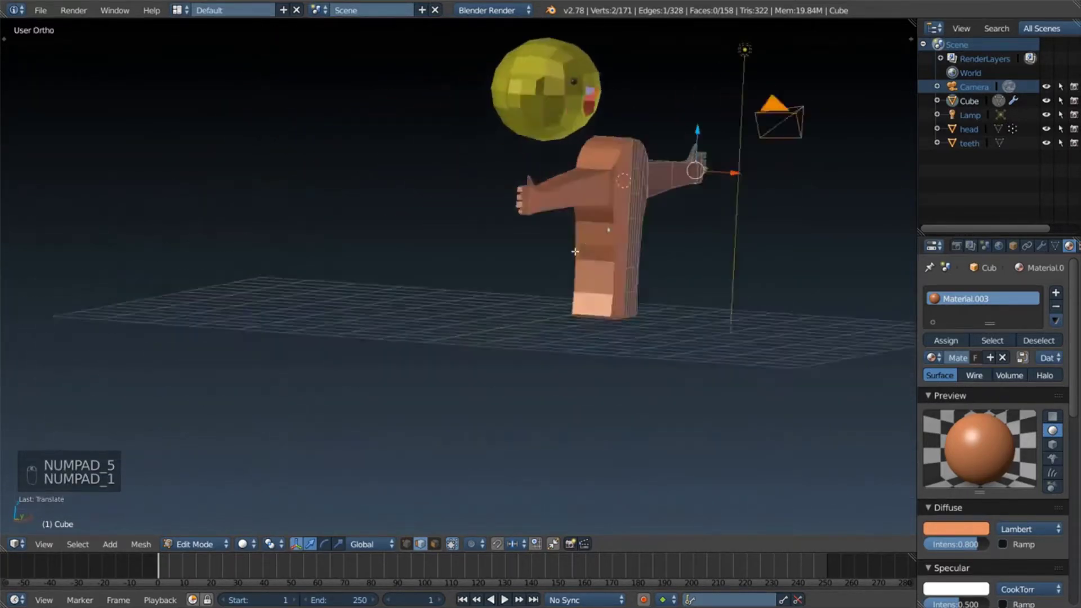
Step: From the side in X-ray, try scaling the hand, undo it and deselect
{"action": "key", "text": "KP_3"}
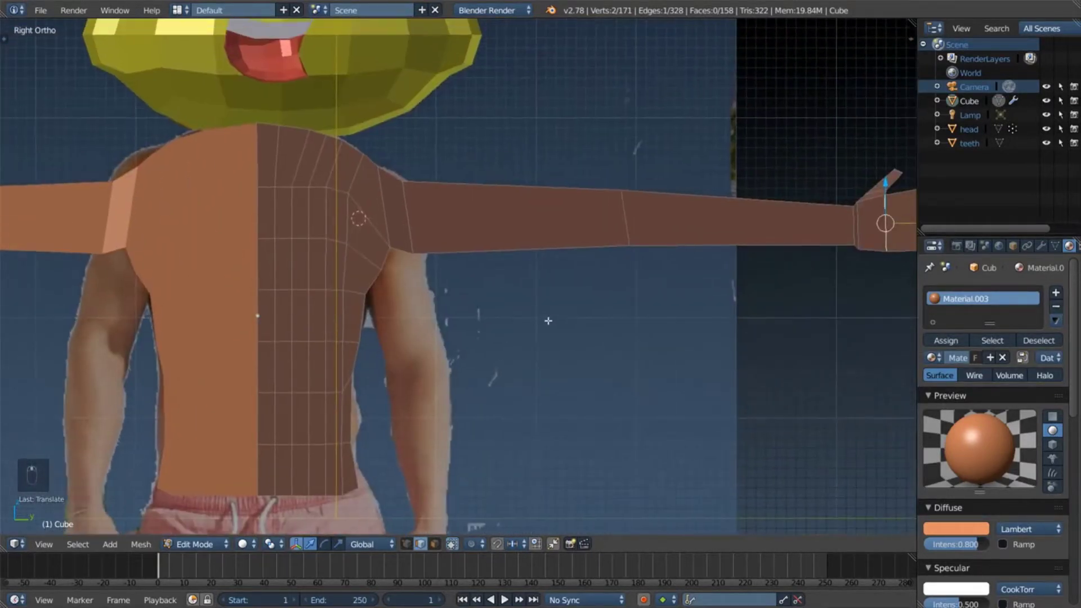
{"action": "key", "text": "z"}
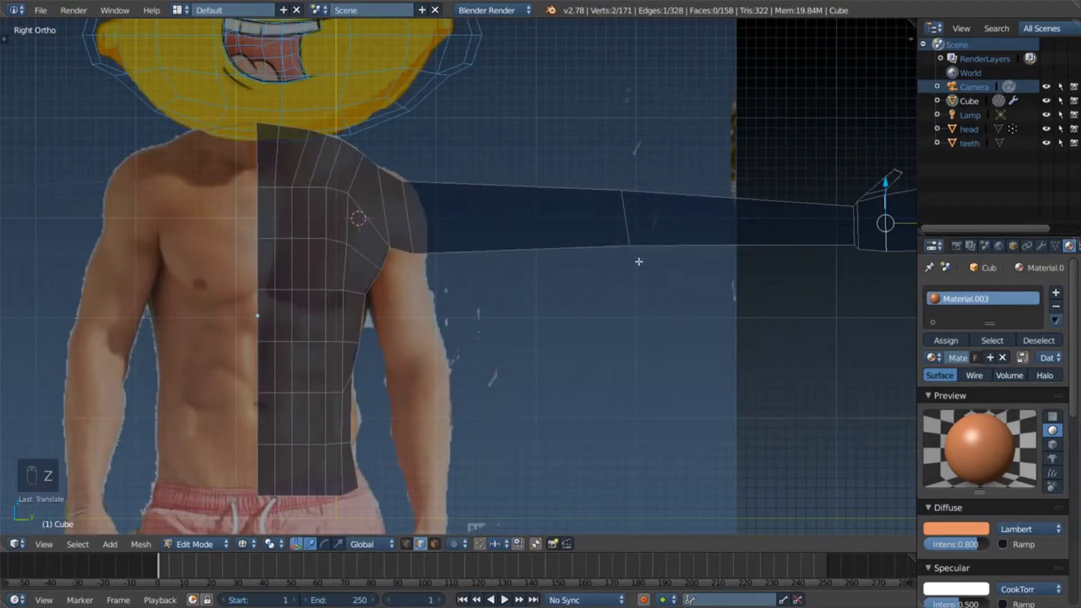
{"action": "key", "text": "c"}
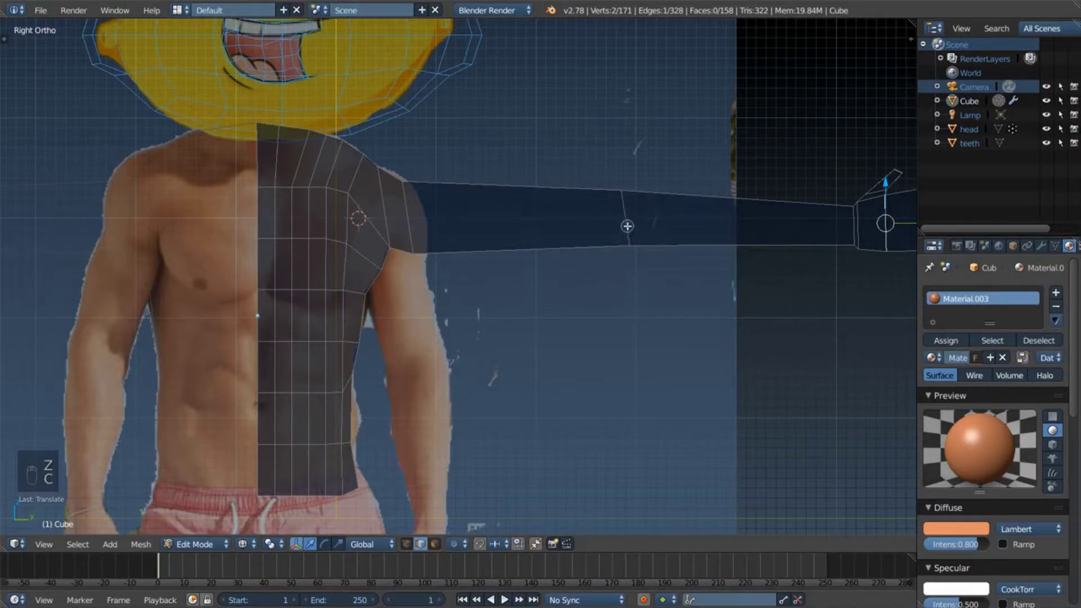
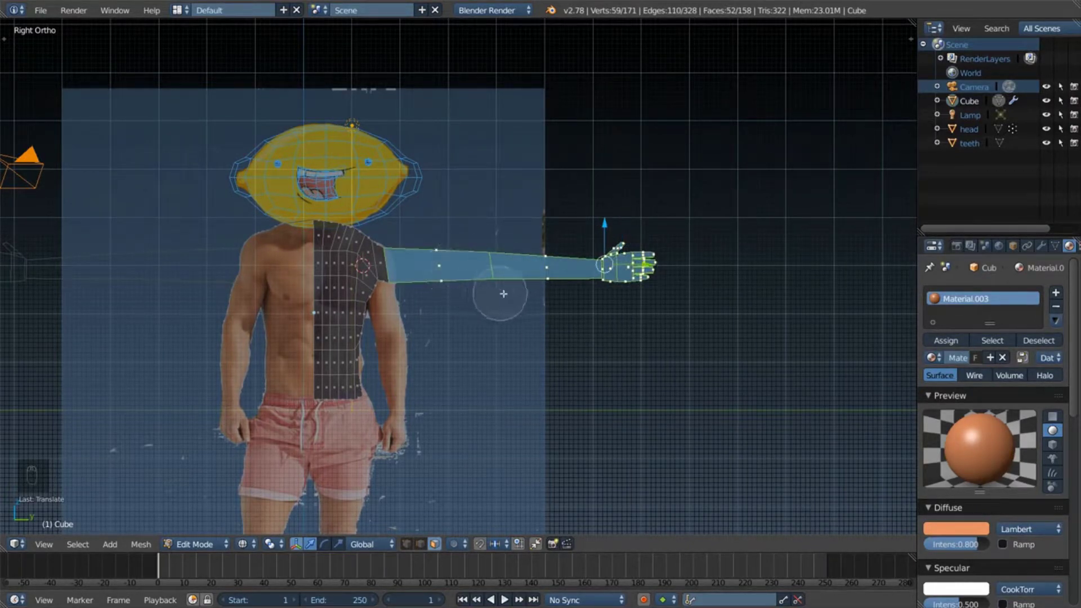
{"action": "key", "text": "s"}
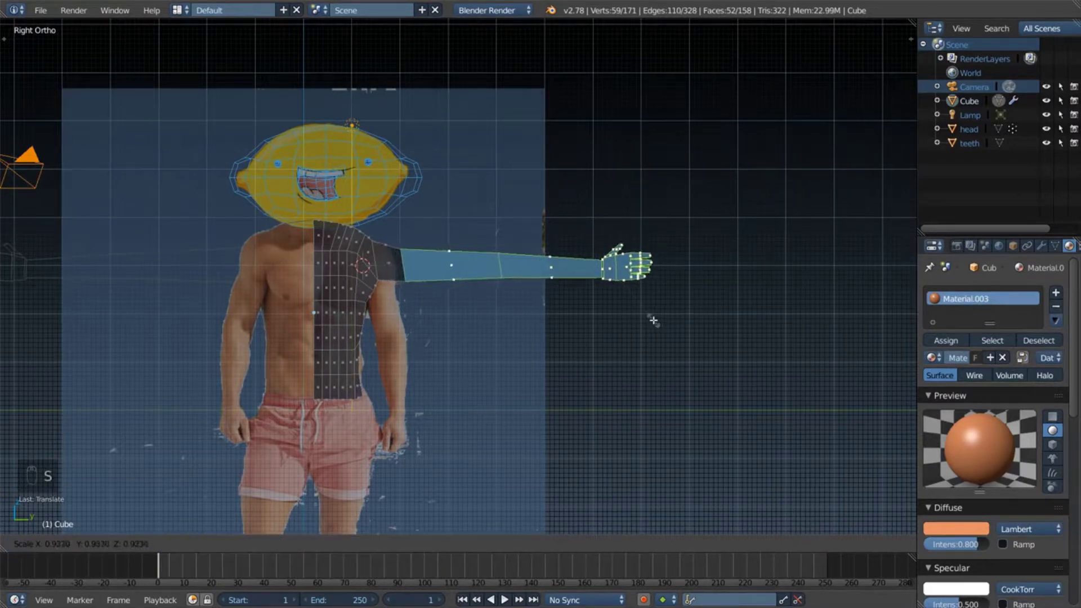
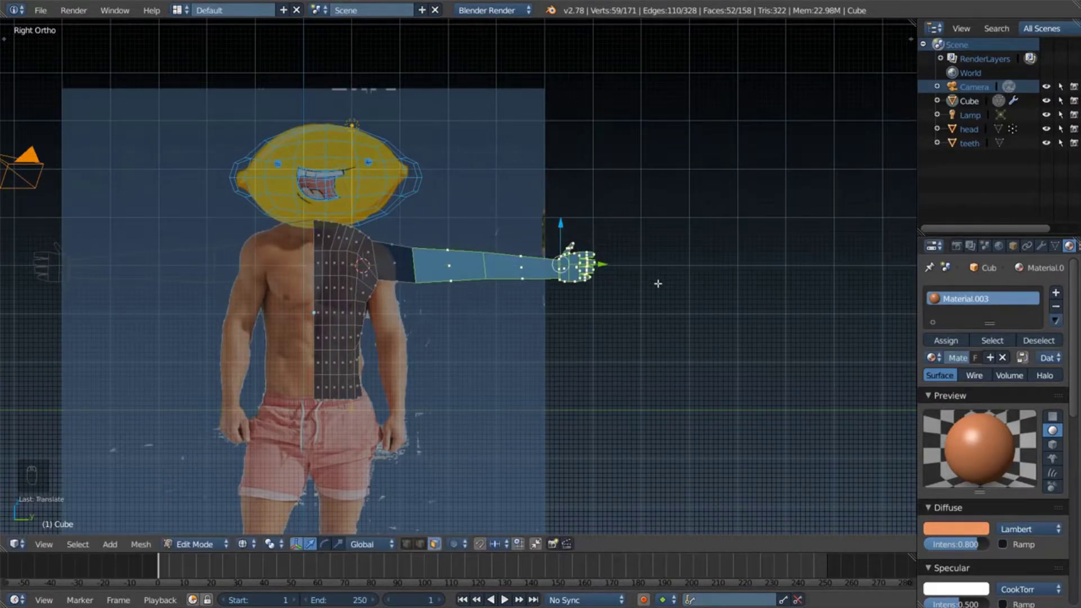
{"action": "key", "text": "ctrl+z"}
{"action": "key", "text": "ctrl+z"}
{"action": "key", "text": "a"}
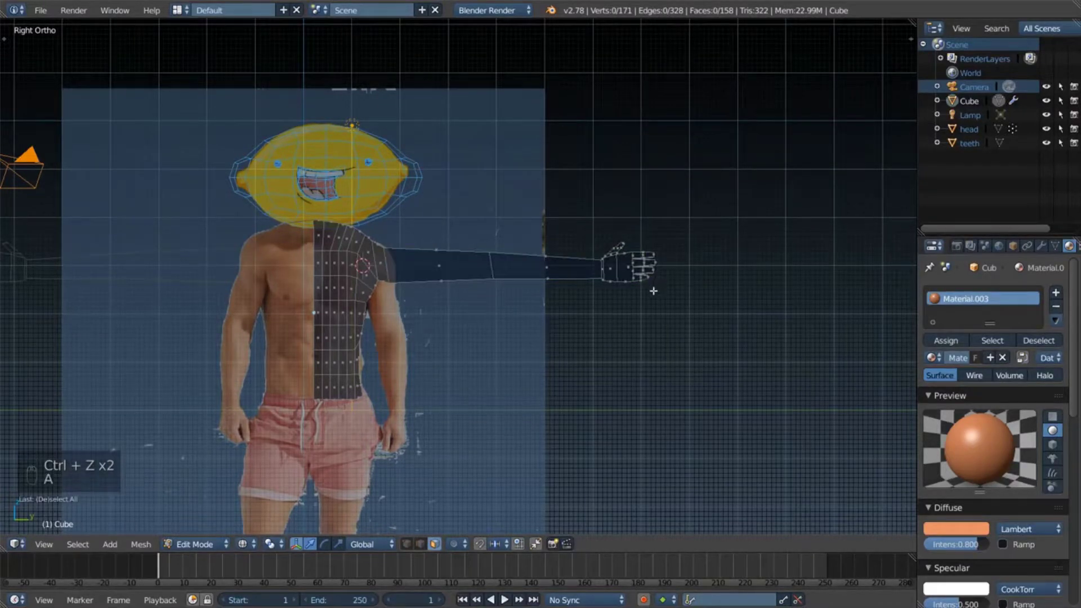
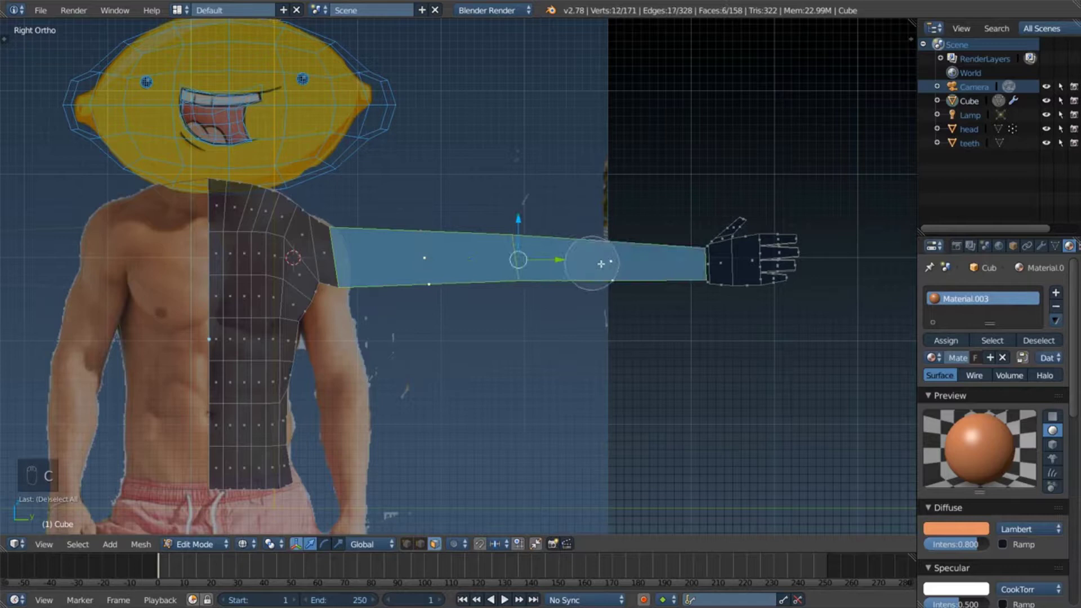
Step: Stretch the forearm lengthwise, move the hand closer to the body, and show the mirrored arms solid-shaded
{"action": "key", "text": "s"}
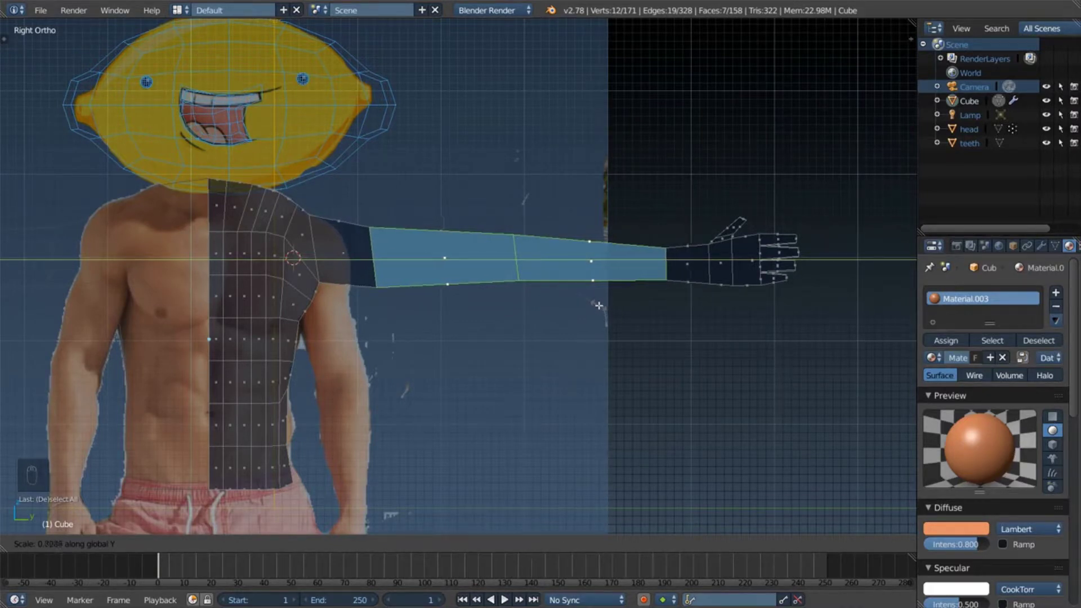
{"action": "key", "text": "Escape"}
{"action": "key", "text": "a"}
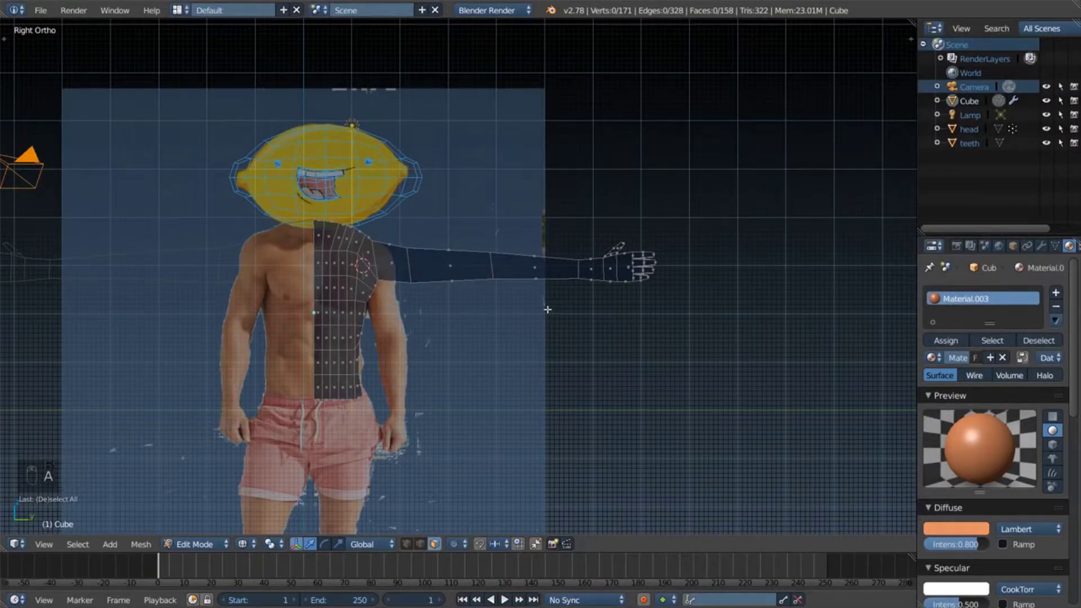
{"action": "key", "text": "c"}
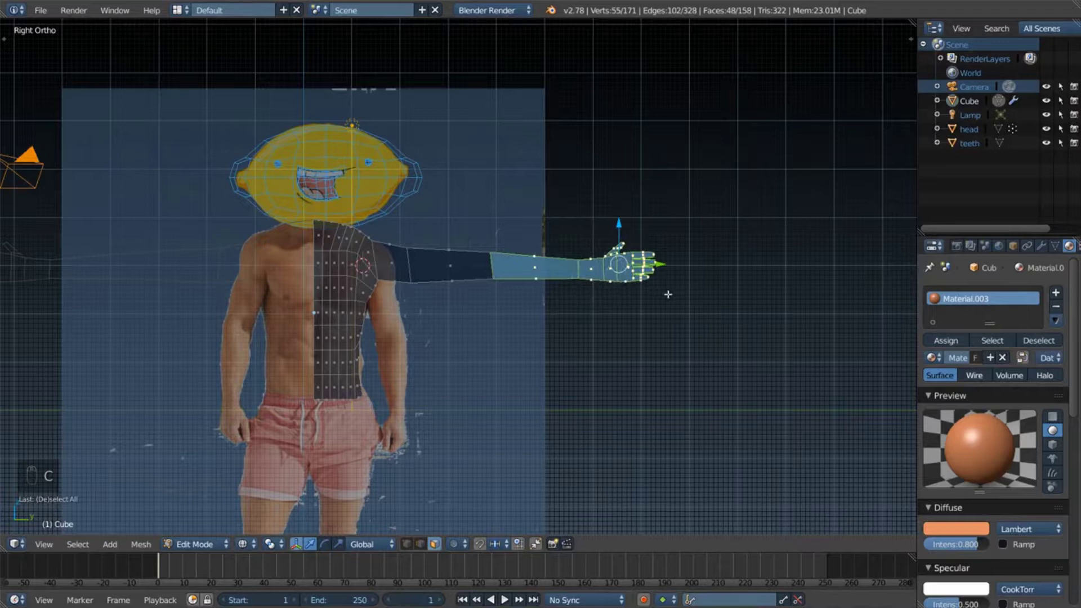
{"action": "key", "text": "g"}
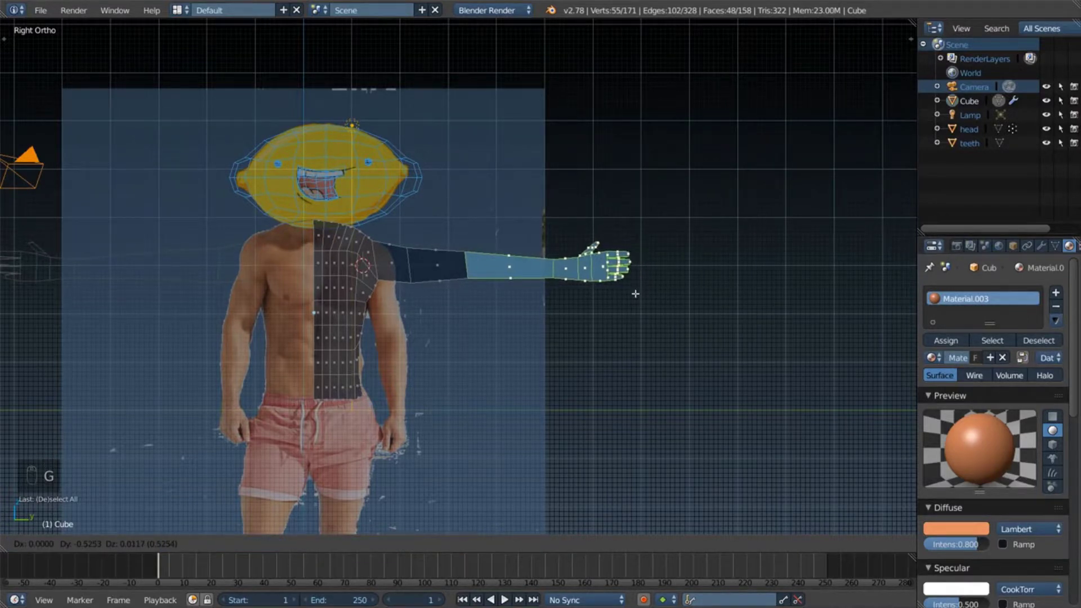
{"action": "key", "text": "a"}
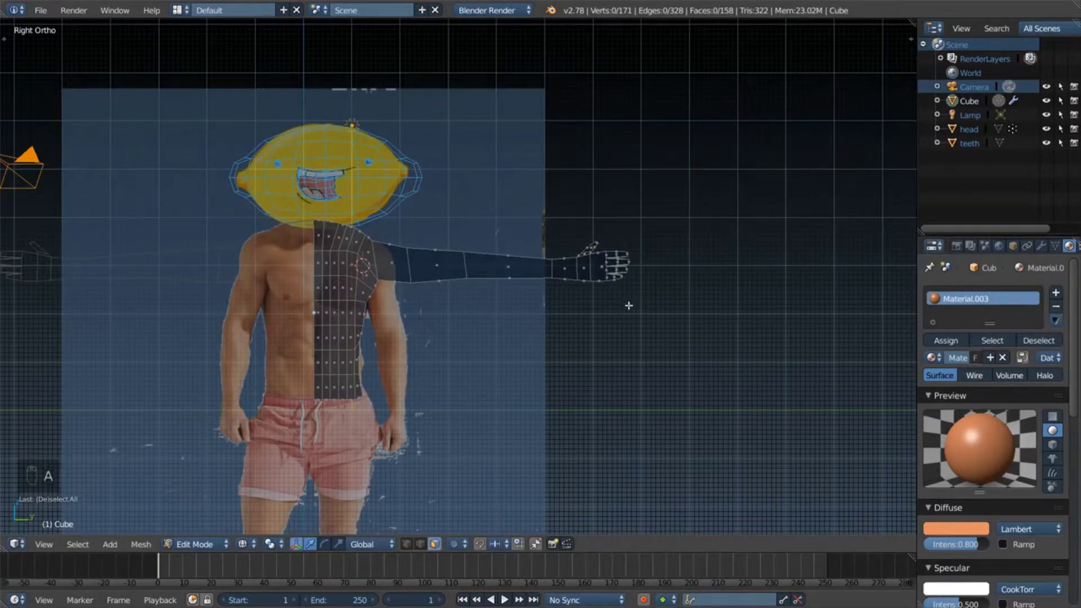
{"action": "key", "text": "z"}
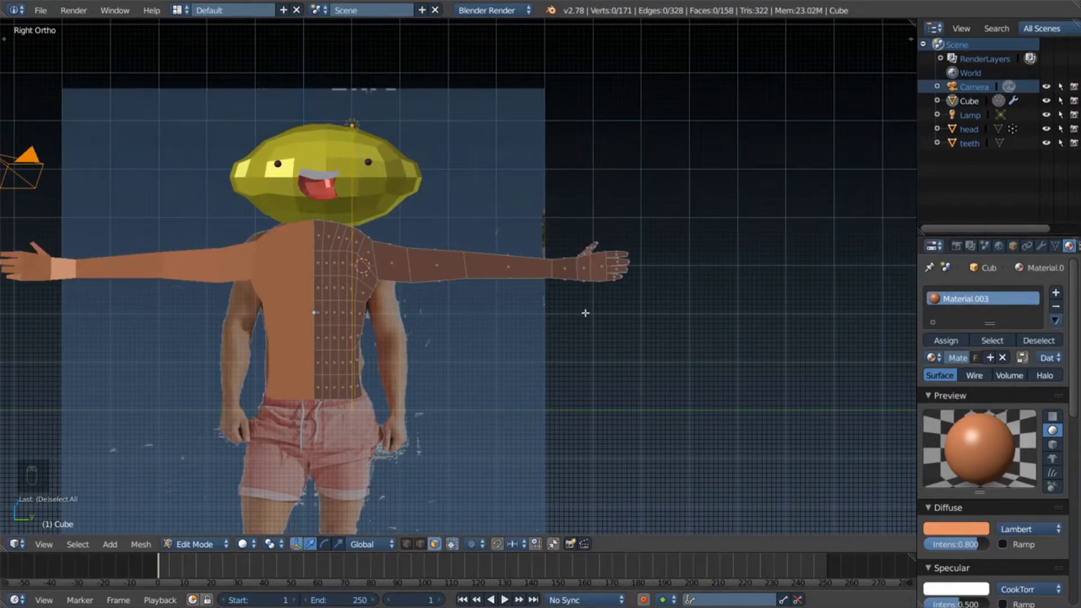
Step: Undo the trial bend, select the whole arm from hand to shoulder, and view it see-through over the reference
{"action": "key", "text": "ctrl+z"}
{"action": "key", "text": "ctrl+z"}
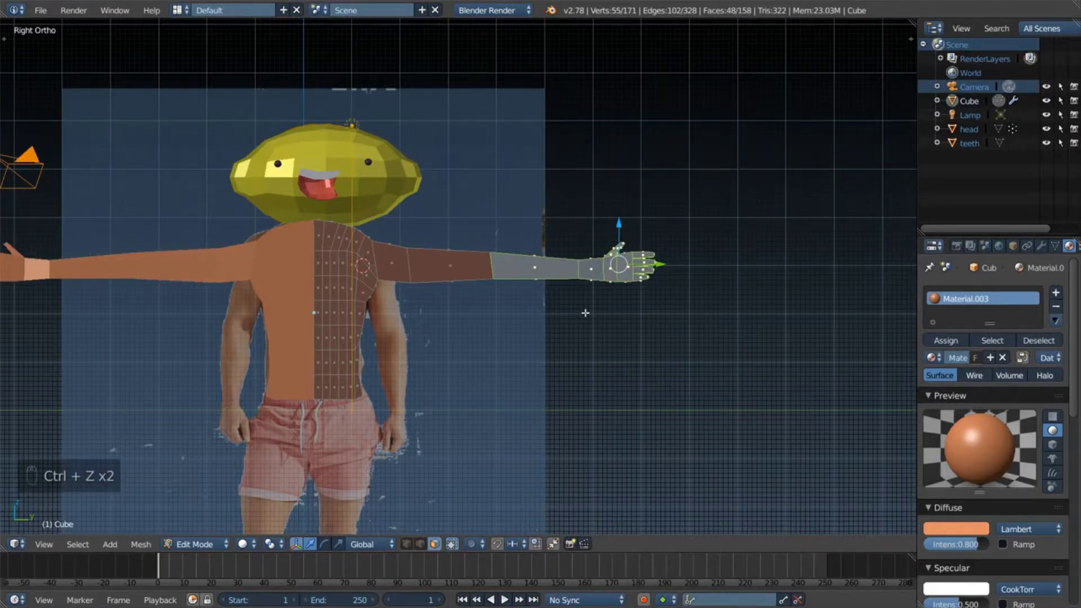
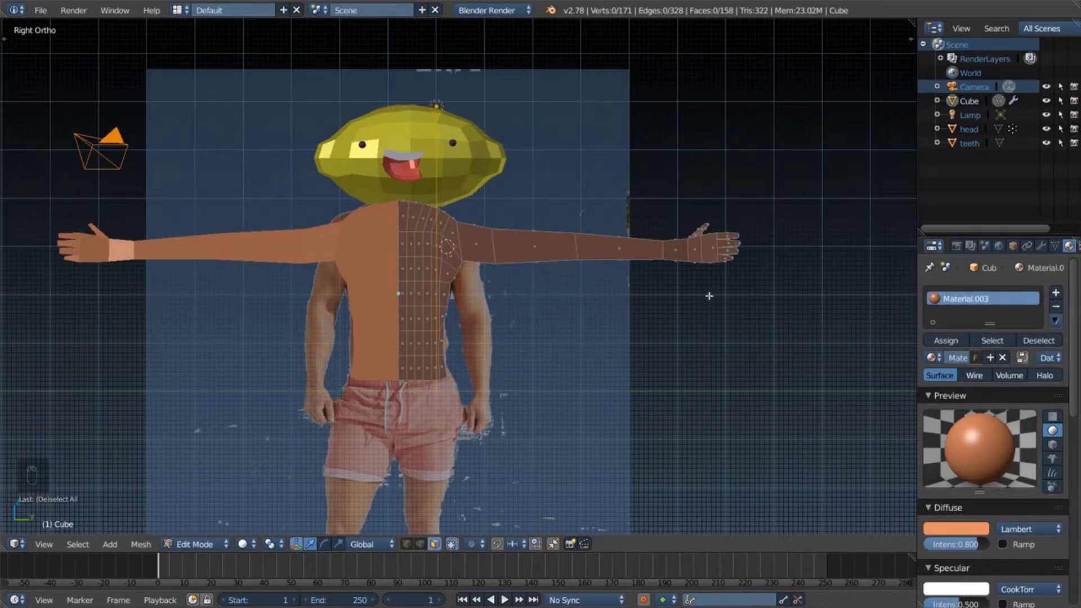
{"action": "key", "text": "a"}
{"action": "key", "text": "a"}
{"action": "key", "text": "c"}
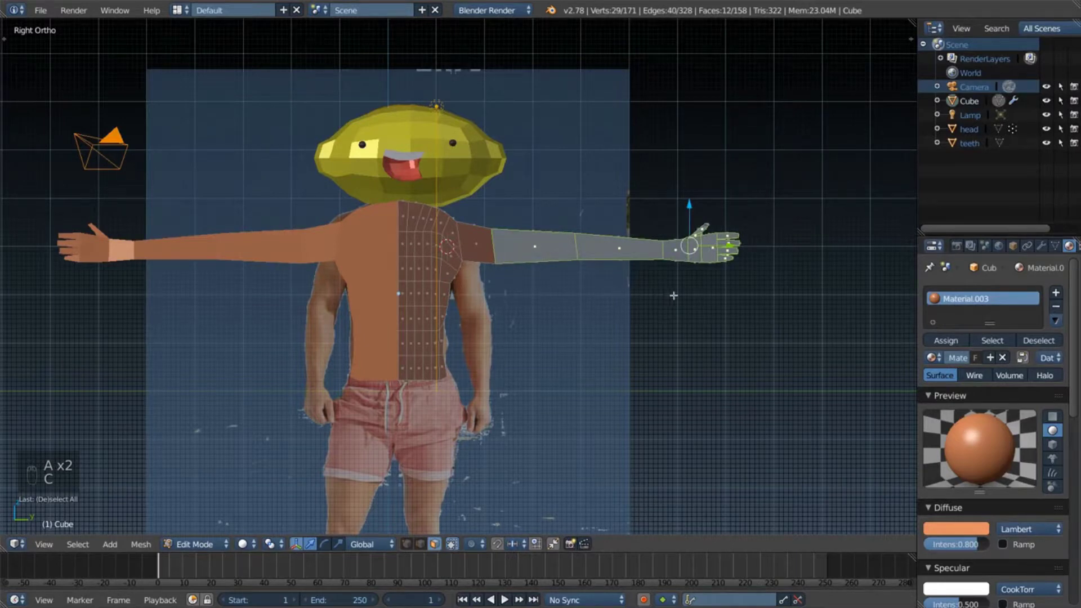
{"action": "key", "text": "r"}
{"action": "key", "text": "a"}
{"action": "key", "text": "z"}
{"action": "key", "text": "c"}
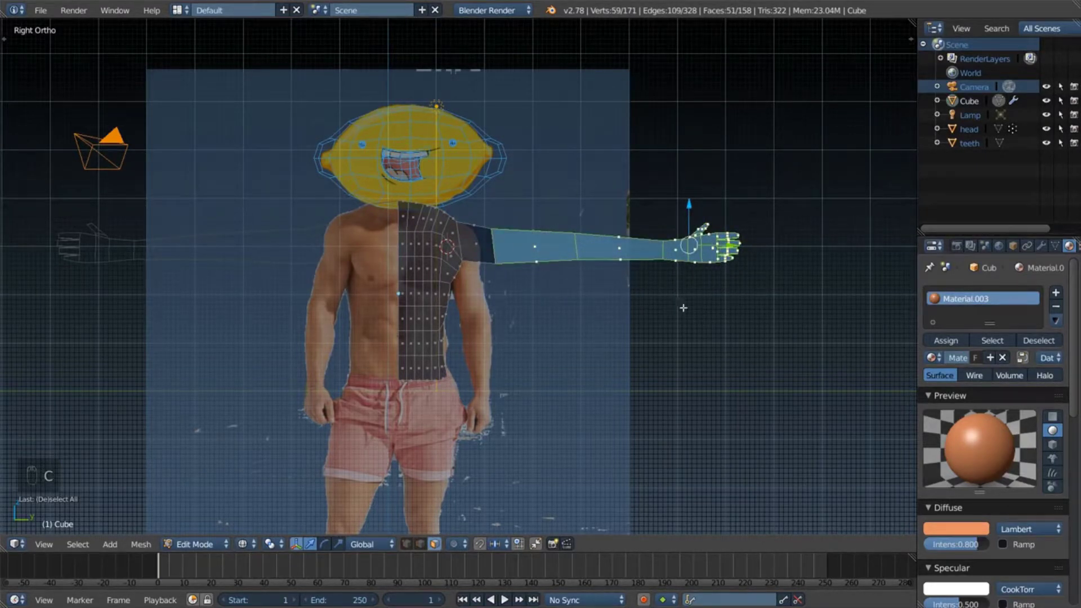
{"action": "key", "text": "r"}
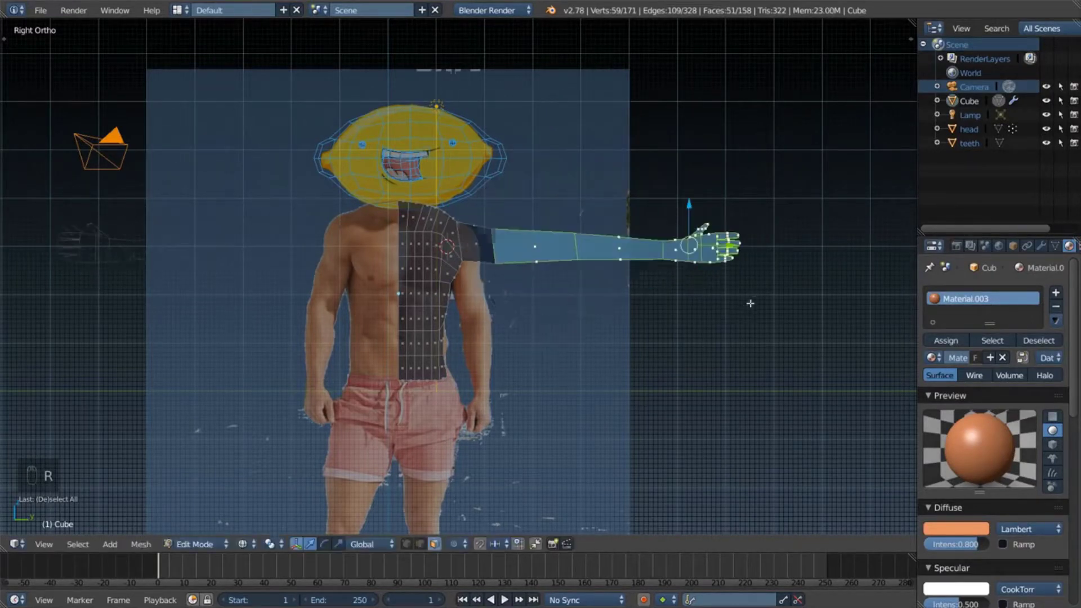
{"action": "key", "text": "g"}
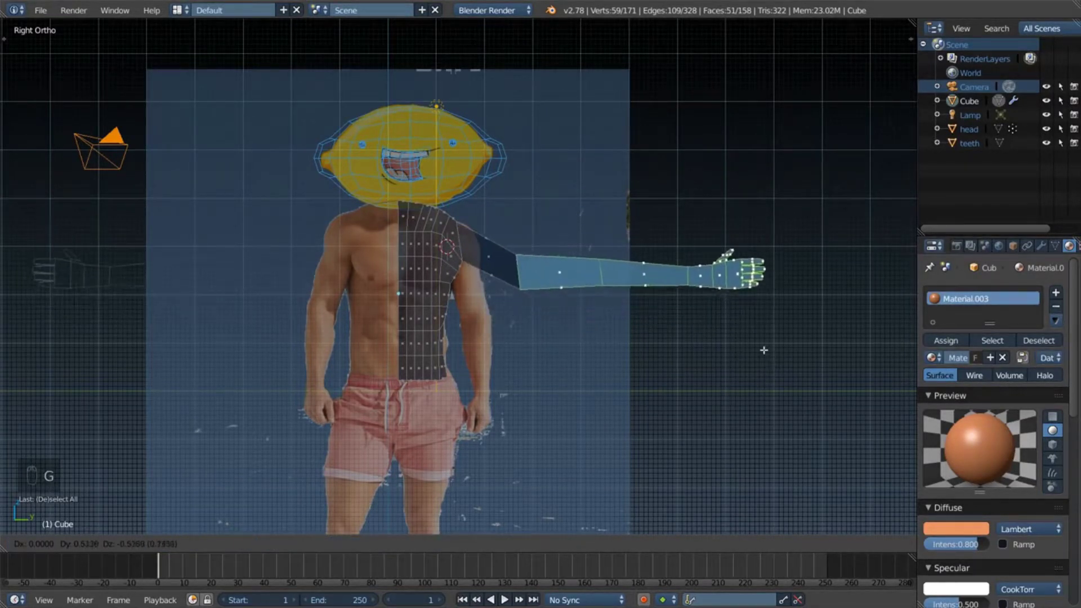
{"action": "key", "text": "r"}
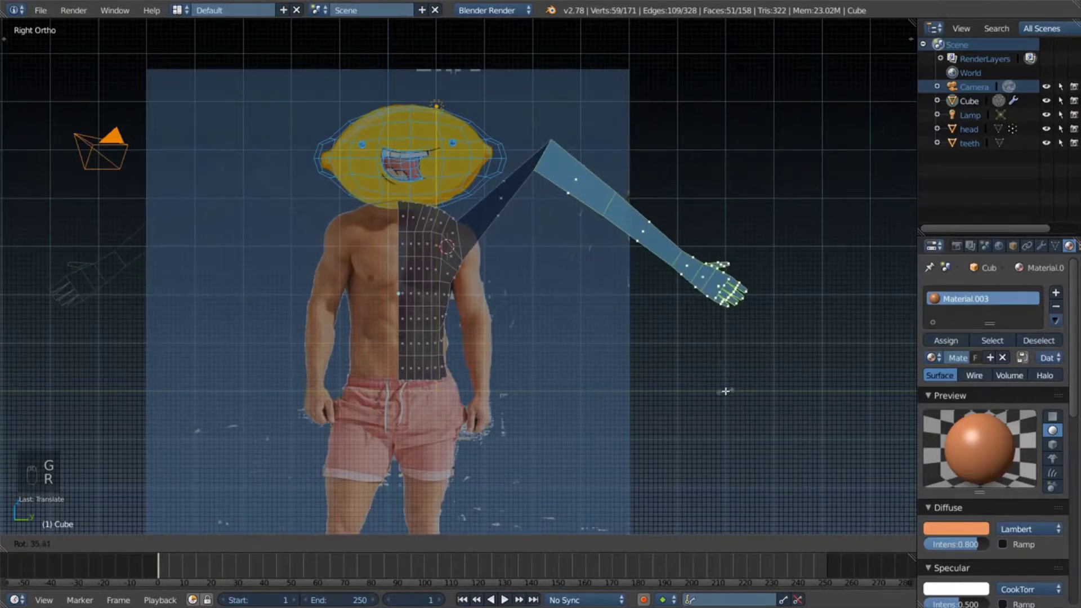
{"action": "key", "text": "g"}
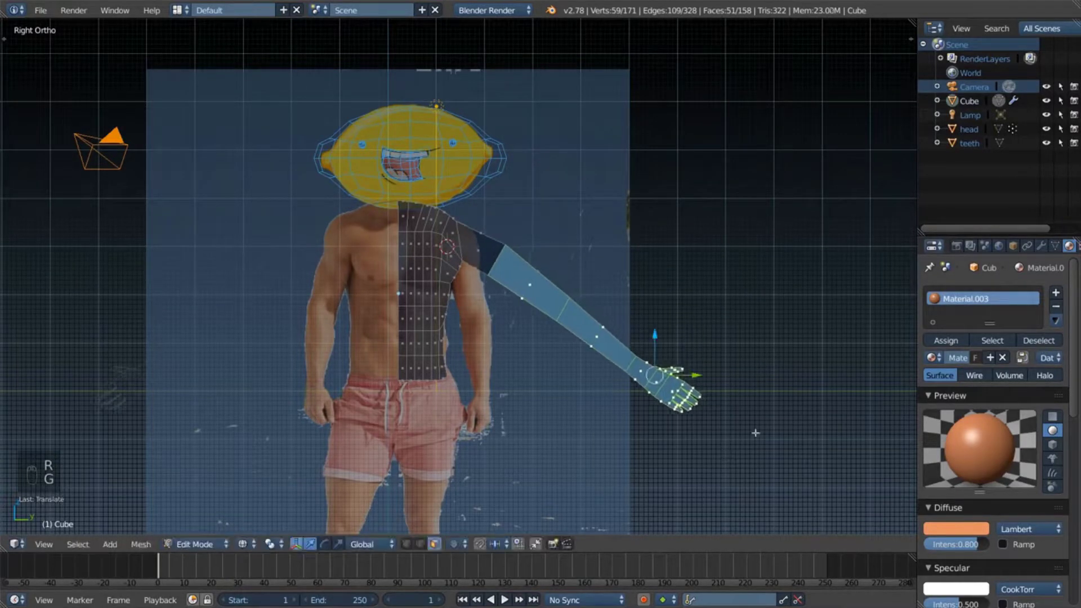
{"action": "key", "text": "r"}
{"action": "key", "text": "g"}
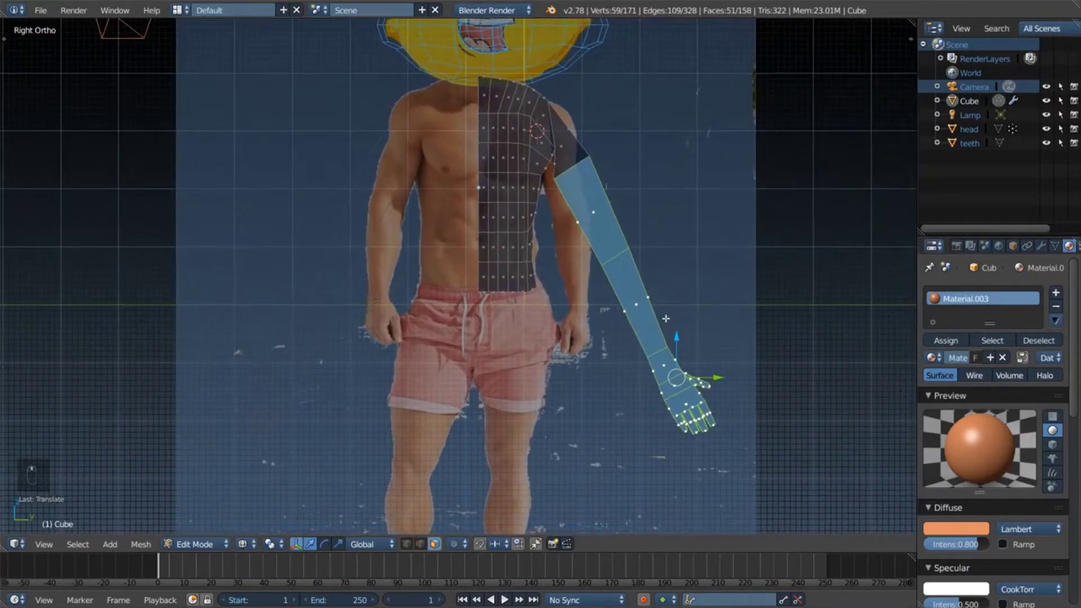
{"action": "key", "text": "r"}
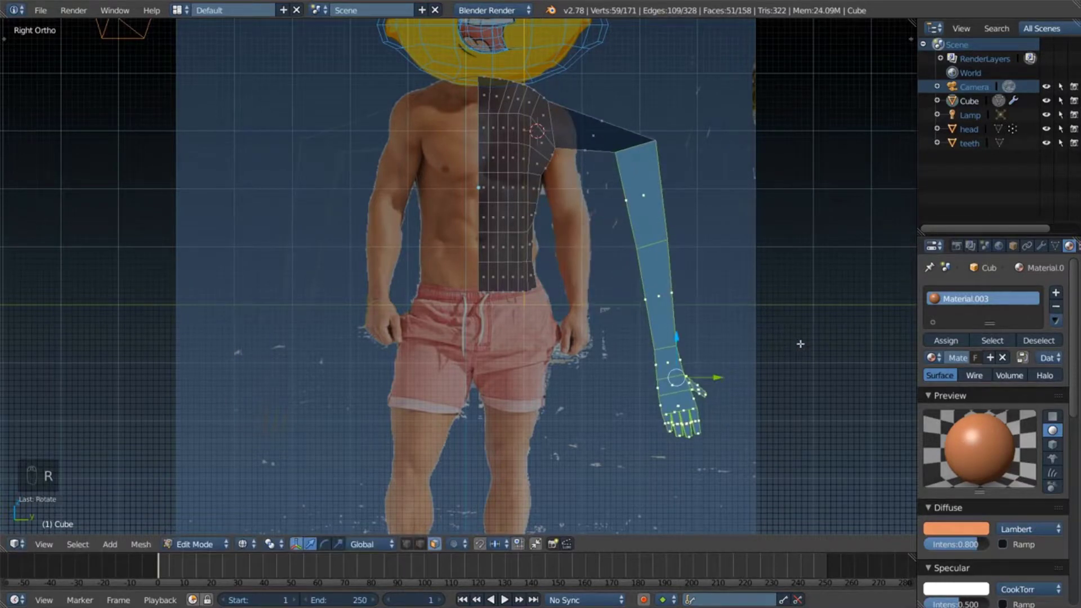
{"action": "key", "text": "g"}
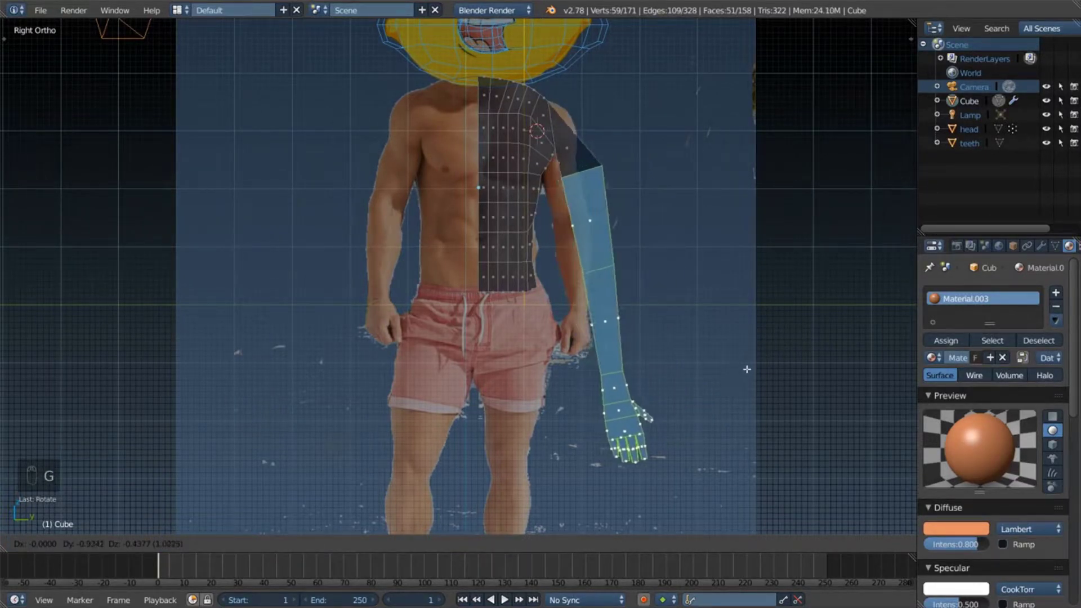
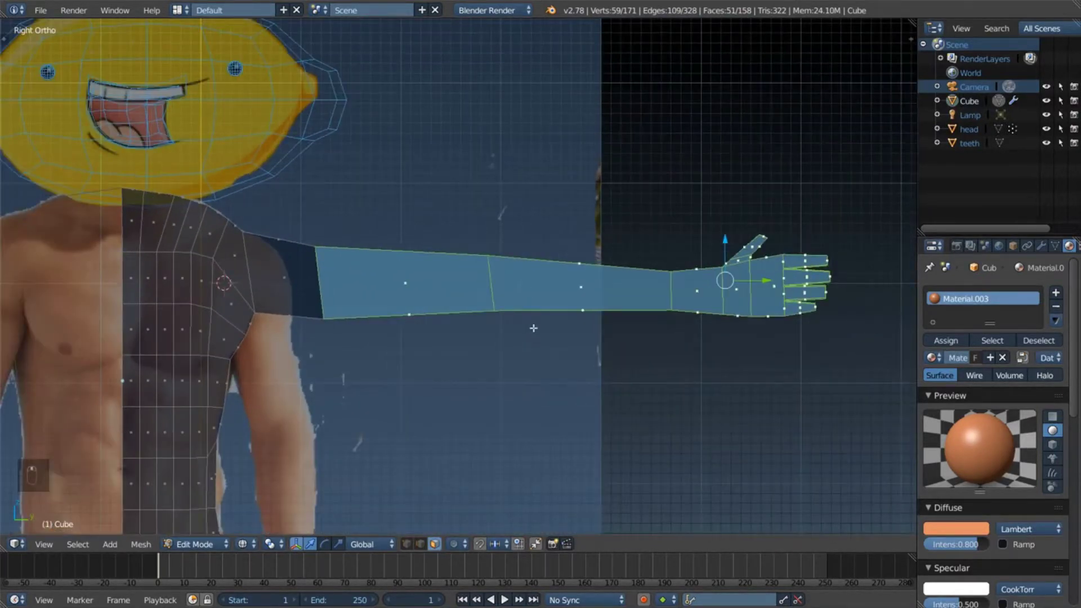
Step: Pull the hand and forearm section in toward the shoulder with small trial moves
{"action": "key", "text": "a"}
{"action": "key", "text": "c"}
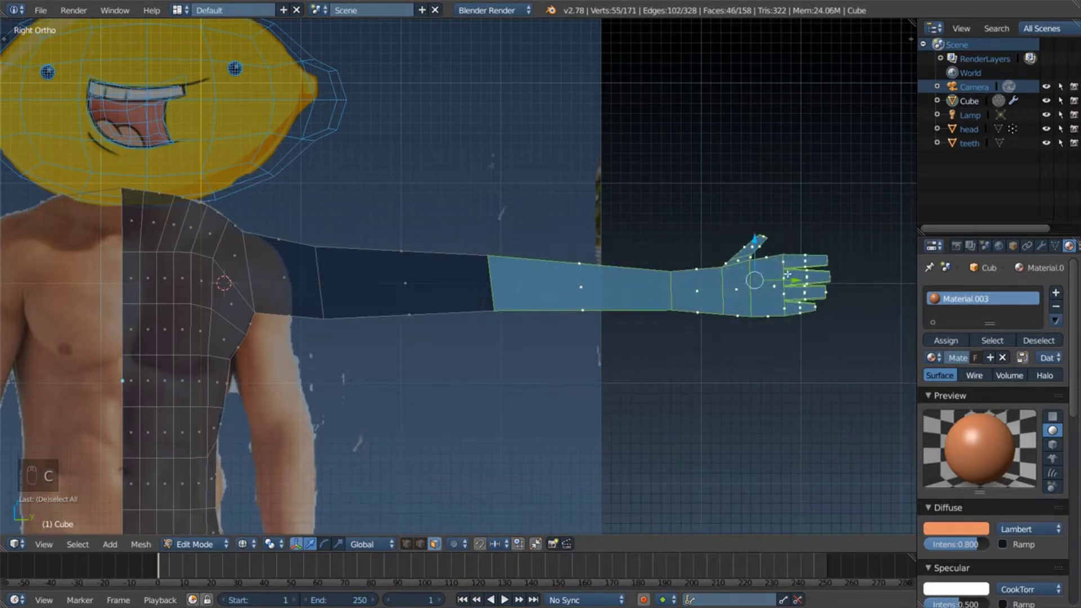
{"action": "key", "text": "g"}
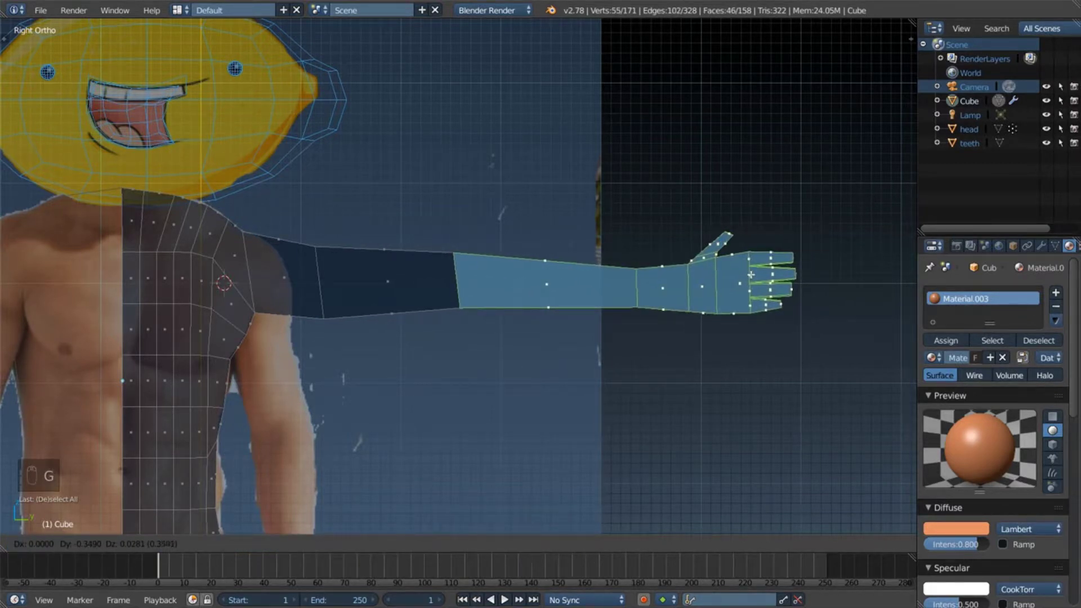
{"action": "key", "text": "a"}
{"action": "key", "text": "c"}
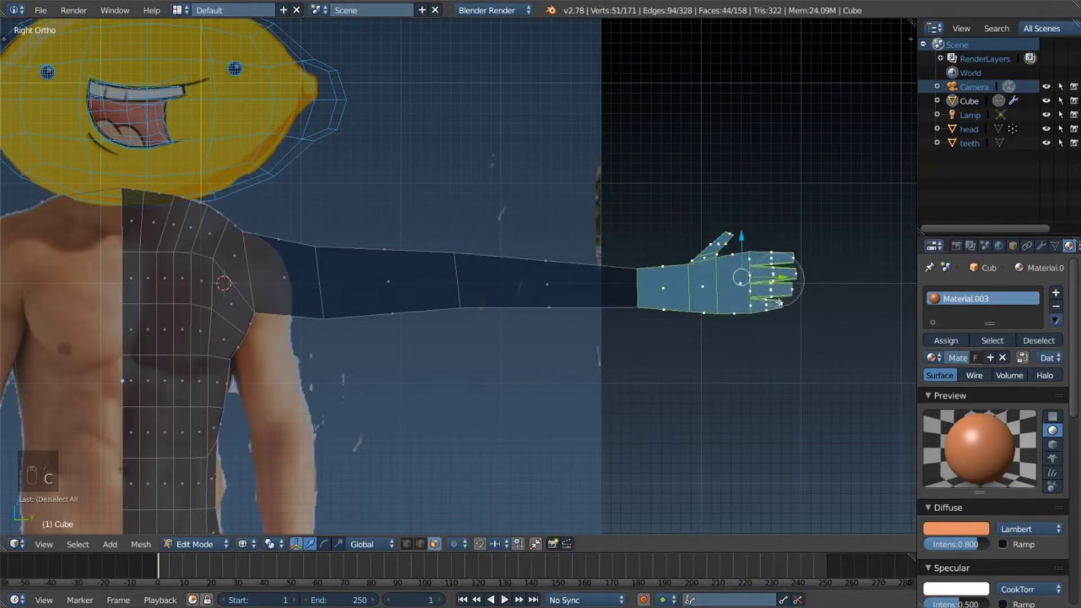
{"action": "key", "text": "g"}
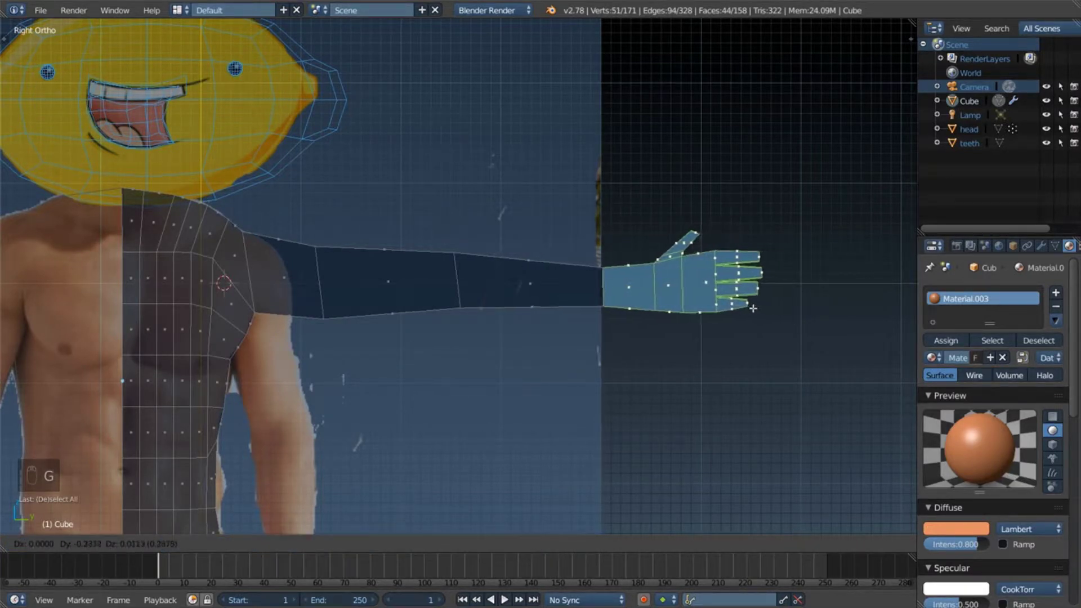
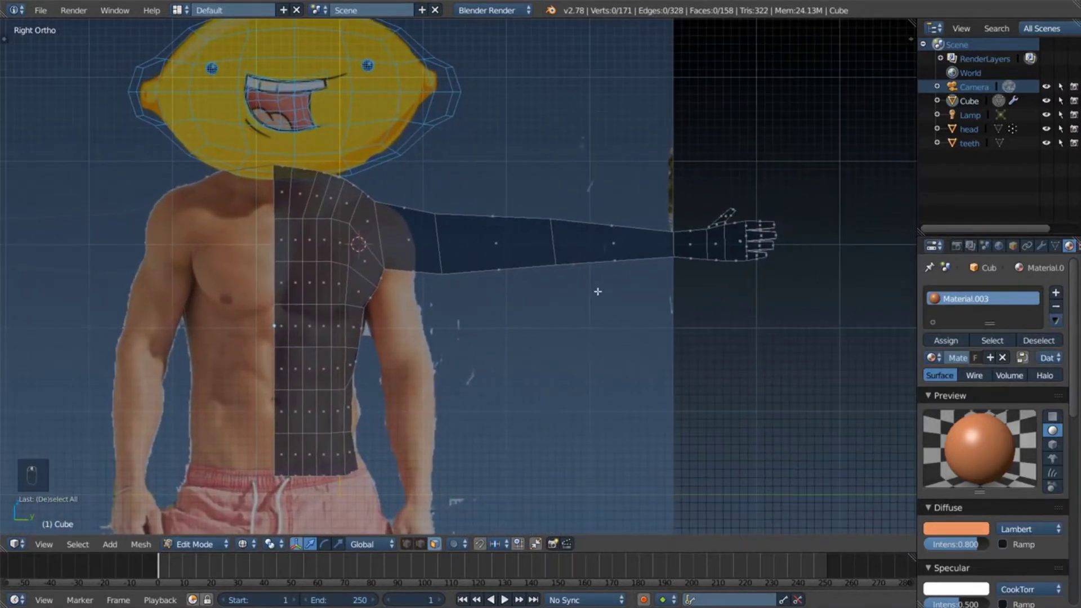
Step: Move the forearm and then the upper-arm rings inward to straighten the arm
{"action": "key", "text": "c"}
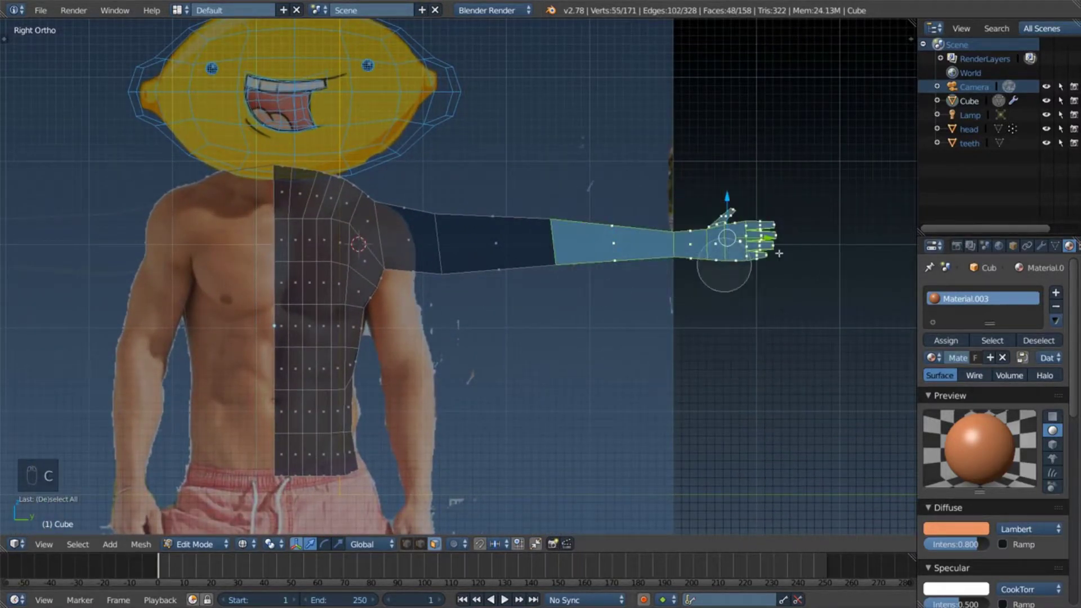
{"action": "key", "text": "g"}
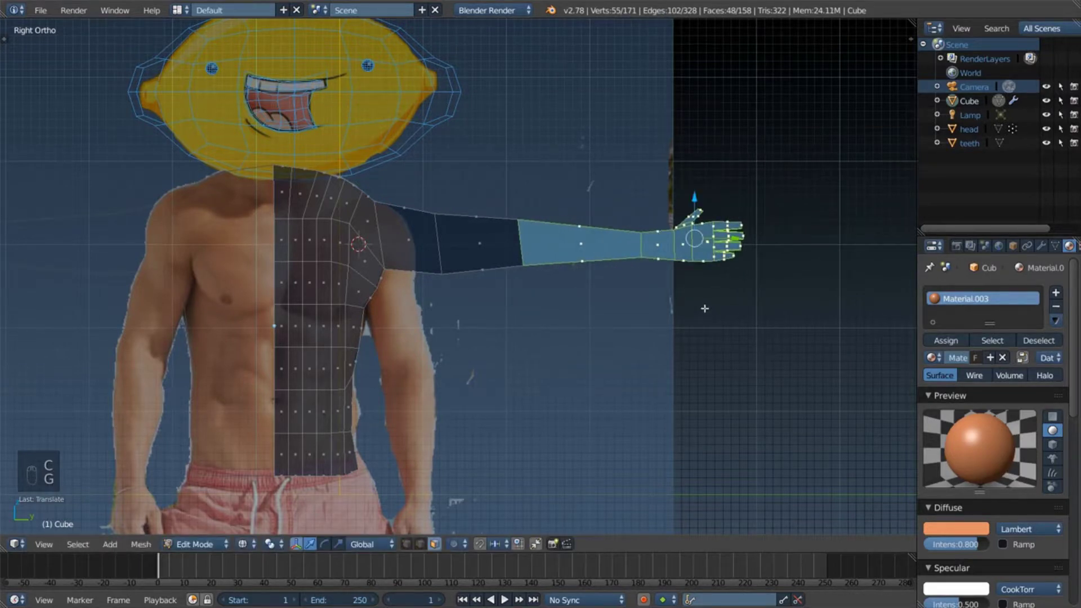
{"action": "key", "text": "a"}
{"action": "key", "text": "c"}
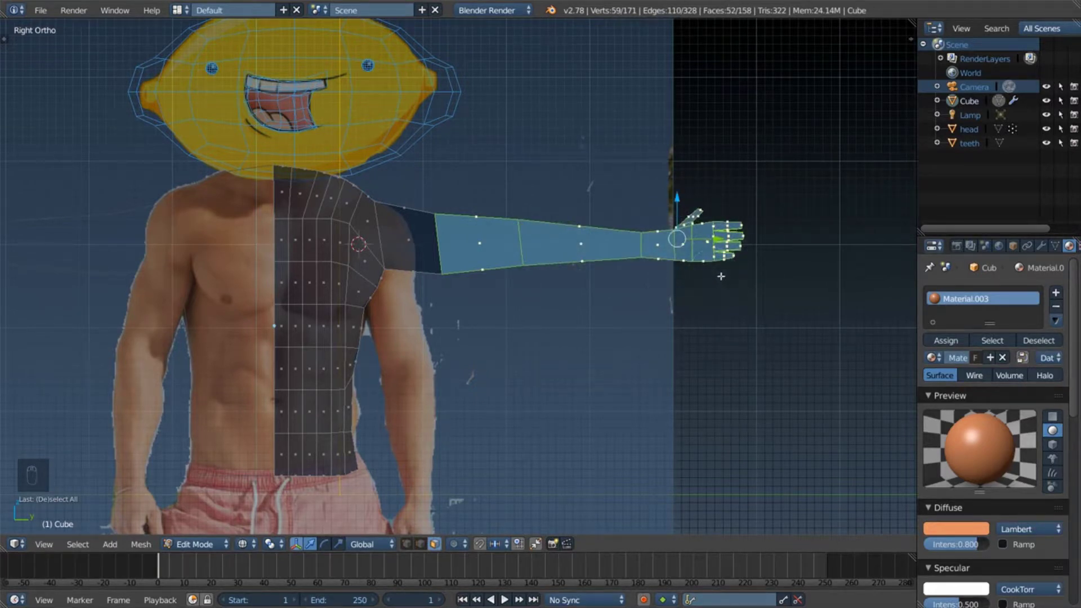
{"action": "key", "text": "g"}
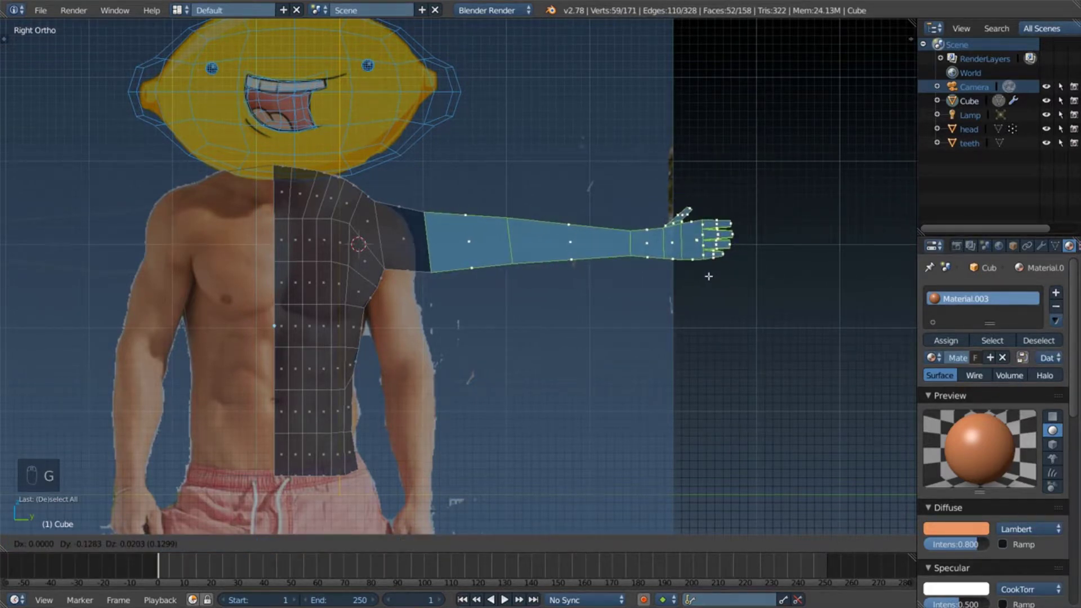
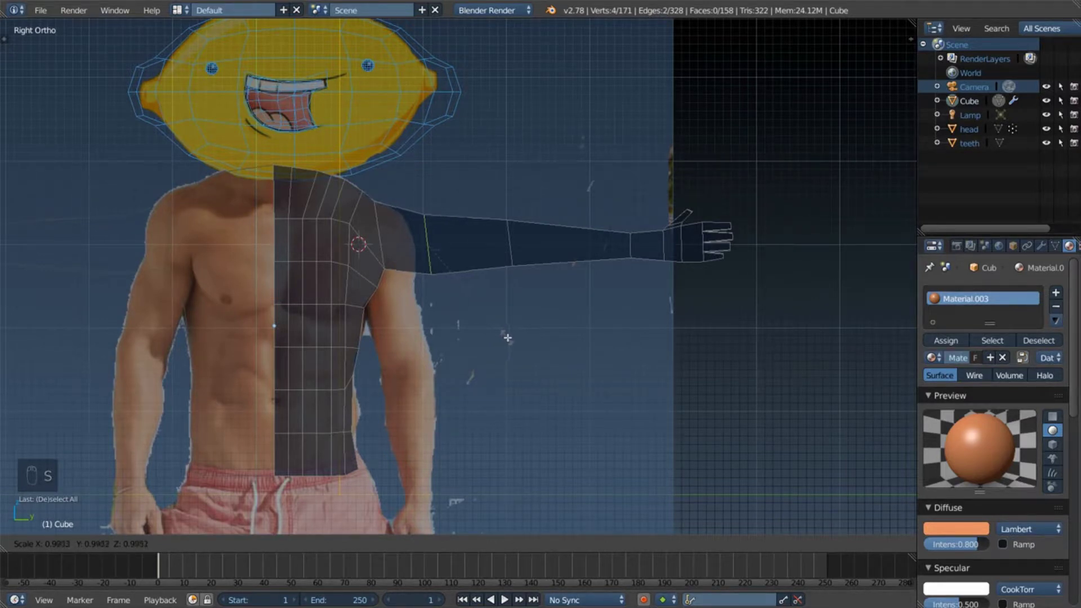
Step: Try resizing the upper-arm vertices, undo it and clear the selection
{"action": "key", "text": "r"}
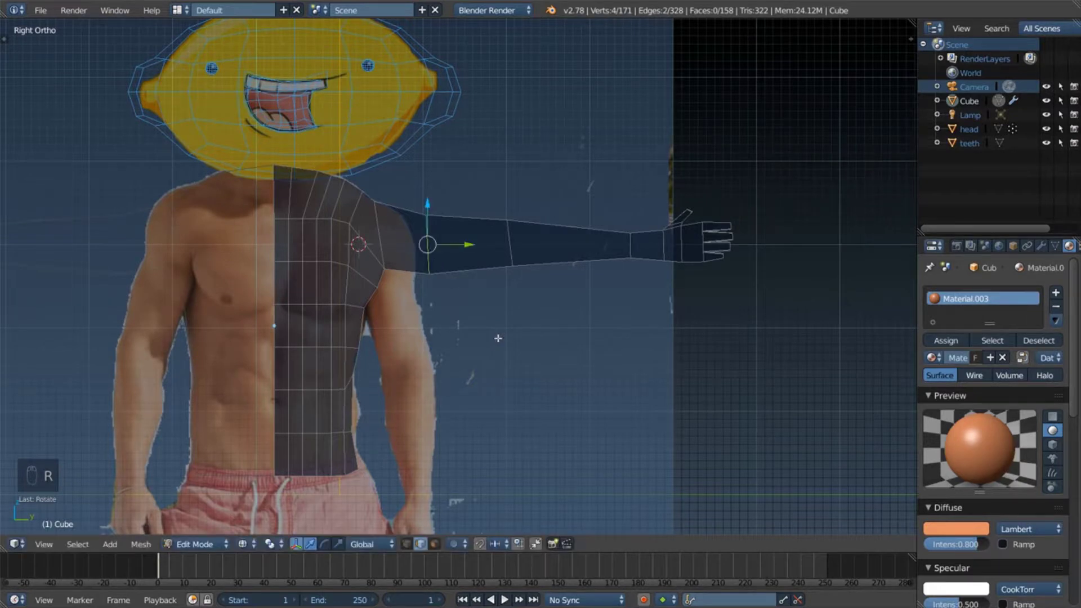
{"action": "key", "text": "h"}
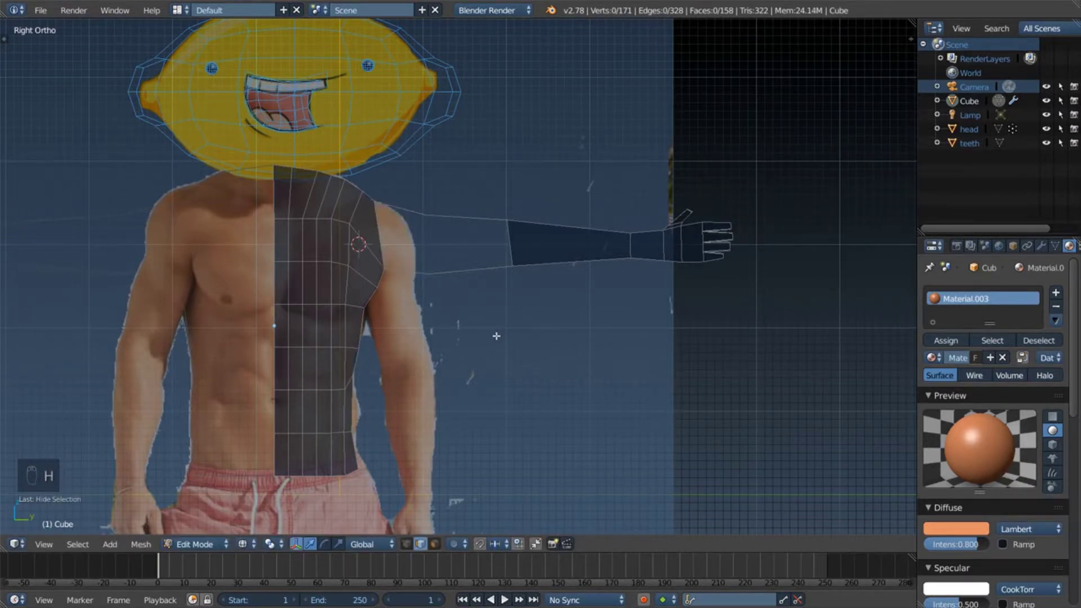
{"action": "key", "text": "ctrl+z"}
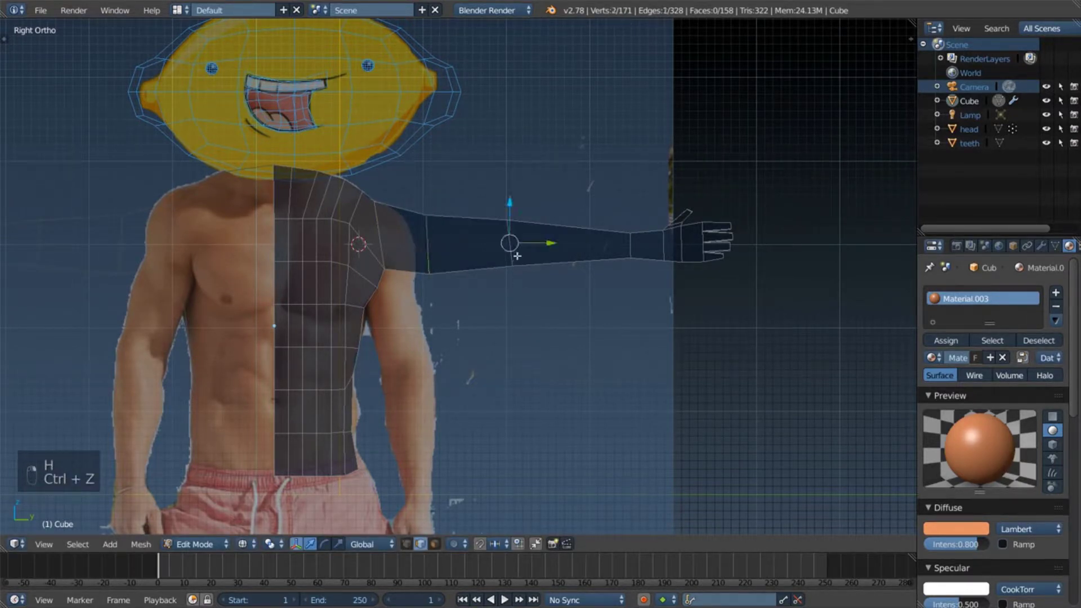
{"action": "key", "text": "a"}
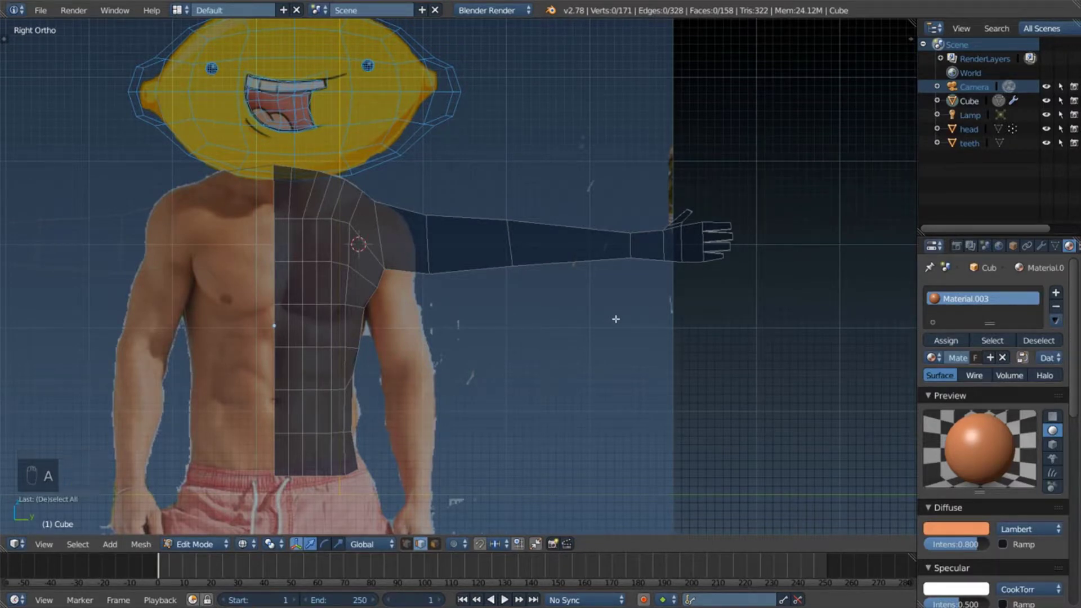
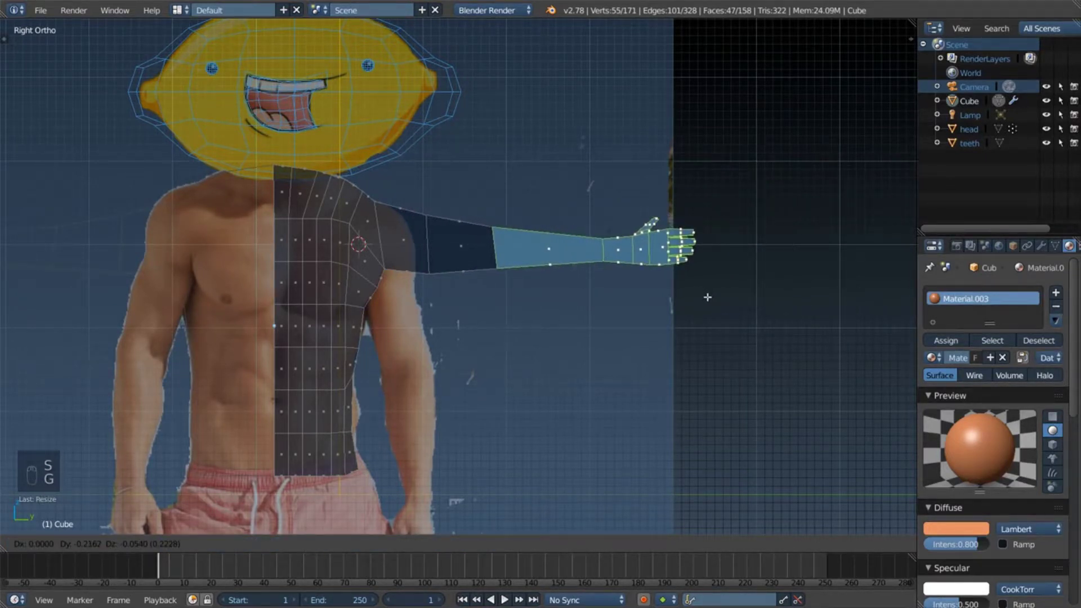
Step: Widen the upper-arm ring near the shoulder and reposition it along the arm
{"action": "key", "text": "a"}
{"action": "key", "text": "c"}
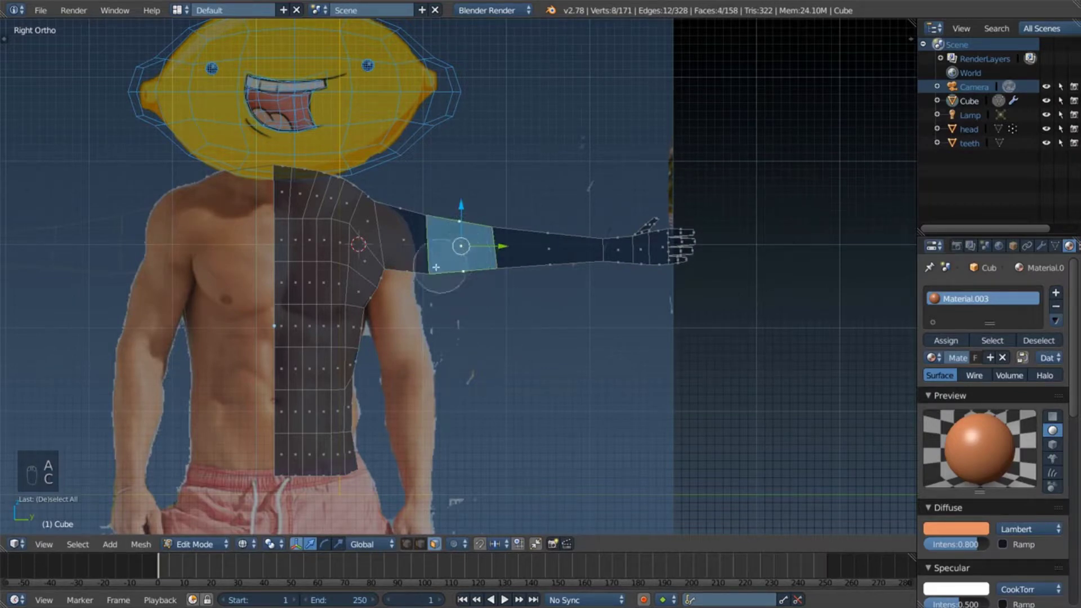
{"action": "key", "text": "s"}
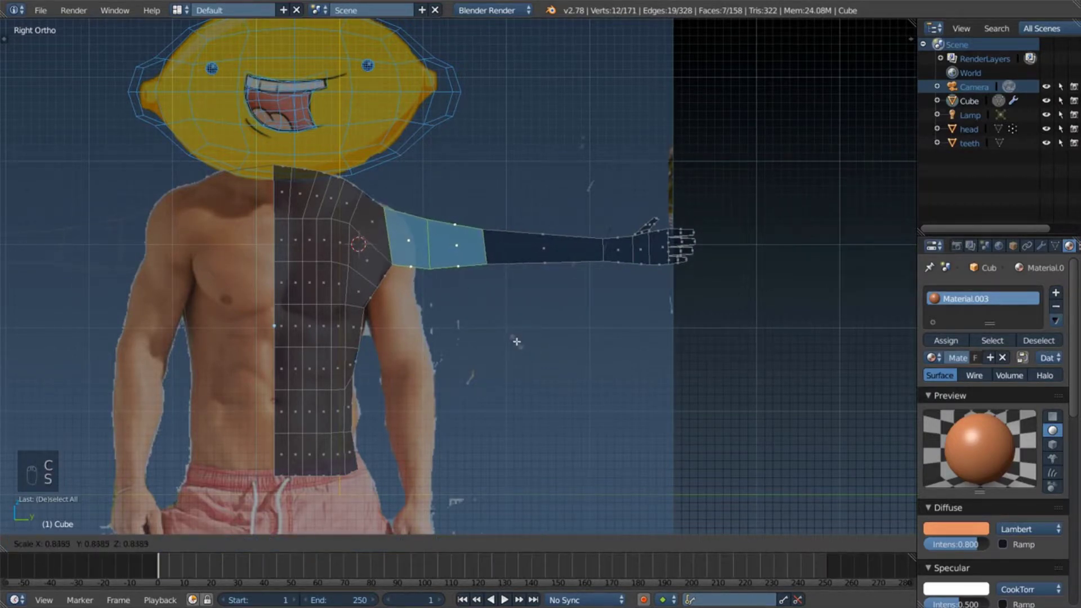
{"action": "key", "text": "g"}
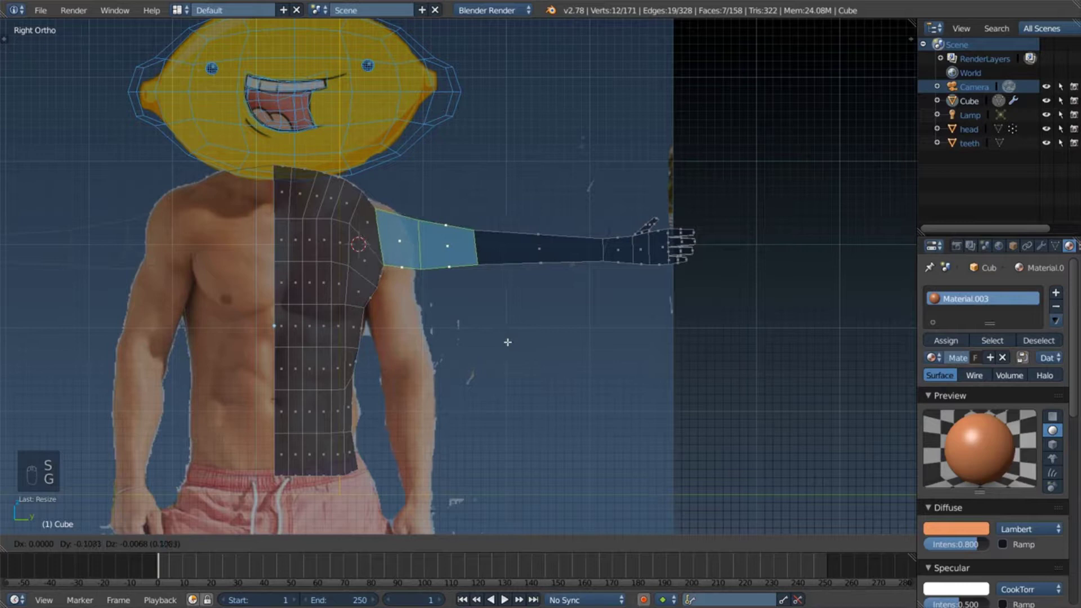
{"action": "key", "text": "Escape"}
{"action": "key", "text": "a"}
{"action": "key", "text": "c"}
{"action": "key", "text": "s"}
{"action": "key", "text": "g"}
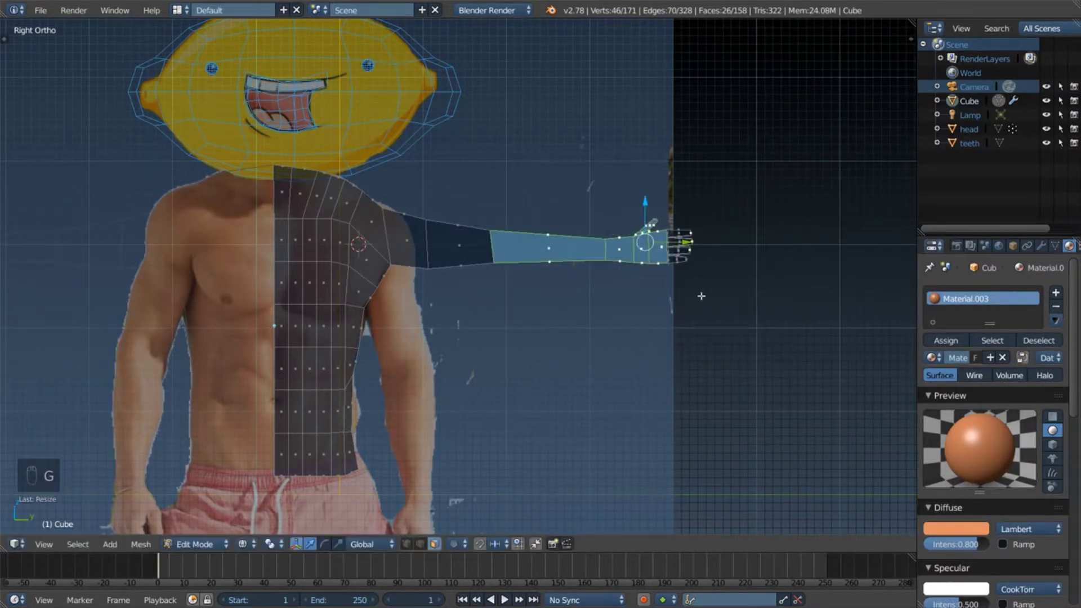
Step: Resize the hand section at the arm's end, then leave the arm deselected
{"action": "key", "text": "a"}
{"action": "key", "text": "c"}
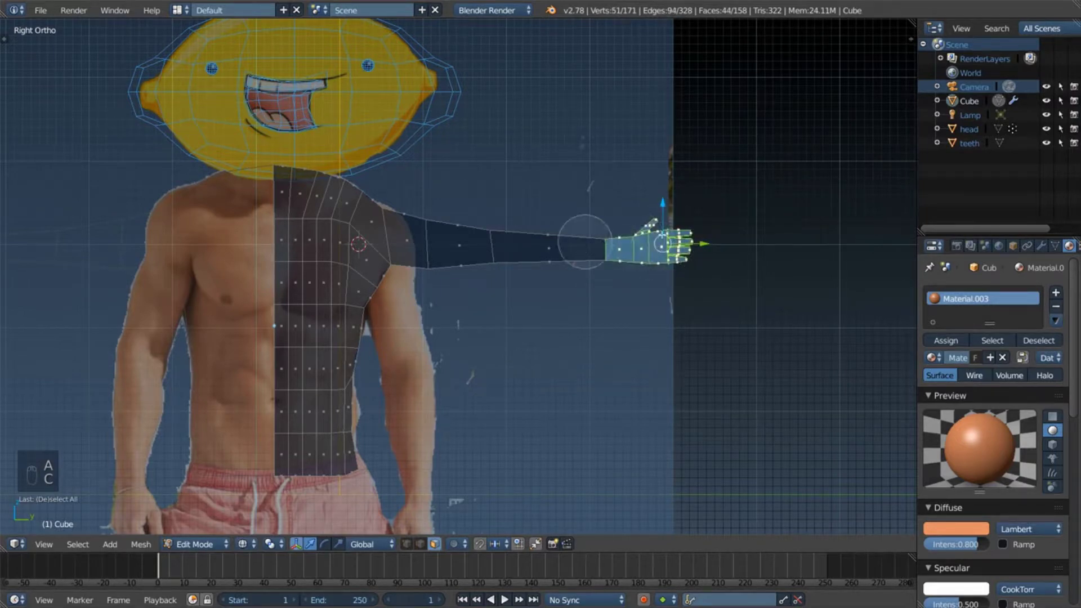
{"action": "key", "text": "a"}
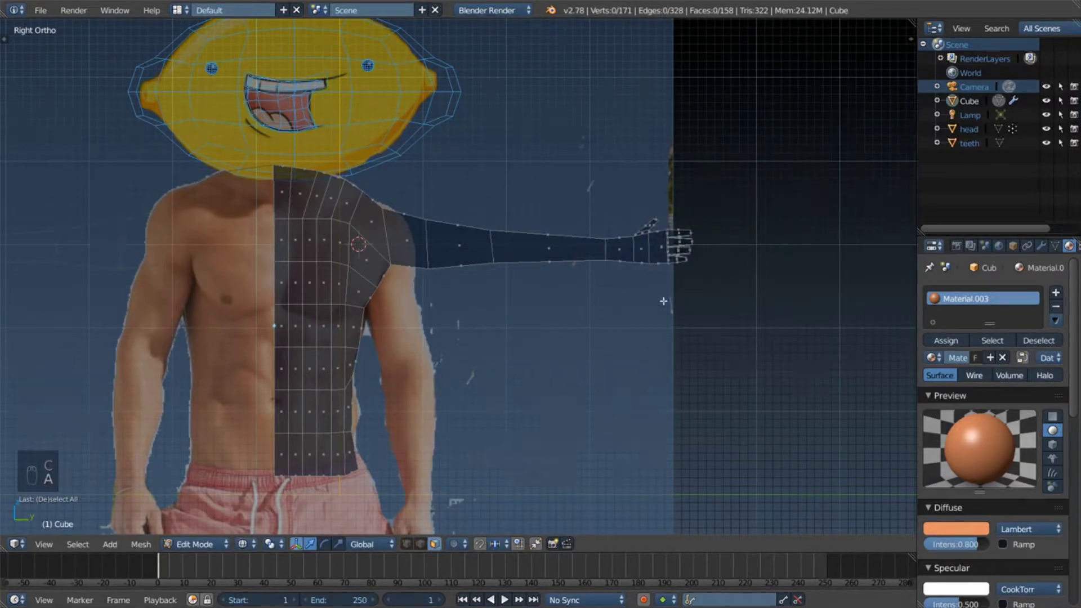
{"action": "key", "text": "z"}
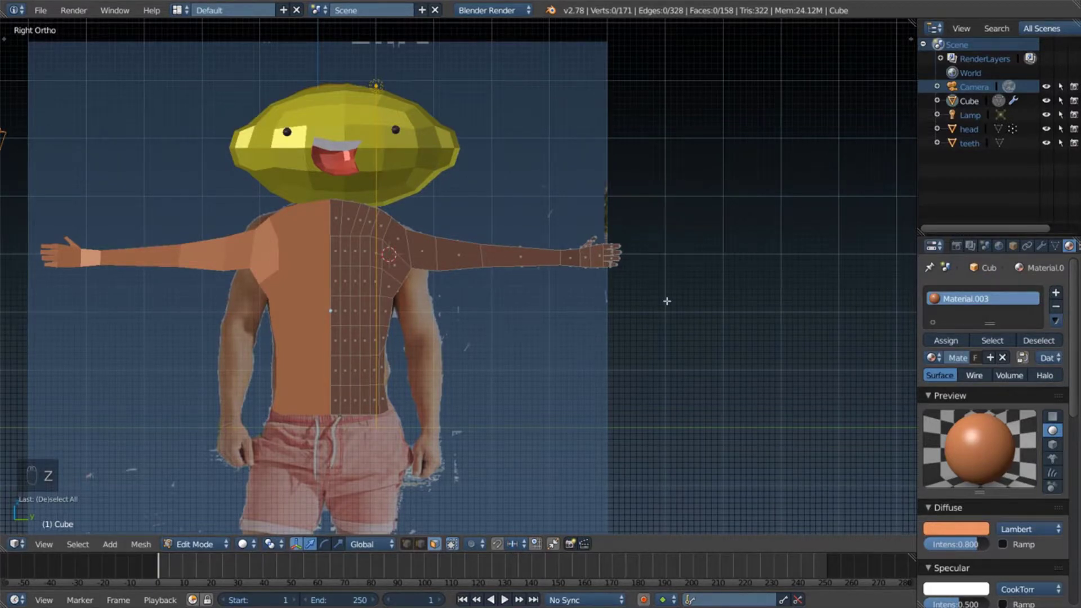
{"action": "key", "text": "ctrl+z"}
{"action": "key", "text": "ctrl+z"}
{"action": "key", "text": "ctrl+z"}
{"action": "key", "text": "ctrl+z"}
{"action": "key", "text": "ctrl+z"}
{"action": "key", "text": "ctrl+z"}
{"action": "key", "text": "ctrl+z"}
{"action": "key", "text": "ctrl+z"}
{"action": "key", "text": "ctrl+z"}
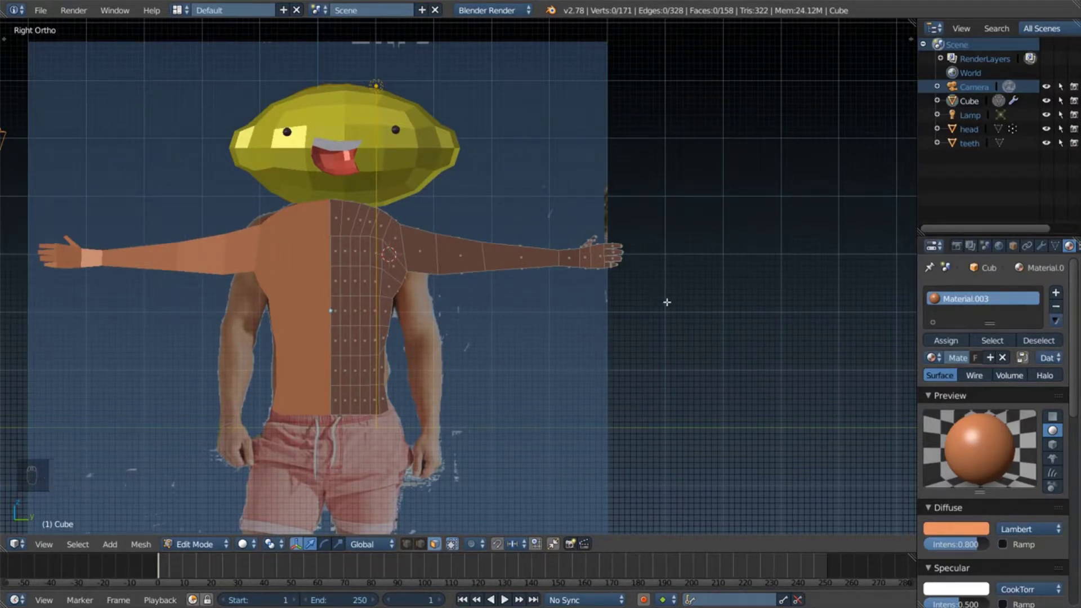
{"action": "key", "text": "ctrl+z"}
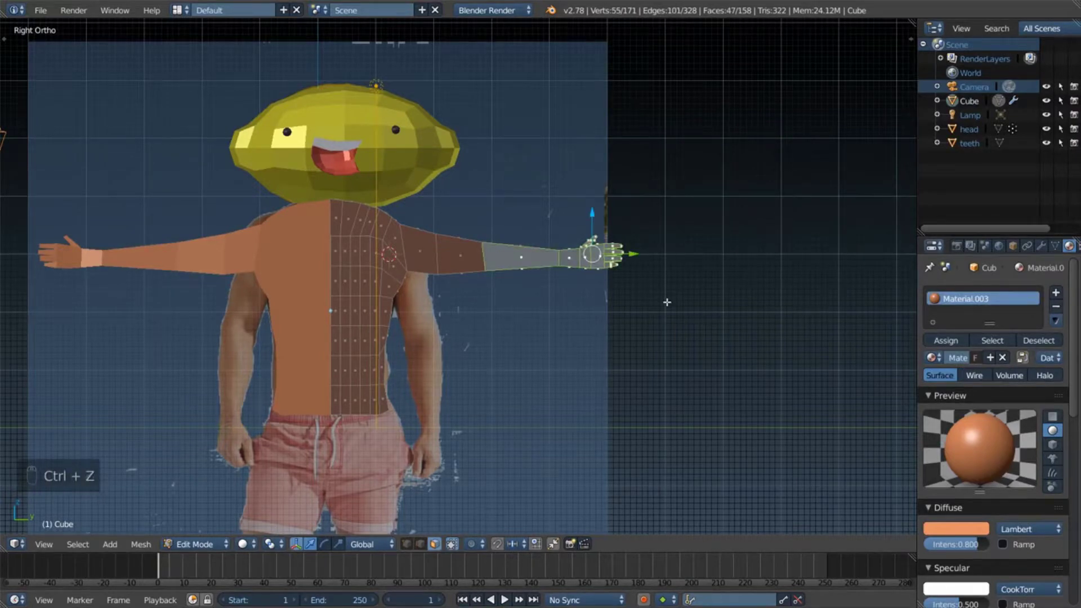
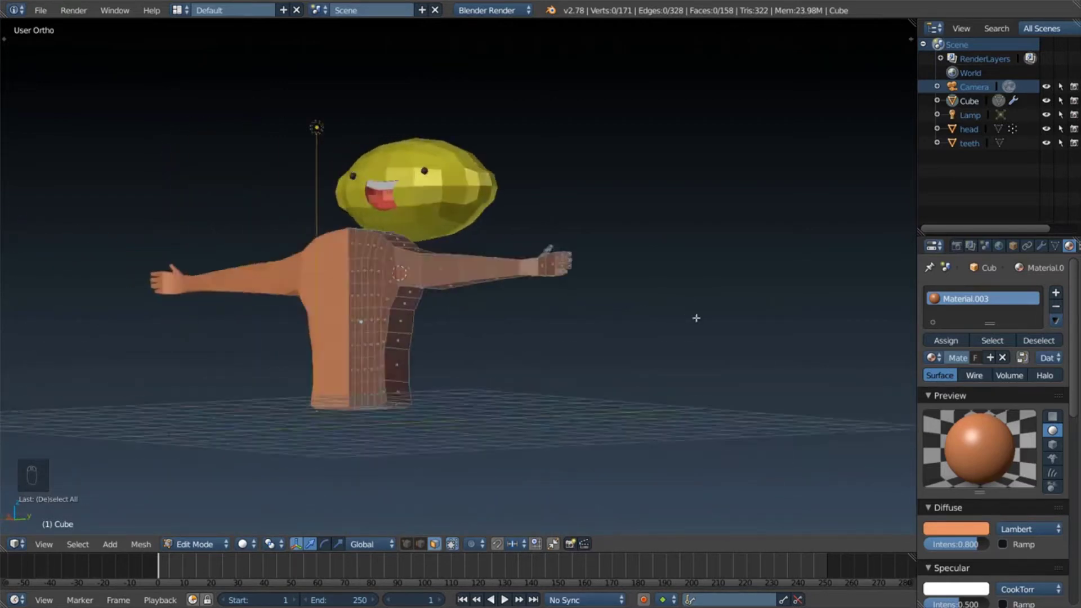
{"action": "key", "text": "KP_5"}
{"action": "key", "text": "KP_1"}
{"action": "key", "text": "KP_3"}
{"action": "key", "text": "KP_5"}
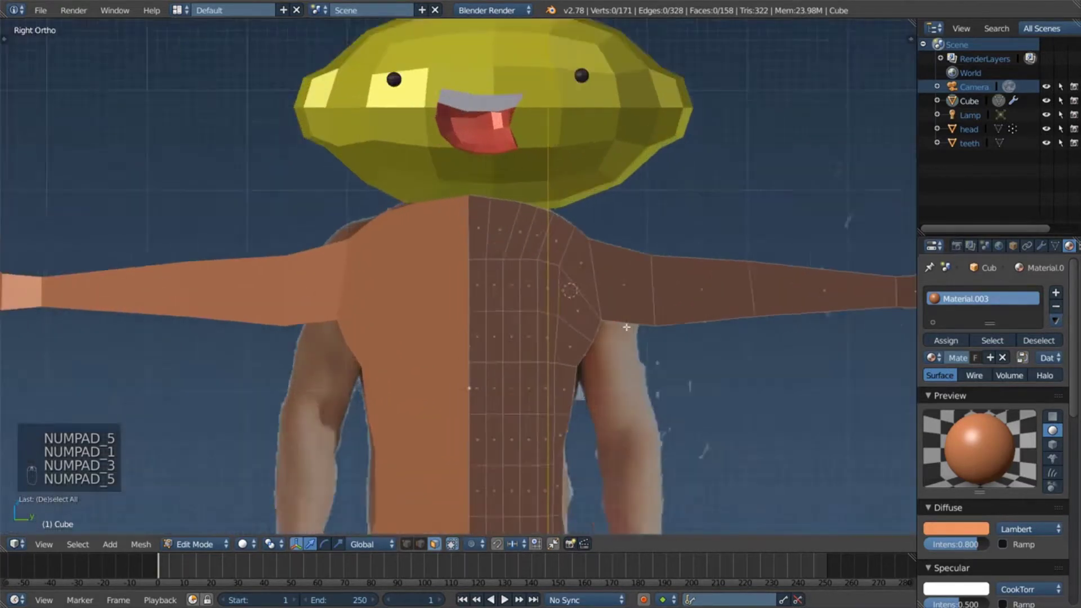
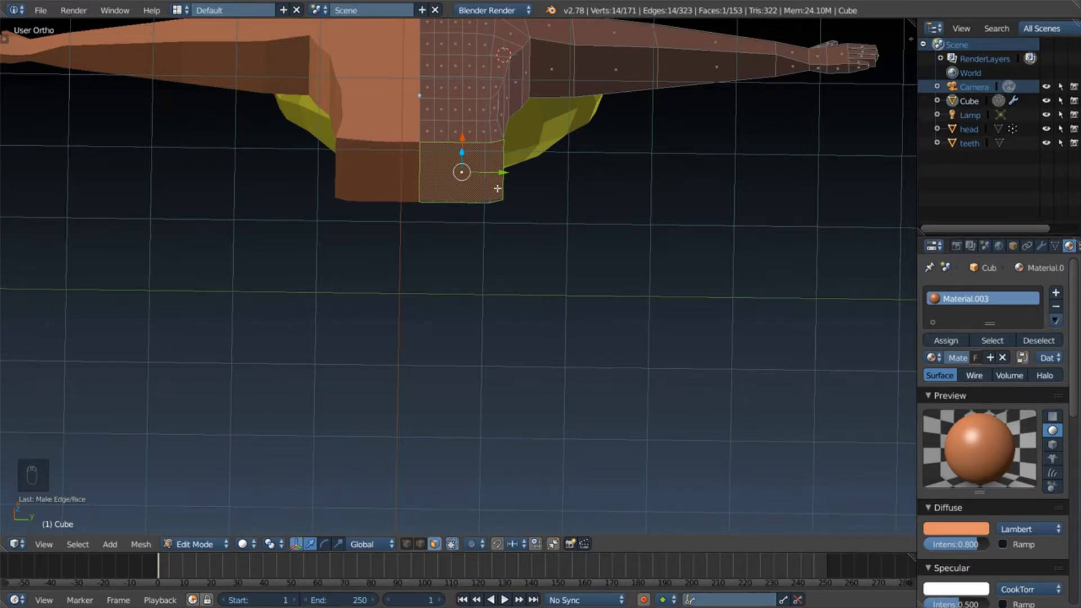
Step: Lower the torso's bottom face vertically to the shorts' waistband in side ortho view
{"action": "key", "text": "KP_5"}
{"action": "key", "text": "KP_1"}
{"action": "key", "text": "KP_3"}
{"action": "key", "text": "KP_5"}
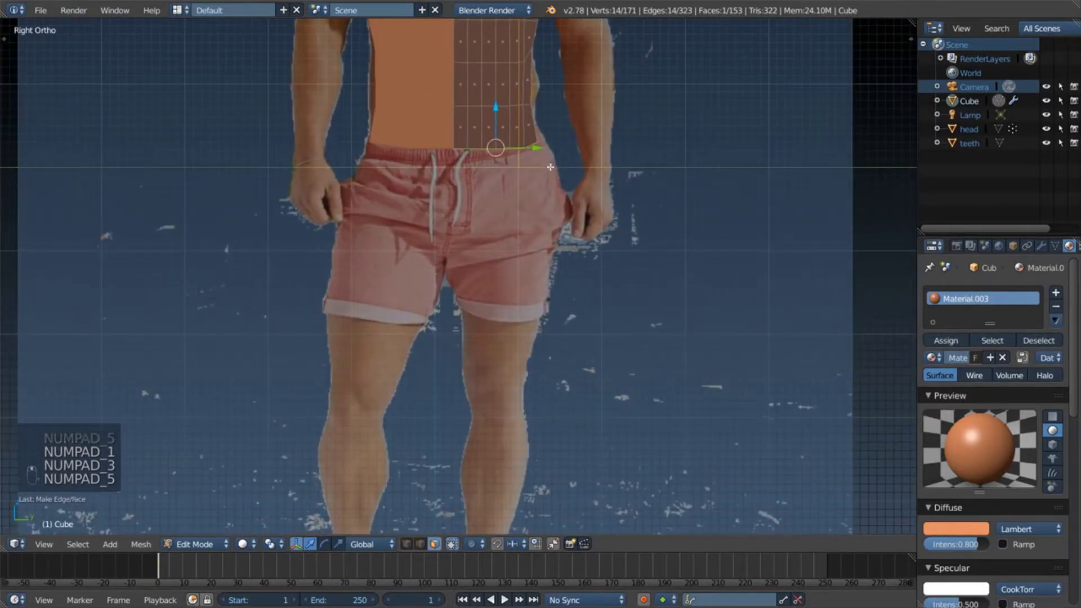
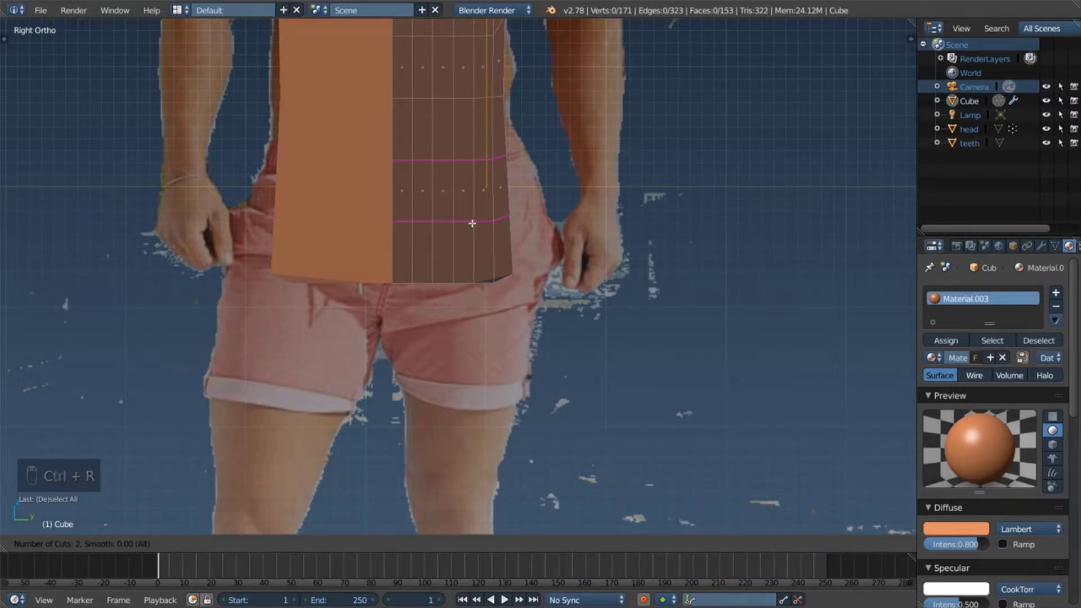
Step: Widen the waistband loop and push hip vertices out horizontally to the shorts' outline in X-ray
{"action": "key", "text": "Escape"}
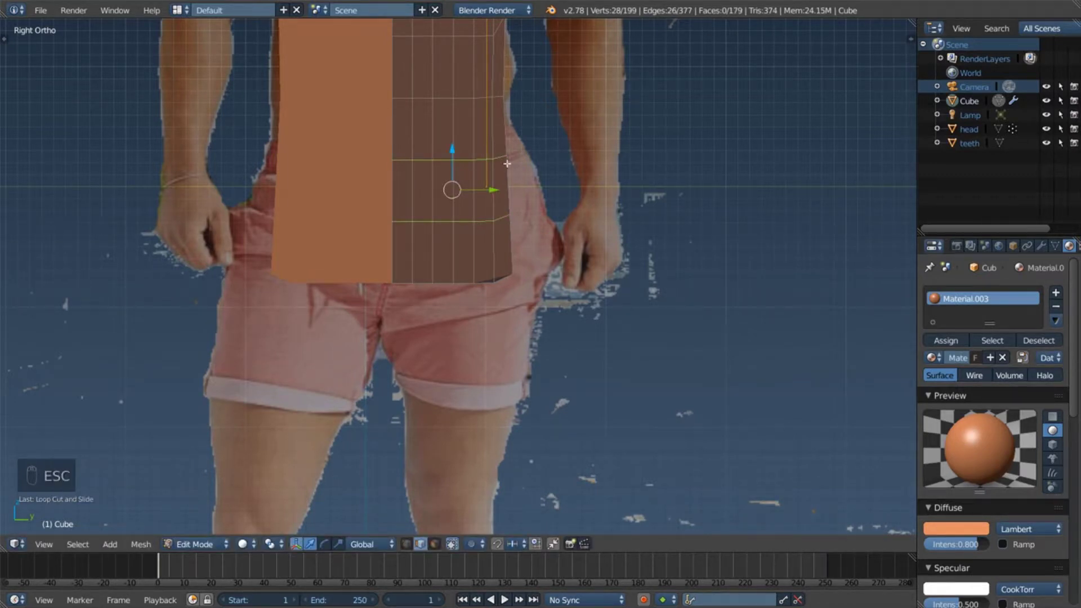
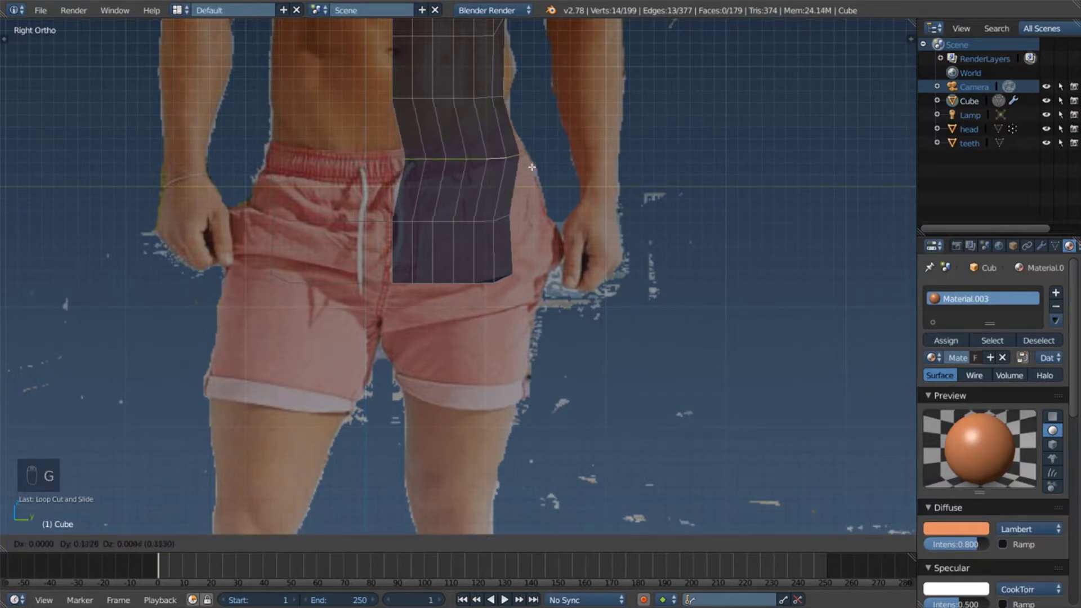
{"action": "key", "text": "s"}
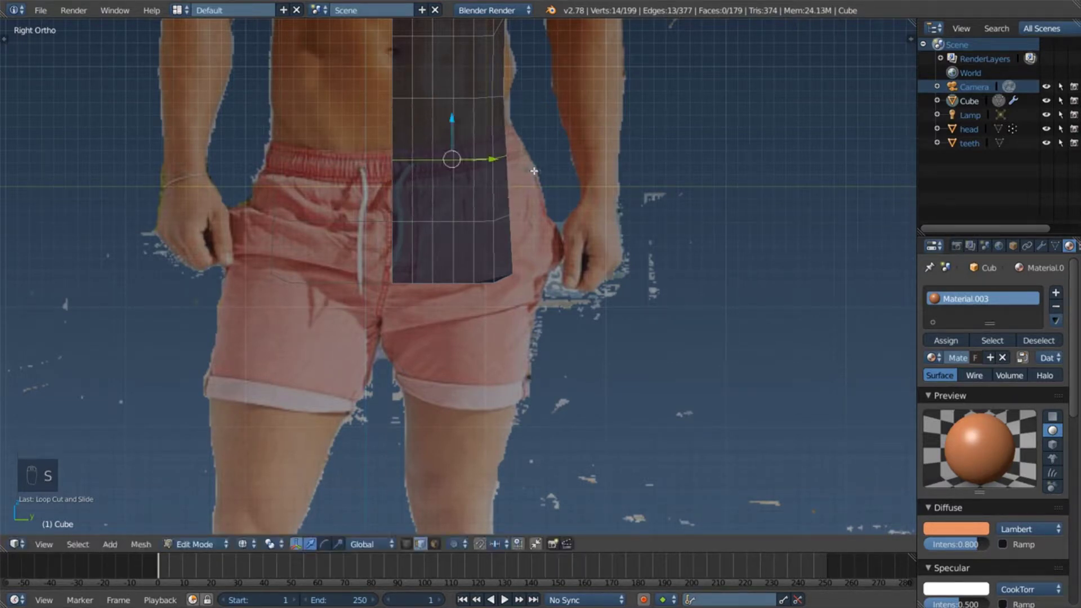
{"action": "key", "text": "s"}
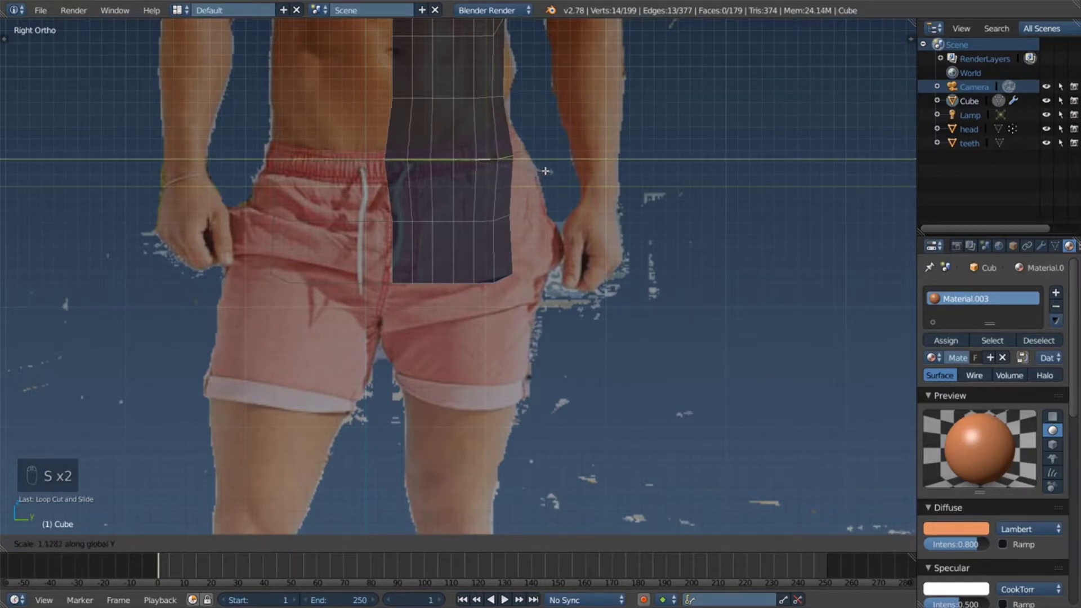
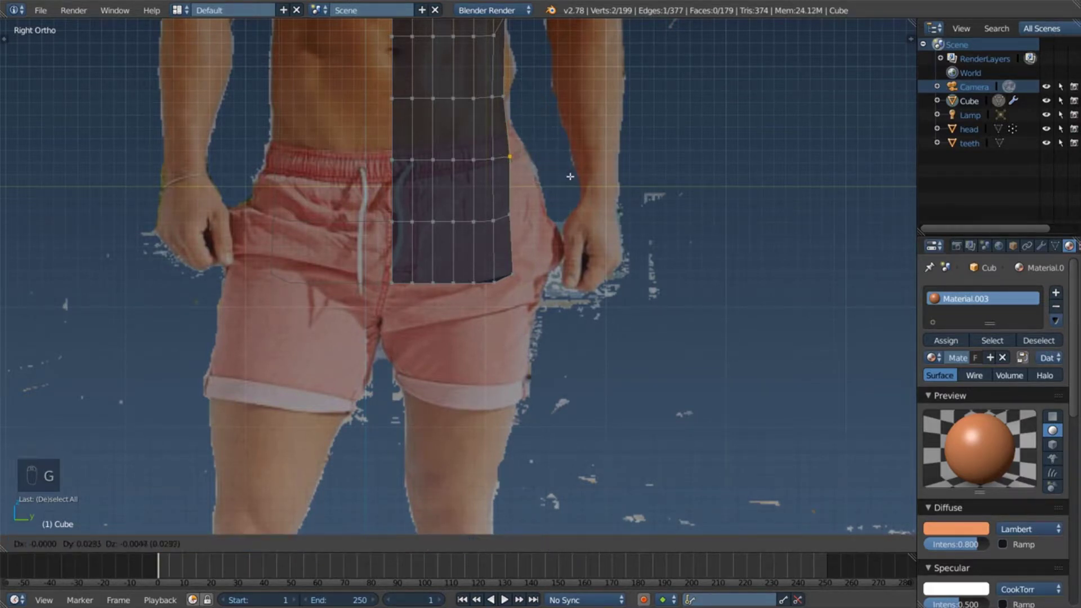
{"action": "key", "text": "a"}
{"action": "key", "text": "c"}
{"action": "key", "text": "g"}
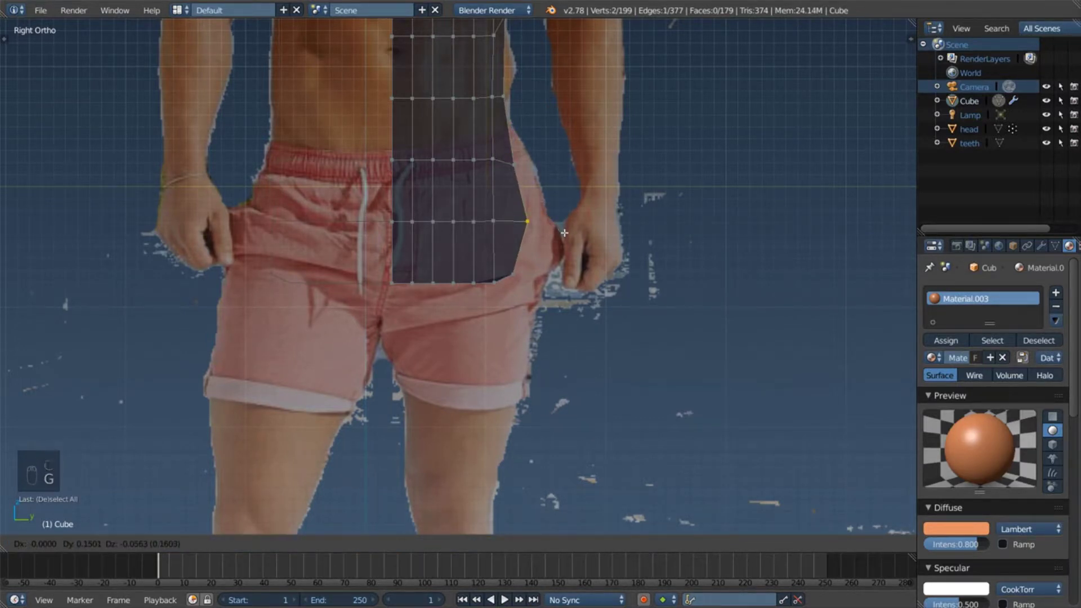
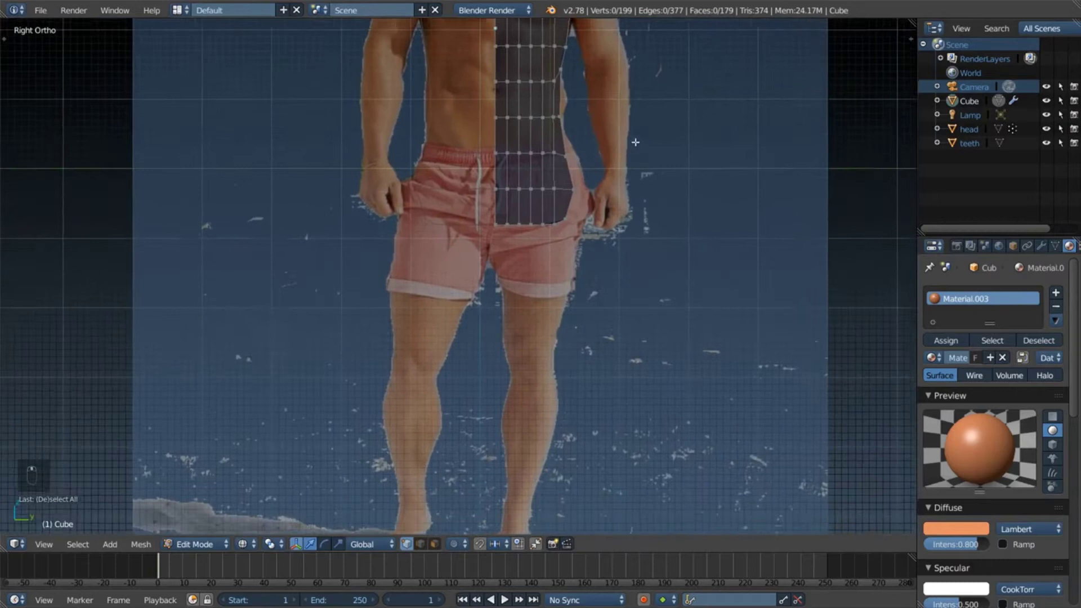
Step: Extrude a thigh section down from the hips, narrow its bottom, and extrude again toward the knee
{"action": "key", "text": "a"}
{"action": "key", "text": "a"}
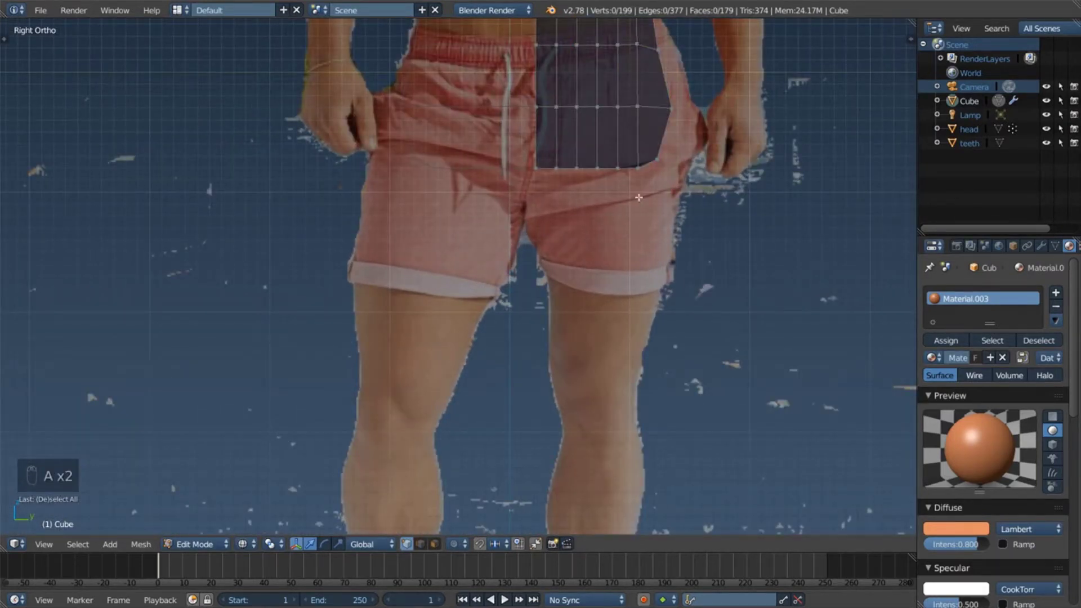
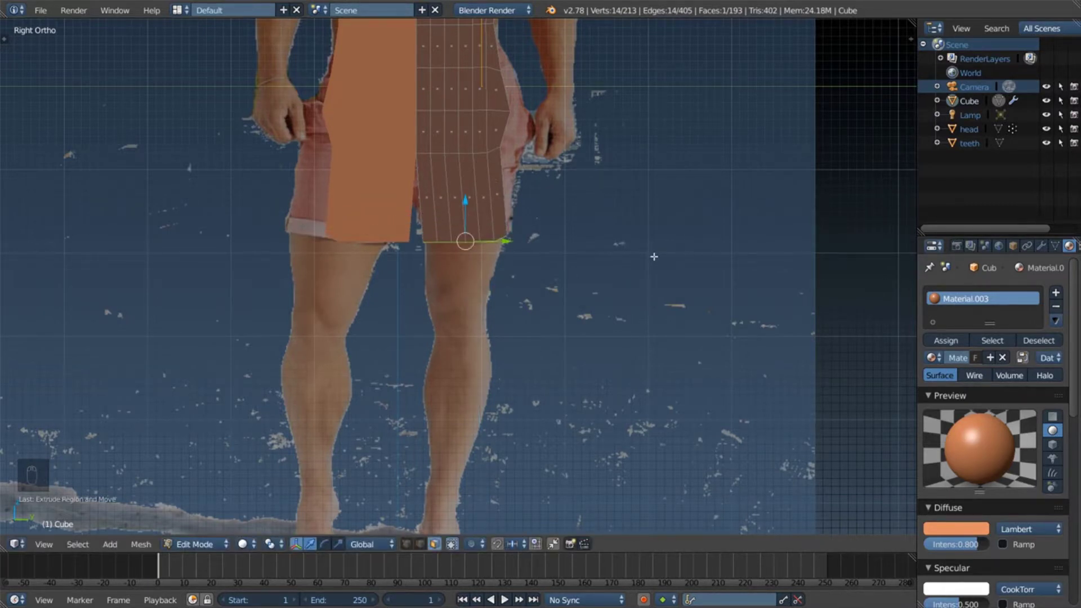
{"action": "key", "text": "e"}
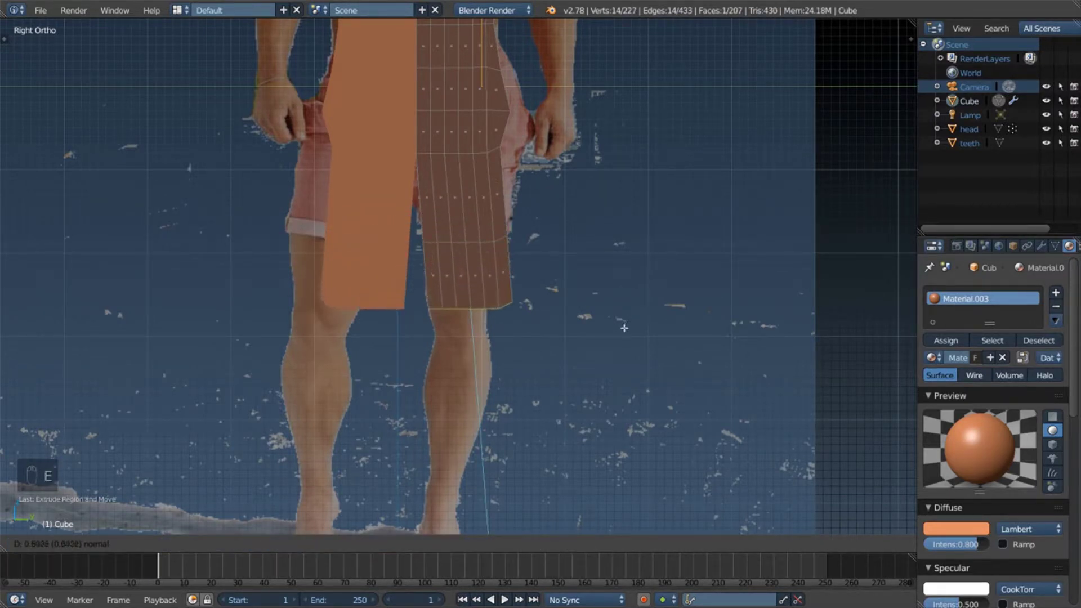
{"action": "key", "text": "s"}
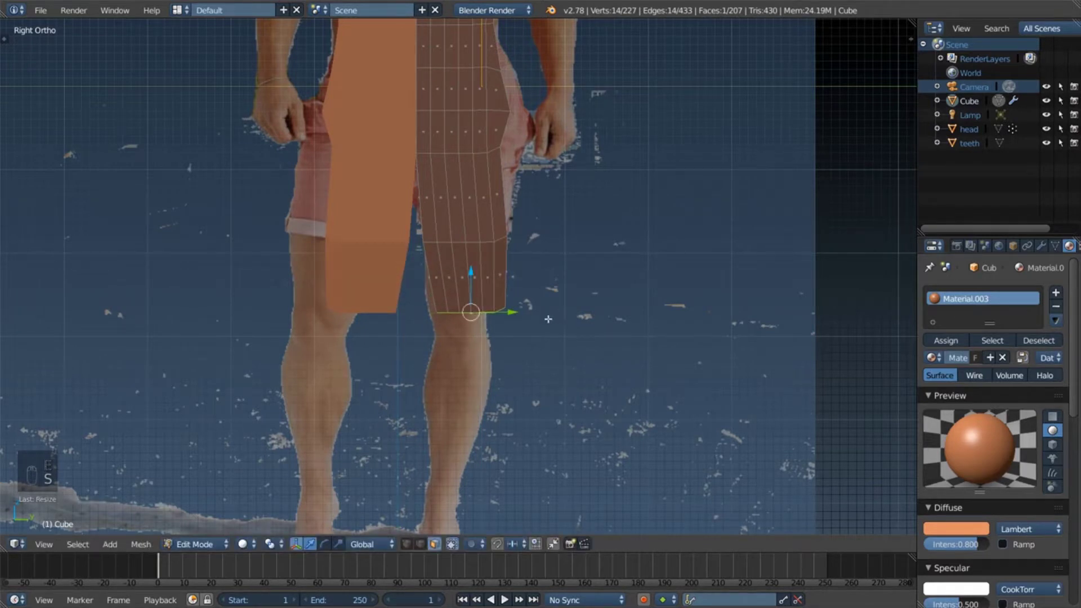
{"action": "key", "text": "g"}
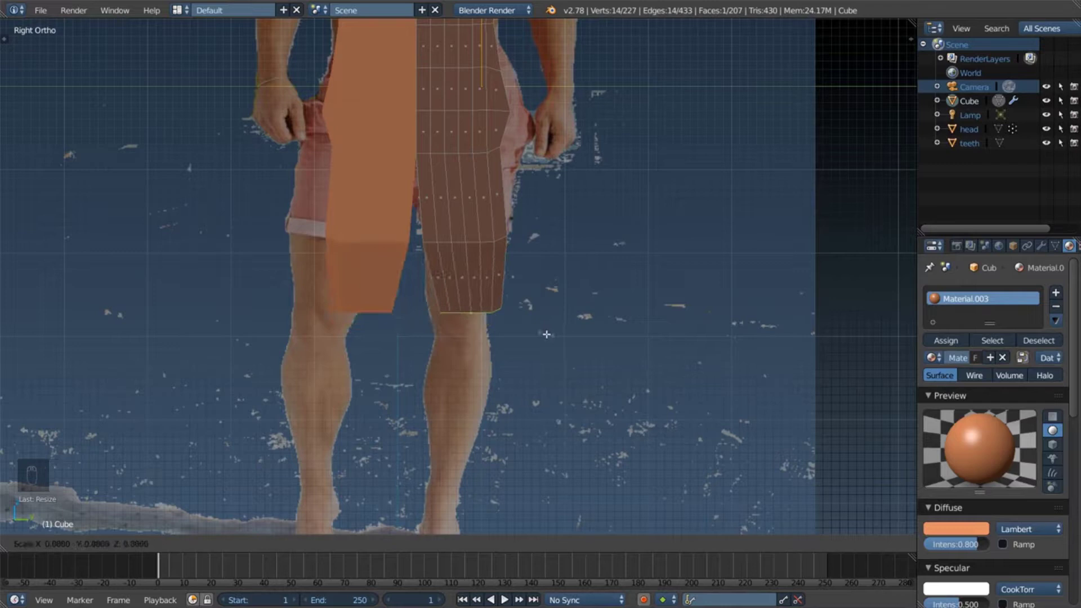
{"action": "key", "text": "g"}
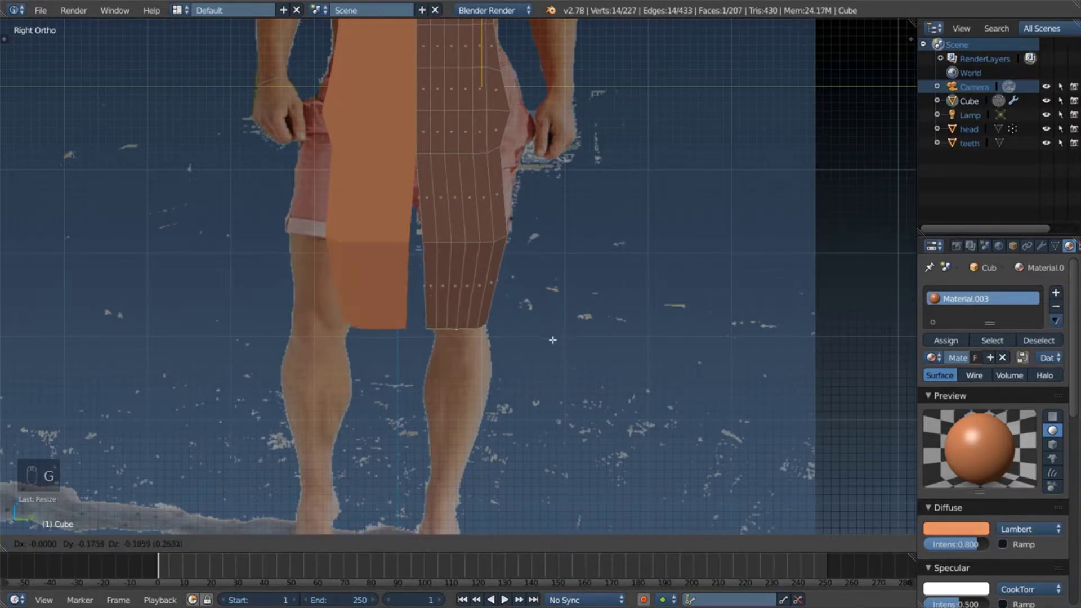
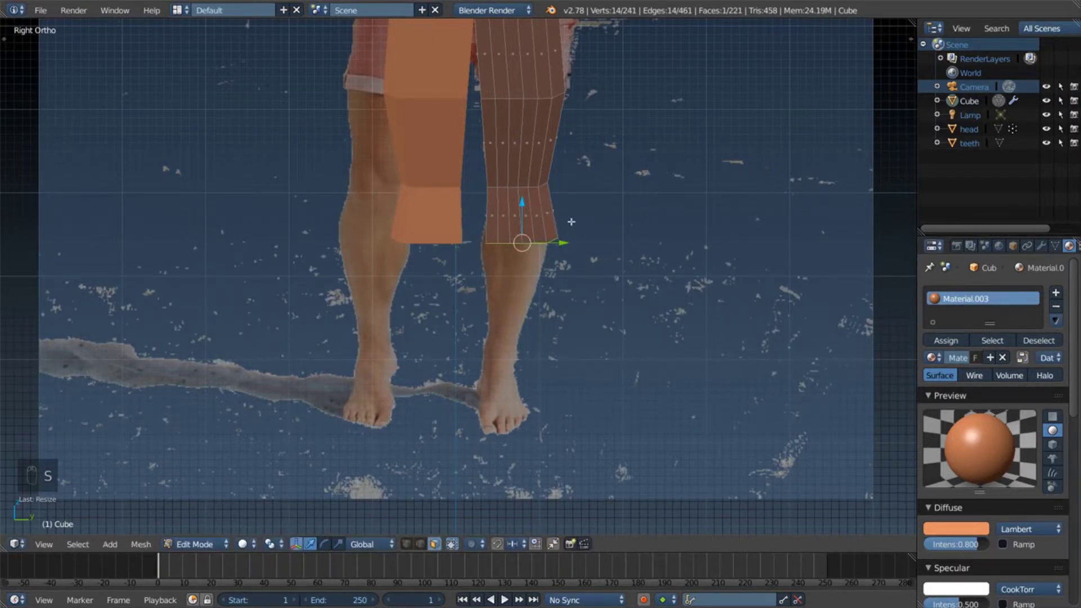
Step: Extrude the leg past the knee and down the shin to a short ankle section, tapering each ring
{"action": "key", "text": "g"}
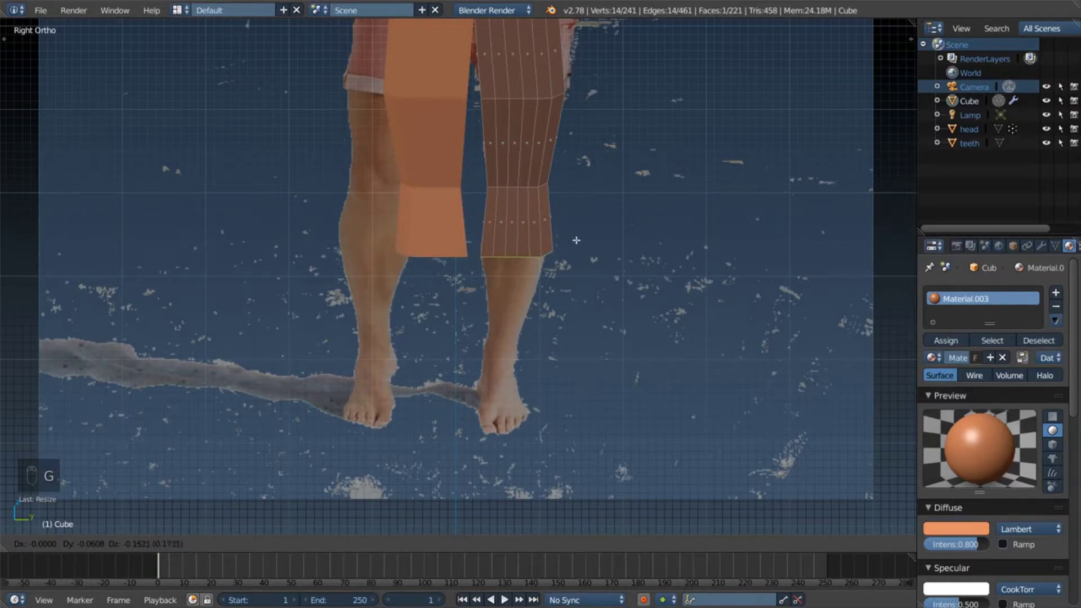
{"action": "key", "text": "e"}
{"action": "key", "text": "s"}
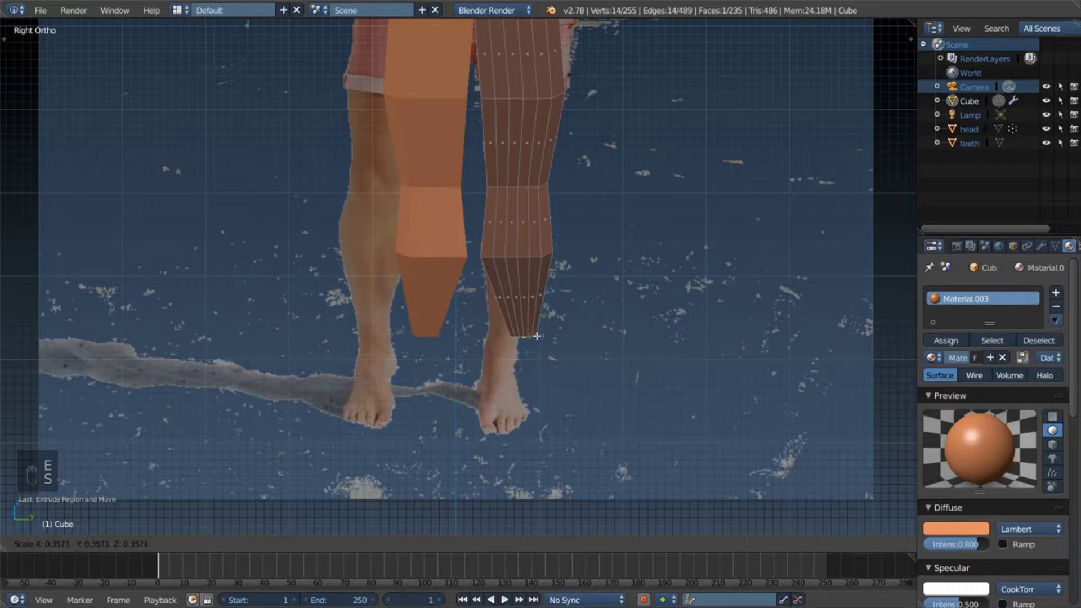
{"action": "key", "text": "g"}
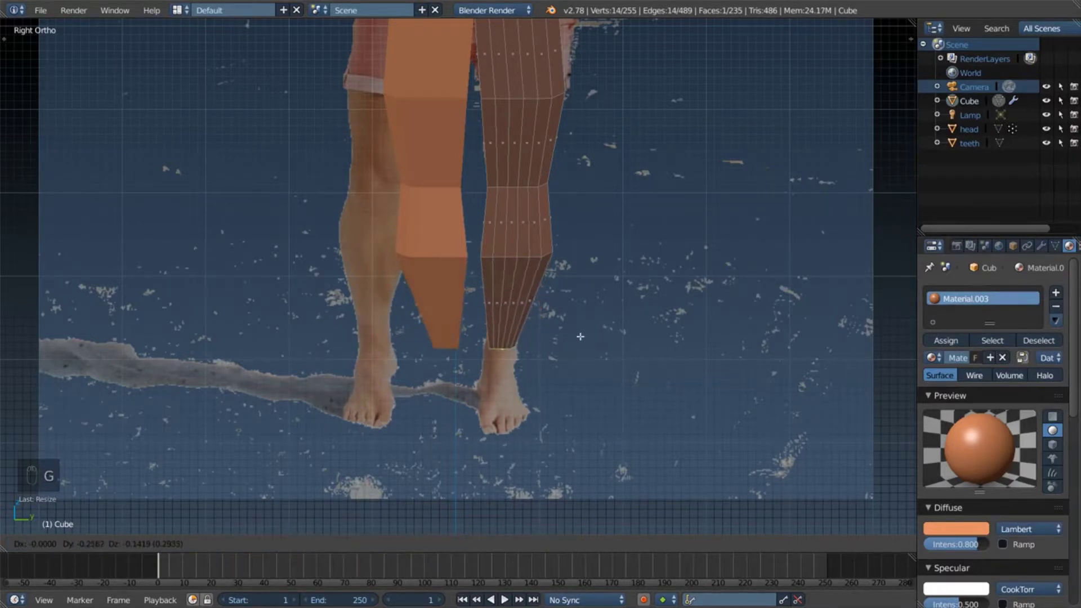
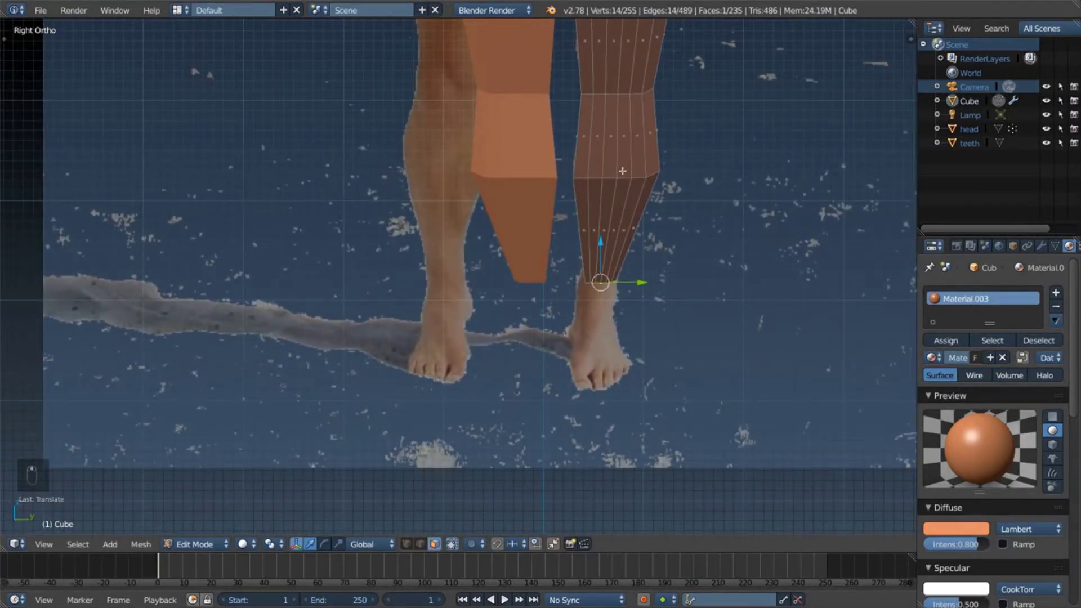
{"action": "key", "text": "e"}
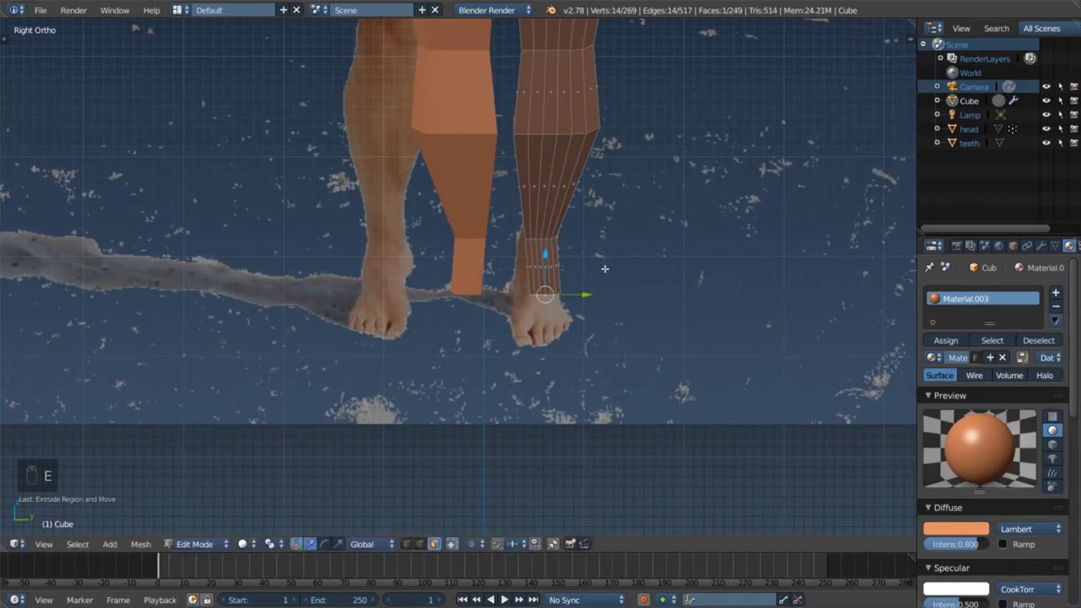
{"action": "key", "text": "s"}
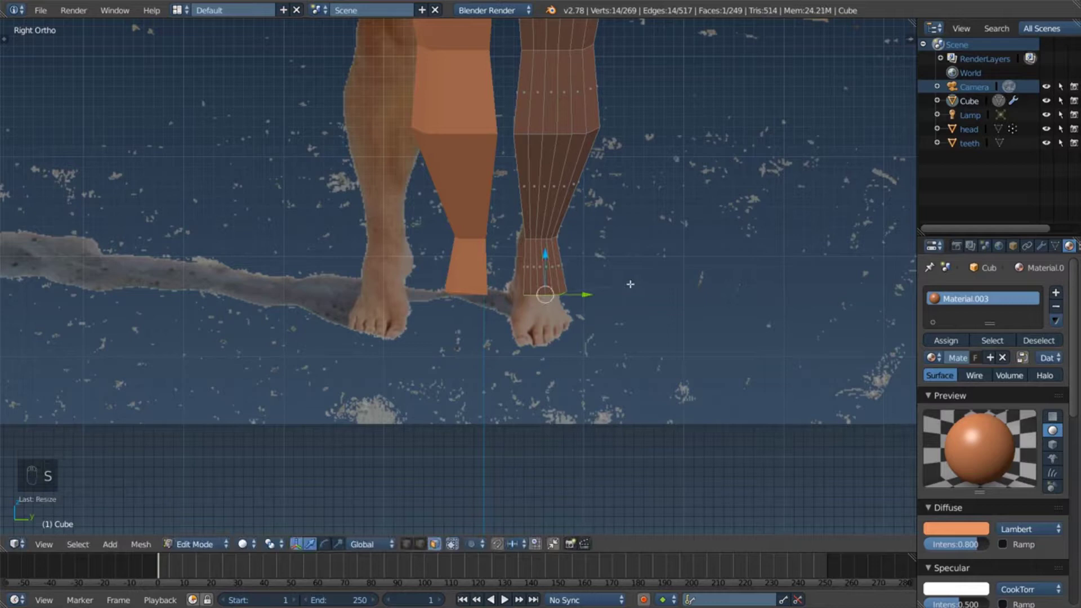
{"action": "key", "text": "g"}
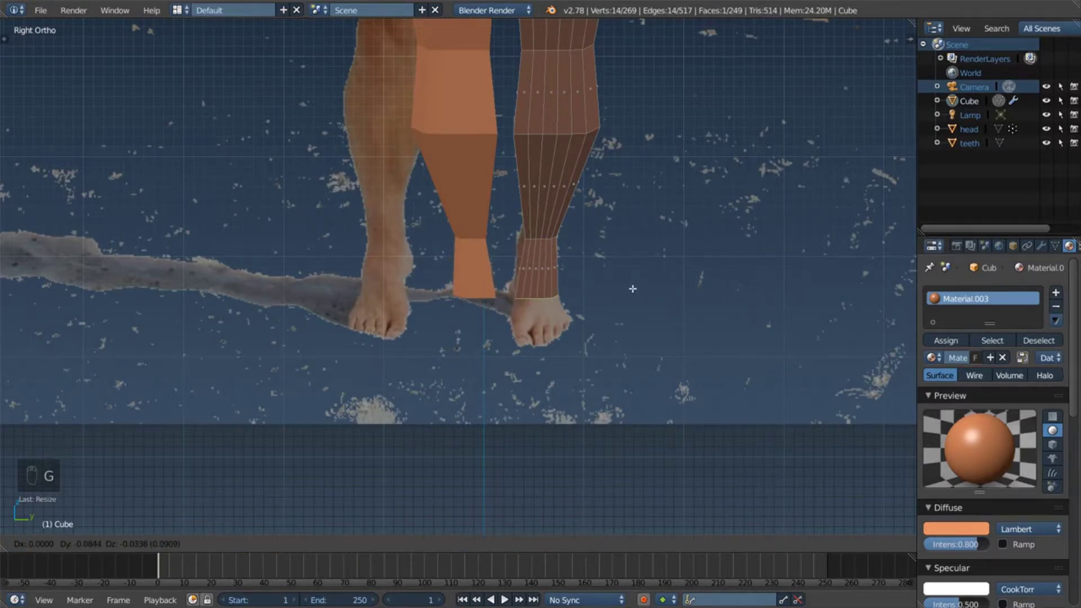
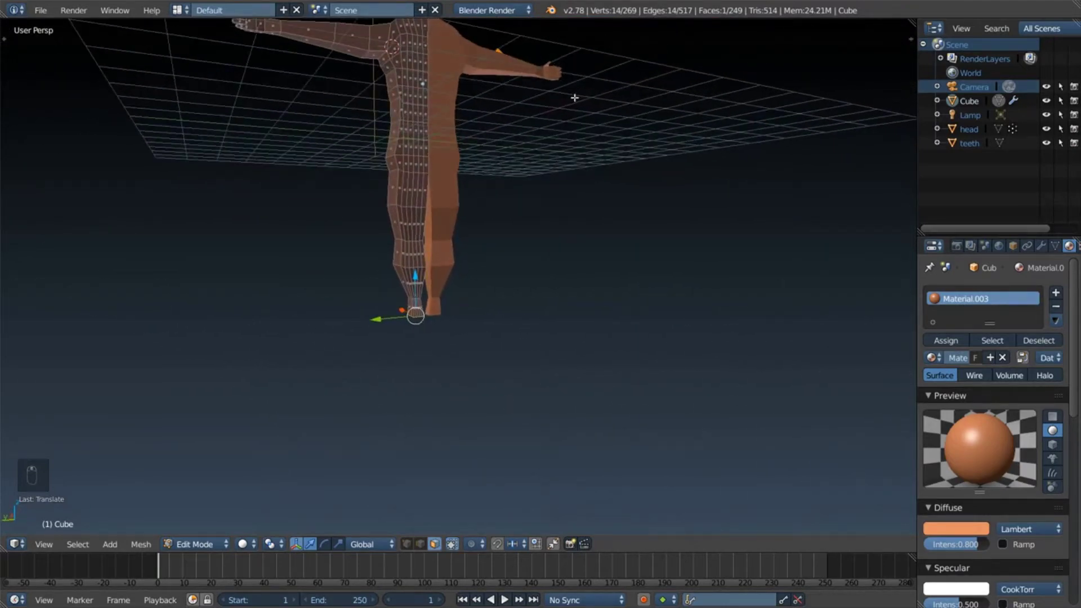
Step: View the body in Right Ortho with X-ray over the reference and clear the vertex selection
{"action": "middle_click", "coordinate": [440, 146]}
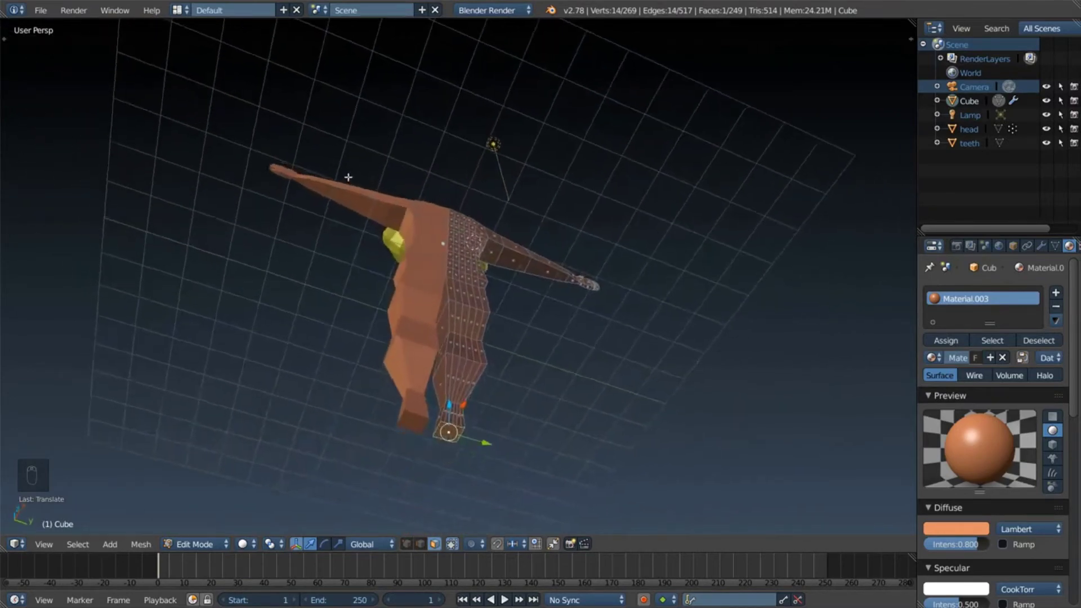
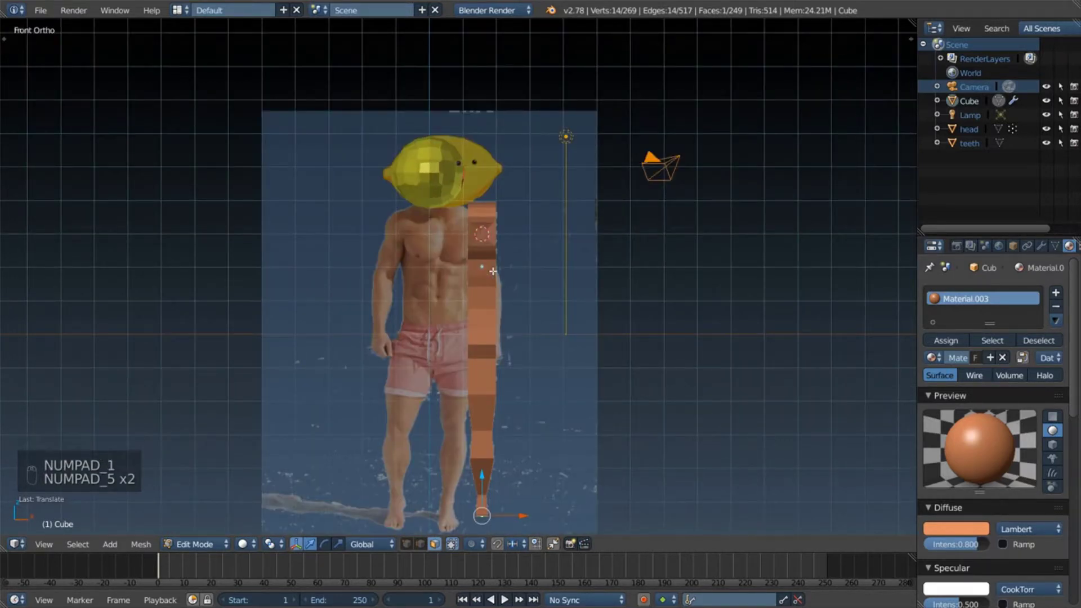
{"action": "key", "text": "KP_3"}
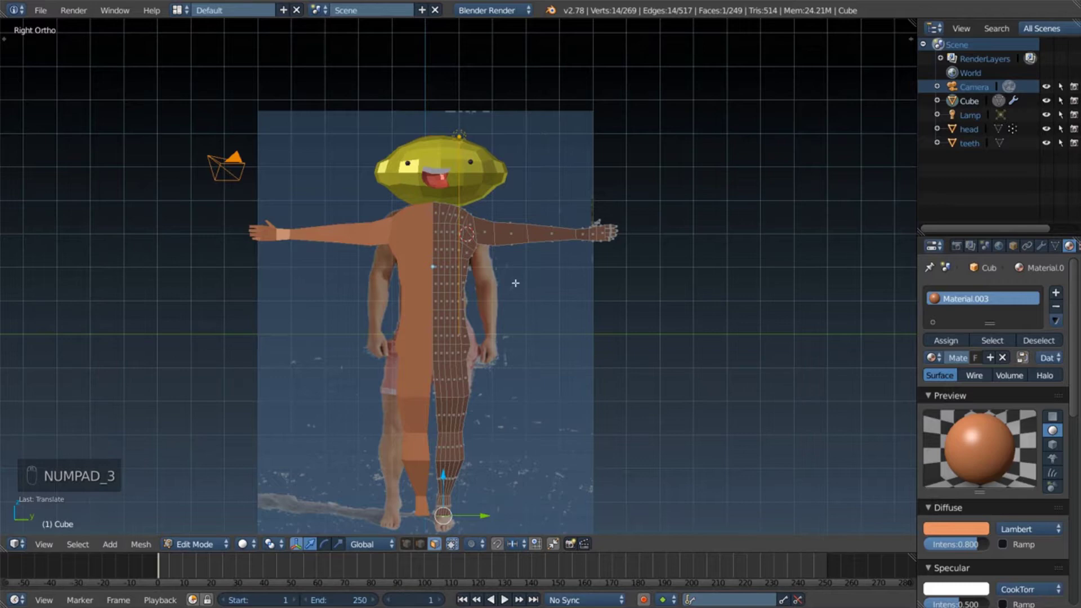
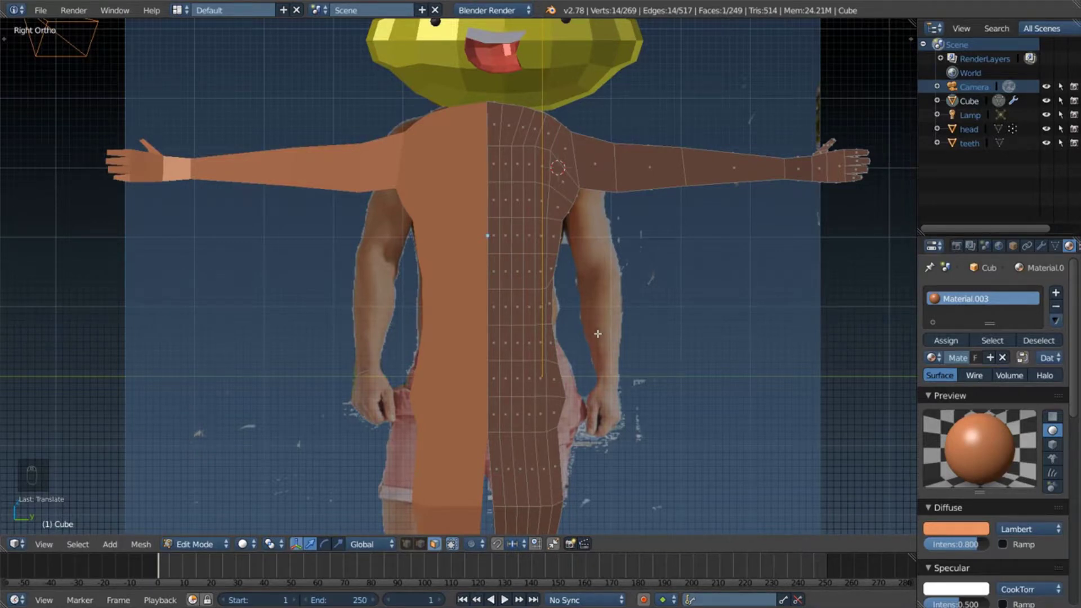
{"action": "key", "text": "z"}
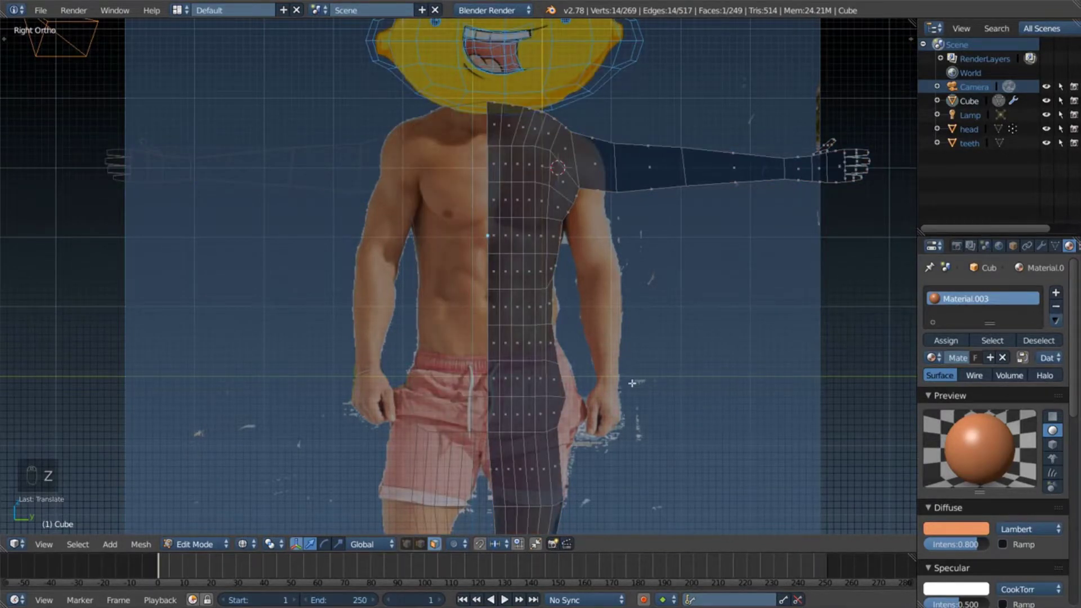
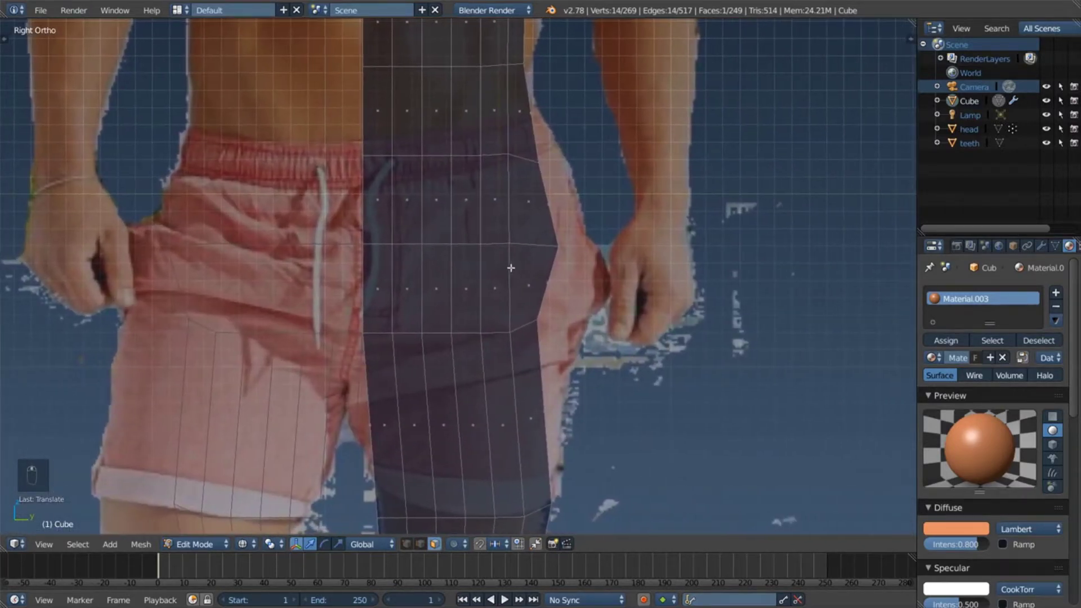
{"action": "key", "text": "a"}
{"action": "key", "text": "a"}
{"action": "key", "text": "a"}
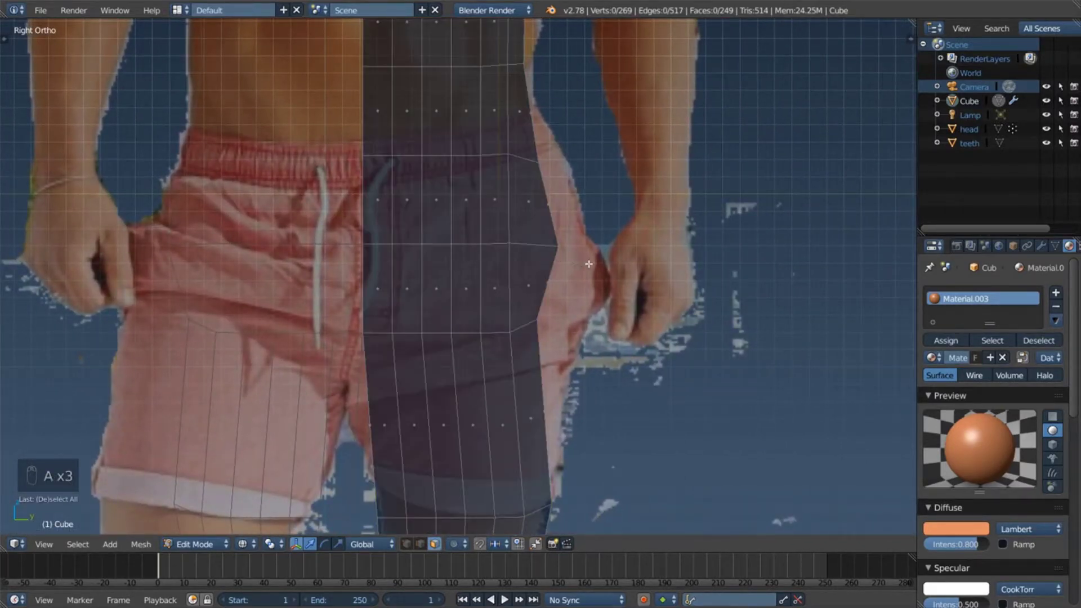
{"action": "key", "text": "c"}
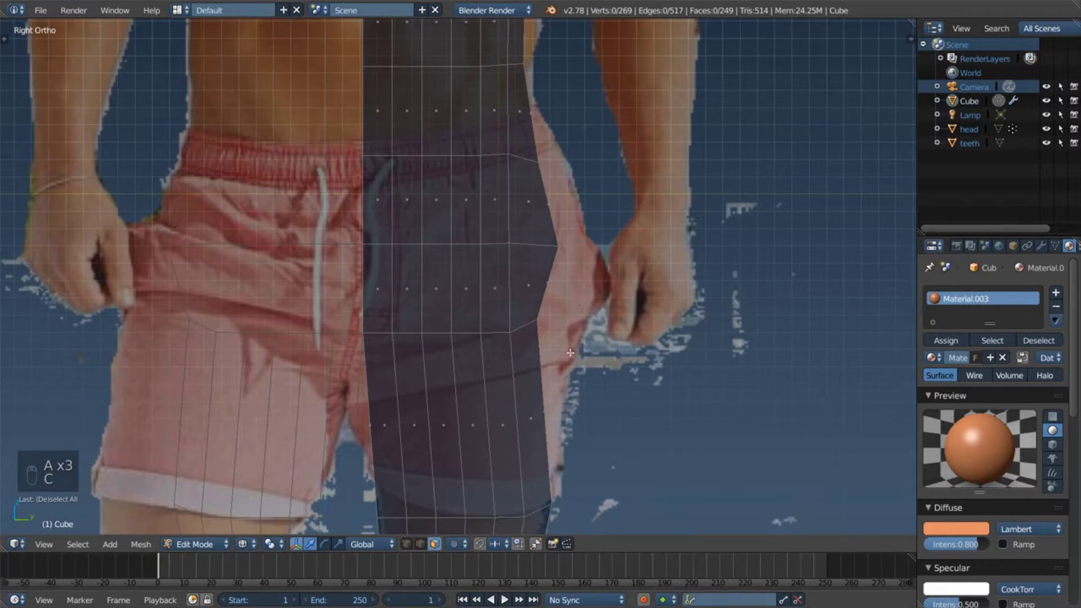
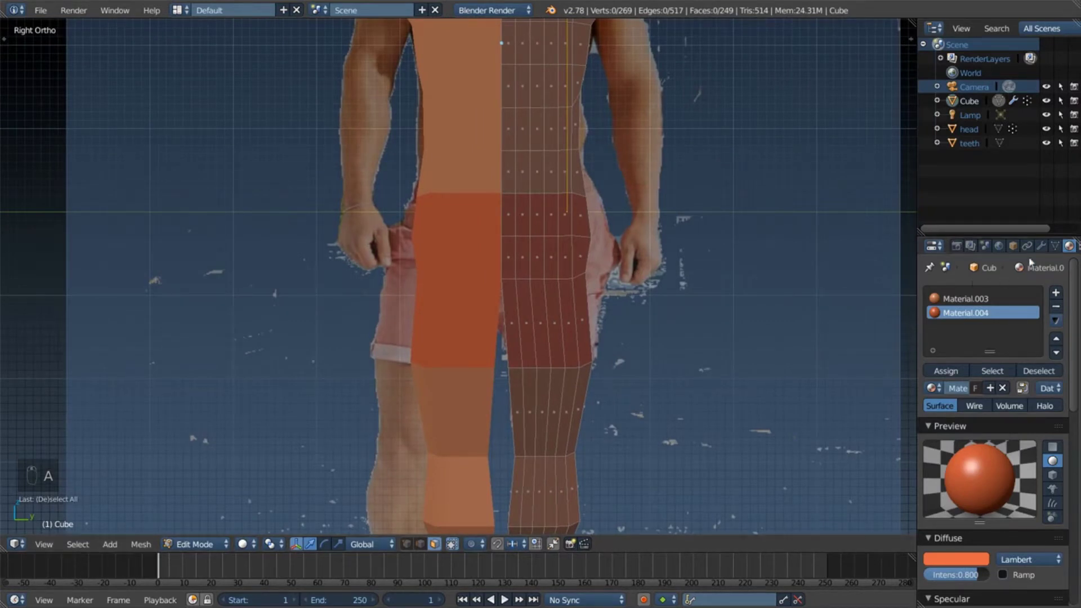
Step: Box-select the shorts faces around the hips, test-extrude them outward, then undo
{"action": "left_click_drag", "start_coordinate": [1053, 249], "coordinate": [736, 239]}
{"action": "key", "text": "s"}
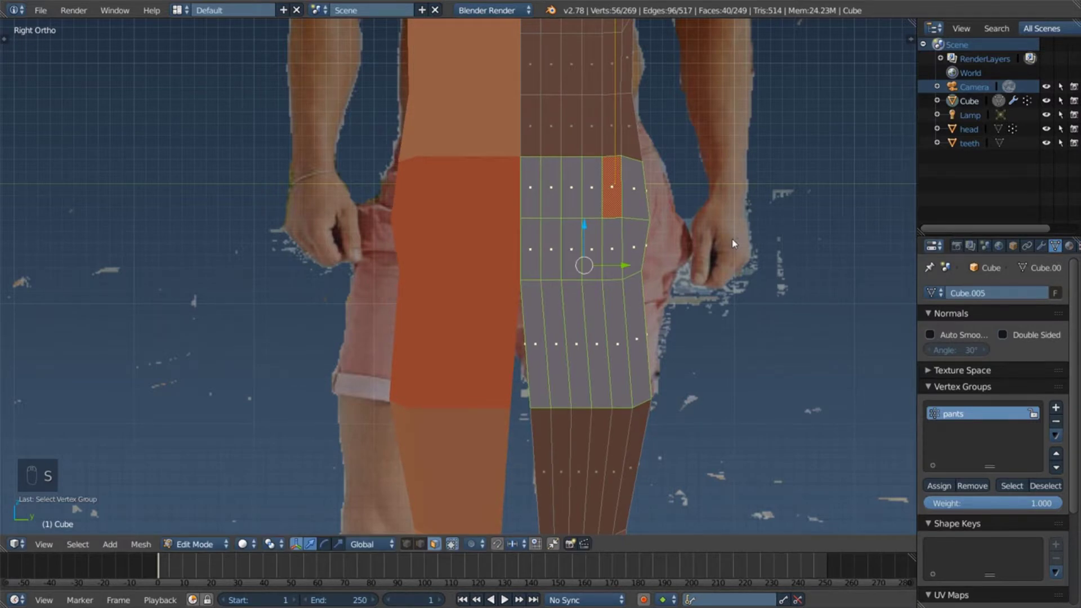
{"action": "key", "text": "e"}
{"action": "key", "text": "s"}
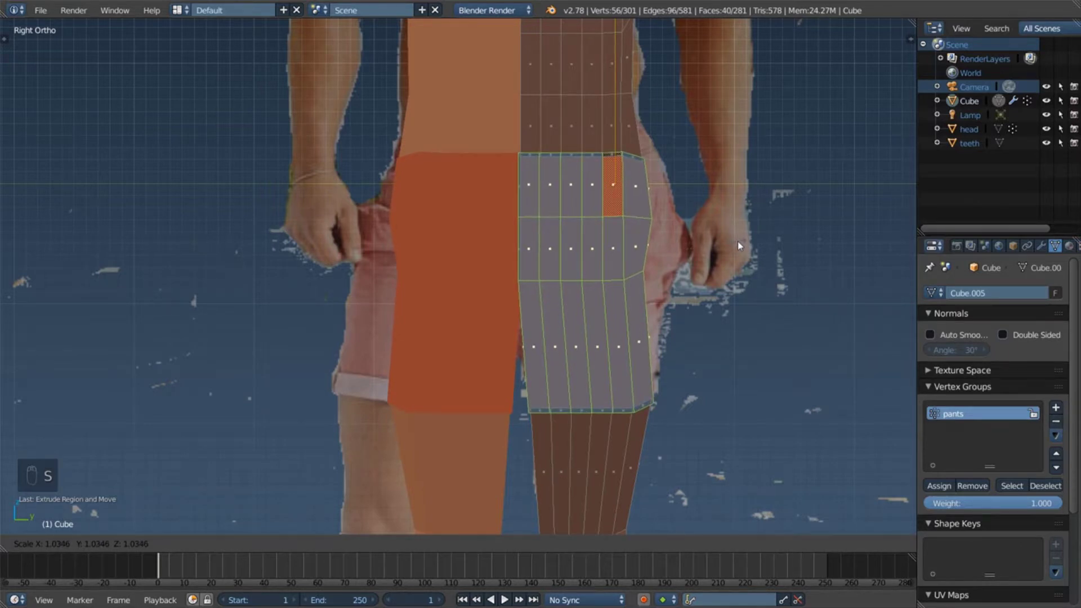
{"action": "left_click_drag", "start_coordinate": [740, 208], "coordinate": [674, 241]}
{"action": "key", "text": "ctrl+z"}
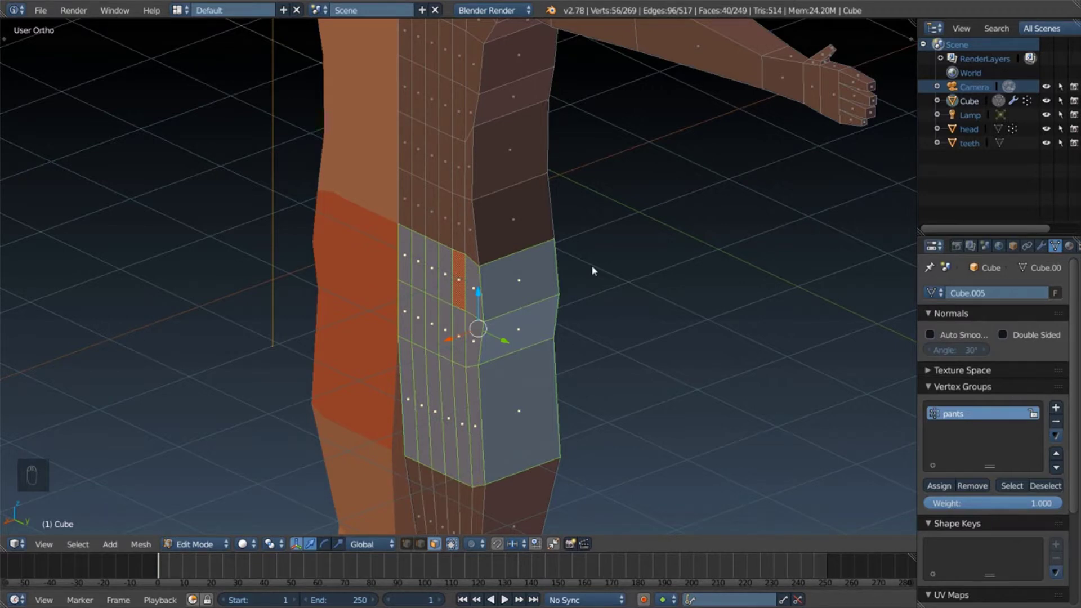
Step: Repeat the shorts extrusion tests from other angles and undo them all, leaving geometry unchanged
{"action": "key", "text": "e"}
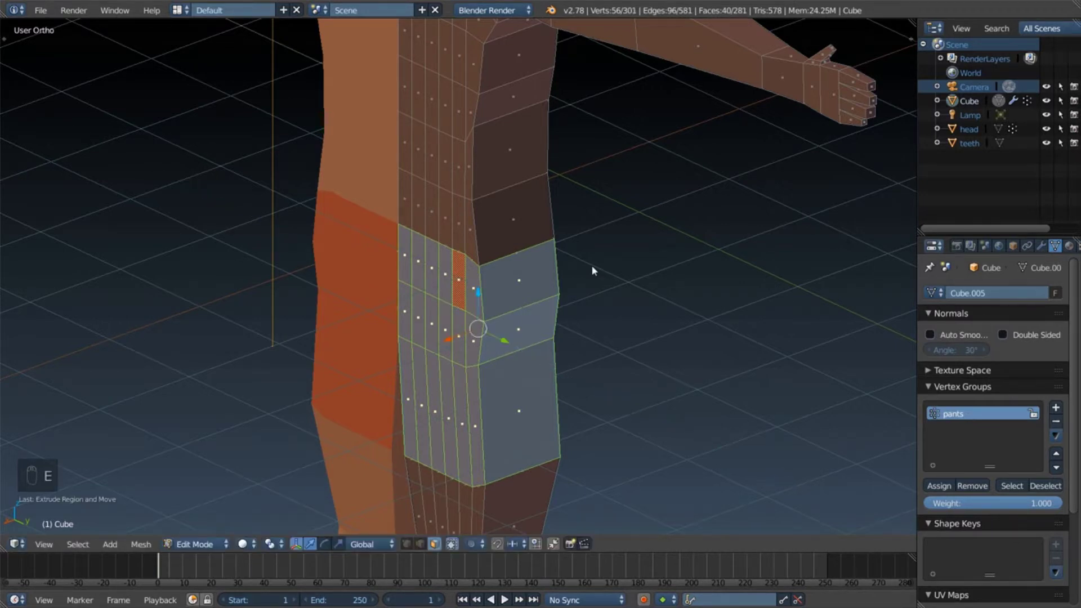
{"action": "key", "text": "s"}
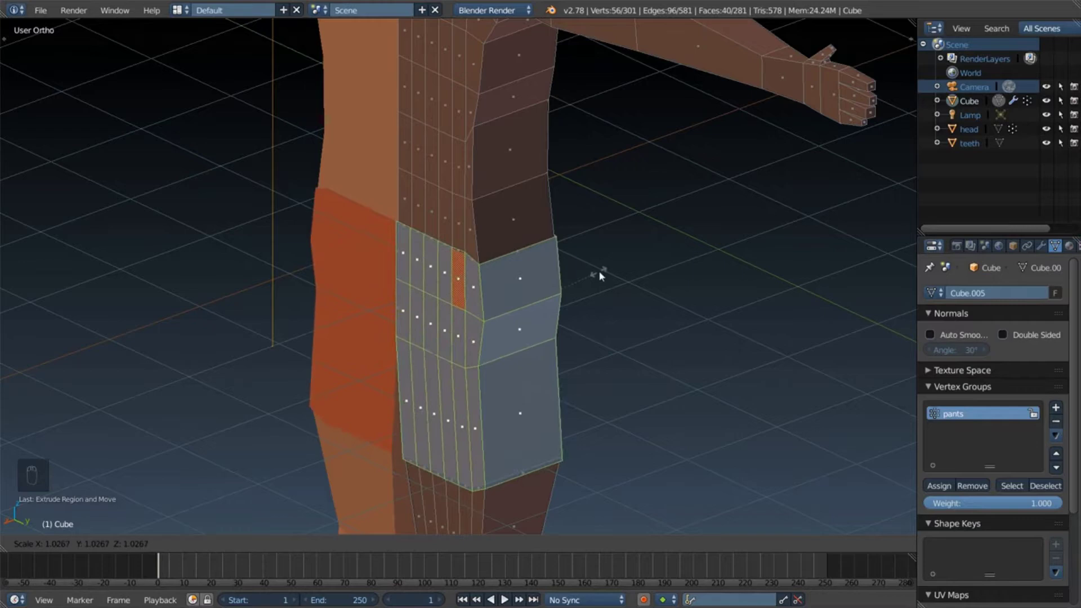
{"action": "left_click_drag", "start_coordinate": [609, 255], "coordinate": [635, 234]}
{"action": "key", "text": "ctrl+z"}
{"action": "key", "text": "e"}
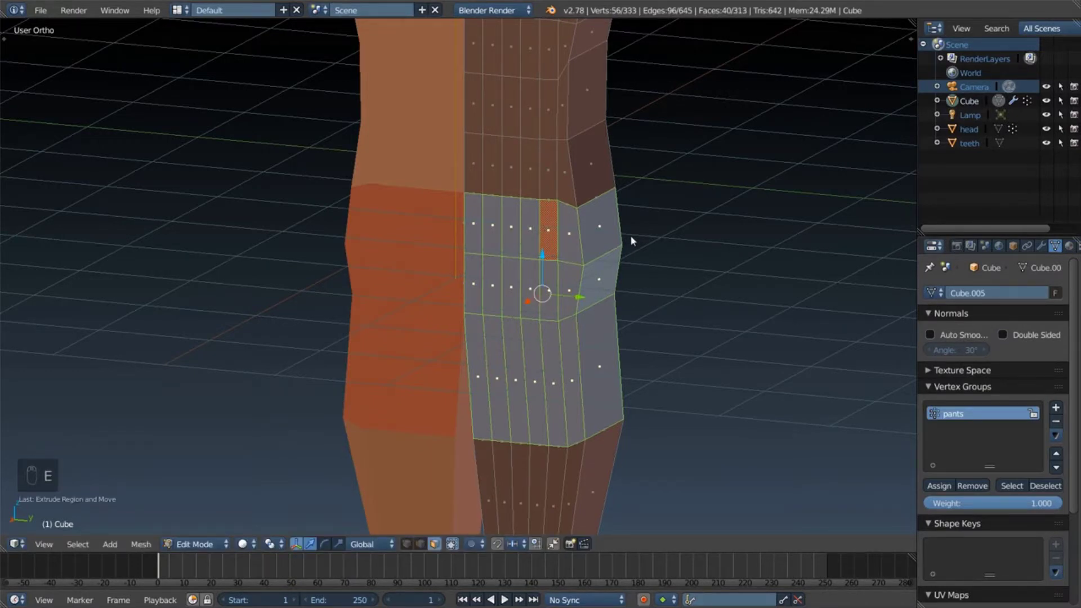
{"action": "key", "text": "ctrl+z"}
{"action": "key", "text": "ctrl+z"}
{"action": "key", "text": "ctrl+z"}
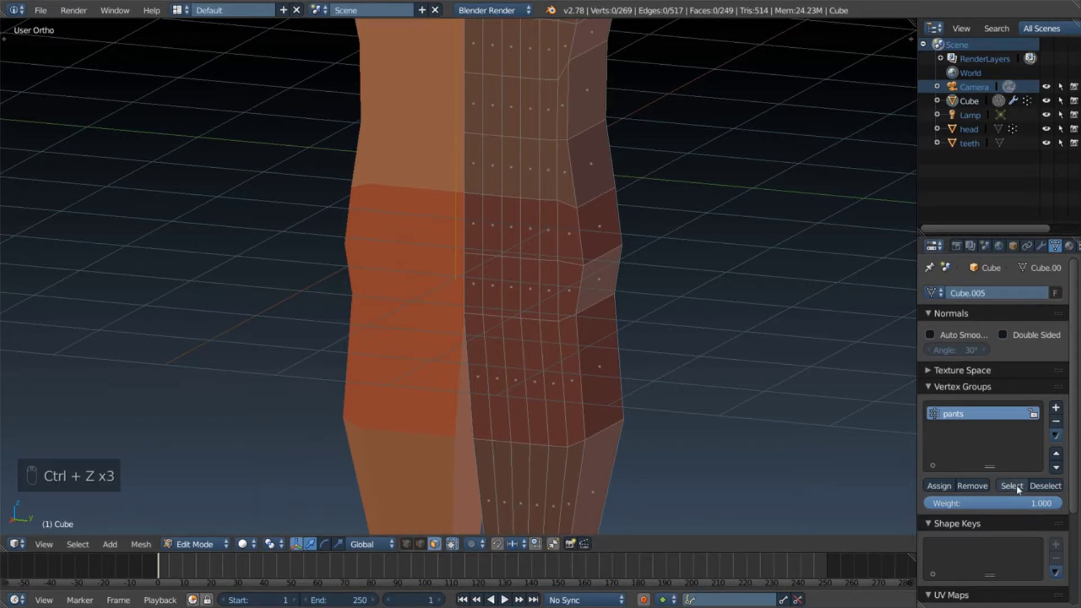
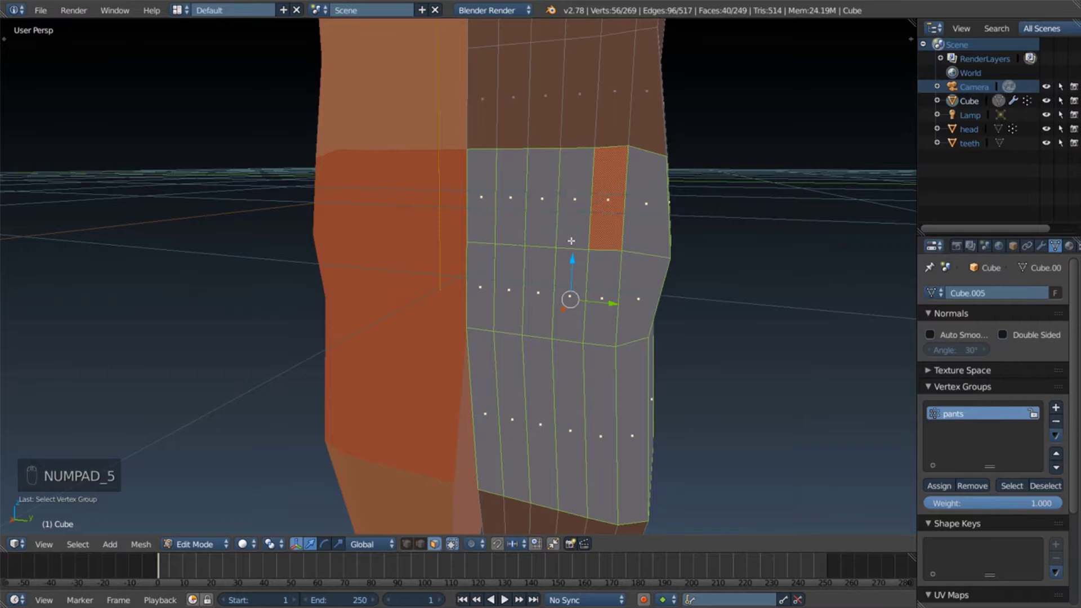
Step: Extrude the lower, back and side shorts faces outward into a thin shell over hip and thigh
{"action": "key", "text": "KP_1"}
{"action": "key", "text": "KP_3"}
{"action": "key", "text": "KP_5"}
{"action": "key", "text": "KP_5"}
{"action": "key", "text": "a"}
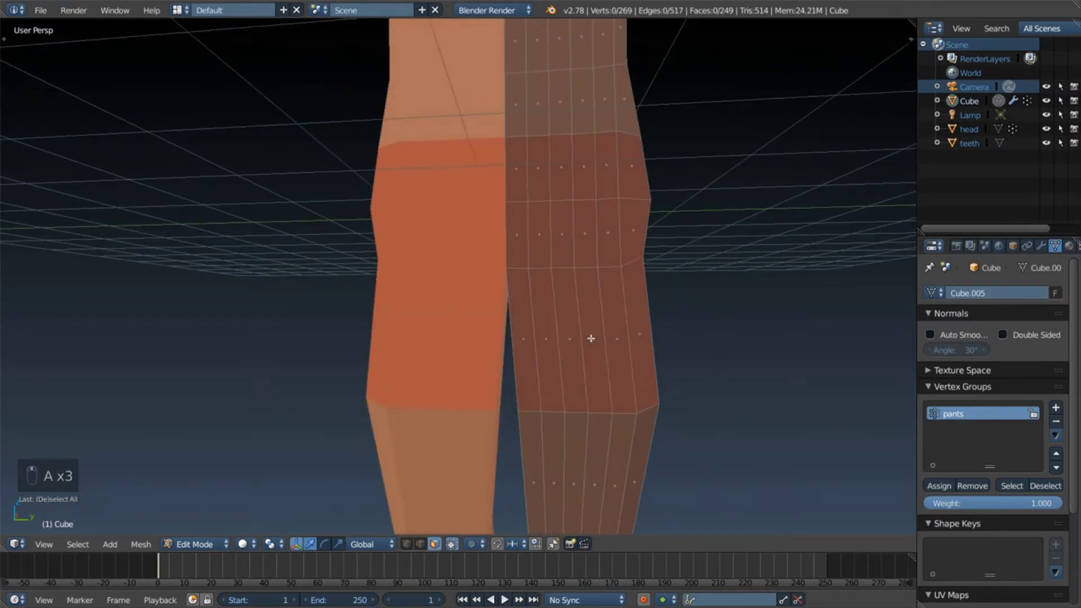
{"action": "key", "text": "c"}
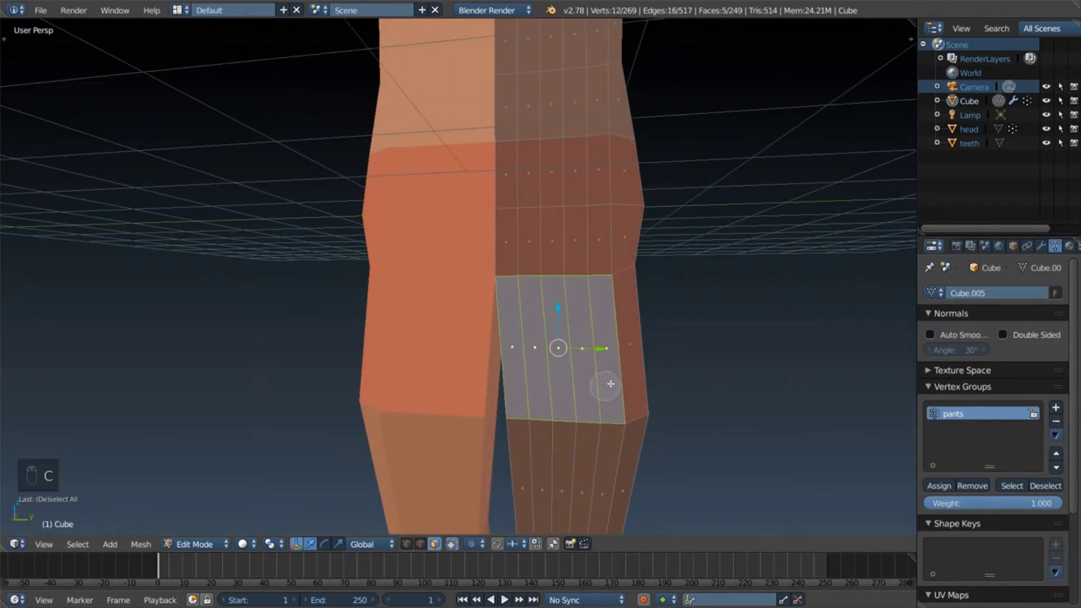
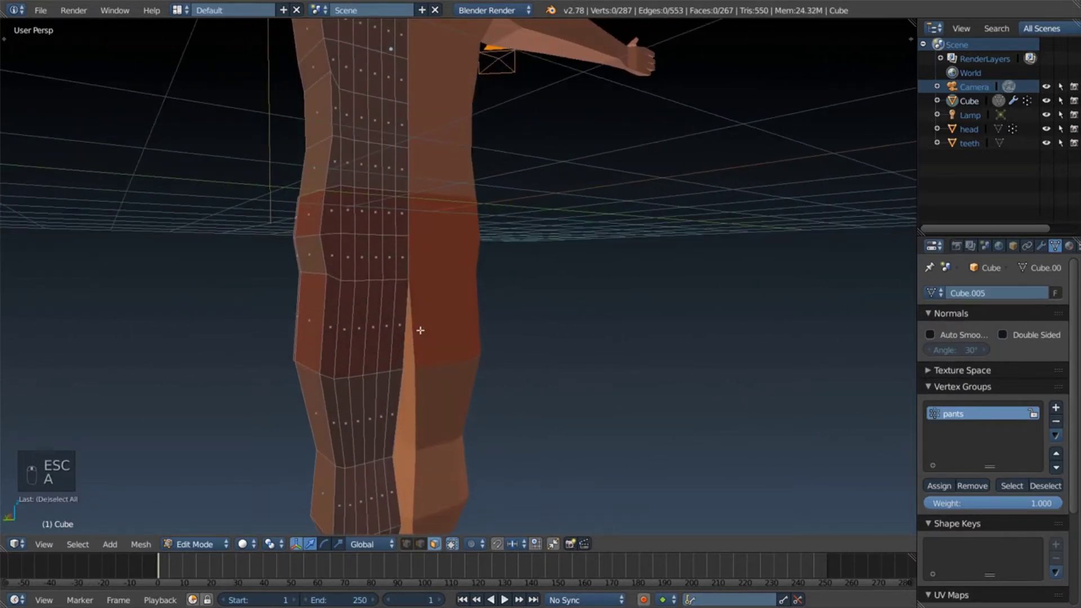
{"action": "key", "text": "c"}
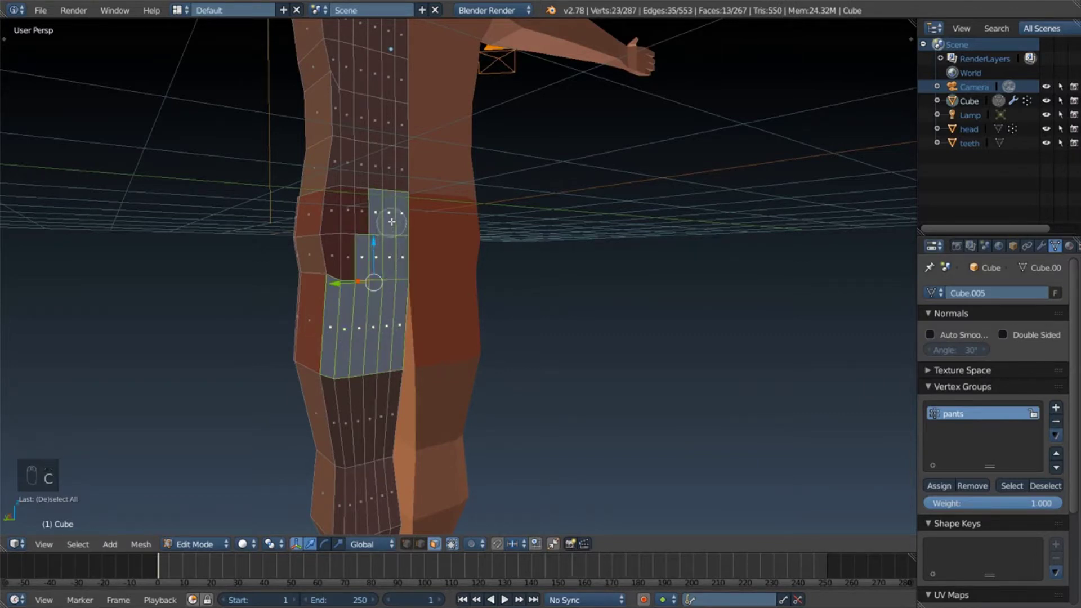
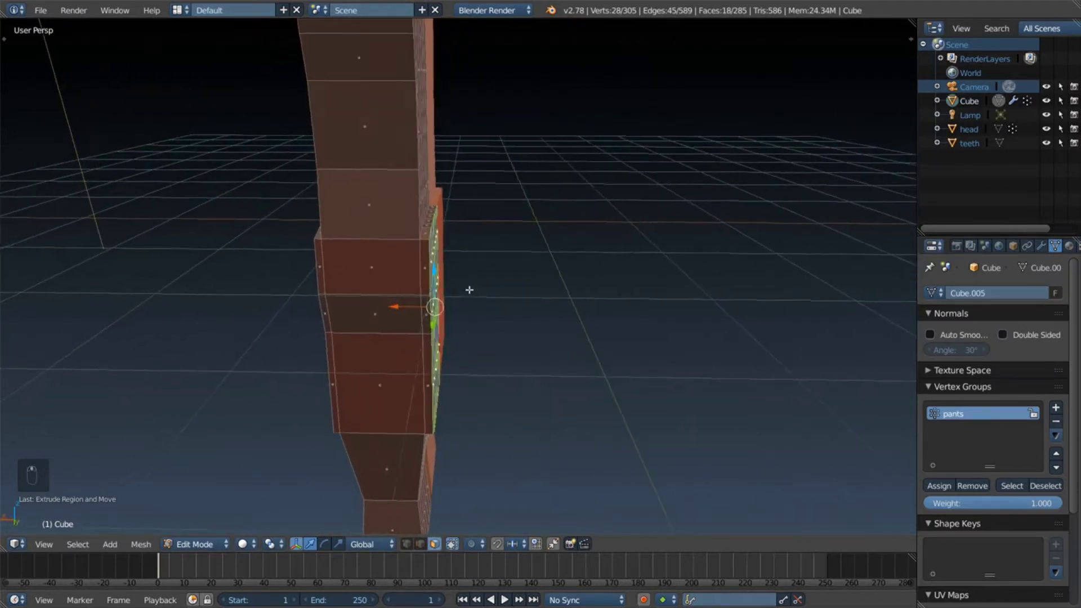
{"action": "key", "text": "a"}
{"action": "key", "text": "c"}
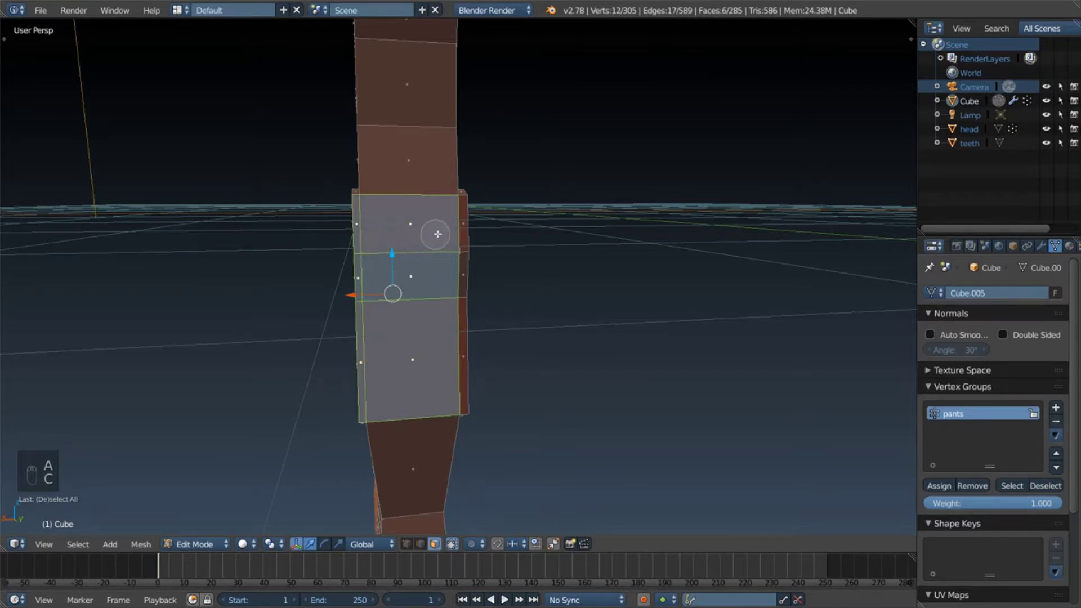
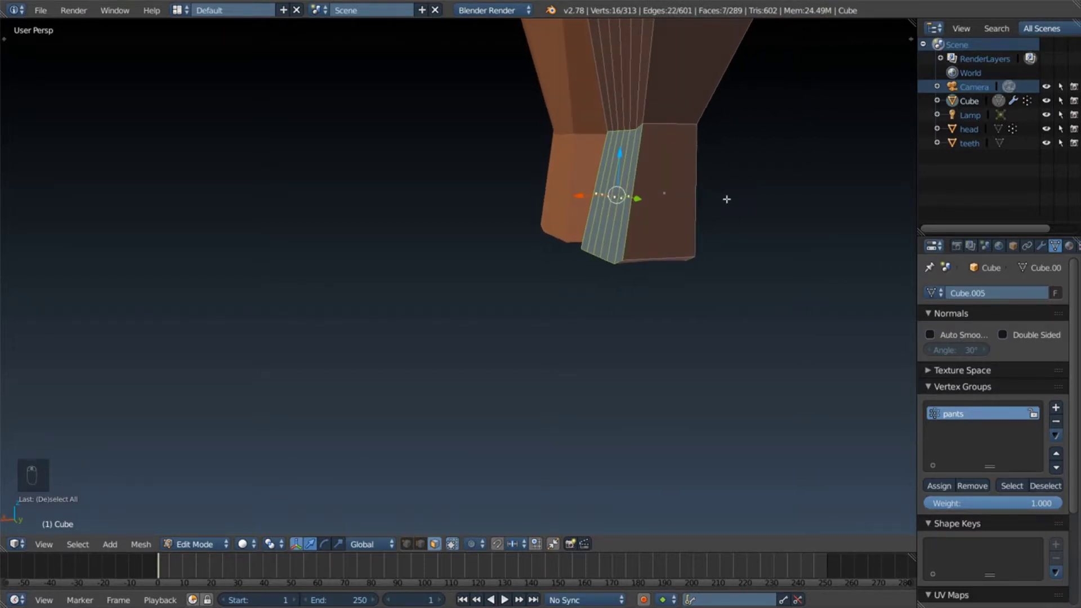
Step: Add a loop cut across the lower leg and select the resulting ankle band faces
{"action": "key", "text": "ctrl+r"}
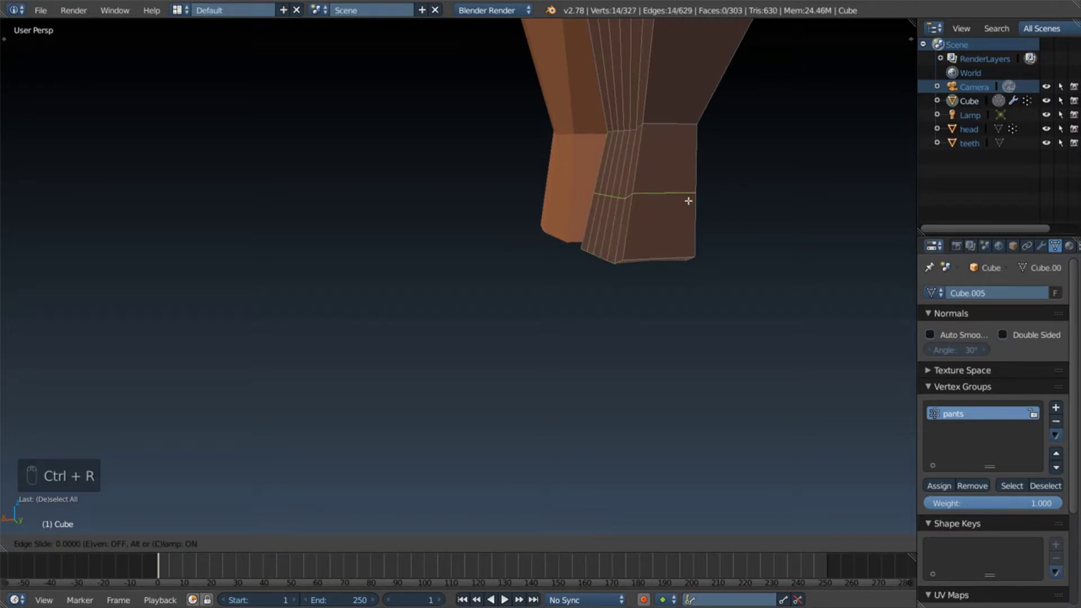
{"action": "key", "text": "Escape"}
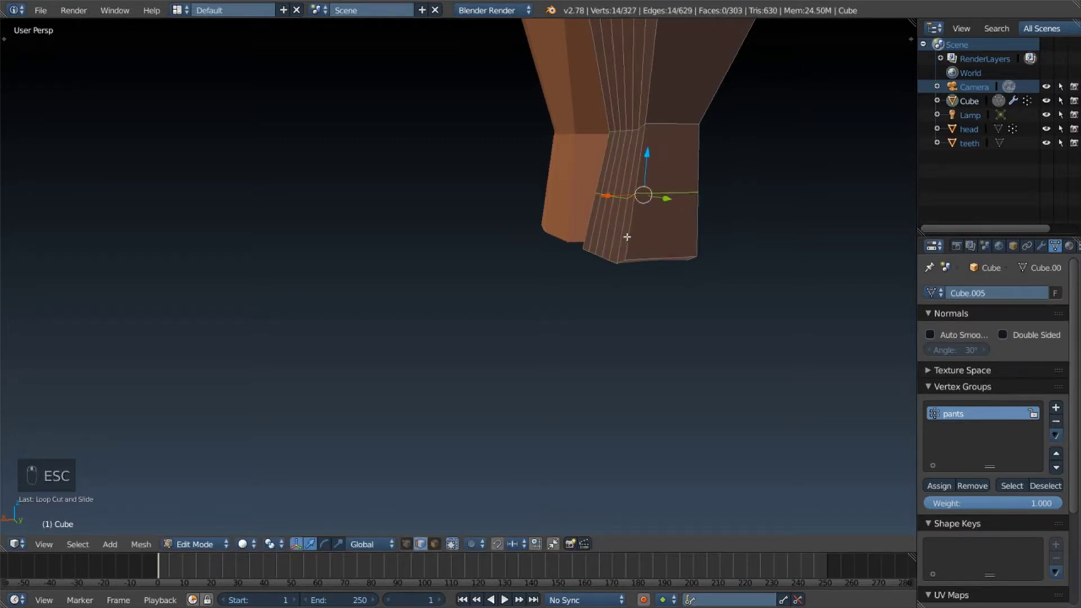
{"action": "key", "text": "a"}
{"action": "key", "text": "c"}
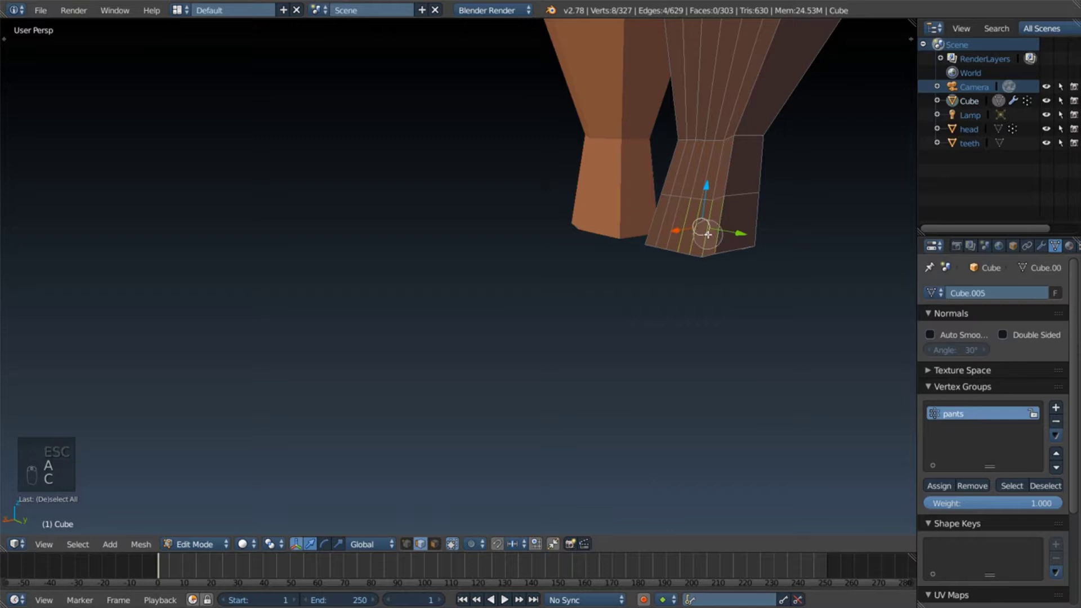
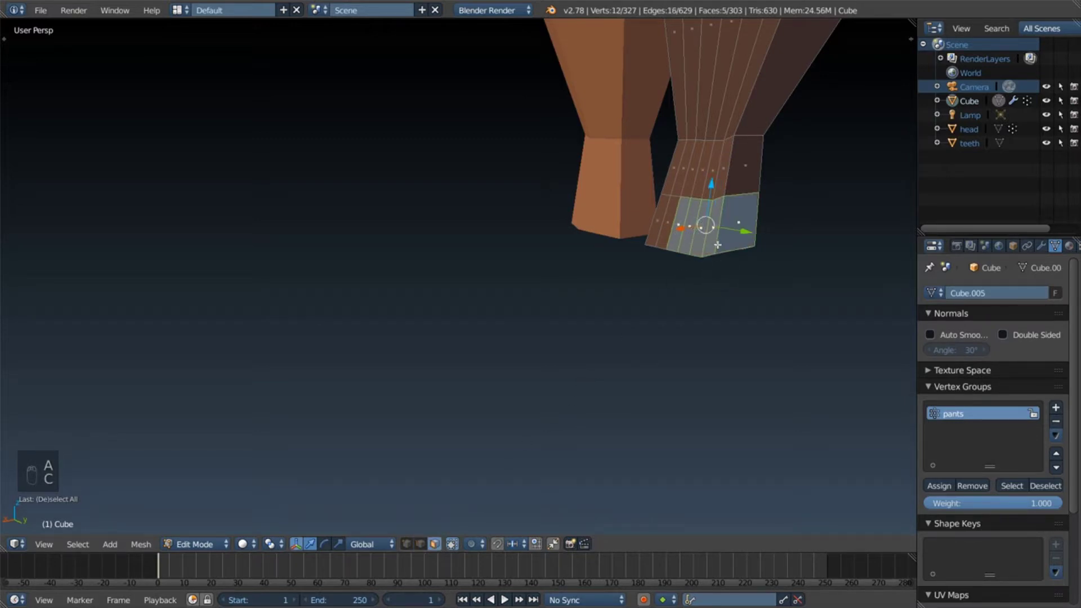
{"action": "key", "text": "a"}
{"action": "key", "text": "c"}
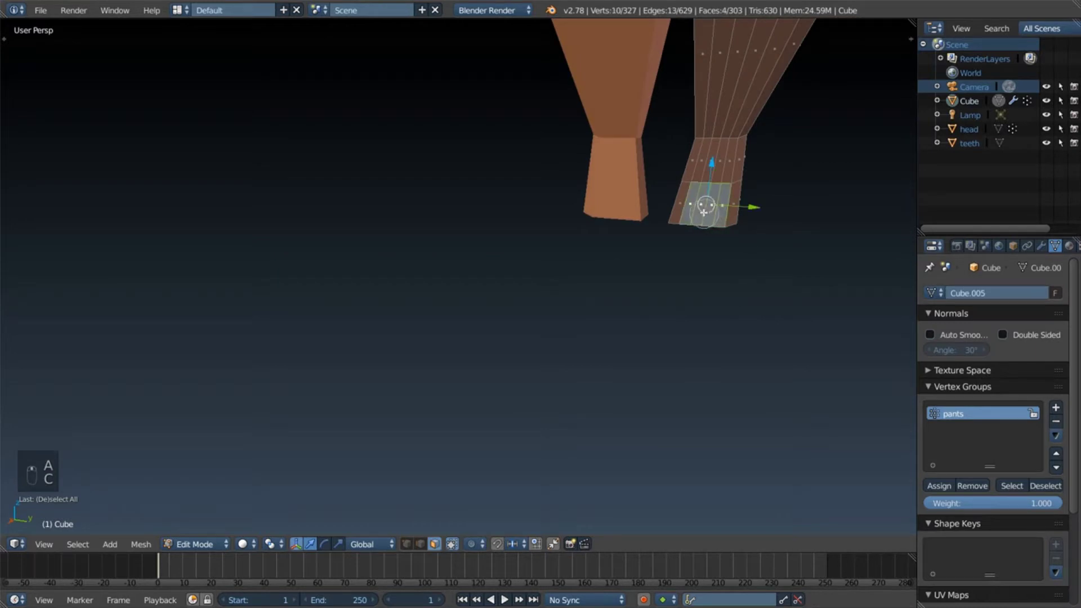
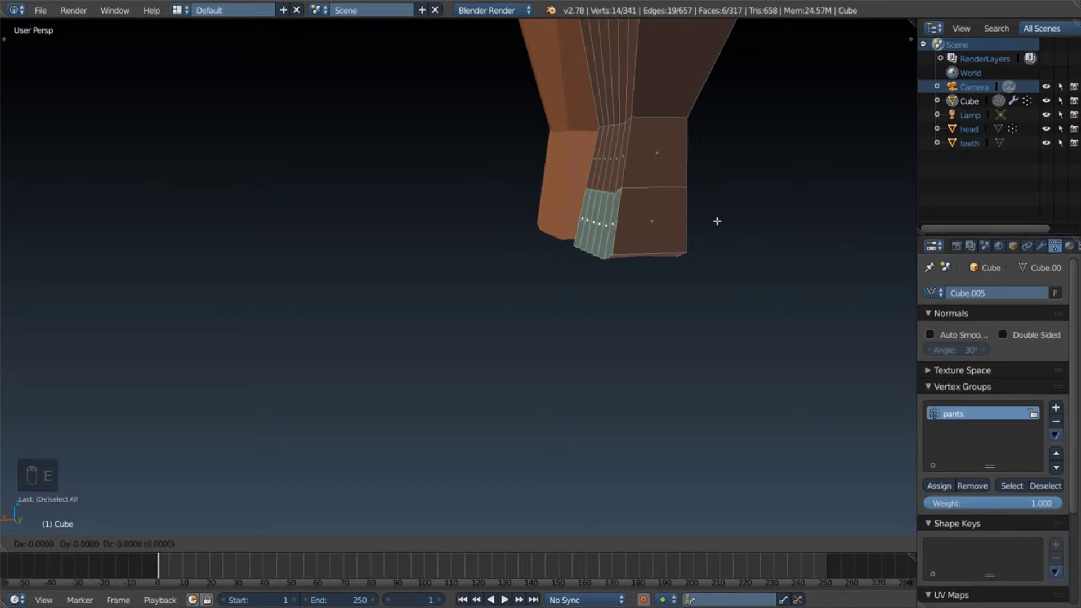
Step: Undo the ankle band extrusion and compare the leg against the reference feet in side view
{"action": "key", "text": "ctrl+z"}
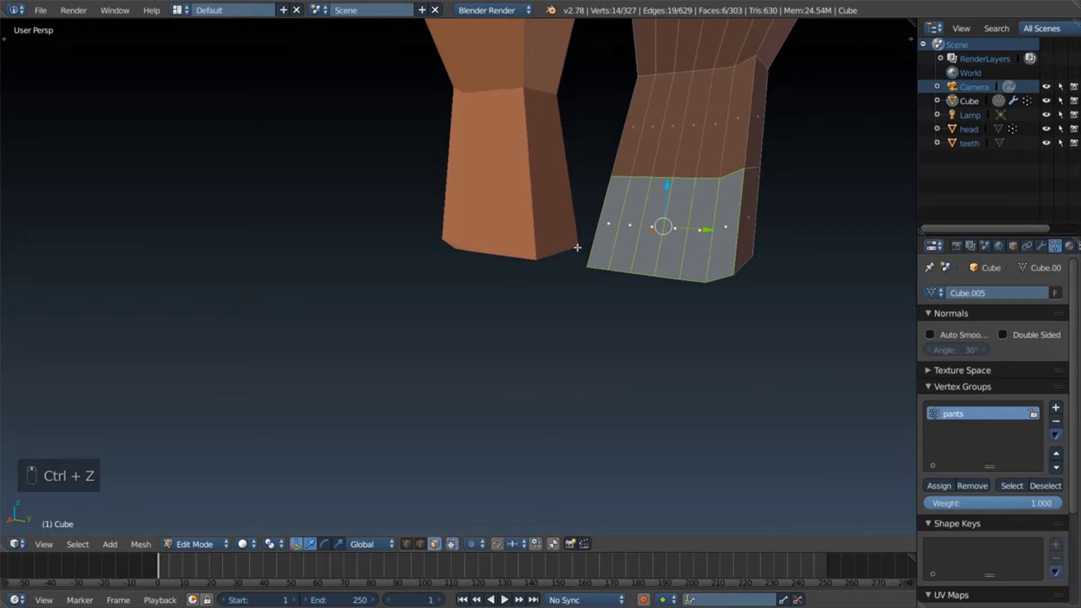
{"action": "key", "text": "KP_5"}
{"action": "key", "text": "KP_1"}
{"action": "key", "text": "KP_3"}
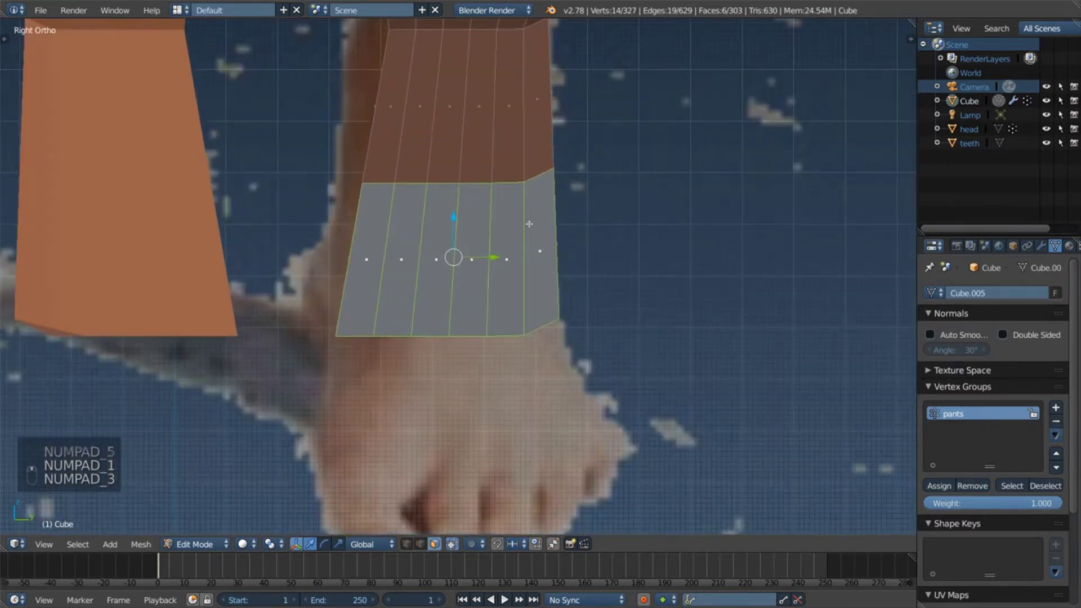
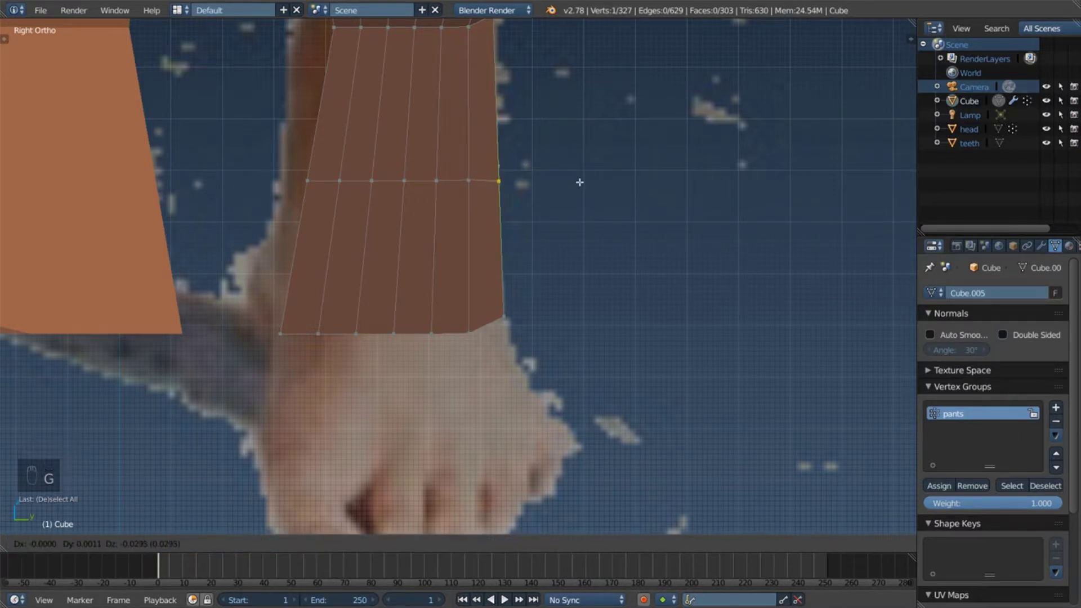
Step: Try moving the leg's rear corner vertex with X-ray on, then undo the attempts
{"action": "key", "text": "a"}
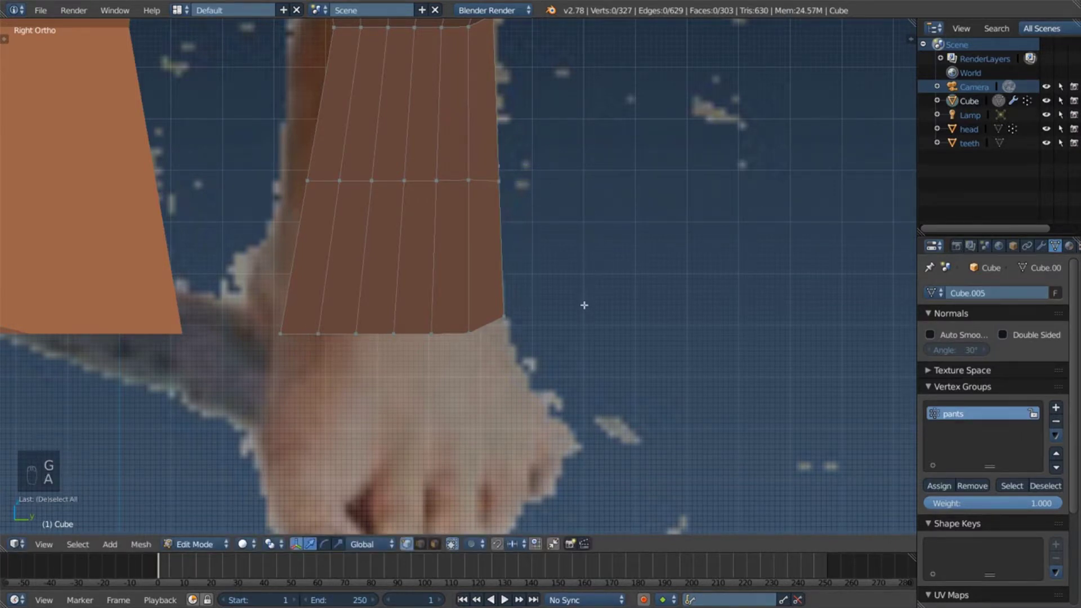
{"action": "key", "text": "c"}
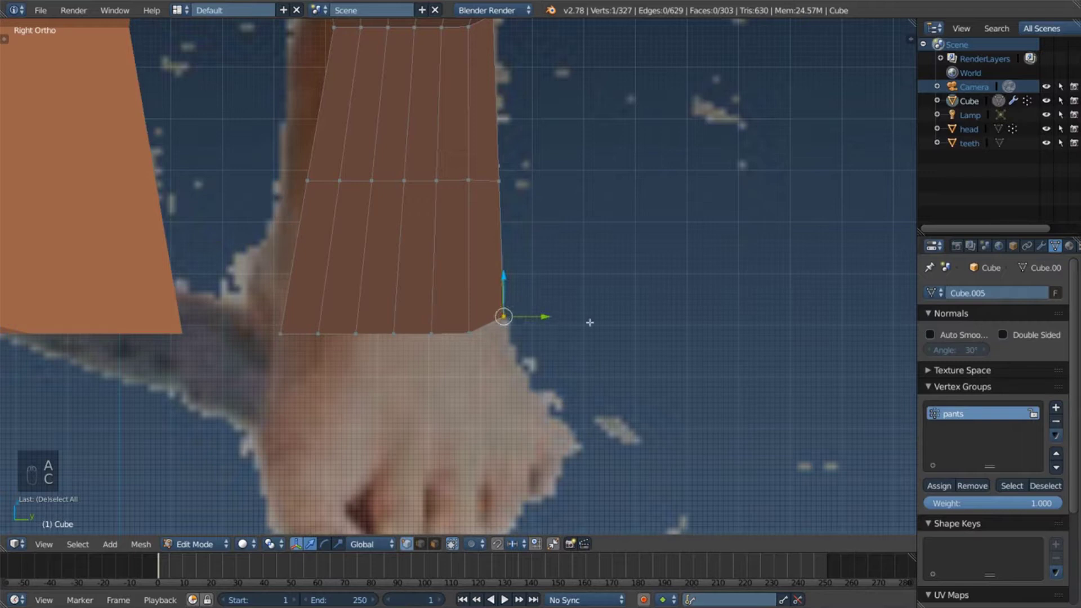
{"action": "key", "text": "g"}
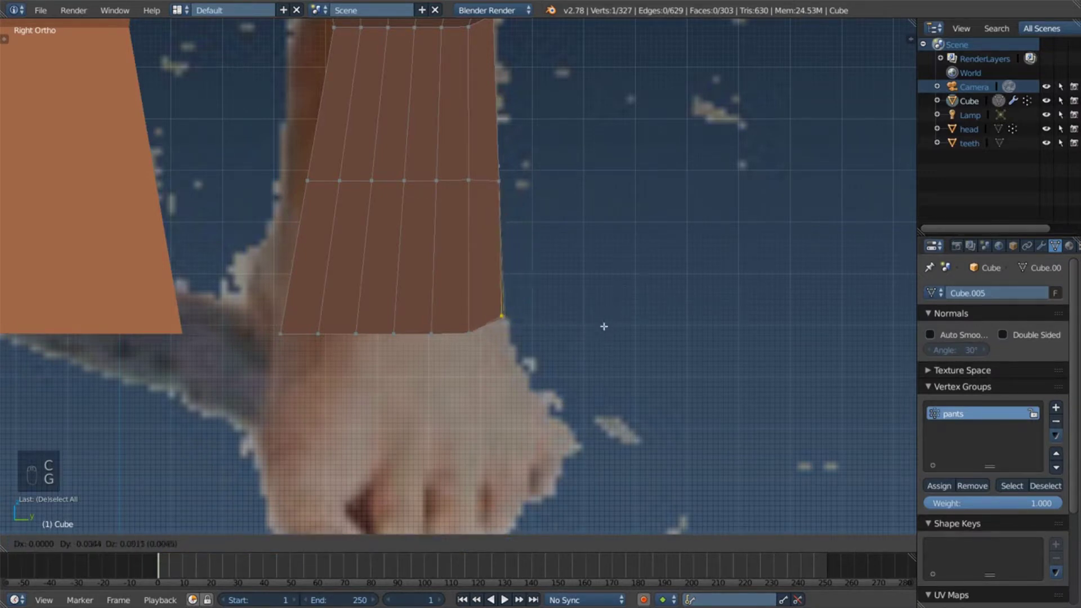
{"action": "key", "text": "a"}
{"action": "key", "text": "z"}
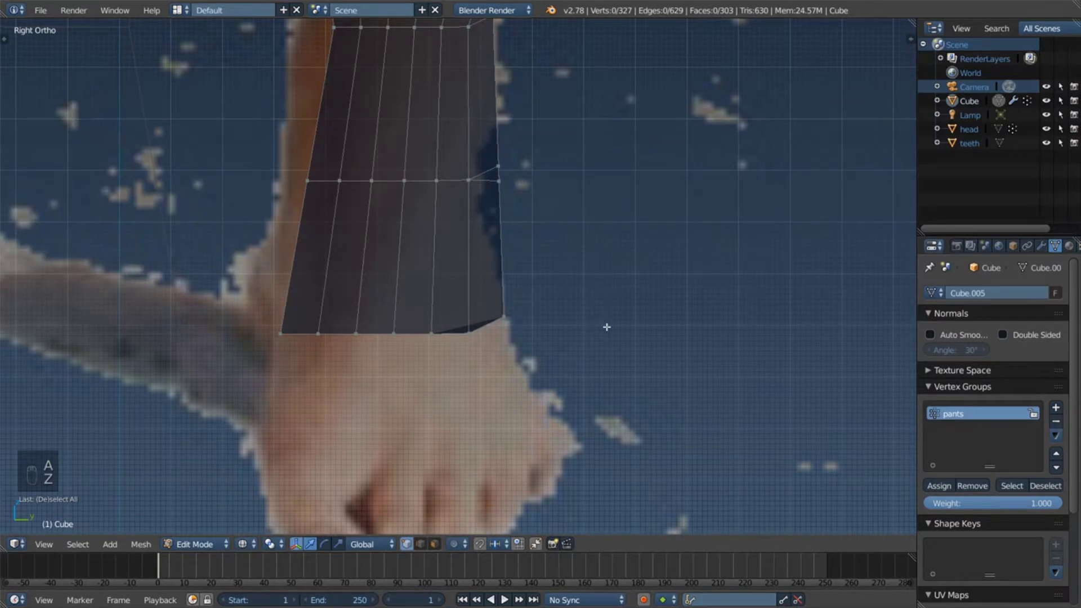
{"action": "key", "text": "ctrl+z"}
{"action": "key", "text": "ctrl+z"}
{"action": "key", "text": "ctrl+z"}
{"action": "key", "text": "ctrl+z"}
Step: Nudge the back-edge vertices into a straighter ankle profile and check it in perspective wireframe
{"action": "key", "text": "a"}
{"action": "key", "text": "c"}
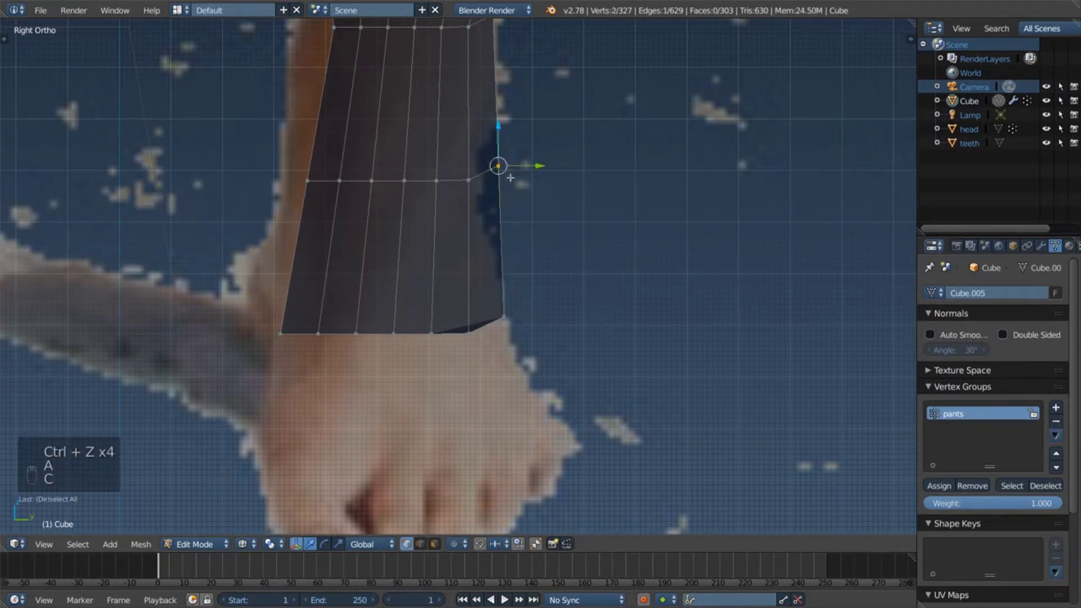
{"action": "key", "text": "g"}
{"action": "key", "text": "Escape"}
{"action": "key", "text": "a"}
{"action": "key", "text": "c"}
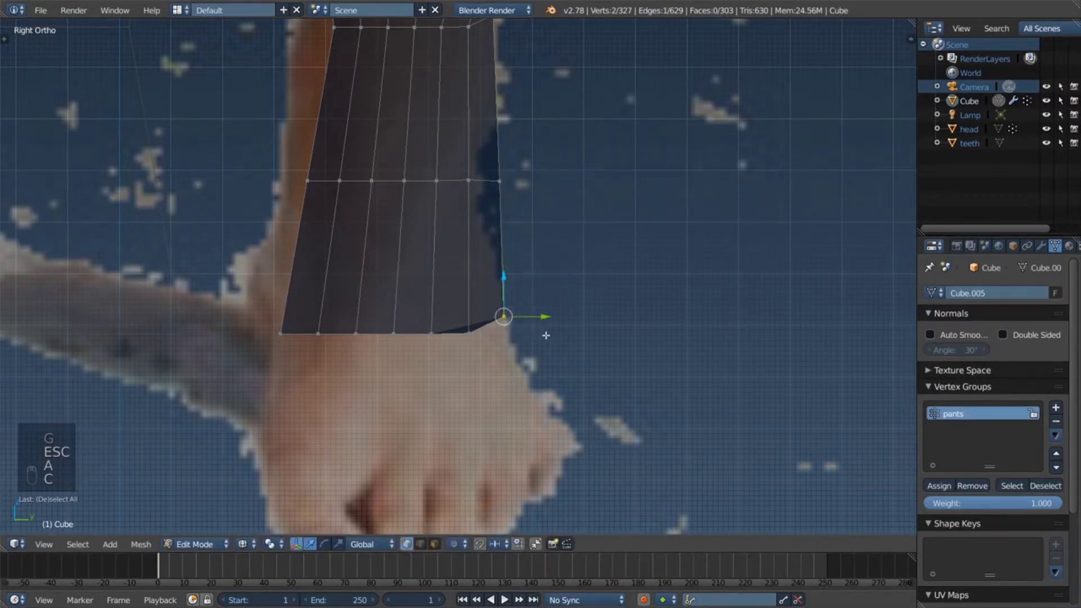
{"action": "key", "text": "g"}
{"action": "key", "text": "Escape"}
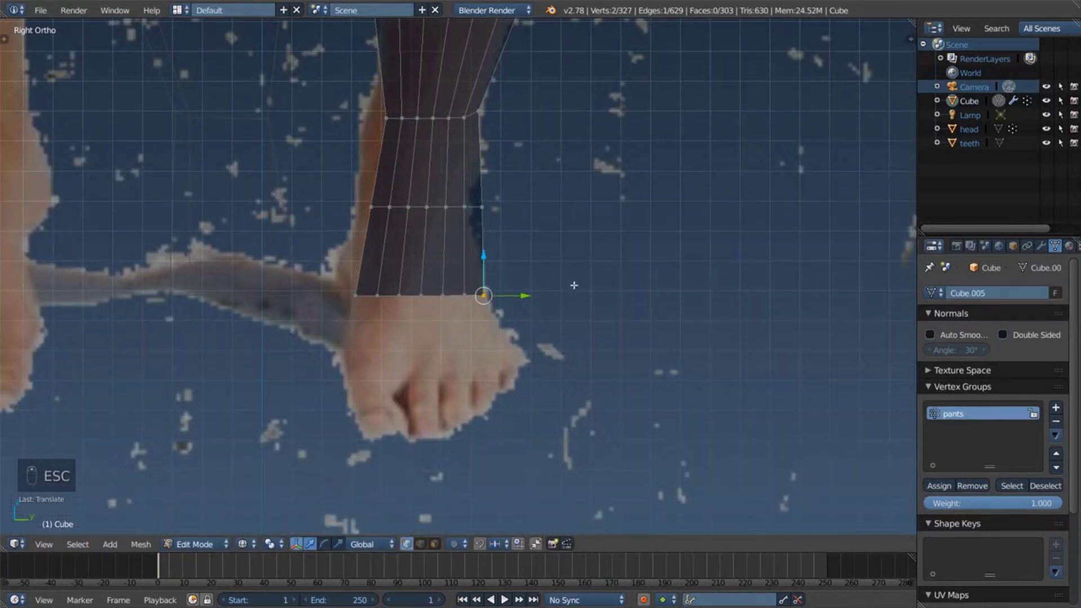
{"action": "key", "text": "KP_5"}
{"action": "key", "text": "a"}
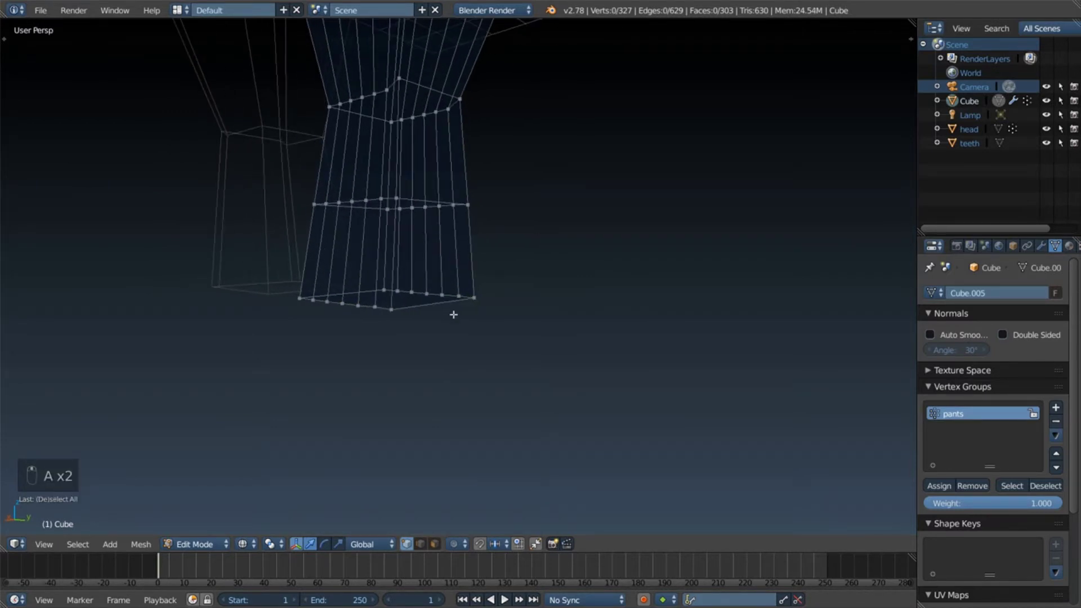
Step: Extrude a forward-pointing foot block from the second leg's ankle faces, matching the first foot
{"action": "key", "text": "z"}
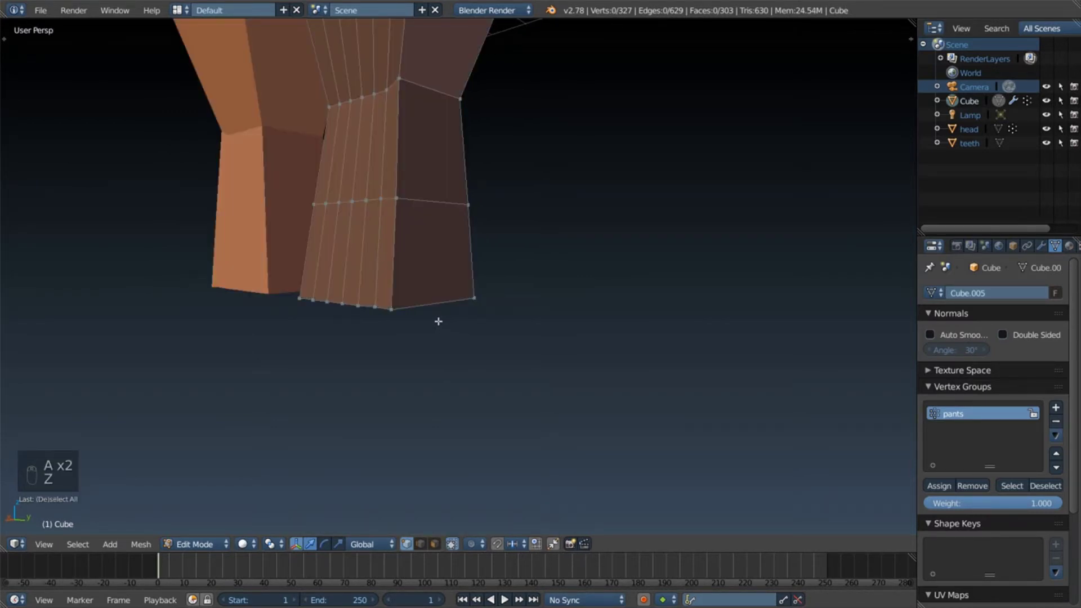
{"action": "key", "text": "c"}
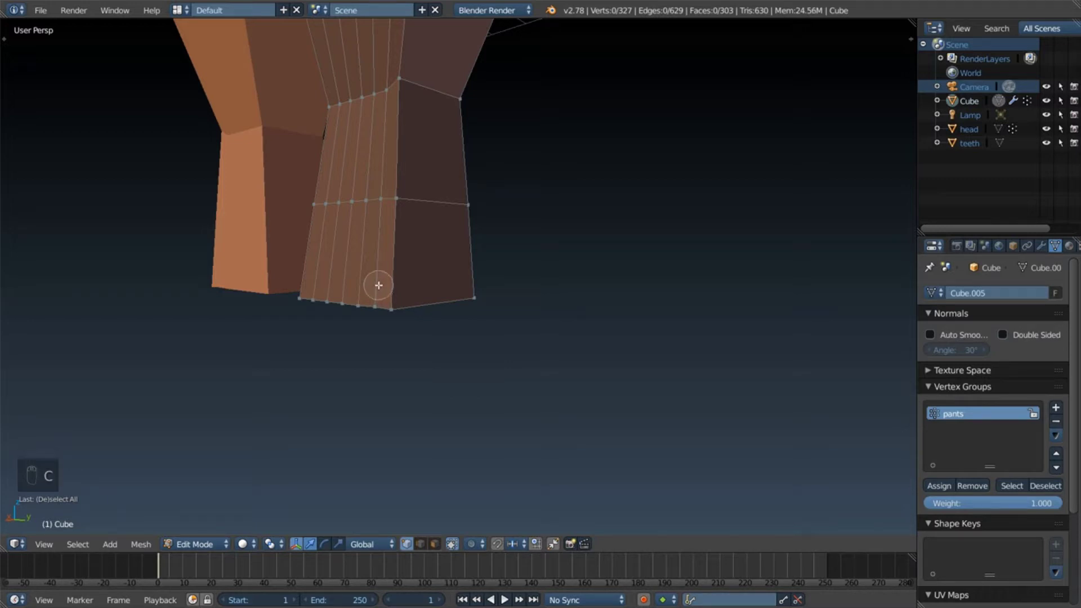
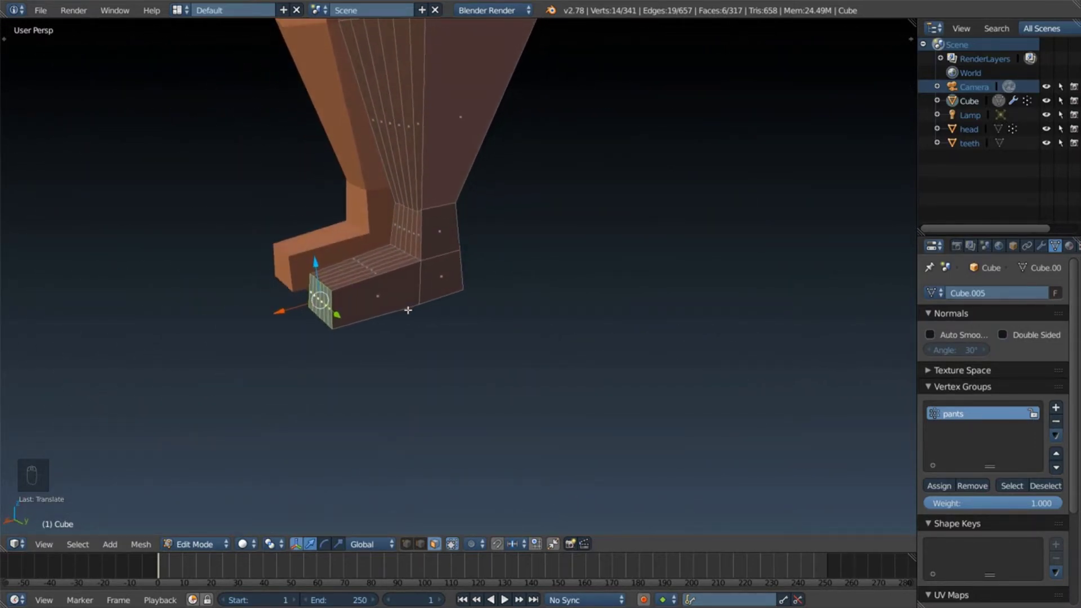
{"action": "key", "text": "s"}
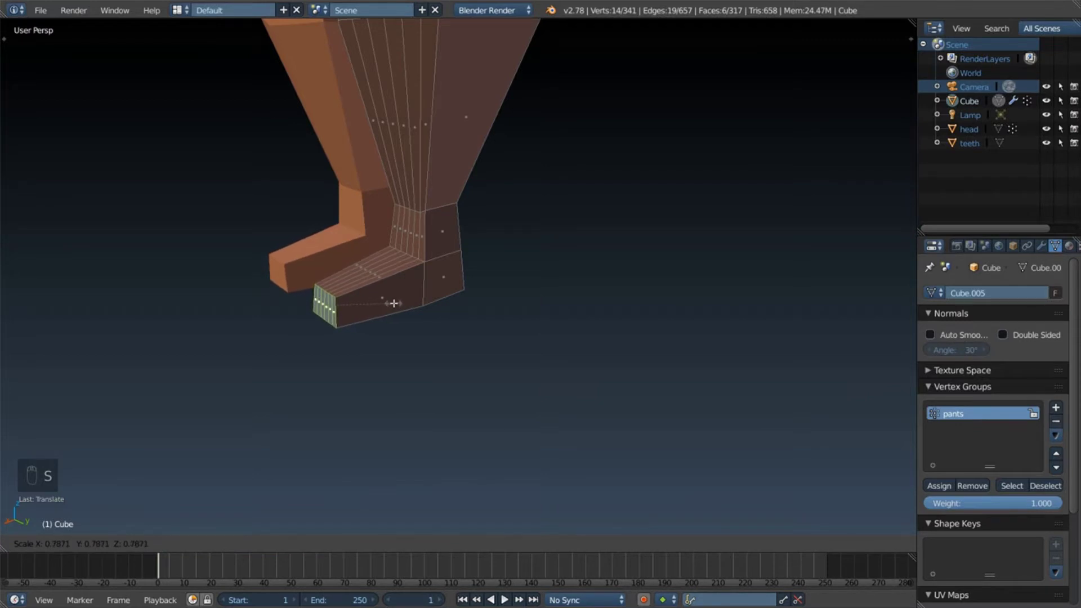
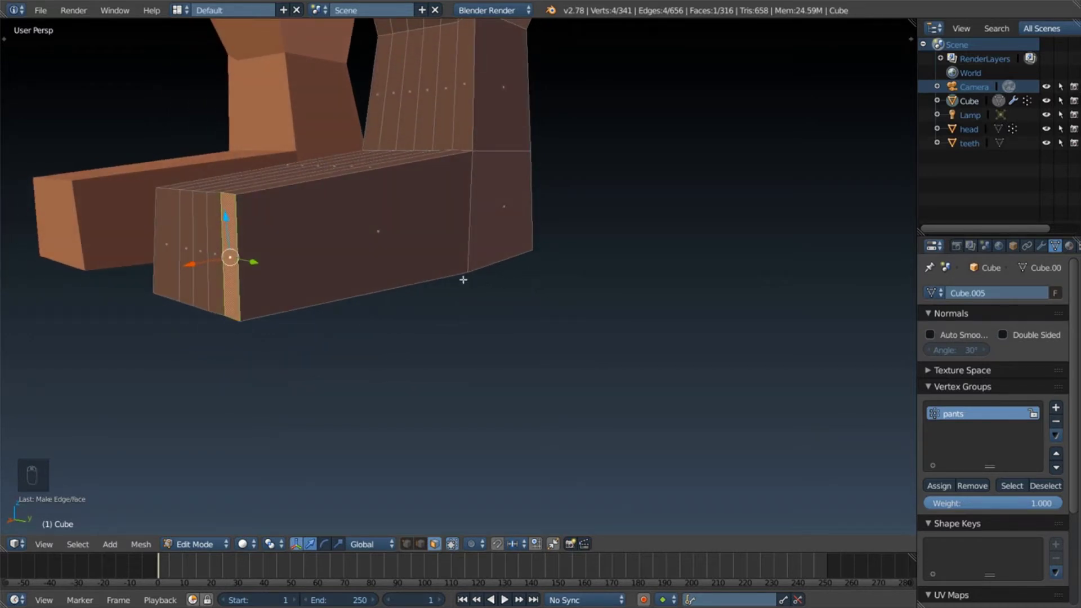
{"action": "key", "text": "ctrl+z"}
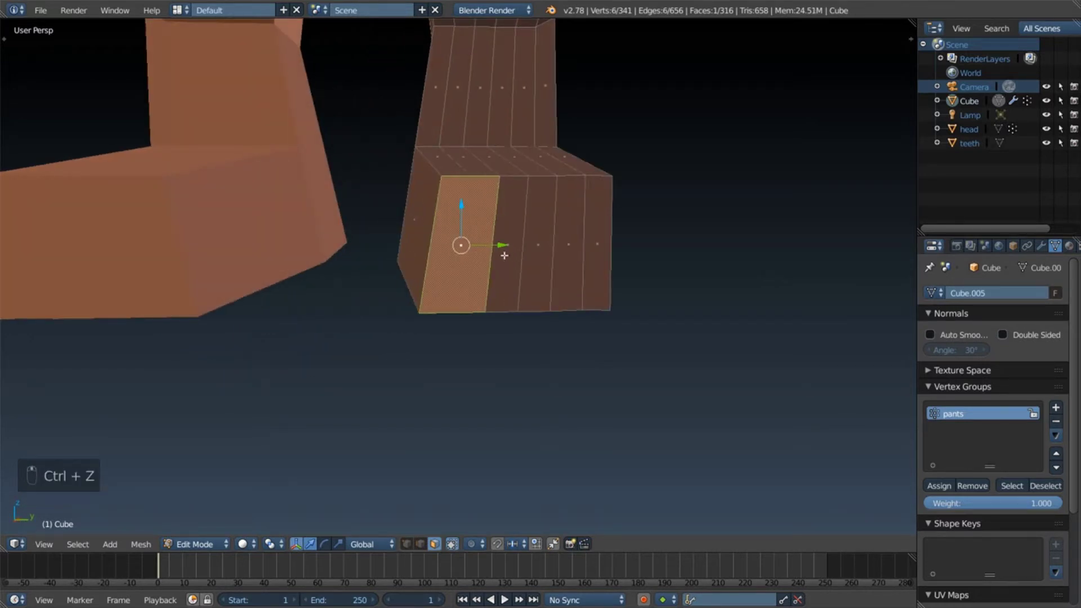
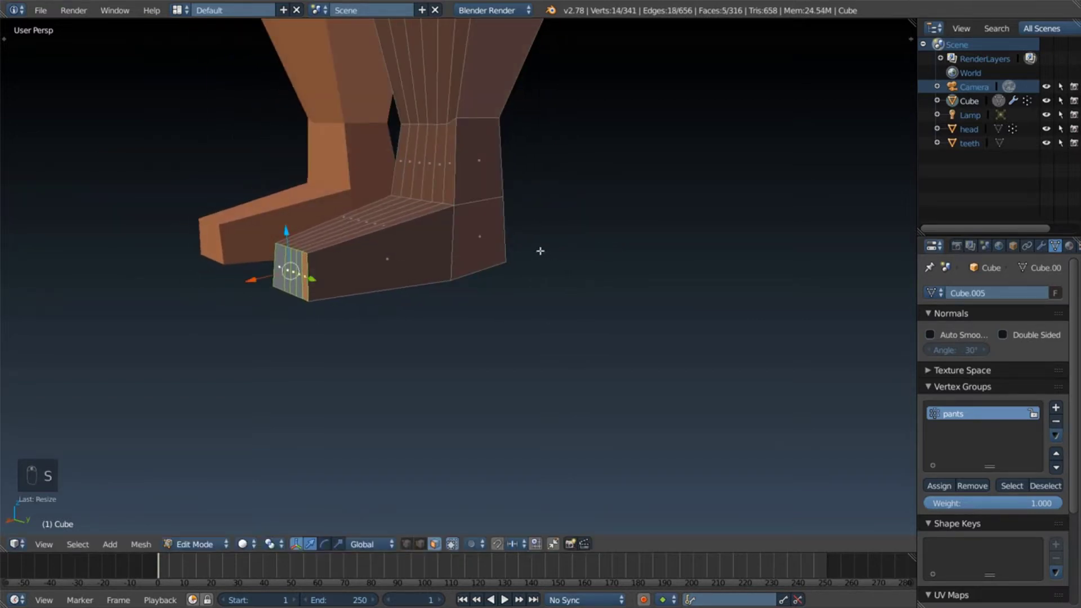
Step: Narrow the toe face, extrude it further and scale the tip into a tapered toe
{"action": "key", "text": "s"}
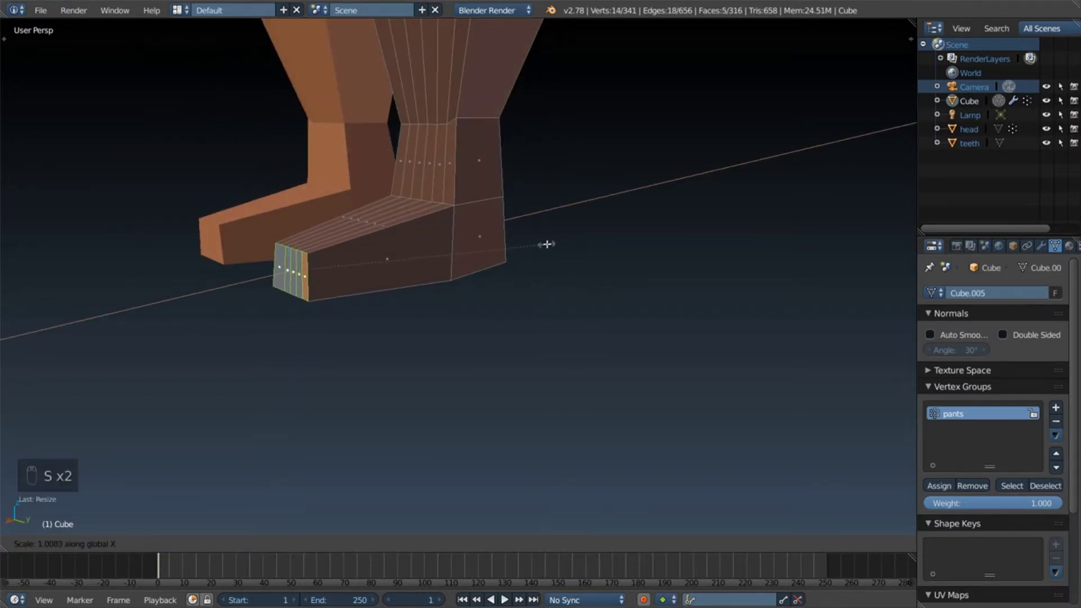
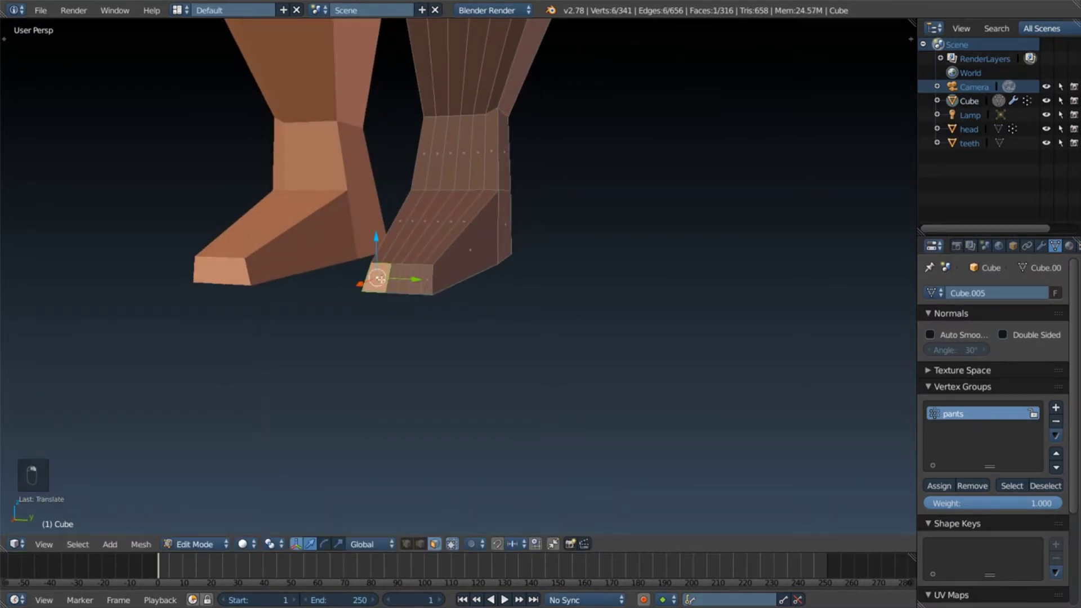
{"action": "key", "text": "e"}
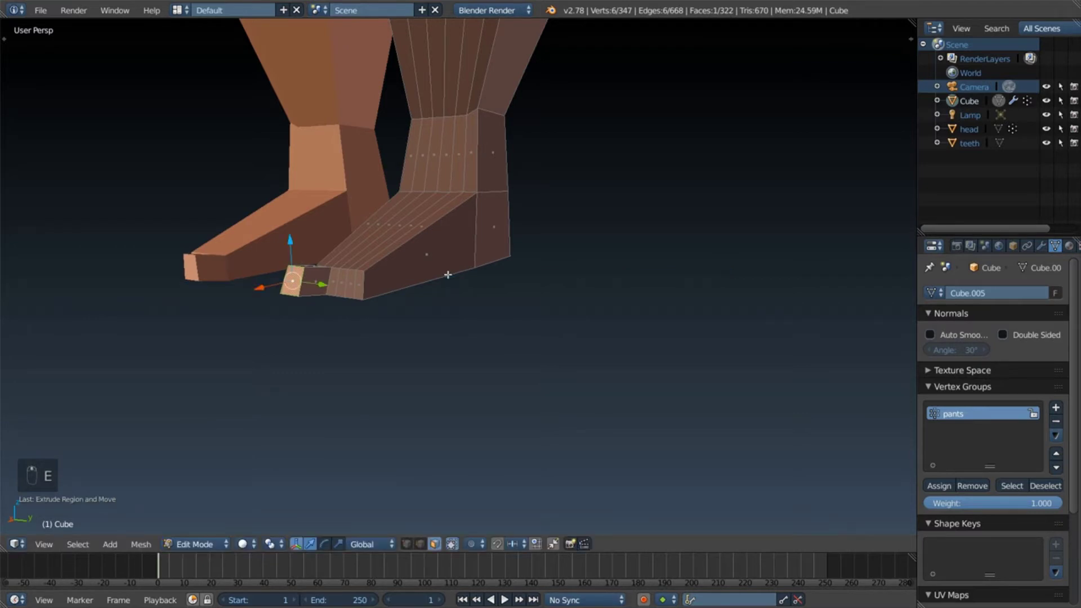
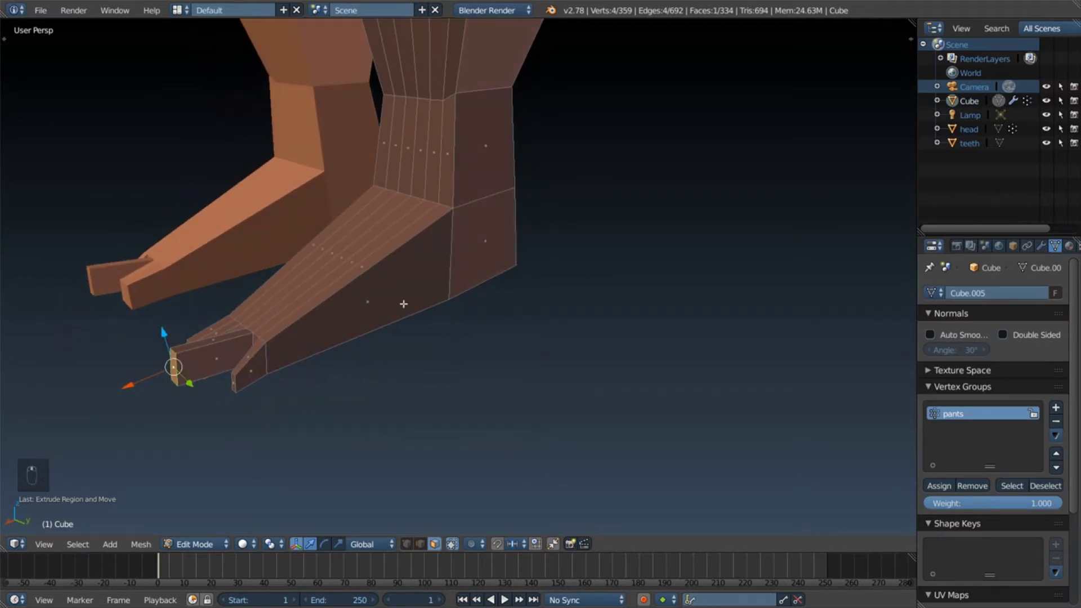
{"action": "key", "text": "s"}
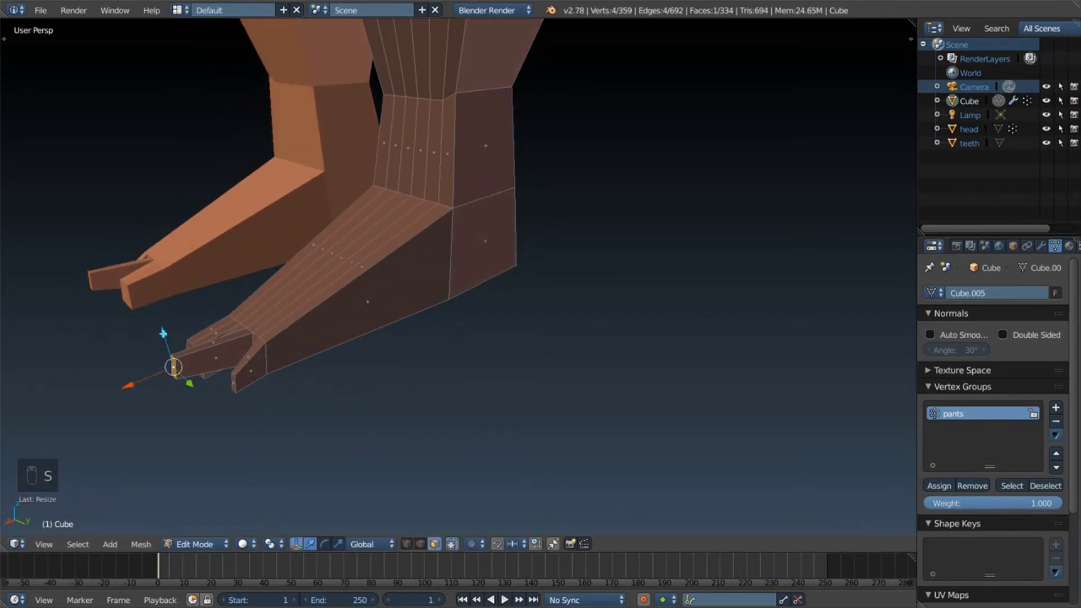
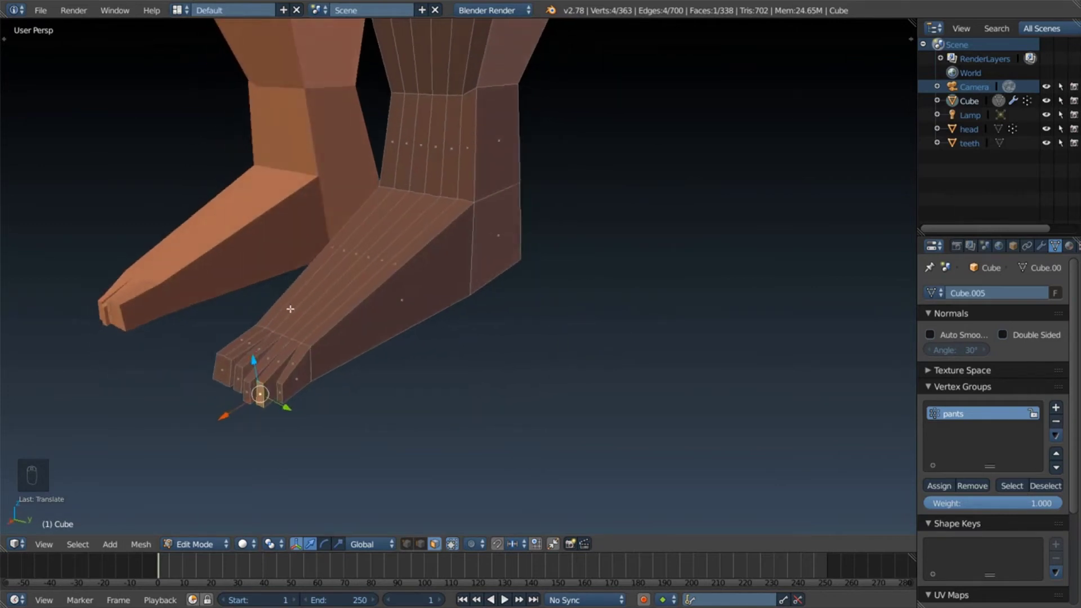
Step: Select the sole faces under the foot, then the ring of ankle faces above it
{"action": "key", "text": "a"}
{"action": "key", "text": "c"}
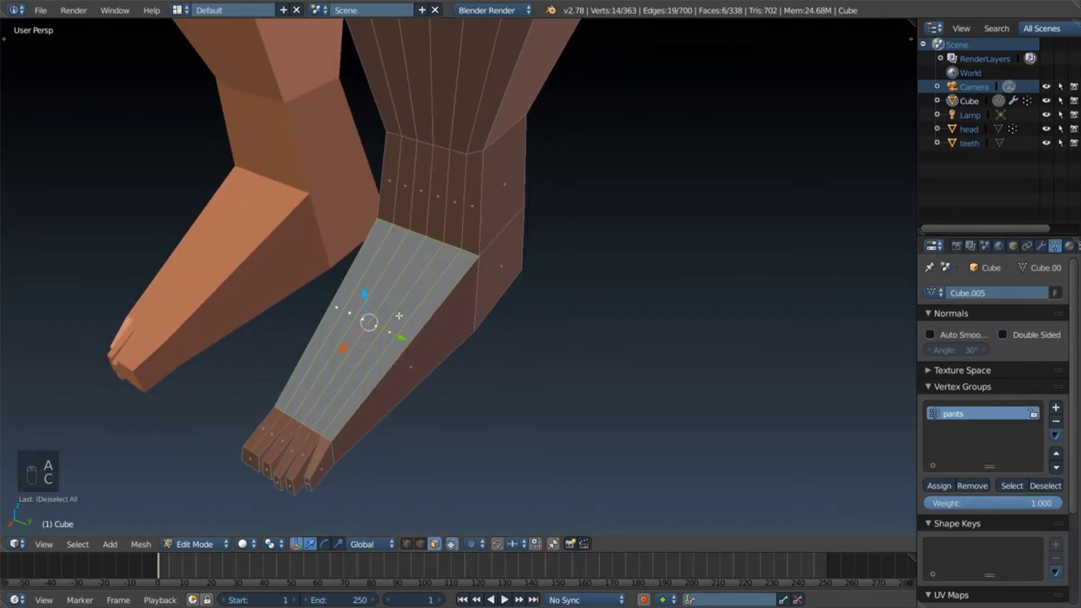
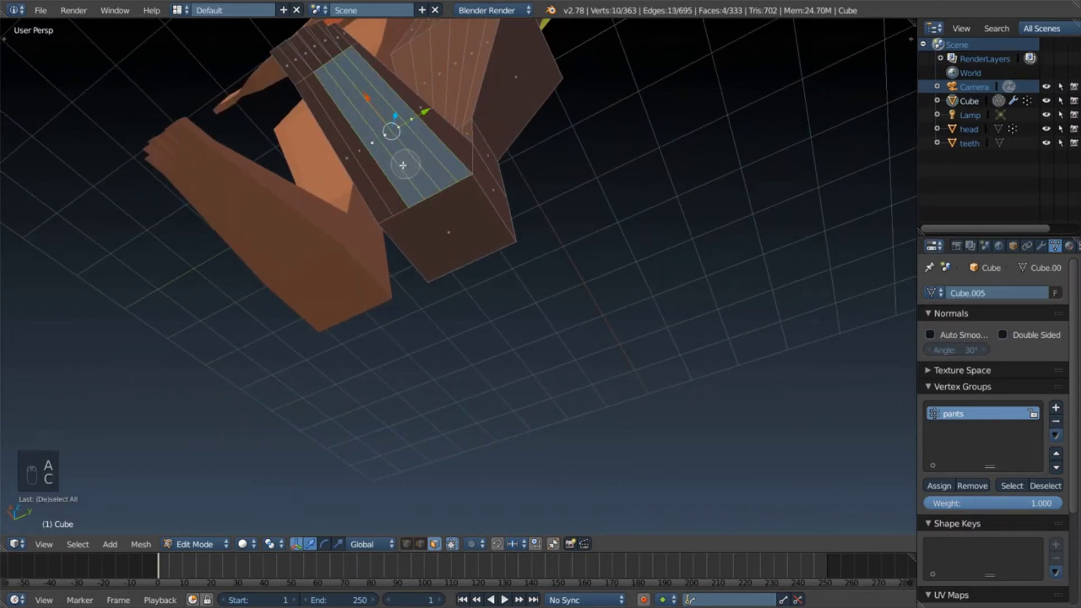
{"action": "key", "text": "f"}
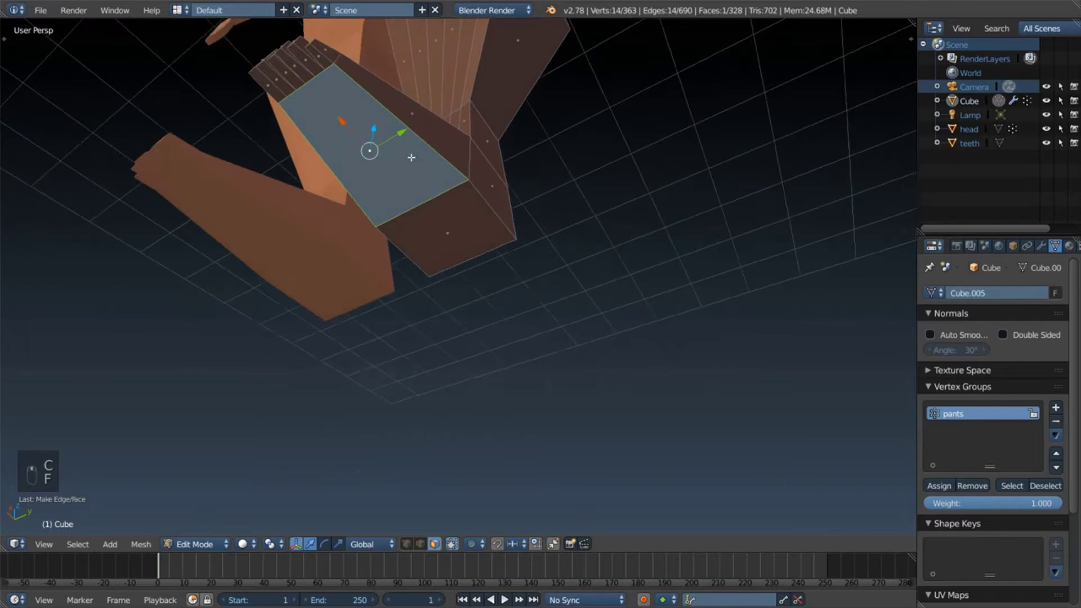
{"action": "key", "text": "a"}
{"action": "key", "text": "c"}
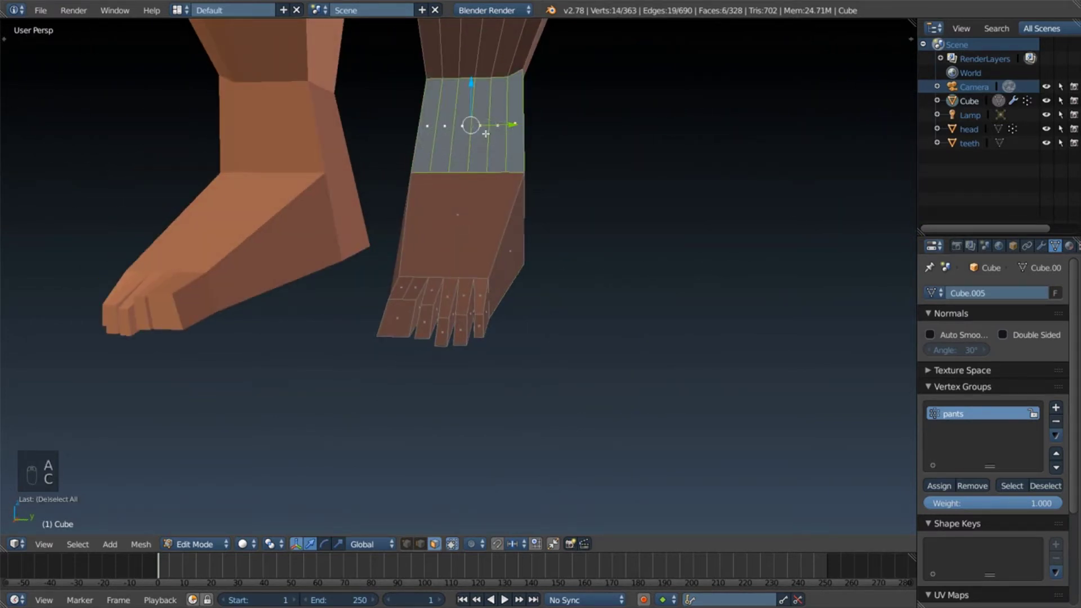
Step: Select successive face bands down the lower shin of the leg
{"action": "key", "text": "f"}
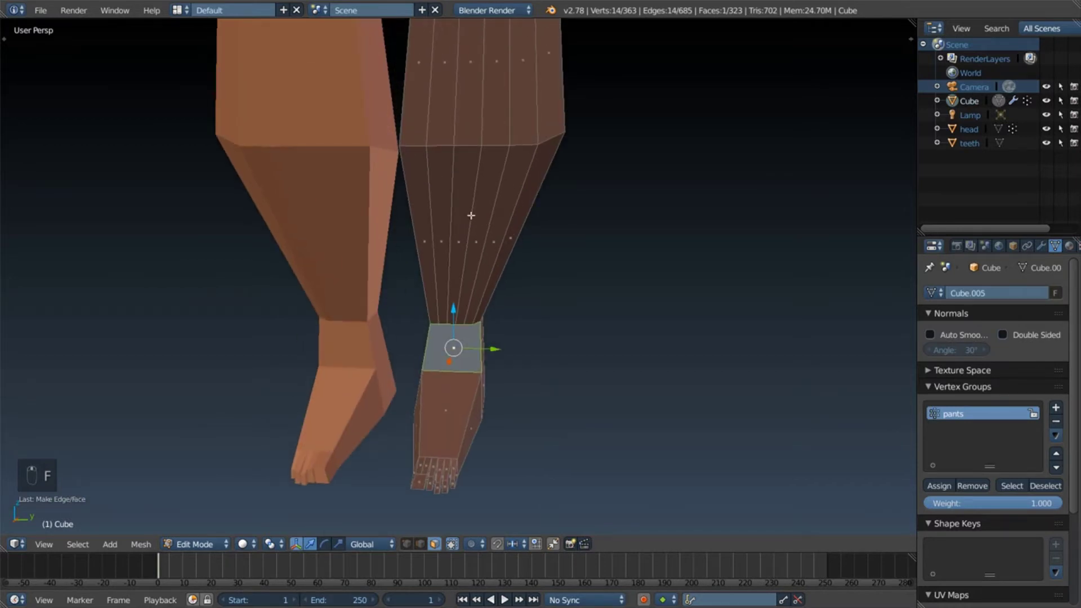
{"action": "key", "text": "f"}
{"action": "key", "text": "a"}
{"action": "key", "text": "c"}
{"action": "key", "text": "f"}
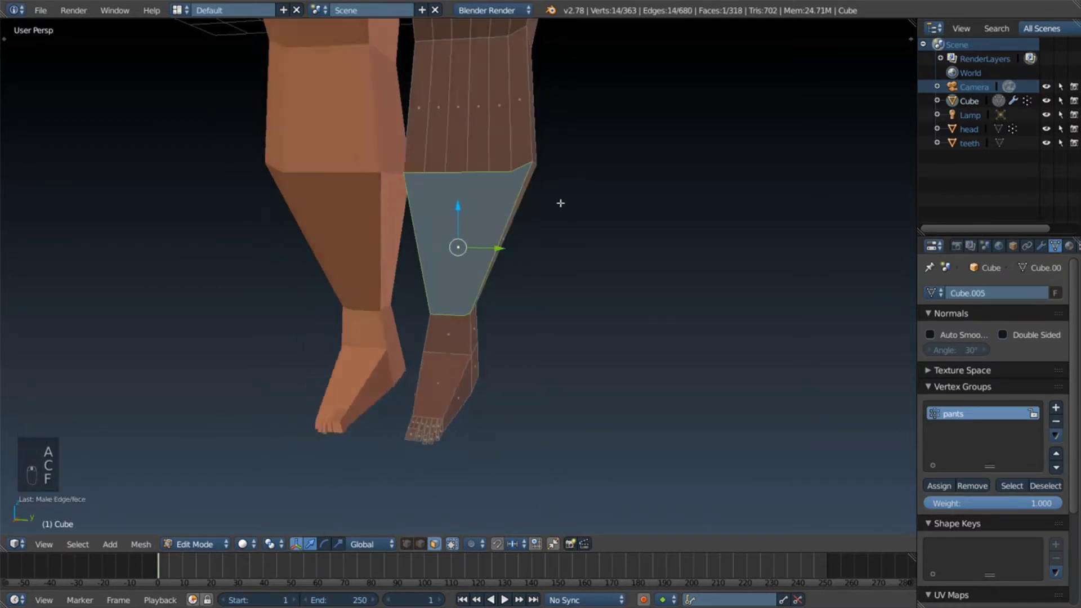
{"action": "key", "text": "a"}
{"action": "key", "text": "c"}
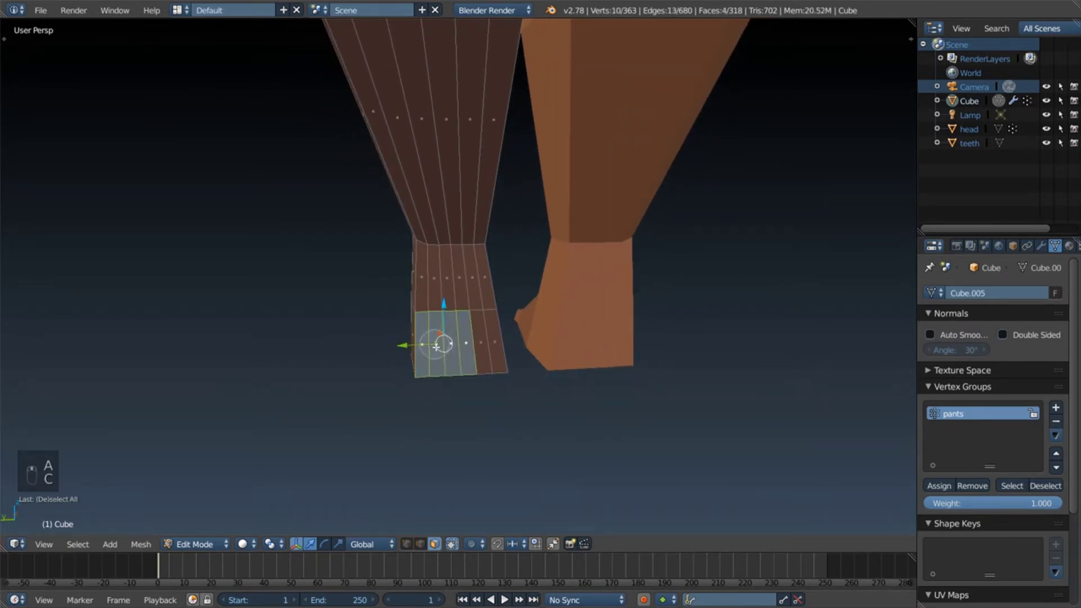
{"action": "key", "text": "f"}
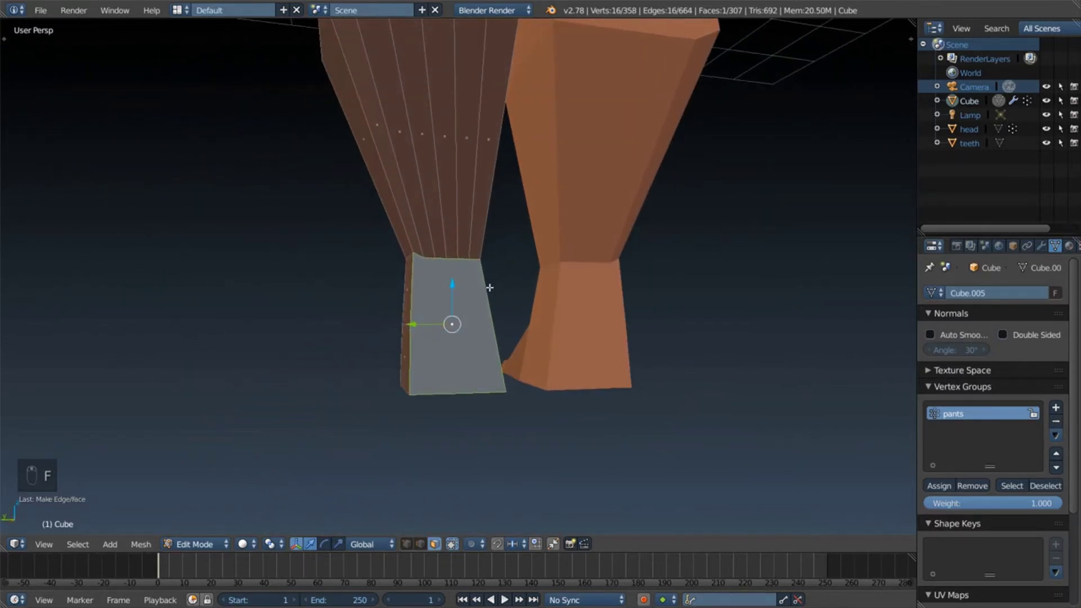
{"action": "key", "text": "a"}
{"action": "key", "text": "c"}
{"action": "key", "text": "f"}
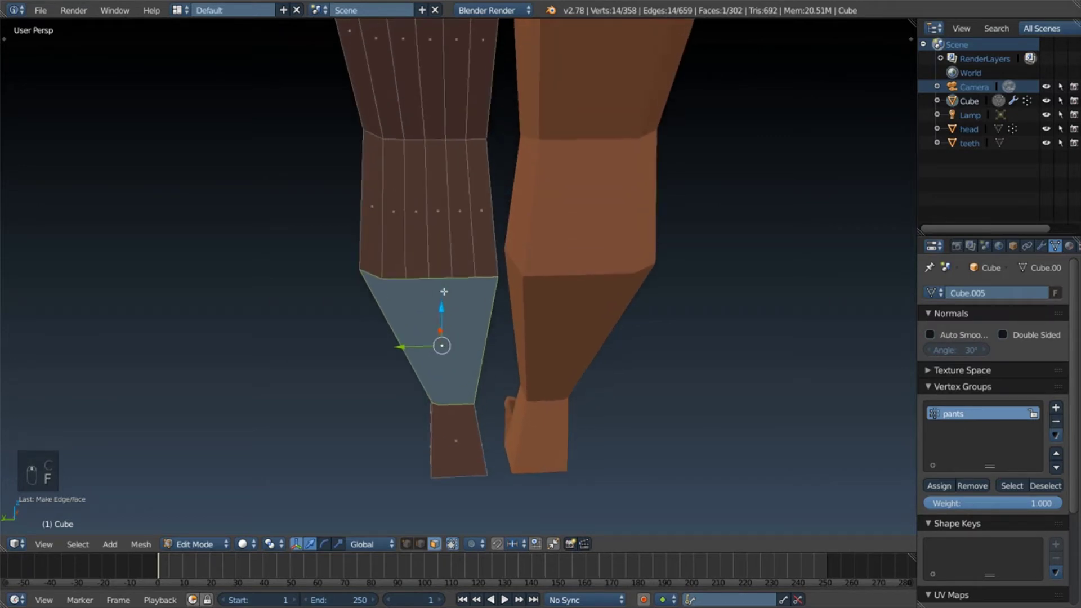
Step: Select the shorts-leg face bands on both legs, narrowing down to single lower-leg faces
{"action": "key", "text": "a"}
{"action": "key", "text": "c"}
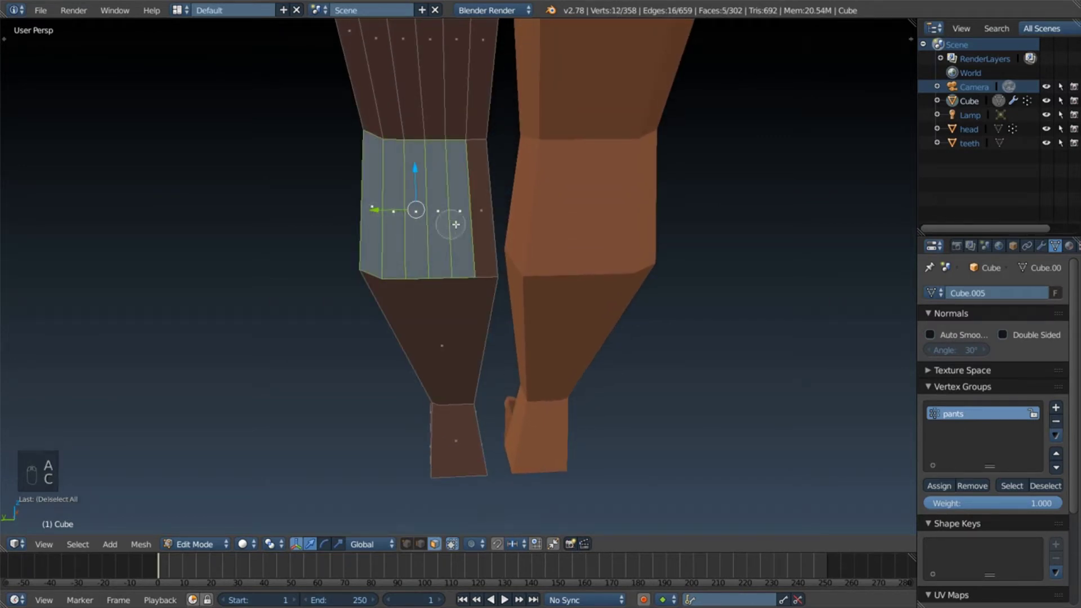
{"action": "key", "text": "f"}
{"action": "key", "text": "a"}
{"action": "key", "text": "a"}
{"action": "key", "text": "a"}
{"action": "key", "text": "c"}
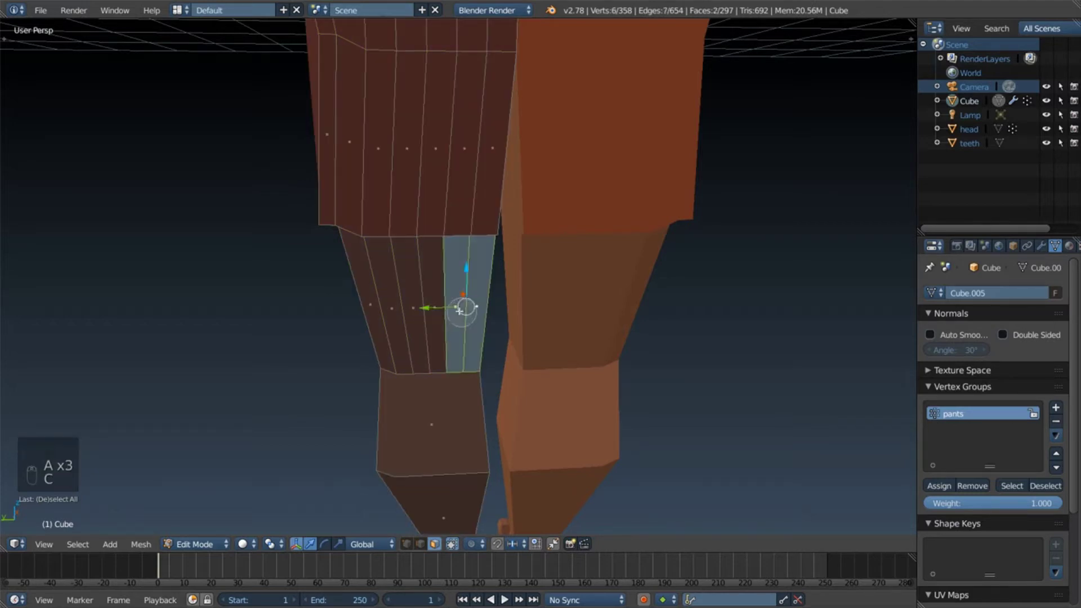
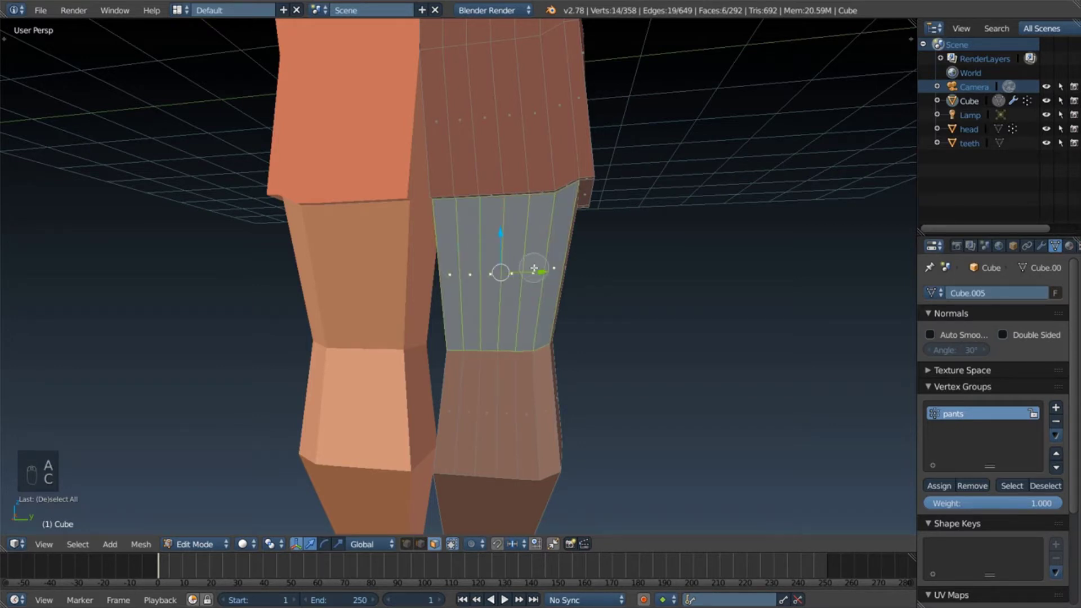
{"action": "key", "text": "f"}
{"action": "key", "text": "a"}
{"action": "key", "text": "c"}
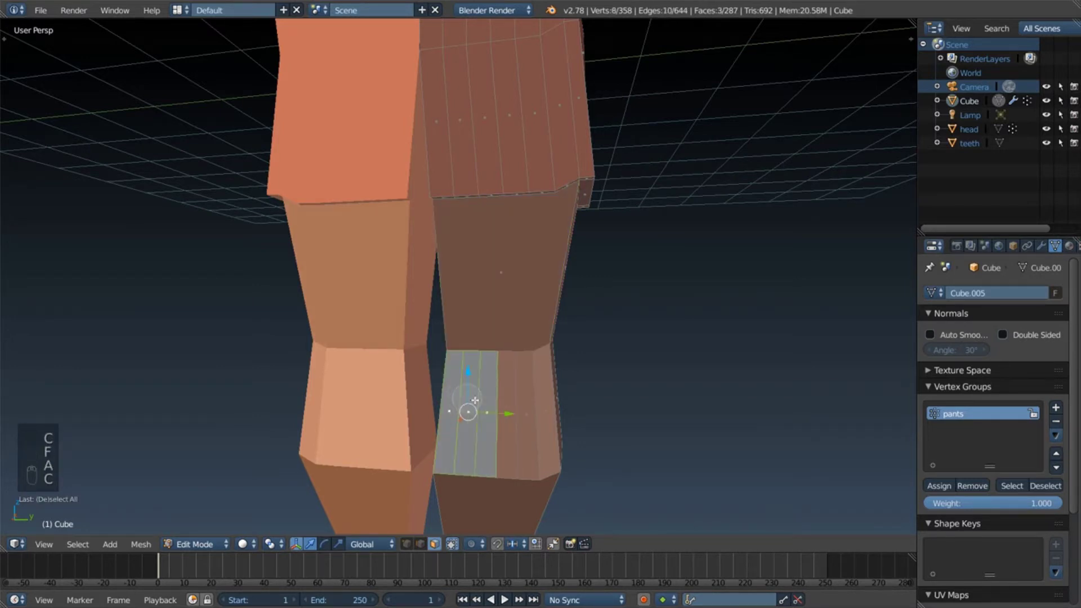
{"action": "key", "text": "f"}
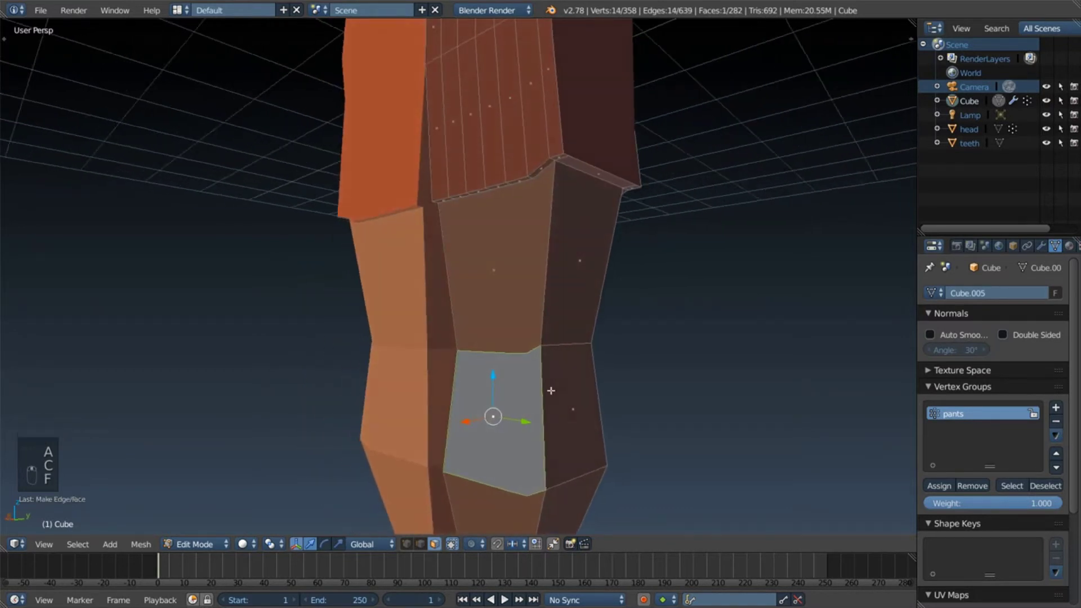
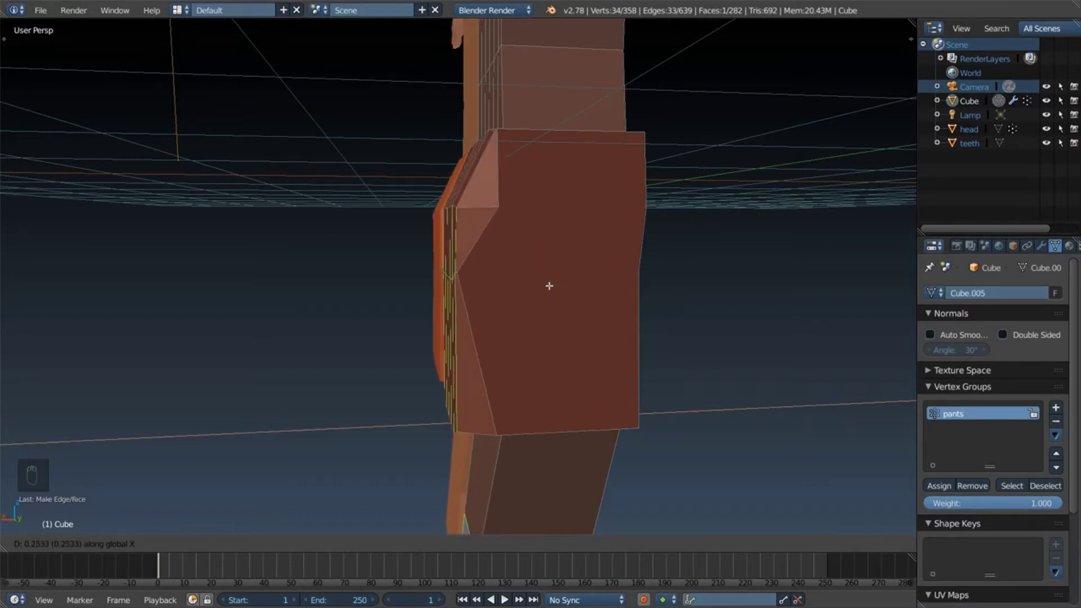
Step: Confirm the shorts' outward X move and deselect the mesh
{"action": "key", "text": "a"}
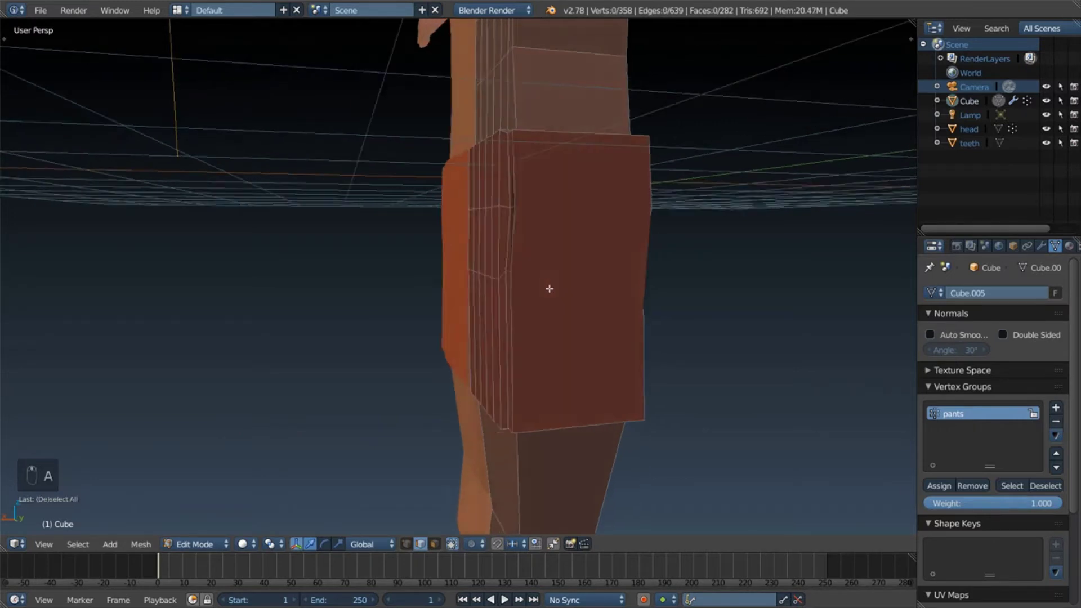
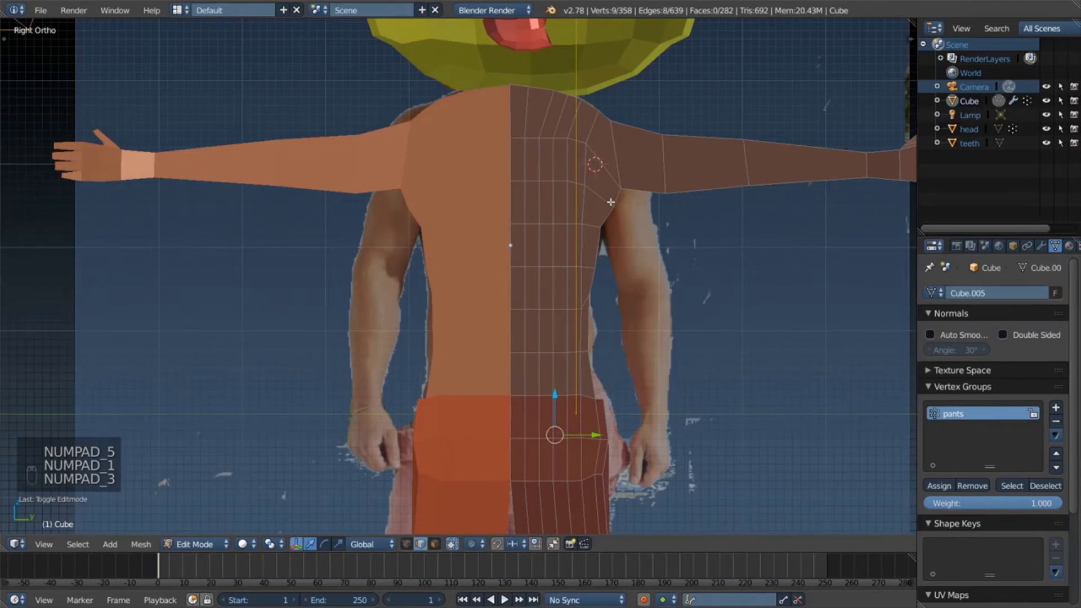
Step: Lower the chest edge onto the pec line and move the pec corner vertex into place over the reference
{"action": "left_click", "coordinate": [454, 541]}
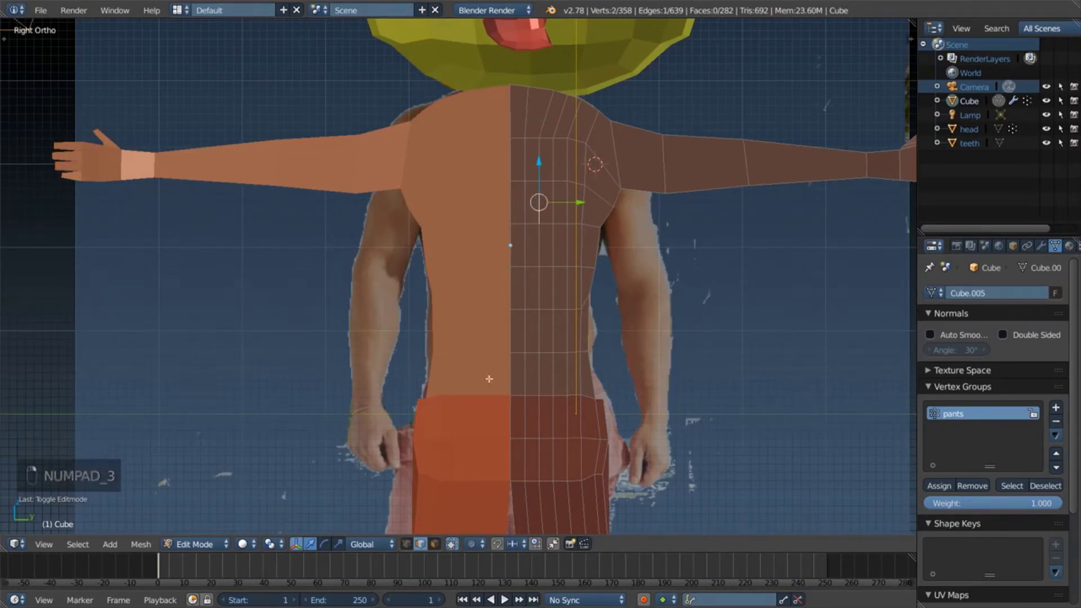
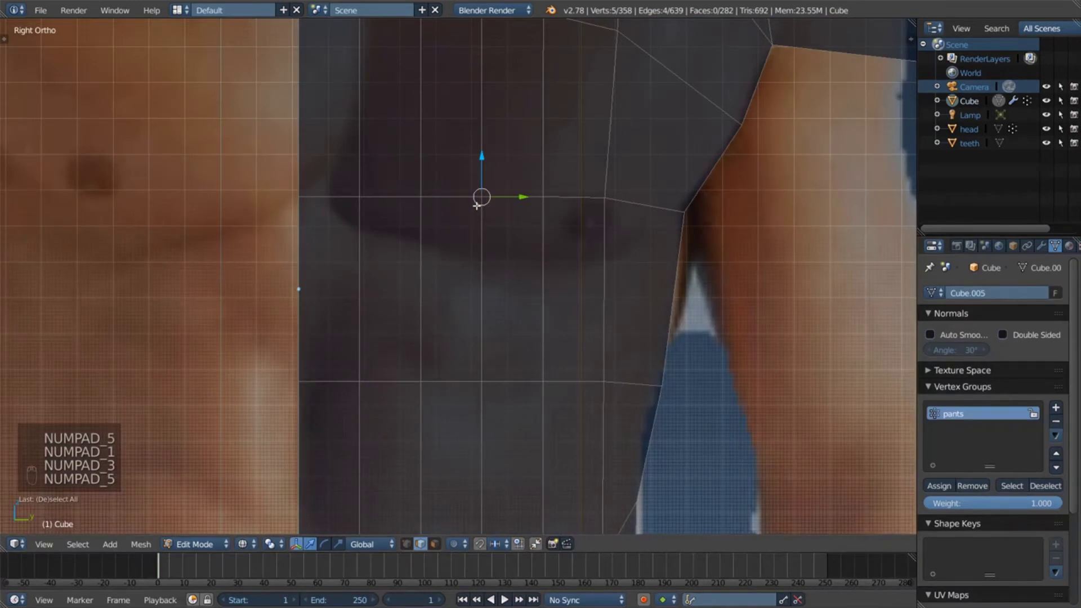
{"action": "key", "text": "g"}
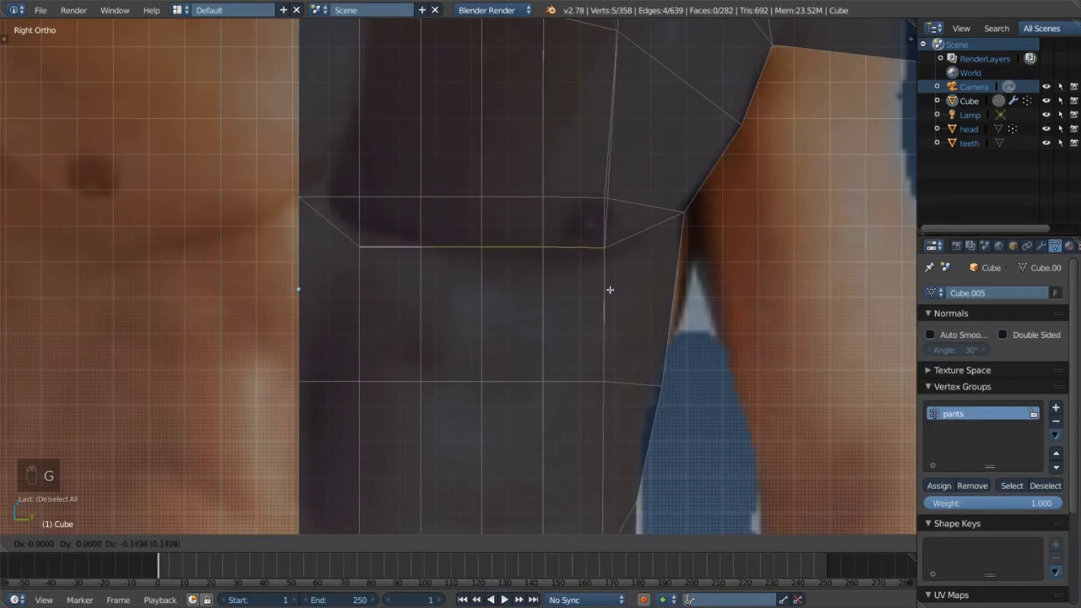
{"action": "key", "text": "r"}
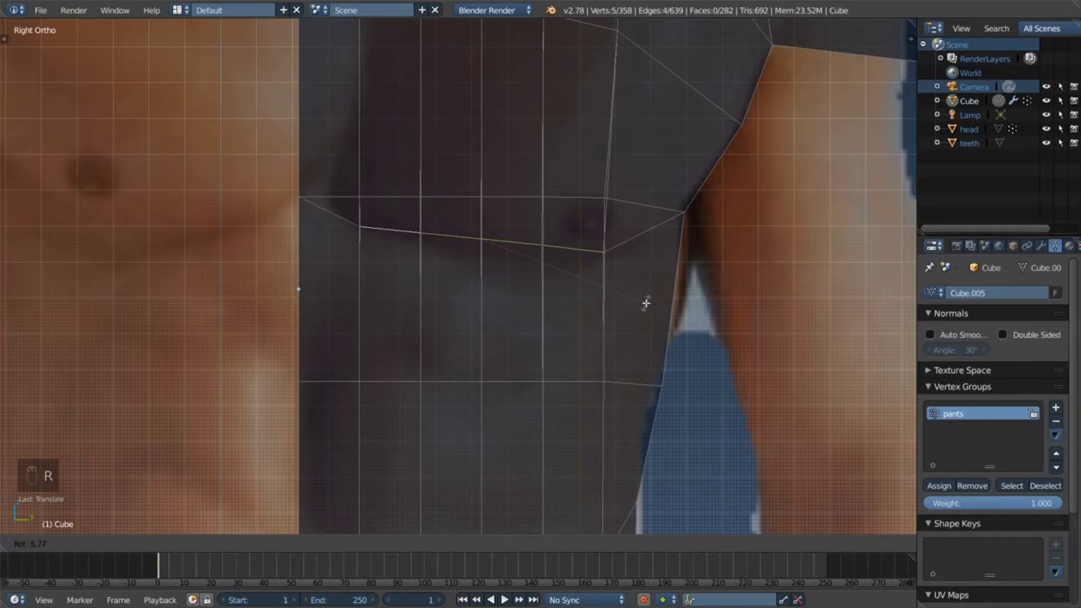
{"action": "key", "text": "g"}
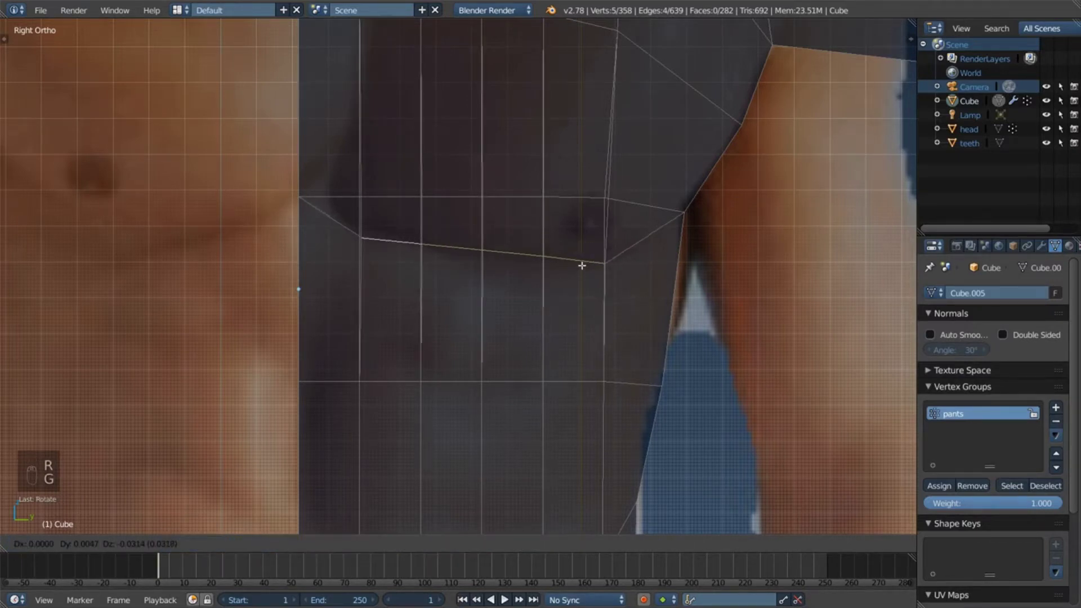
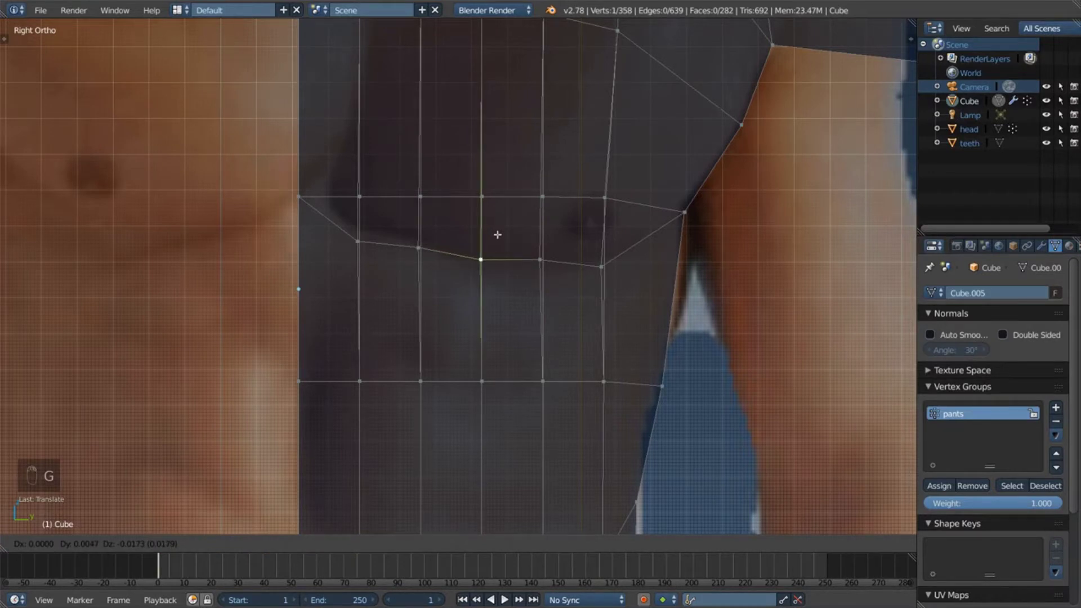
{"action": "key", "text": "g"}
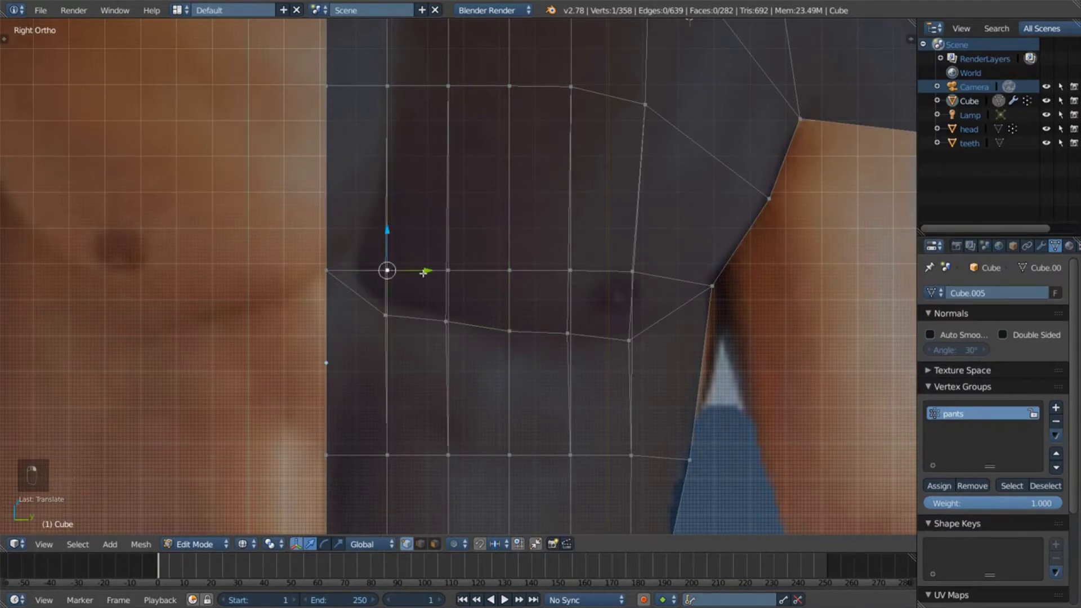
{"action": "key", "text": "g"}
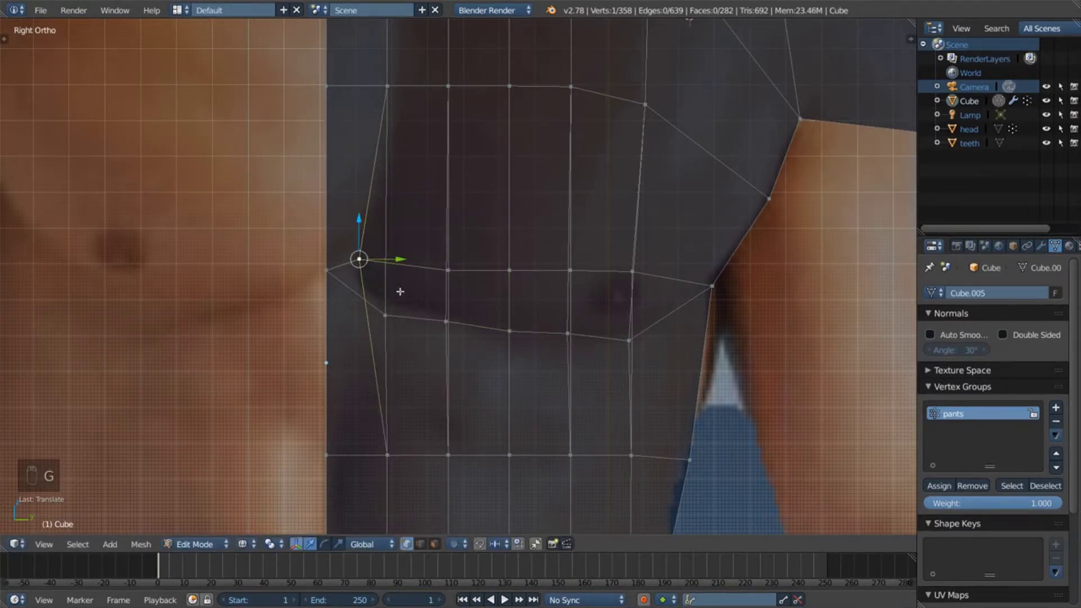
{"action": "key", "text": "ctrl+z"}
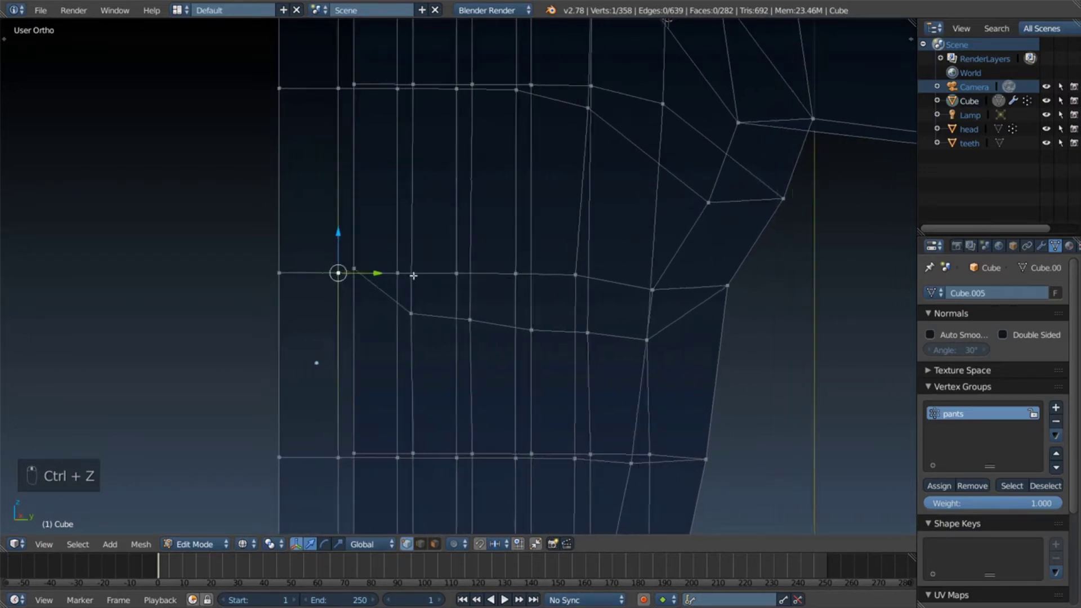
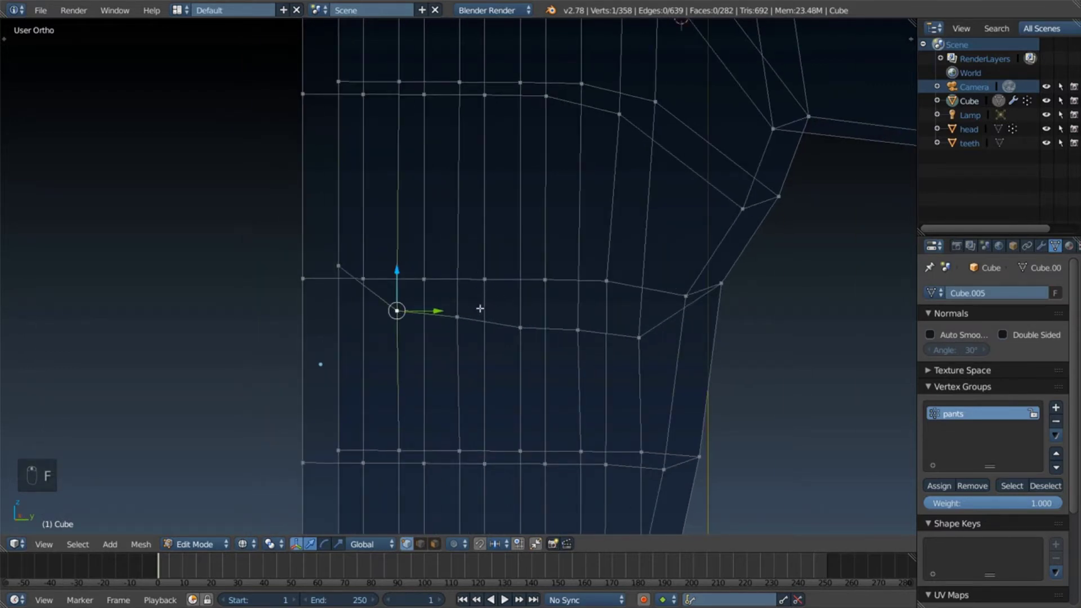
{"action": "key", "text": "g"}
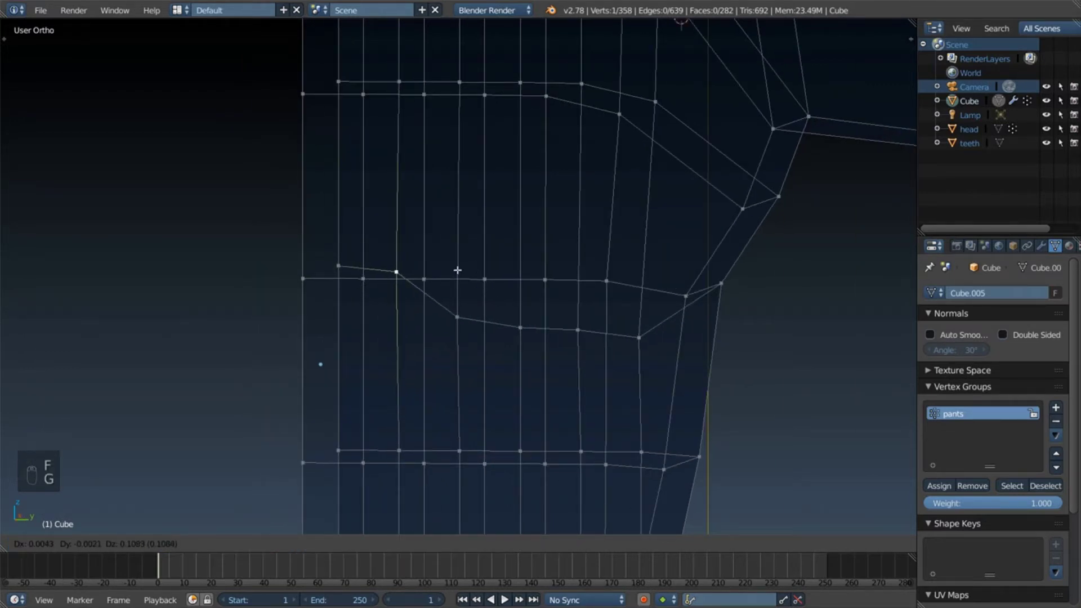
Step: Move the upper and lower pec vertices into a curved pectoral outline, checking against the front reference view
{"action": "key", "text": "KP_5"}
{"action": "key", "text": "KP_1"}
{"action": "key", "text": "KP_3"}
{"action": "key", "text": "KP_5"}
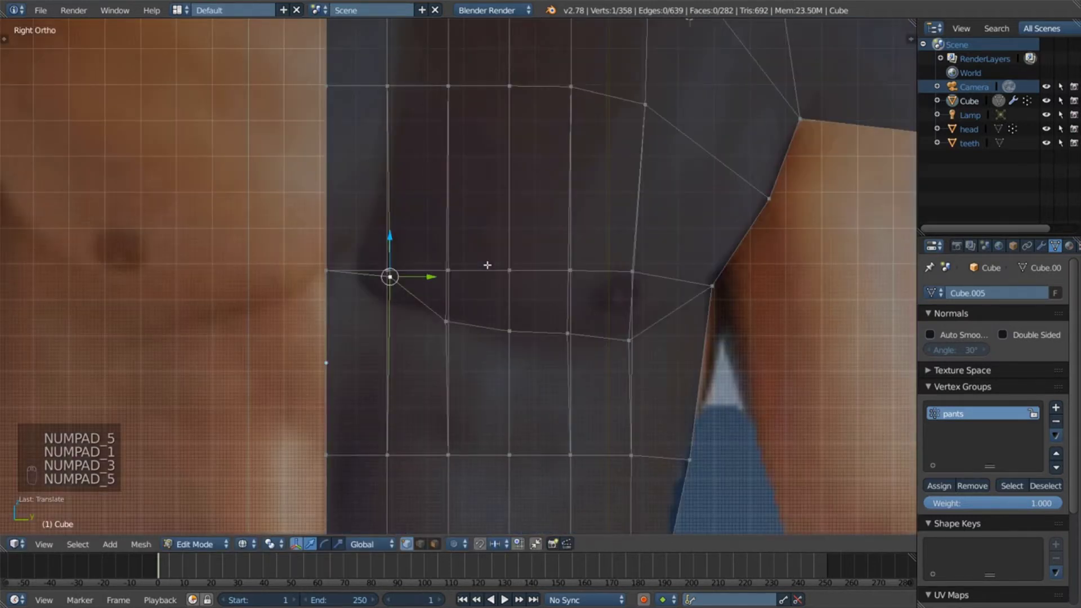
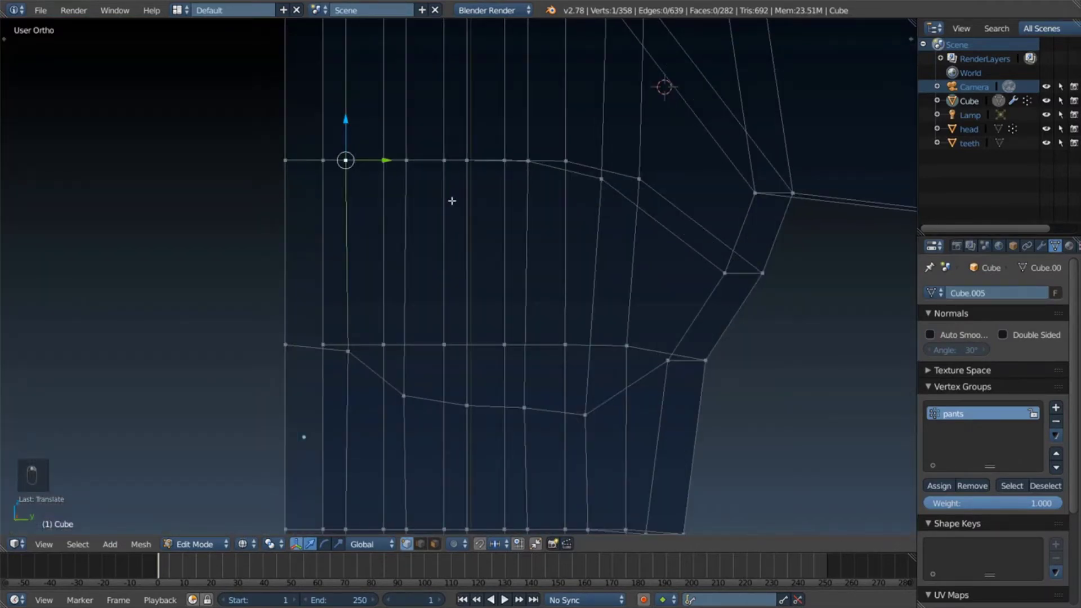
{"action": "key", "text": "KP_5"}
{"action": "key", "text": "KP_1"}
{"action": "key", "text": "KP_3"}
{"action": "key", "text": "KP_5"}
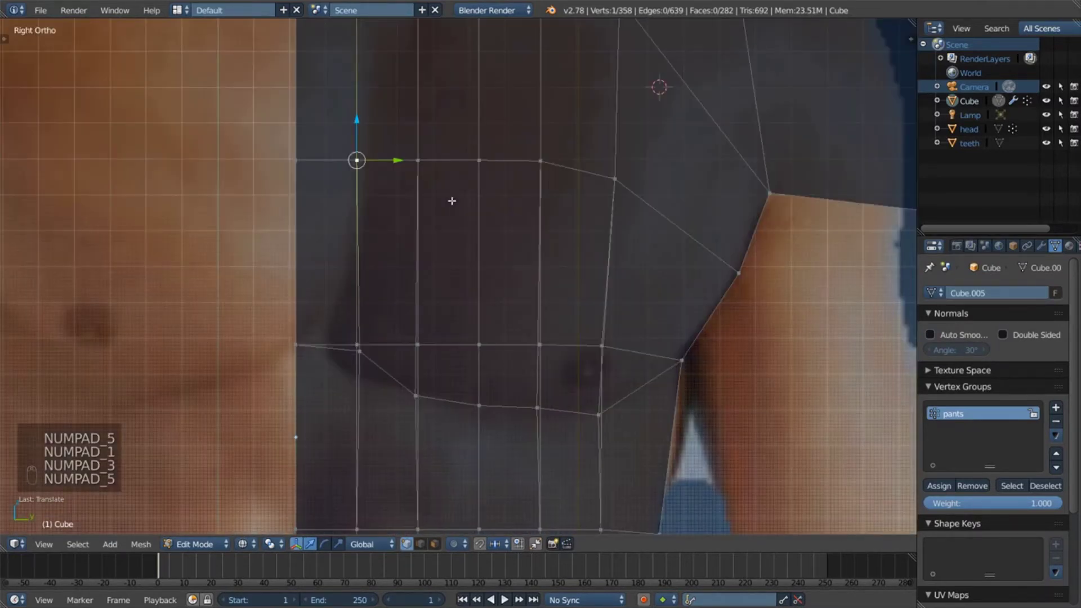
{"action": "key", "text": "g"}
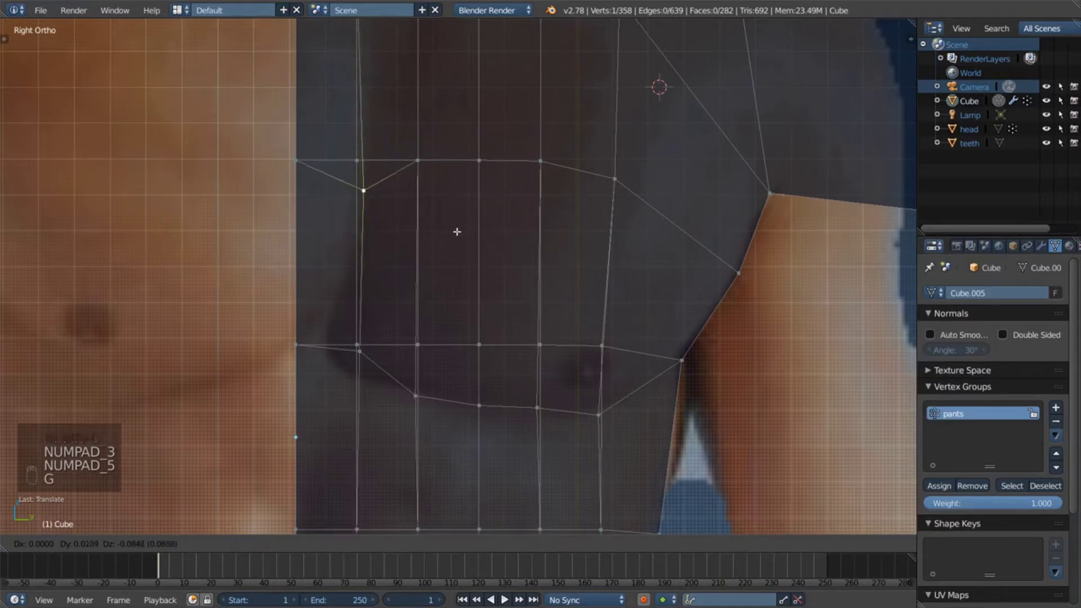
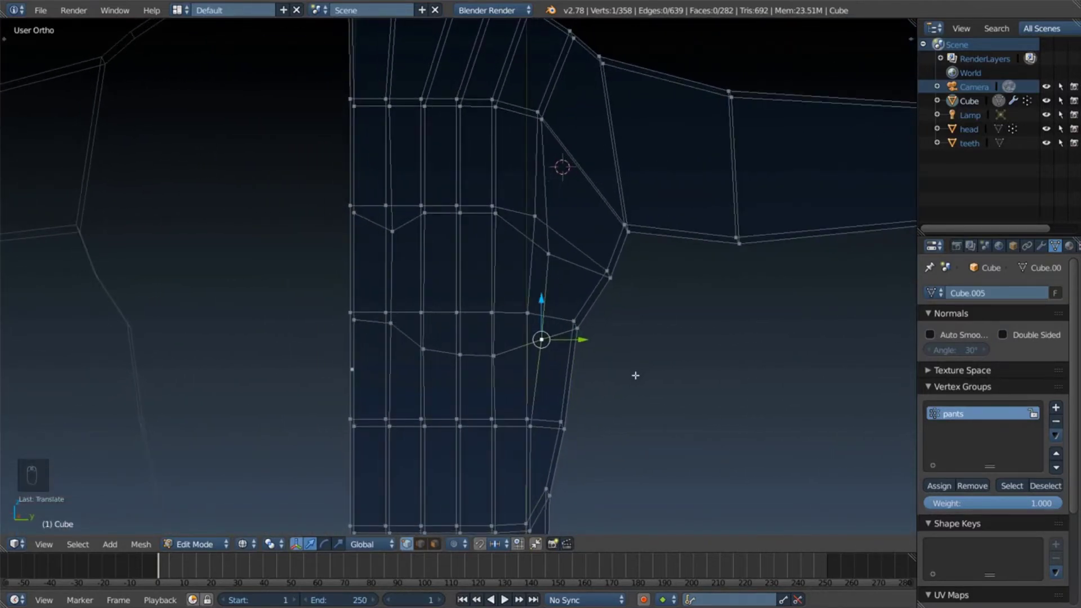
{"action": "key", "text": "Tab"}
{"action": "key", "text": "Tab"}
{"action": "key", "text": "KP_5"}
{"action": "key", "text": "KP_1"}
{"action": "key", "text": "KP_3"}
{"action": "key", "text": "KP_5"}
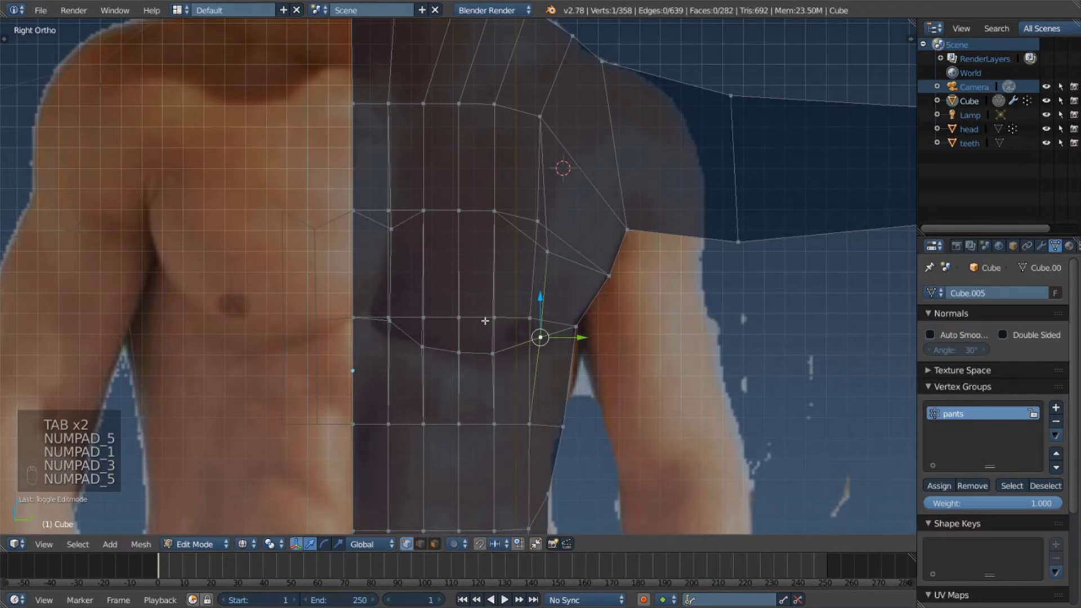
{"action": "key", "text": "z"}
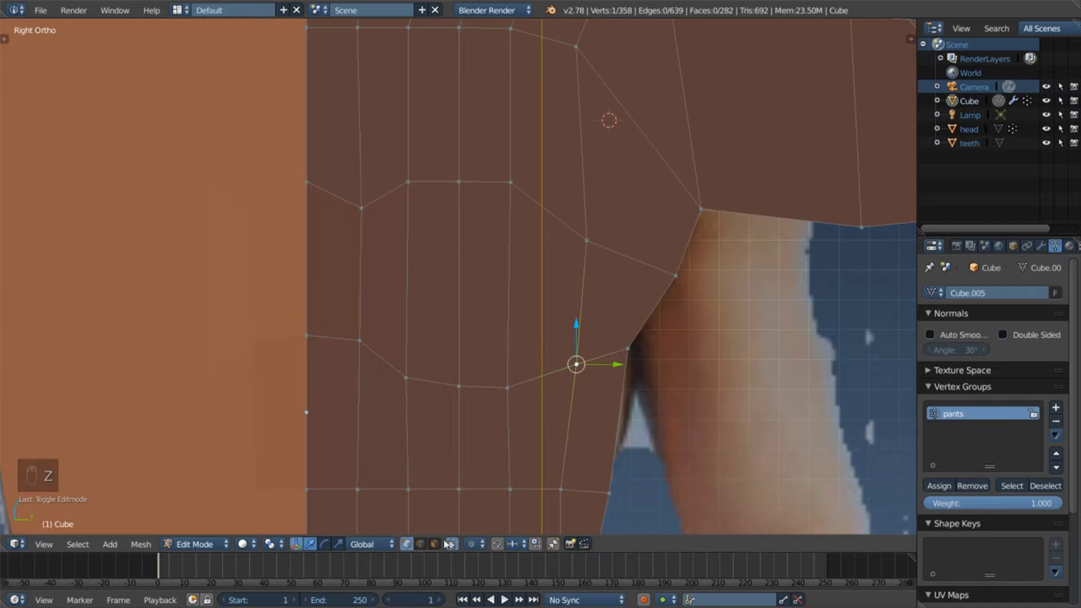
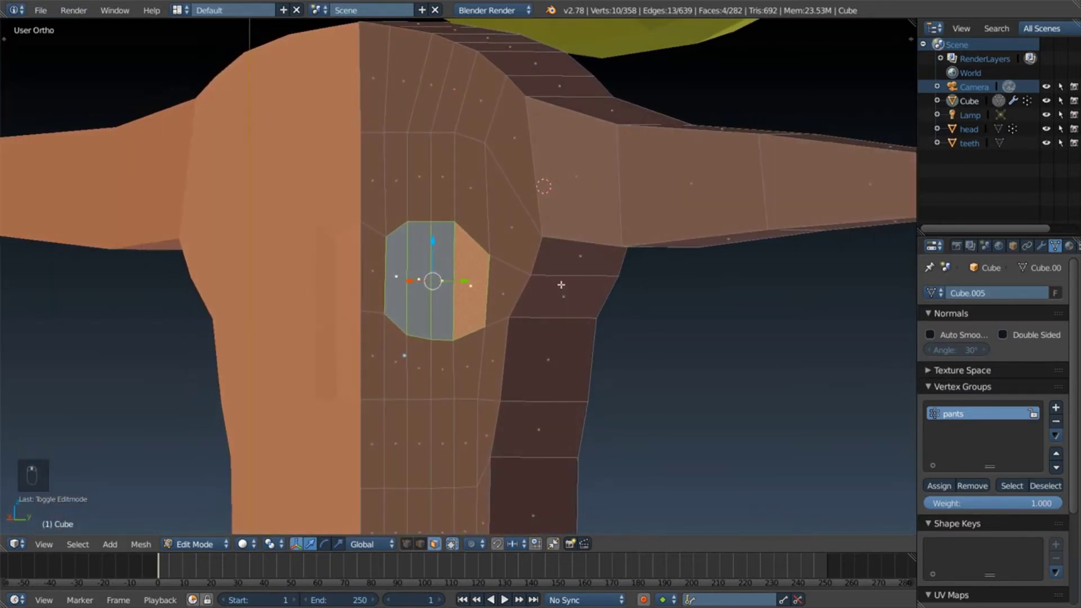
Step: Extrude the pectoral faces out of the chest and resize the raised patch
{"action": "key", "text": "e"}
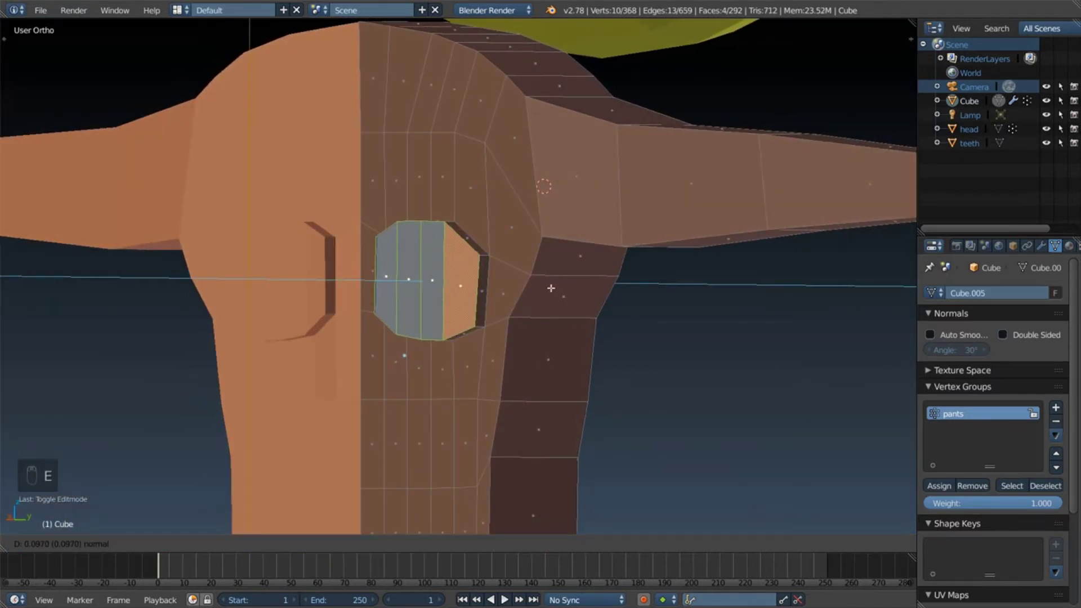
{"action": "key", "text": "s"}
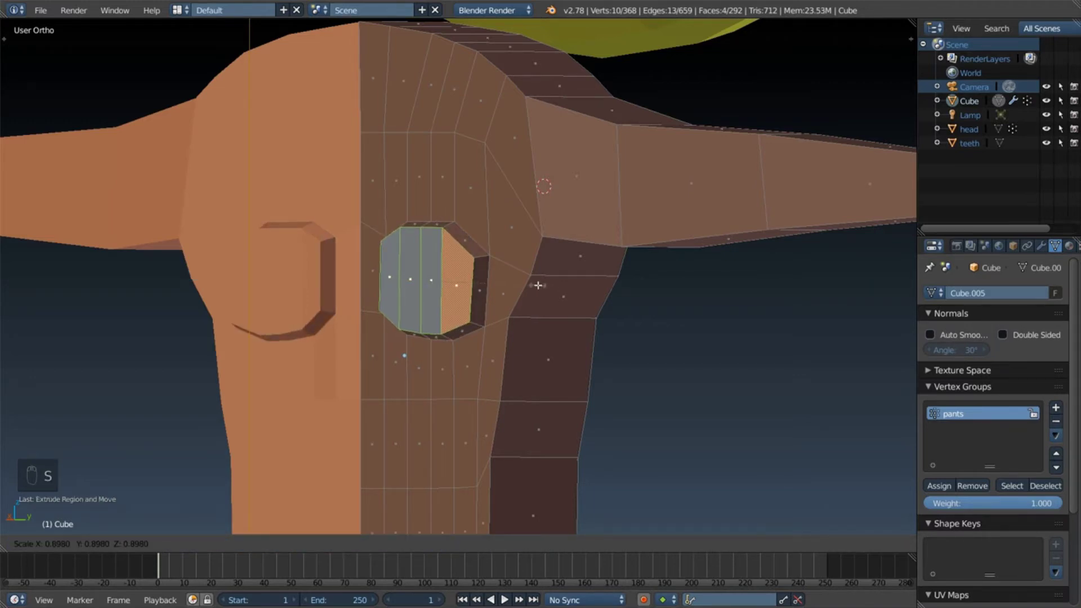
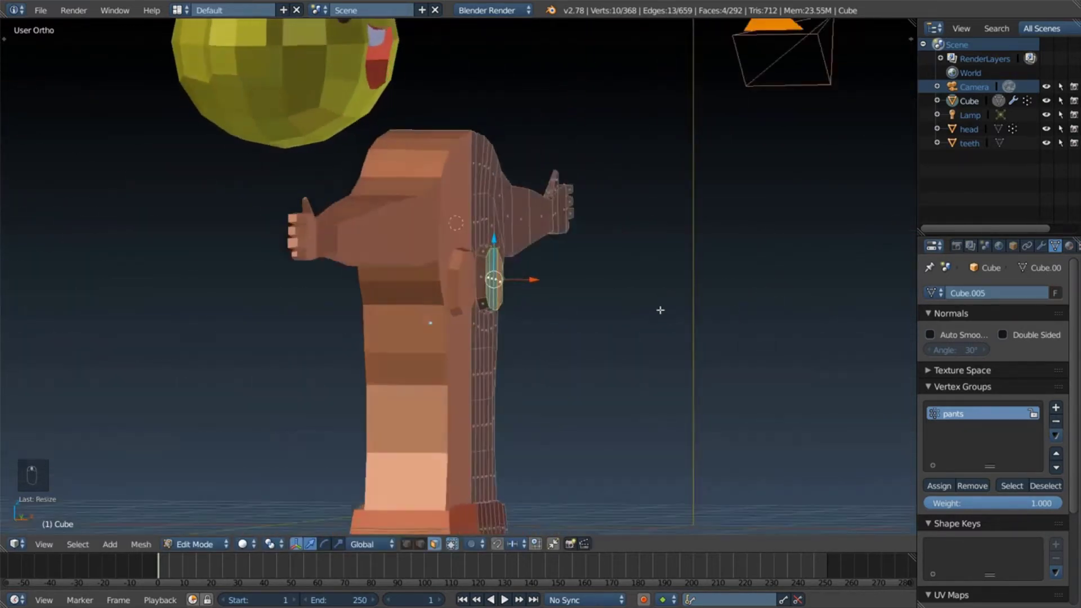
{"action": "key", "text": "KP_5"}
{"action": "key", "text": "KP_1"}
{"action": "key", "text": "KP_3"}
{"action": "key", "text": "KP_5"}
{"action": "key", "text": "z"}
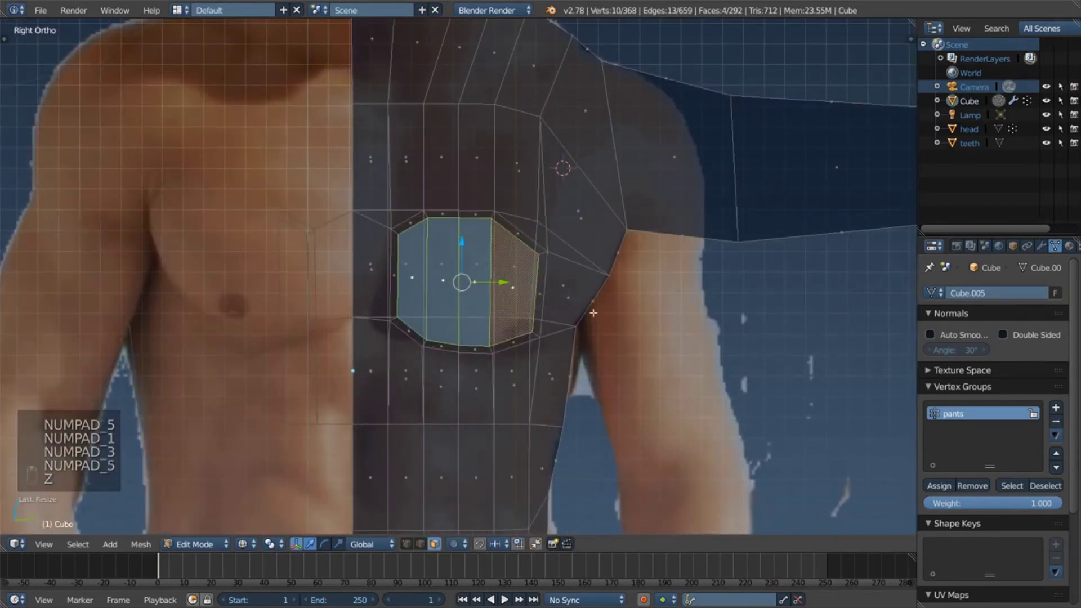
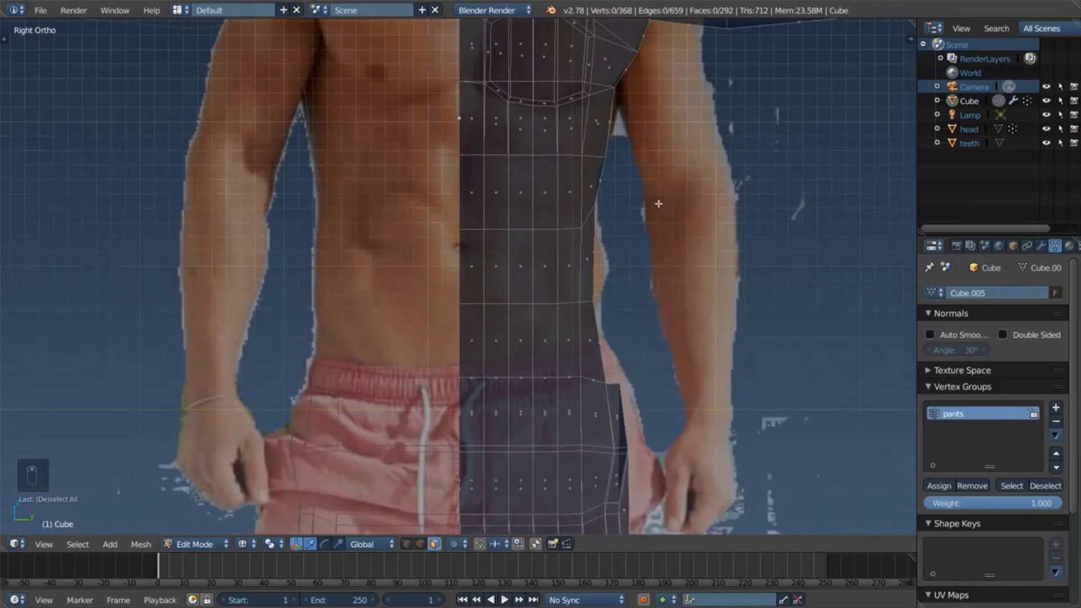
Step: Clear the selection, leave Edit Mode and show the body in solid shading
{"action": "key", "text": "KP_5"}
{"action": "key", "text": "KP_1"}
{"action": "key", "text": "KP_3"}
{"action": "key", "text": "KP_5"}
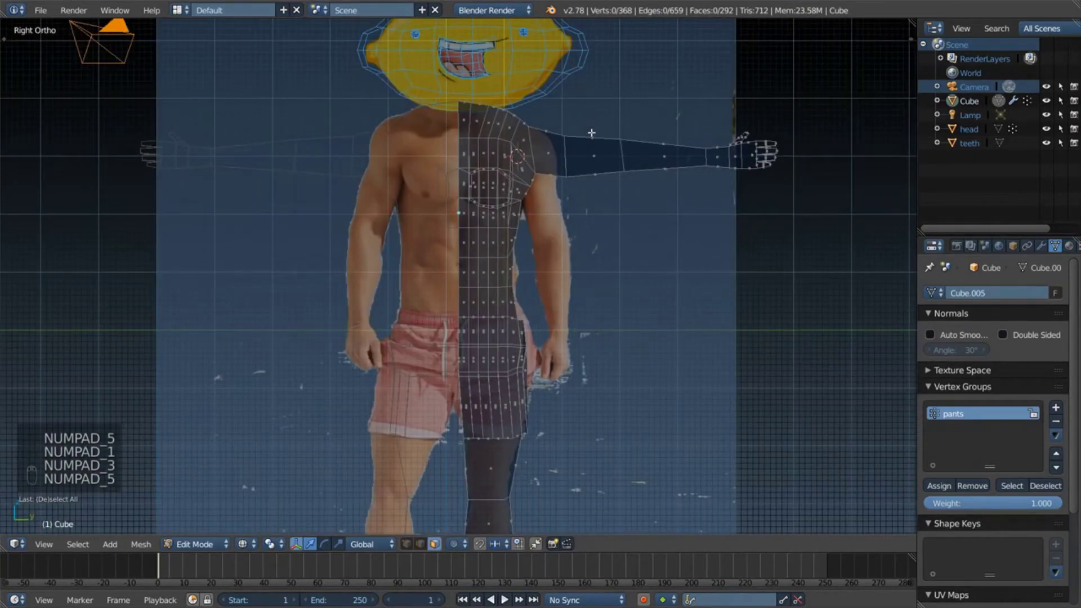
{"action": "key", "text": "z"}
{"action": "key", "text": "Tab"}
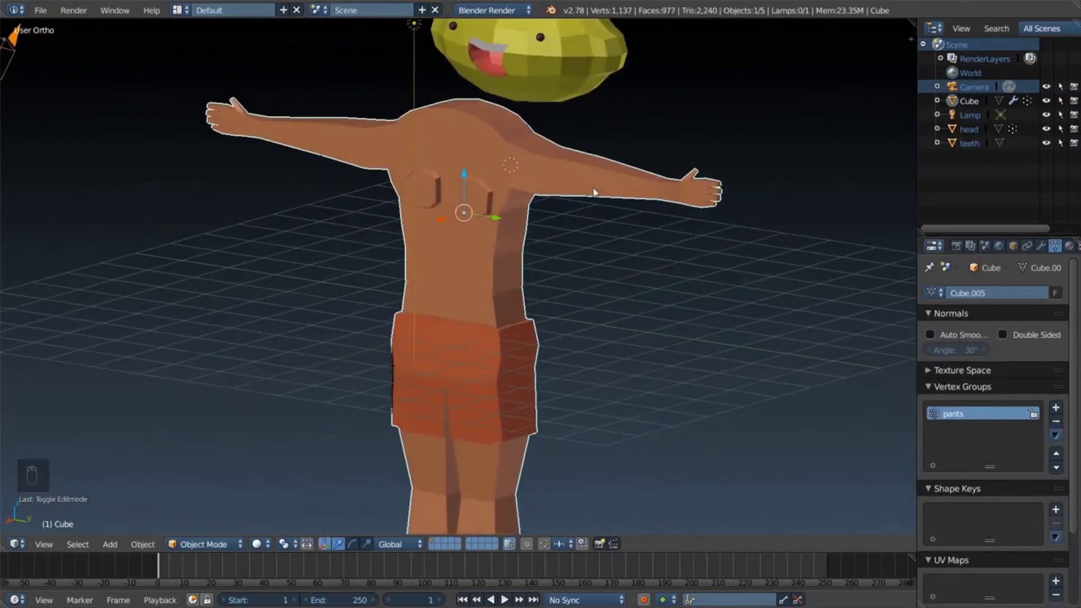
Step: View the chest in wireframe against the reference and undo the pectoral edits step by step
{"action": "middle_click", "coordinate": [538, 117]}
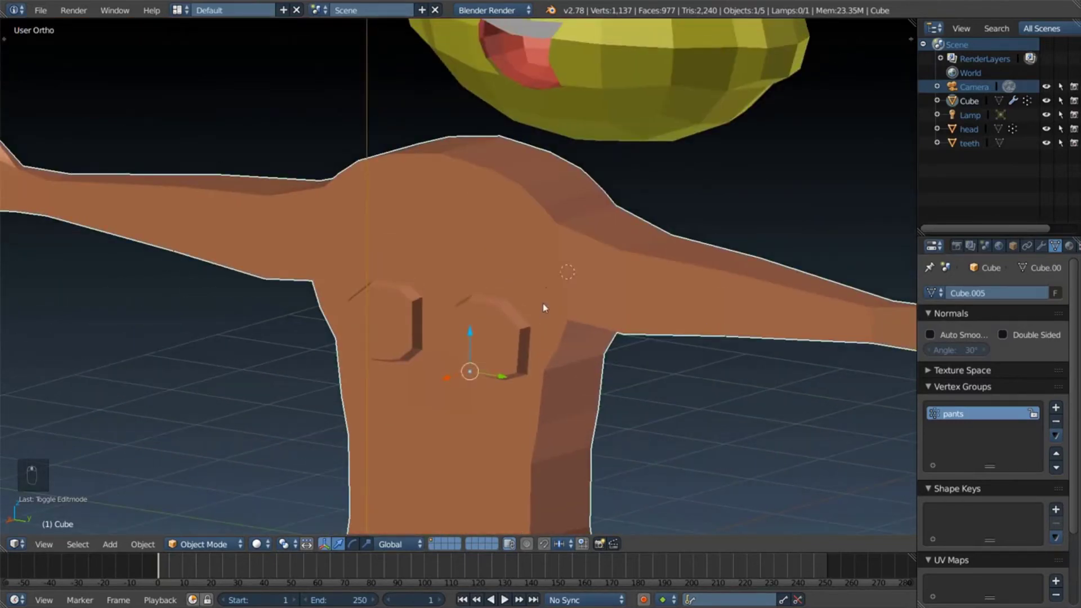
{"action": "key", "text": "KP_5"}
{"action": "key", "text": "KP_1"}
{"action": "key", "text": "KP_3"}
{"action": "key", "text": "KP_5"}
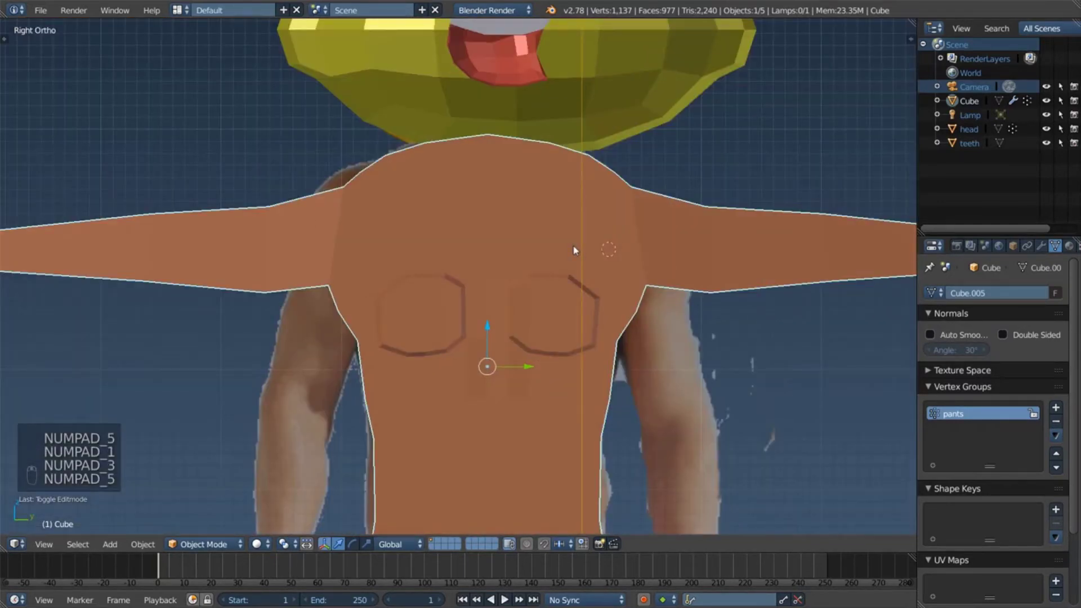
{"action": "key", "text": "z"}
{"action": "left_click", "coordinate": [607, 188]}
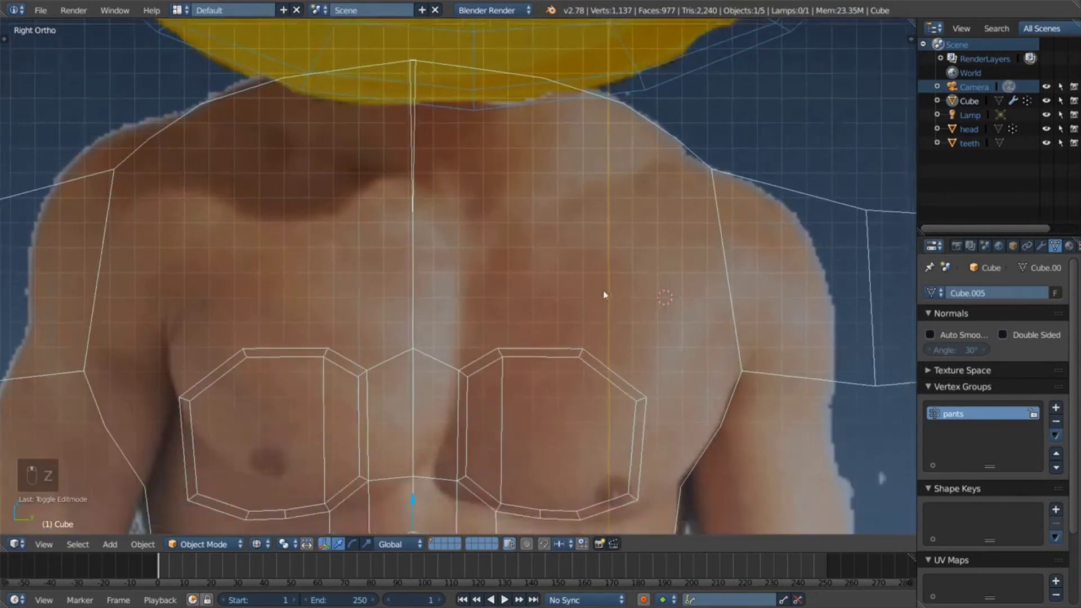
{"action": "key", "text": "ctrl+z"}
{"action": "key", "text": "ctrl+z"}
{"action": "key", "text": "ctrl+z"}
{"action": "key", "text": "ctrl+z"}
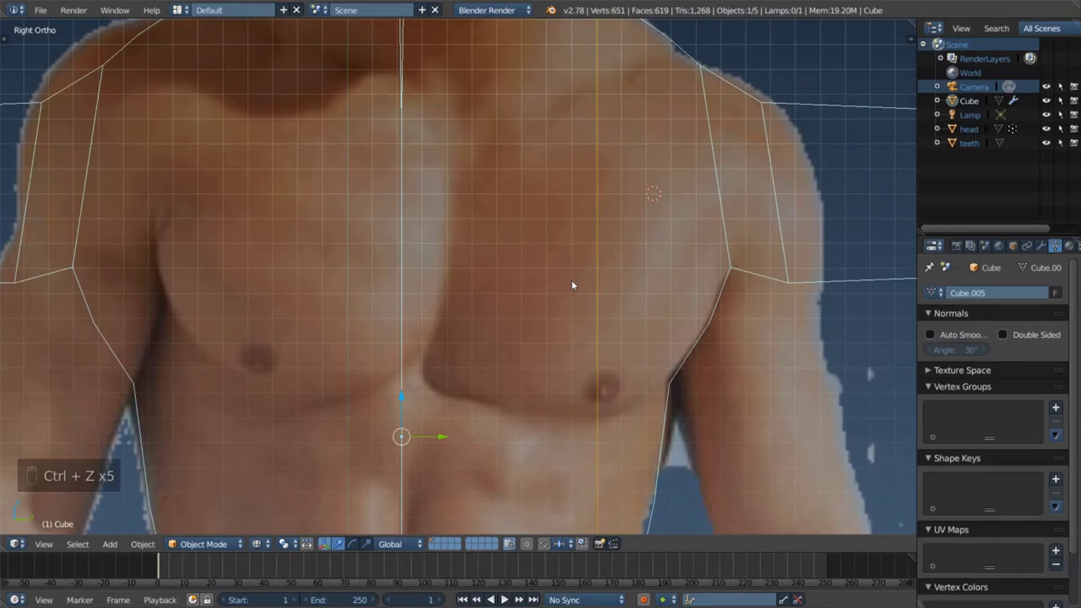
{"action": "key", "text": "KP_5"}
{"action": "key", "text": "KP_5"}
{"action": "key", "text": "KP_1"}
{"action": "key", "text": "KP_1"}
{"action": "key", "text": "KP_5"}
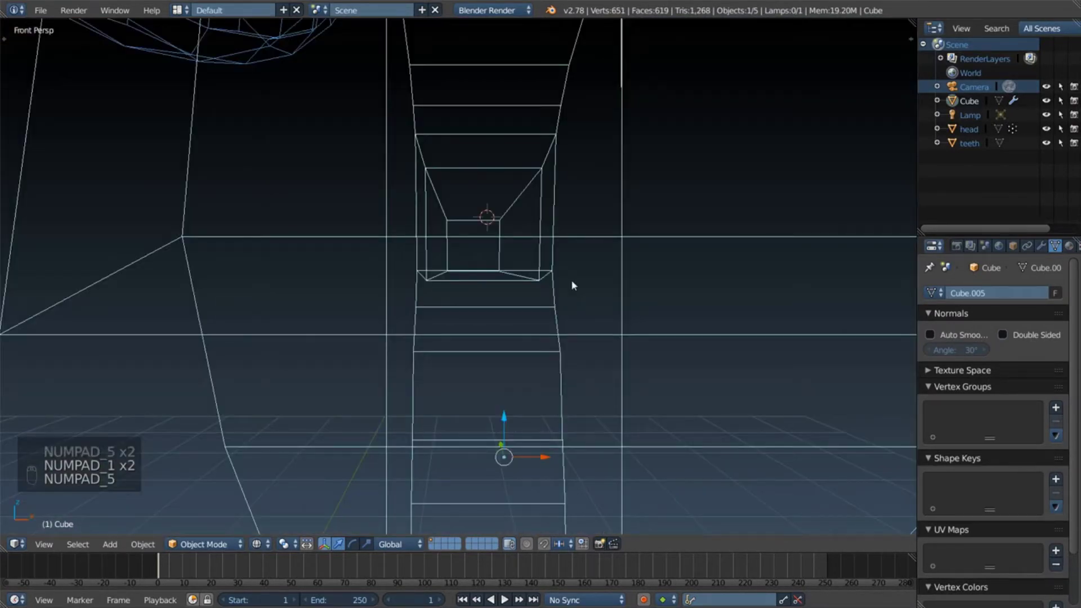
{"action": "key", "text": "KP_5"}
{"action": "key", "text": "KP_1"}
{"action": "key", "text": "KP_3"}
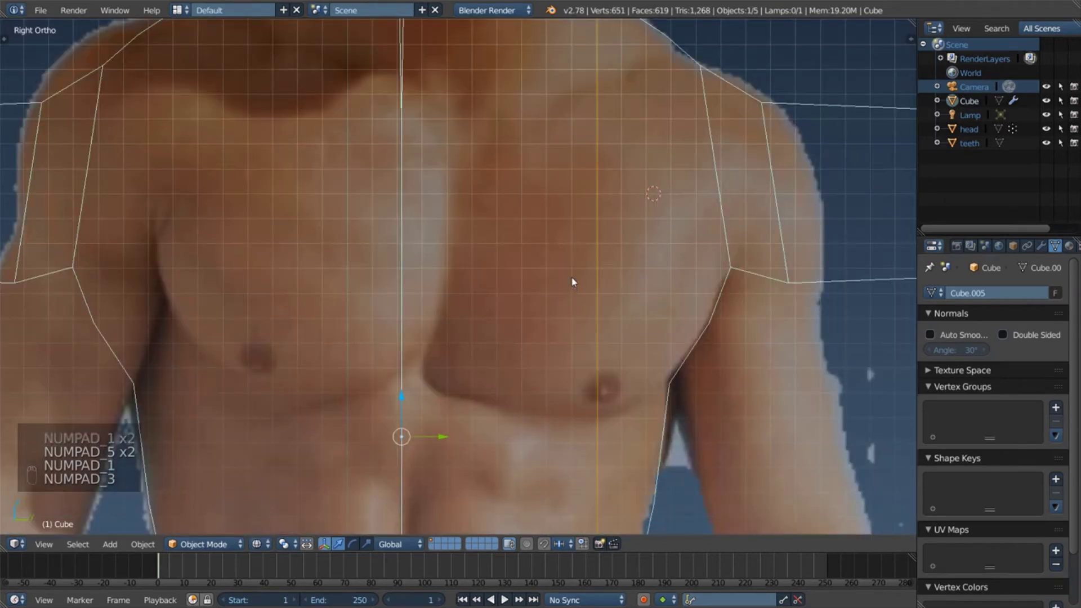
Step: Redo and undo to settle the body just before the chest outlines, keeping the small ab patch in view
{"action": "left_click_drag", "start_coordinate": [577, 275], "coordinate": [585, 286]}
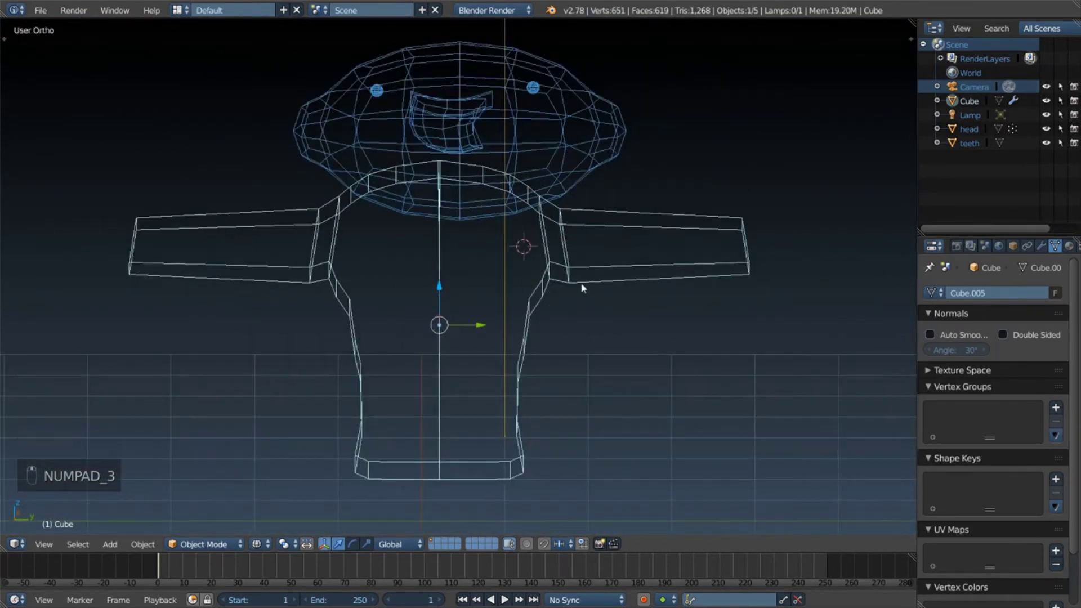
{"action": "left_click_drag", "start_coordinate": [566, 322], "coordinate": [507, 306]}
{"action": "key", "text": "ctrl+shift+z"}
{"action": "key", "text": "ctrl+shift+z"}
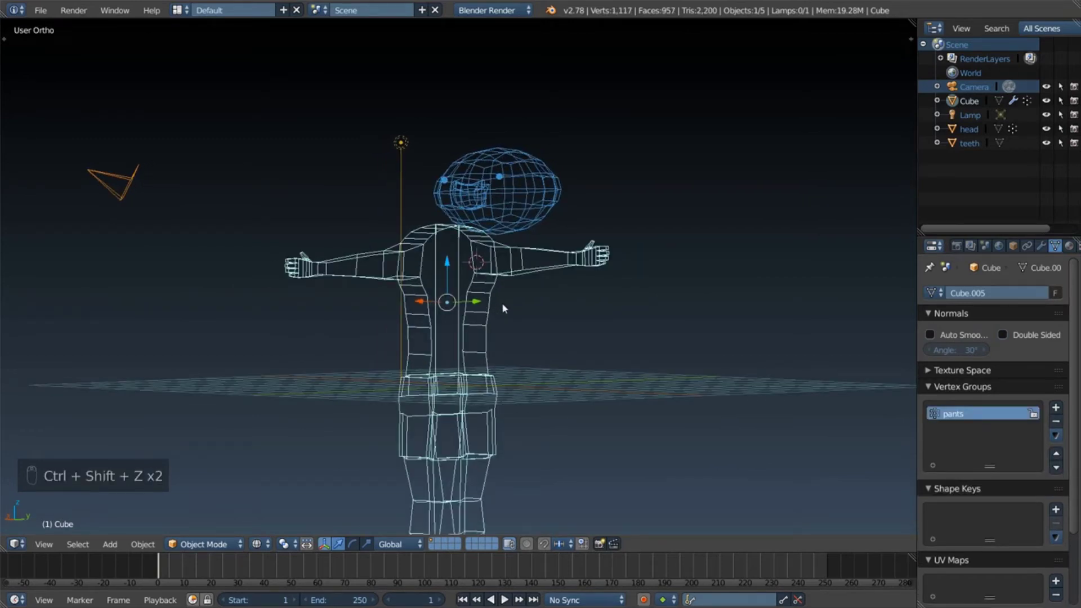
{"action": "key", "text": "ctrl+z"}
{"action": "key", "text": "ctrl+shift+z"}
{"action": "key", "text": "ctrl+shift+z"}
{"action": "left_click_drag", "start_coordinate": [483, 281], "coordinate": [553, 277]}
{"action": "key", "text": "ctrl+shift+z"}
{"action": "key", "text": "ctrl+z"}
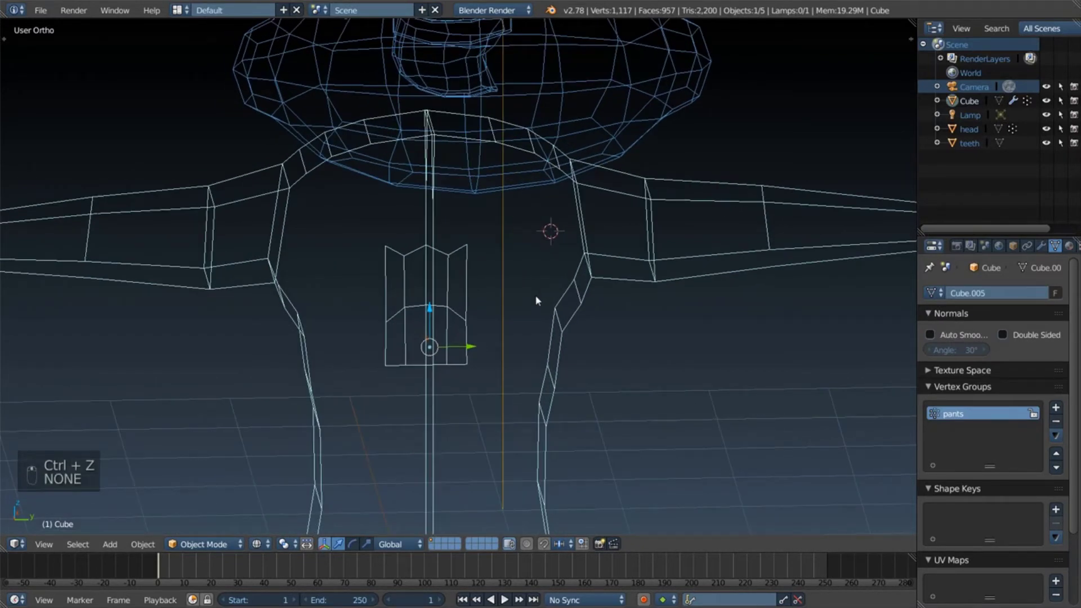
{"action": "key", "text": "a"}
{"action": "key", "text": "a"}
{"action": "key", "text": "KP_5"}
{"action": "key", "text": "KP_1"}
{"action": "key", "text": "KP_3"}
{"action": "key", "text": "KP_5"}
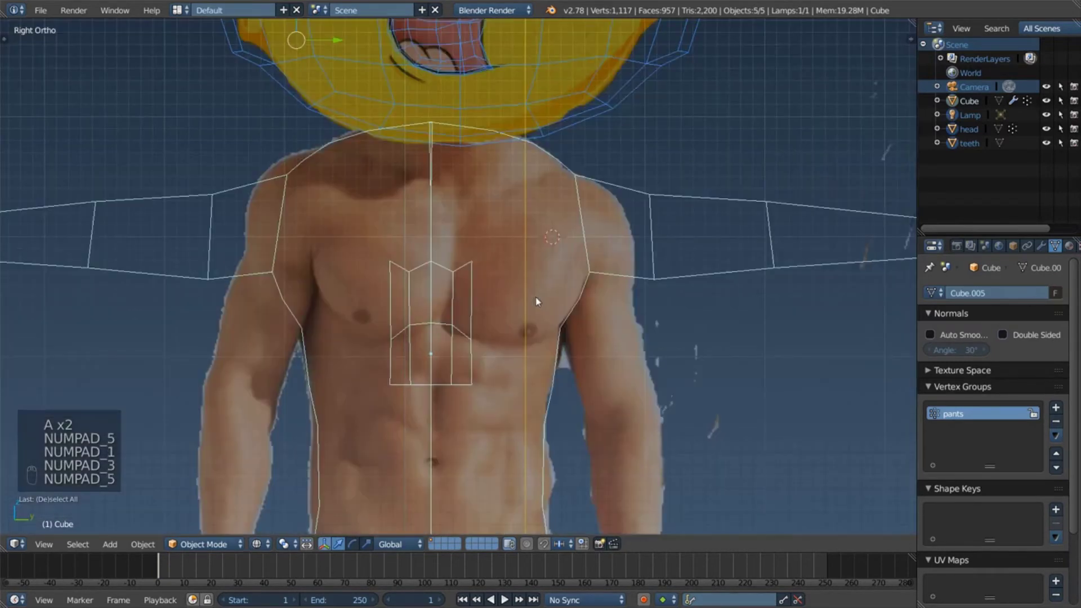
{"action": "left_click_drag", "start_coordinate": [493, 232], "coordinate": [478, 345]}
{"action": "key", "text": "g"}
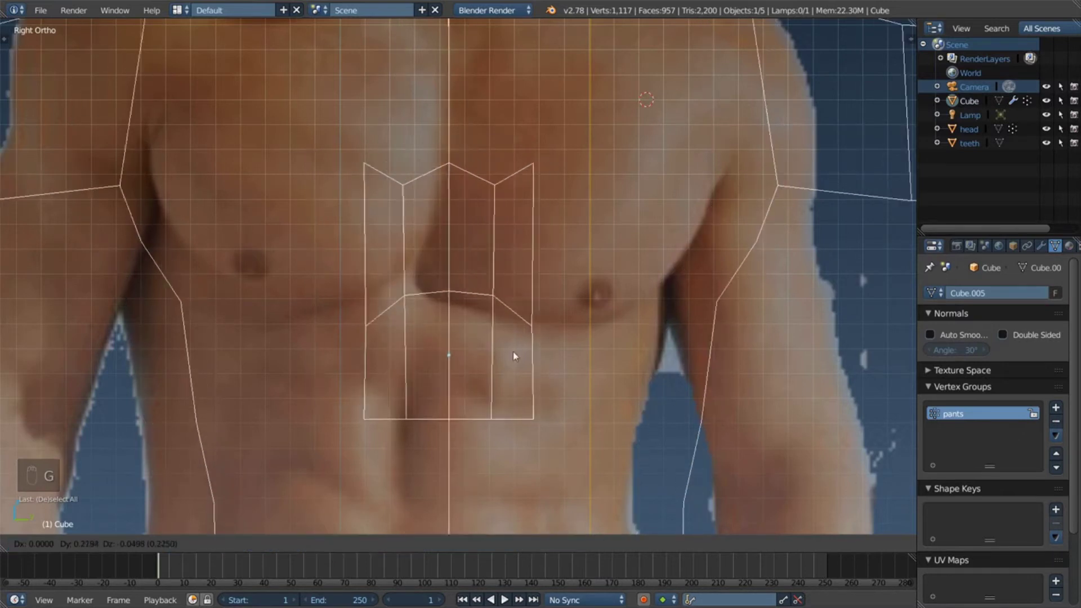
Step: Enter Edit Mode and move chest vertices onto the pectoral outline over the reference photo
{"action": "key", "text": "a"}
{"action": "key", "text": "a"}
{"action": "key", "text": "a"}
{"action": "key", "text": "Tab"}
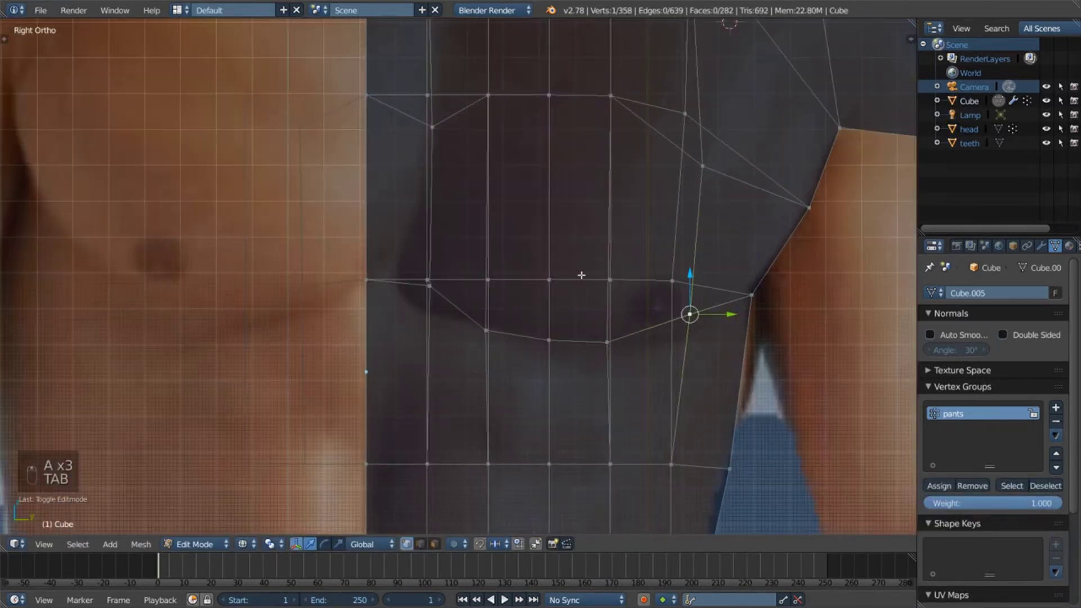
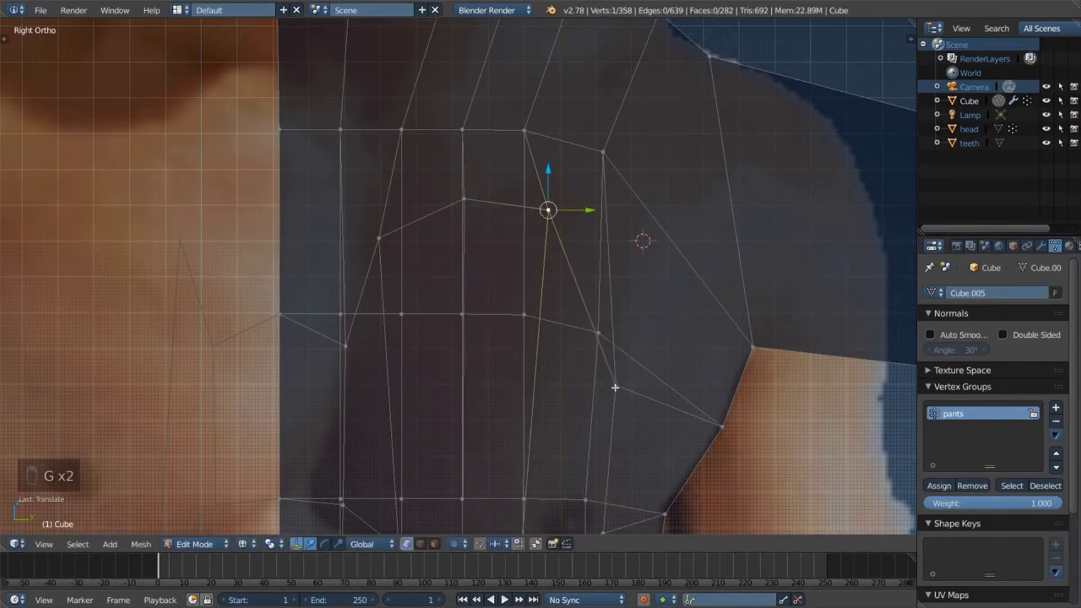
{"action": "key", "text": "g"}
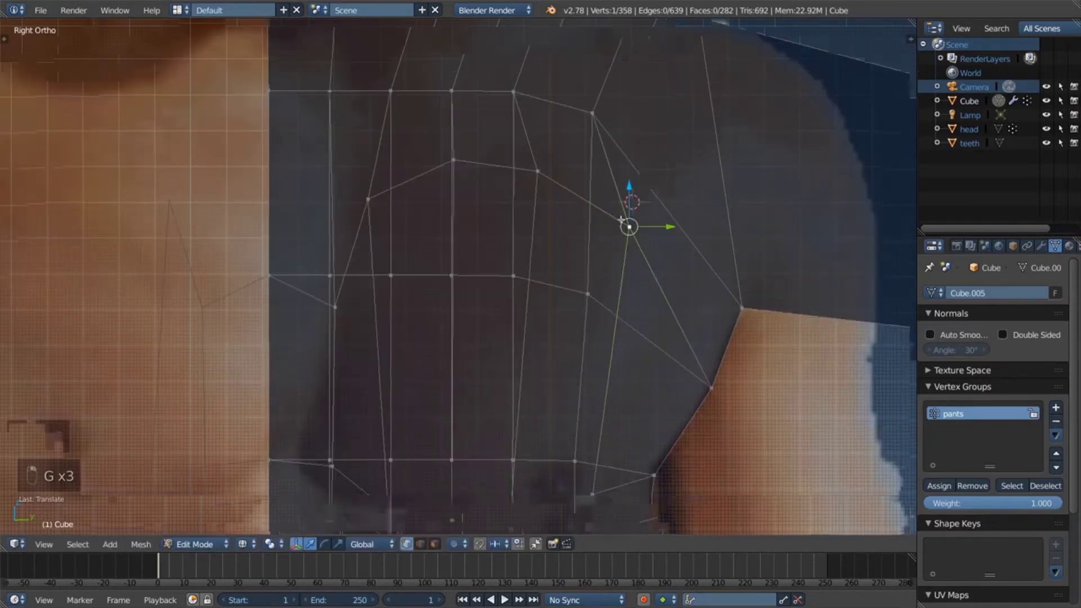
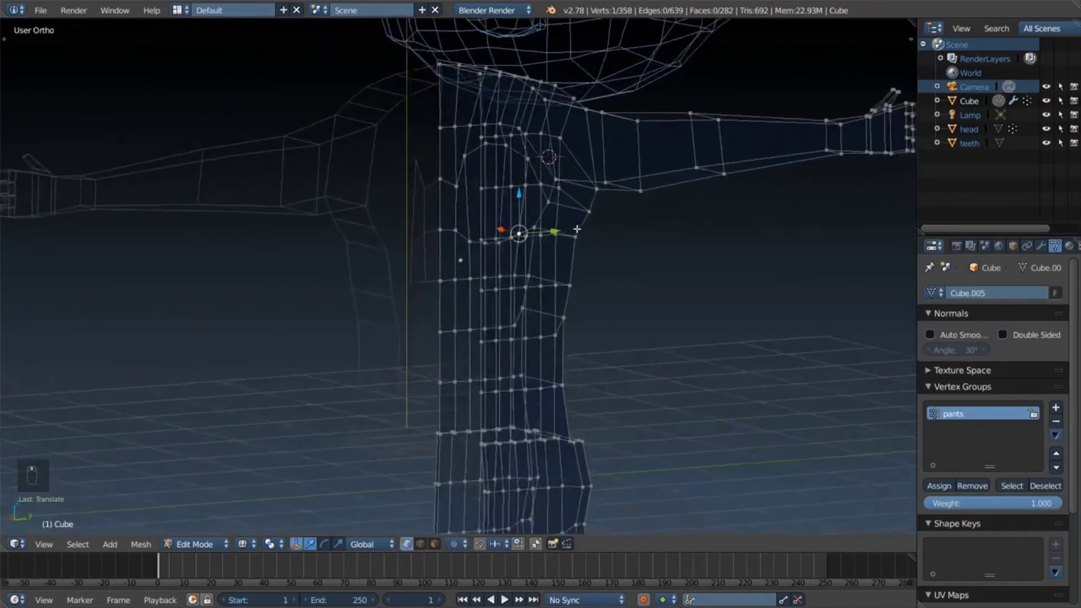
{"action": "key", "text": "KP_5"}
{"action": "key", "text": "KP_1"}
{"action": "key", "text": "KP_3"}
{"action": "key", "text": "KP_5"}
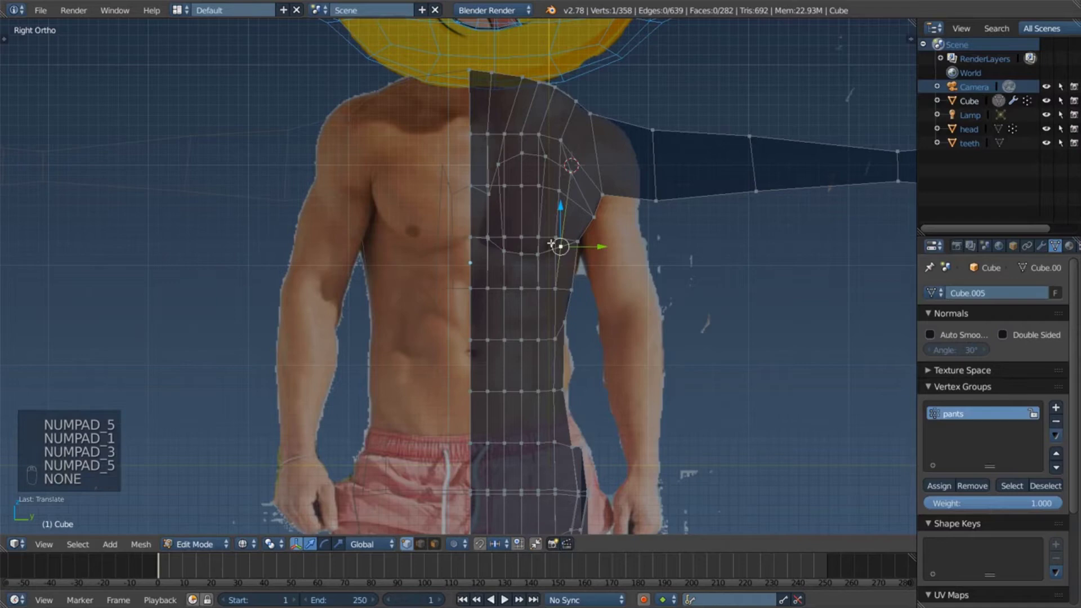
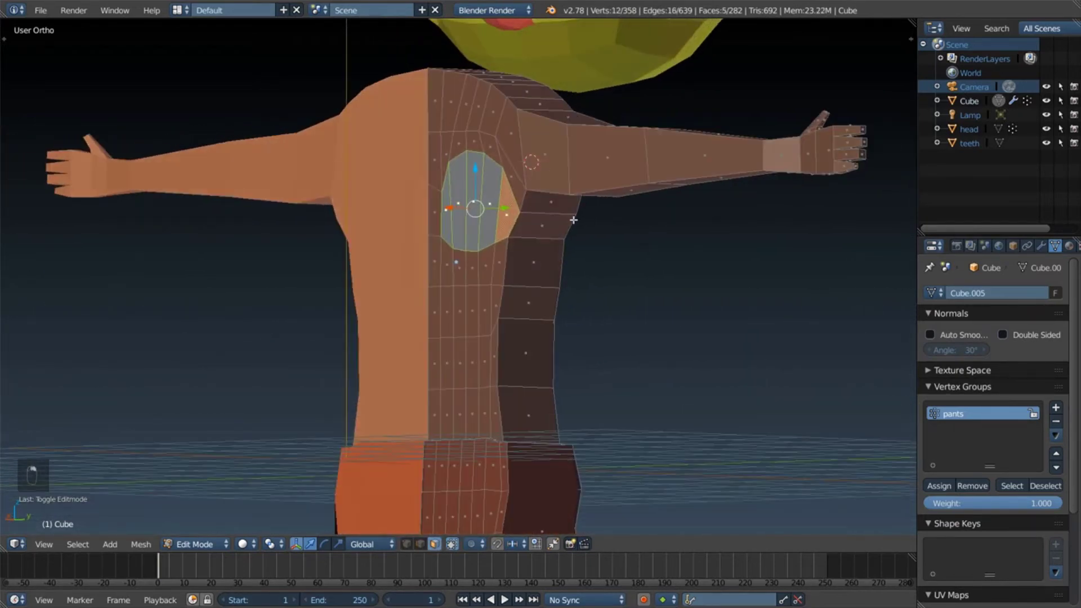
Step: Inset the pec faces, extrude blocky ab segments on the torso and return to Object Mode
{"action": "key", "text": "e"}
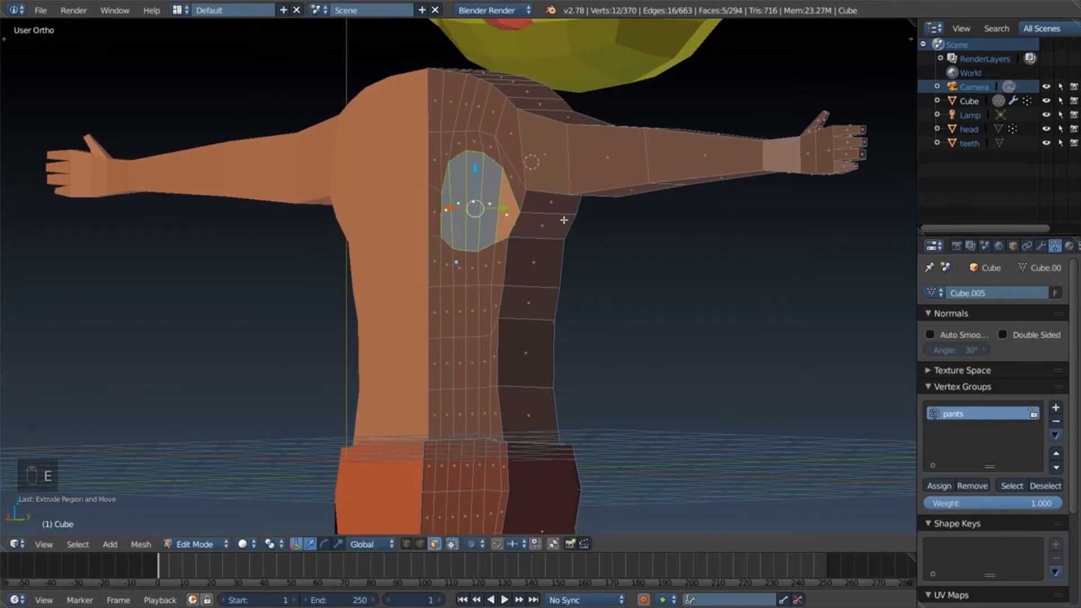
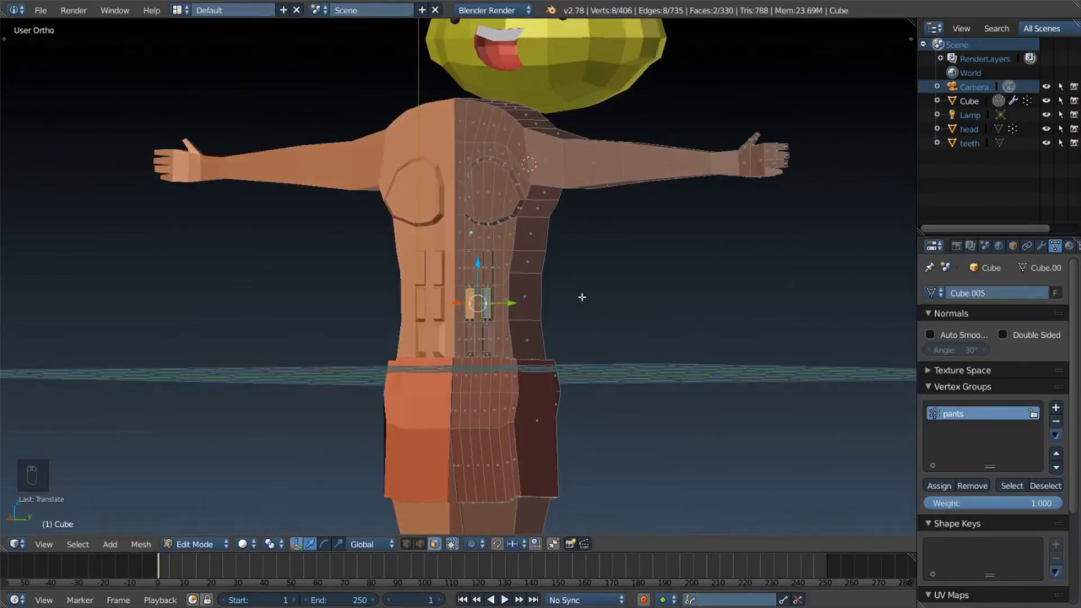
{"action": "key", "text": "Tab"}
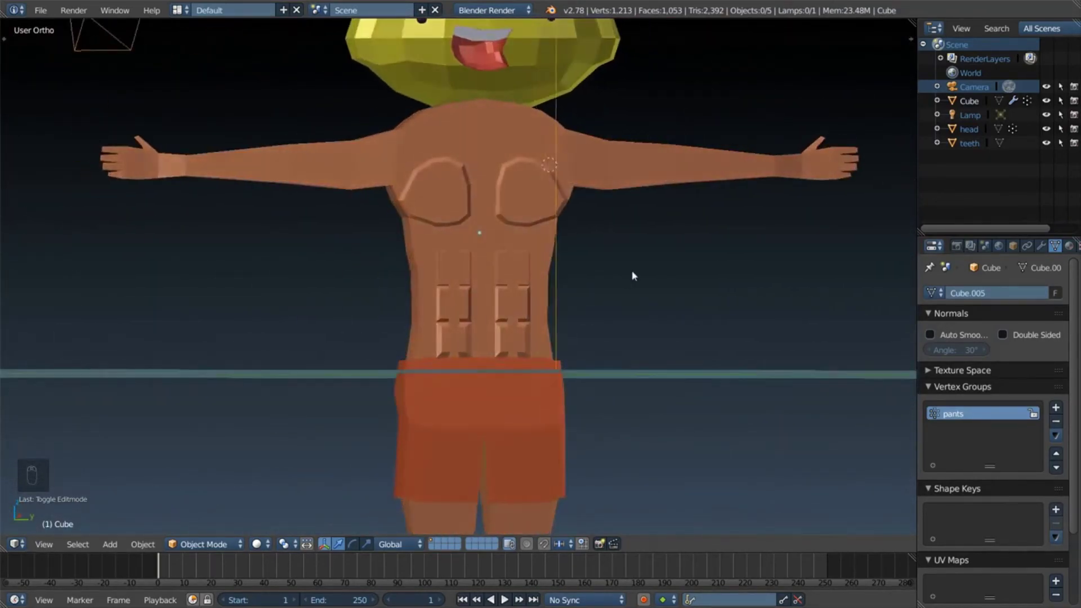
{"action": "left_click_drag", "start_coordinate": [597, 272], "coordinate": [480, 249]}
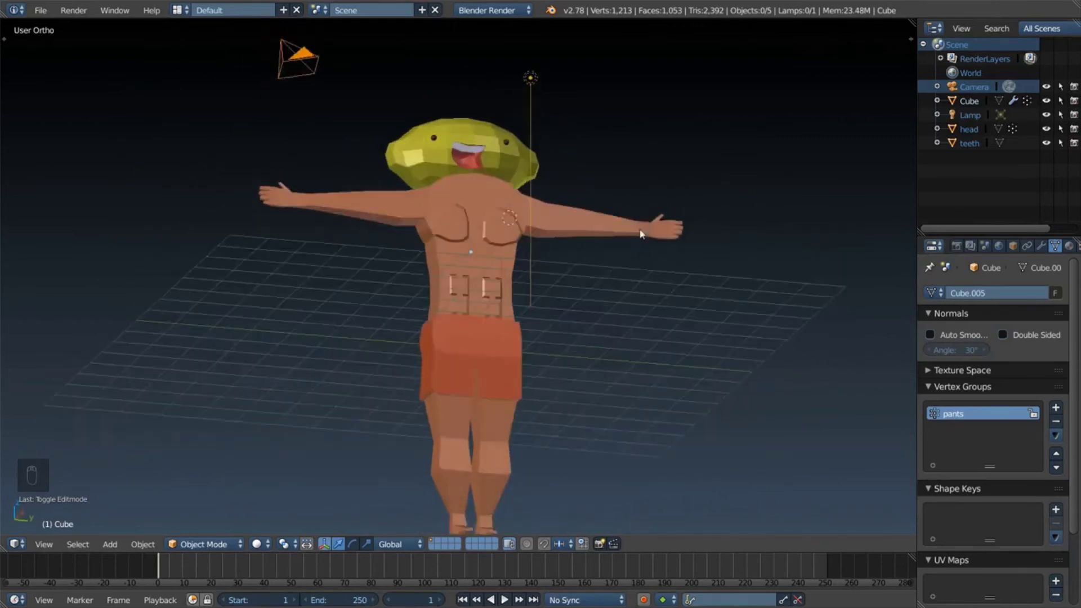
{"action": "key", "text": "Tab"}
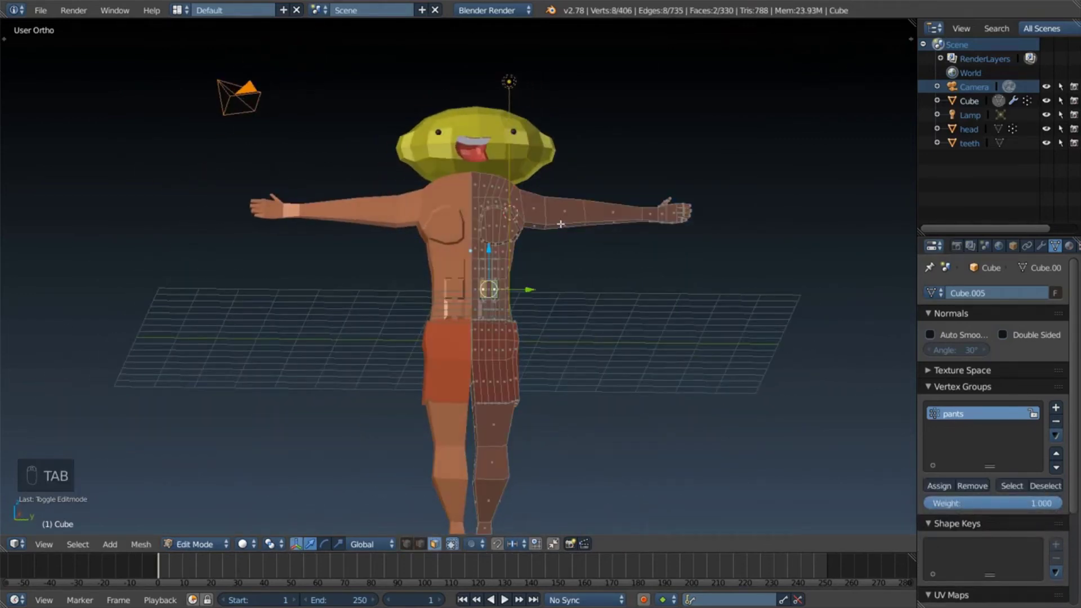
{"action": "key", "text": "KP_5"}
{"action": "key", "text": "KP_1"}
{"action": "key", "text": "KP_3"}
{"action": "key", "text": "KP_5"}
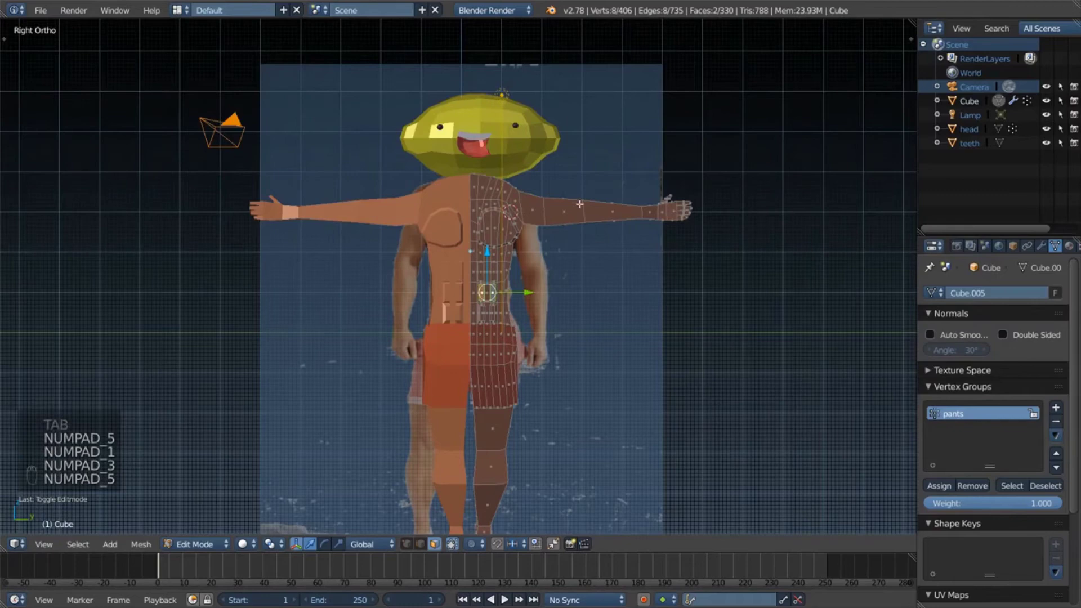
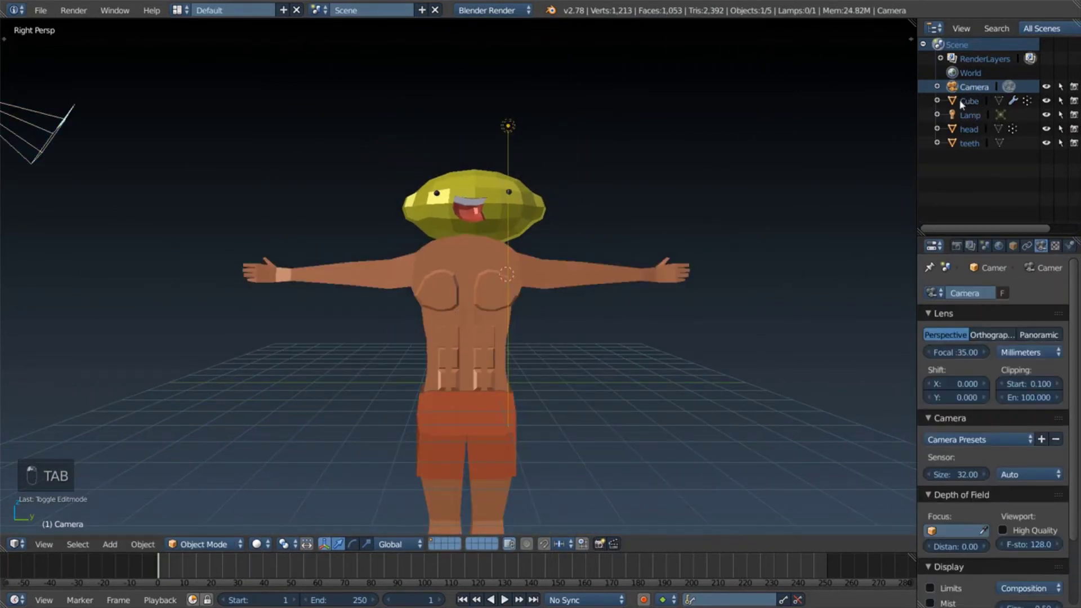
Step: Undo the stray mesh edits on the body object and return it to Object Mode
{"action": "left_click_drag", "start_coordinate": [965, 99], "coordinate": [982, 90]}
{"action": "left_click_drag", "start_coordinate": [477, 256], "coordinate": [969, 103]}
{"action": "left_click_drag", "start_coordinate": [970, 103], "coordinate": [966, 103]}
{"action": "middle_click", "coordinate": [485, 246]}
{"action": "left_click_drag", "start_coordinate": [502, 299], "coordinate": [409, 267]}
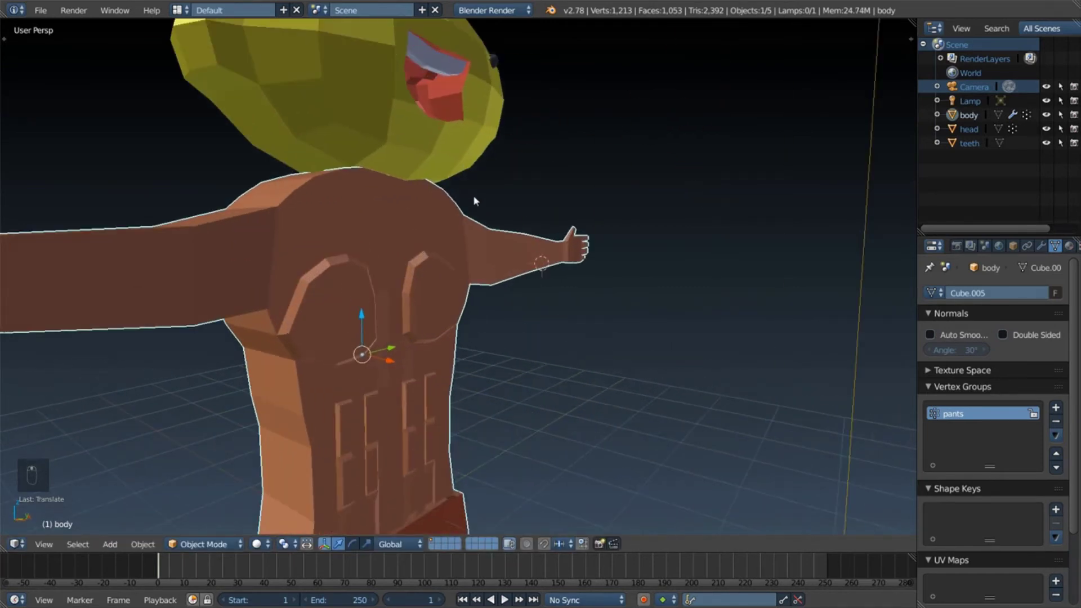
{"action": "left_click_drag", "start_coordinate": [551, 204], "coordinate": [518, 167]}
{"action": "left_click_drag", "start_coordinate": [455, 176], "coordinate": [439, 253]}
{"action": "left_click_drag", "start_coordinate": [440, 137], "coordinate": [476, 208]}
{"action": "middle_click", "coordinate": [444, 252]}
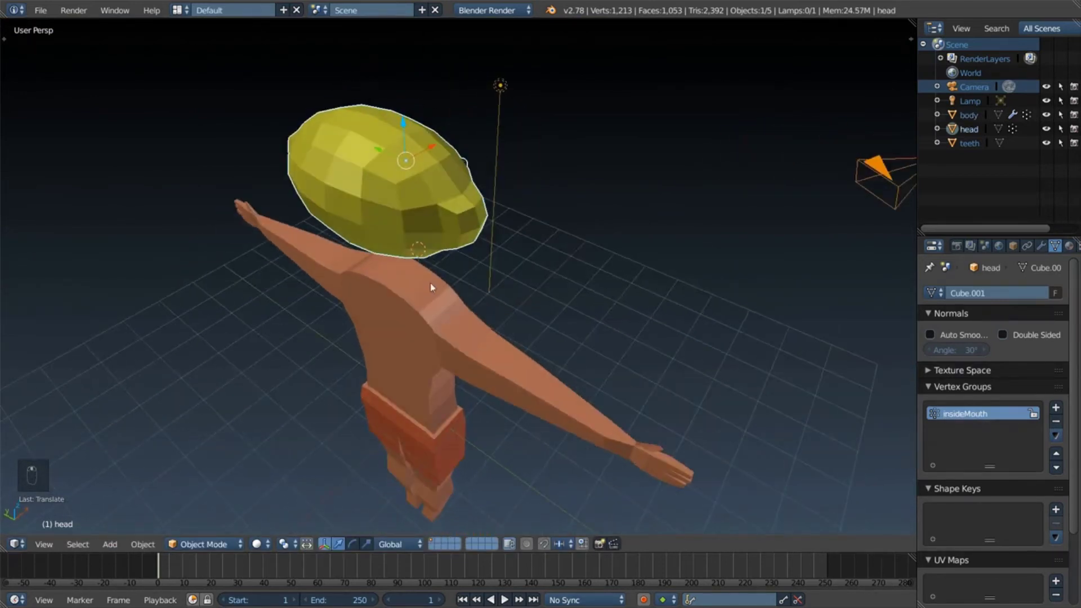
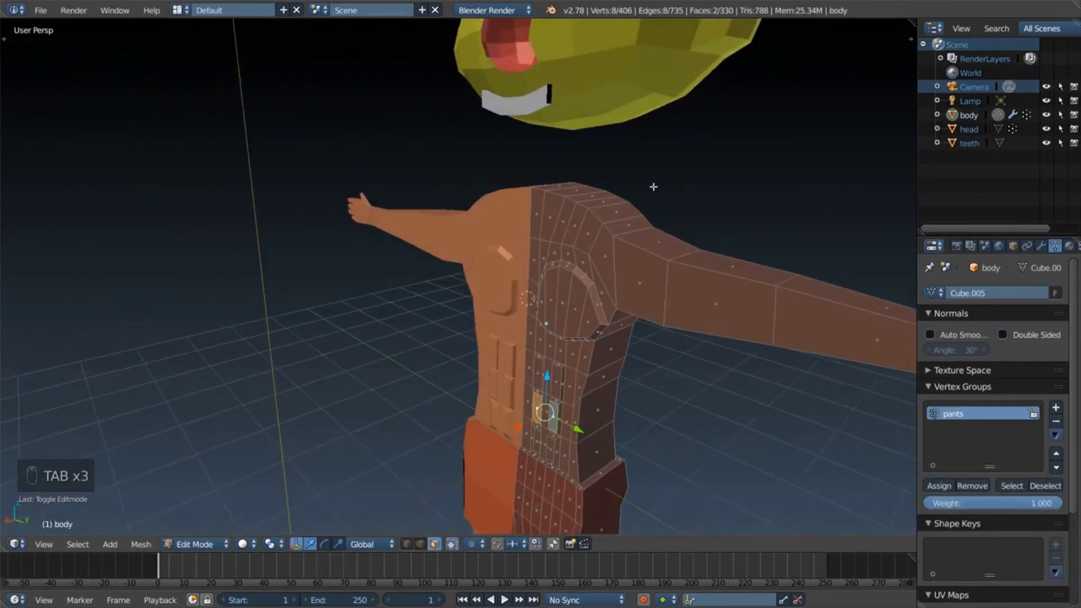
{"action": "key", "text": "ctrl+z"}
{"action": "key", "text": "ctrl+z"}
{"action": "key", "text": "ctrl+z"}
{"action": "key", "text": "ctrl+z"}
{"action": "key", "text": "ctrl+z"}
{"action": "key", "text": "Tab"}
{"action": "key", "text": "ctrl+z"}
{"action": "key", "text": "ctrl+z"}
{"action": "key", "text": "ctrl+z"}
{"action": "key", "text": "ctrl+z"}
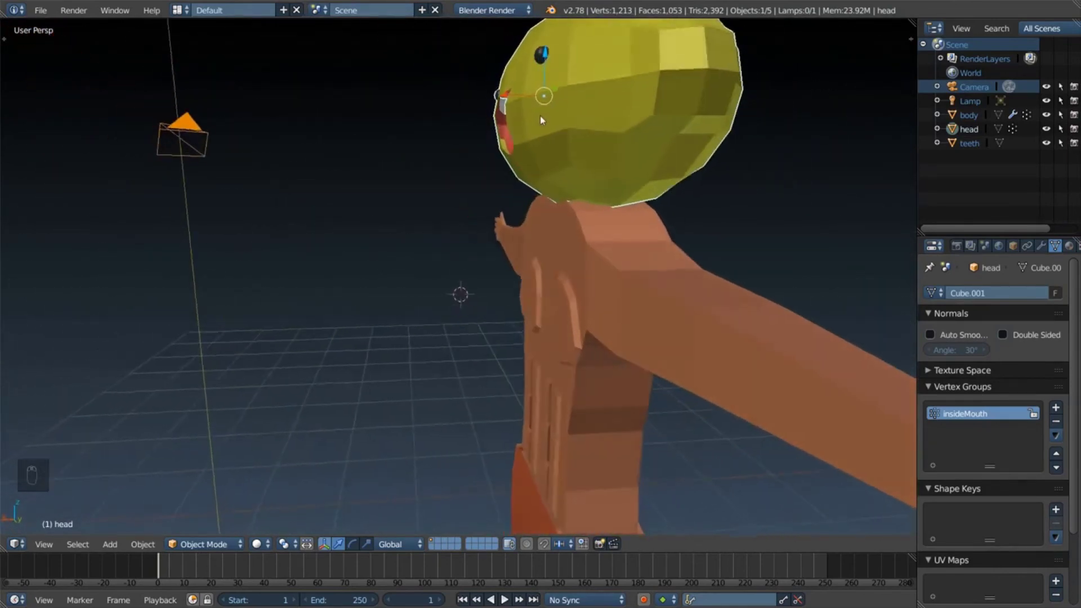
Step: Join the teeth into the head object
{"action": "left_click_drag", "start_coordinate": [590, 132], "coordinate": [956, 144]}
{"action": "left_click_drag", "start_coordinate": [955, 144], "coordinate": [626, 138]}
{"action": "left_click_drag", "start_coordinate": [635, 102], "coordinate": [710, 159]}
{"action": "key", "text": "g"}
{"action": "left_click_drag", "start_coordinate": [710, 158], "coordinate": [544, 185]}
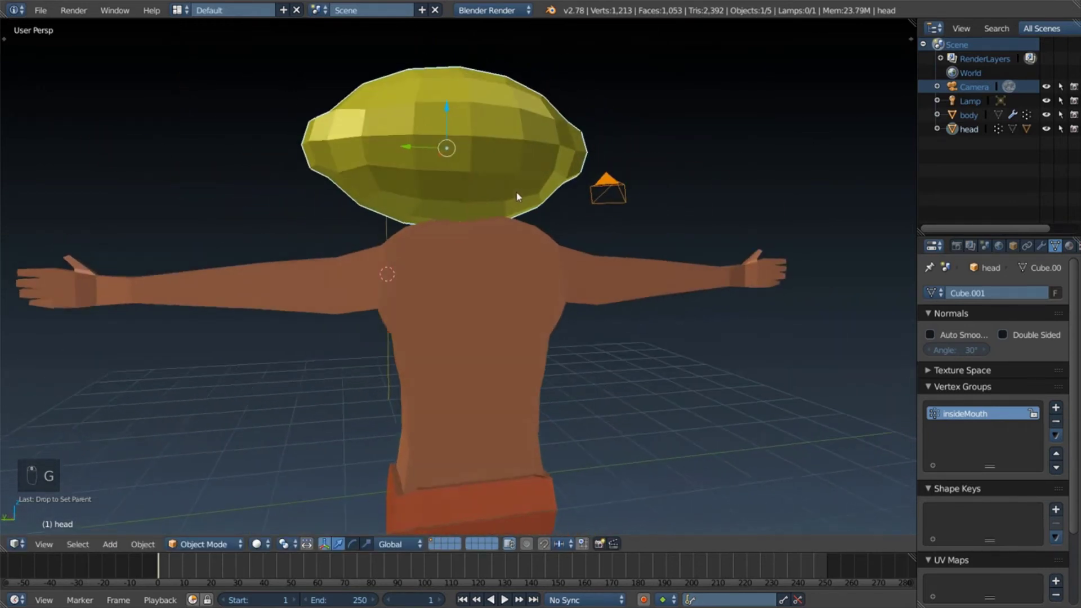
Step: Delete the faces under the lemon head's chin and leave Edit Mode
{"action": "left_click_drag", "start_coordinate": [486, 168], "coordinate": [538, 187]}
{"action": "middle_click", "coordinate": [539, 187]}
{"action": "right_click", "coordinate": [405, 165]}
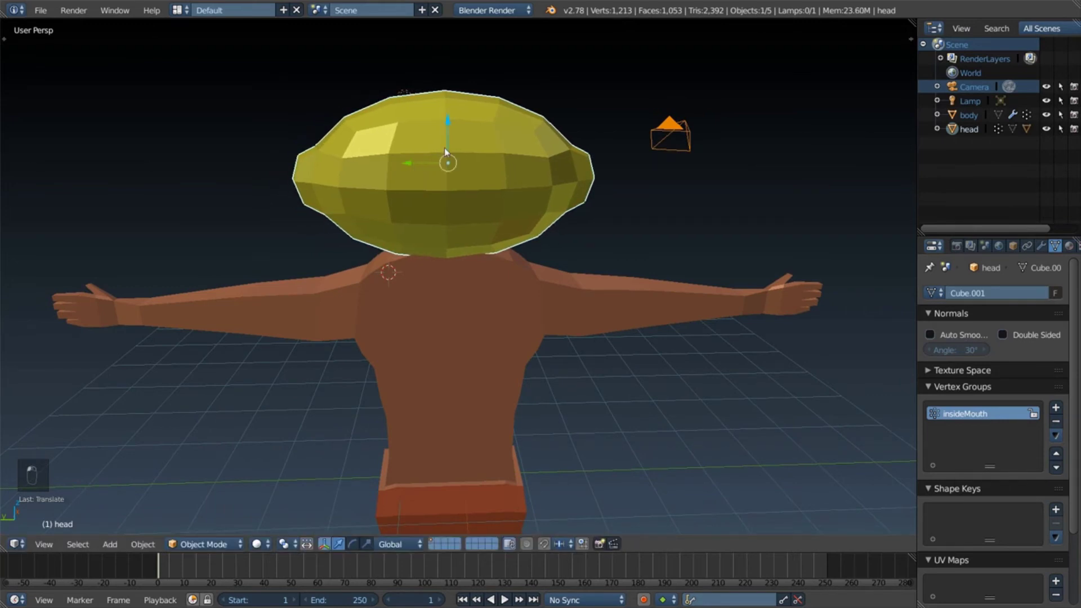
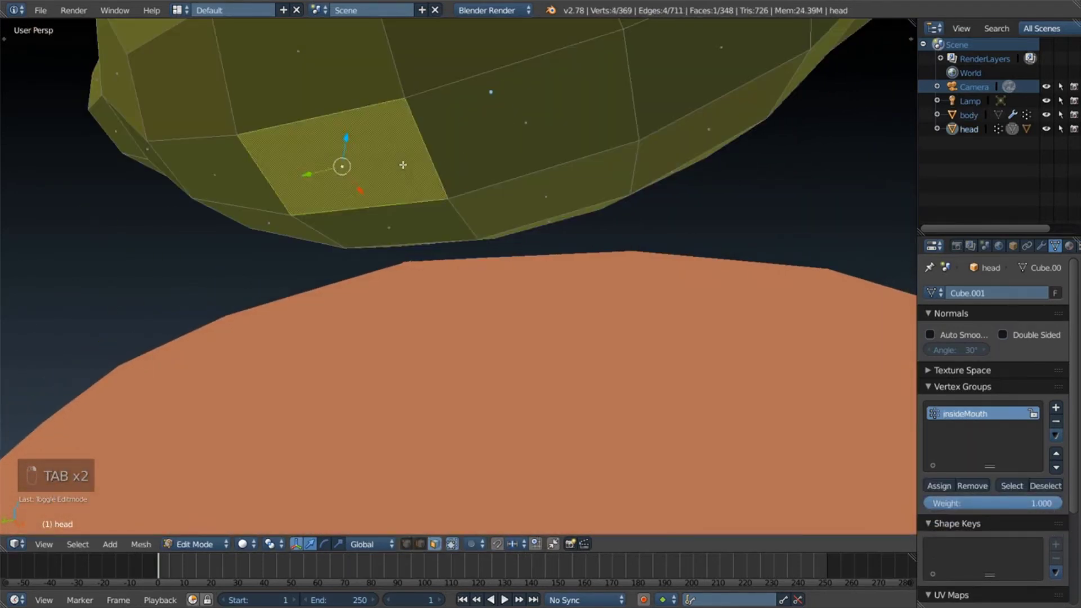
{"action": "key", "text": "x"}
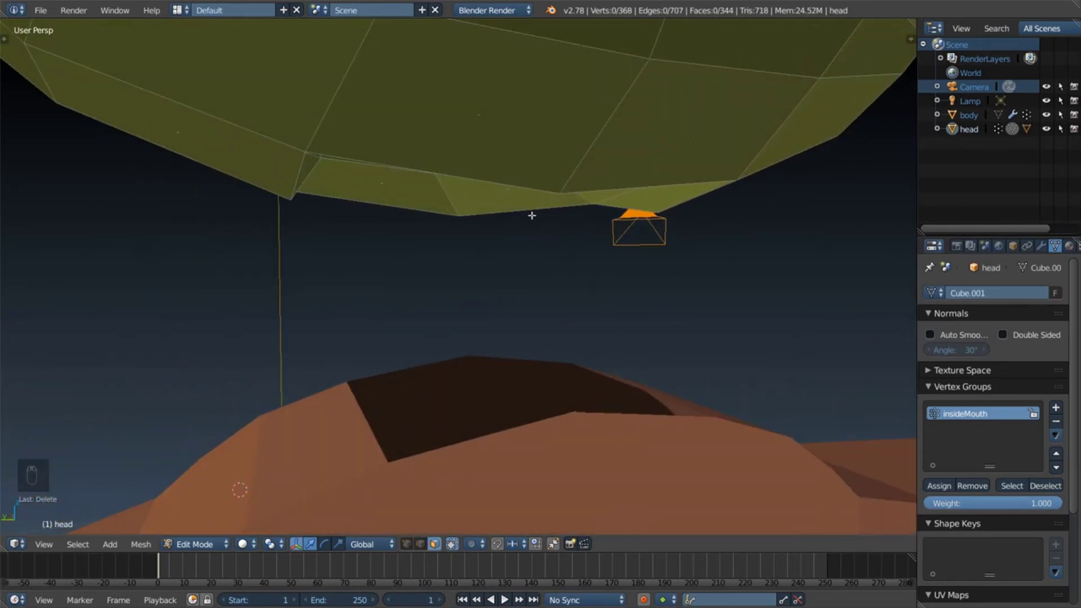
{"action": "key", "text": "Tab"}
{"action": "left_click_drag", "start_coordinate": [463, 57], "coordinate": [510, 218]}
{"action": "key", "text": "Tab"}
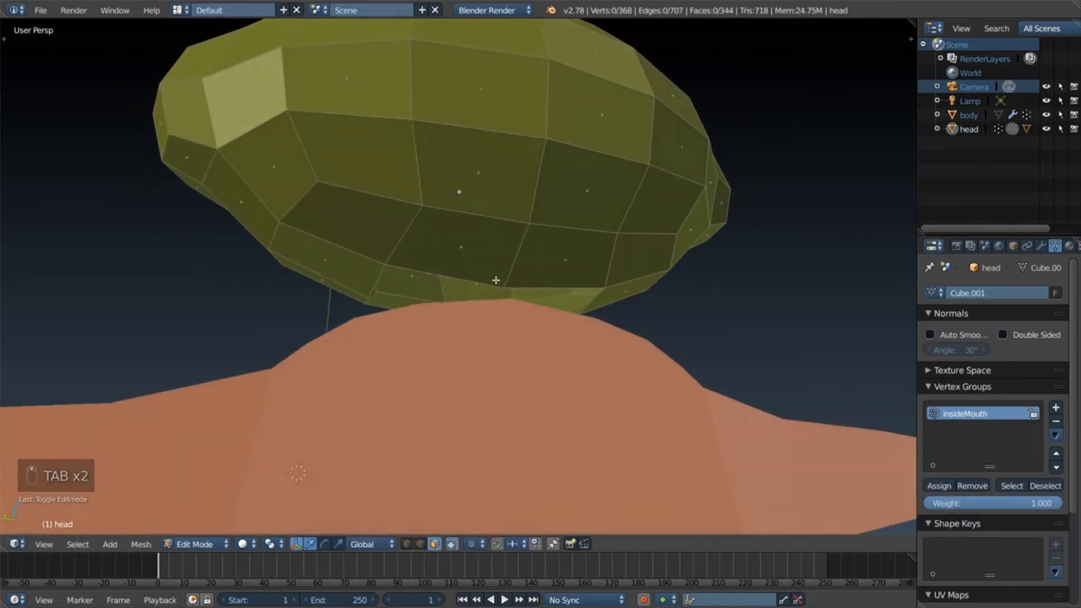
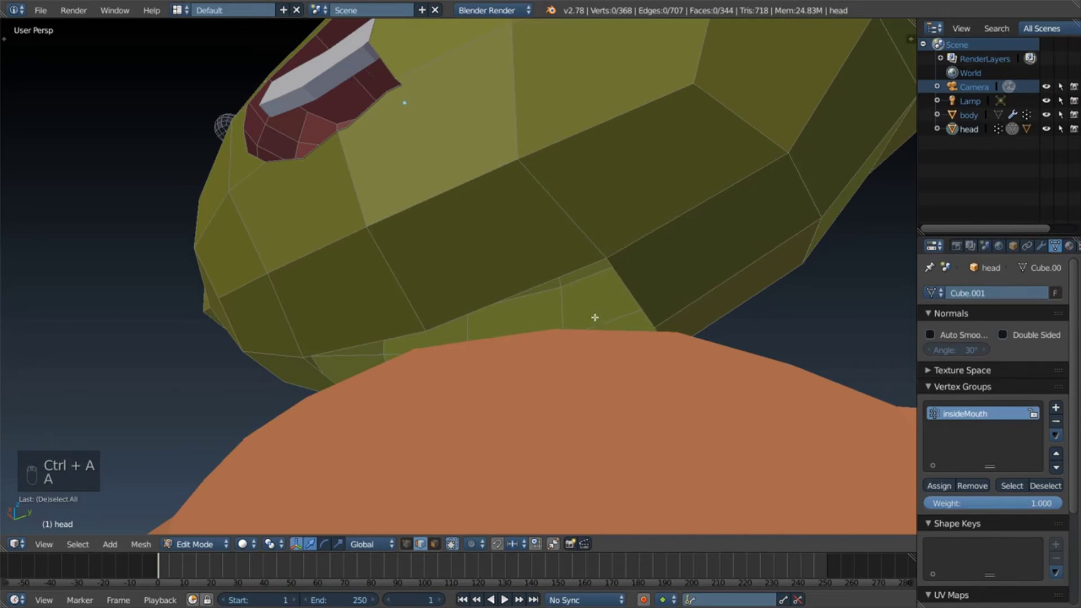
{"action": "key", "text": "Tab"}
{"action": "middle_click", "coordinate": [650, 365]}
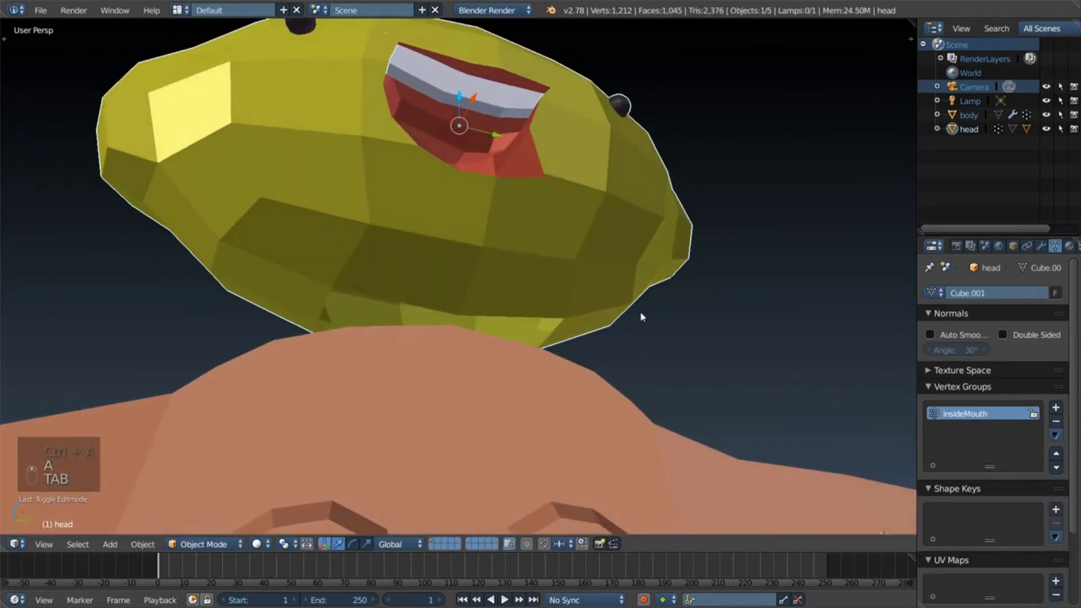
Step: Join the lemon head into the body object with Ctrl+J
{"action": "middle_click", "coordinate": [589, 339]}
{"action": "middle_click", "coordinate": [582, 342]}
{"action": "left_click_drag", "start_coordinate": [499, 355], "coordinate": [981, 341]}
{"action": "left_click_drag", "start_coordinate": [1046, 250], "coordinate": [981, 342]}
{"action": "left_click", "coordinate": [981, 341]}
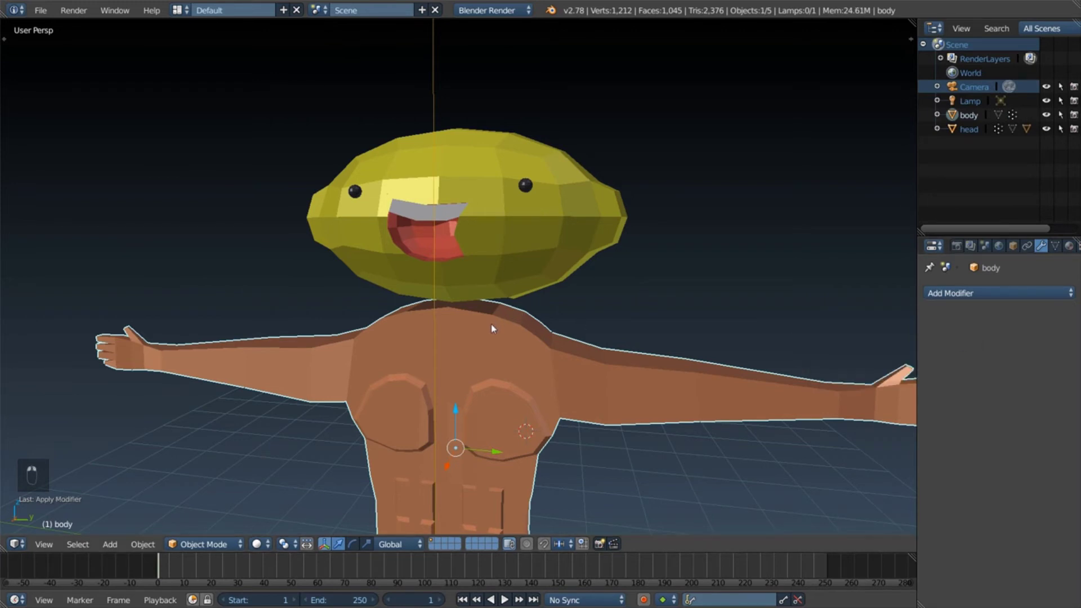
{"action": "key", "text": "g"}
{"action": "key", "text": "Tab"}
{"action": "key", "text": "Tab"}
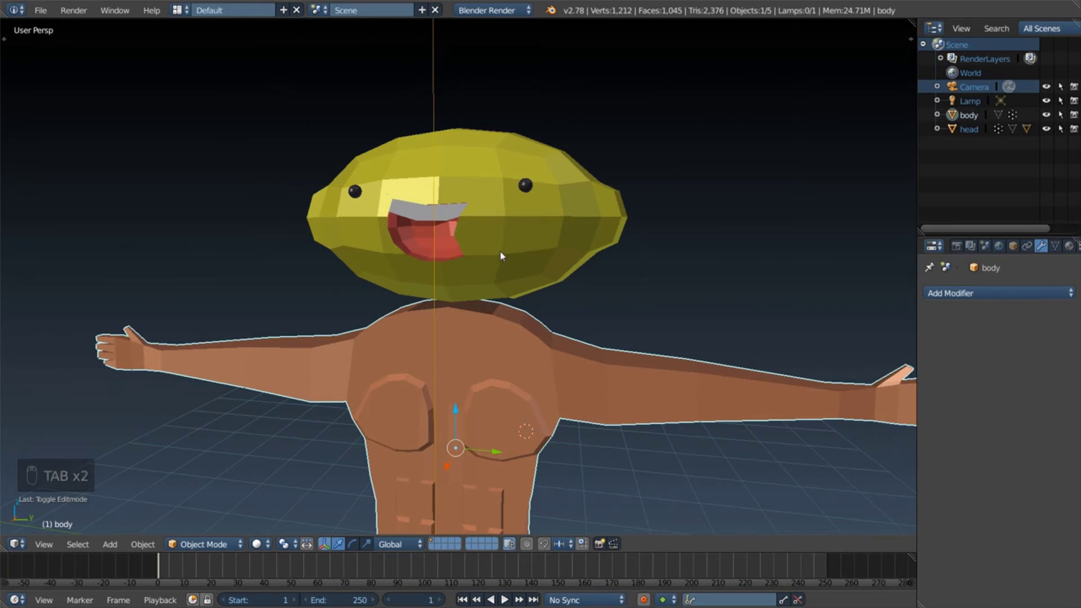
{"action": "left_click_drag", "start_coordinate": [505, 254], "coordinate": [529, 304]}
{"action": "middle_click", "coordinate": [529, 304]}
{"action": "key", "text": "ctrl+j"}
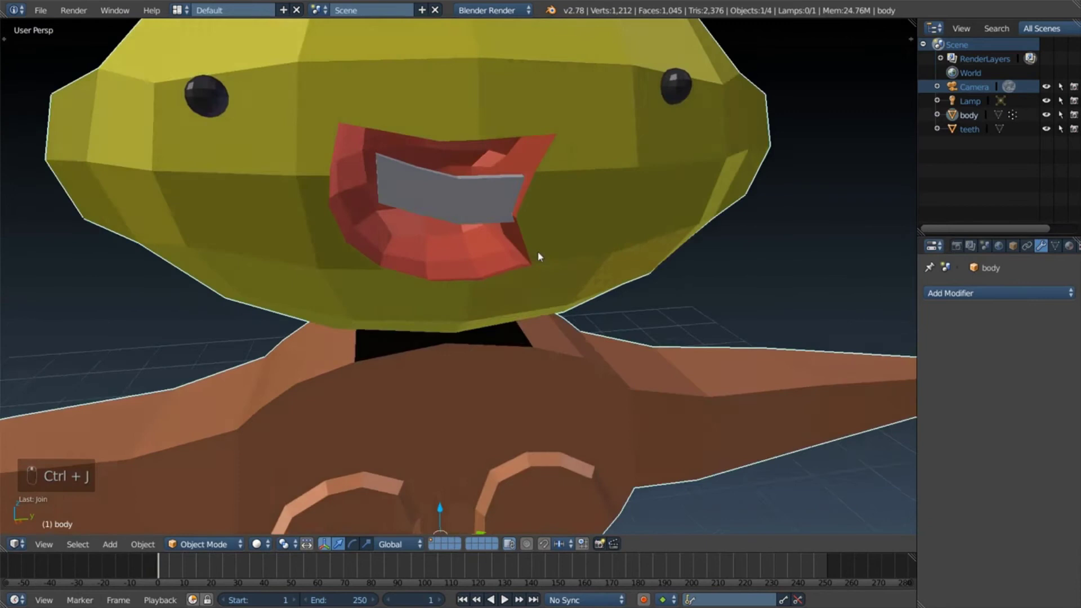
Step: Join the teeth into the body so only camera, lamp and body remain
{"action": "left_click_drag", "start_coordinate": [389, 187], "coordinate": [449, 98]}
{"action": "left_click_drag", "start_coordinate": [450, 142], "coordinate": [519, 134]}
{"action": "left_click_drag", "start_coordinate": [519, 133], "coordinate": [542, 90]}
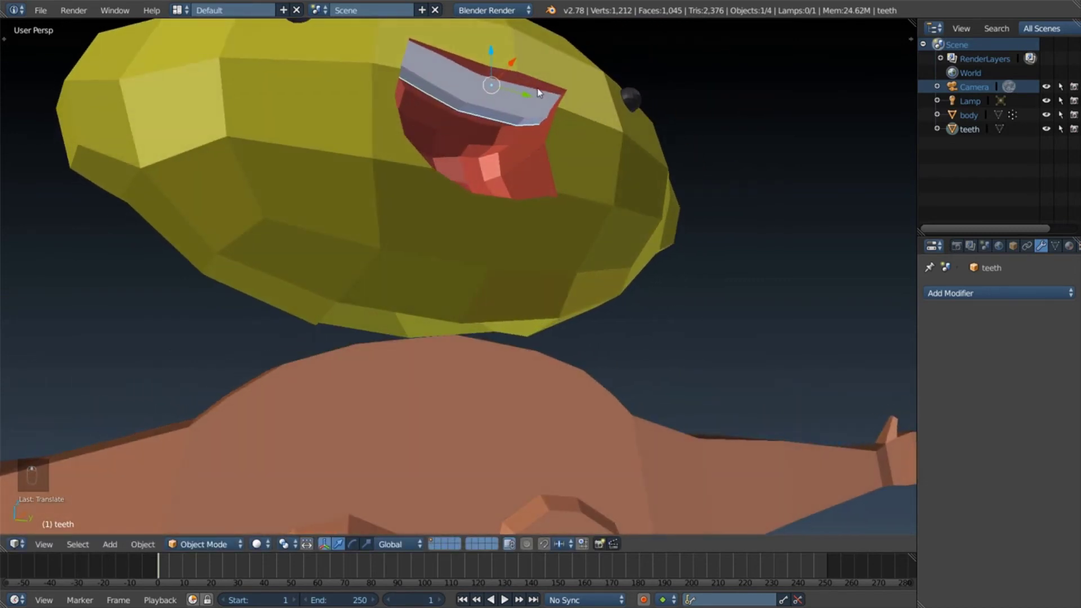
{"action": "left_click_drag", "start_coordinate": [514, 68], "coordinate": [706, 108]}
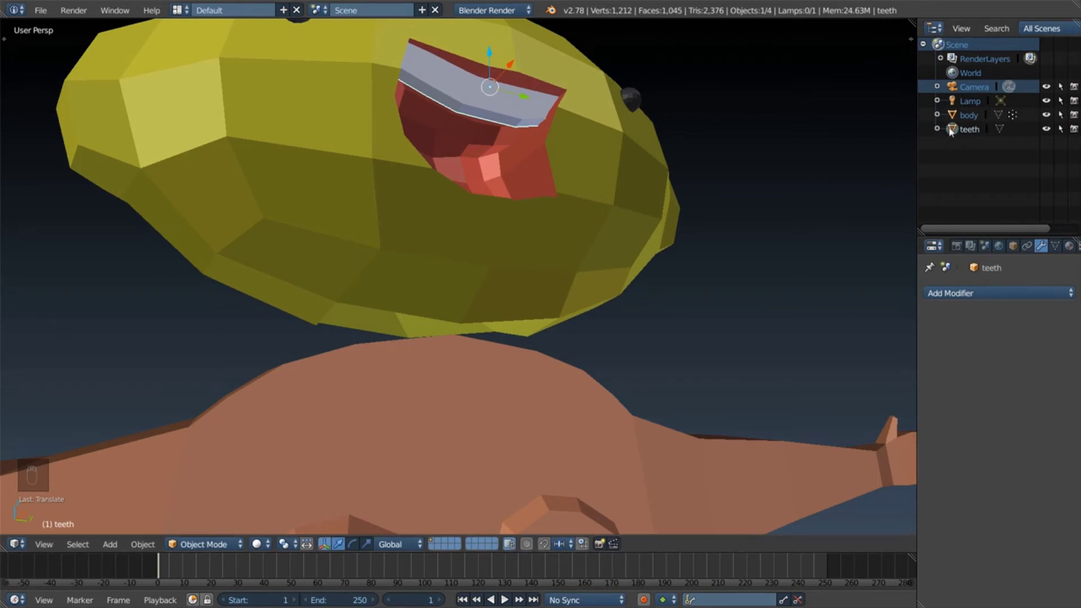
{"action": "left_click_drag", "start_coordinate": [958, 130], "coordinate": [495, 341]}
{"action": "left_click_drag", "start_coordinate": [495, 342], "coordinate": [621, 419]}
{"action": "key", "text": "g"}
{"action": "left_click", "coordinate": [622, 419]}
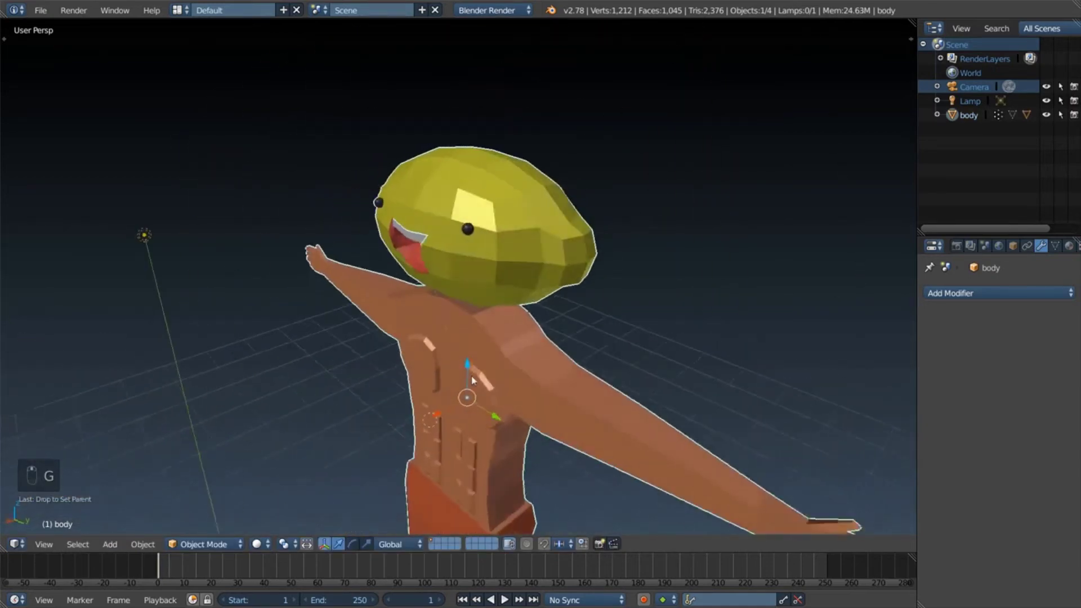
Step: Fill new faces stitching the head's underside to the body's neck in Edit Mode
{"action": "middle_click", "coordinate": [511, 290]}
{"action": "middle_click", "coordinate": [511, 286]}
{"action": "key", "text": "Tab"}
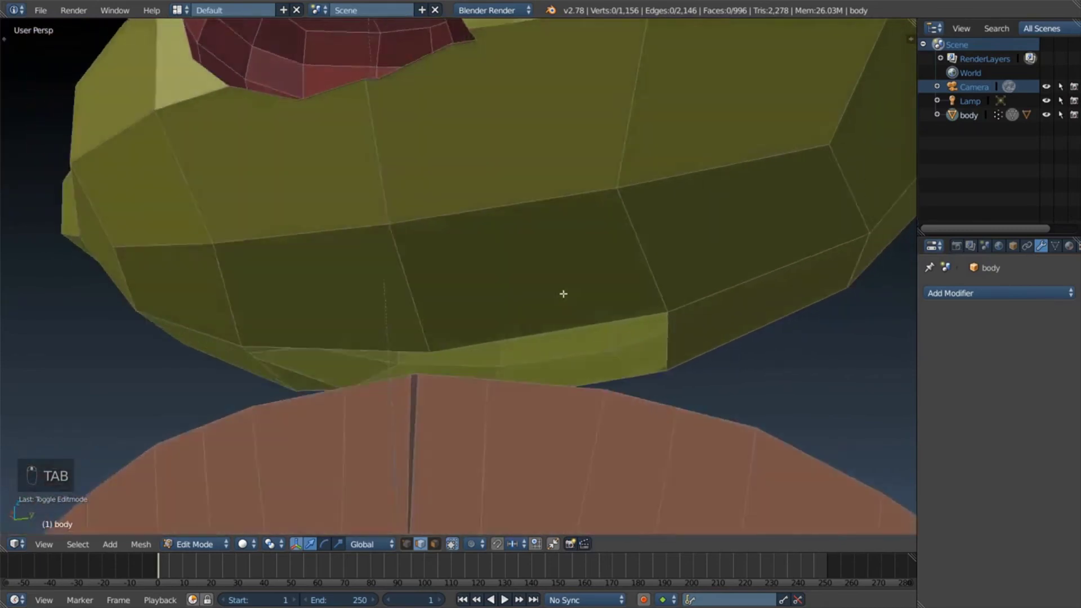
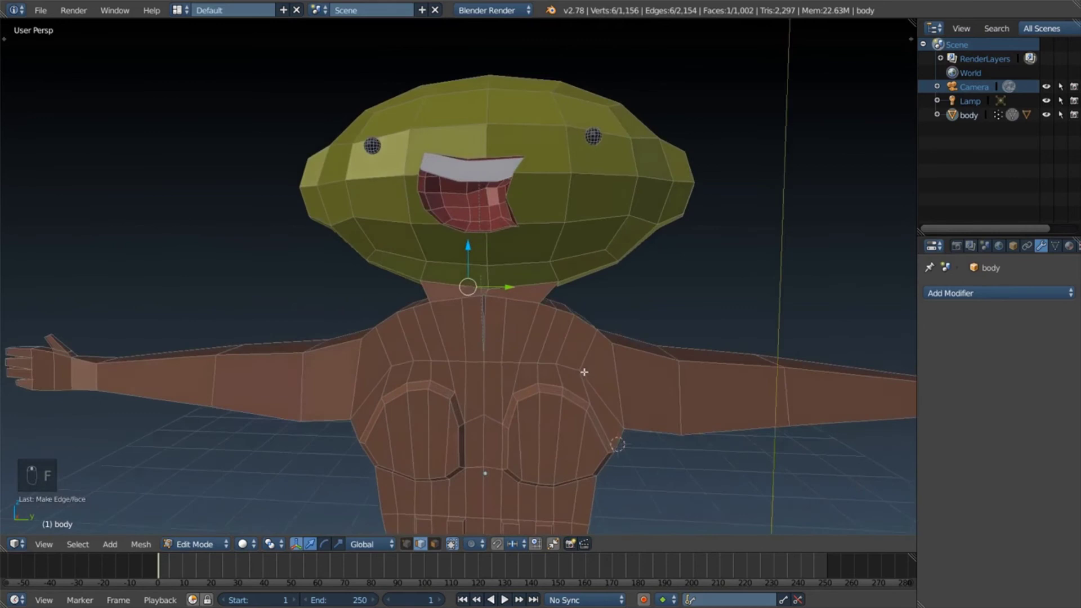
{"action": "key", "text": "Tab"}
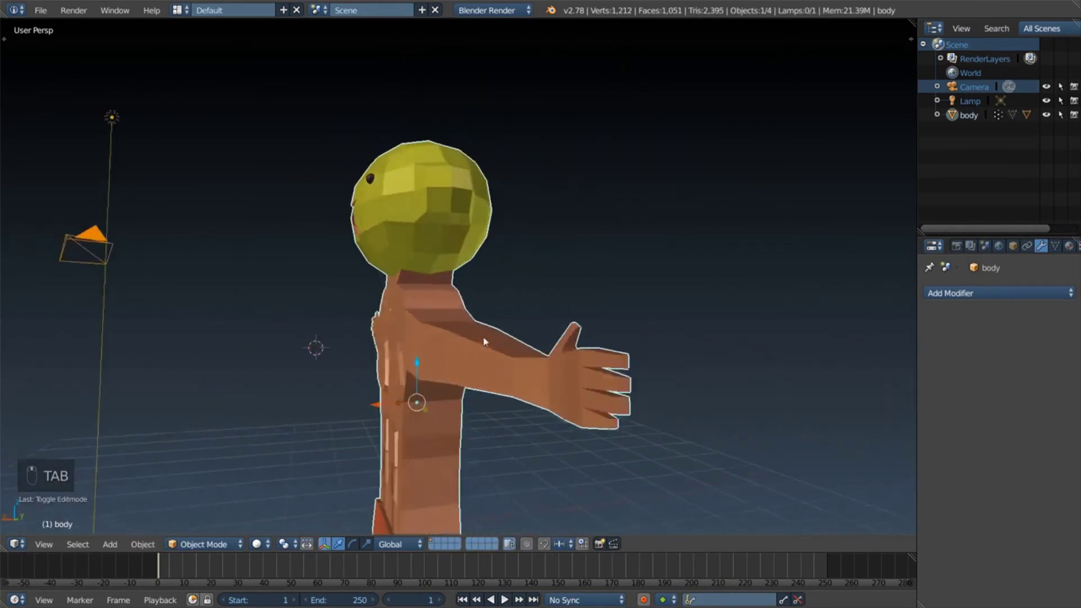
Step: Orbit around the joined character to inspect it from several sides
{"action": "left_click_drag", "start_coordinate": [571, 310], "coordinate": [603, 338]}
{"action": "left_click_drag", "start_coordinate": [521, 256], "coordinate": [575, 273]}
{"action": "left_click_drag", "start_coordinate": [546, 273], "coordinate": [574, 254]}
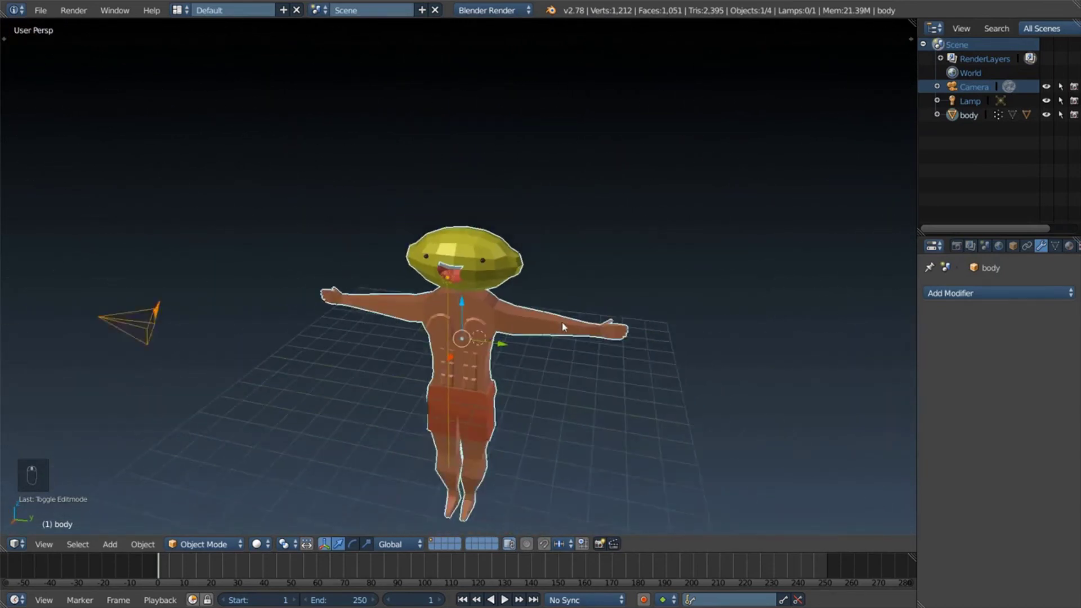
{"action": "left_click_drag", "start_coordinate": [463, 285], "coordinate": [694, 241]}
{"action": "middle_click", "coordinate": [694, 242]}
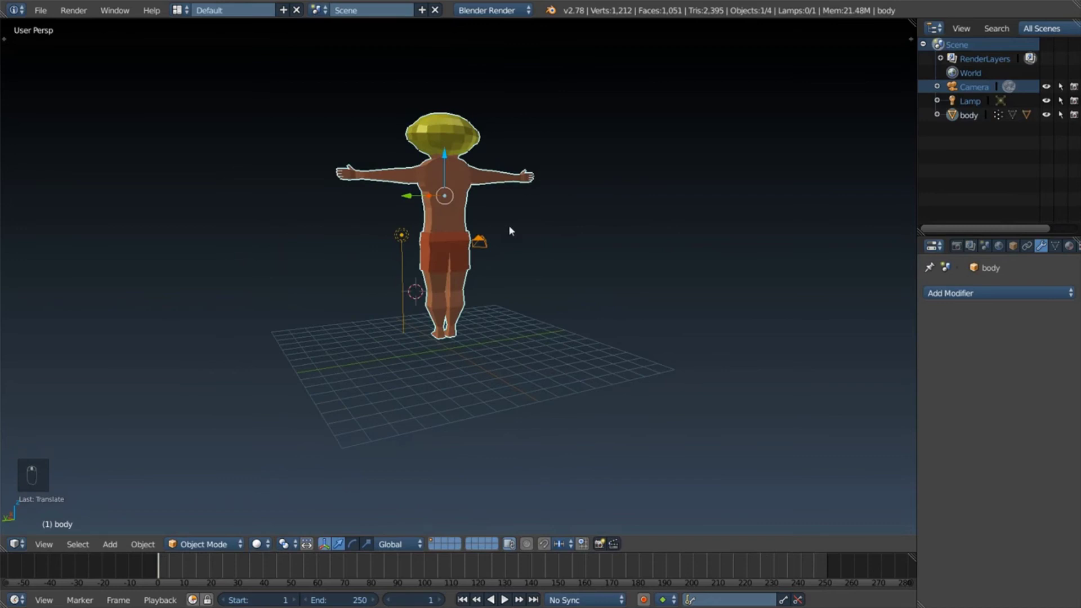
{"action": "key", "text": "s"}
{"action": "left_click_drag", "start_coordinate": [451, 163], "coordinate": [663, 242]}
{"action": "middle_click", "coordinate": [494, 239]}
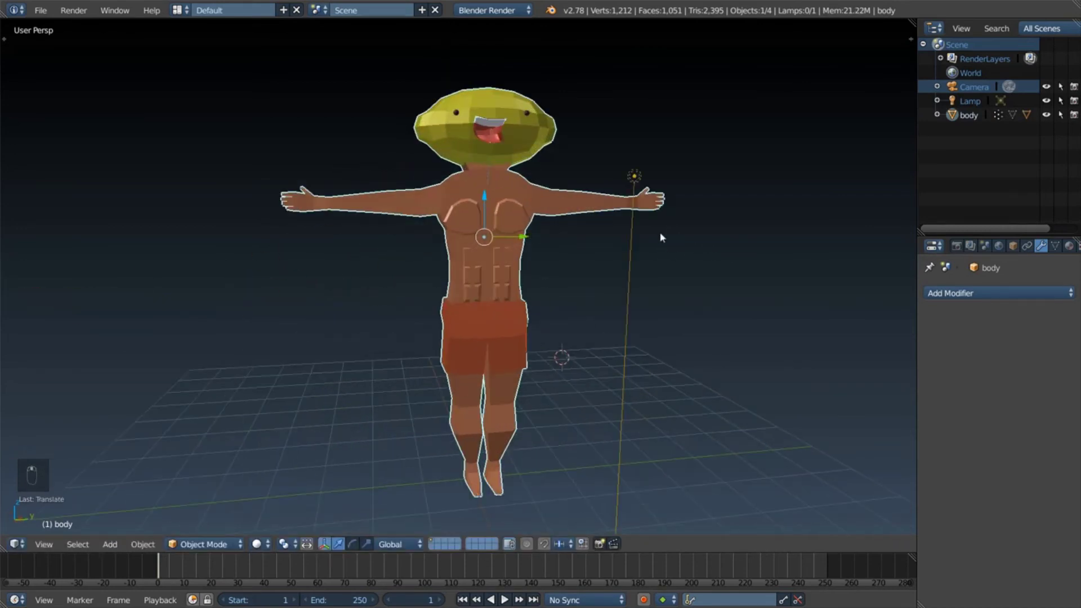
Step: Toggle perspective and switch to the scene camera's view
{"action": "key", "text": "KP_5"}
{"action": "key", "text": "KP_5"}
{"action": "key", "text": "KP_5"}
{"action": "key", "text": "KP_5"}
{"action": "key", "text": "KP_0"}
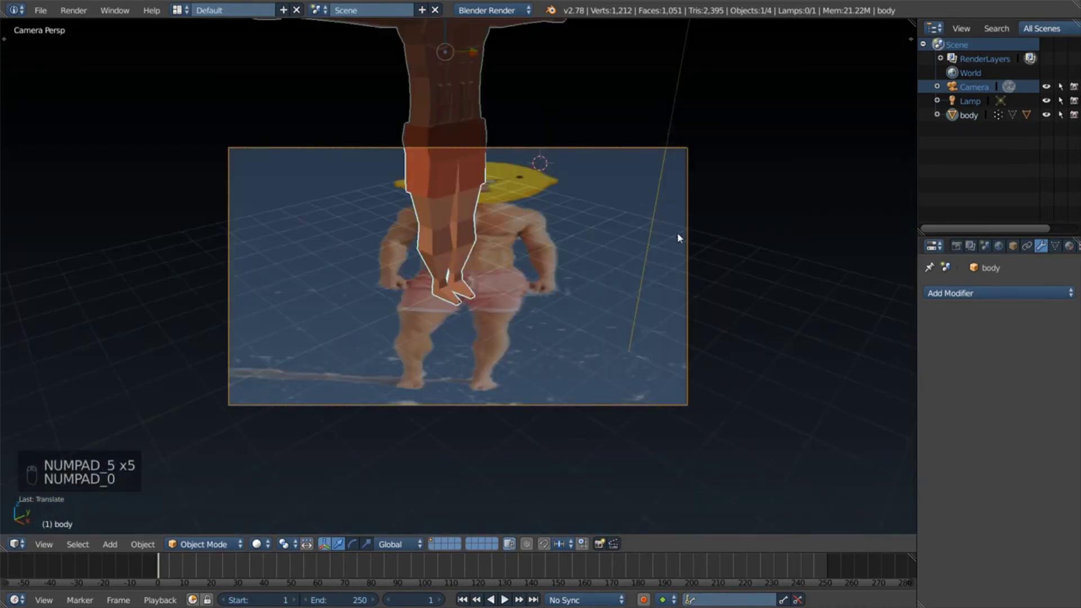
Step: Turn off the reference background image in the view properties panel
{"action": "key", "text": "g"}
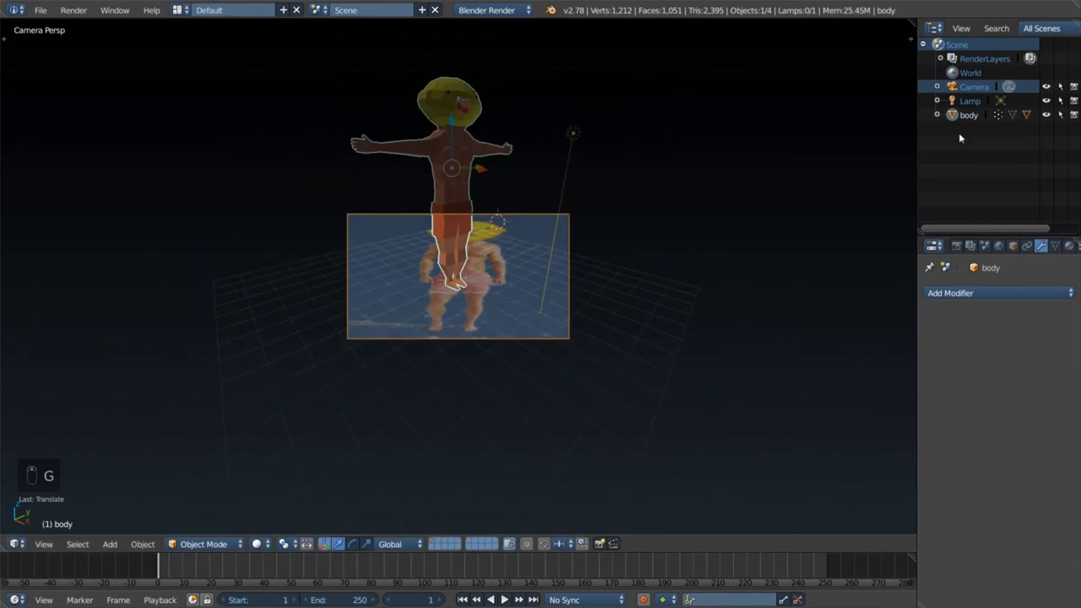
{"action": "left_click_drag", "start_coordinate": [955, 87], "coordinate": [693, 128]}
{"action": "key", "text": "g"}
{"action": "key", "text": "n"}
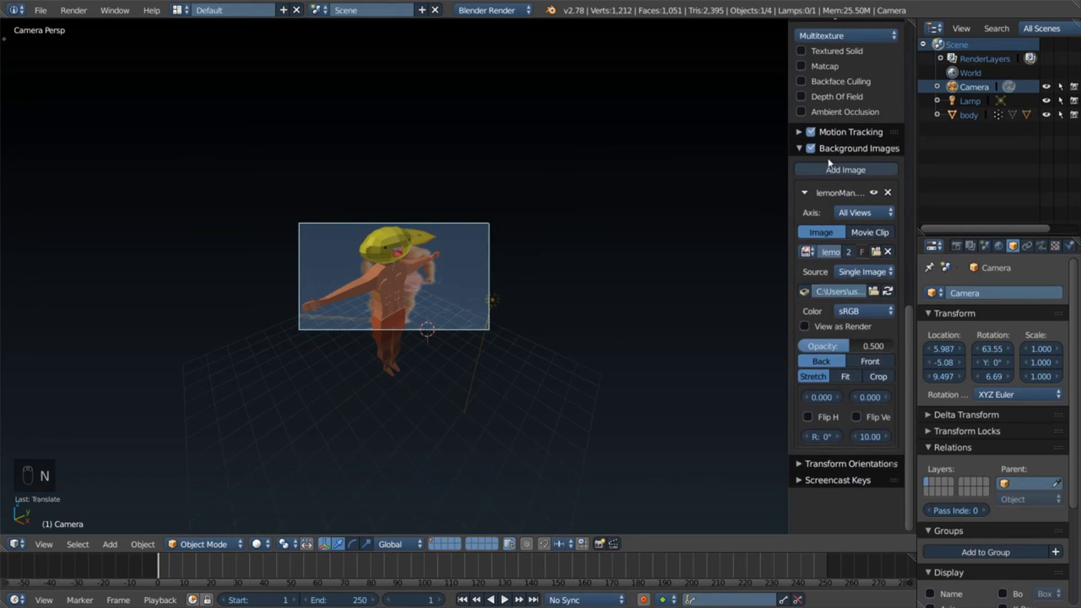
{"action": "left_click_drag", "start_coordinate": [815, 148], "coordinate": [575, 290]}
Step: Move and rotate the camera so the character stands centred in its frame
{"action": "key", "text": "g"}
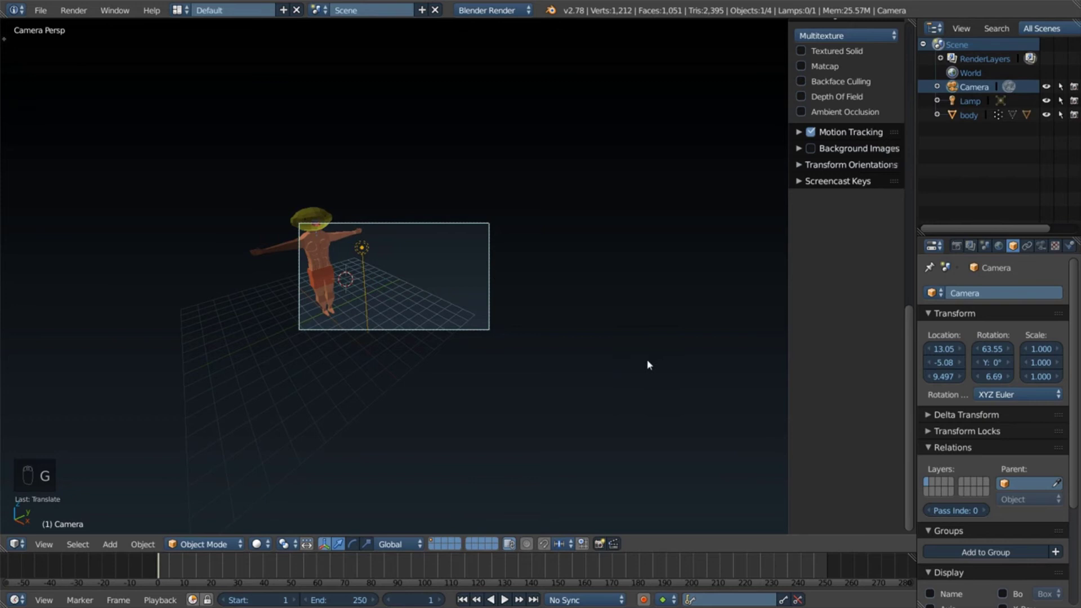
{"action": "key", "text": "r"}
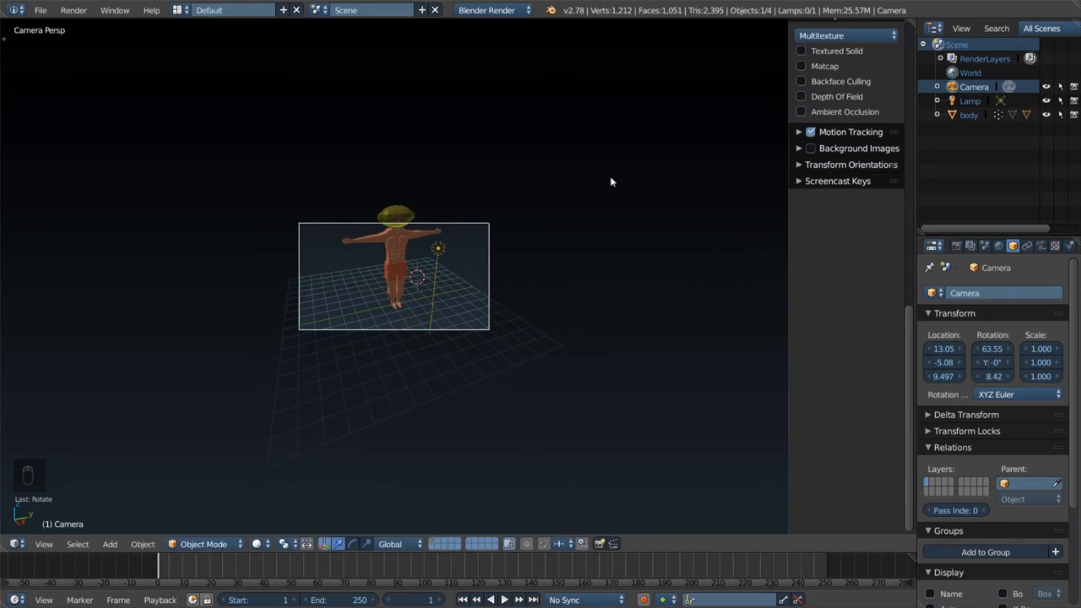
{"action": "key", "text": "r"}
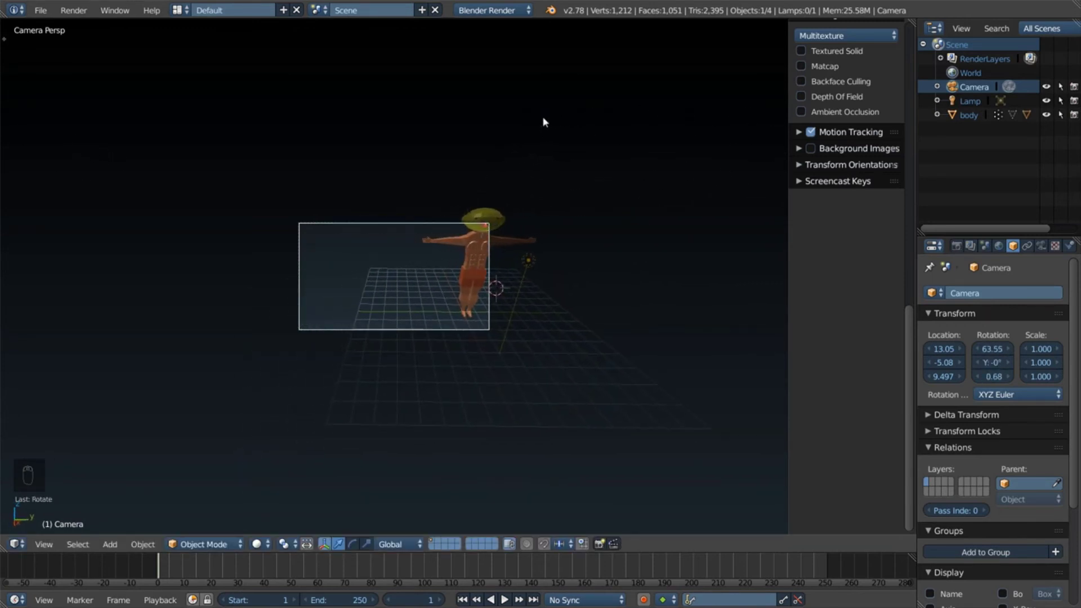
{"action": "key", "text": "g"}
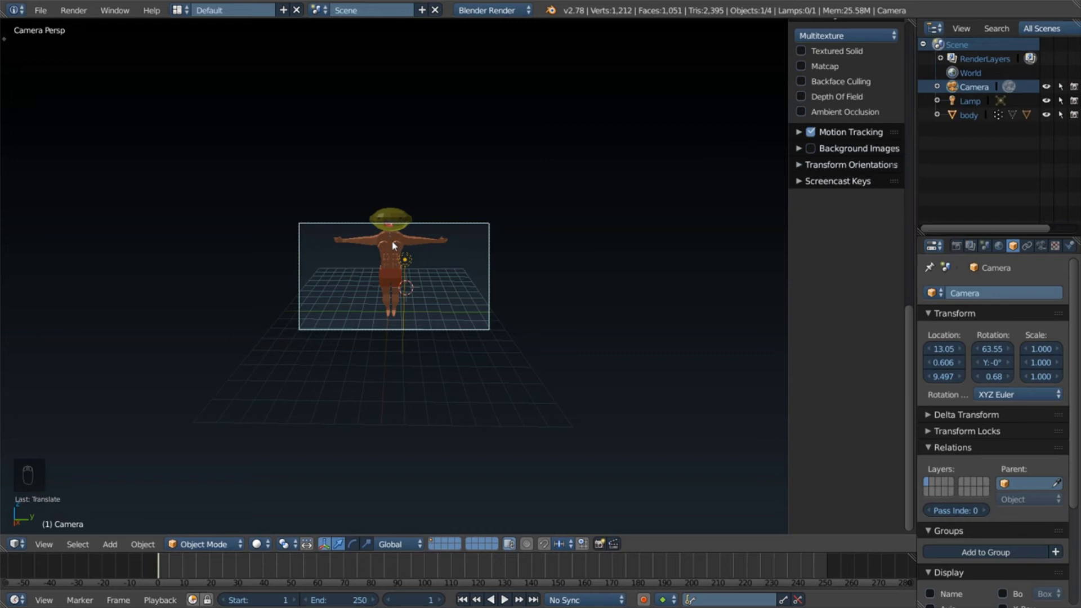
Step: Add a new plane and resize it into a ground under the character
{"action": "left_click_drag", "start_coordinate": [407, 307], "coordinate": [491, 224]}
{"action": "key", "text": "shift+a"}
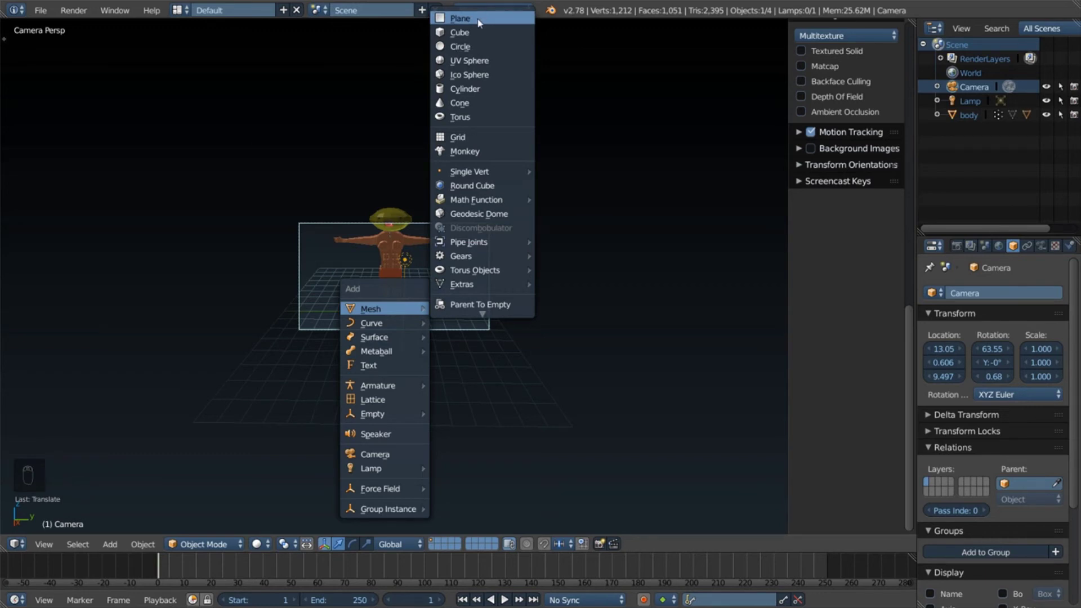
{"action": "key", "text": "s"}
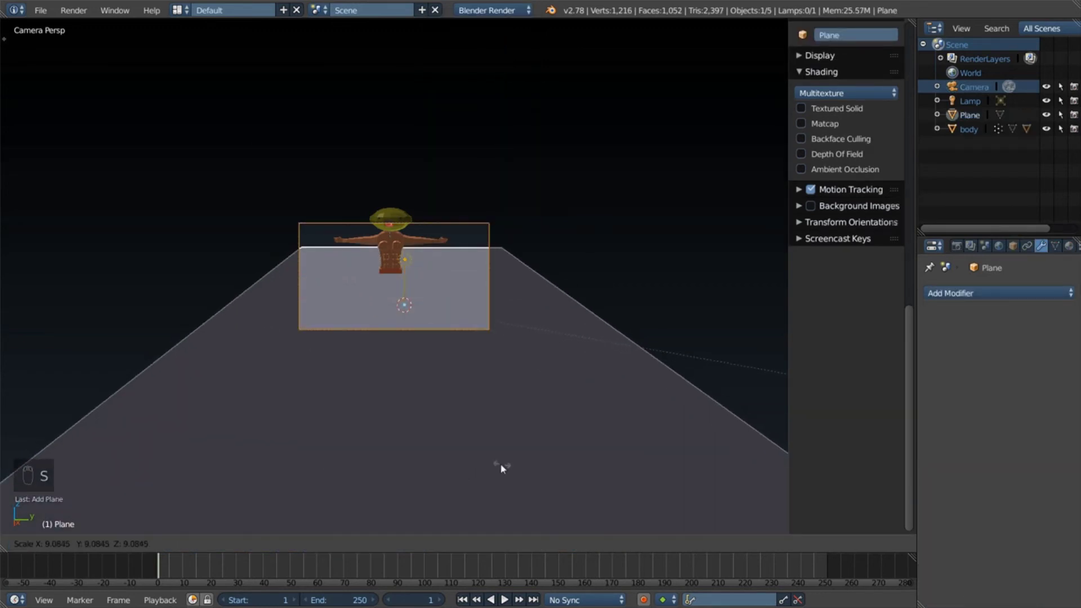
{"action": "left_click_drag", "start_coordinate": [407, 276], "coordinate": [403, 318]}
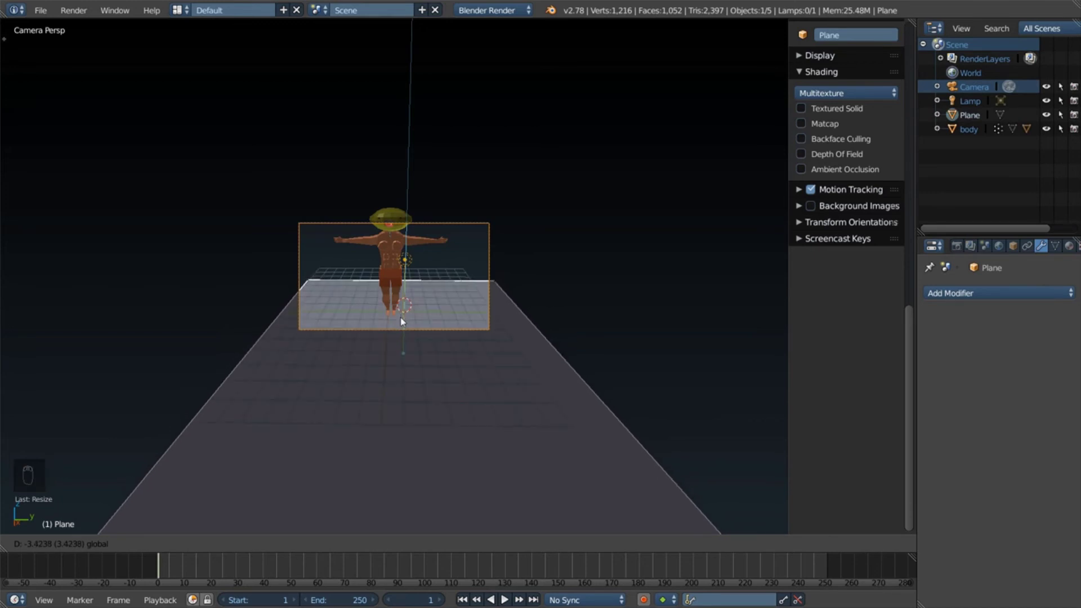
Step: Enlarge the ground plane so it extends beyond the camera frame
{"action": "middle_click", "coordinate": [401, 341]}
{"action": "left_click_drag", "start_coordinate": [467, 334], "coordinate": [520, 302]}
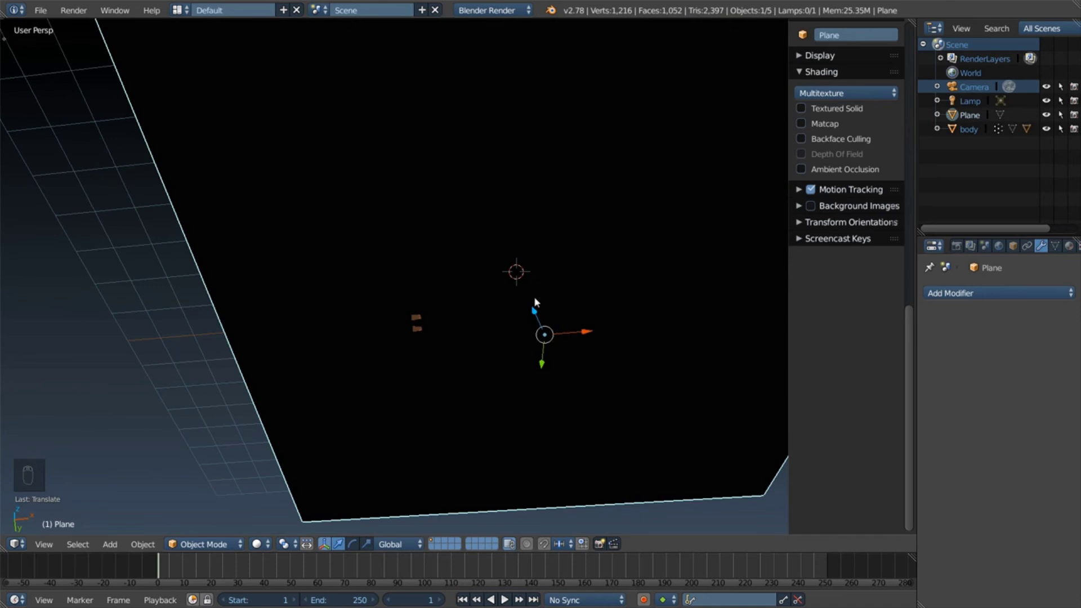
{"action": "middle_click", "coordinate": [544, 321]}
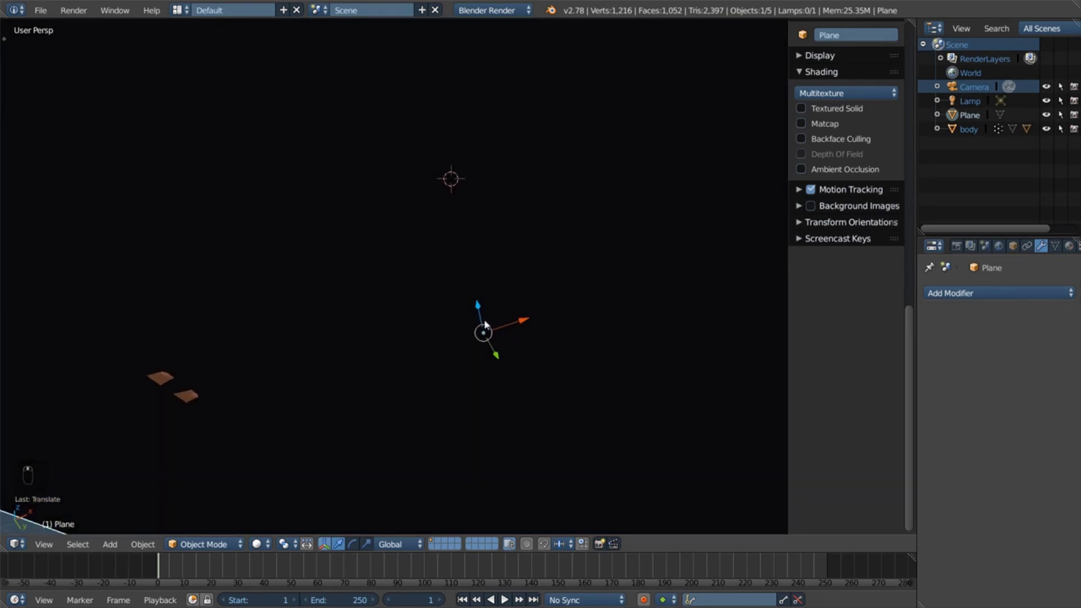
{"action": "middle_click", "coordinate": [483, 312]}
{"action": "left_click_drag", "start_coordinate": [483, 312], "coordinate": [450, 361]}
{"action": "left_click_drag", "start_coordinate": [450, 361], "coordinate": [476, 327]}
{"action": "key", "text": "KP_0"}
{"action": "middle_click", "coordinate": [487, 318]}
{"action": "left_click_drag", "start_coordinate": [413, 442], "coordinate": [396, 347]}
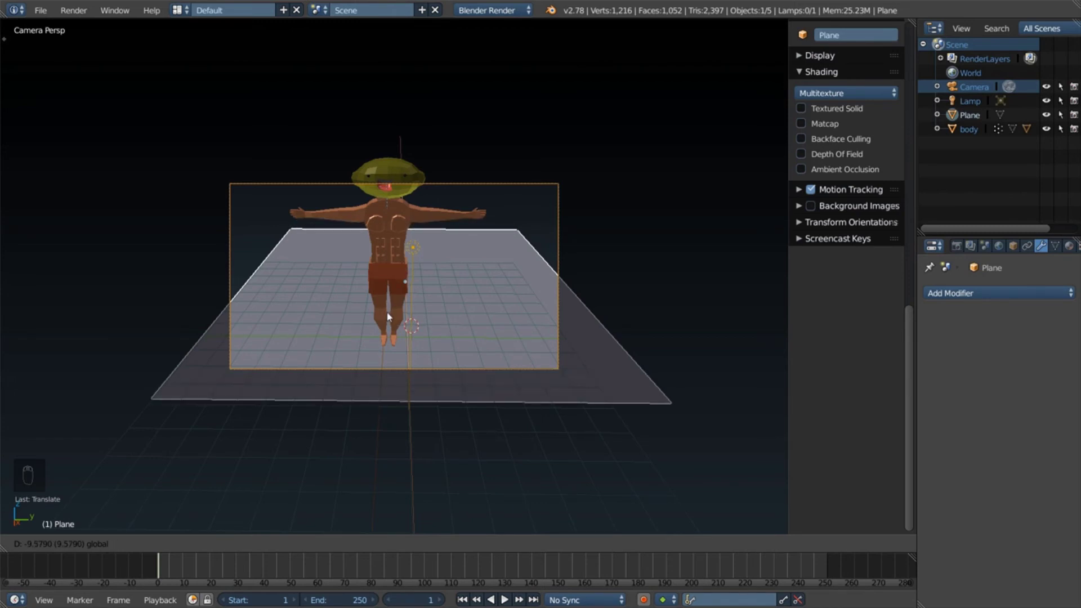
{"action": "key", "text": "s"}
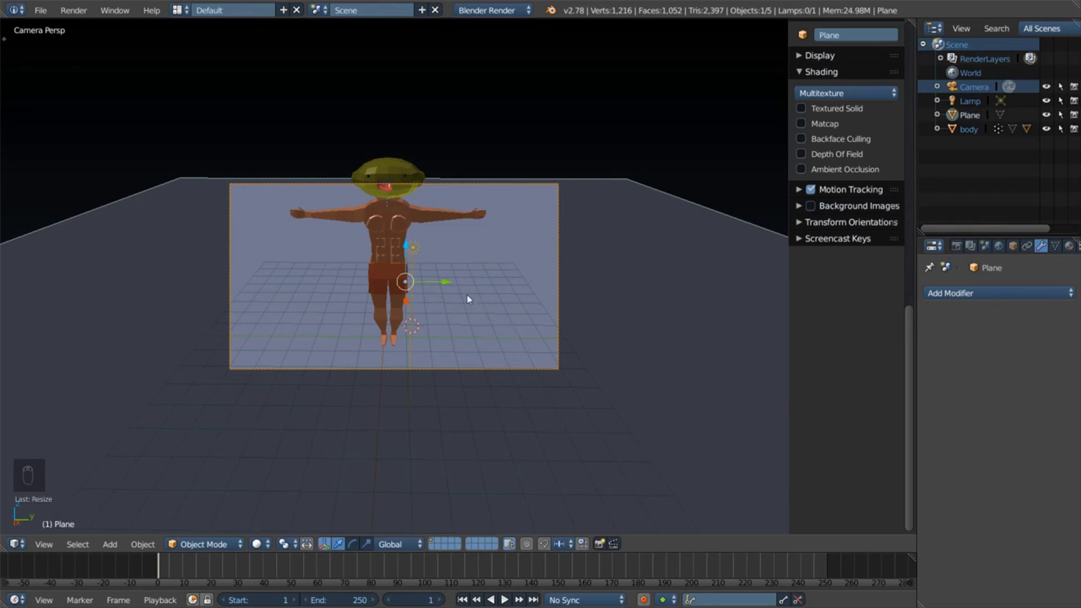
{"action": "key", "text": "KP_0"}
{"action": "key", "text": "KP_0"}
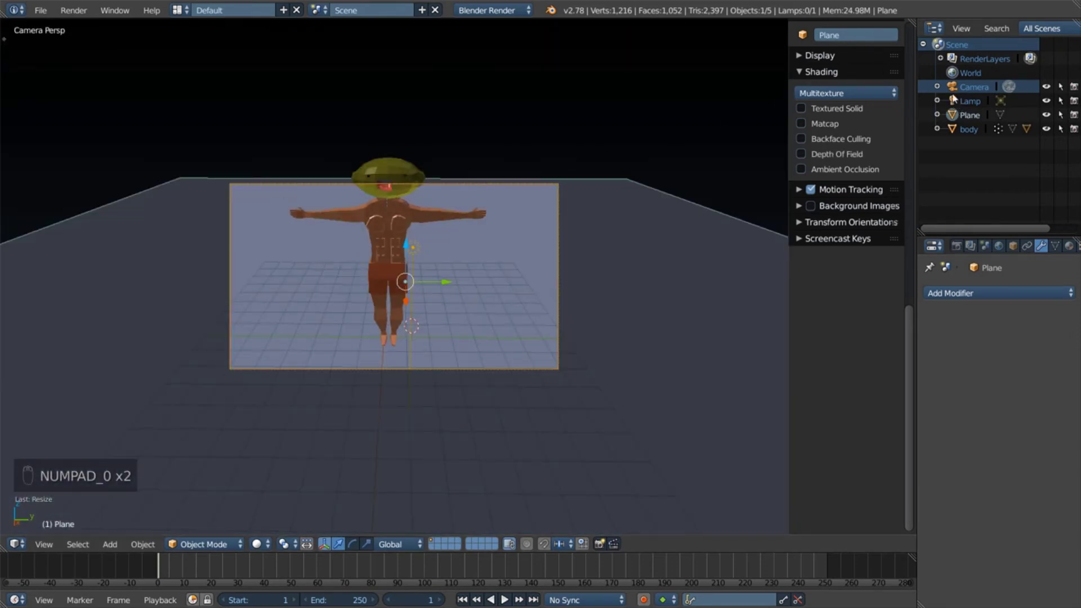
Step: Move the camera back and up to recentre the character, then select the ground plane
{"action": "left_click_drag", "start_coordinate": [954, 89], "coordinate": [450, 256]}
{"action": "key", "text": "g"}
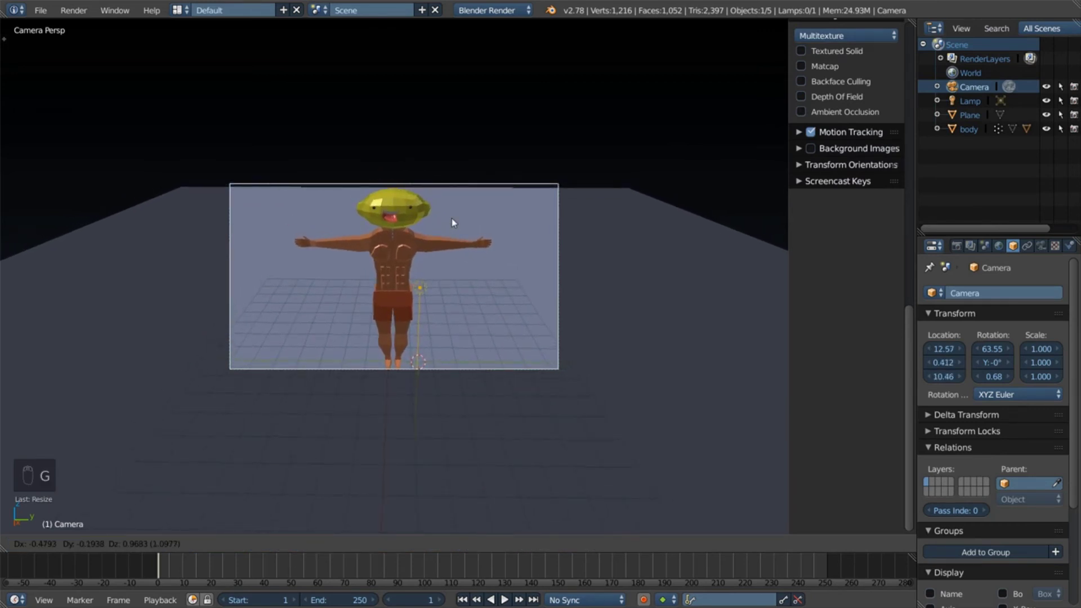
{"action": "key", "text": "s"}
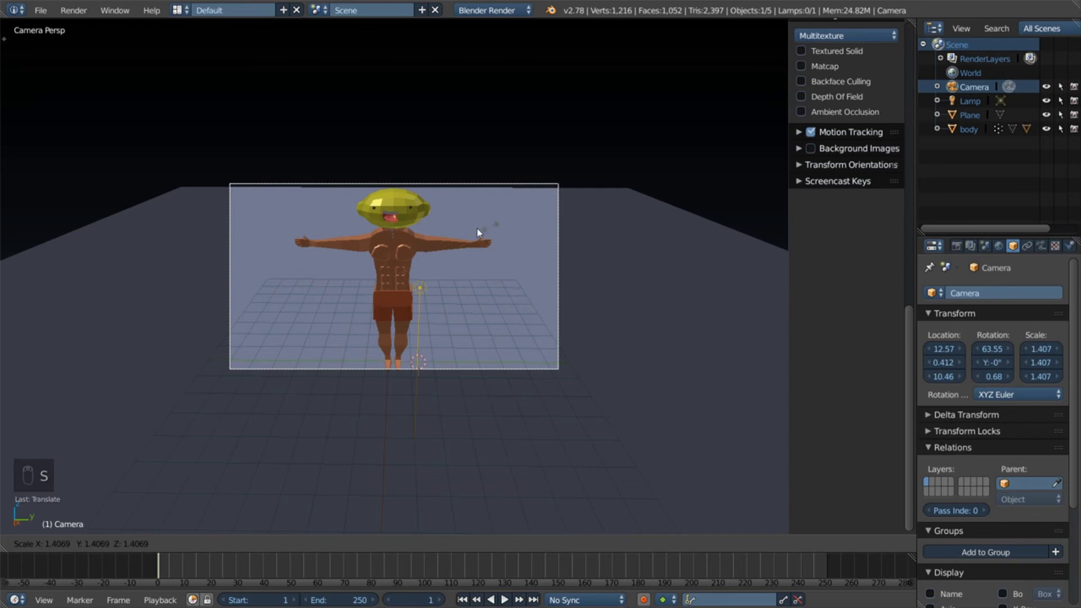
{"action": "key", "text": "g"}
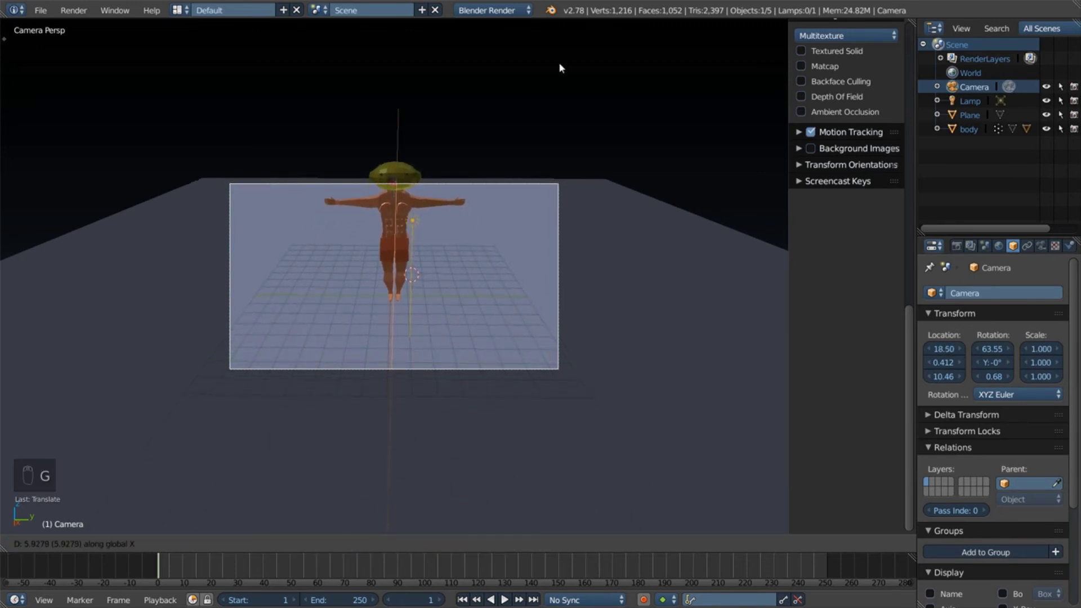
{"action": "key", "text": "g"}
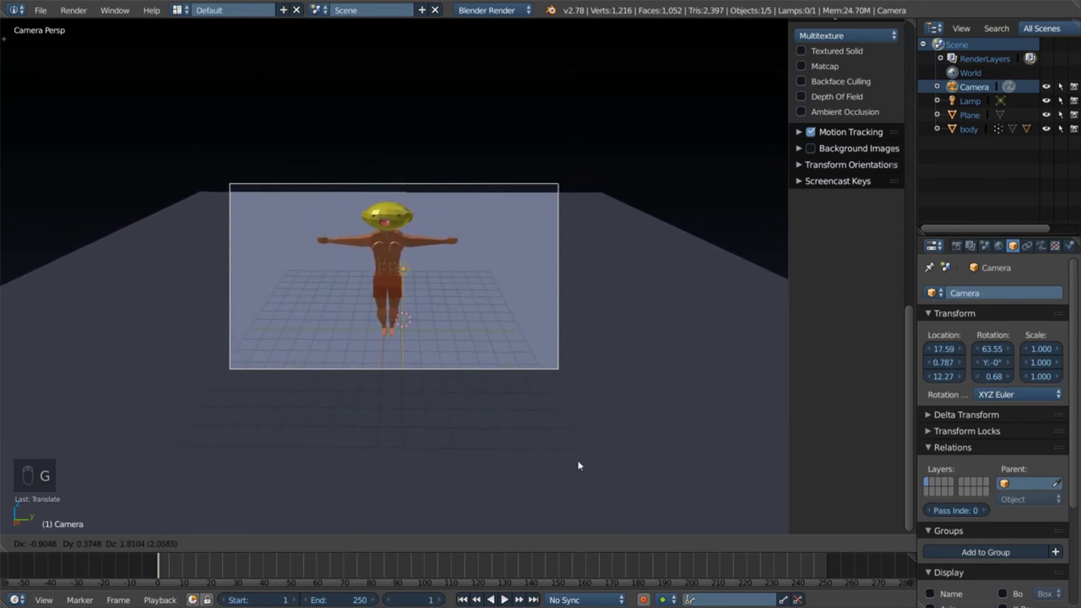
{"action": "key", "text": "g"}
{"action": "left_click_drag", "start_coordinate": [522, 437], "coordinate": [409, 302]}
{"action": "left_click_drag", "start_coordinate": [405, 304], "coordinate": [406, 233]}
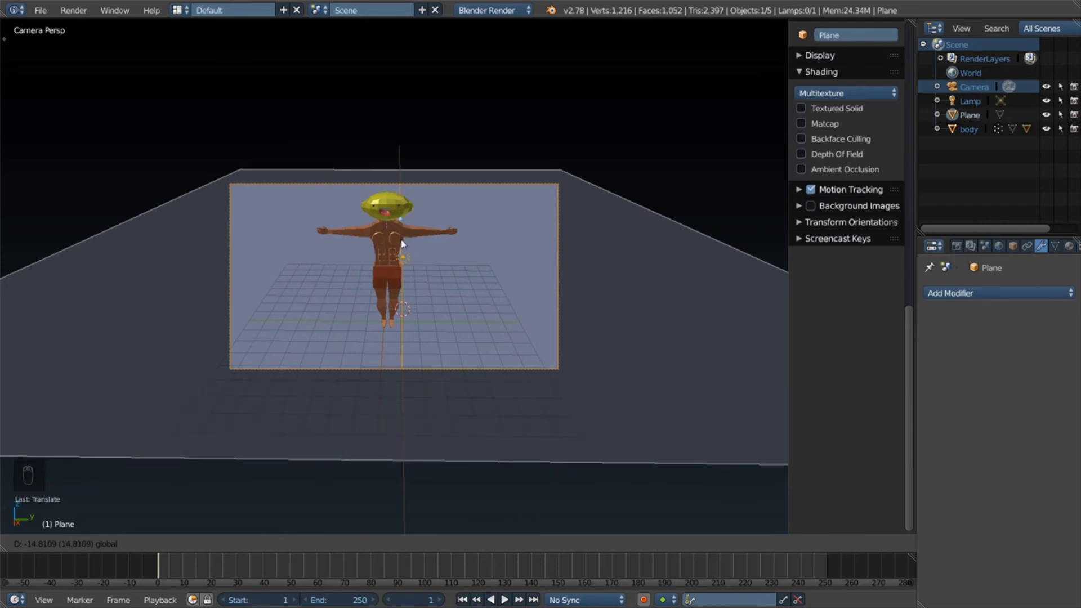
Step: Give the ground plane a green material and leave camera view
{"action": "left_click_drag", "start_coordinate": [599, 286], "coordinate": [1073, 248]}
{"action": "left_click_drag", "start_coordinate": [1073, 248], "coordinate": [560, 302]}
{"action": "left_click_drag", "start_coordinate": [559, 302], "coordinate": [559, 302]}
{"action": "key", "text": "KP_0"}
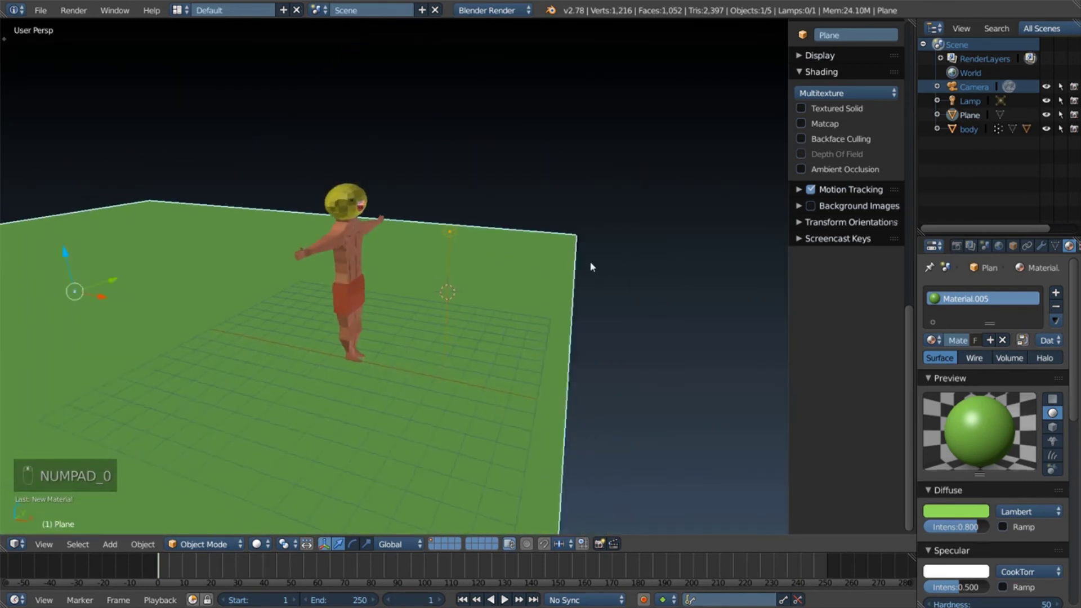
{"action": "key", "text": "shift+a"}
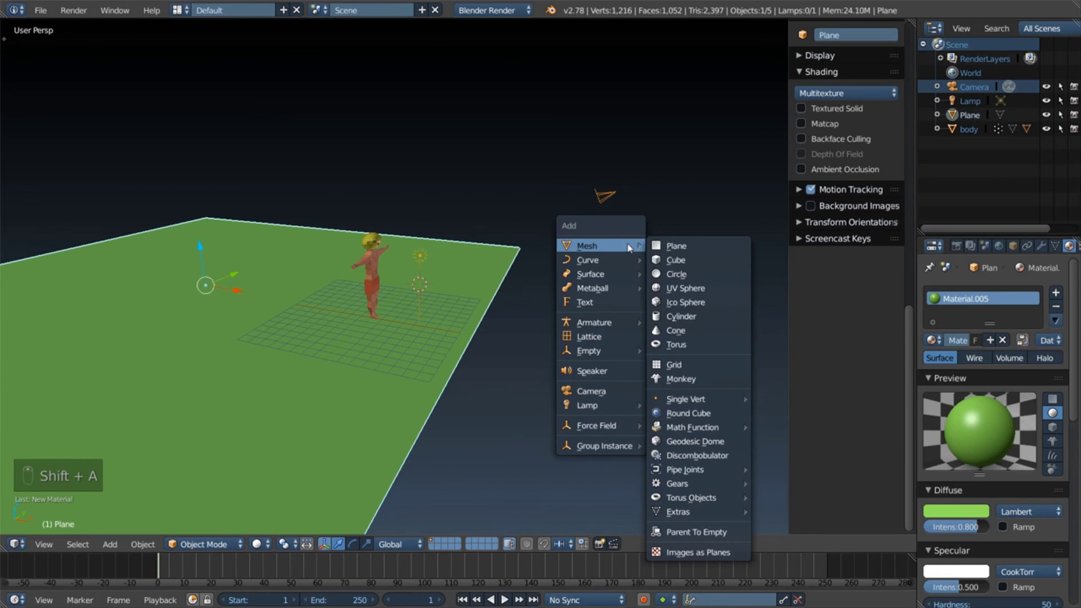
Step: Add a large plane and raise it straight up above the character
{"action": "left_click_drag", "start_coordinate": [426, 242], "coordinate": [670, 311]}
{"action": "key", "text": "s"}
{"action": "left_click_drag", "start_coordinate": [564, 197], "coordinate": [501, 228]}
{"action": "key", "text": "s"}
{"action": "middle_click", "coordinate": [263, 336]}
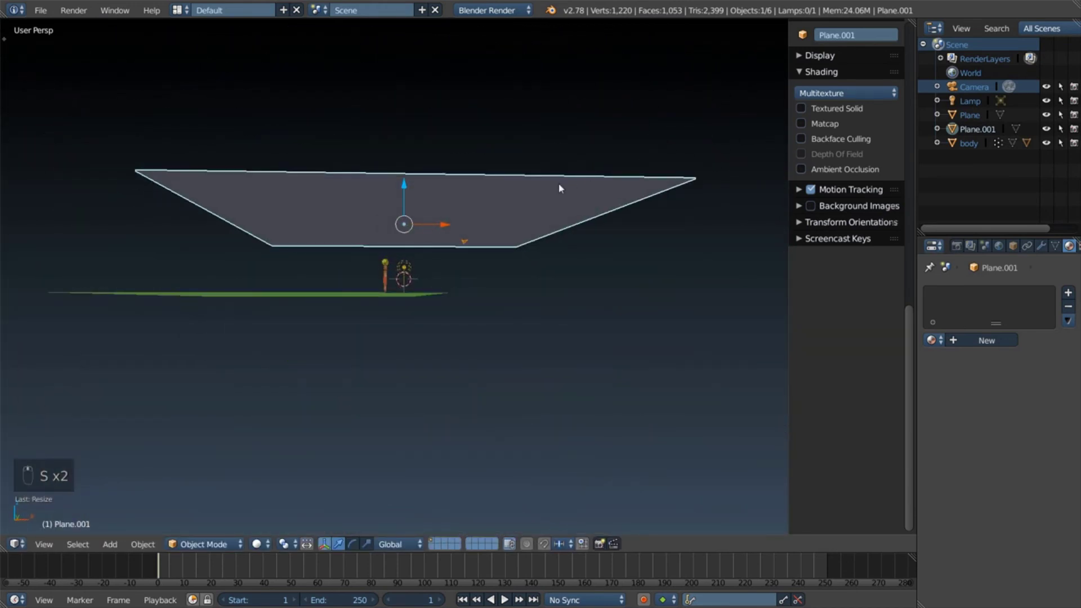
{"action": "key", "text": "r"}
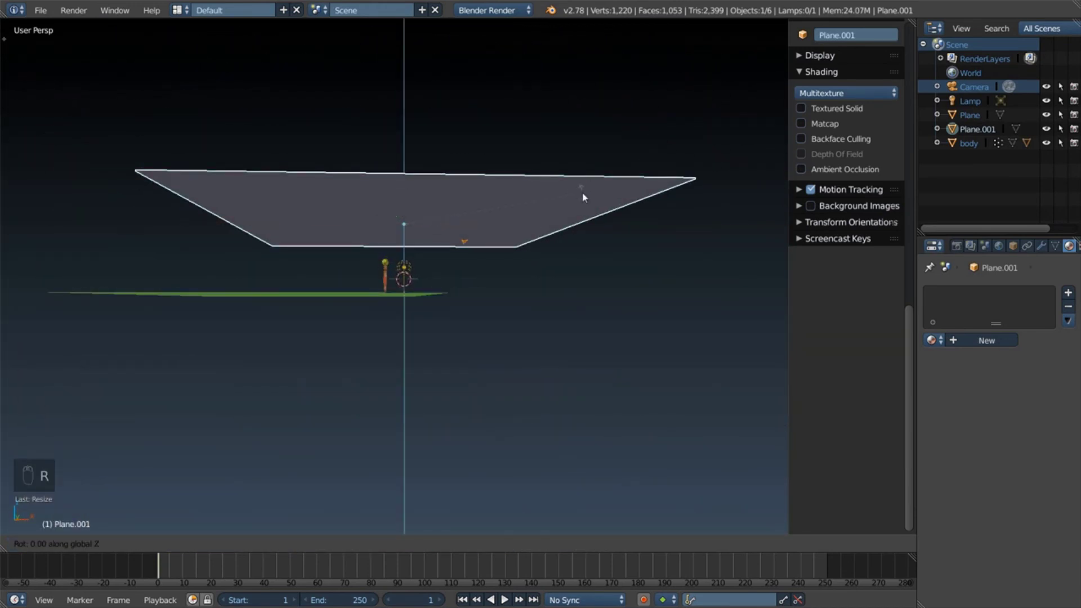
{"action": "key", "text": "s"}
Step: Switch rendering to Cycles and give Plane.001 a new white diffuse material
{"action": "left_click_drag", "start_coordinate": [479, 235], "coordinate": [558, 196]}
{"action": "left_click_drag", "start_coordinate": [559, 196], "coordinate": [509, 10]}
{"action": "left_click_drag", "start_coordinate": [509, 11], "coordinate": [1013, 543]}
{"action": "left_click_drag", "start_coordinate": [1015, 535], "coordinate": [963, 511]}
{"action": "left_click_drag", "start_coordinate": [962, 511], "coordinate": [1001, 527]}
{"action": "left_click_drag", "start_coordinate": [1001, 527], "coordinate": [1015, 320]}
{"action": "left_click_drag", "start_coordinate": [1014, 321], "coordinate": [933, 571]}
{"action": "left_click_drag", "start_coordinate": [933, 571], "coordinate": [383, 435]}
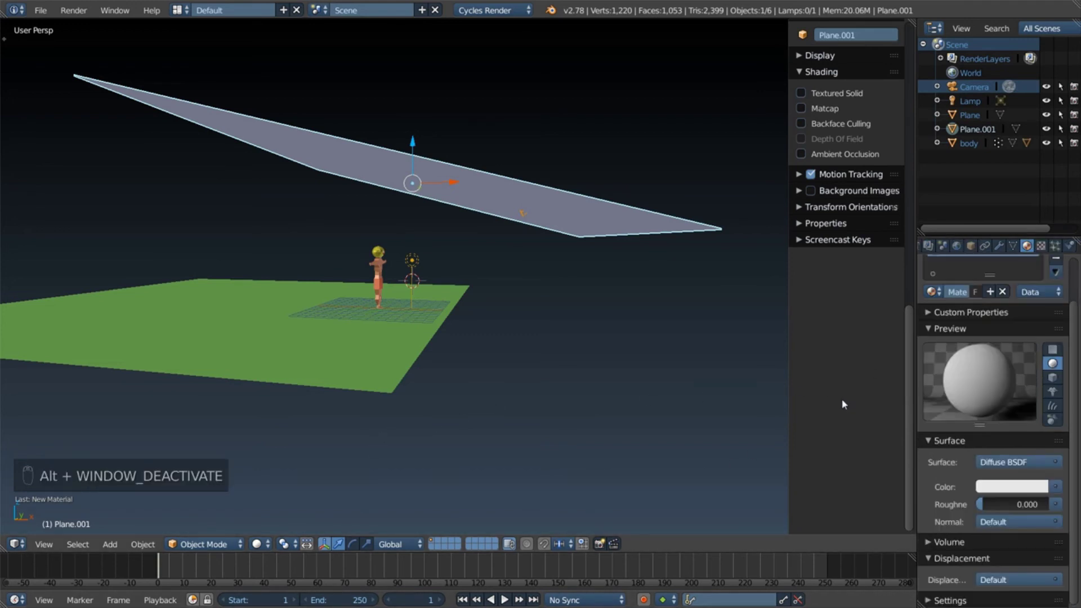
Step: Set Plane.001's surface to Emission with a warm peach colour at strength 0.3
{"action": "left_click_drag", "start_coordinate": [616, 253], "coordinate": [1031, 245]}
{"action": "left_click_drag", "start_coordinate": [1032, 245], "coordinate": [1031, 360]}
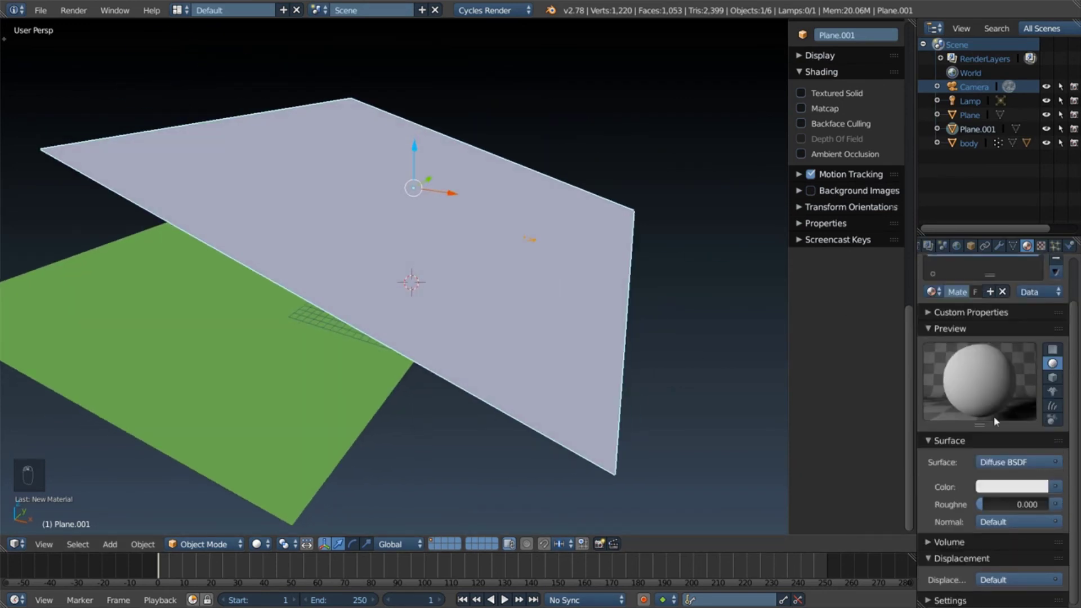
{"action": "left_click_drag", "start_coordinate": [1054, 359], "coordinate": [1006, 434]}
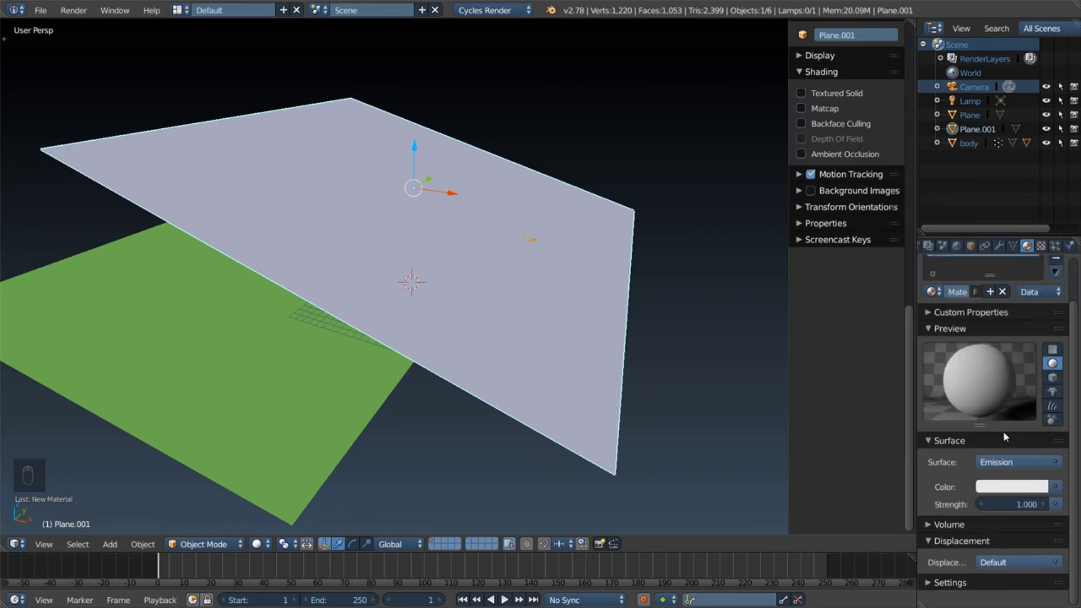
{"action": "left_click_drag", "start_coordinate": [1002, 408], "coordinate": [976, 344]}
{"action": "left_click_drag", "start_coordinate": [652, 297], "coordinate": [678, 276]}
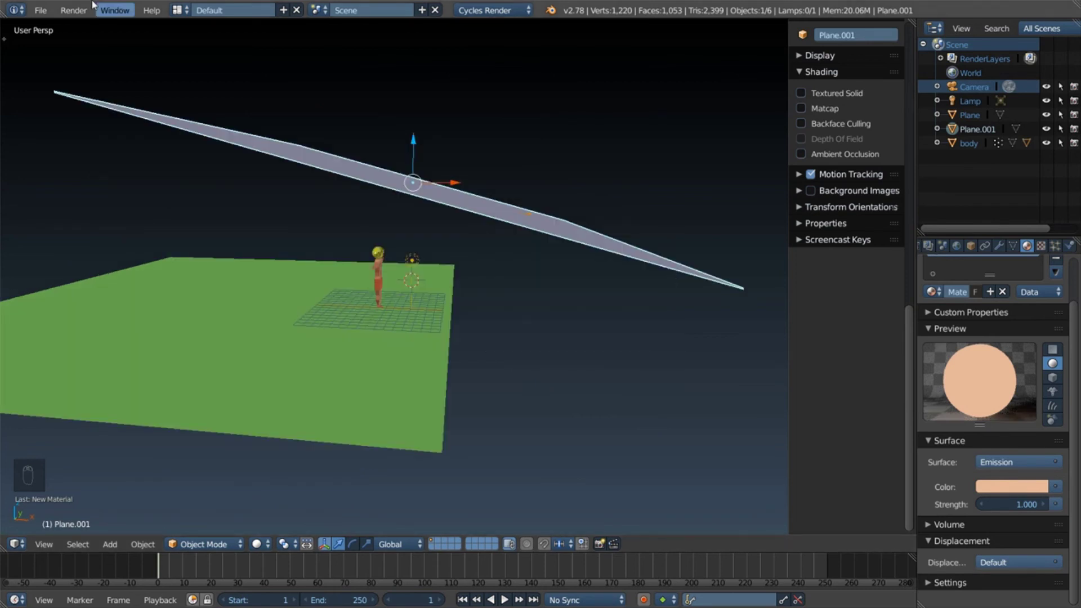
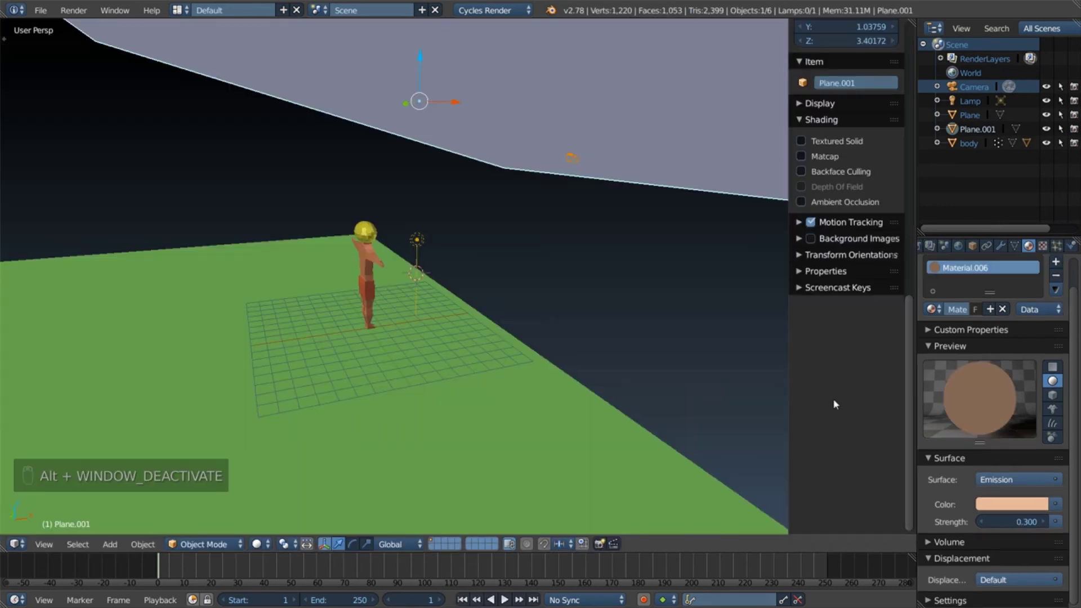
Step: Select the scene camera and switch to looking through it at the character
{"action": "middle_click", "coordinate": [597, 282]}
{"action": "left_click_drag", "start_coordinate": [597, 282], "coordinate": [1046, 504]}
{"action": "left_click_drag", "start_coordinate": [1047, 504], "coordinate": [1047, 505]}
{"action": "left_click_drag", "start_coordinate": [525, 228], "coordinate": [633, 203]}
{"action": "key", "text": "KP_0"}
{"action": "left_click_drag", "start_coordinate": [634, 201], "coordinate": [543, 231]}
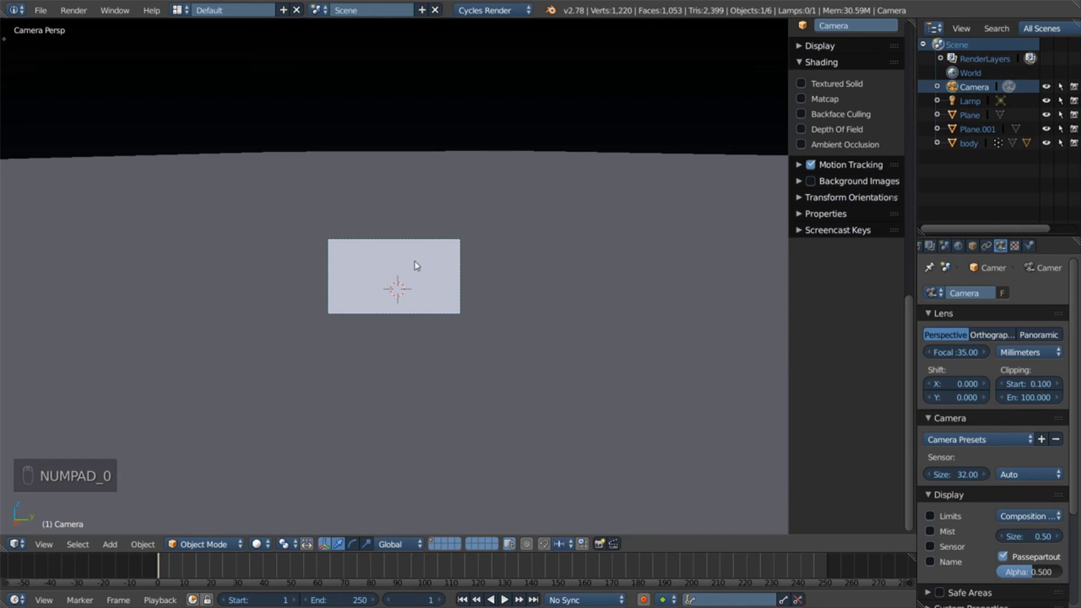
Step: Move the camera (G) so the character on the green ground is framed in view
{"action": "key", "text": "g"}
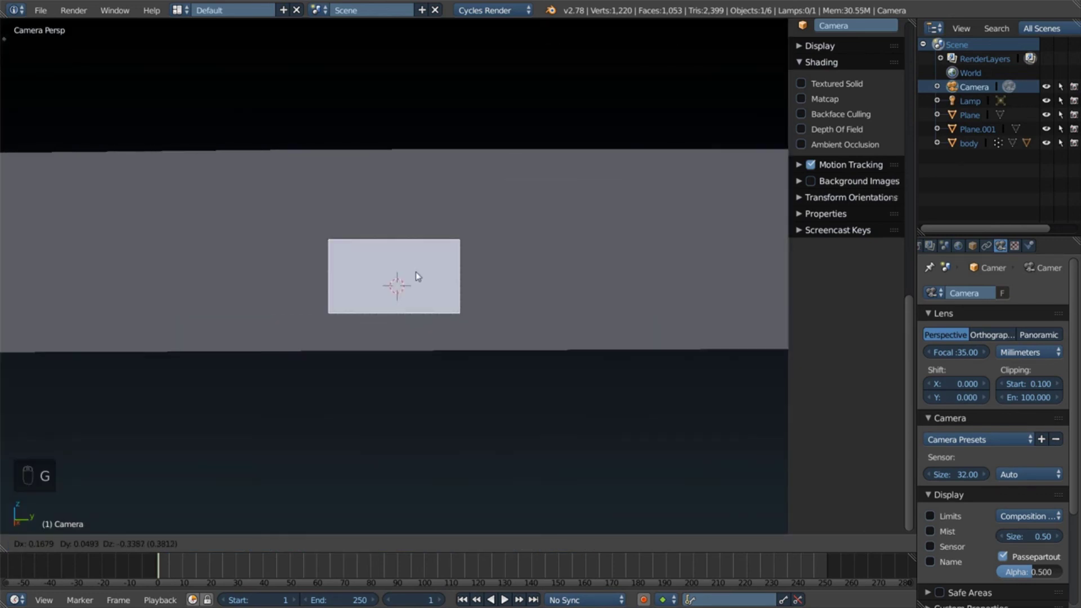
{"action": "left_click_drag", "start_coordinate": [413, 136], "coordinate": [427, 167]}
{"action": "left_click_drag", "start_coordinate": [416, 24], "coordinate": [533, 265]}
{"action": "left_click_drag", "start_coordinate": [955, 90], "coordinate": [429, 246]}
{"action": "key", "text": "g"}
{"action": "left_click_drag", "start_coordinate": [430, 246], "coordinate": [451, 221]}
{"action": "key", "text": "g"}
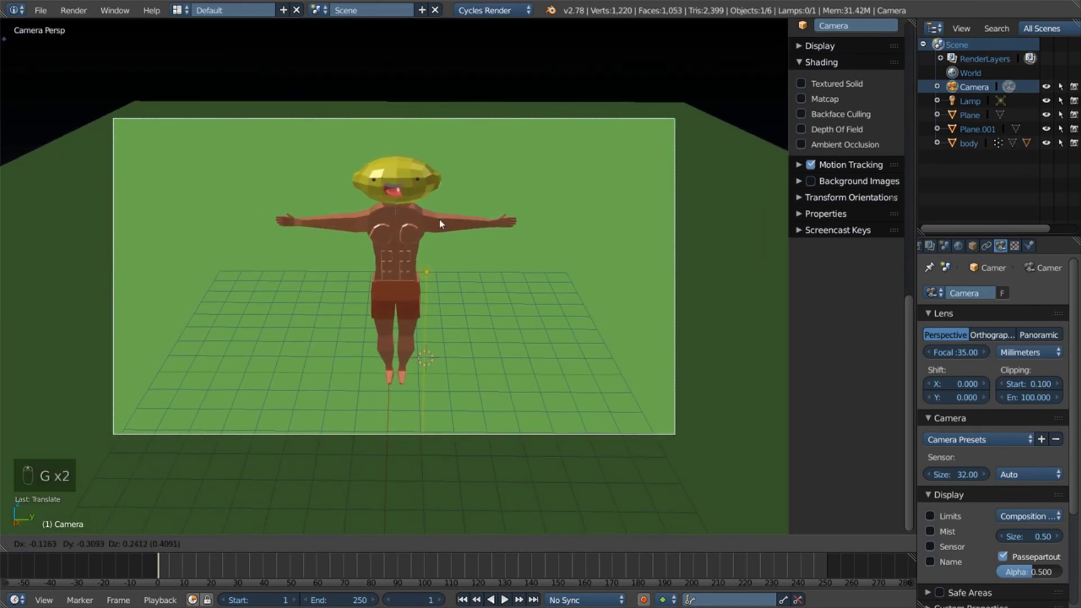
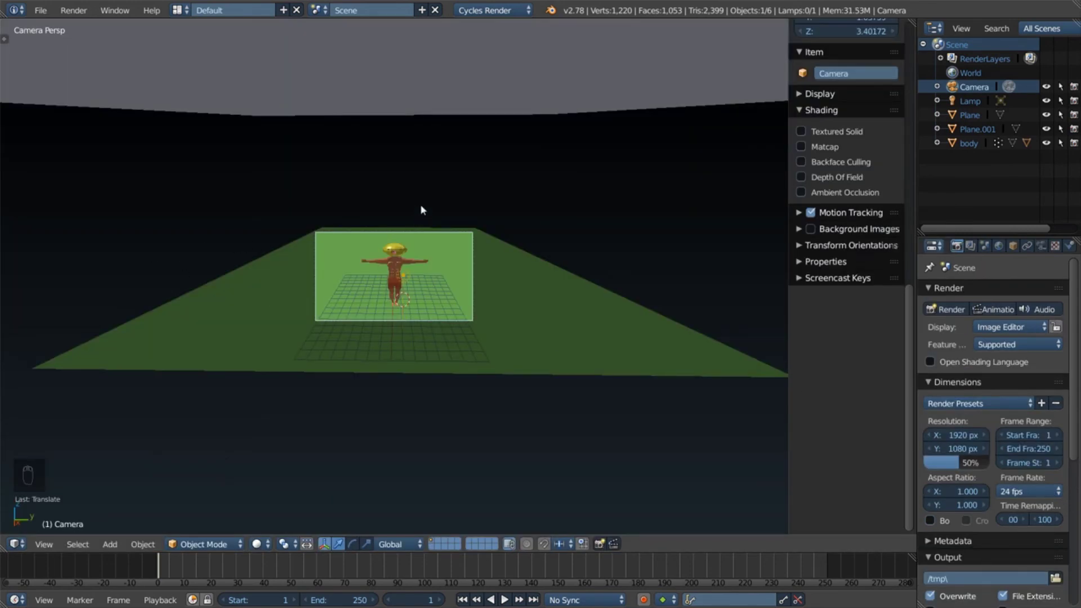
{"action": "middle_click", "coordinate": [422, 222]}
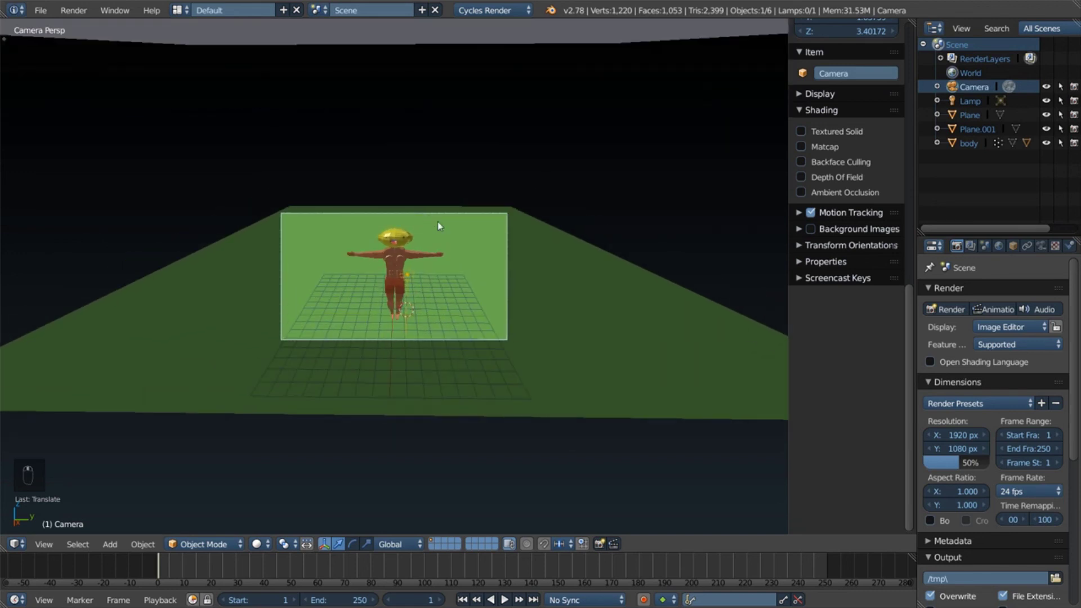